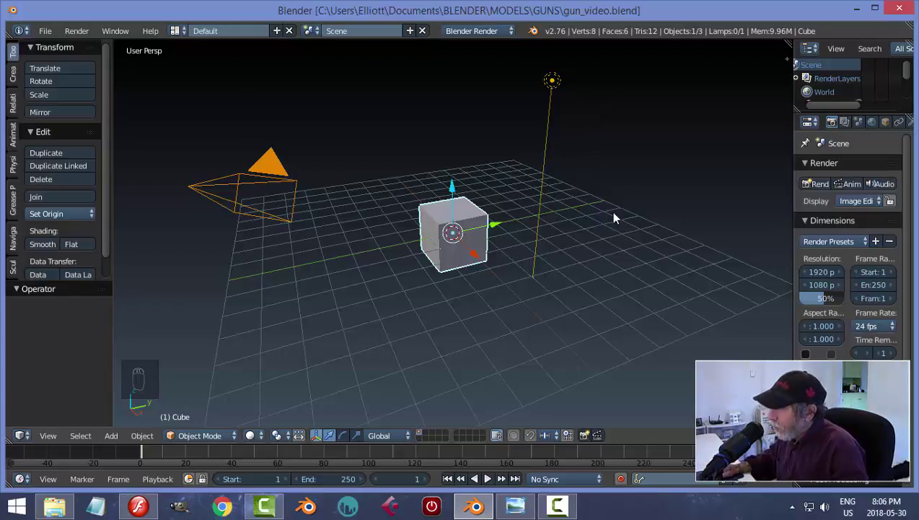
Orbit the view to look down on the default cube scene.
drag(662, 187, 615, 235)
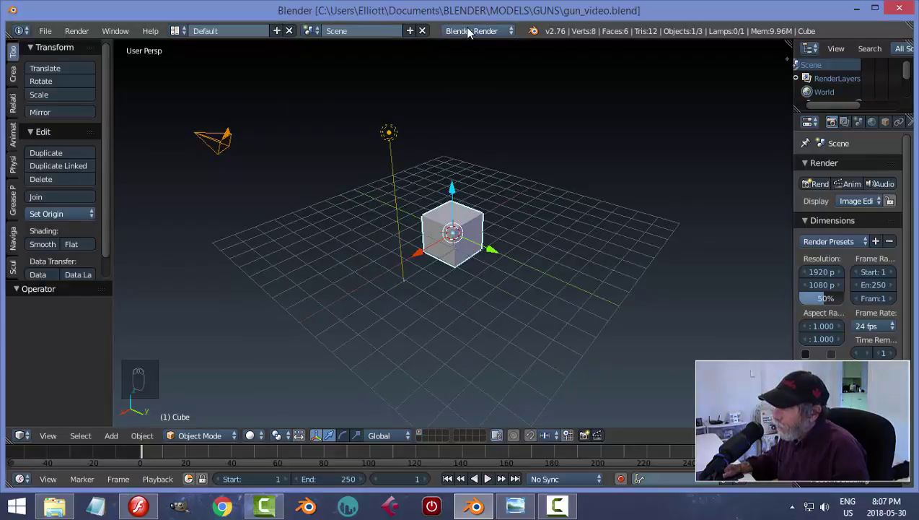
Set the Cycles render device to GPU Compute.
drag(479, 71, 573, 158)
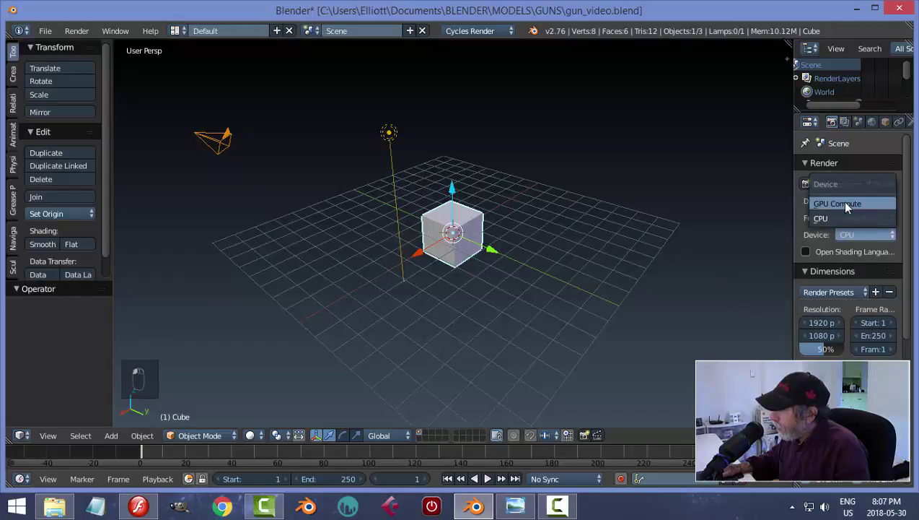
click(744, 220)
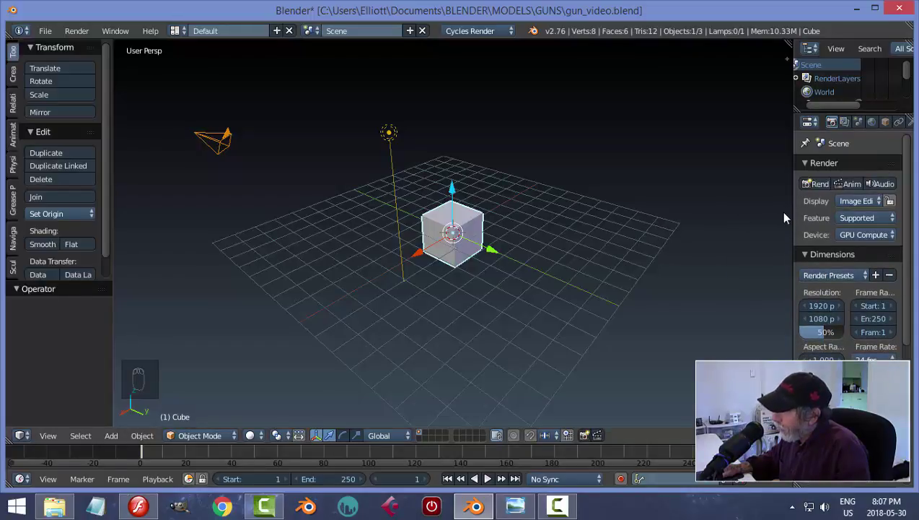
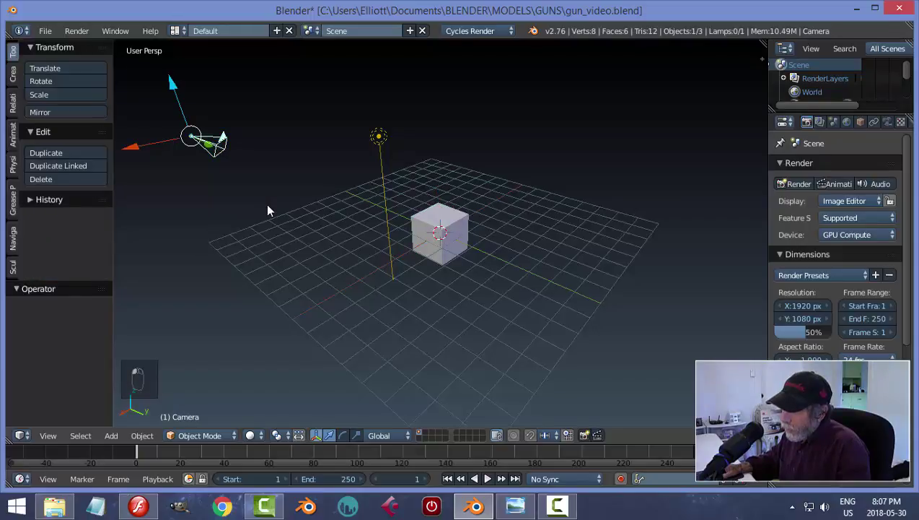
Delete the default camera and lamp so only the cube remains.
click(274, 210)
key(x)
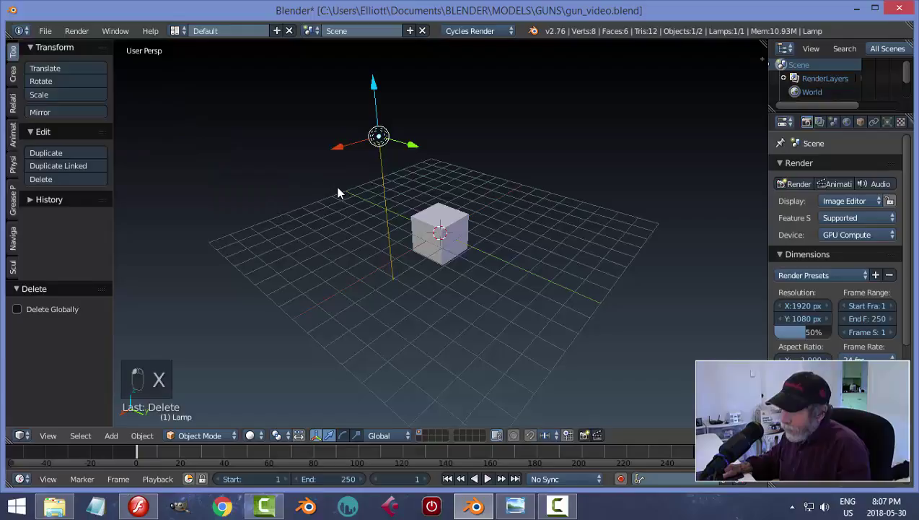
drag(342, 192, 341, 192)
key(x)
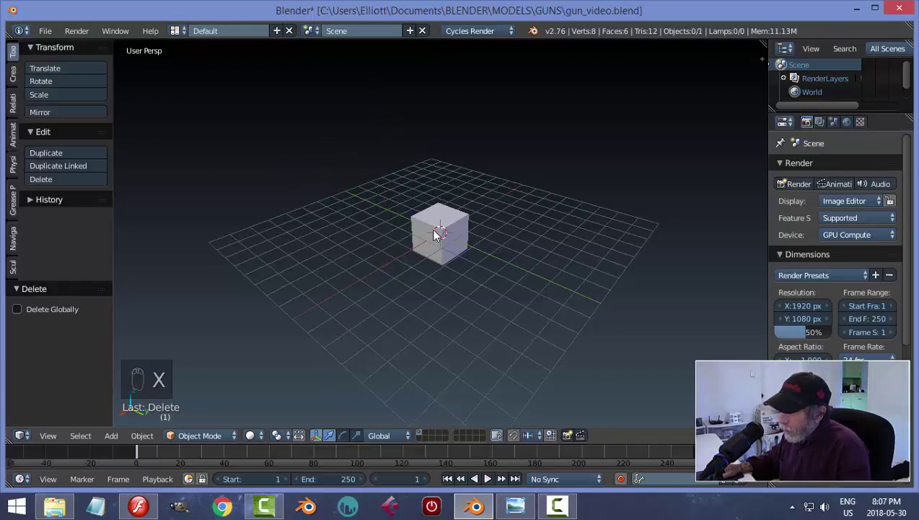
drag(49, 44, 286, 167)
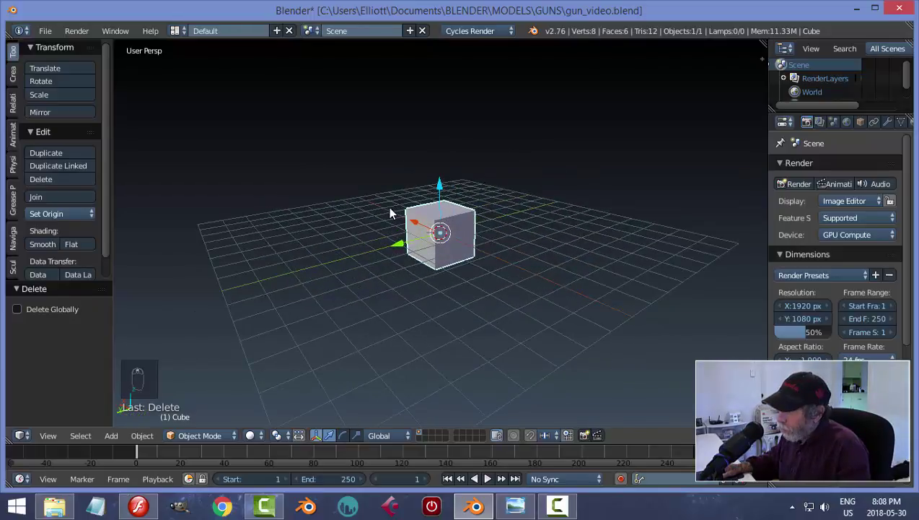
drag(491, 229, 378, 163)
key(KP_Decimal)
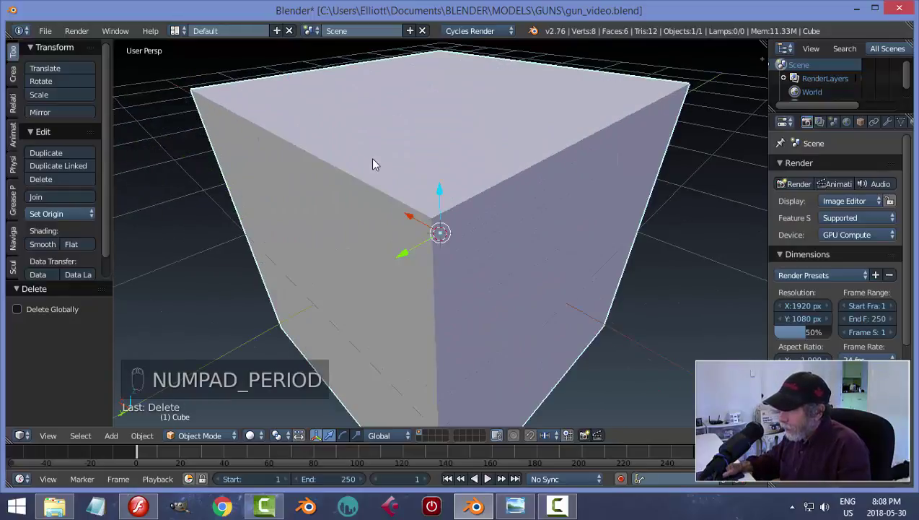
drag(510, 255, 521, 215)
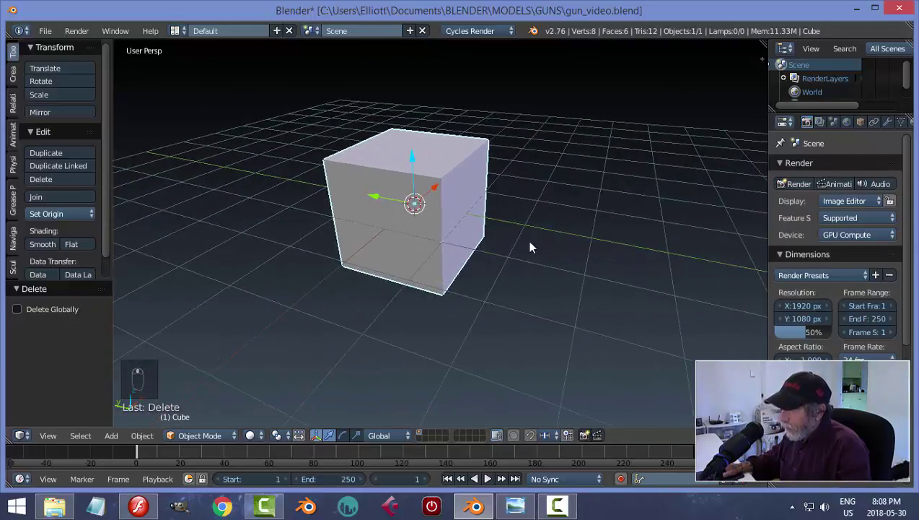
drag(519, 188, 549, 251)
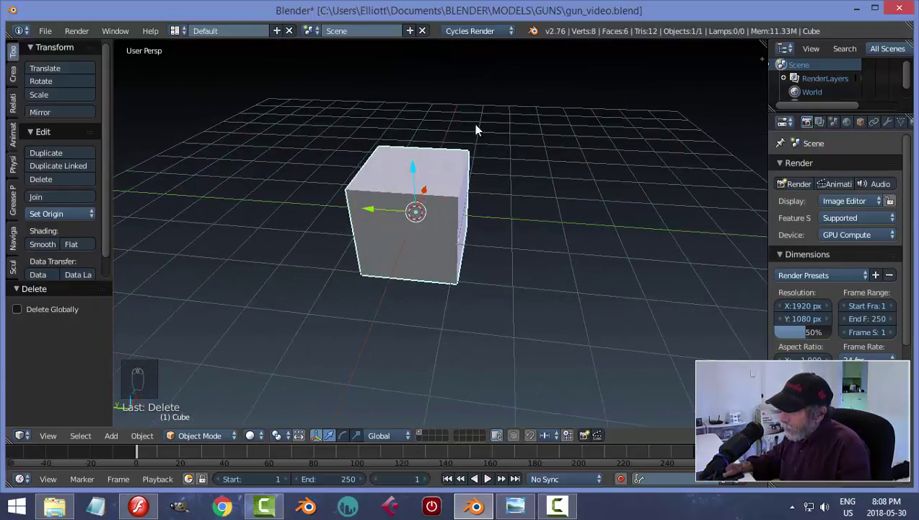
Turn off the Grid Floor in the viewport Display settings via the N sidebar.
key(n)
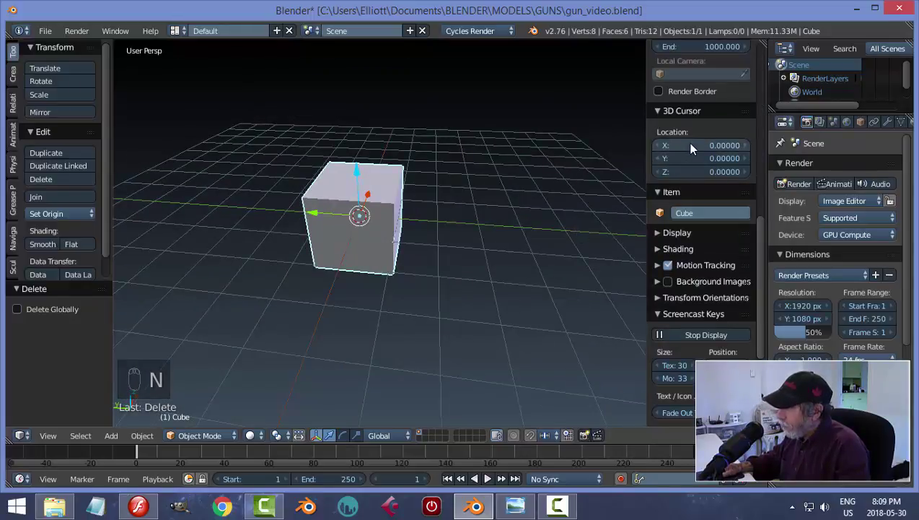
key(n)
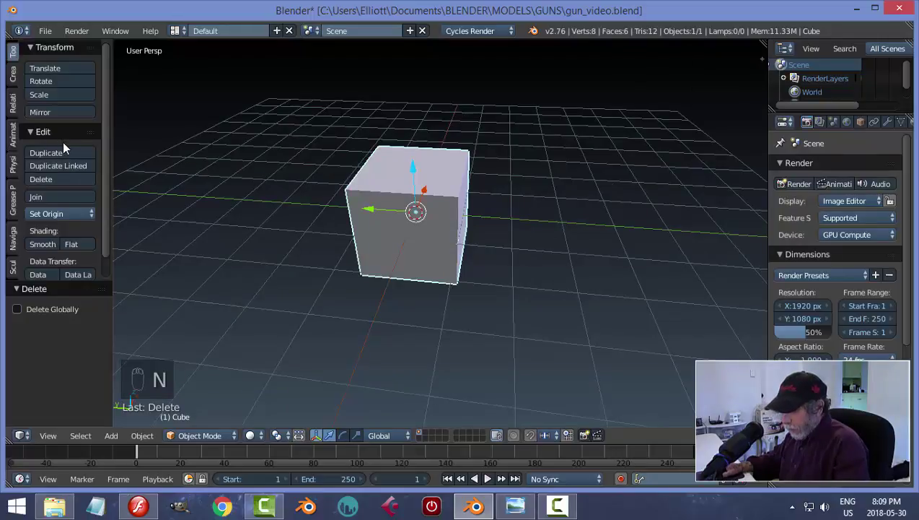
key(t)
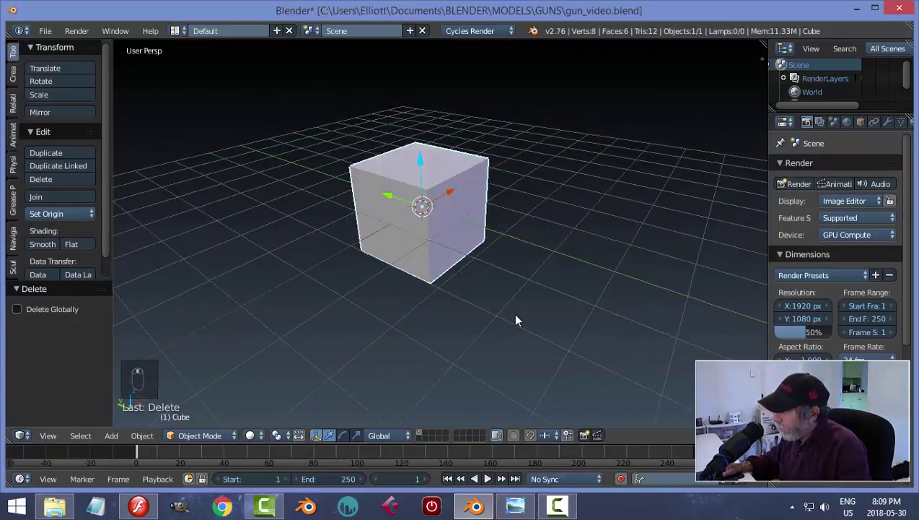
key(n)
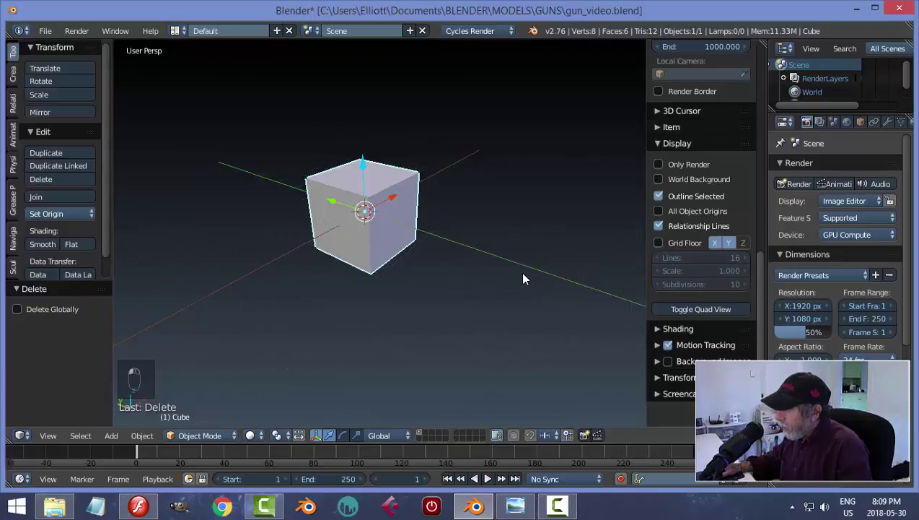
key(n)
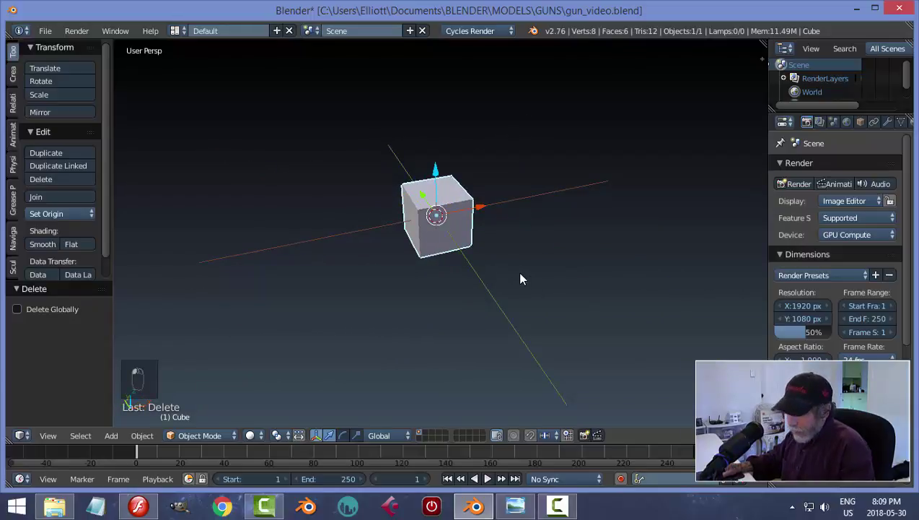
Duplicate the cube with Shift+D and slide the copy aside along X.
key(a)
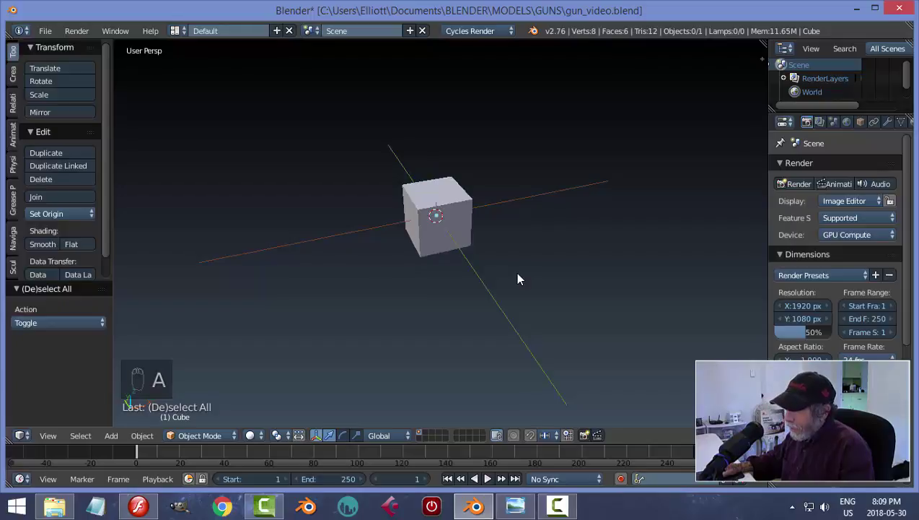
key(a)
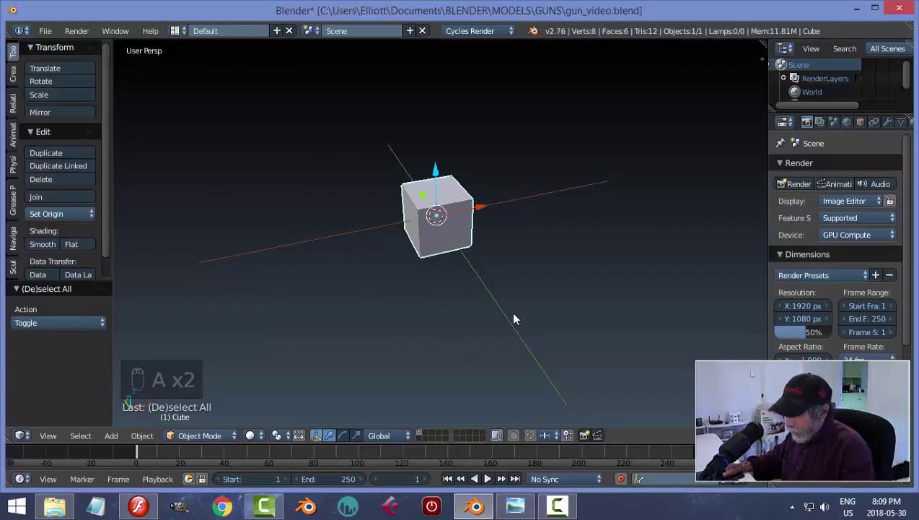
key(a)
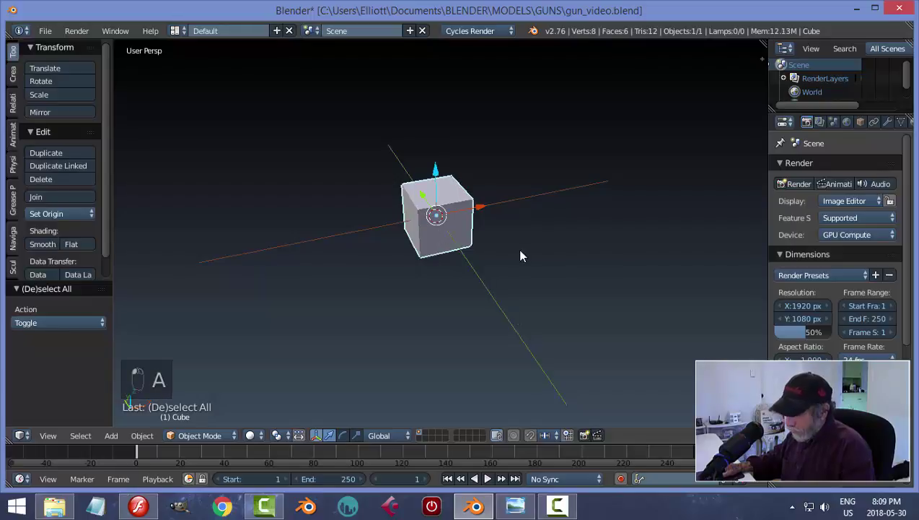
key(shift+d)
drag(486, 209, 540, 306)
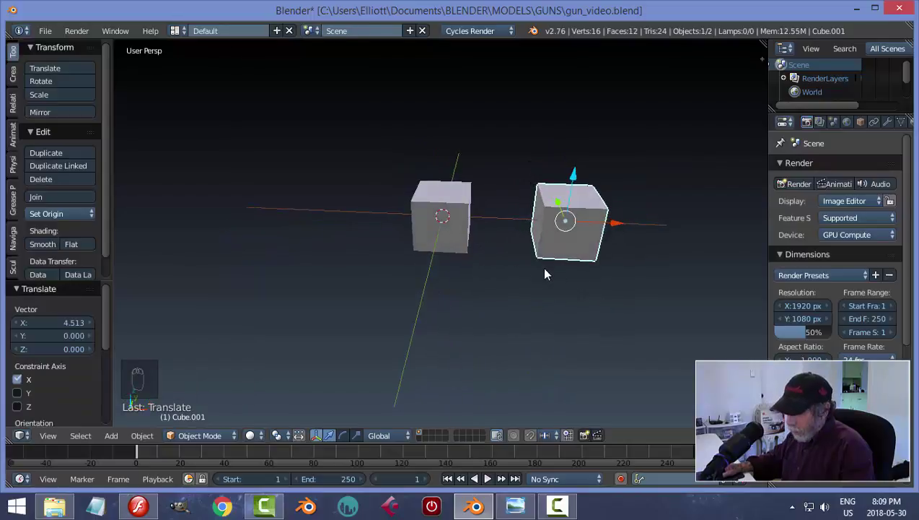
Select the copied cube and delete it again.
key(a)
key(a)
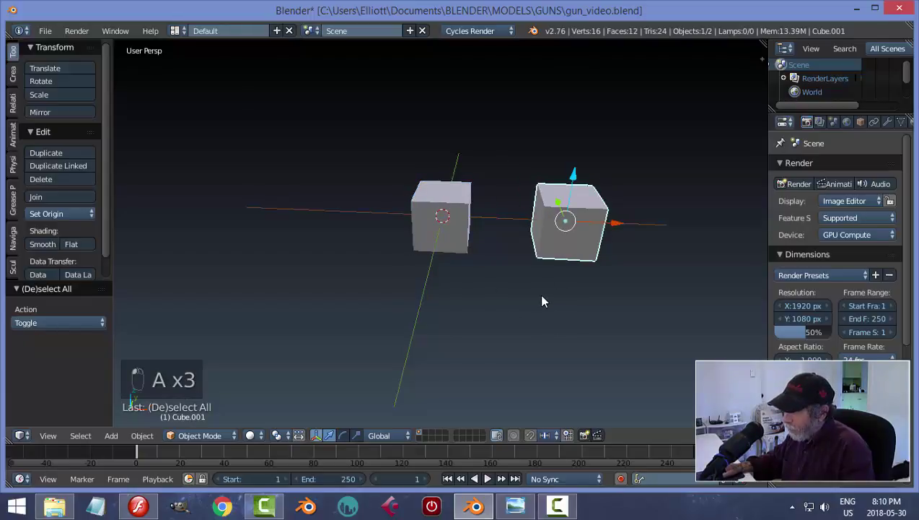
click(546, 300)
key(a)
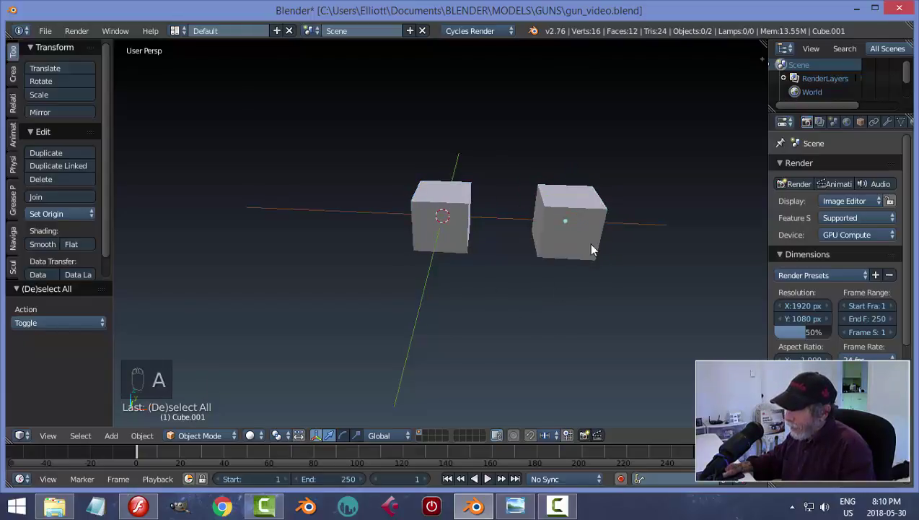
key(a)
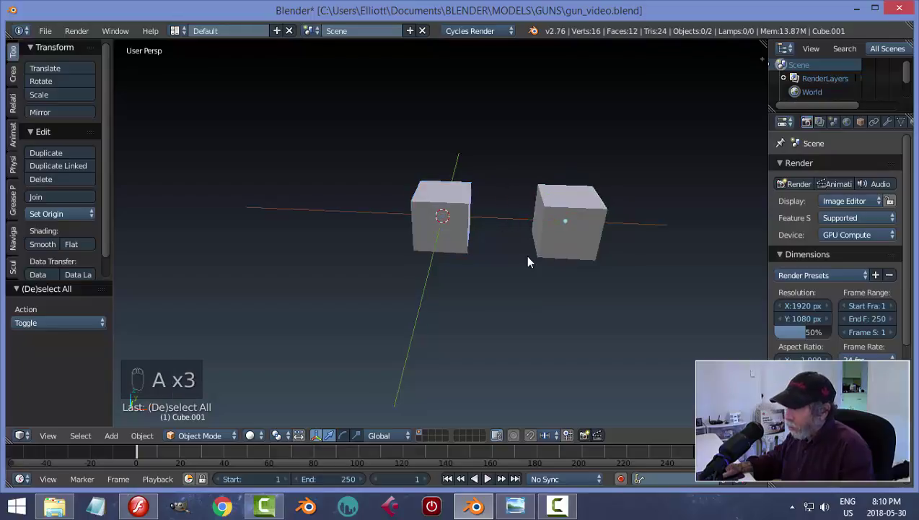
key(x)
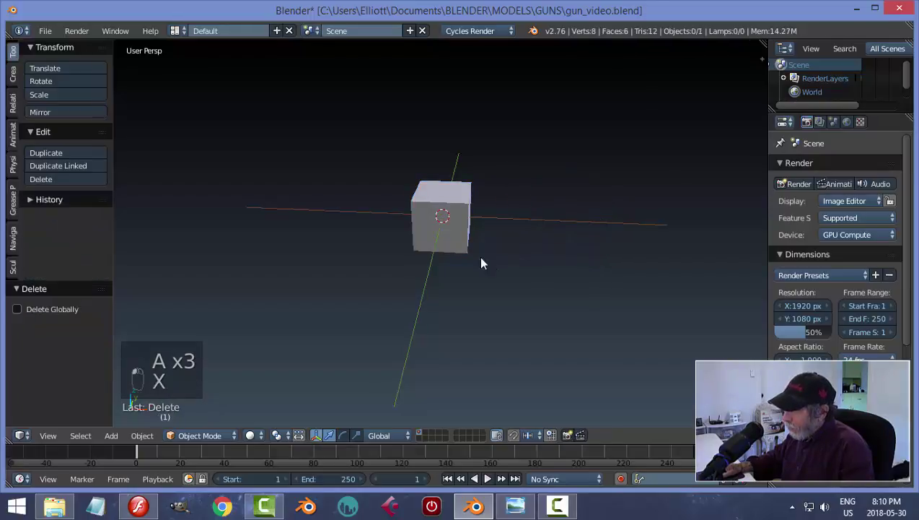
Snap the 3D cursor back to the world origin with Shift+S Cursor to Center.
key(x)
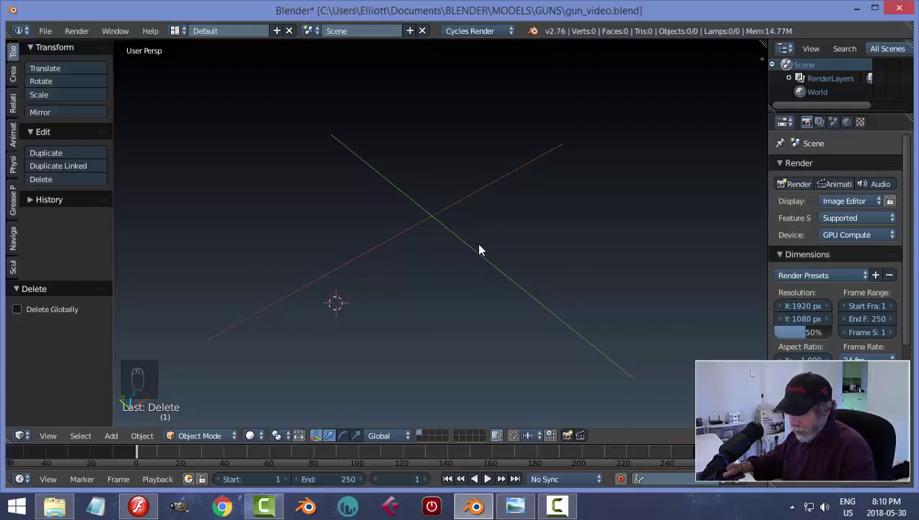
key(shift+s)
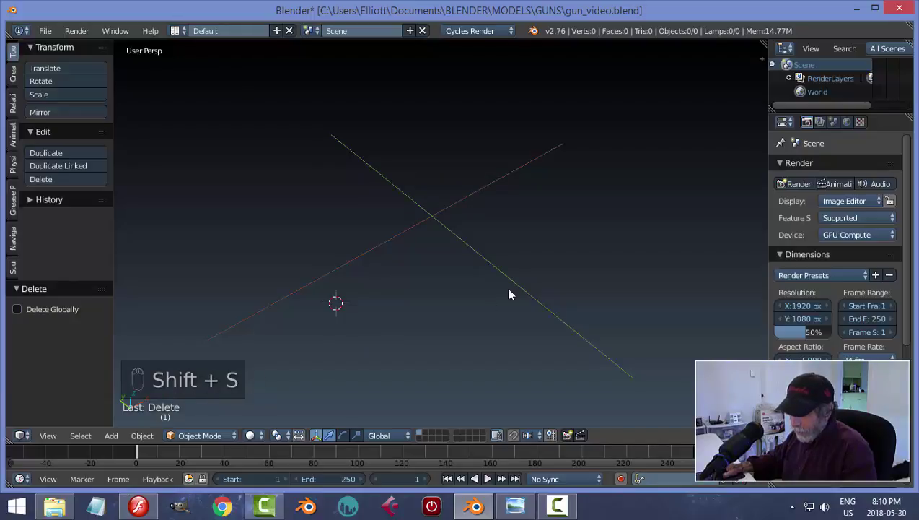
key(shift+s)
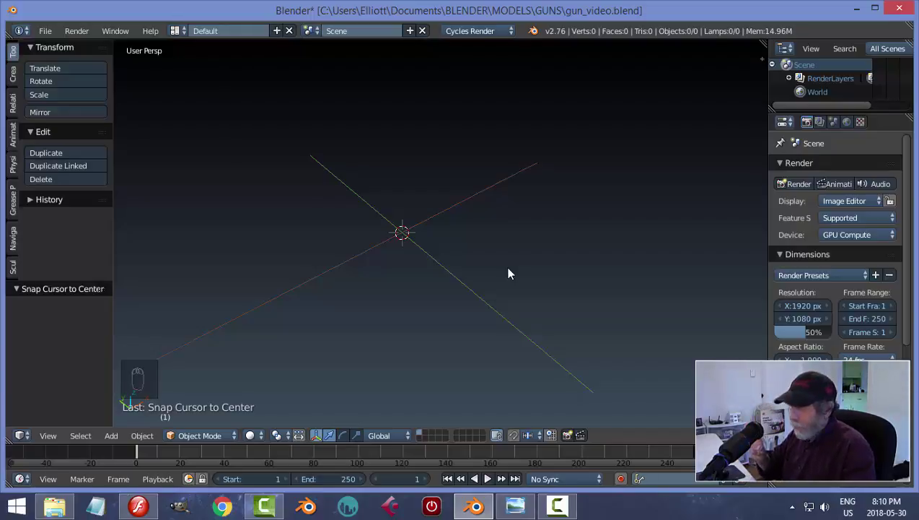
Switch to orthographic projection and check the front, right and bottom views.
key(KP_1)
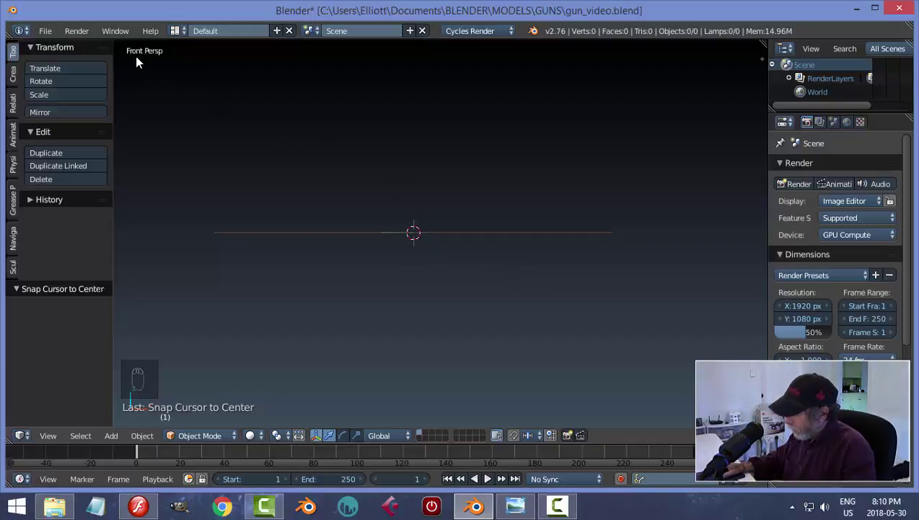
key(KP_3)
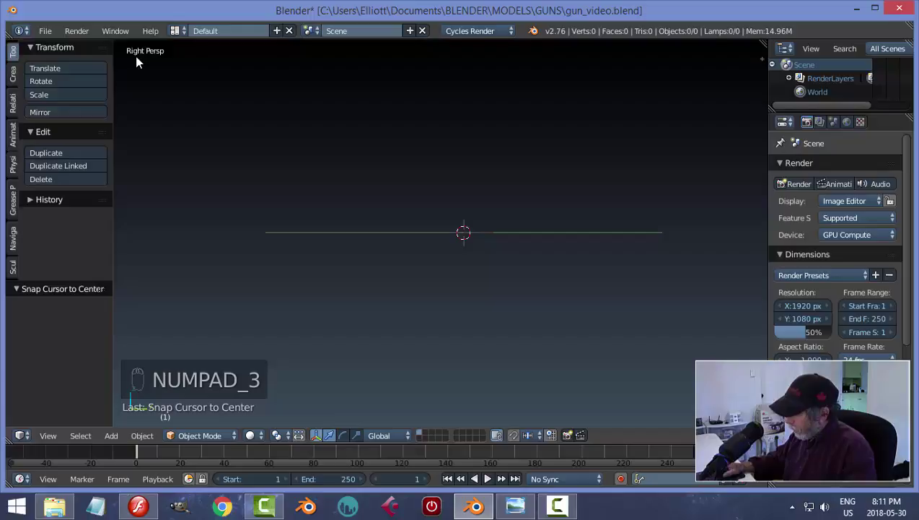
key(KP_6)
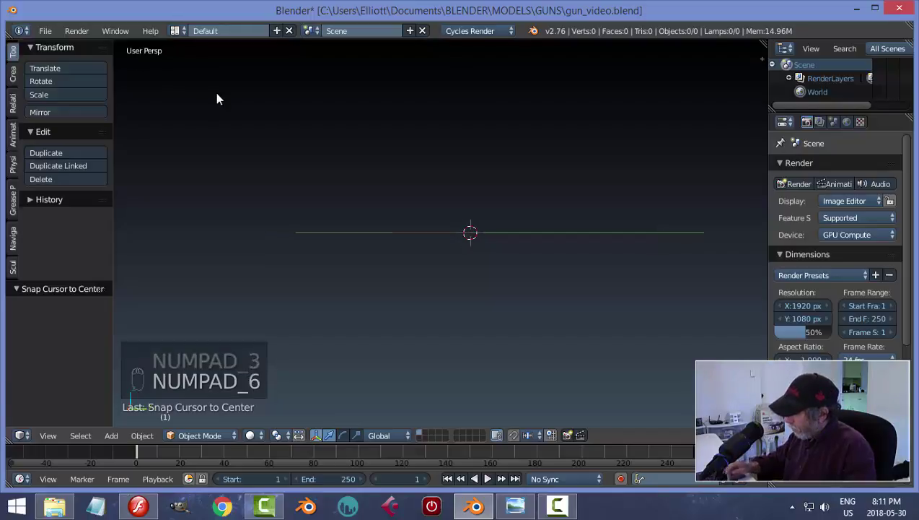
key(KP_4)
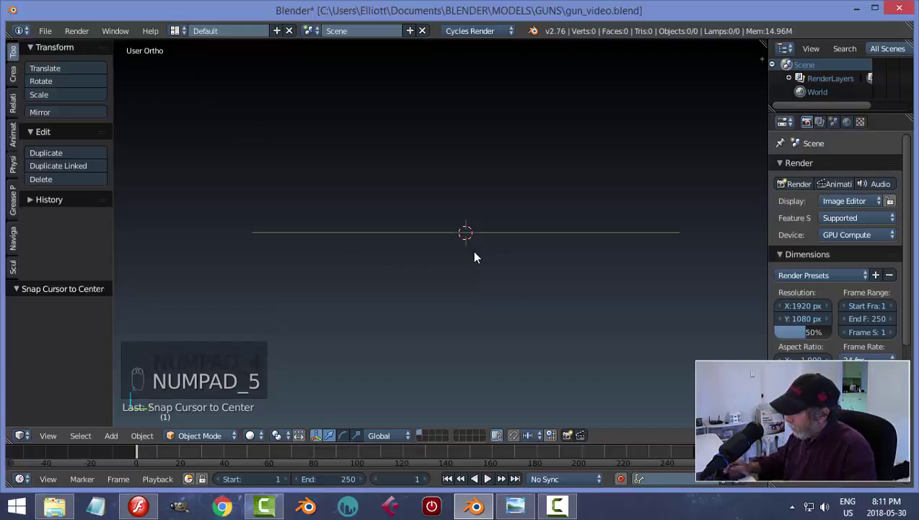
key(KP_7)
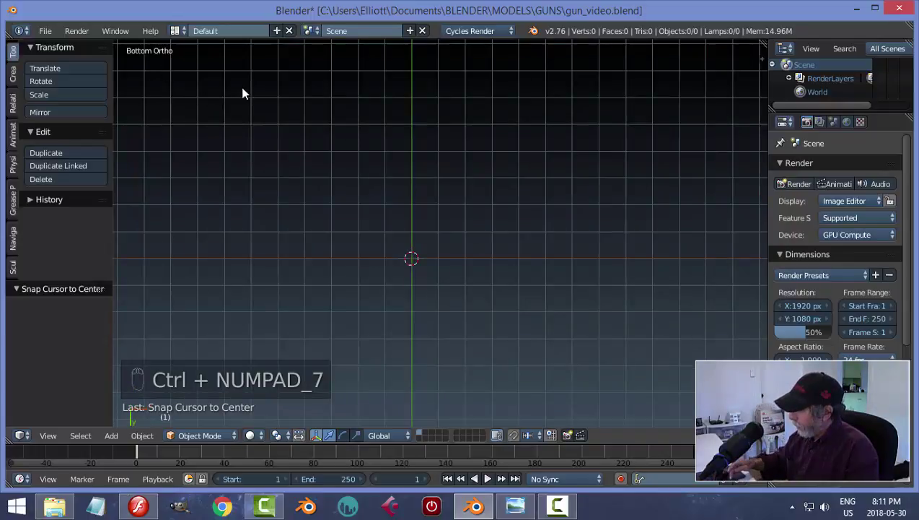
Check the left side view, settle on the right orthographic view and show the N sidebar.
key(ctrl+KP_3)
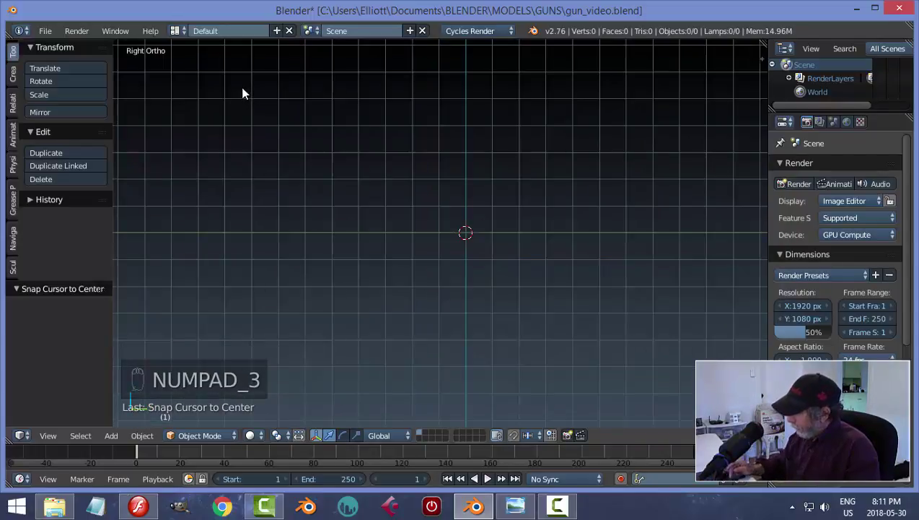
key(ctrl+KP_3)
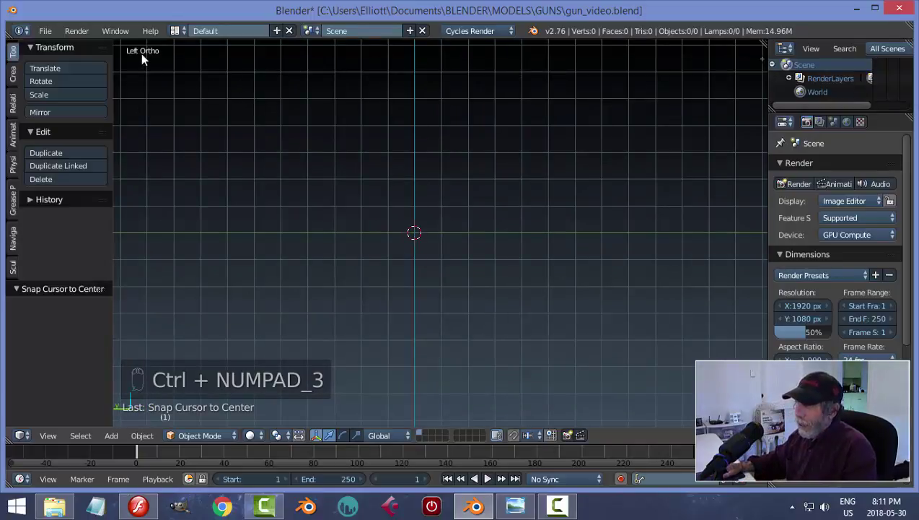
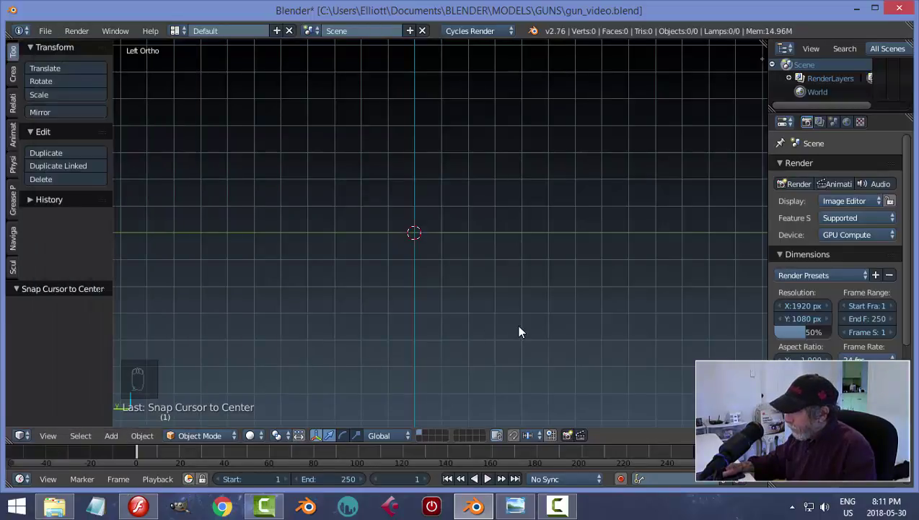
key(KP_3)
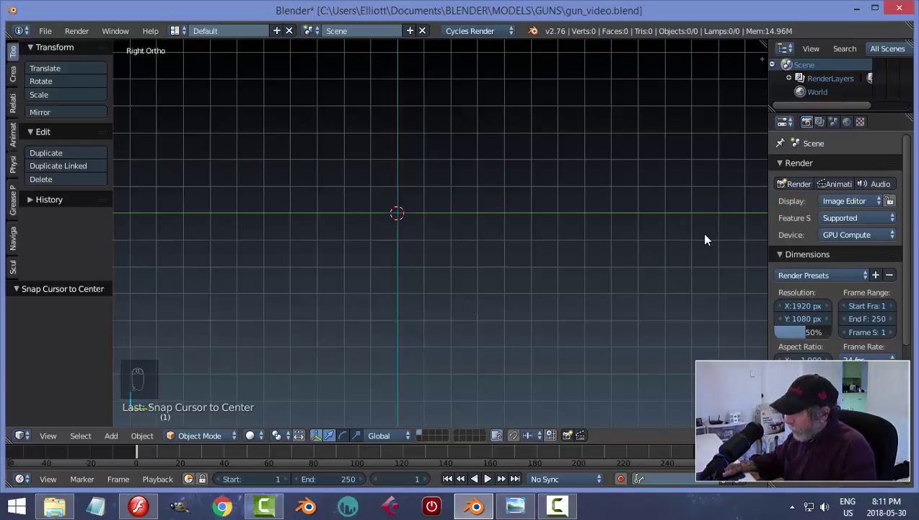
key(n)
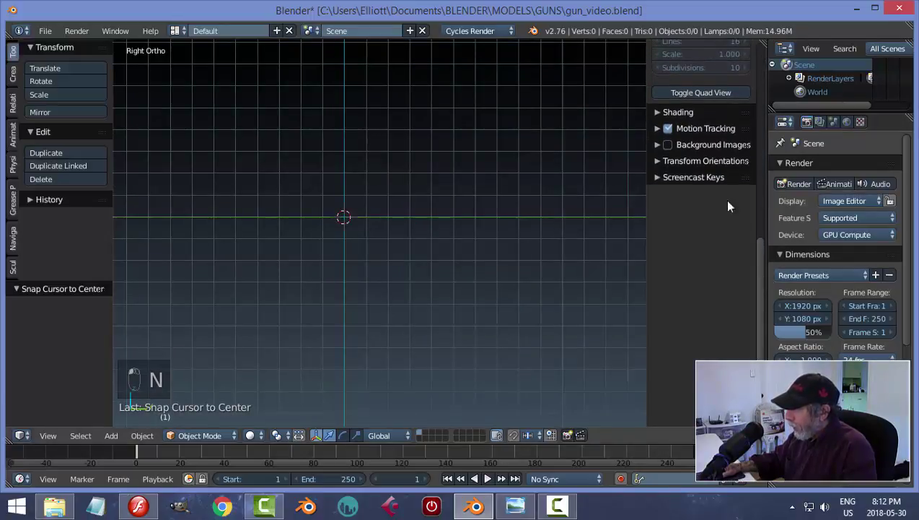
Load the ray gun reference drawing as a background image behind the right view.
drag(668, 151, 665, 146)
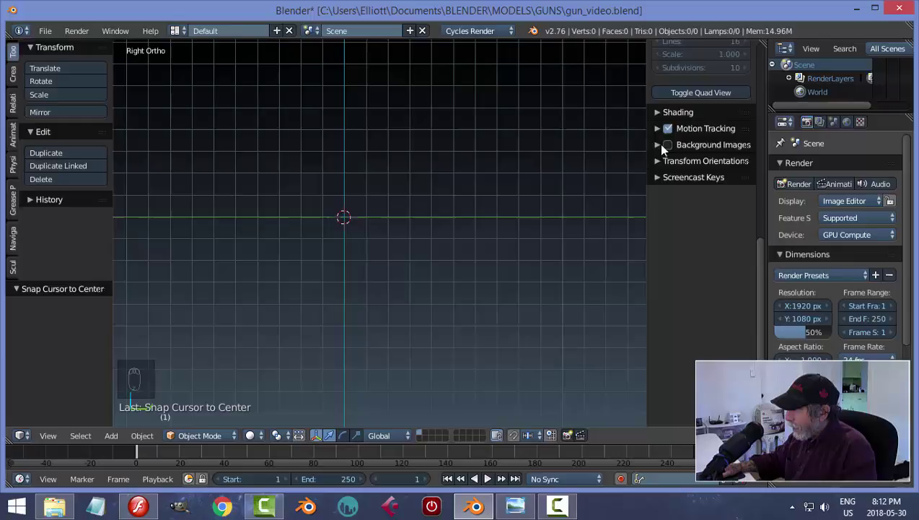
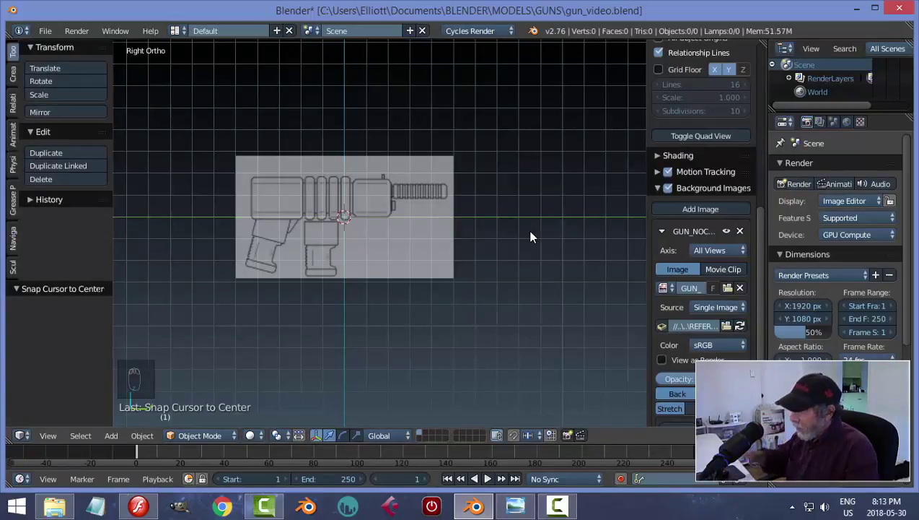
Set the reference image to 0.5 opacity with offsets 0.80 and -1.50.
middle_click(478, 310)
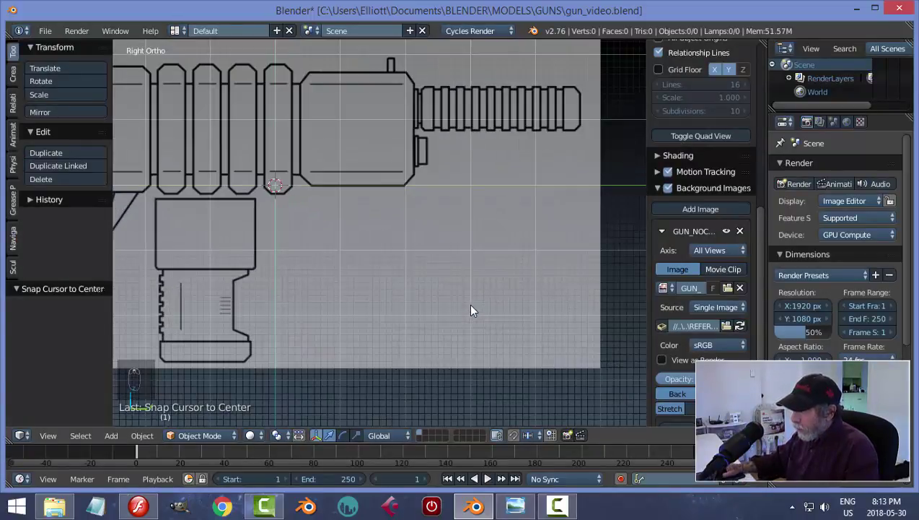
middle_click(451, 274)
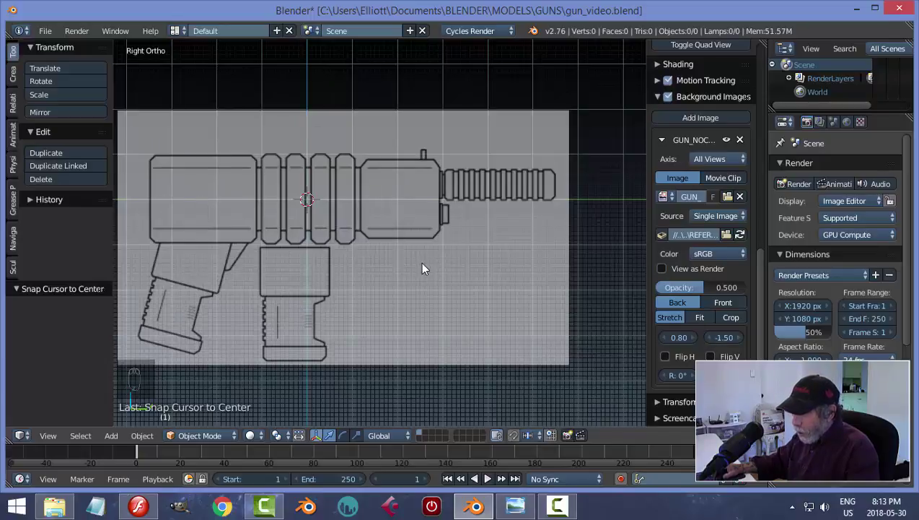
Refine the reference image's horizontal offset to 0.78 to centre the ribbed body.
drag(430, 260, 447, 275)
drag(447, 275, 360, 175)
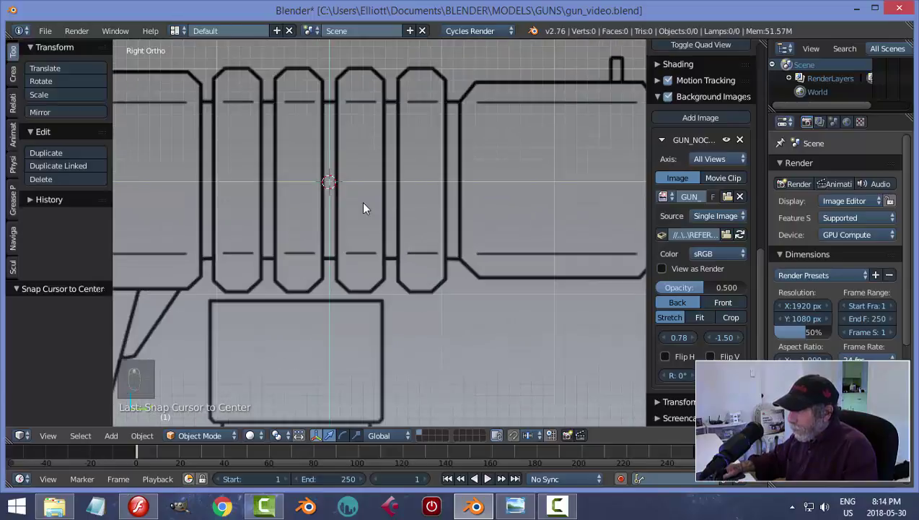
drag(370, 207, 536, 269)
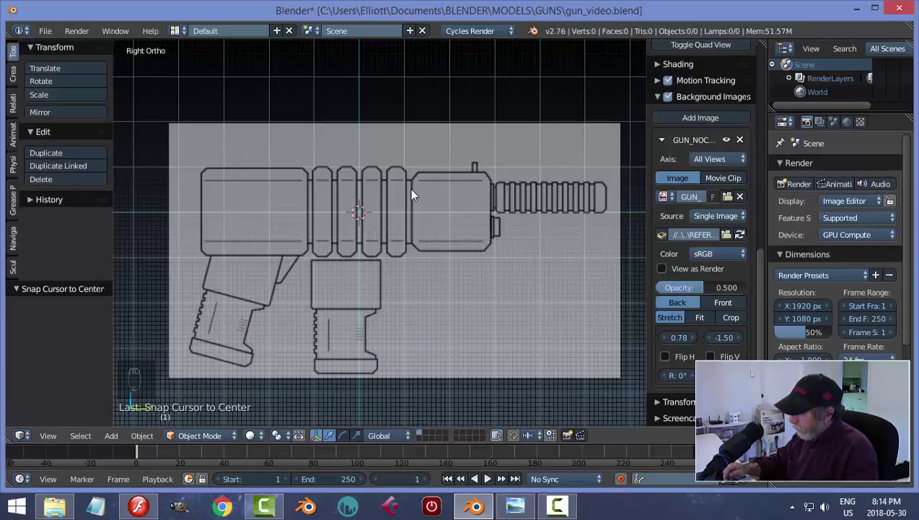
Check the scene from Top view, then return to Right view for the reference image.
key(KP_7)
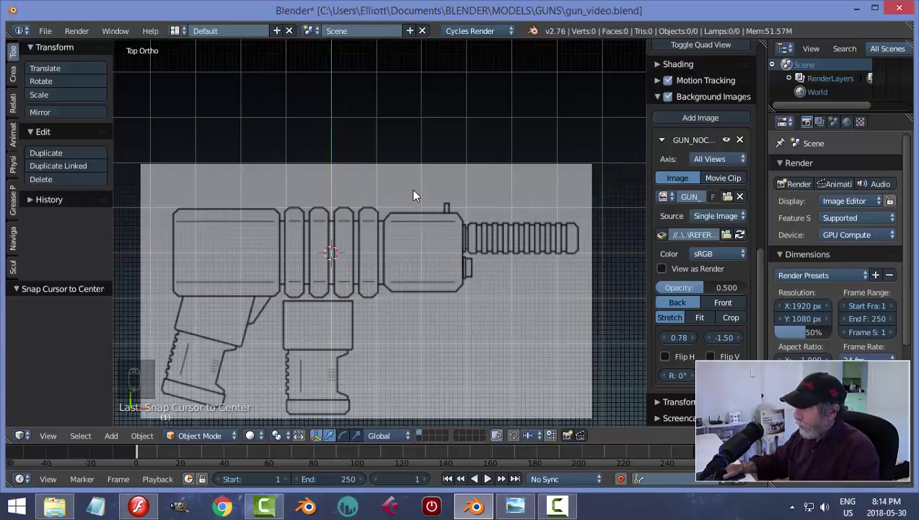
key(KP_3)
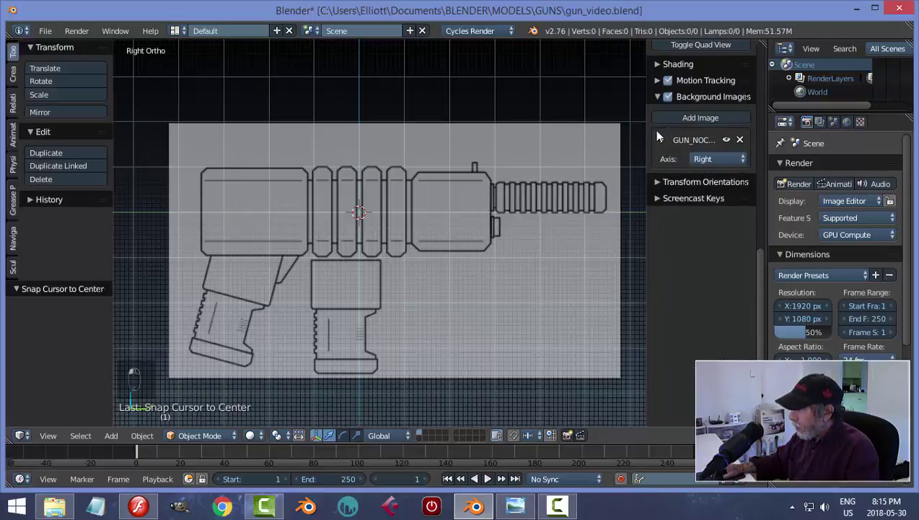
Collapse the background image settings, hide the N sidebar, and frame the gun reference in Right Ortho.
drag(529, 186, 601, 194)
key(n)
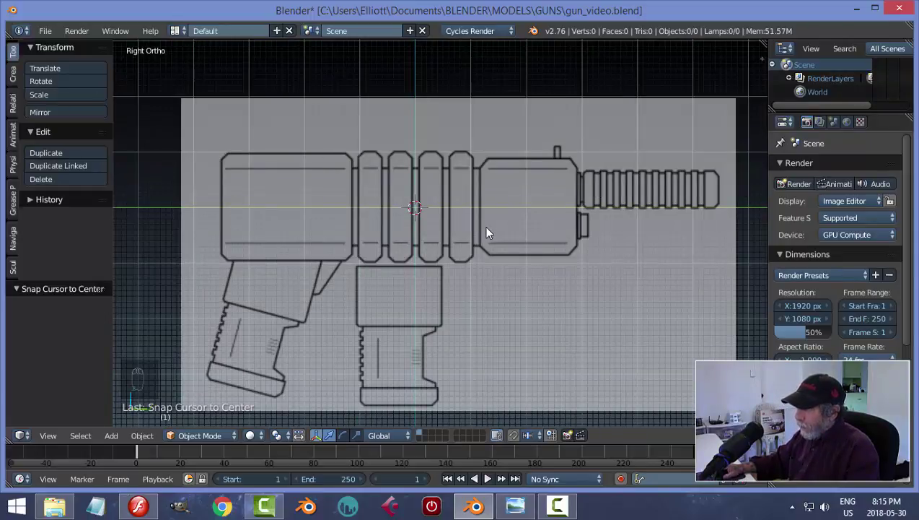
drag(490, 233, 491, 233)
key(KP_7)
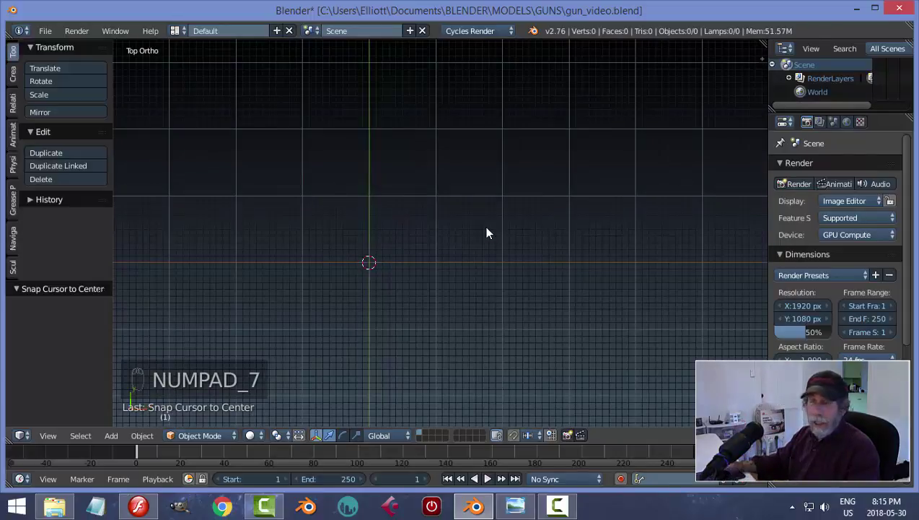
key(ctrl+KP_7)
key(KP_1)
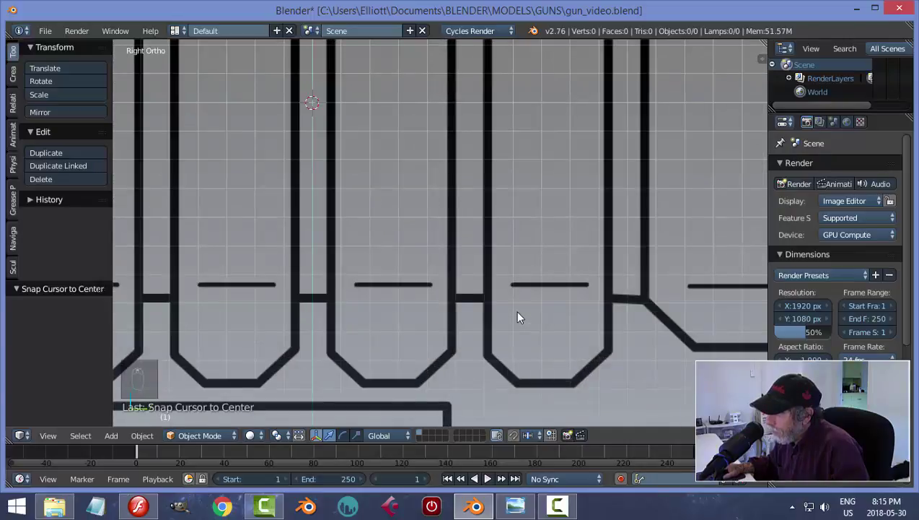
Place the 3D cursor at the ringed middle section and bring up the Shift+A add menu.
drag(522, 318, 516, 324)
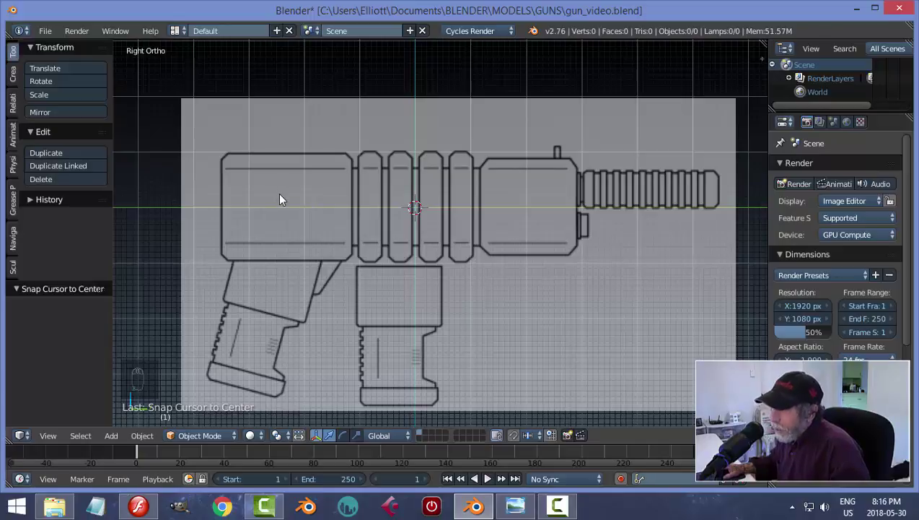
drag(286, 198, 286, 188)
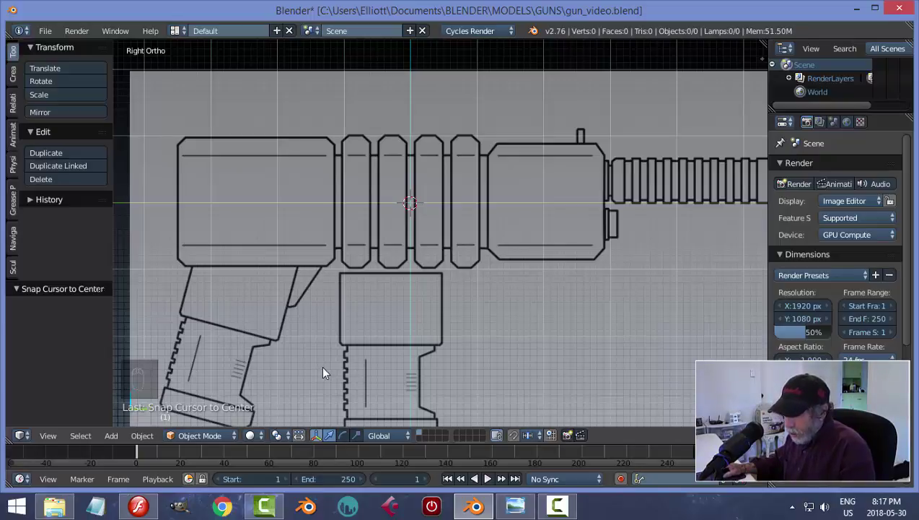
key(shift+a)
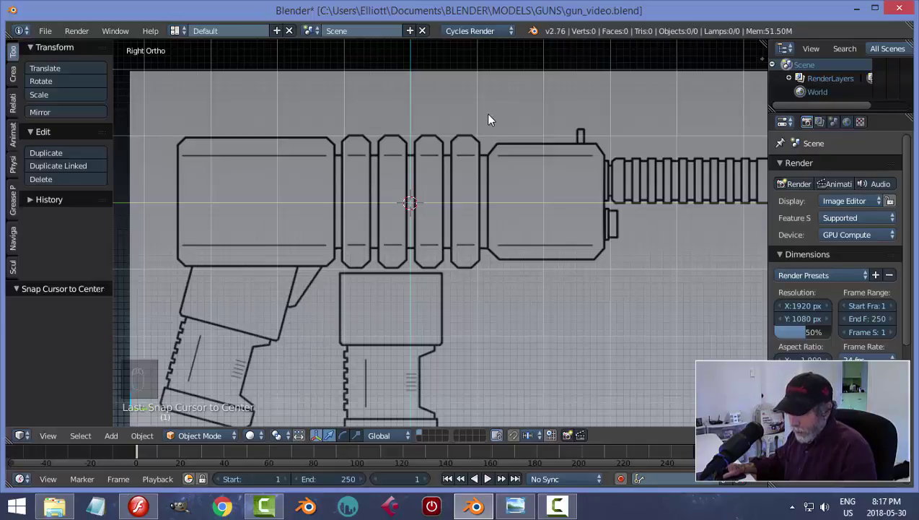
Add a cylinder over the ringed section and return to its creation settings.
key(shift+a)
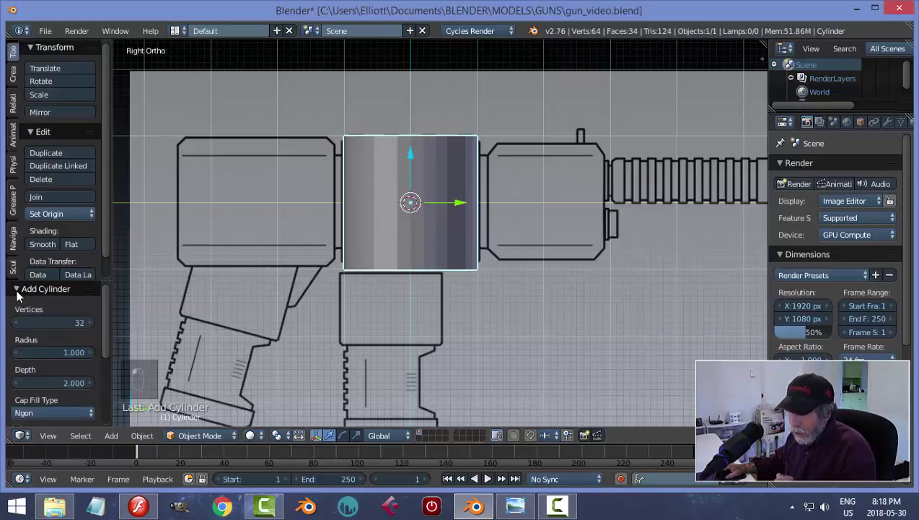
key(a)
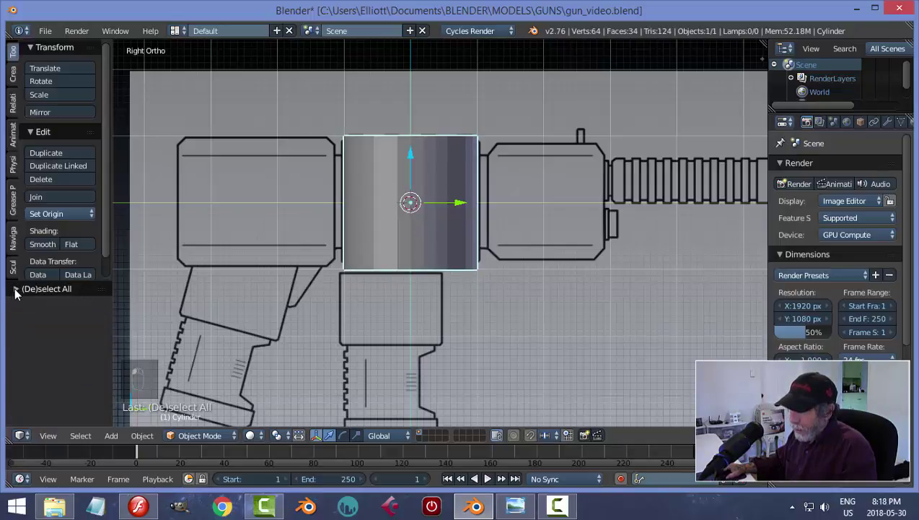
key(x)
key(shift+a)
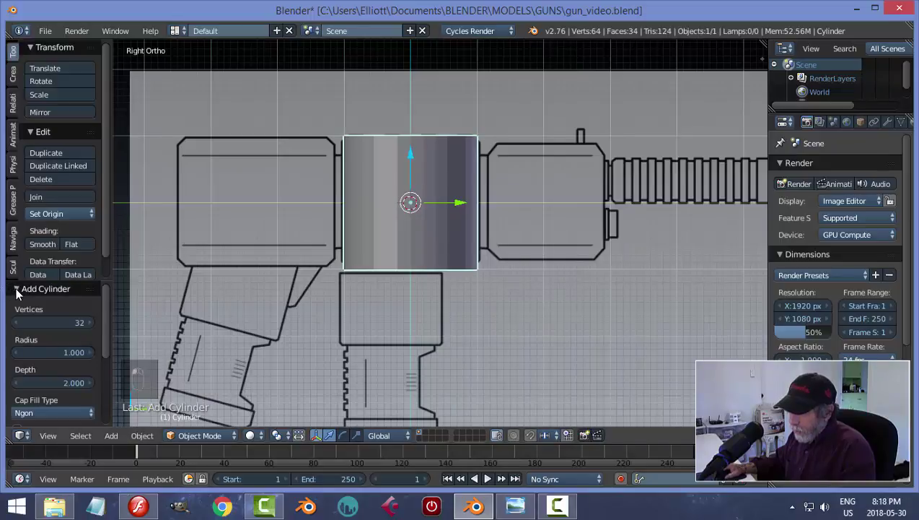
Reduce the cylinder to 8 vertices and orbit to inspect its top.
drag(21, 291, 66, 402)
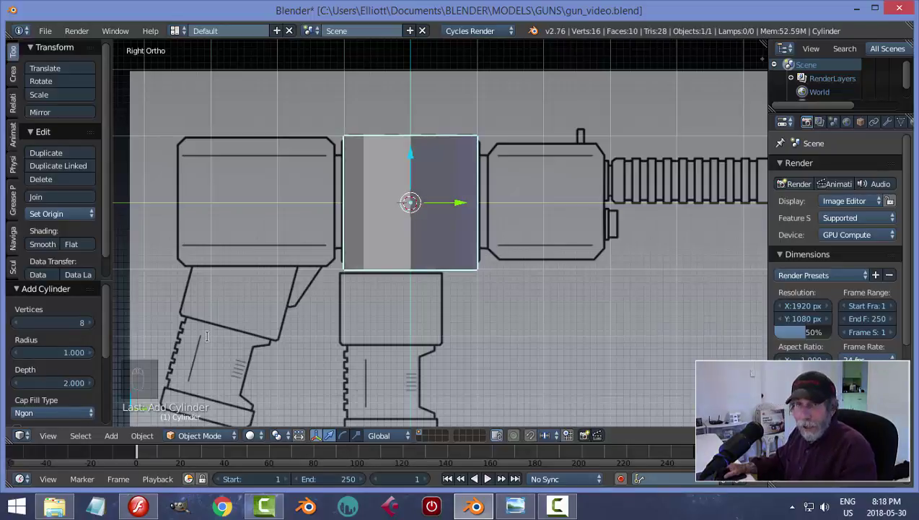
drag(42, 315, 396, 142)
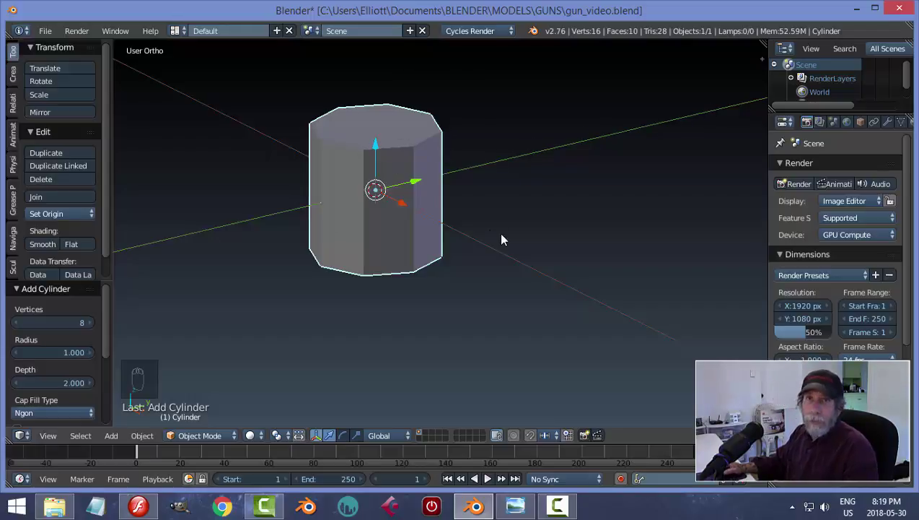
drag(391, 288, 482, 313)
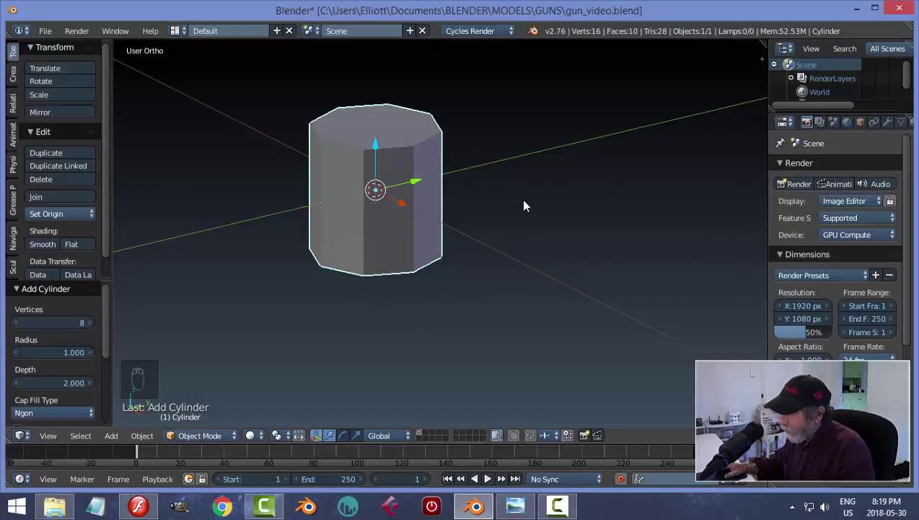
drag(508, 240, 350, 153)
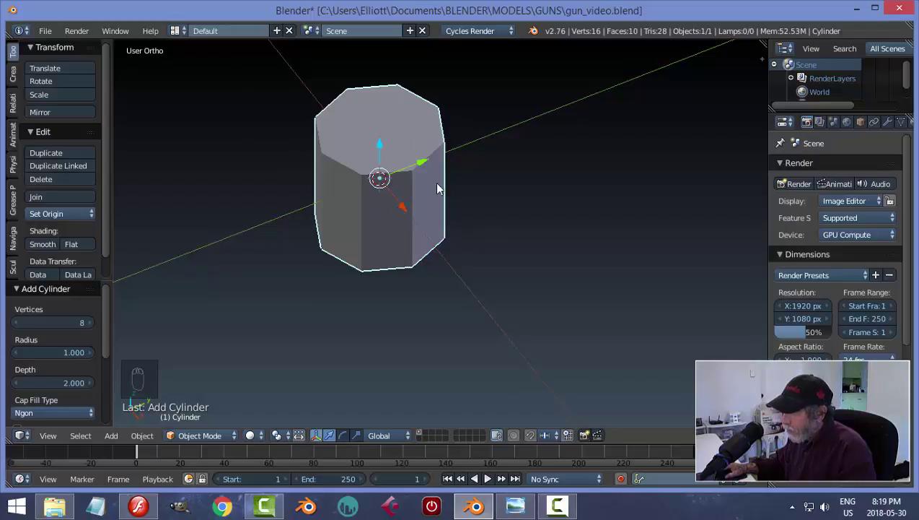
Toggle the scene selection with A while orbiting around the eight-sided cylinder.
key(a)
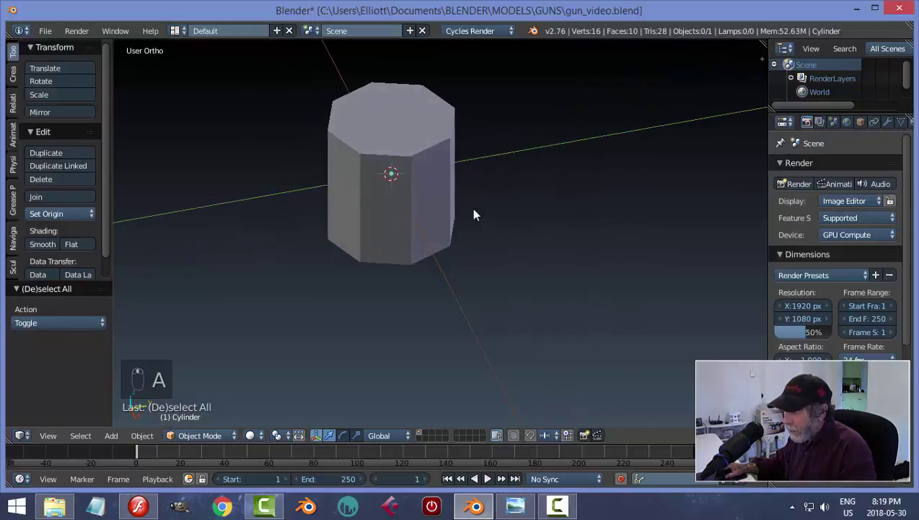
drag(515, 249, 274, 148)
key(a)
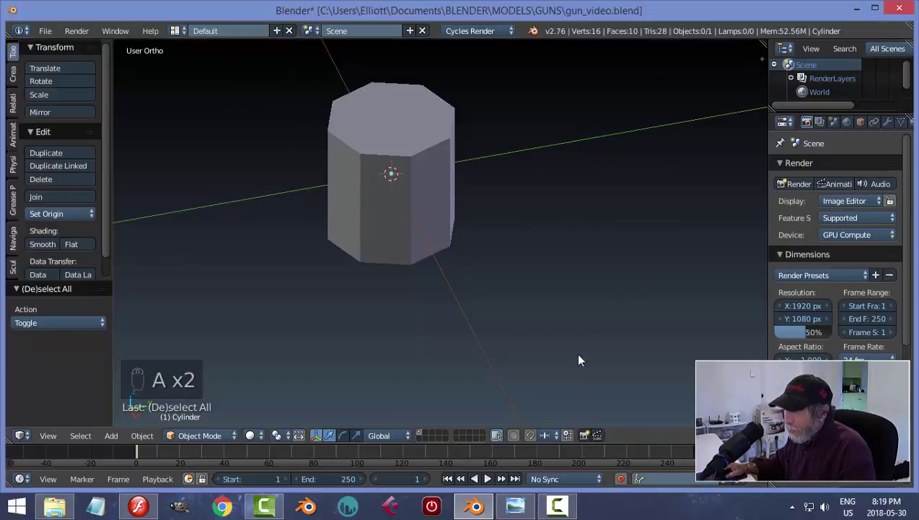
drag(61, 58, 84, 93)
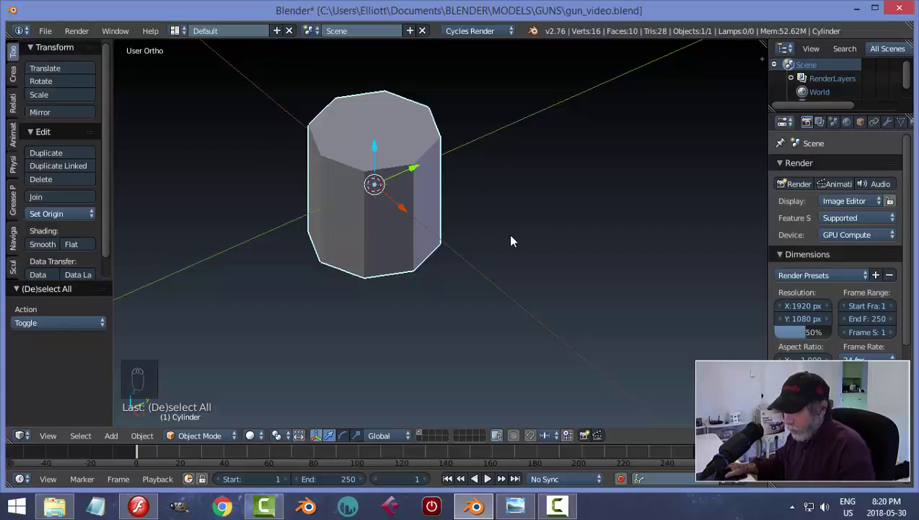
Rotate the cylinder 90° about X so it lies on its side, seen in Right Ortho.
key(r)
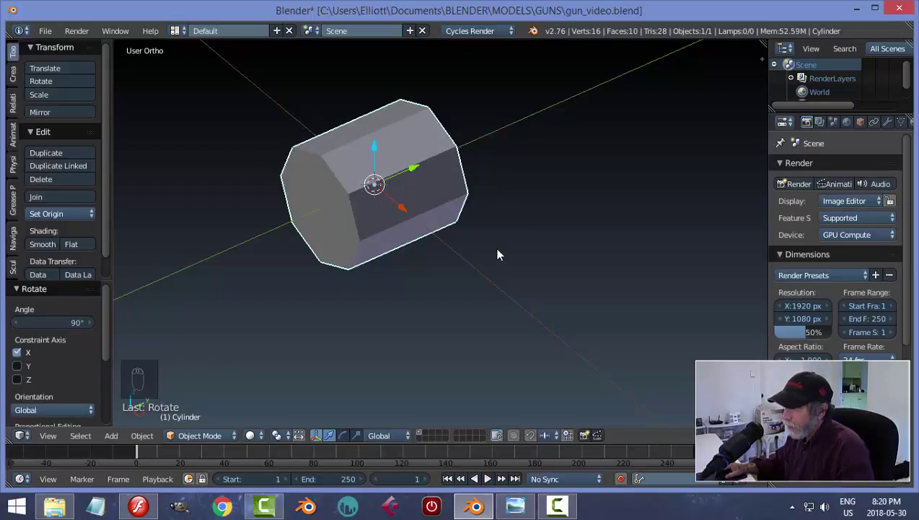
drag(428, 222, 640, 221)
key(KP_3)
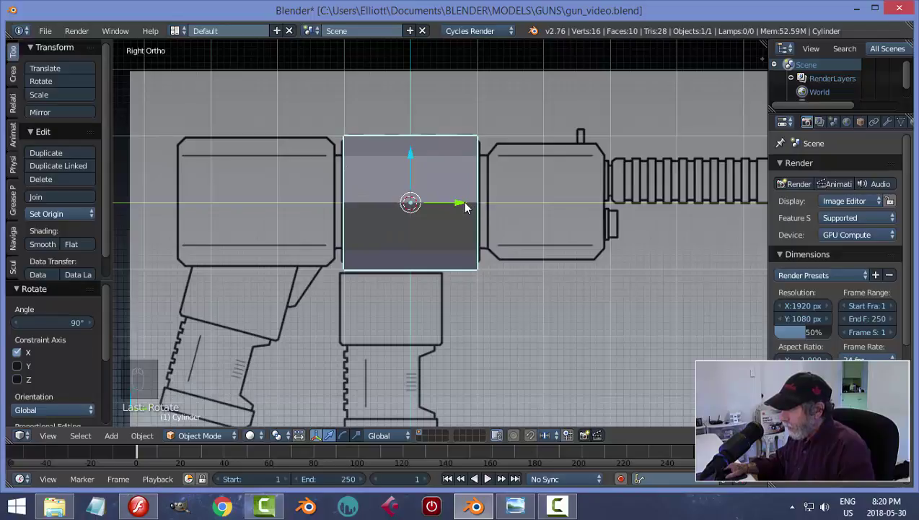
Move the cylinder along Y over the rear body block of the reference.
drag(467, 205, 311, 226)
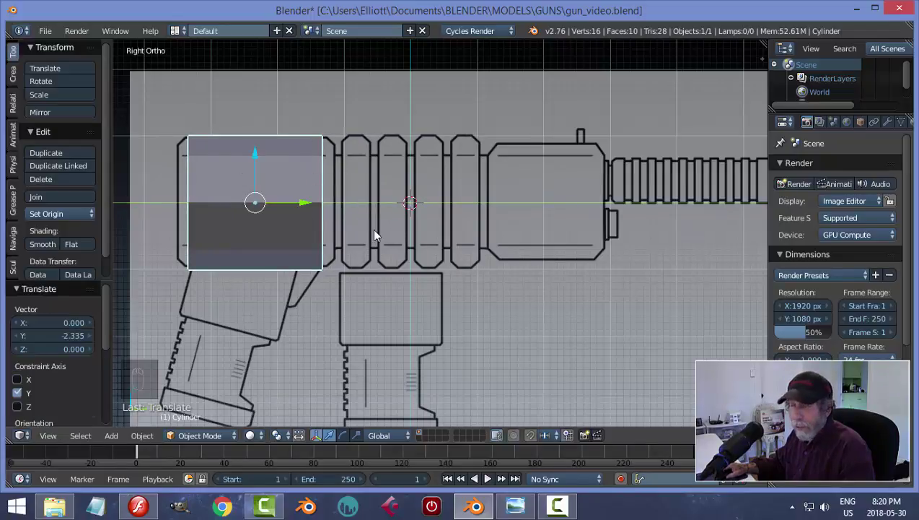
Orbit to the cylinder's end and begin rotating it around its long axis.
drag(358, 224, 348, 154)
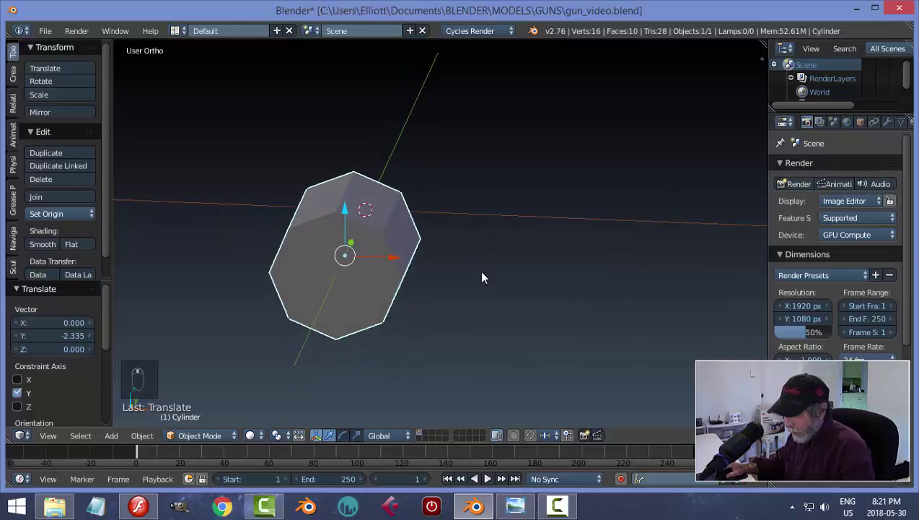
key(r)
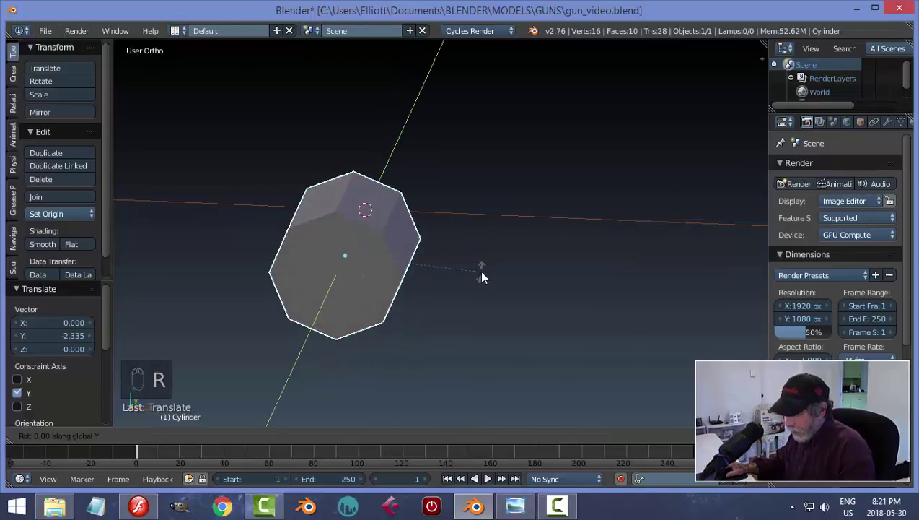
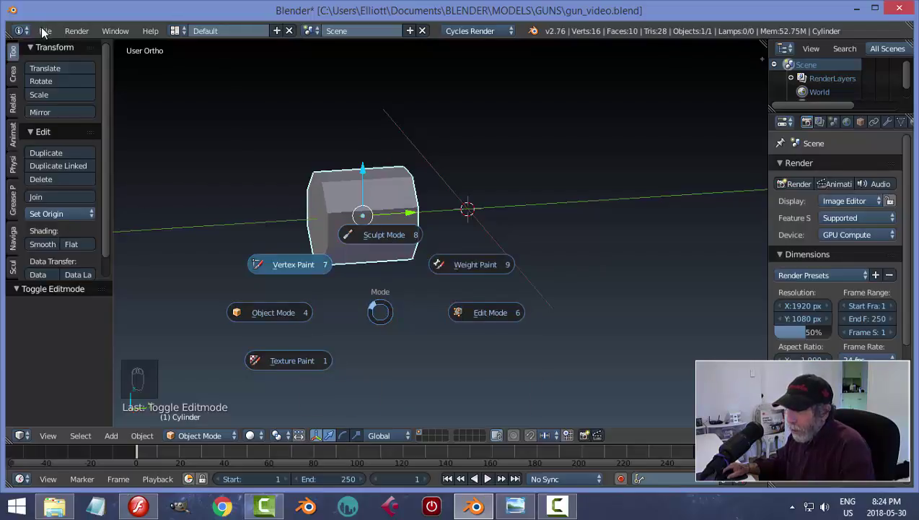
Enable the Pie Menus add-on and switch the cylinder into Edit Mode via the Tab pie.
drag(49, 27, 62, 83)
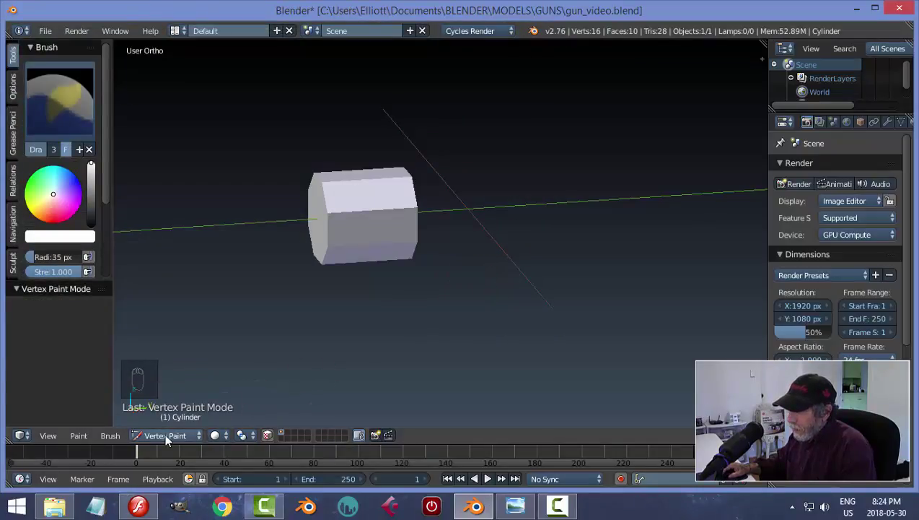
drag(265, 384, 436, 287)
drag(435, 287, 445, 294)
key(Tab)
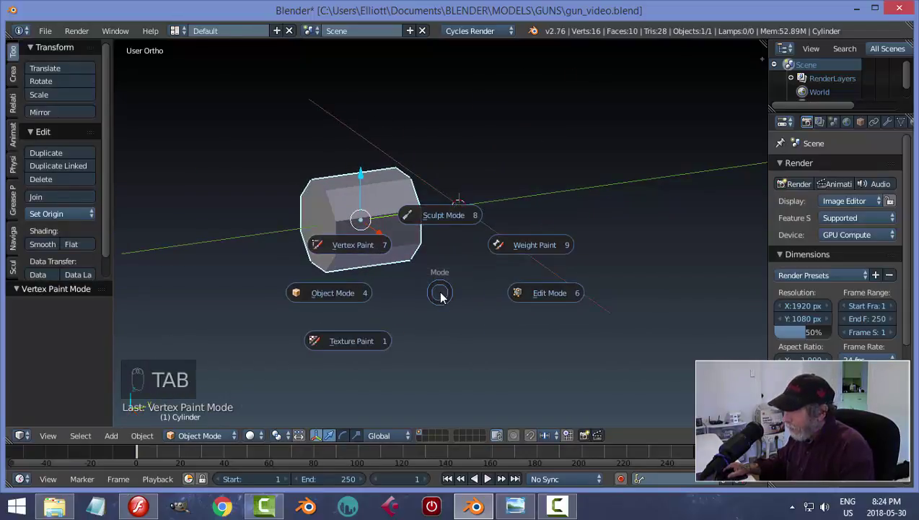
key(Tab)
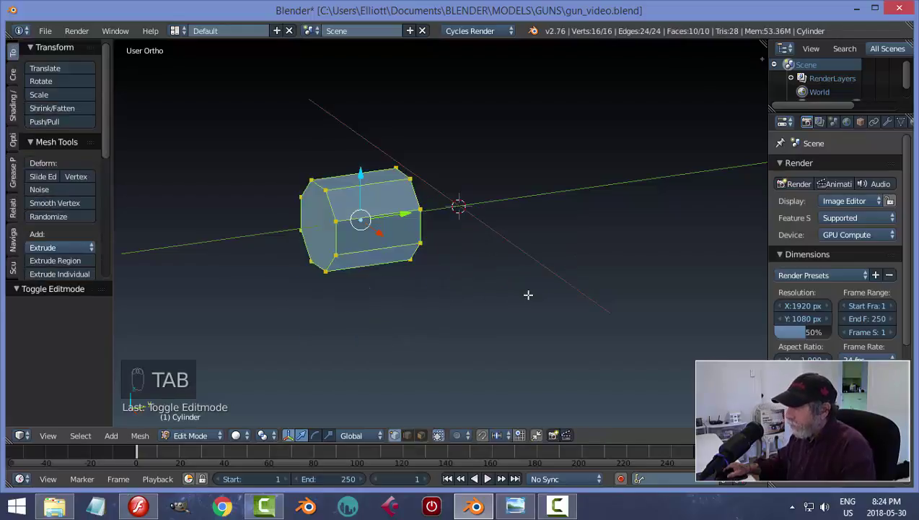
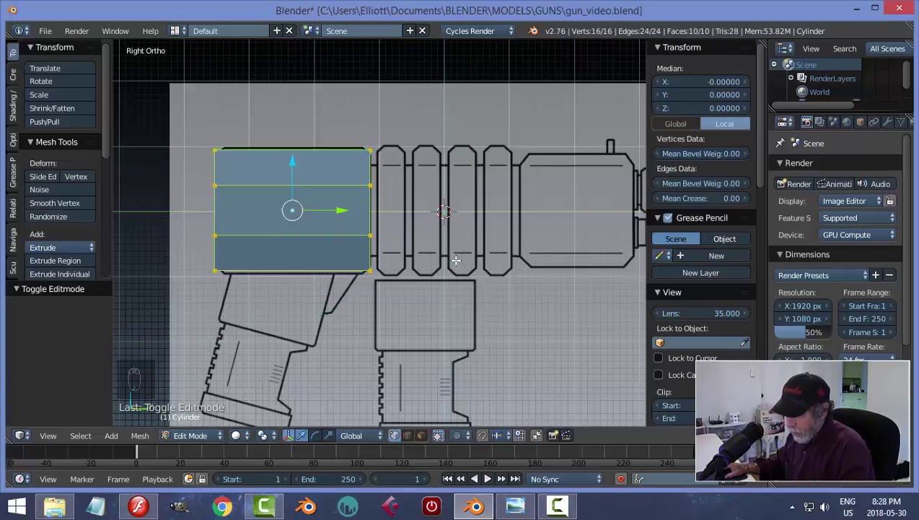
Scale the cylinder to fit the rear block (length 2.375) and apply its scale with Ctrl+A.
key(s)
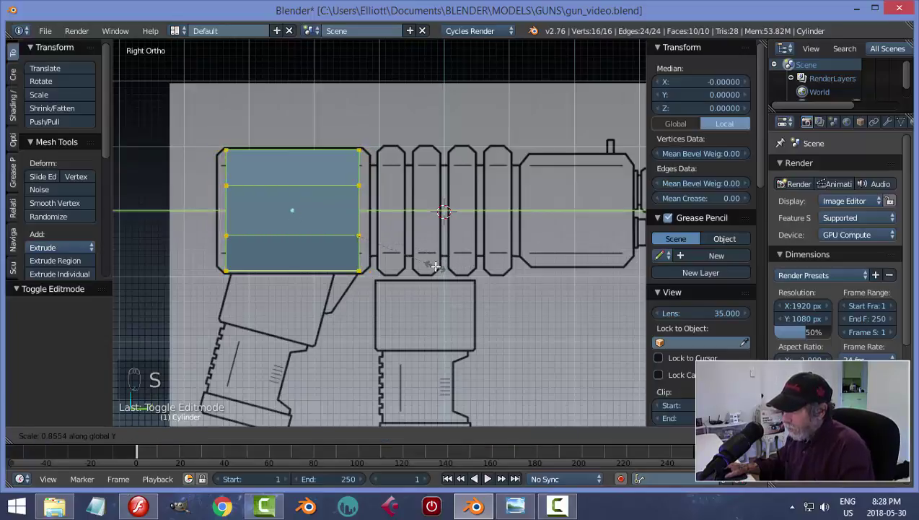
key(Tab)
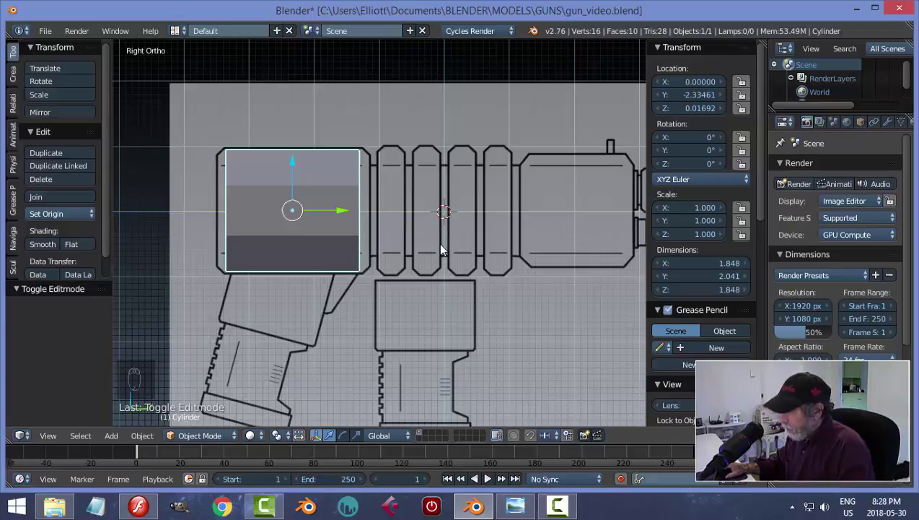
key(s)
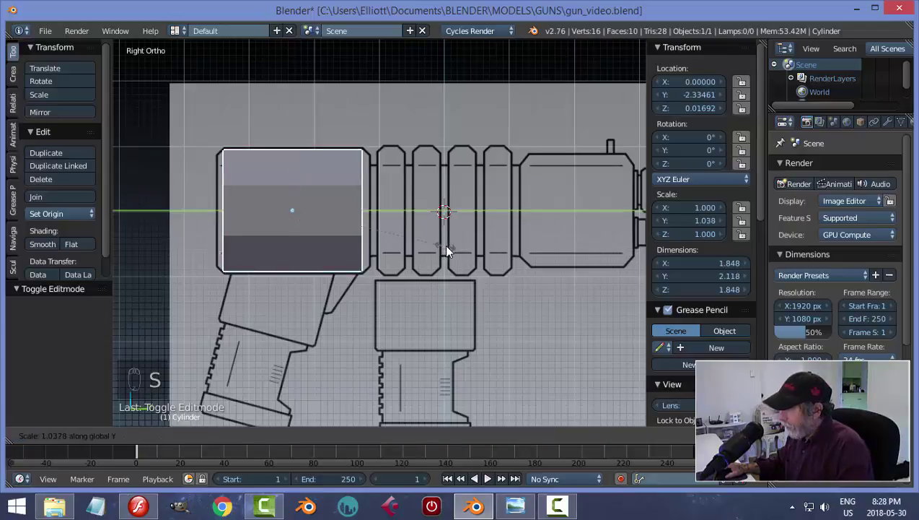
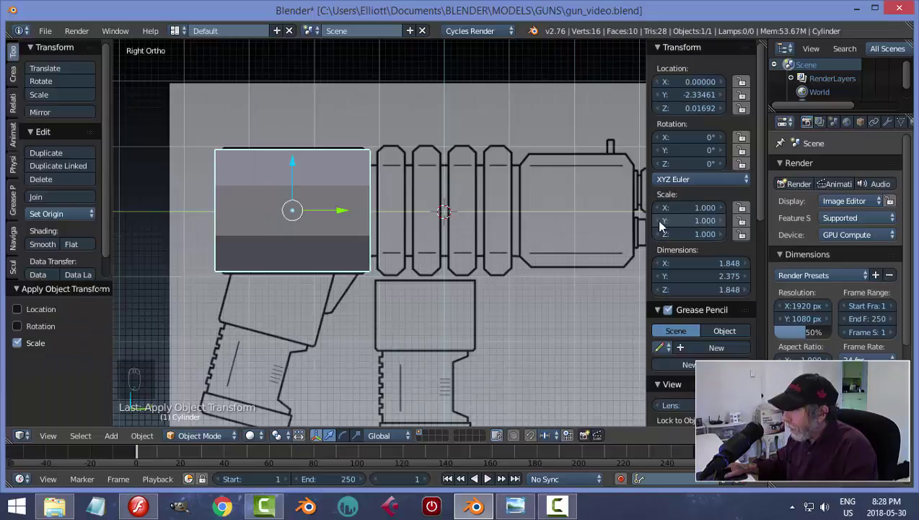
key(ctrl+a)
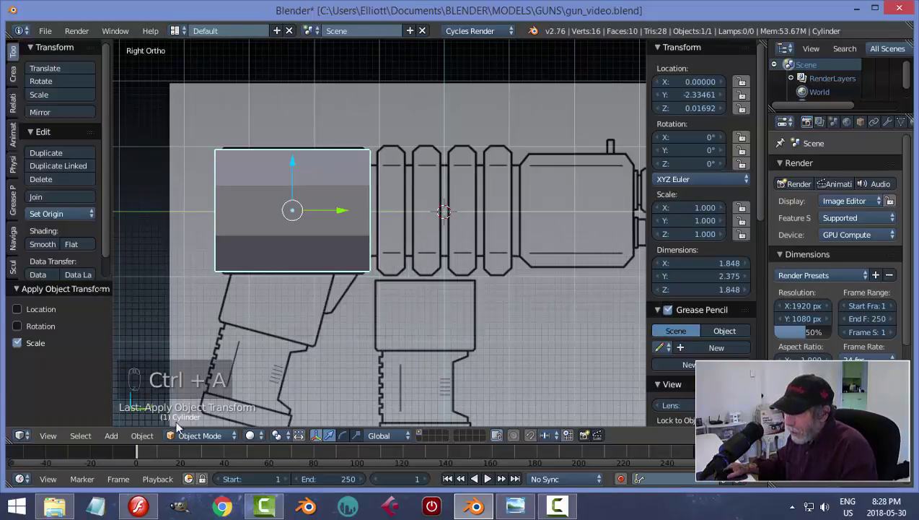
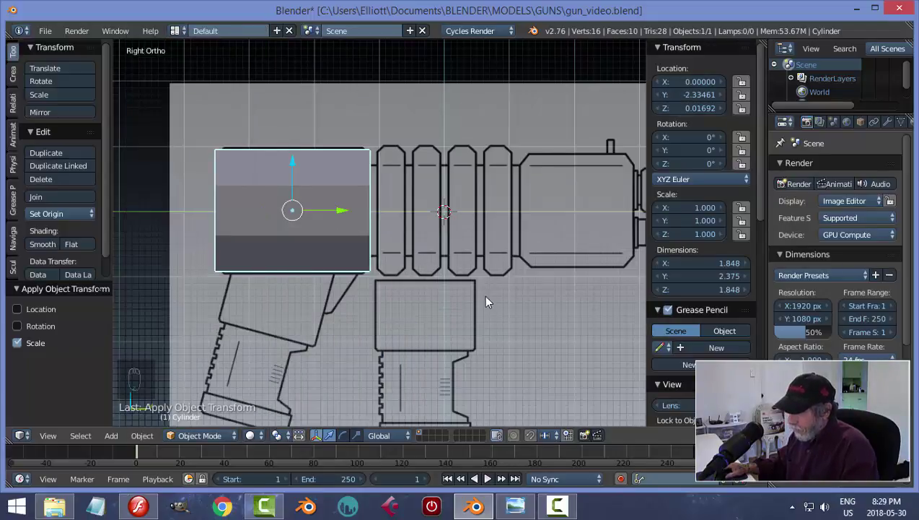
key(ctrl+a)
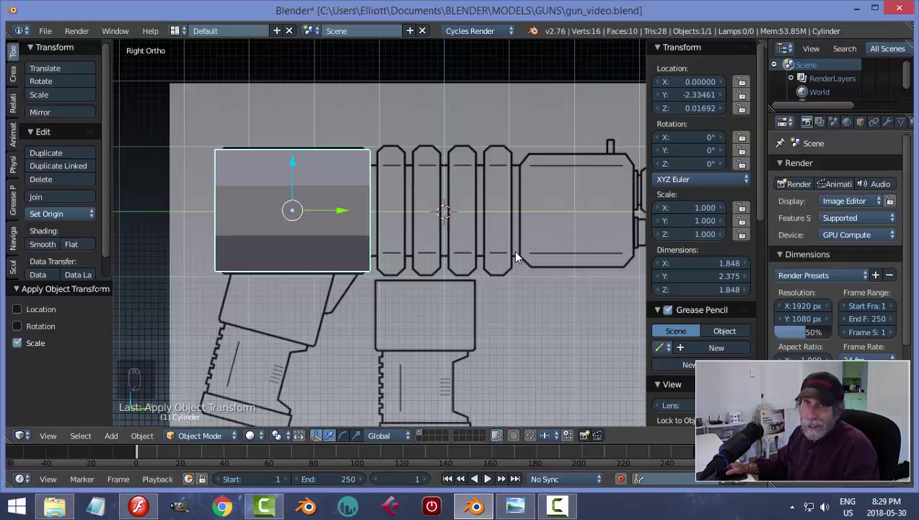
Enter Edit Mode on the fitted cylinder and check its octagonal cross-section from side and front views.
key(n)
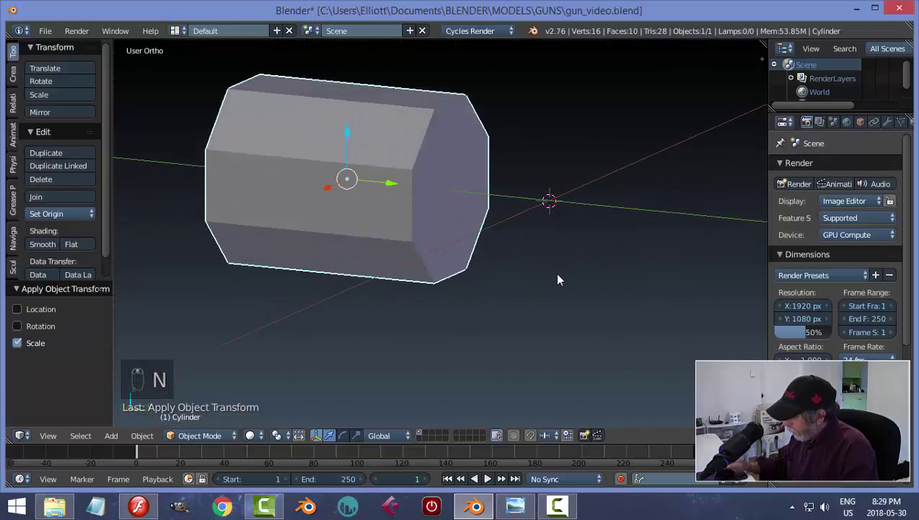
key(KP_3)
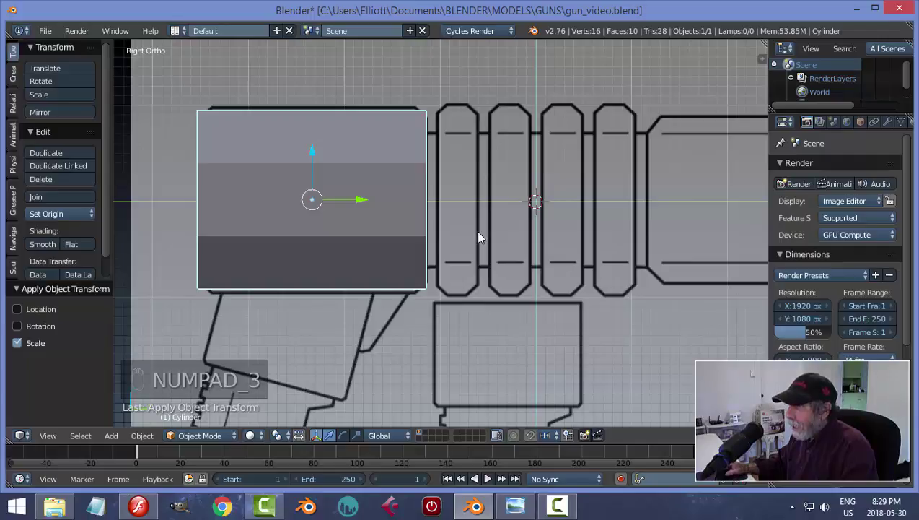
key(Tab)
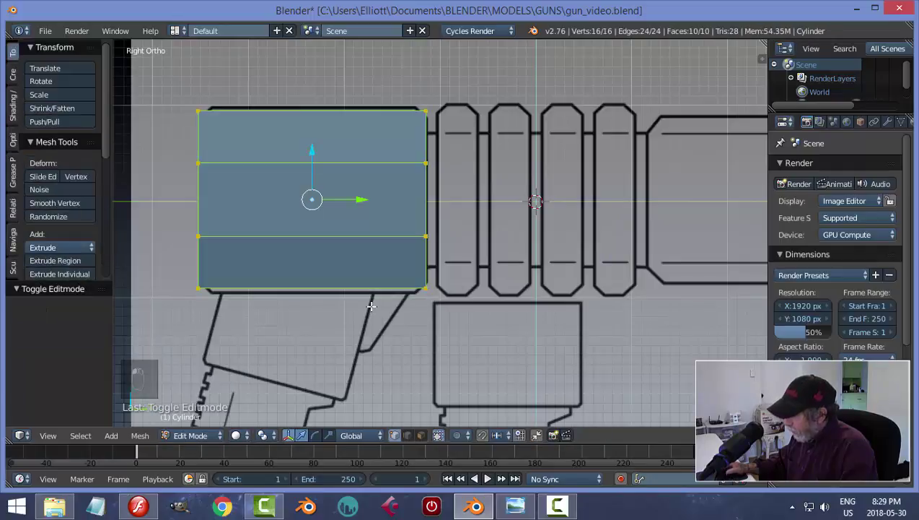
key(KP_1)
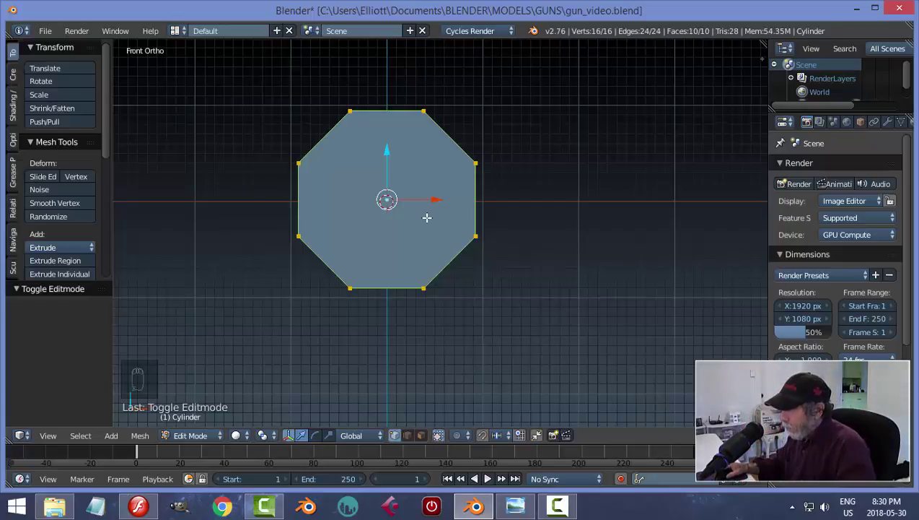
Select all 16 vertices of the octagon in front view and begin scaling it to about 0.92.
key(KP_3)
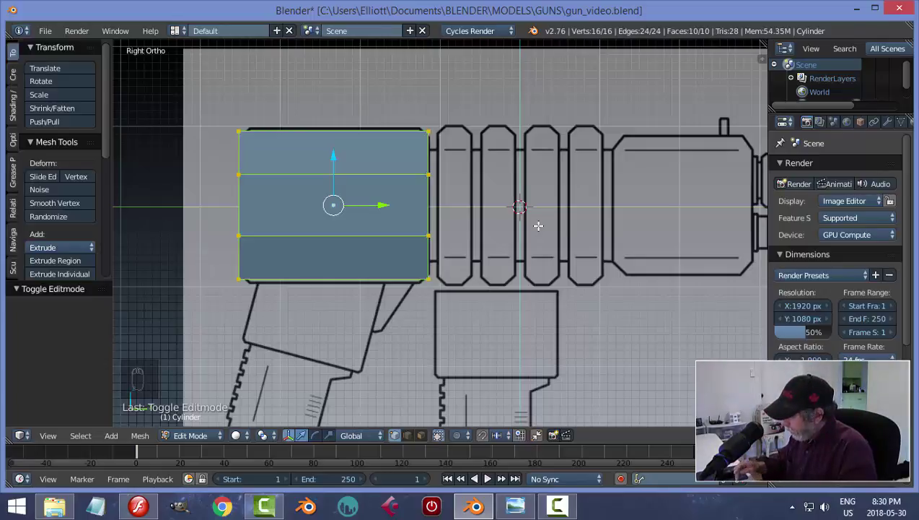
key(KP_1)
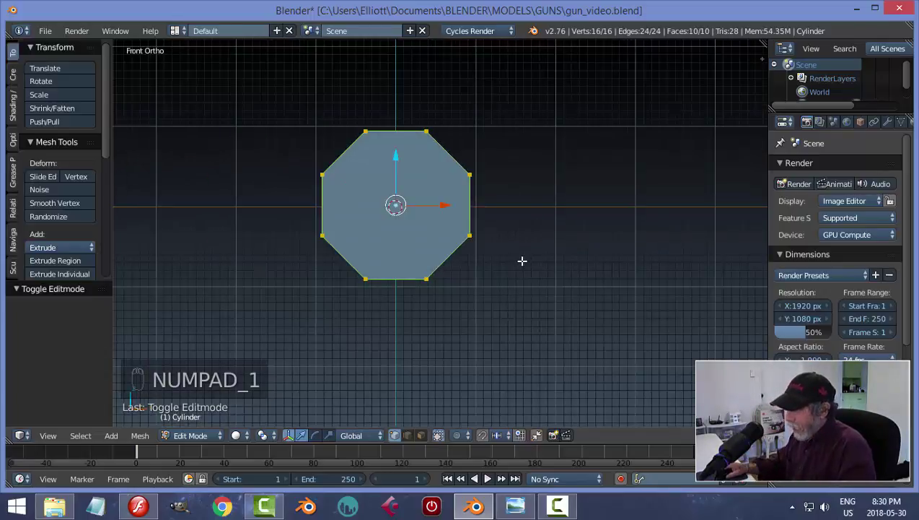
key(a)
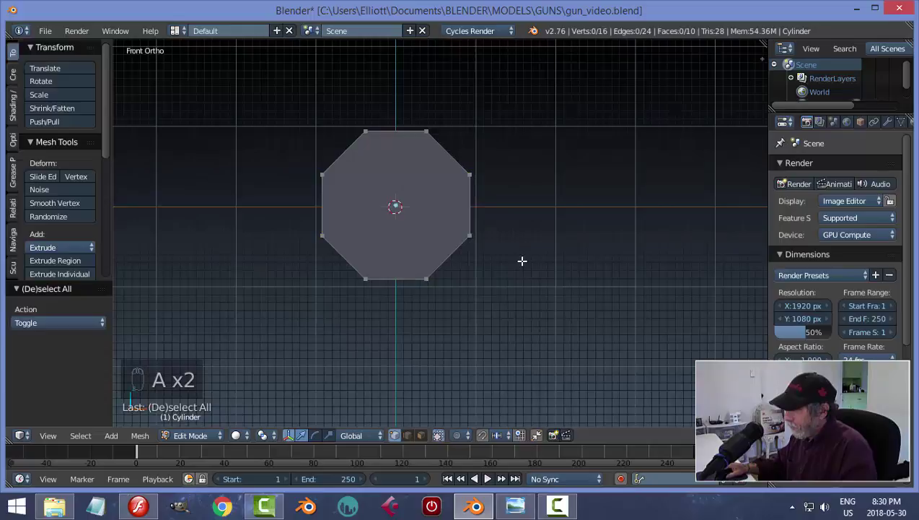
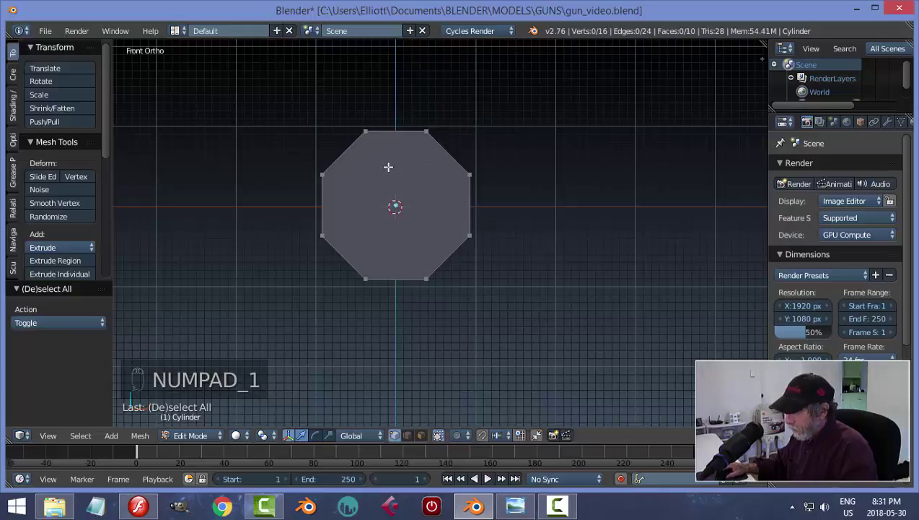
key(a)
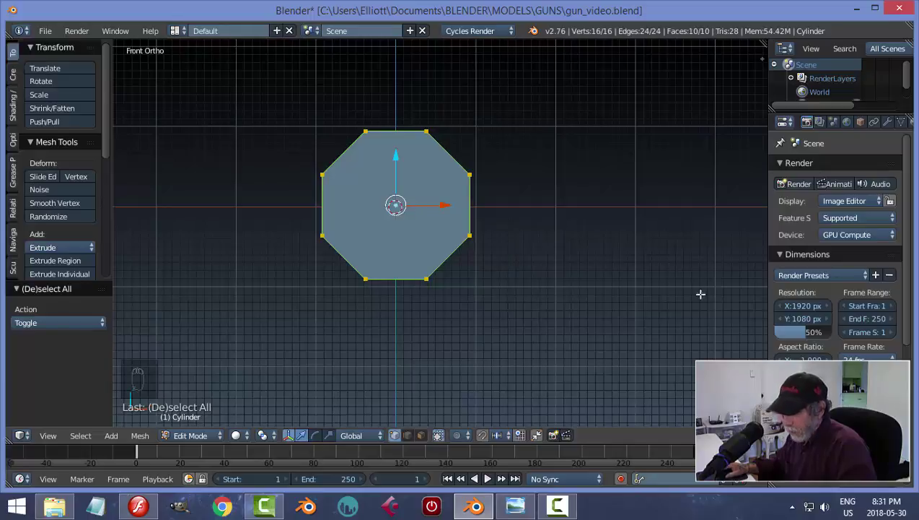
key(s)
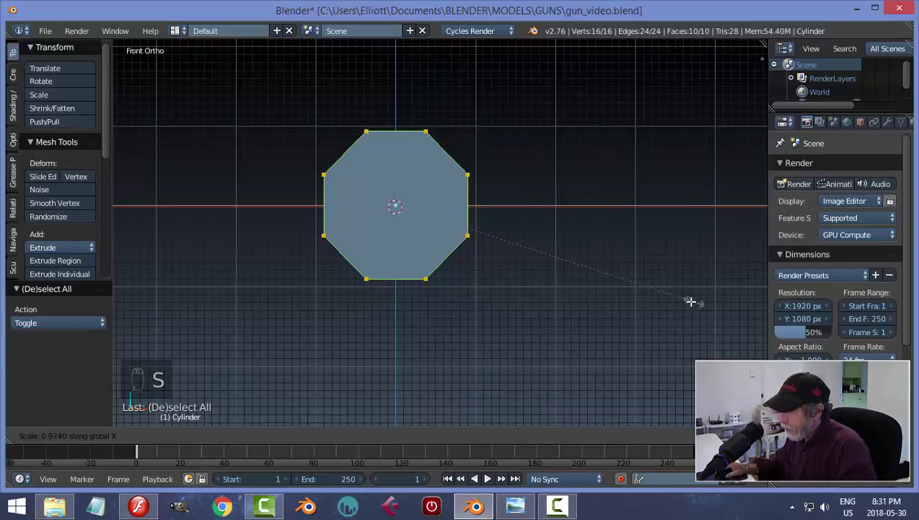
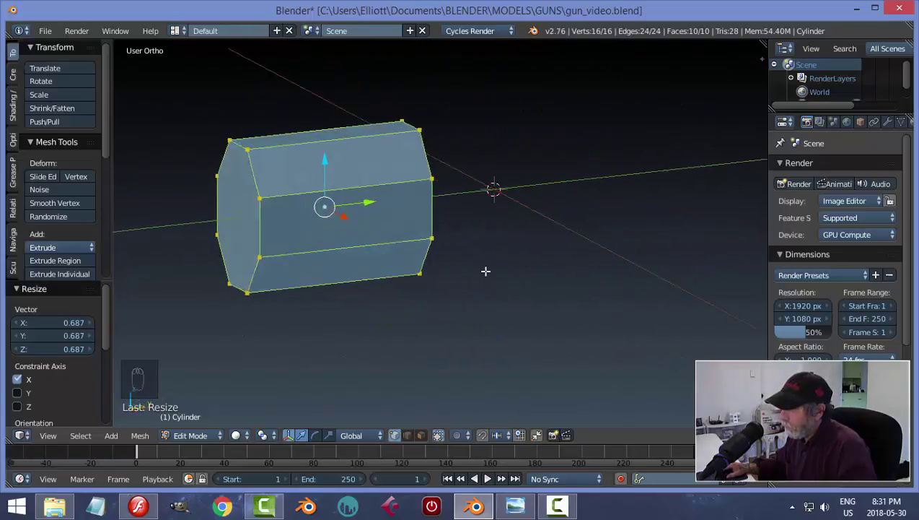
Return to Object Mode and shift the prism along Z over the blueprint's large rectangular section.
key(a)
key(Tab)
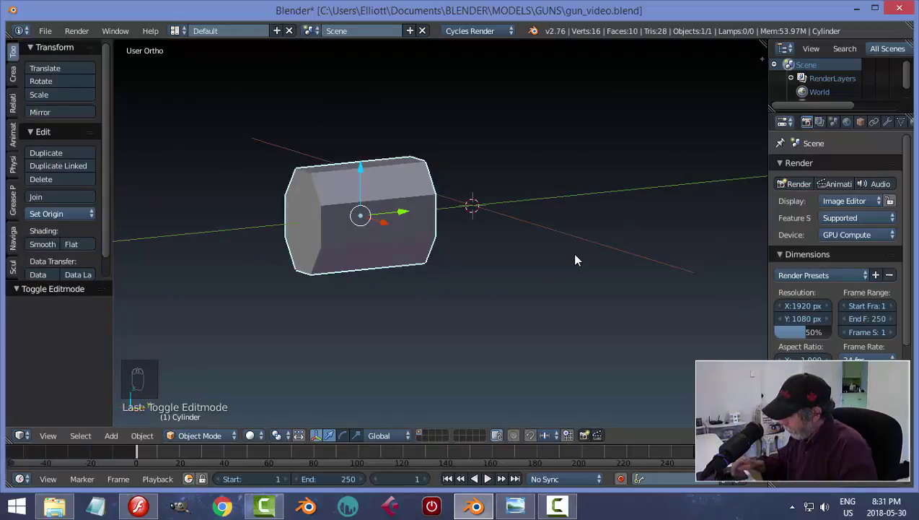
key(KP_3)
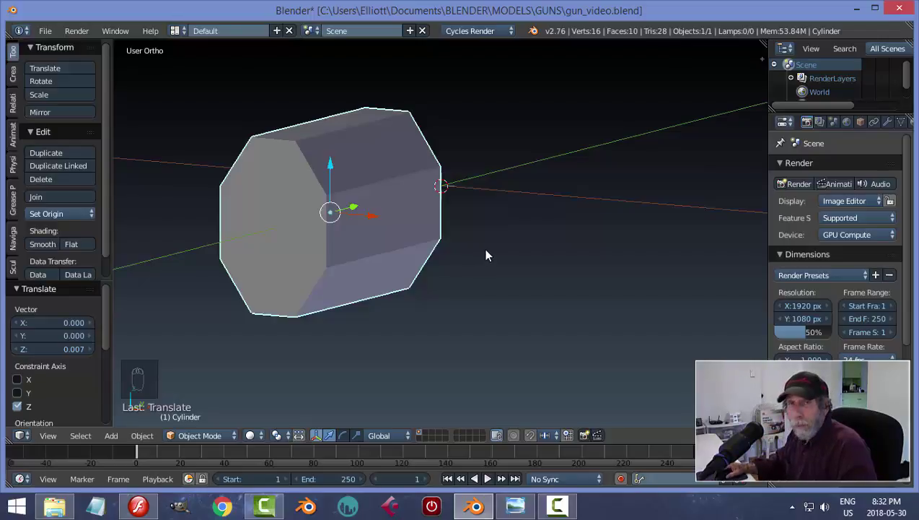
Show the prism in see-through wireframe and inspect it from orbited angles against the side blueprint.
key(KP_3)
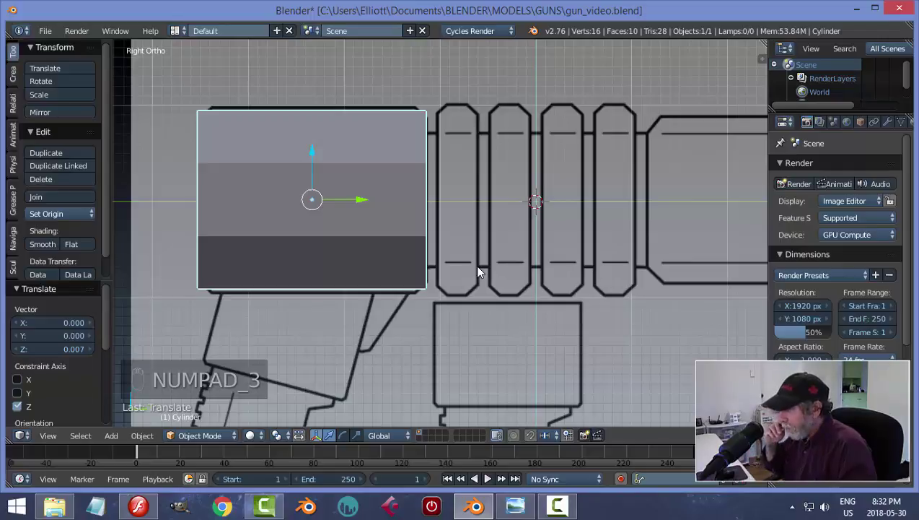
key(z)
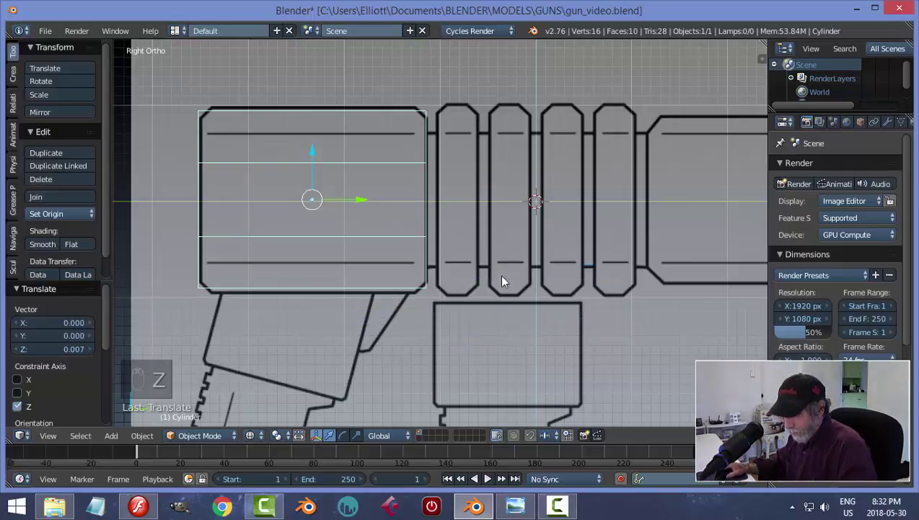
key(z)
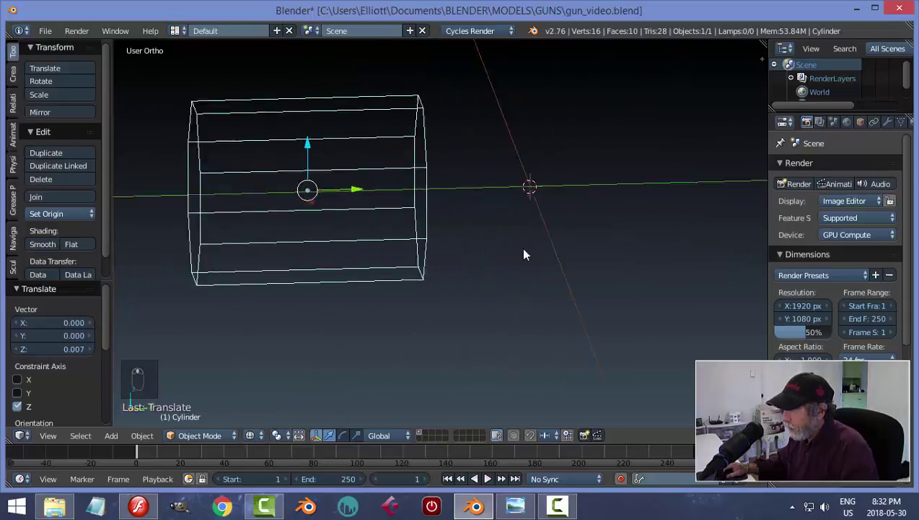
key(KP_3)
key(KP_3)
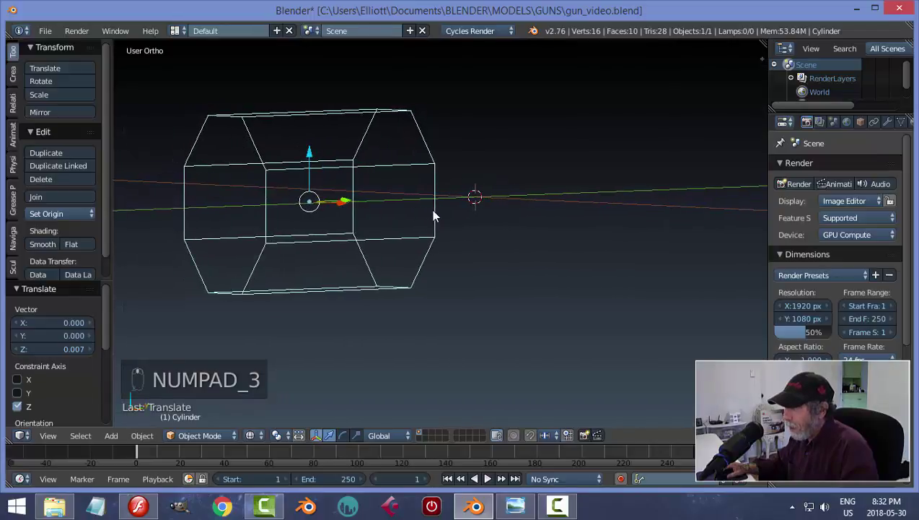
key(KP_3)
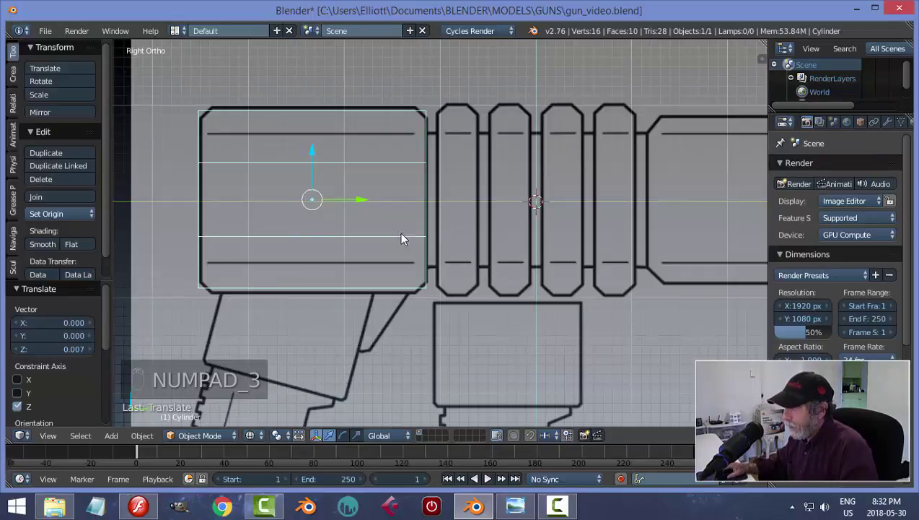
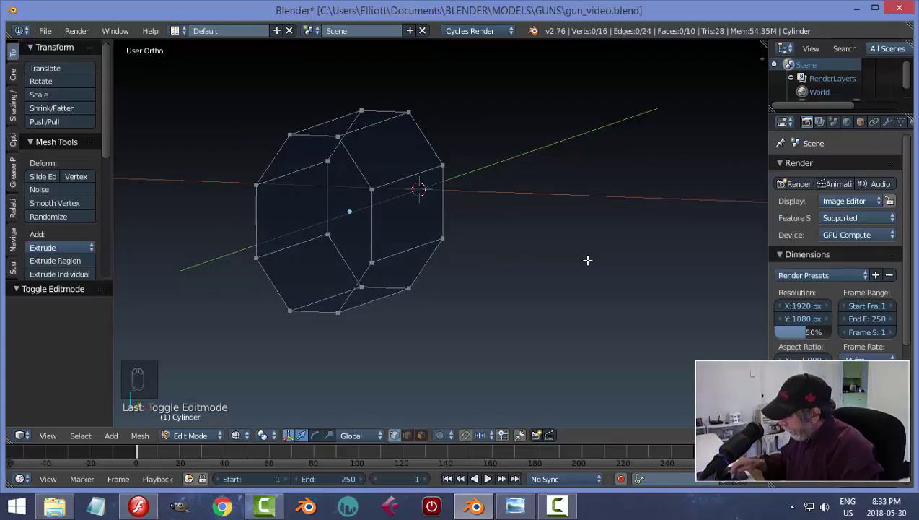
Switch to vertex selection and box-select the middle band of 8 vertices forming the two long side faces.
key(KP_3)
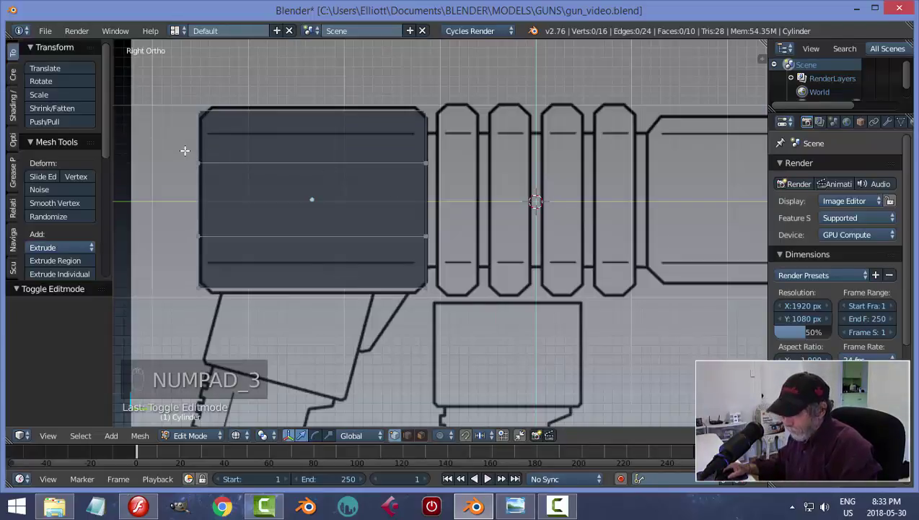
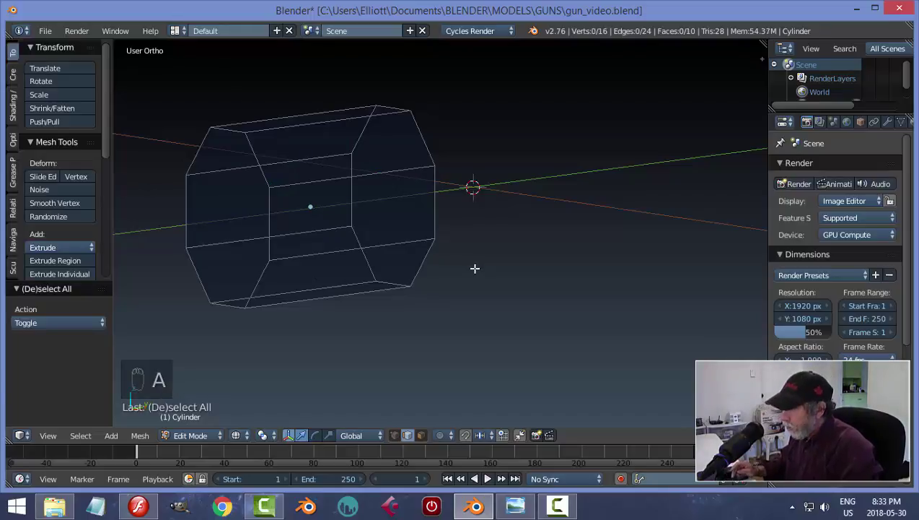
key(KP_3)
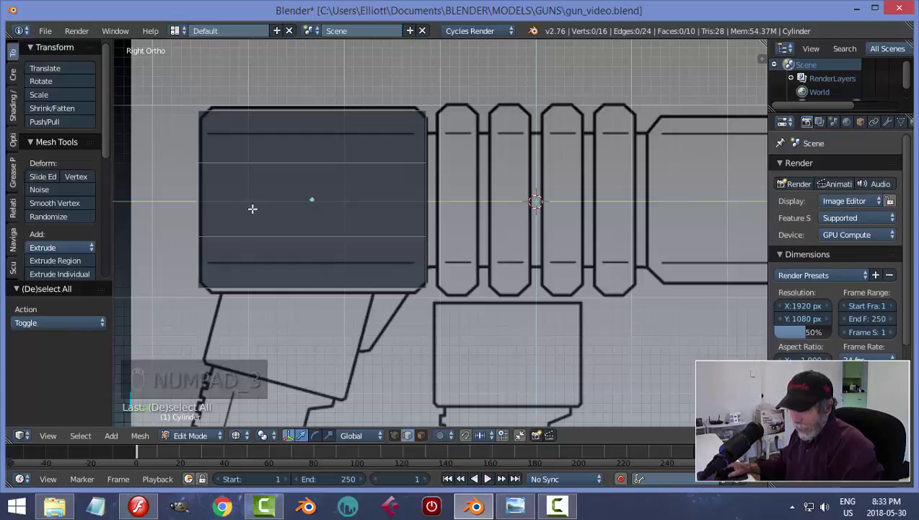
key(ctrl+Tab)
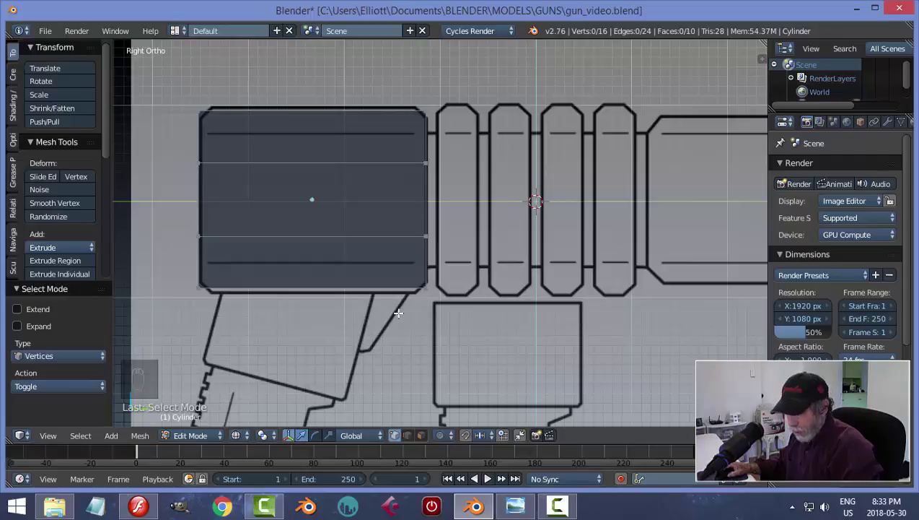
key(ctrl+Tab)
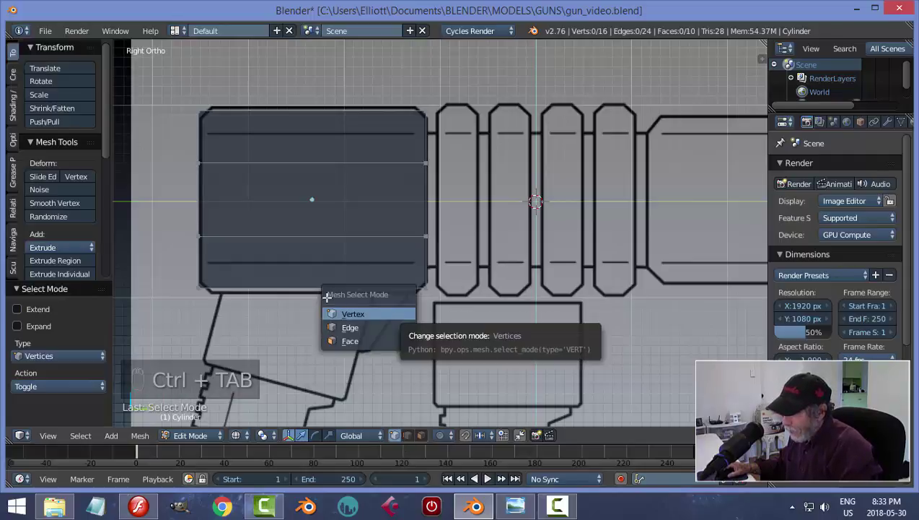
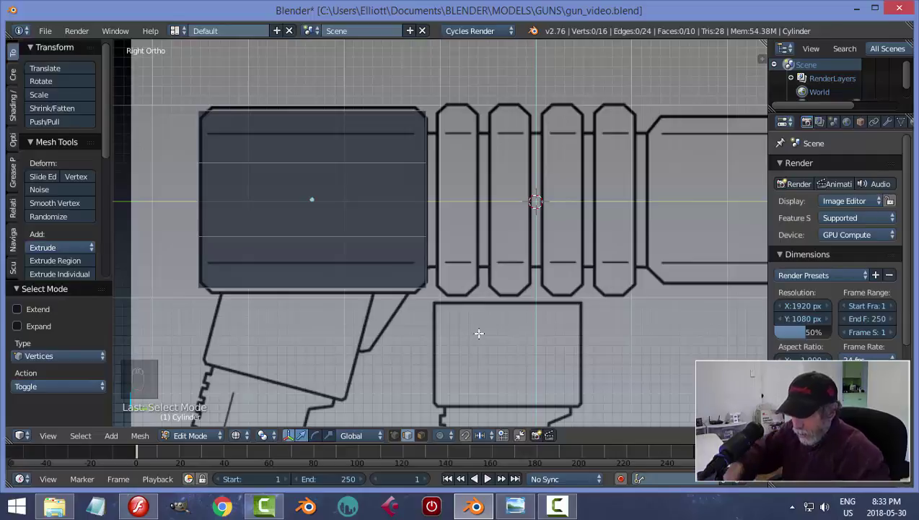
key(ctrl+Tab)
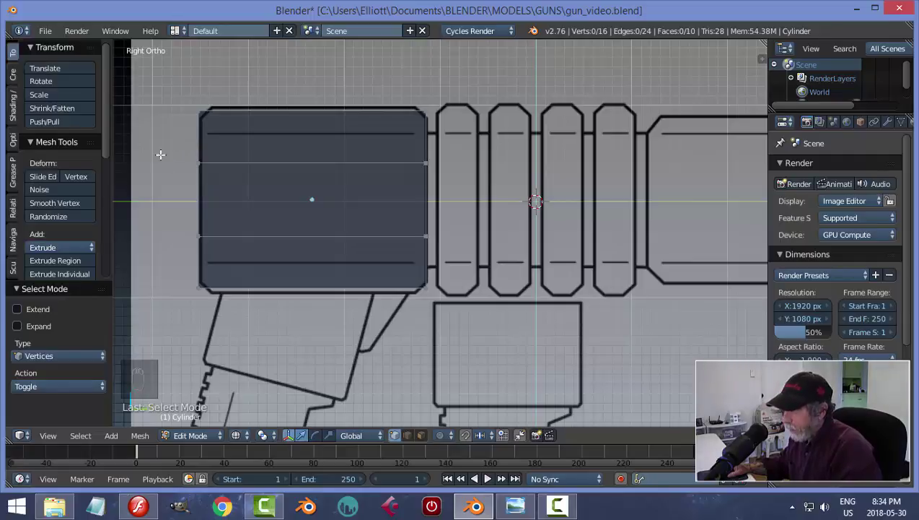
key(b)
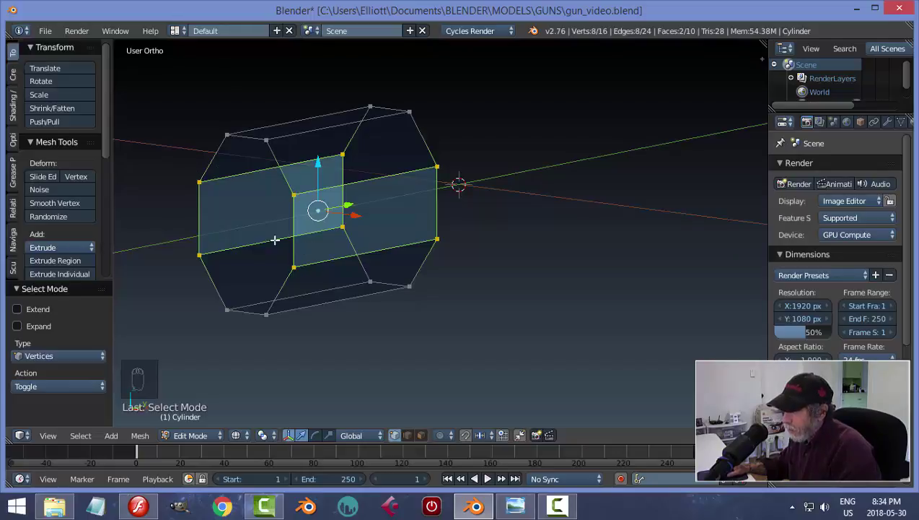
Reselect the upper and lower middle edge loops in side view and check them from the front.
key(a)
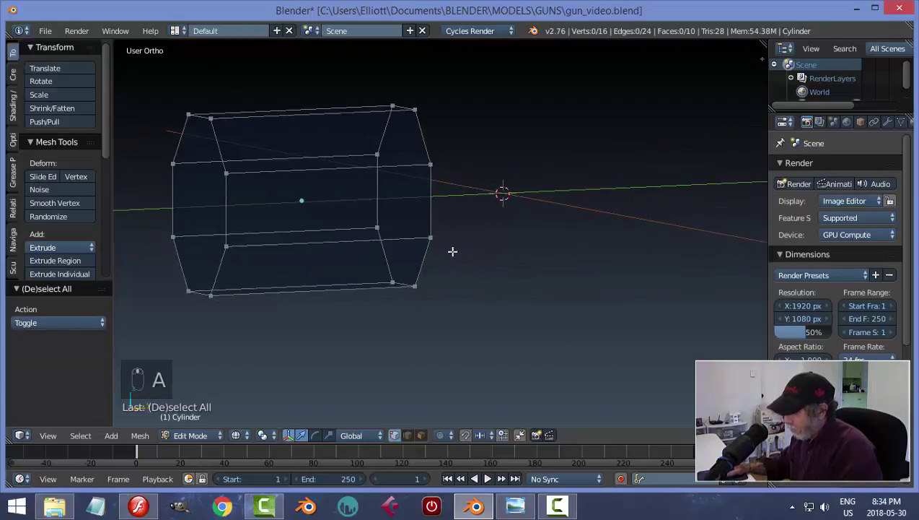
key(KP_3)
key(b)
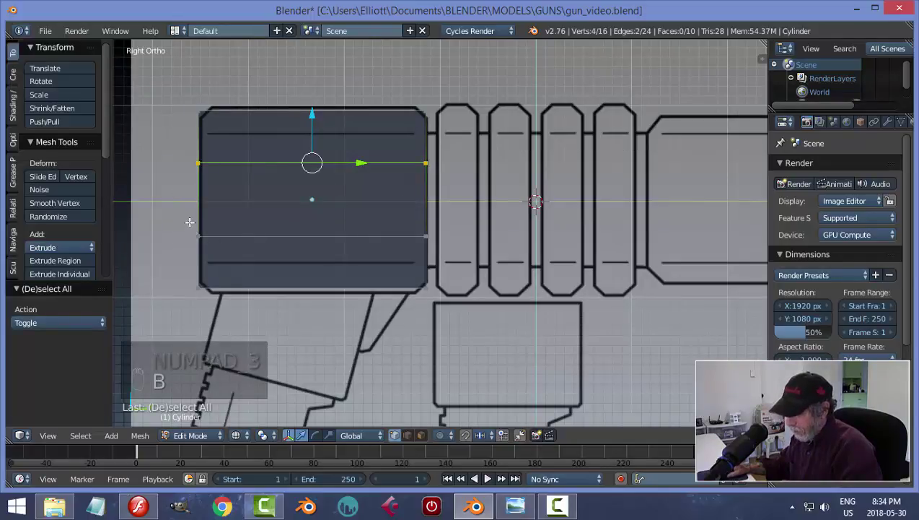
key(b)
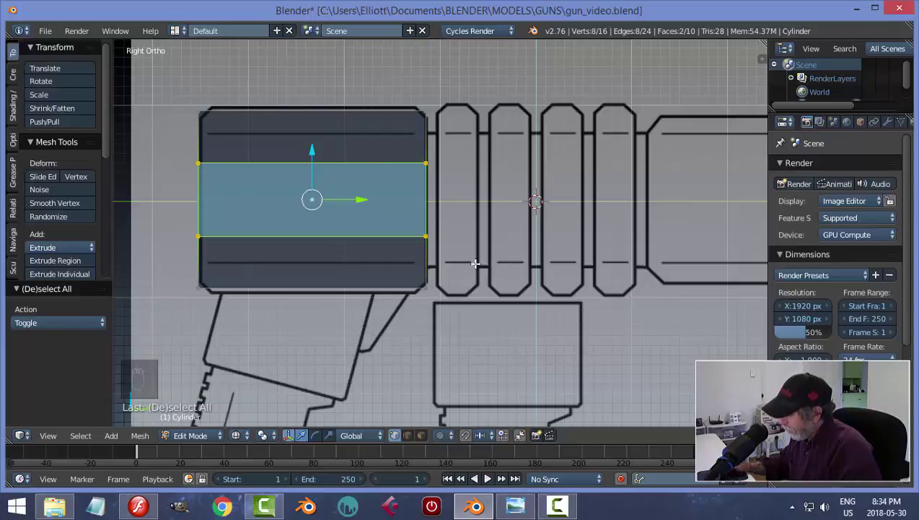
key(KP_1)
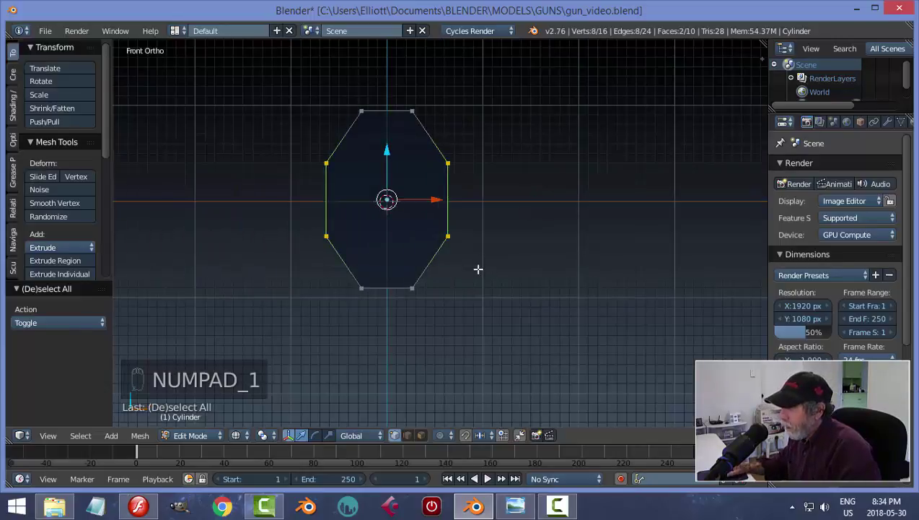
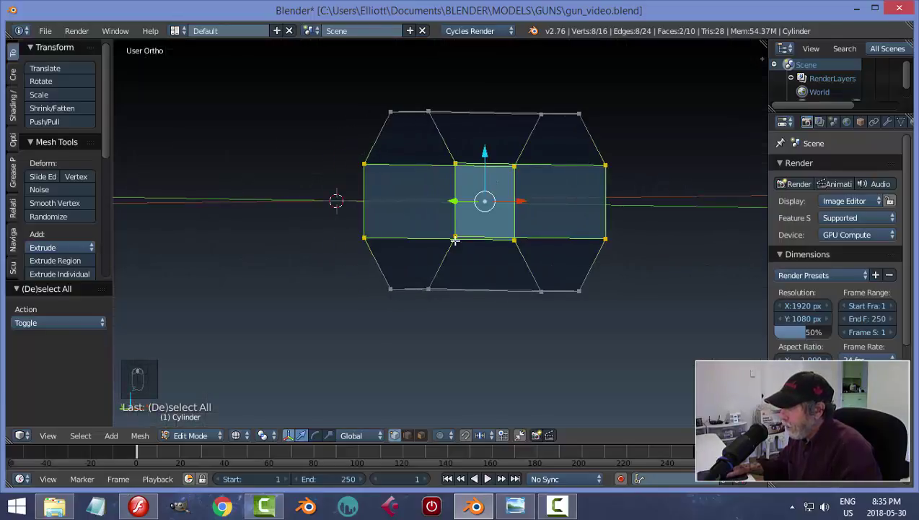
key(KP_1)
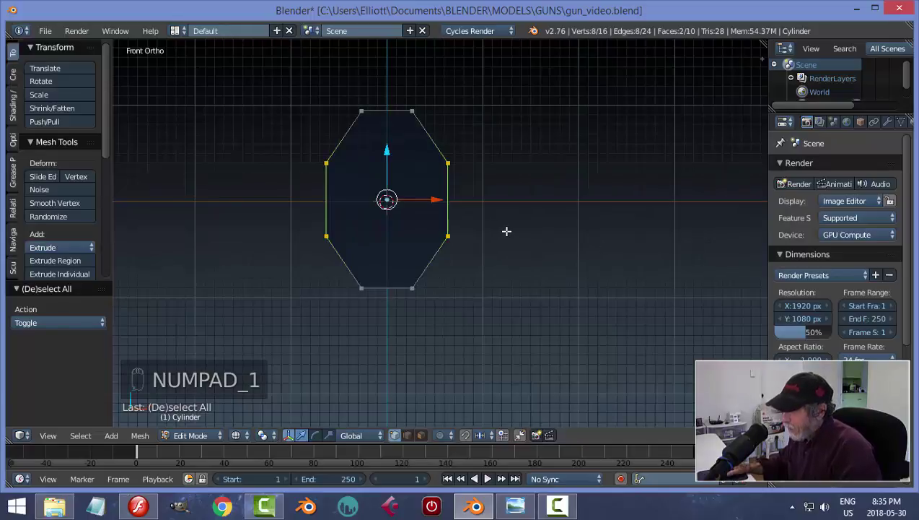
key(s)
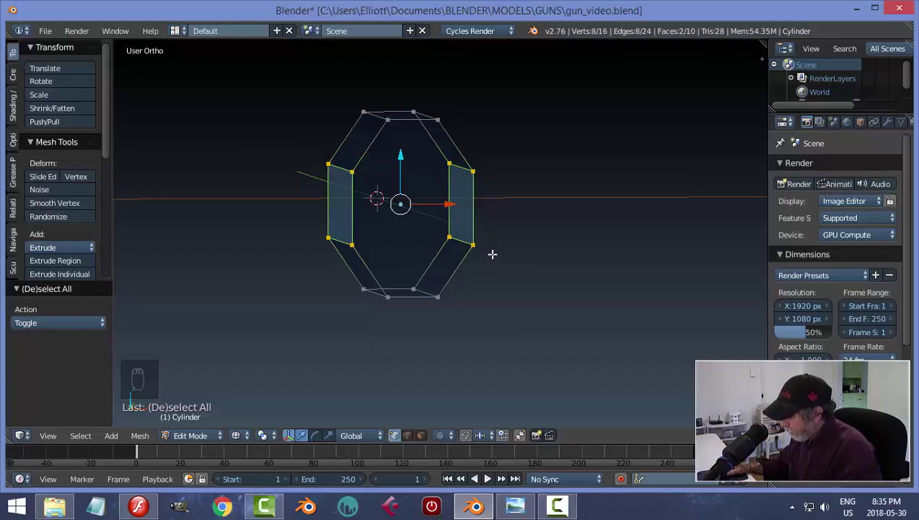
Stretch the side faces about 1.76 times along Z for a taller cross-section, then deselect everything.
key(KP_1)
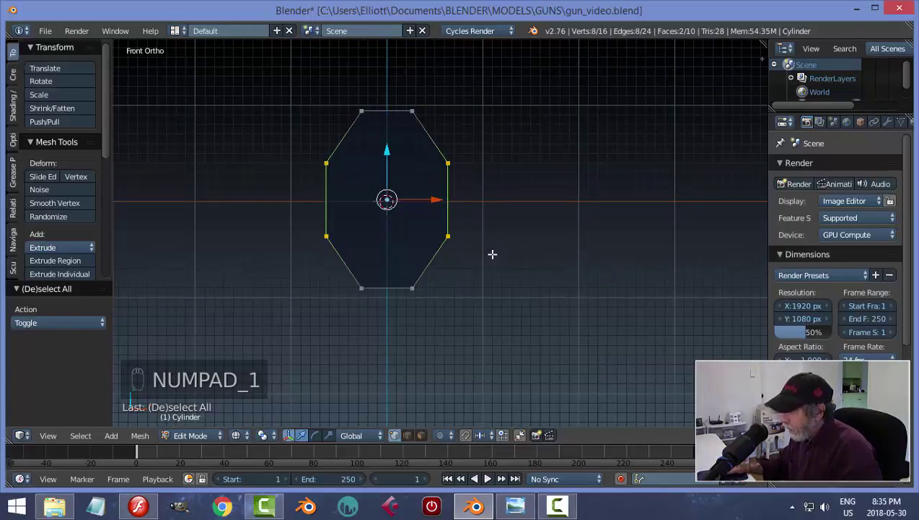
key(KP_3)
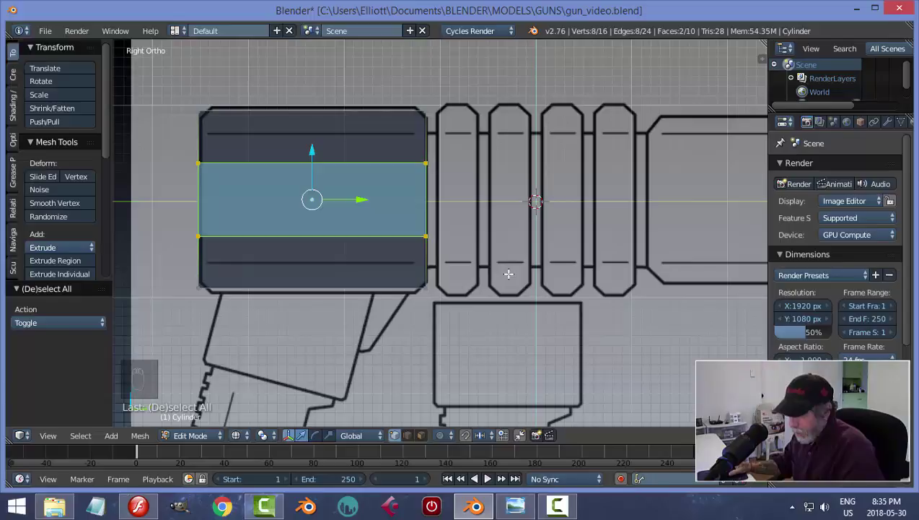
key(s)
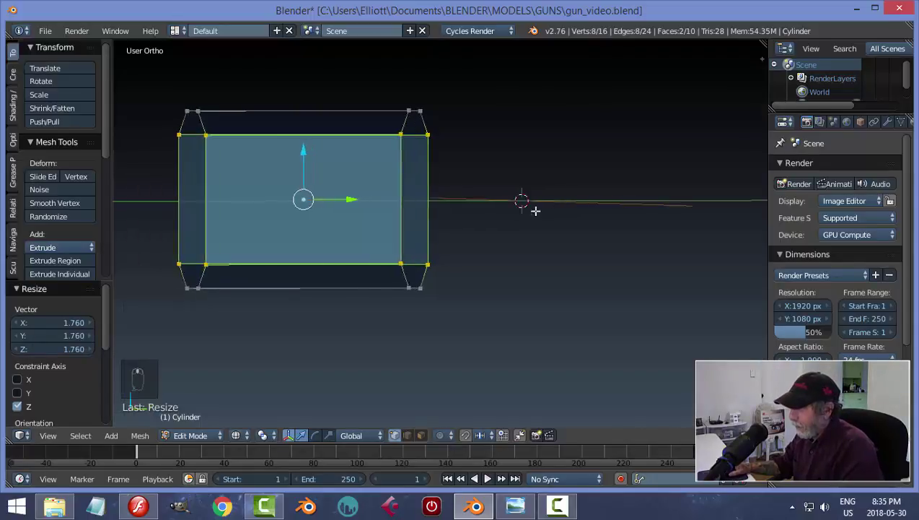
key(KP_1)
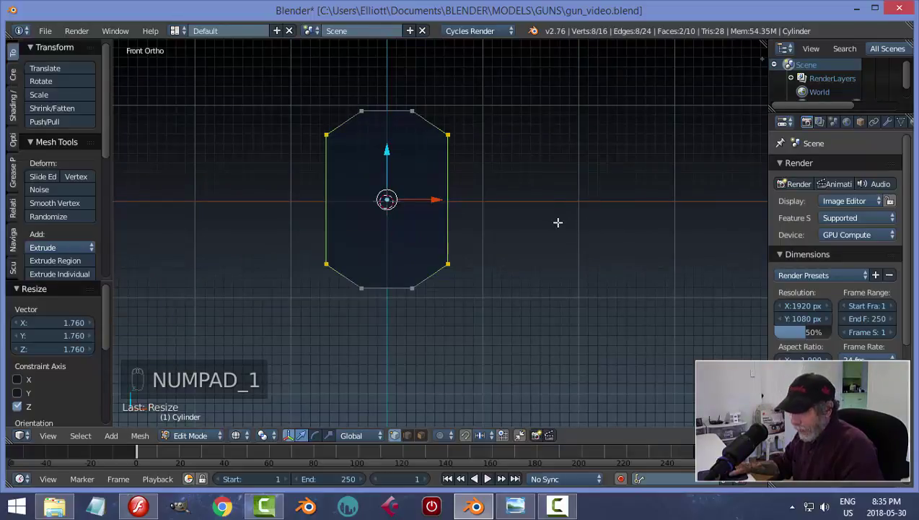
key(a)
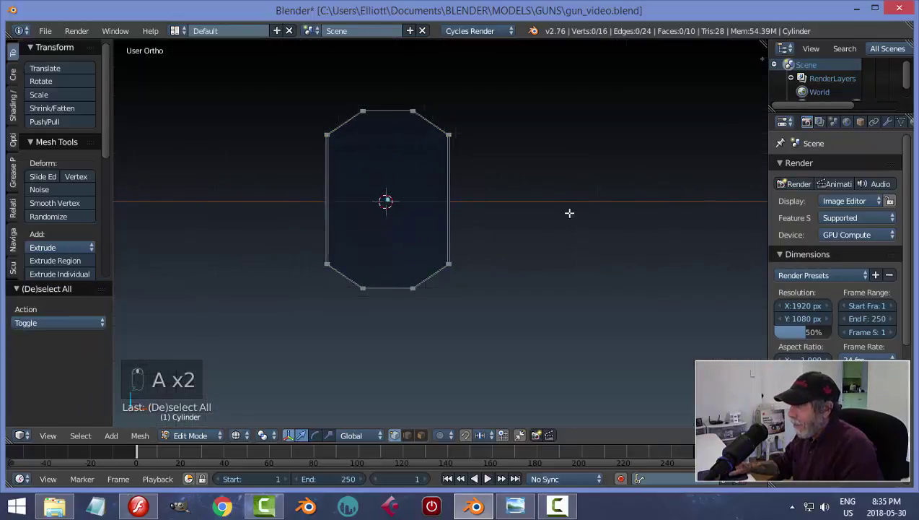
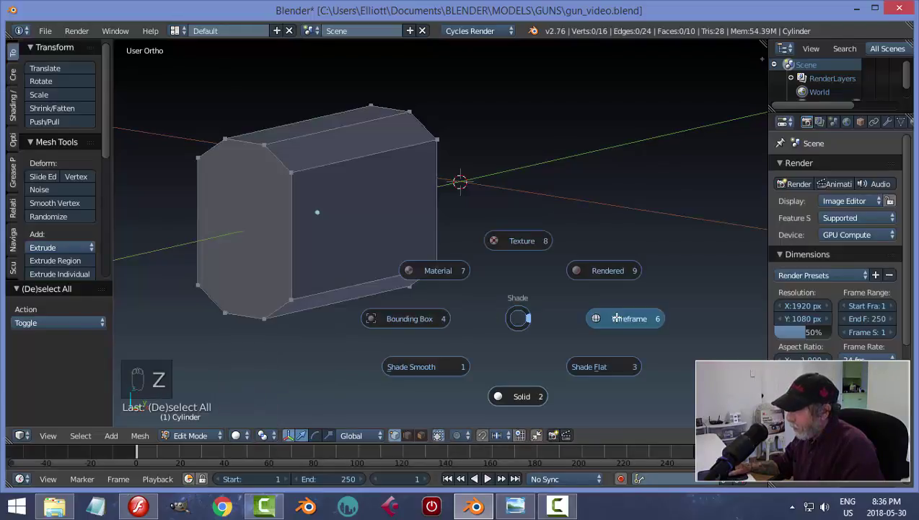
Return to solid shading and Object Mode, viewing the taller prism from the right side over the blueprint.
key(z)
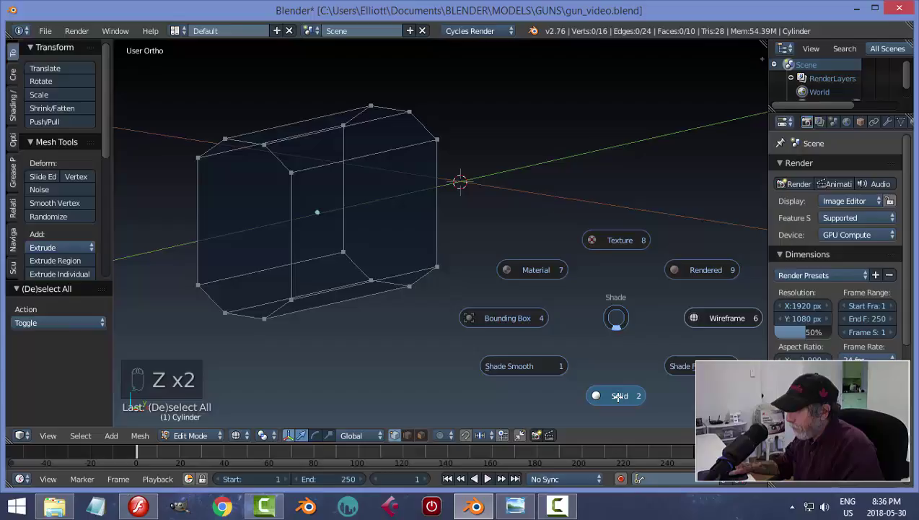
key(Tab)
drag(488, 276, 549, 256)
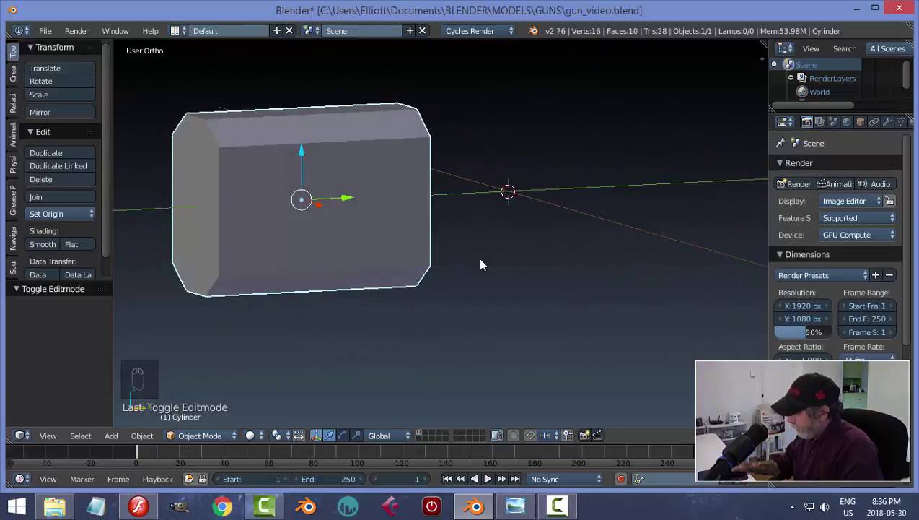
key(KP_3)
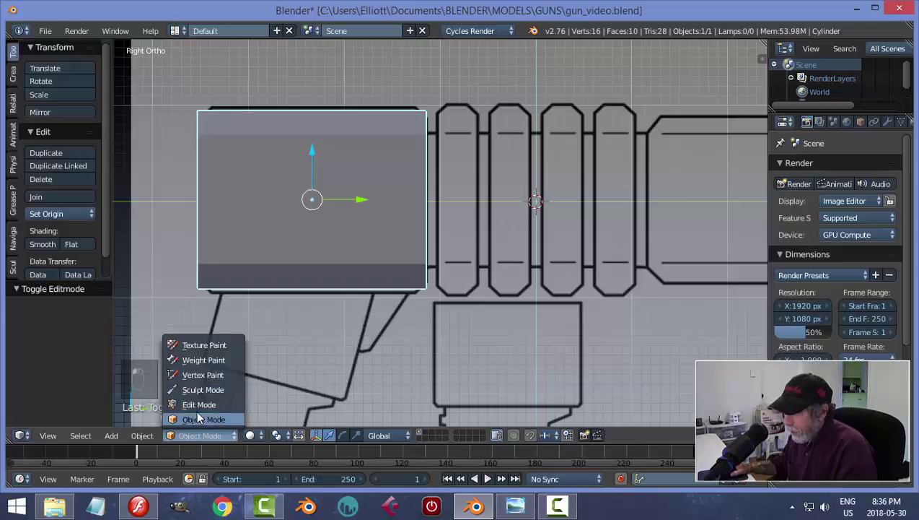
In Edit Mode scale the whole prism about 1.05 along Z to match the barrel height, then deselect.
key(z)
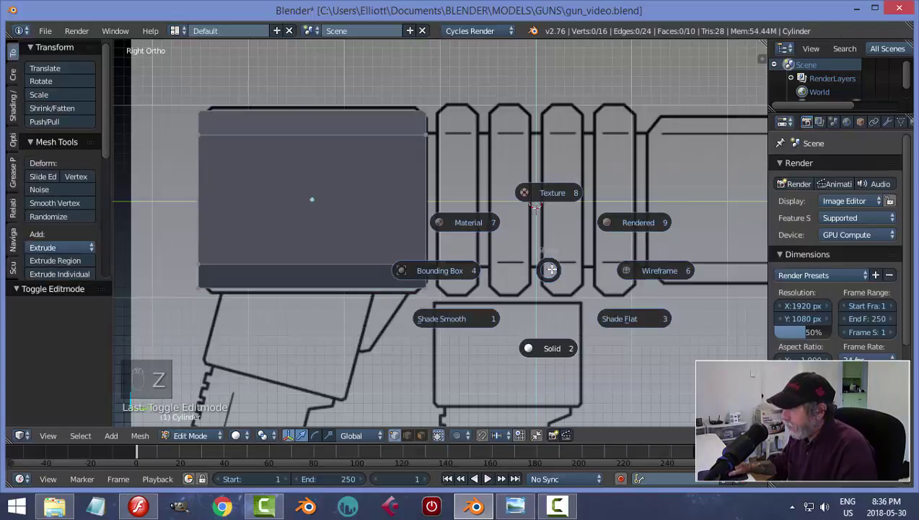
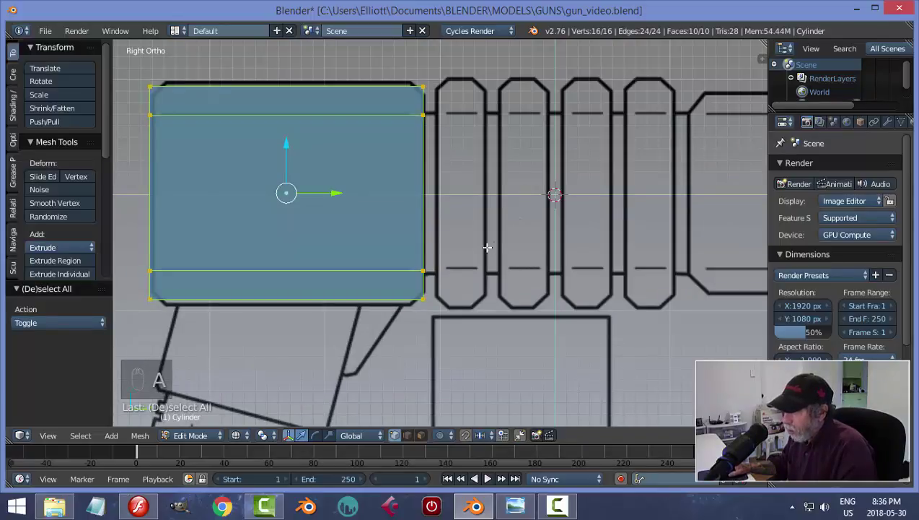
key(a)
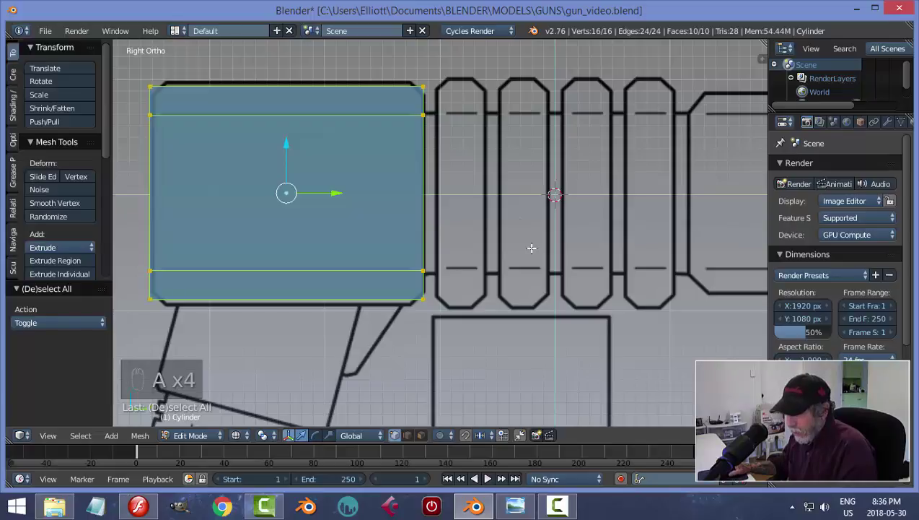
key(s)
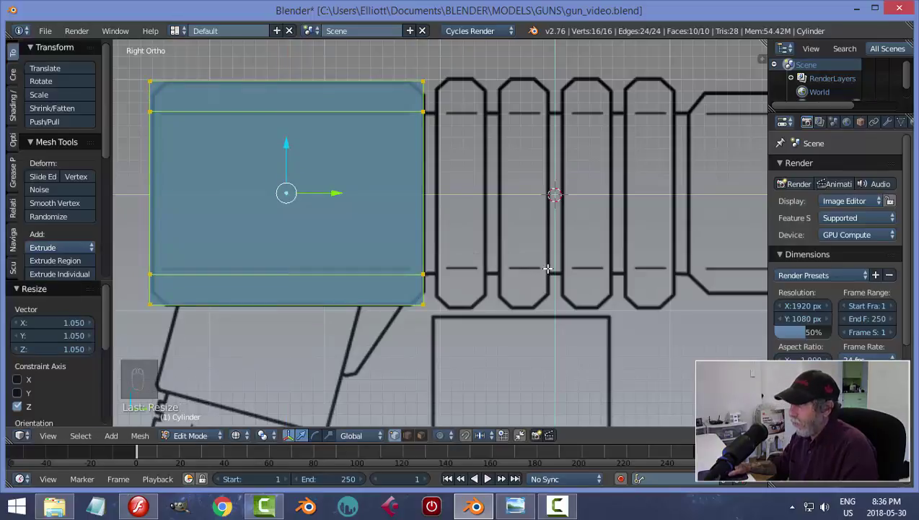
key(a)
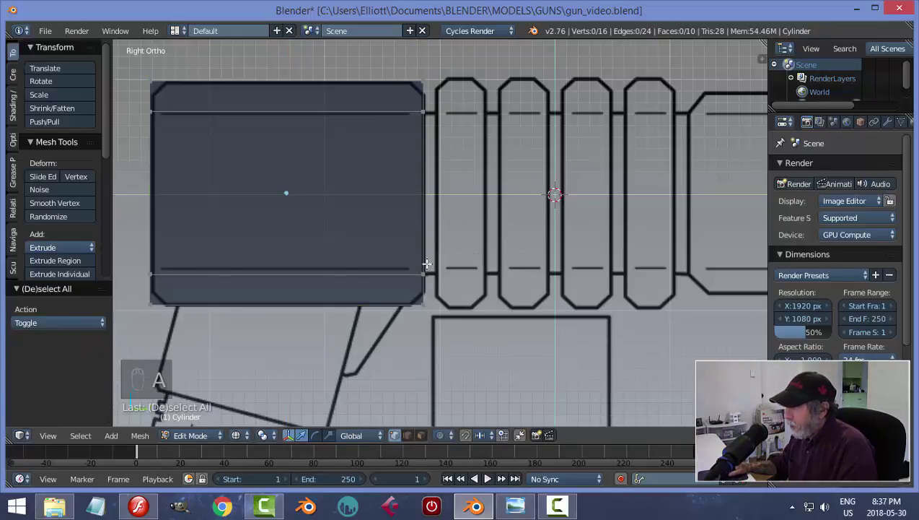
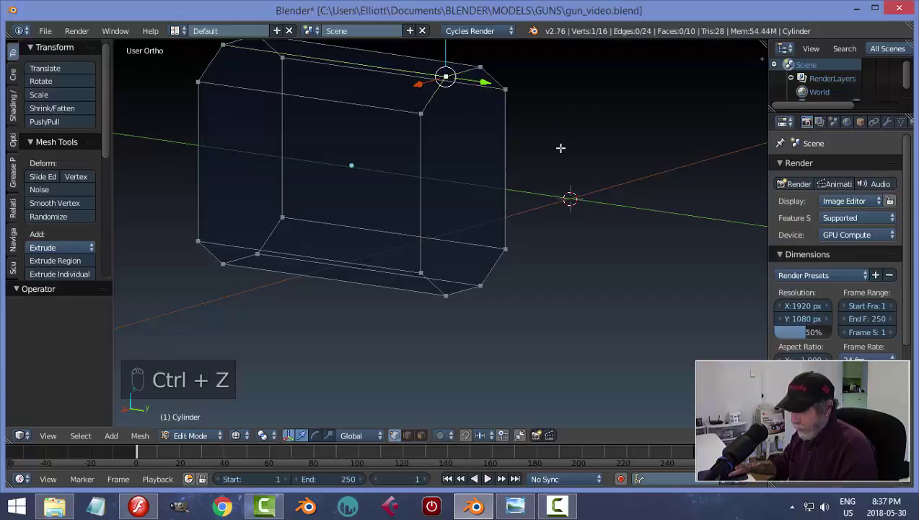
Box-select the prism's right-end vertices in right side view with X-ray toggled.
key(a)
key(KP_3)
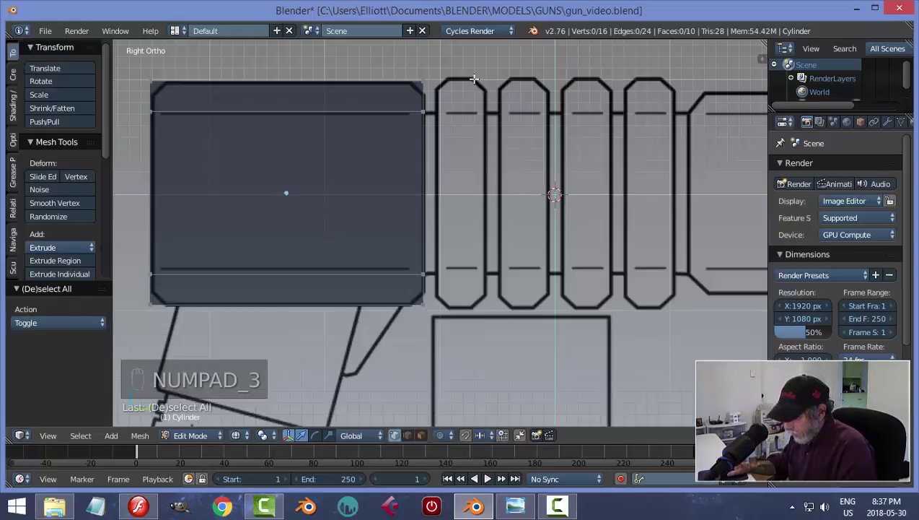
key(b)
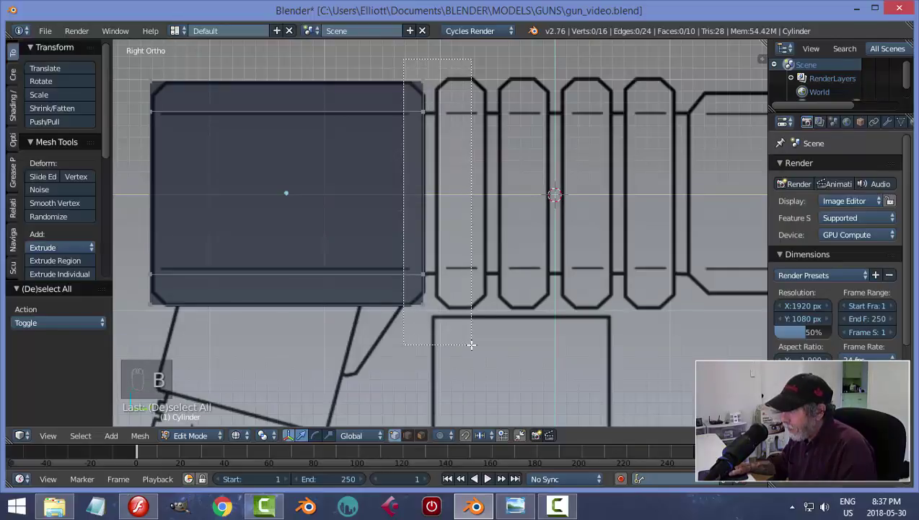
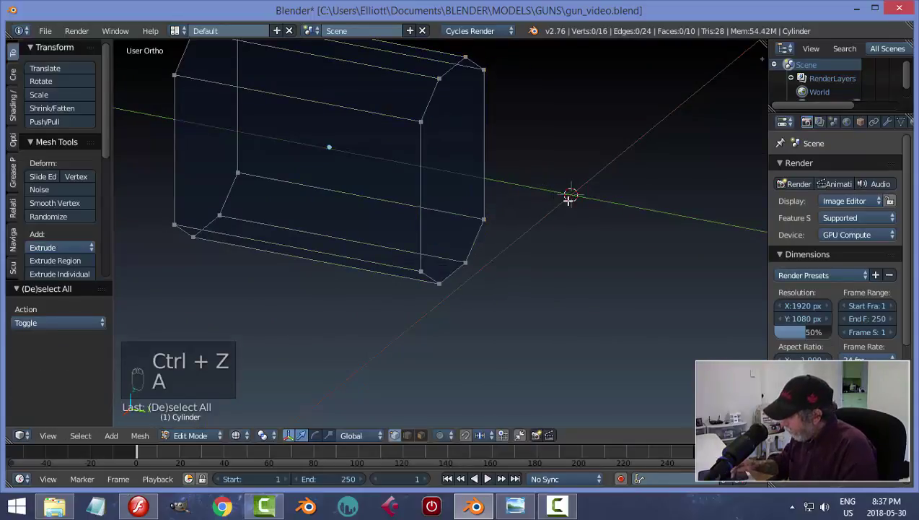
key(KP_3)
key(z)
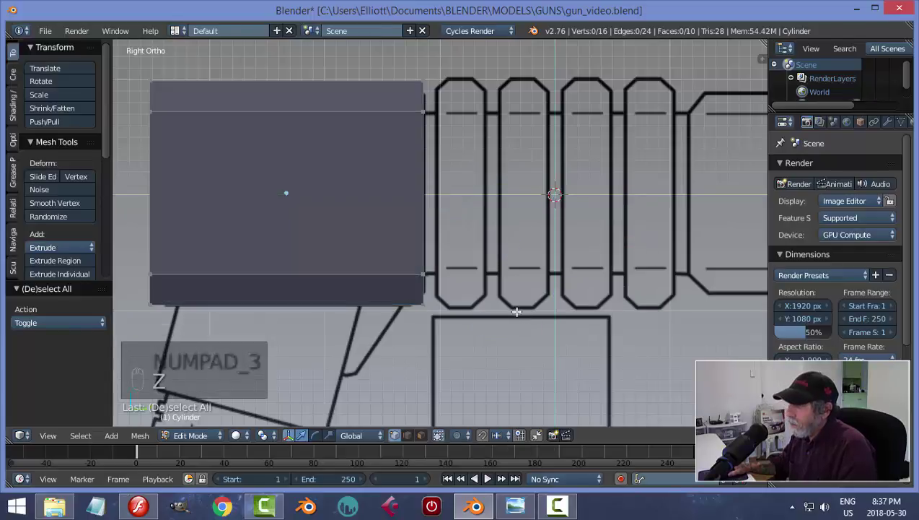
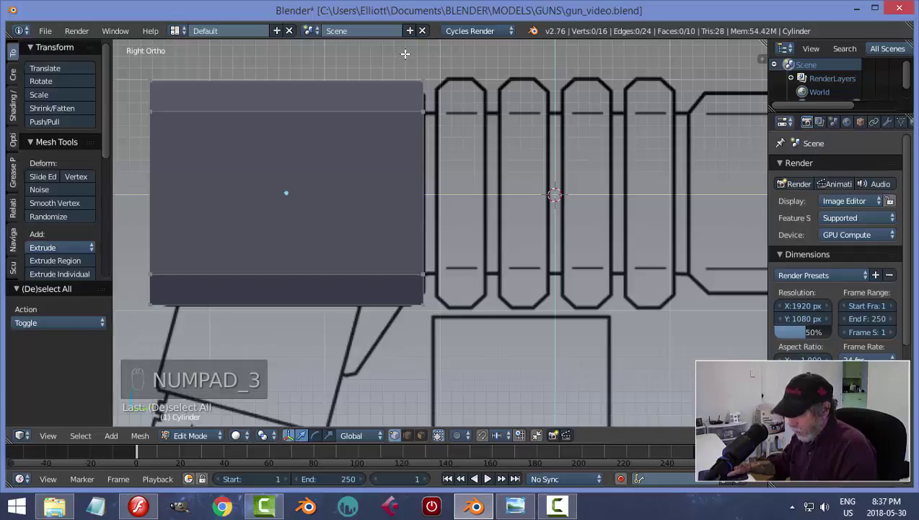
key(b)
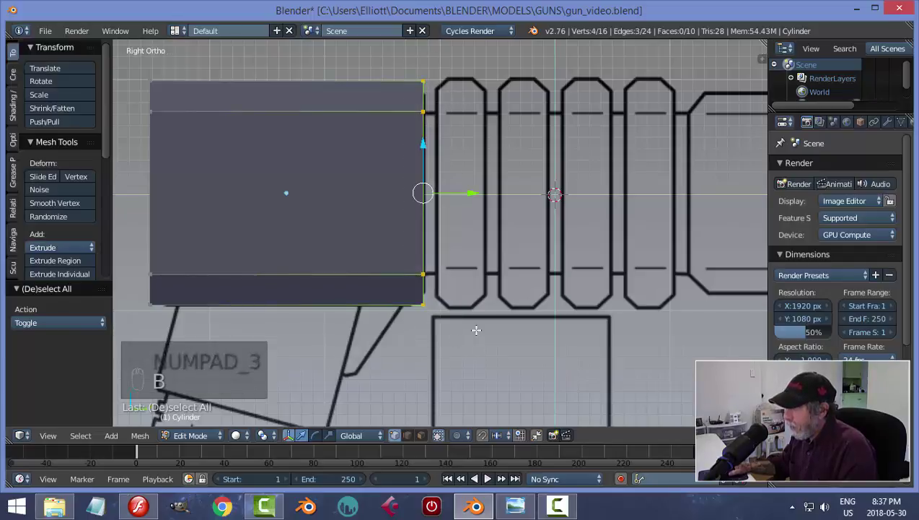
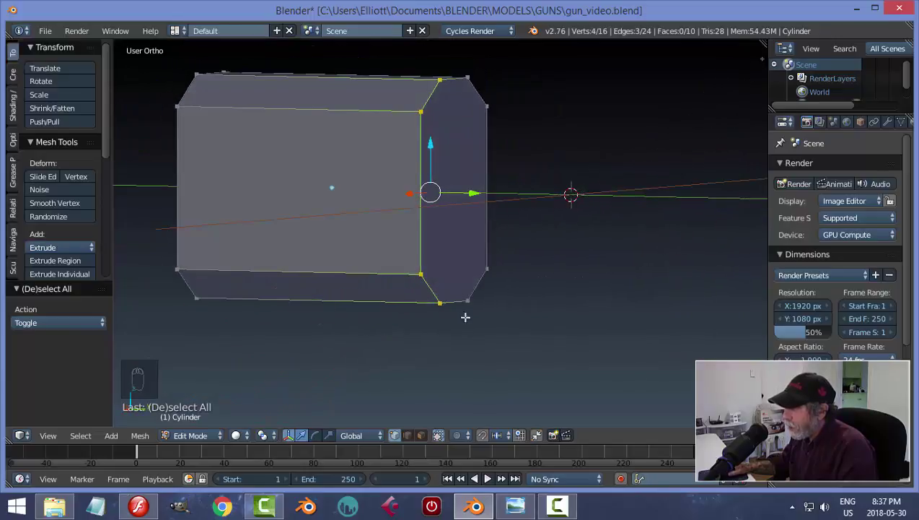
Nudge the right-end vertices along Y to meet the blueprint's barrel edge, check from an angle, and deselect.
key(KP_3)
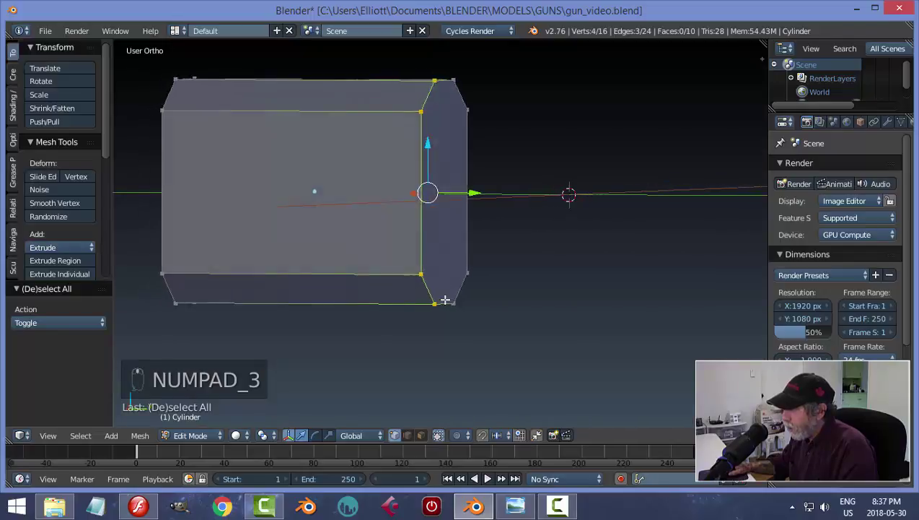
key(a)
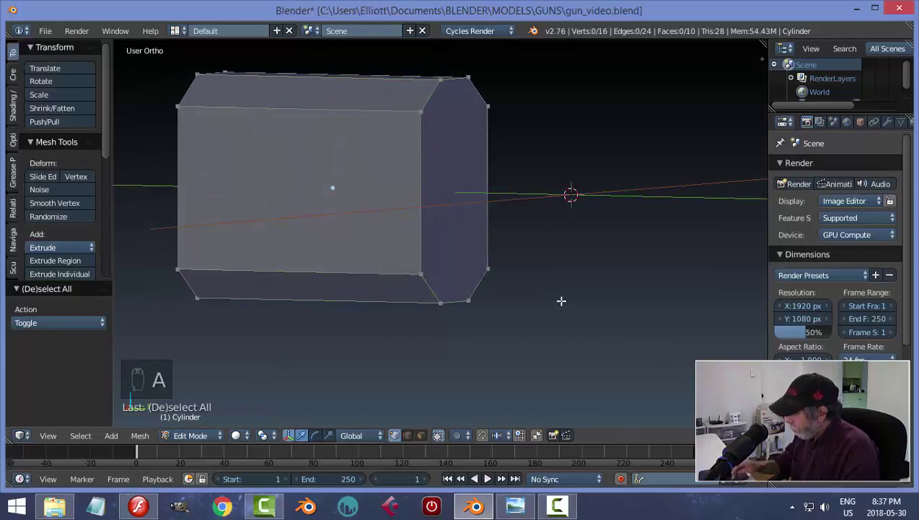
key(KP_3)
key(z)
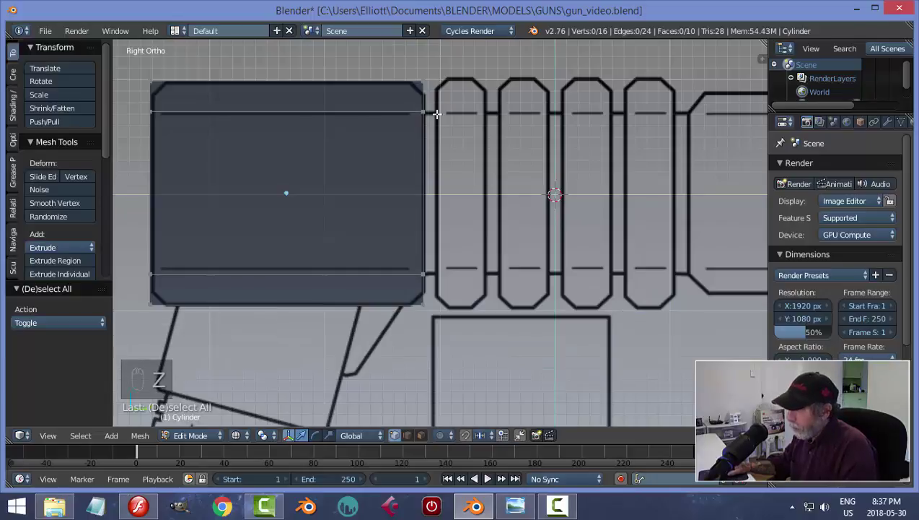
key(b)
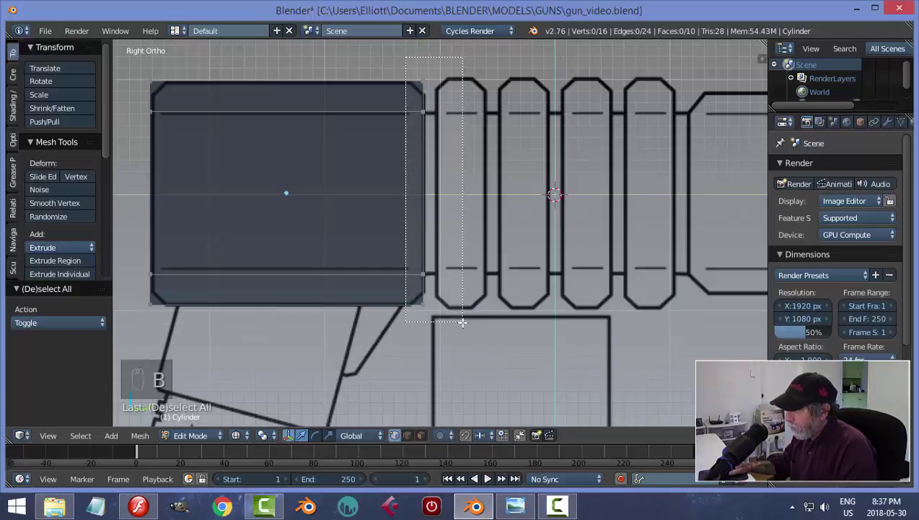
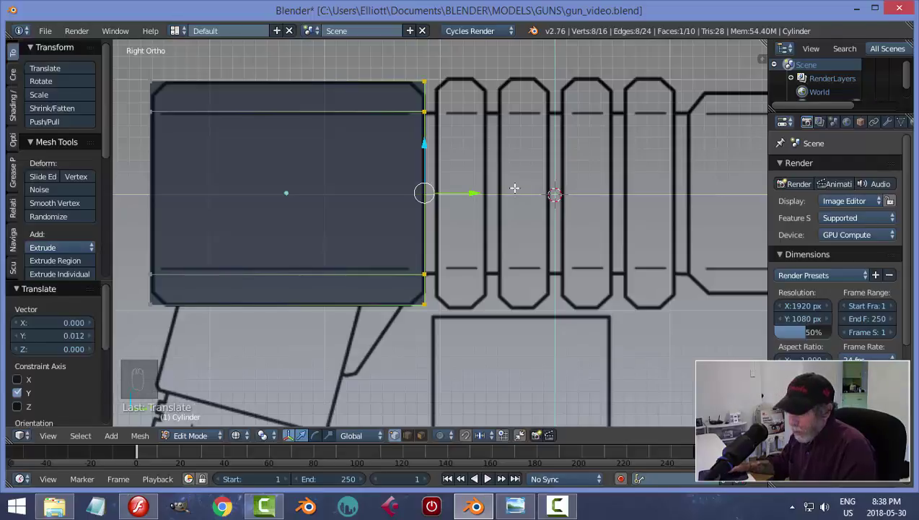
key(a)
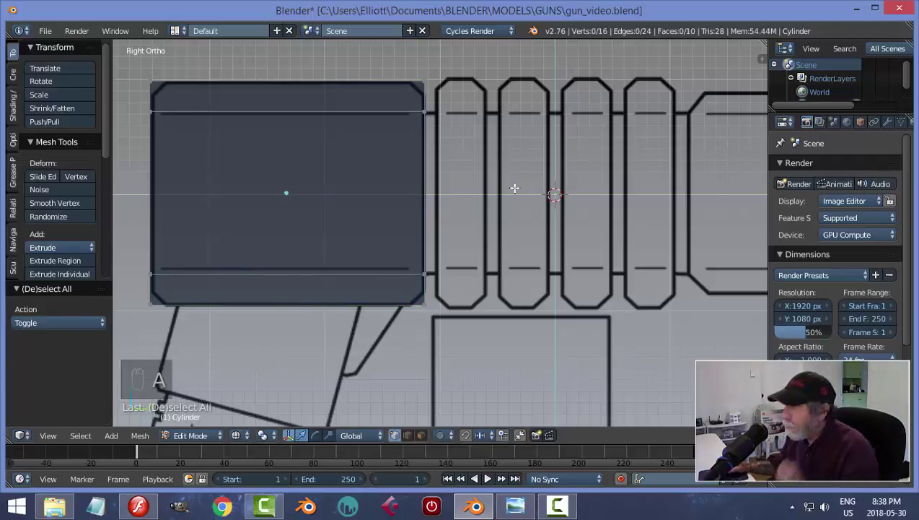
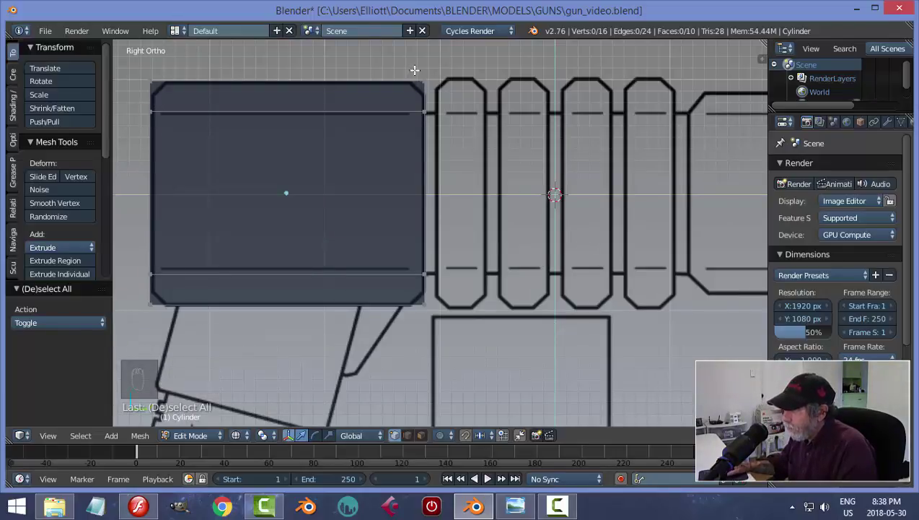
key(b)
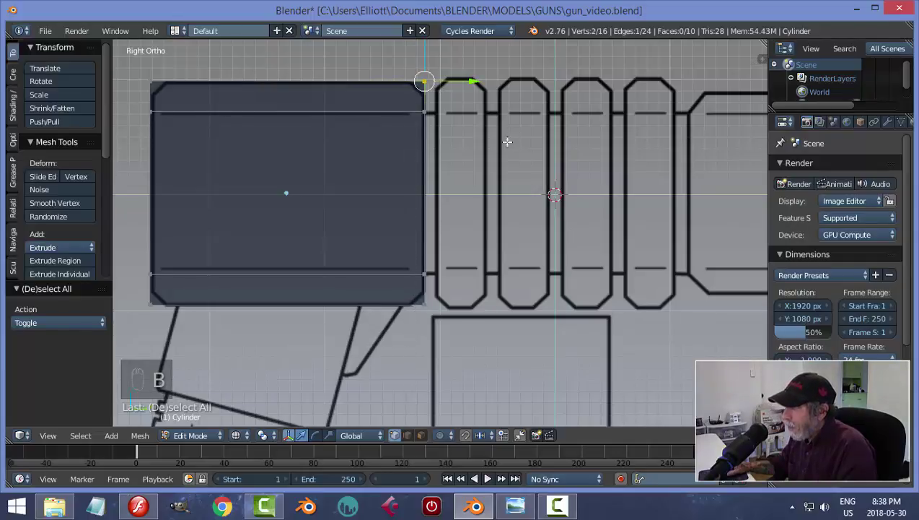
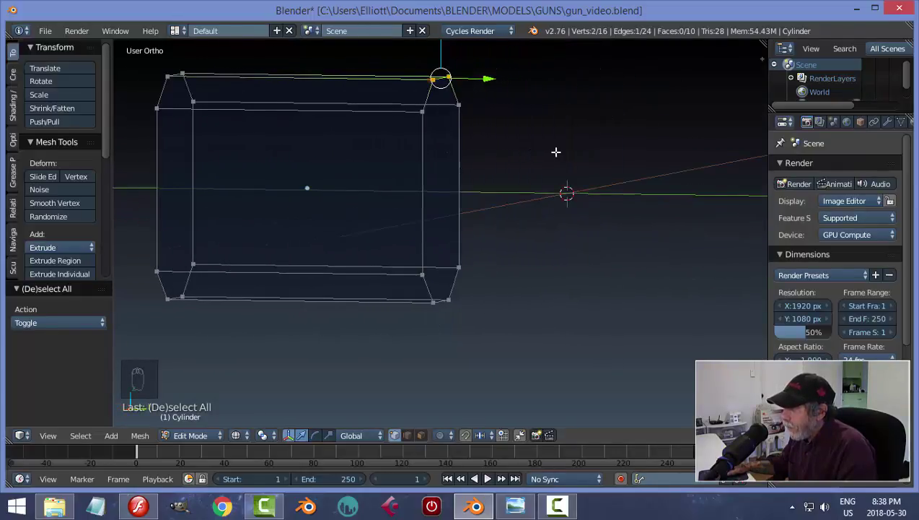
key(KP_1)
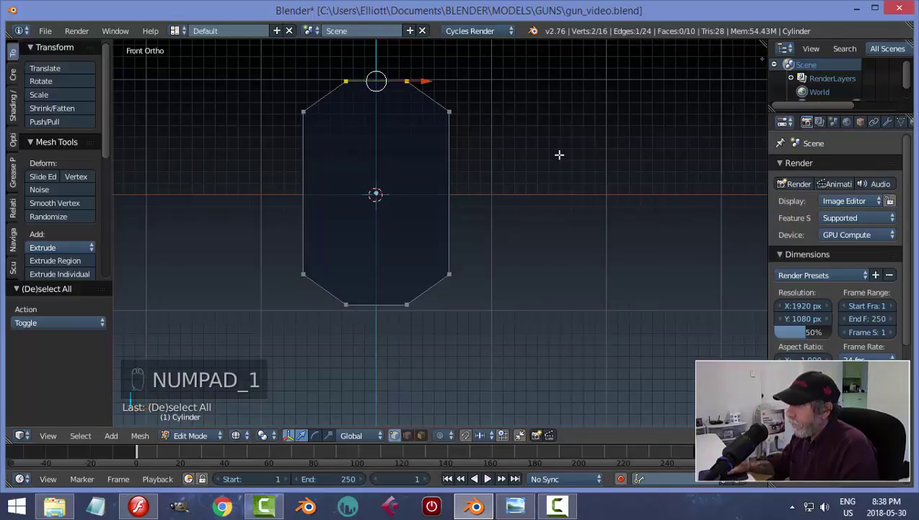
key(KP_3)
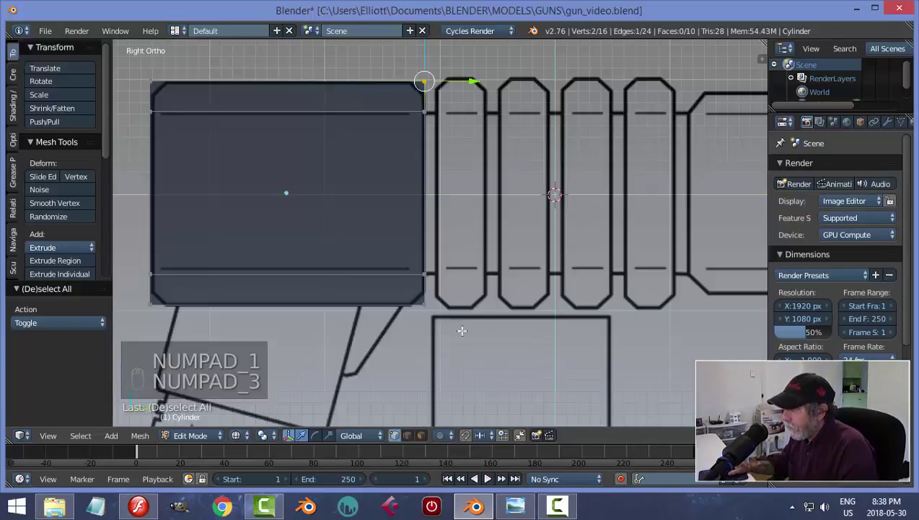
key(b)
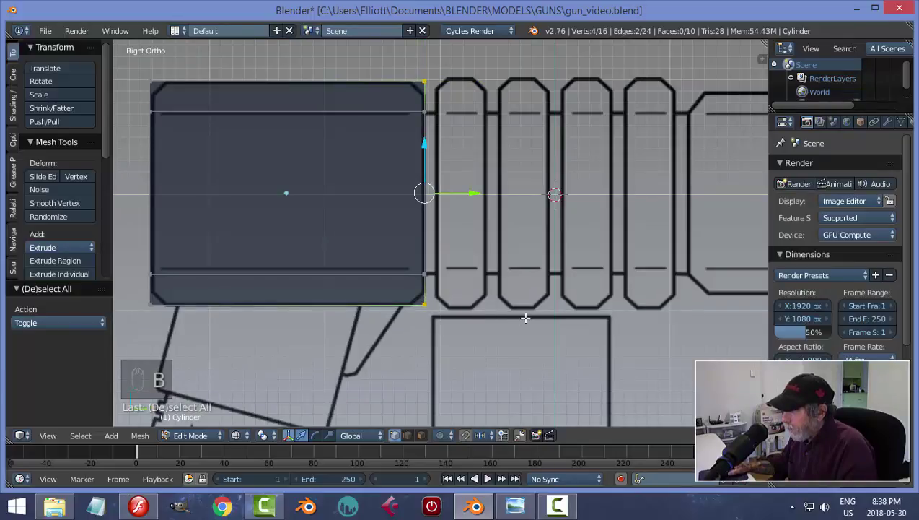
key(b)
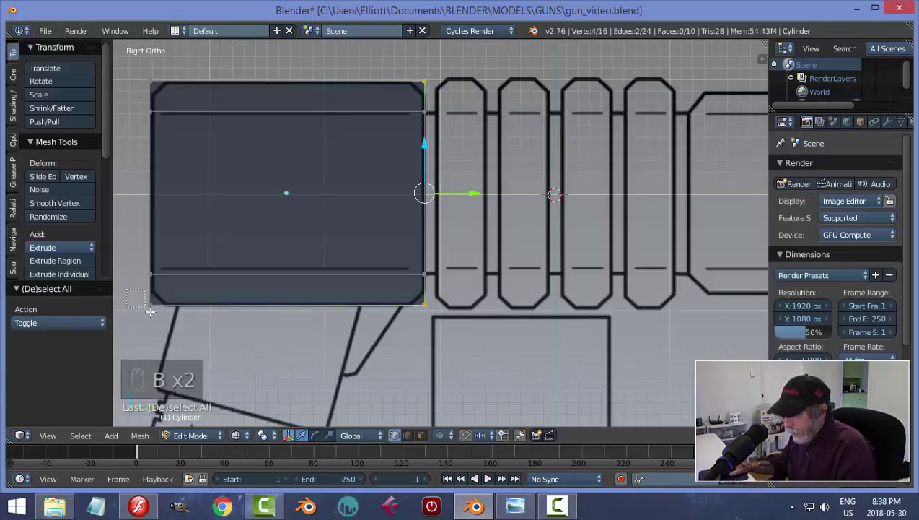
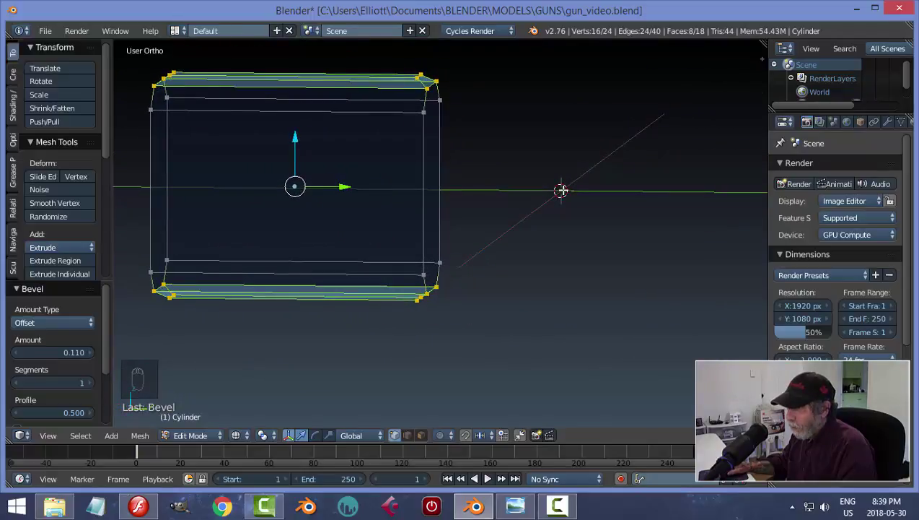
Undo the trial bevel, clear the selection, and switch the unbevelled block back to Object Mode.
key(ctrl+z)
key(KP_3)
key(a)
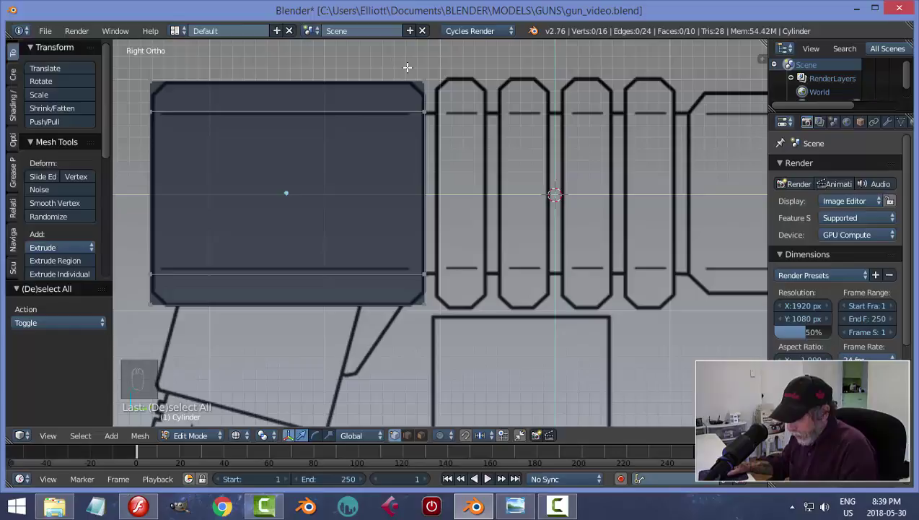
key(b)
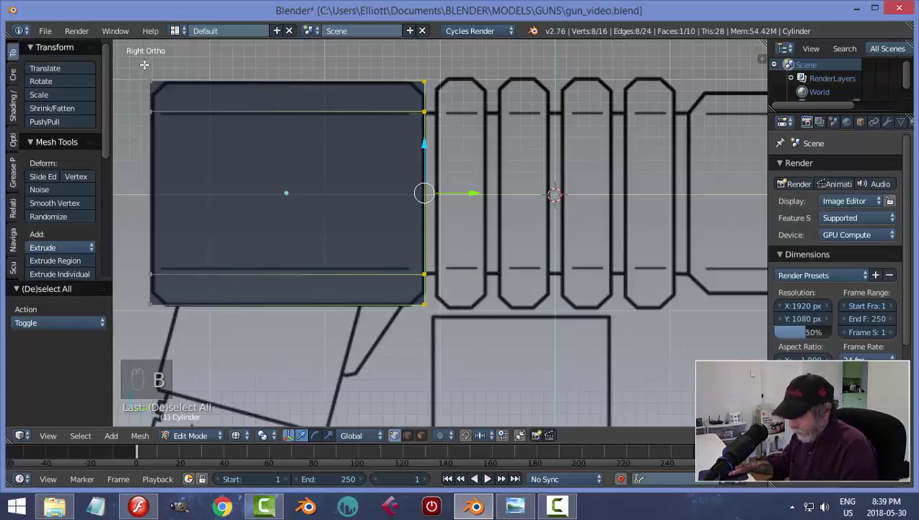
key(b)
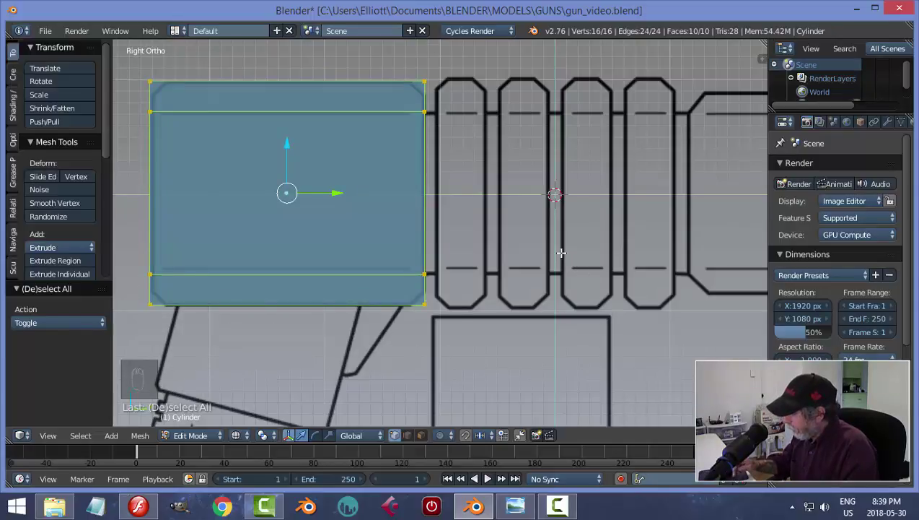
key(a)
key(Tab)
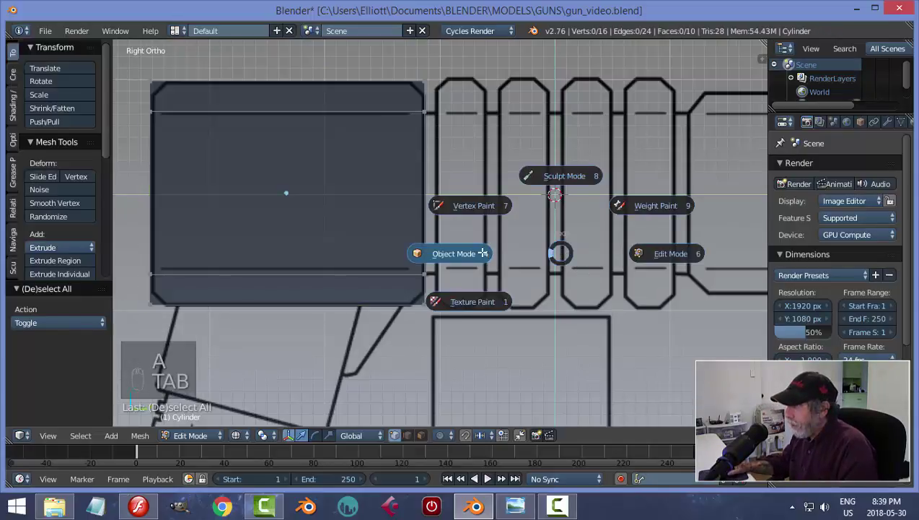
Re-enter mesh editing on the block, select both octagonal end faces and try an inset, then cancel it.
key(z)
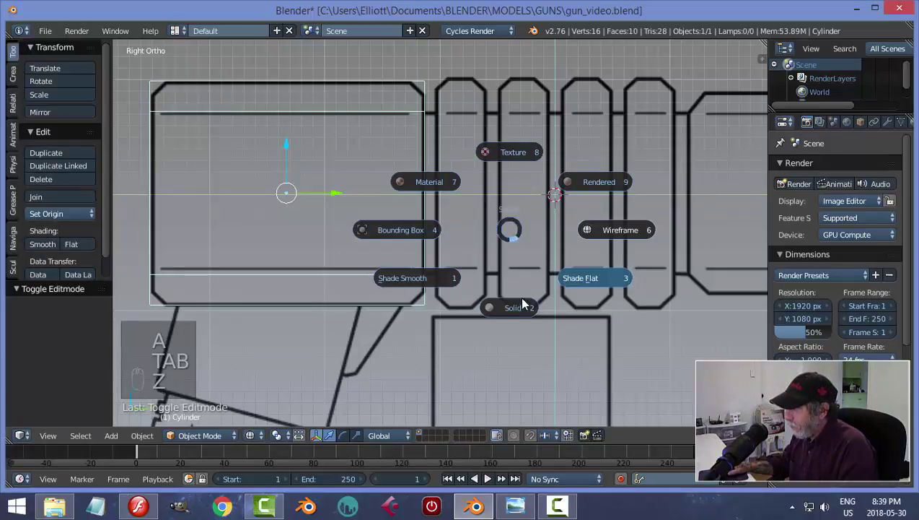
key(Tab)
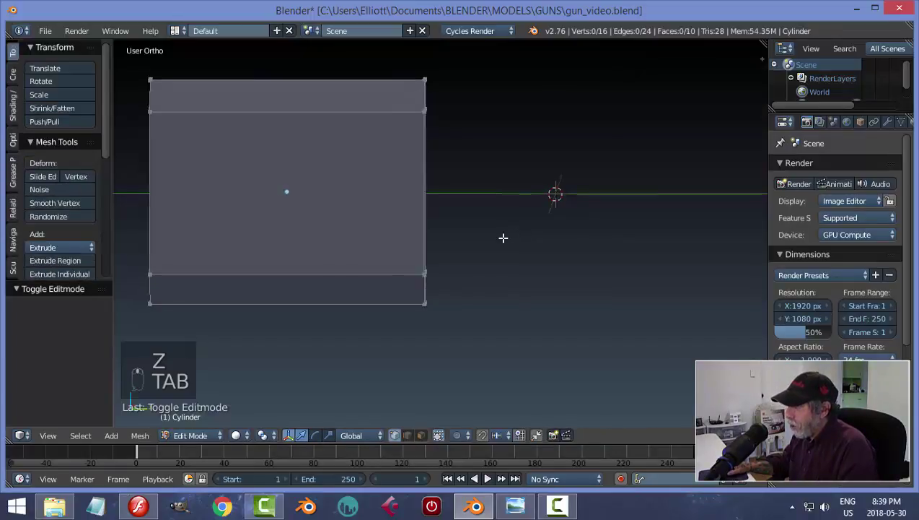
key(ctrl+Tab)
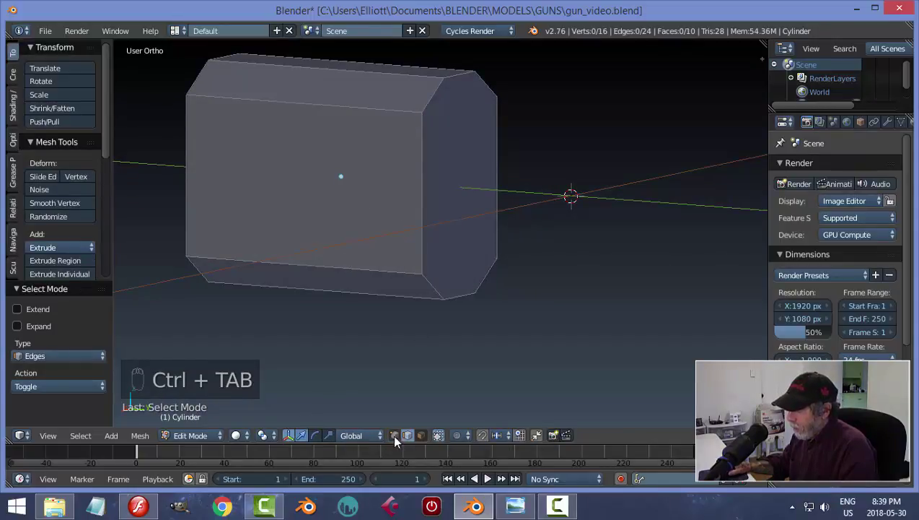
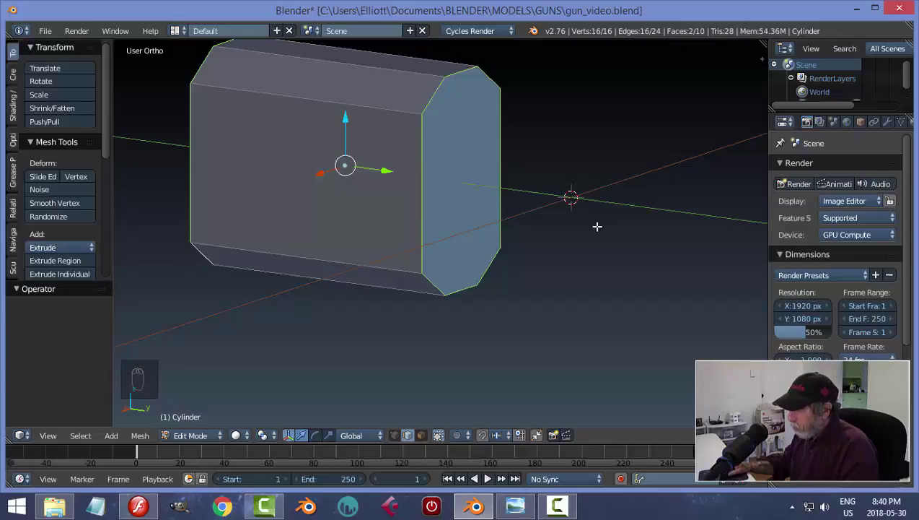
key(ctrl+b)
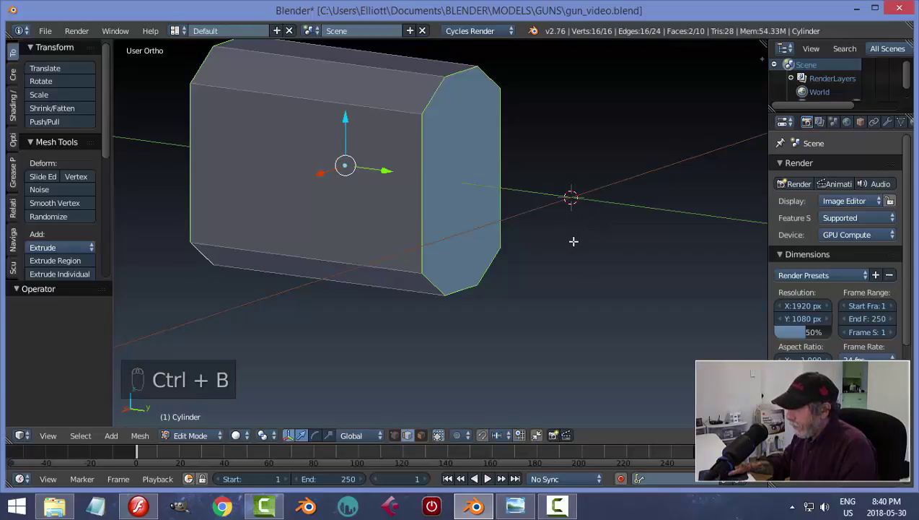
key(ctrl+b)
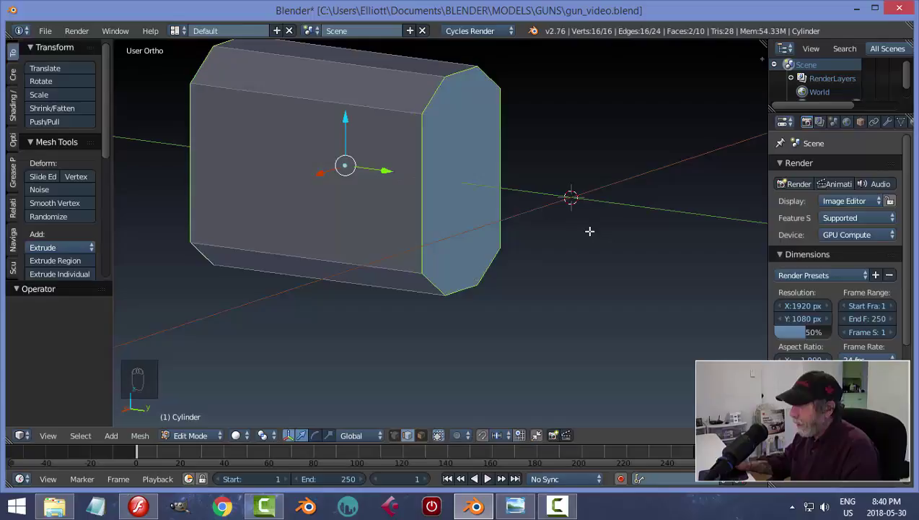
key(KP_3)
Bevel the edges around both end faces into chamfers, clear the selection and return to Object Mode.
key(z)
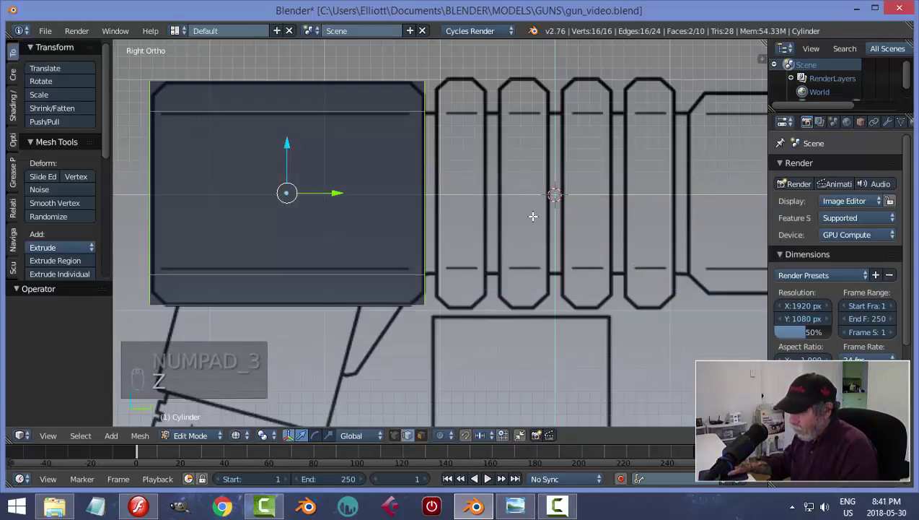
key(ctrl+b)
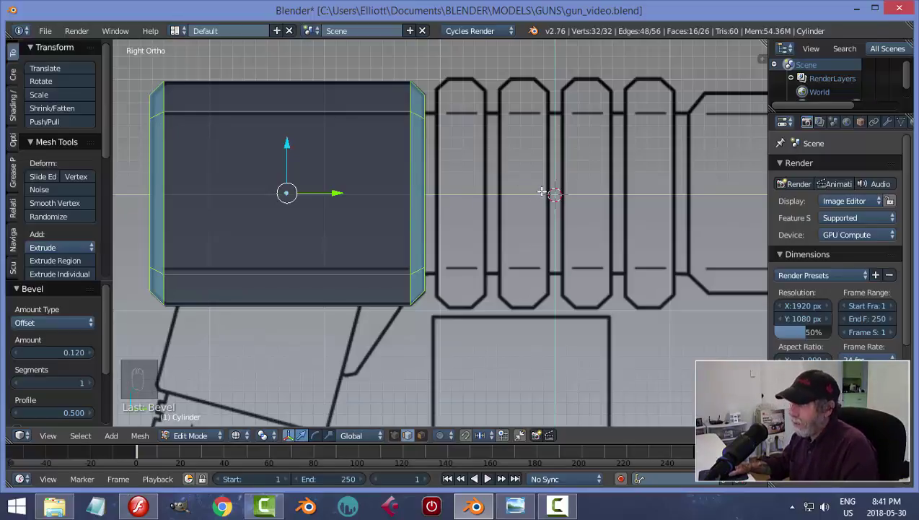
key(a)
key(z)
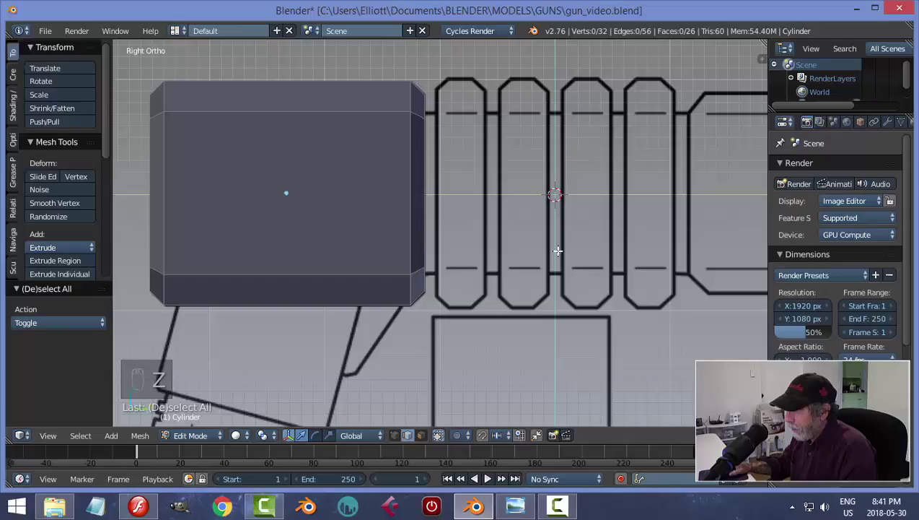
key(Tab)
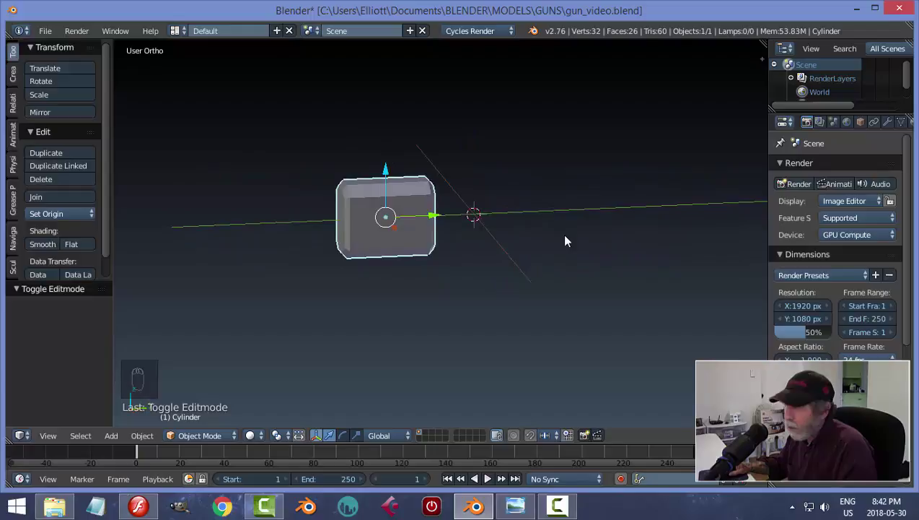
key(KP_3)
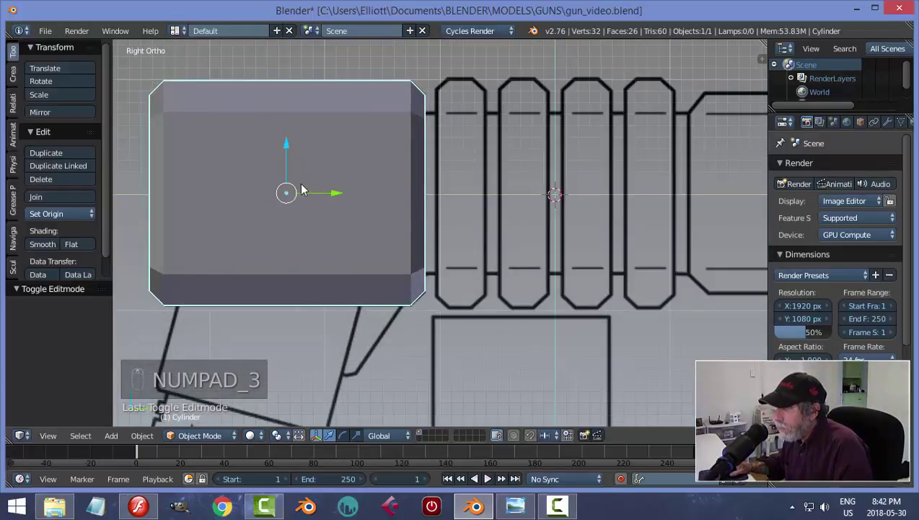
drag(358, 187, 449, 220)
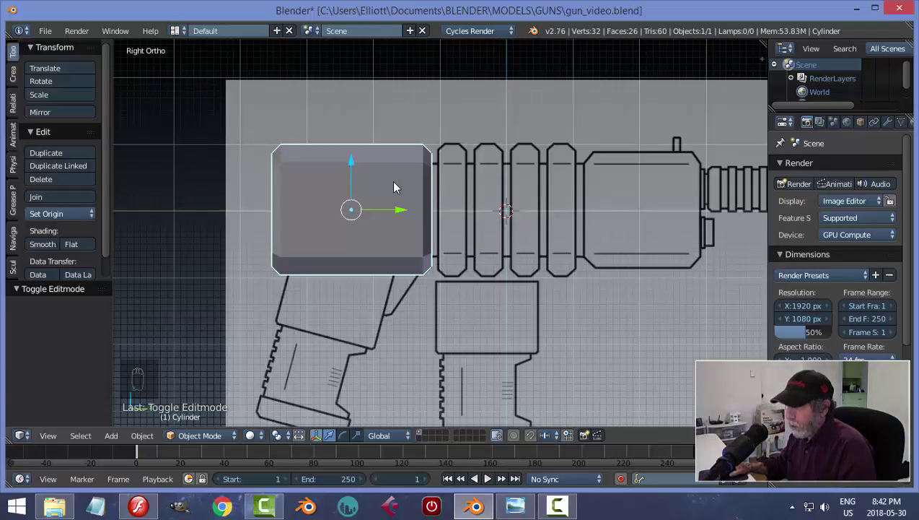
Duplicate the bevelled block and slide the copy along Y over the gun's rear chamber.
key(shift+d)
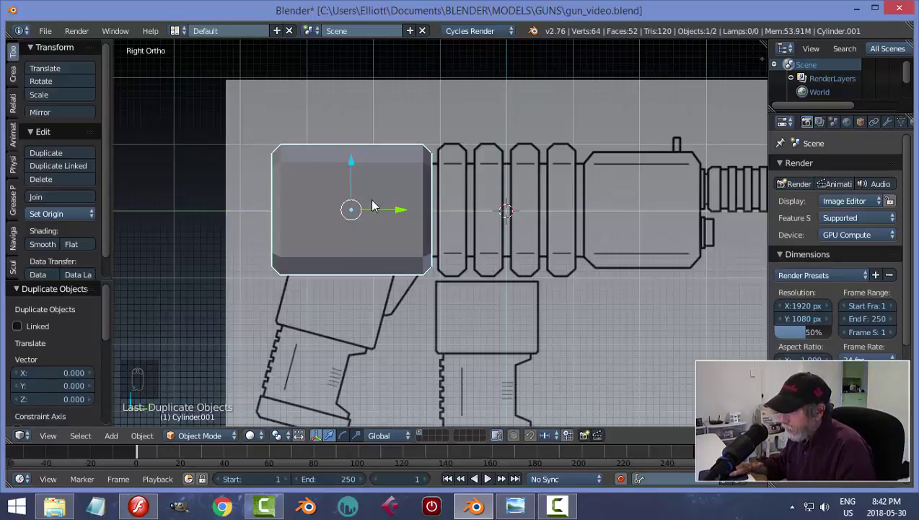
drag(402, 213, 677, 246)
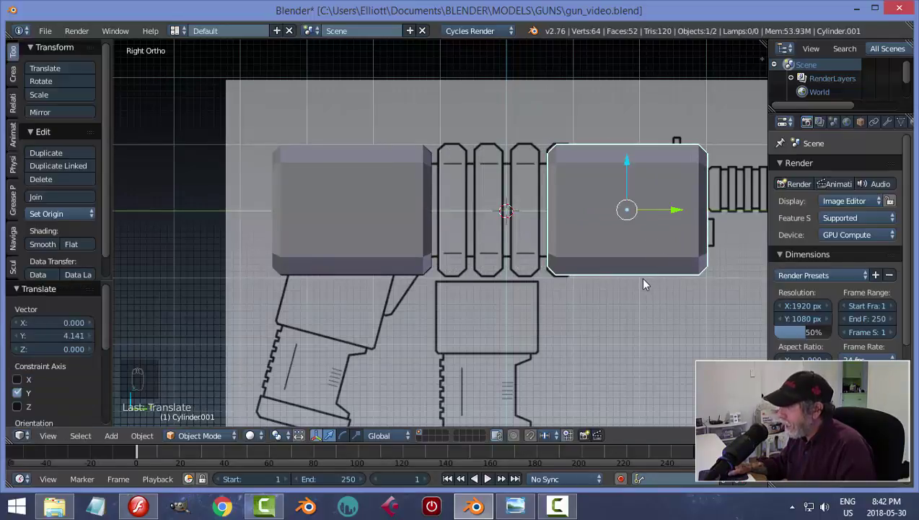
key(z)
middle_click(697, 282)
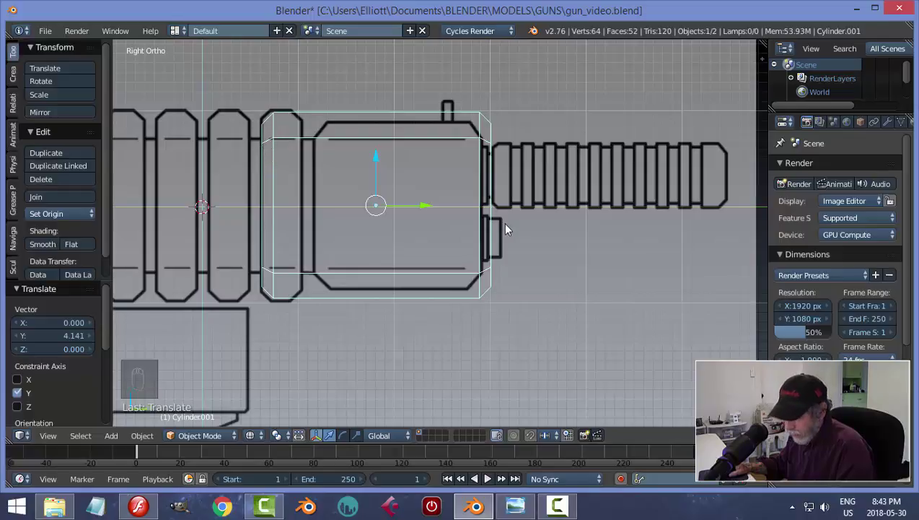
Nudge the copy onto the chamber outline, trying and undoing two Y-scale shortenings.
key(s)
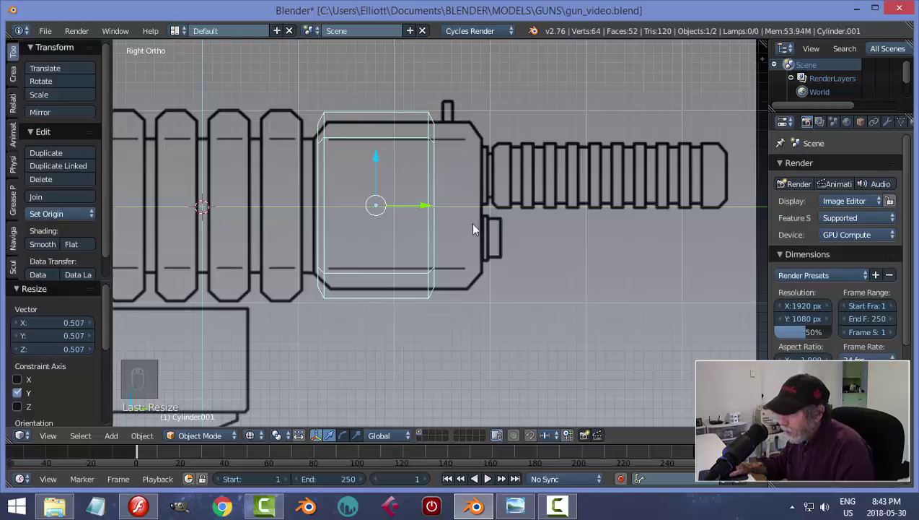
key(ctrl+z)
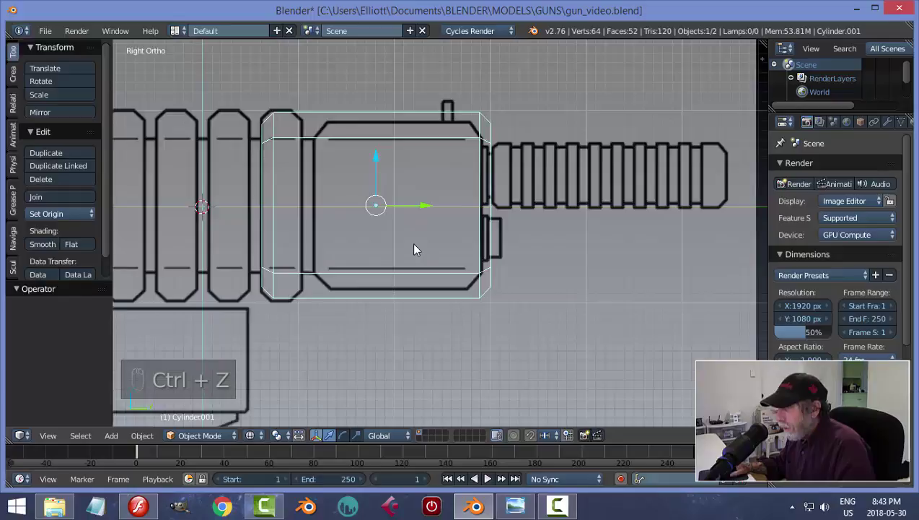
drag(398, 254, 372, 232)
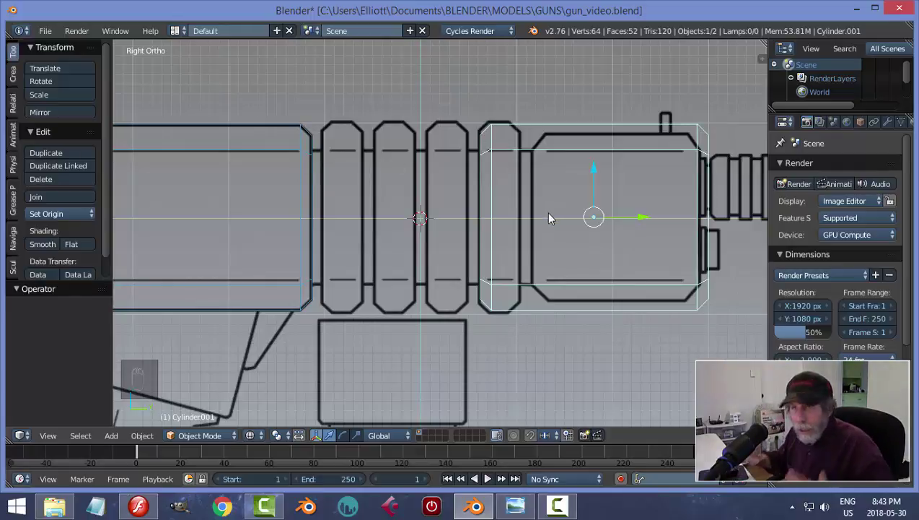
drag(658, 221, 669, 216)
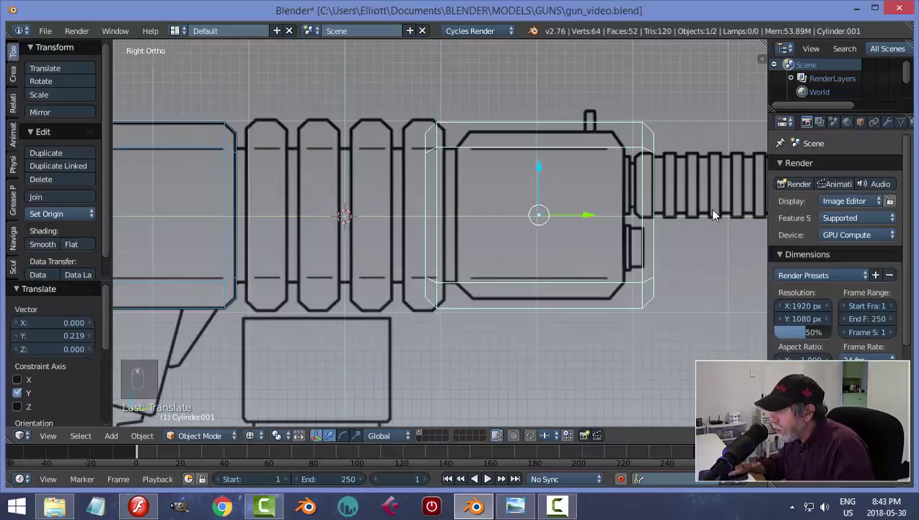
key(s)
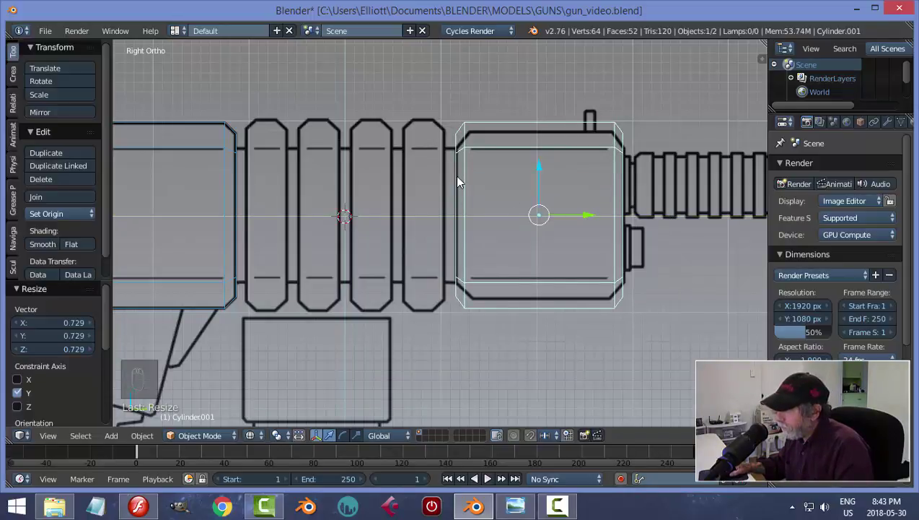
key(ctrl+z)
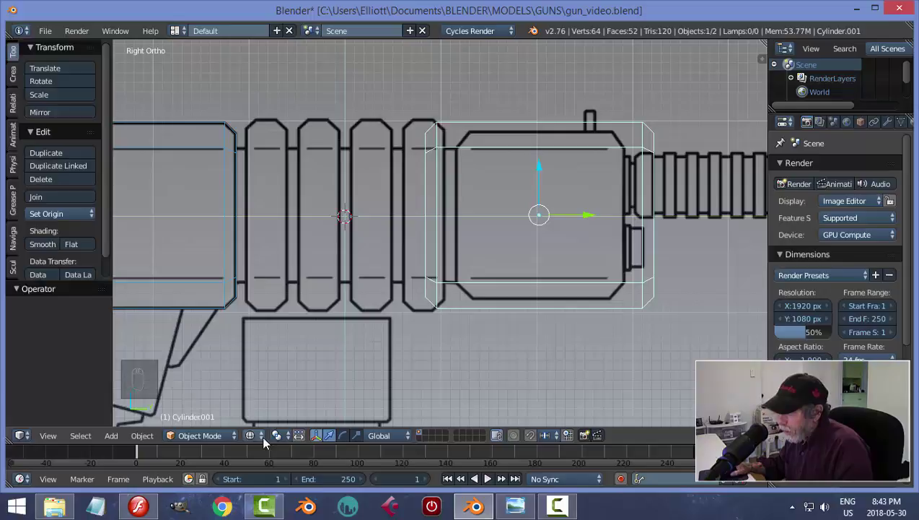
Edit the copy's mesh see-through over the blueprint and slim it to the chamber outline.
key(Tab)
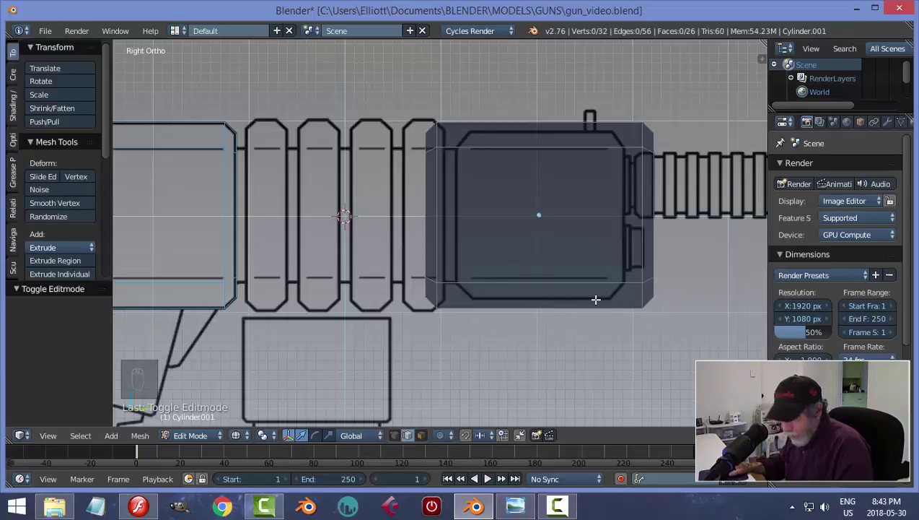
key(a)
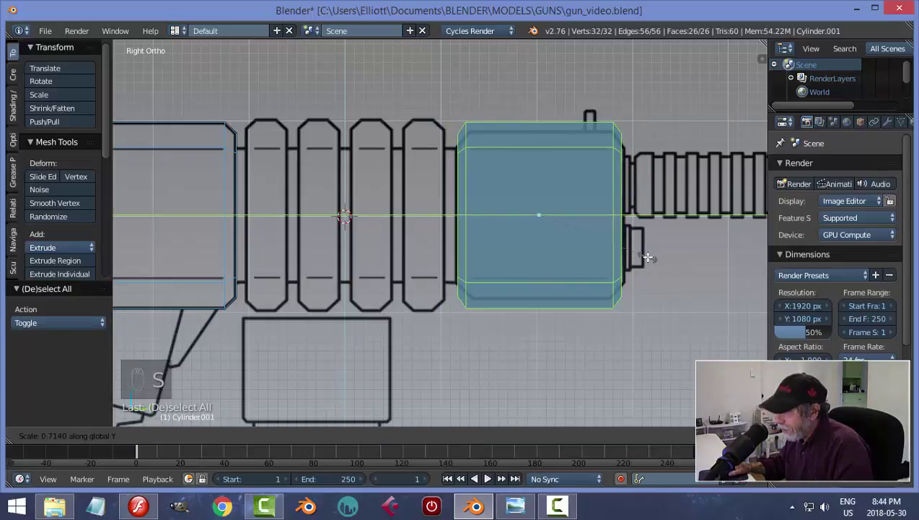
key(a)
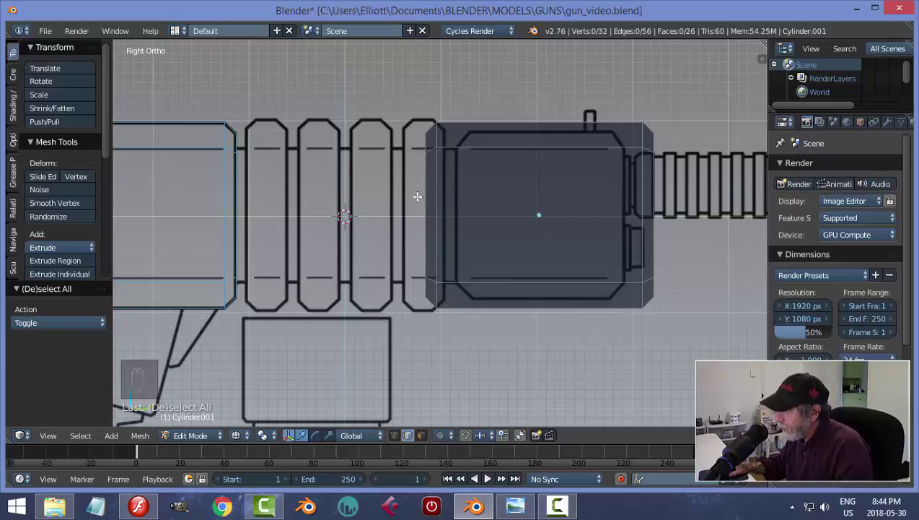
key(ctrl+Tab)
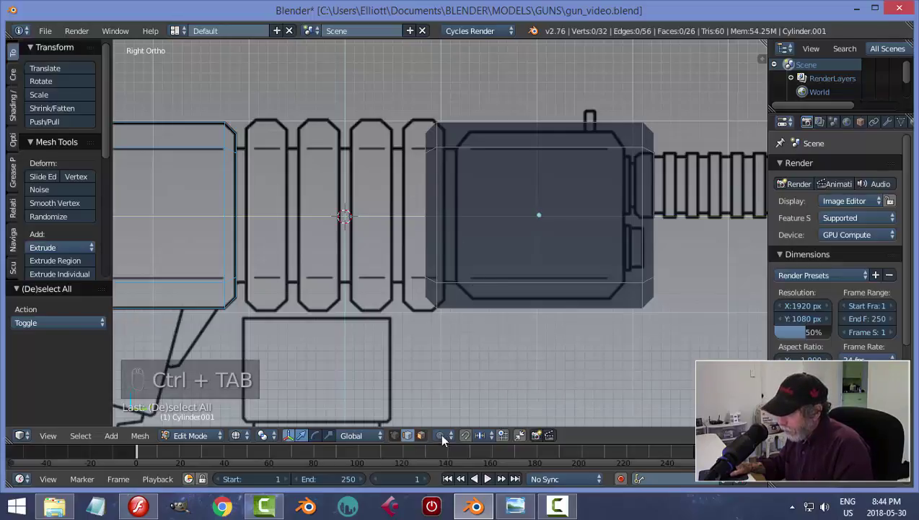
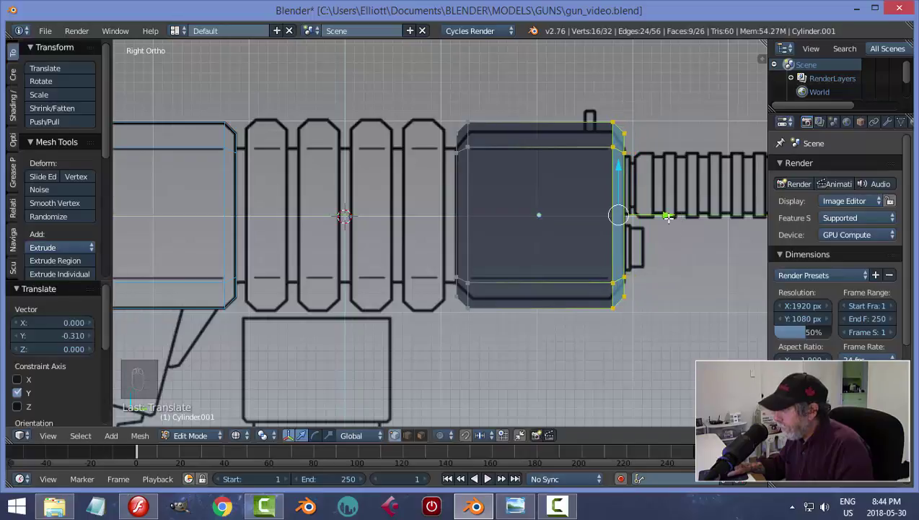
key(a)
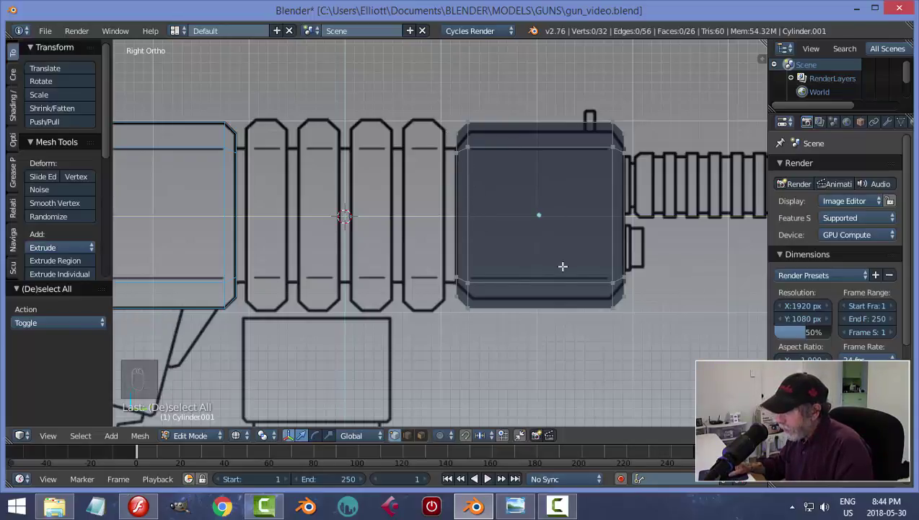
Squash the block along Z and move its top and bottom edge loops onto the blueprint lines.
key(a)
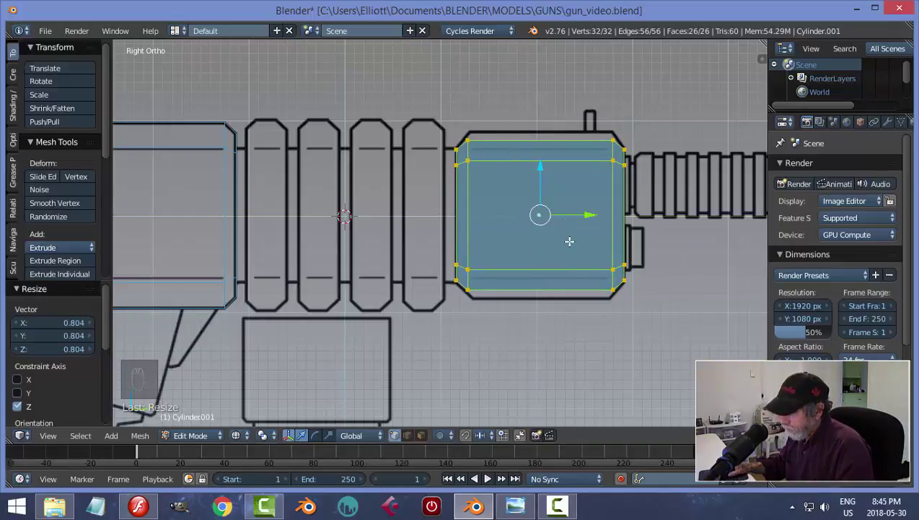
key(ctrl+z)
key(a)
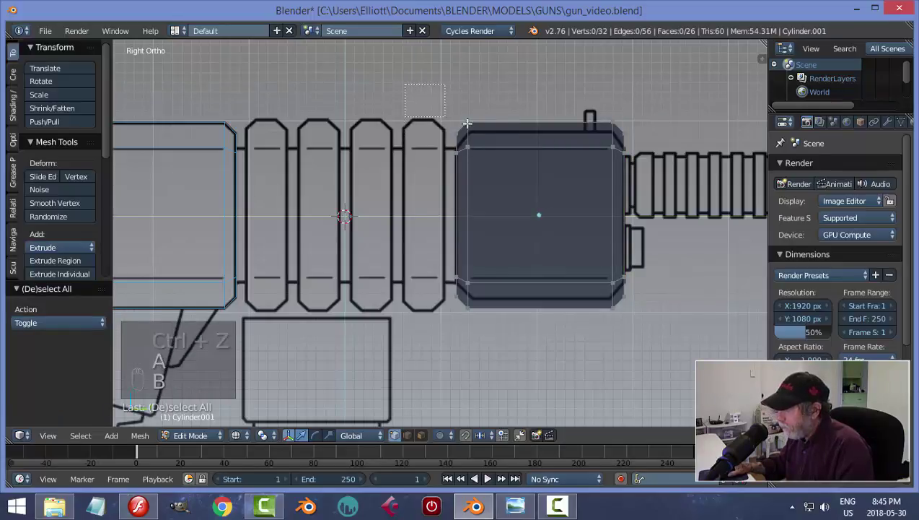
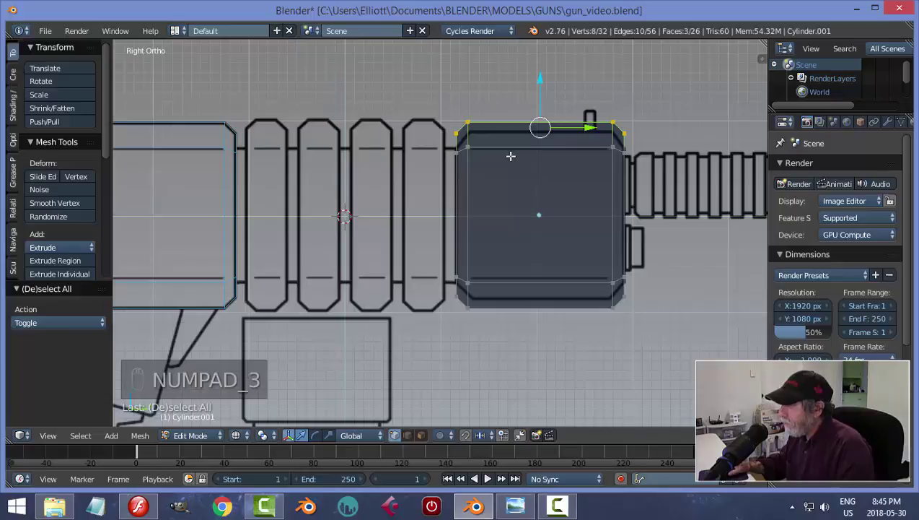
drag(542, 79, 548, 86)
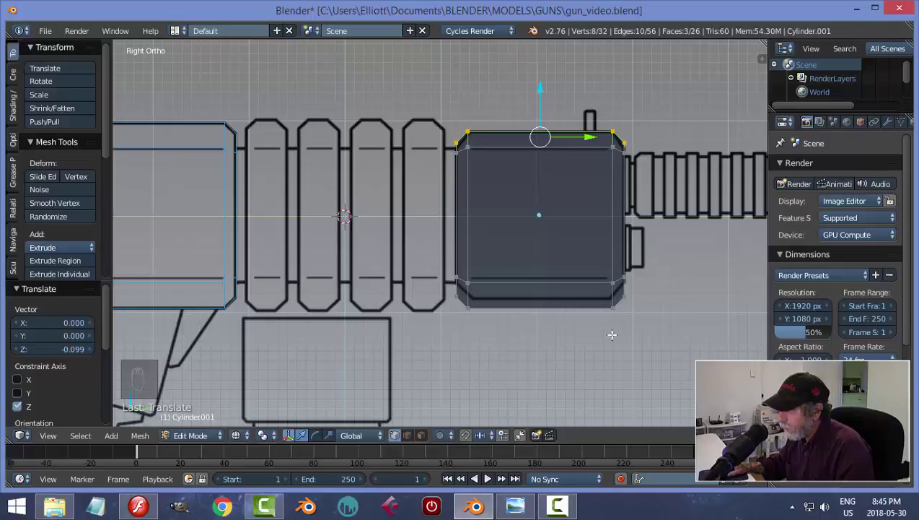
key(a)
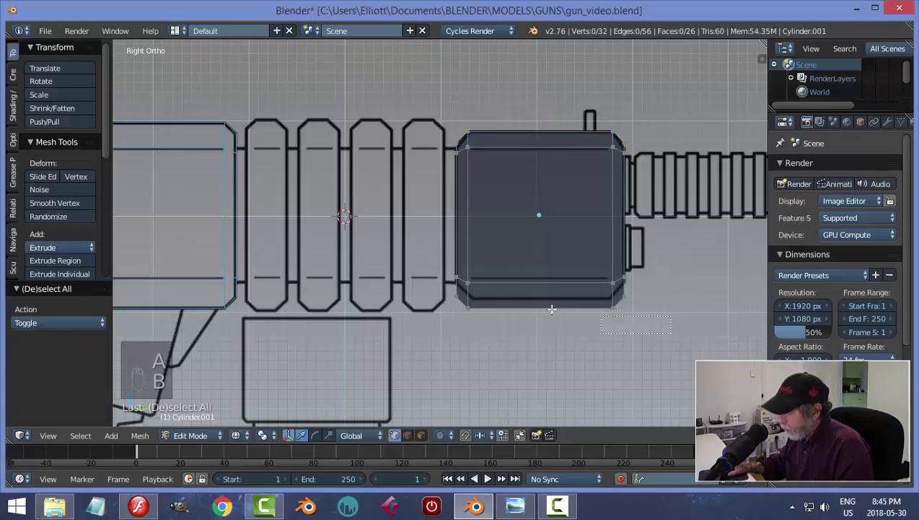
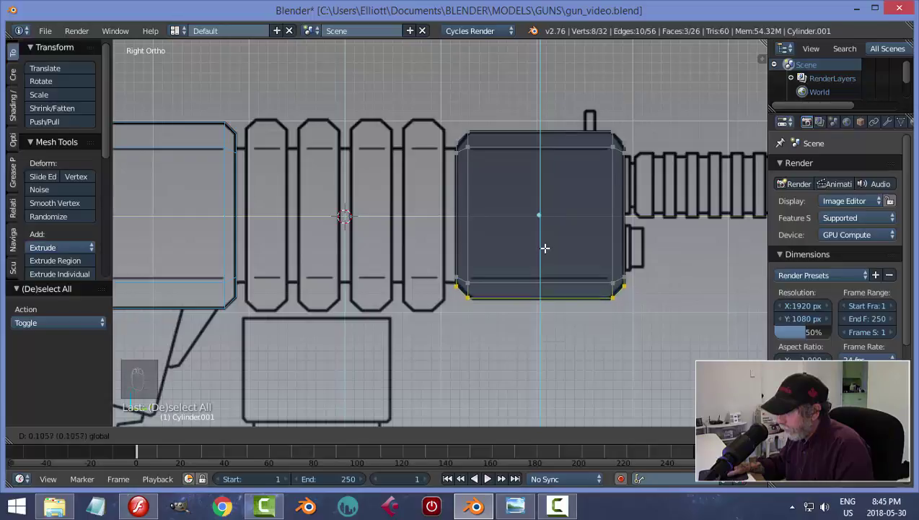
Deselect, leave mesh editing, orbit to inspect the blocks and return to the right side view.
key(a)
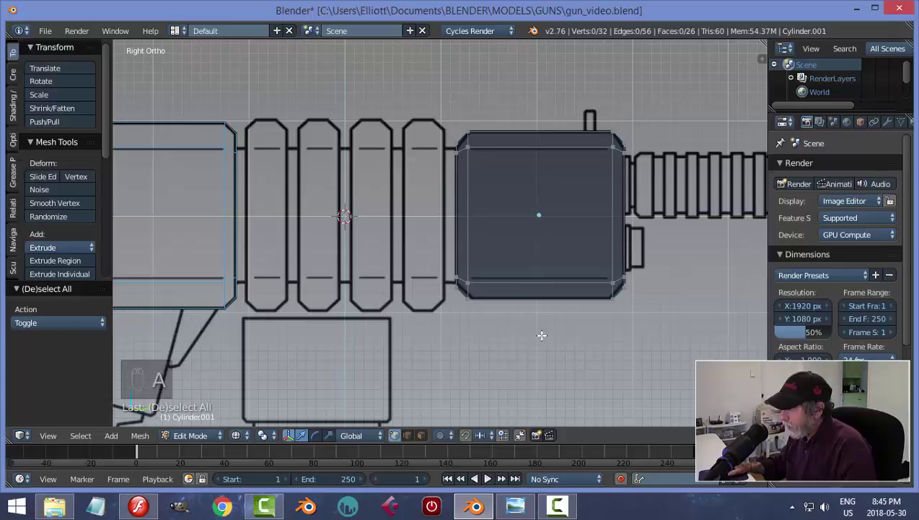
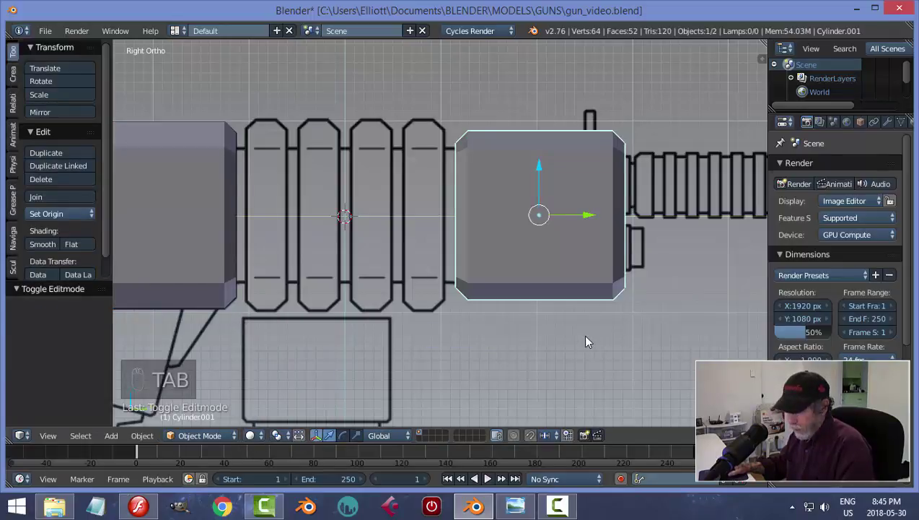
key(a)
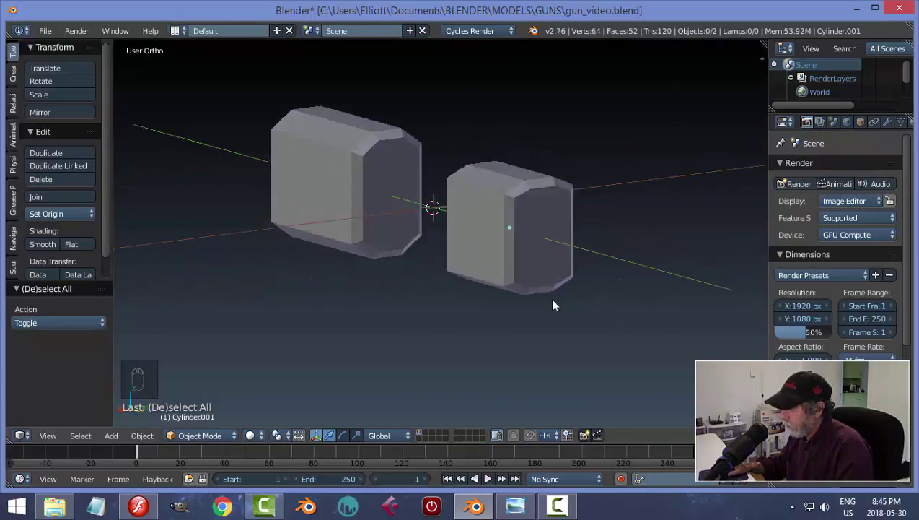
key(ctrl+s)
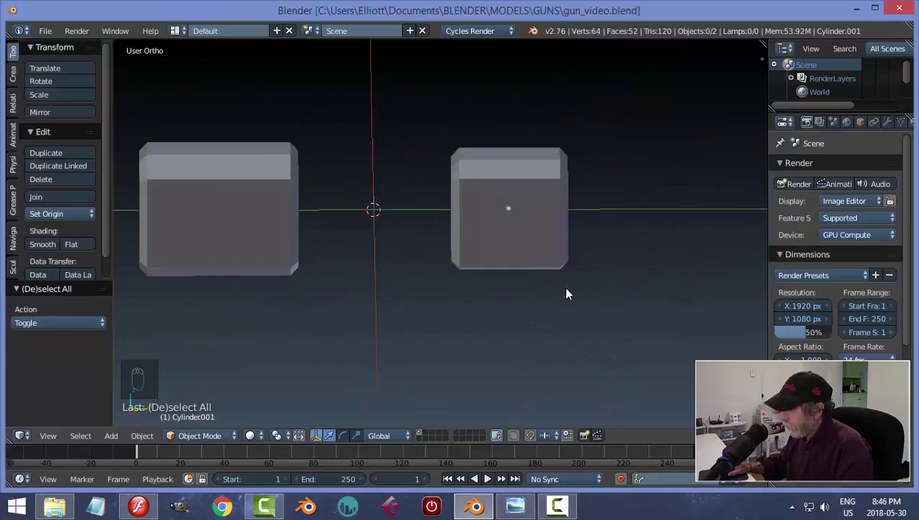
key(KP_3)
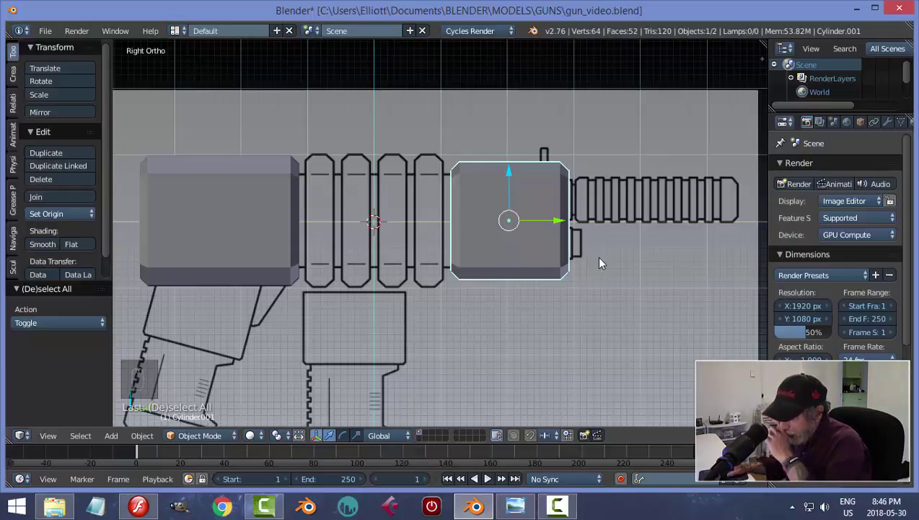
Duplicate the chamber block and move the copy over the ribbed middle section, editing it see-through.
key(shift+d)
drag(546, 229, 427, 239)
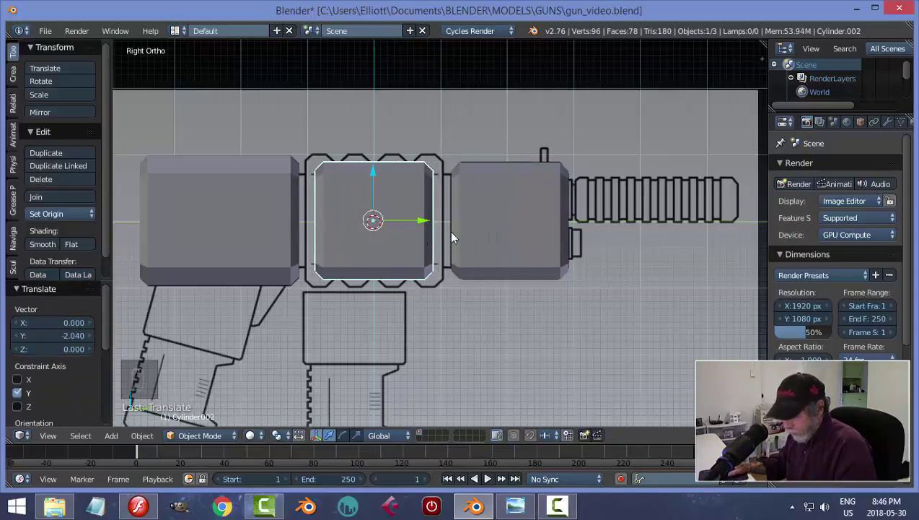
key(Tab)
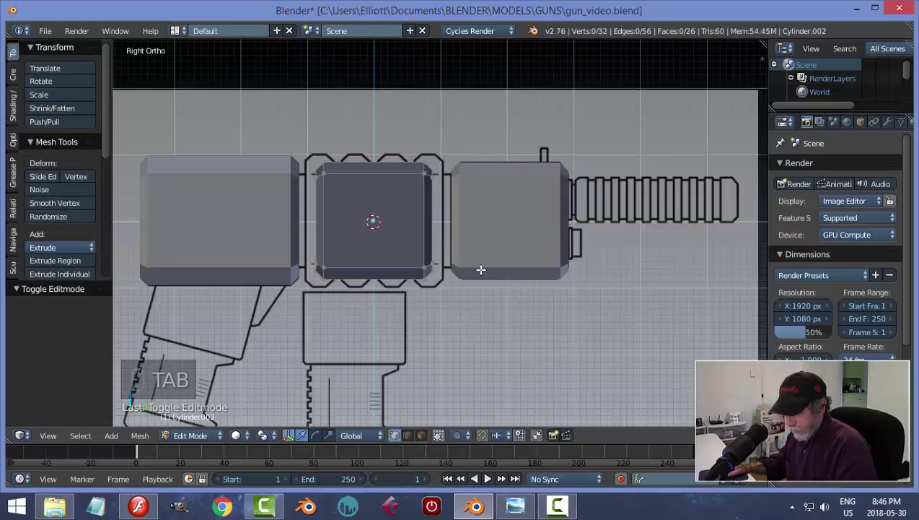
key(z)
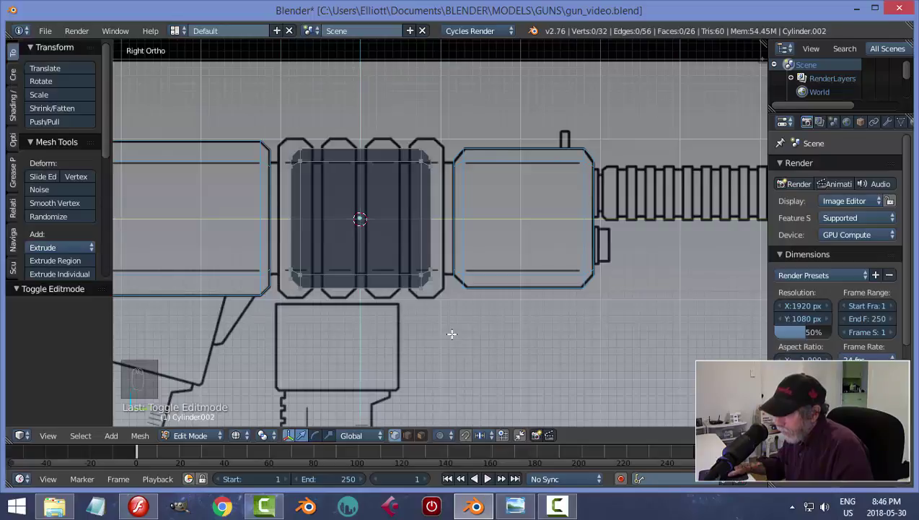
Scale the whole copy down to fit between the ridges, deselect and turn X-ray off.
key(s)
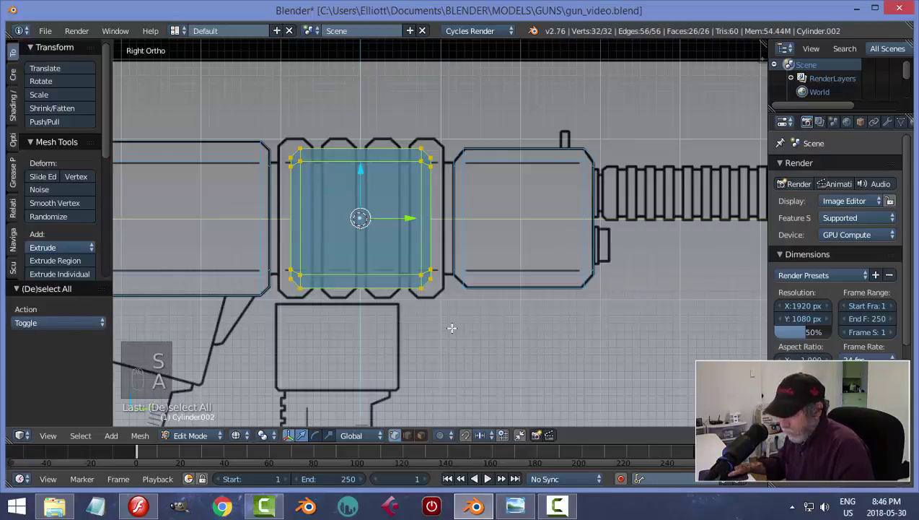
key(s)
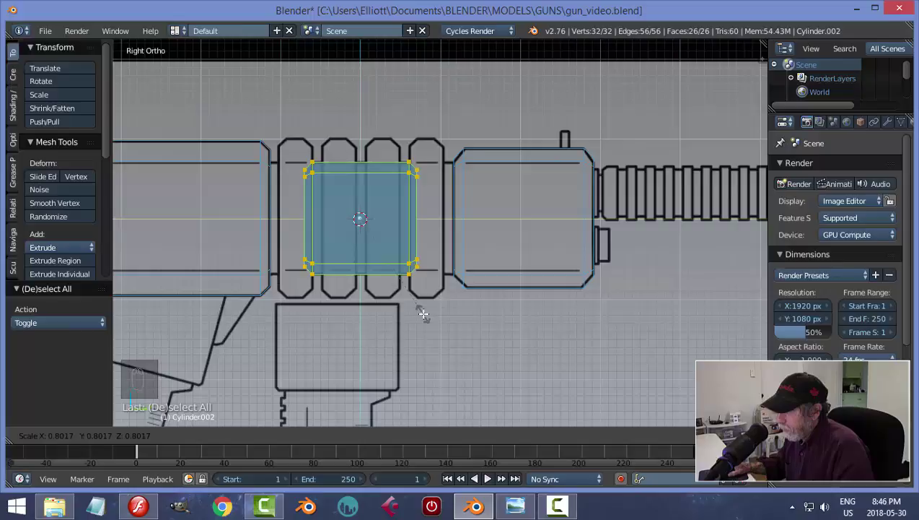
key(a)
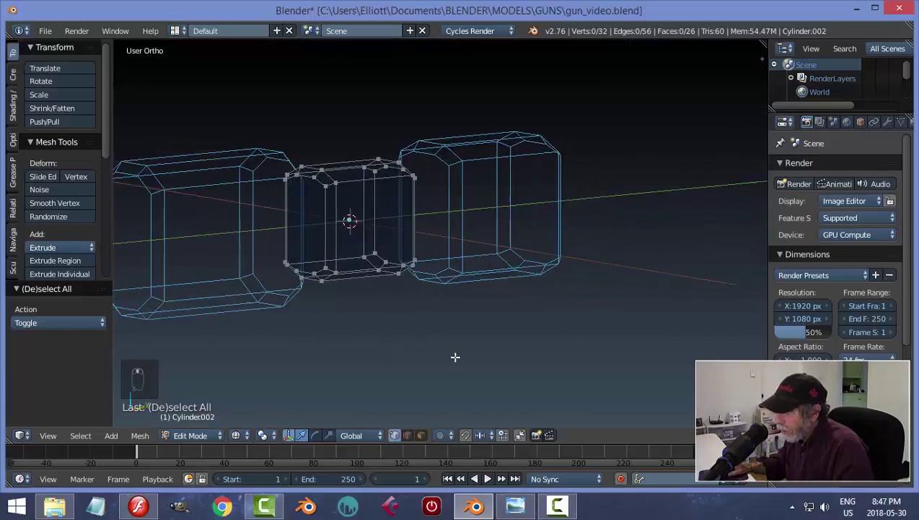
key(z)
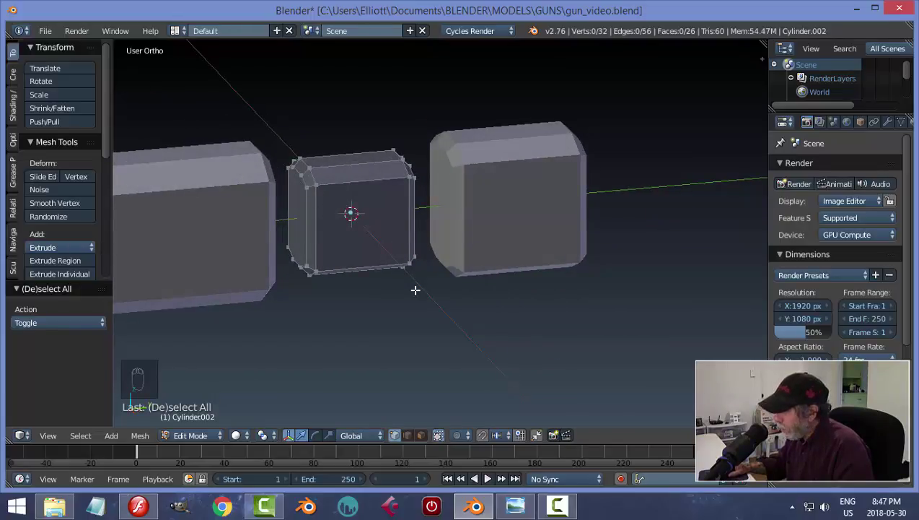
Delete the middle block's left end cap faces, undoing a mistaken vertex deletion first.
key(KP_3)
key(z)
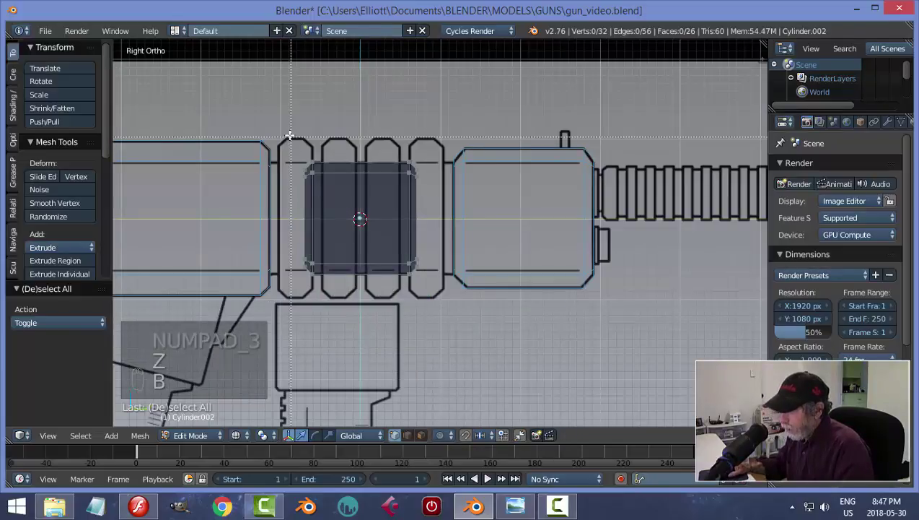
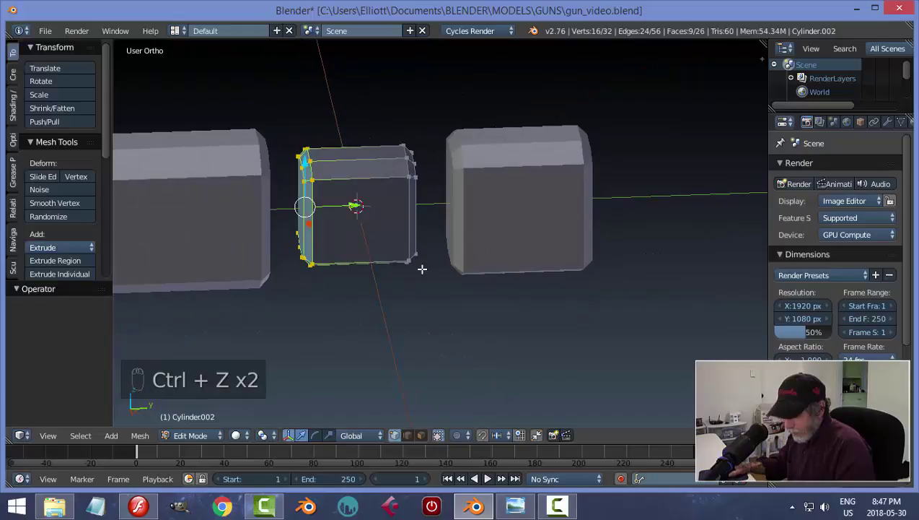
key(x)
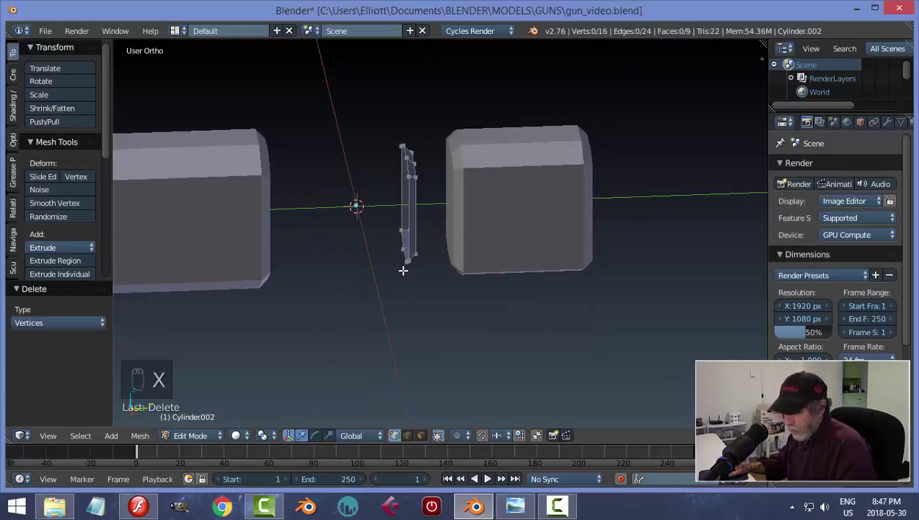
key(ctrl+z)
key(x)
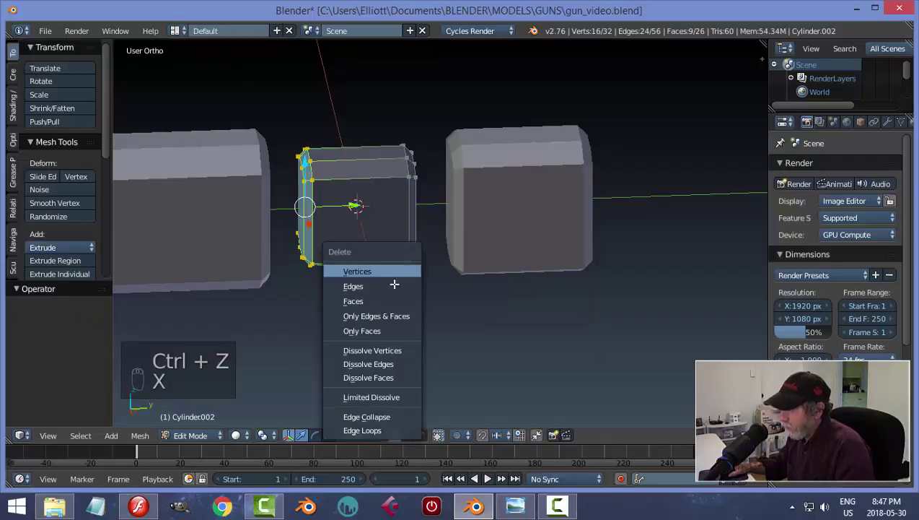
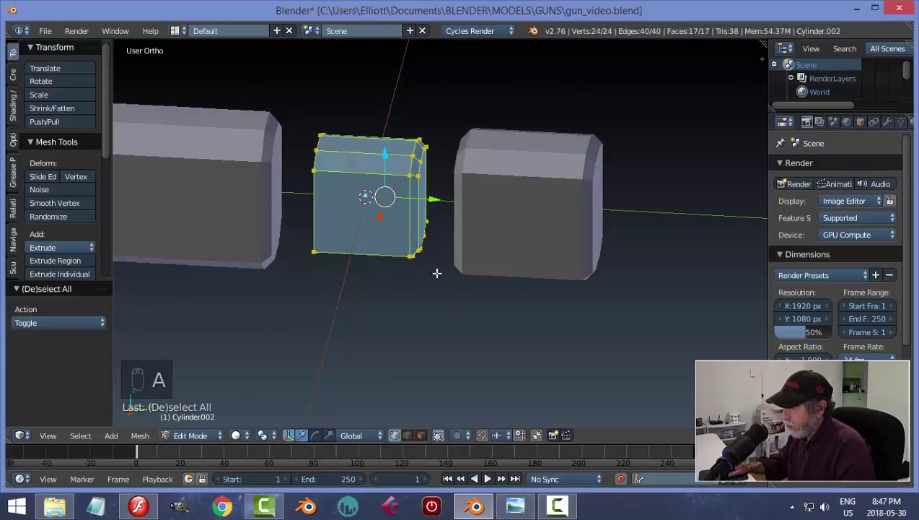
Select the right end face and its bevelled rim ready for deletion.
key(a)
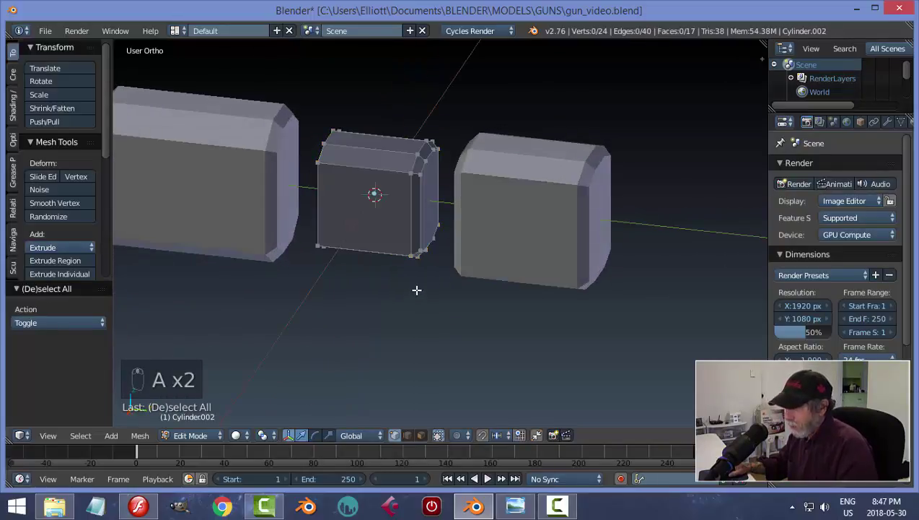
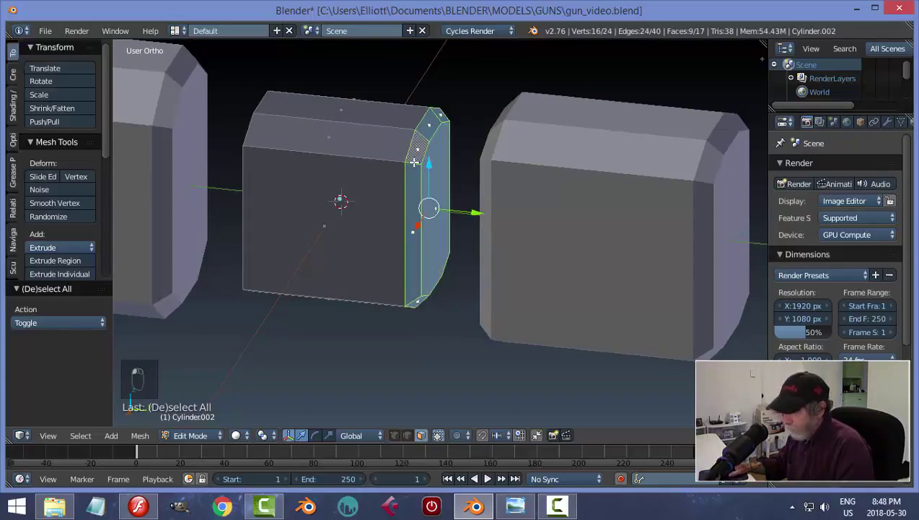
key(a)
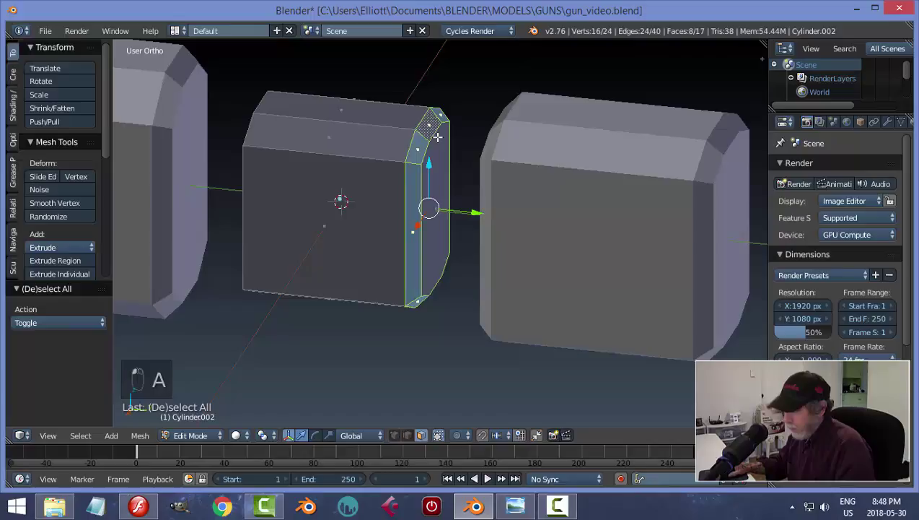
key(a)
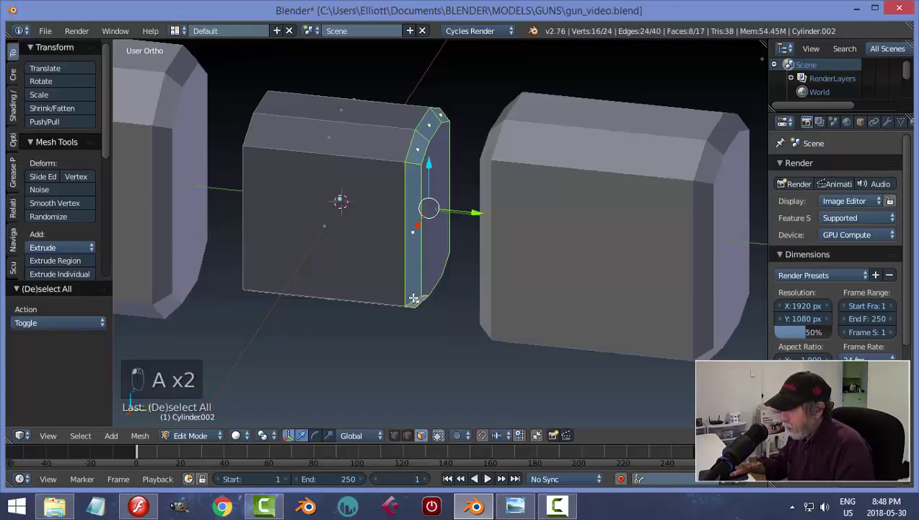
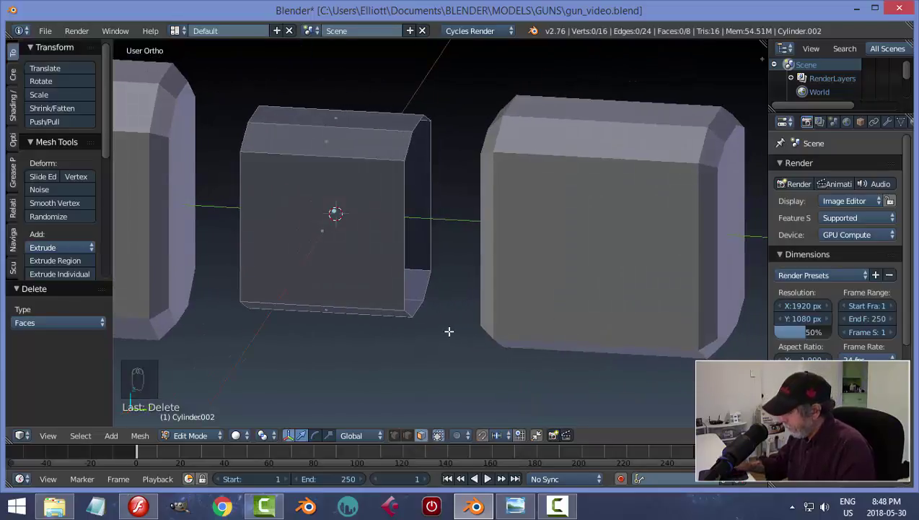
Stretch the whole sleeve about 1.94× along Y to bridge both end blocks, then return to Object Mode.
key(KP_3)
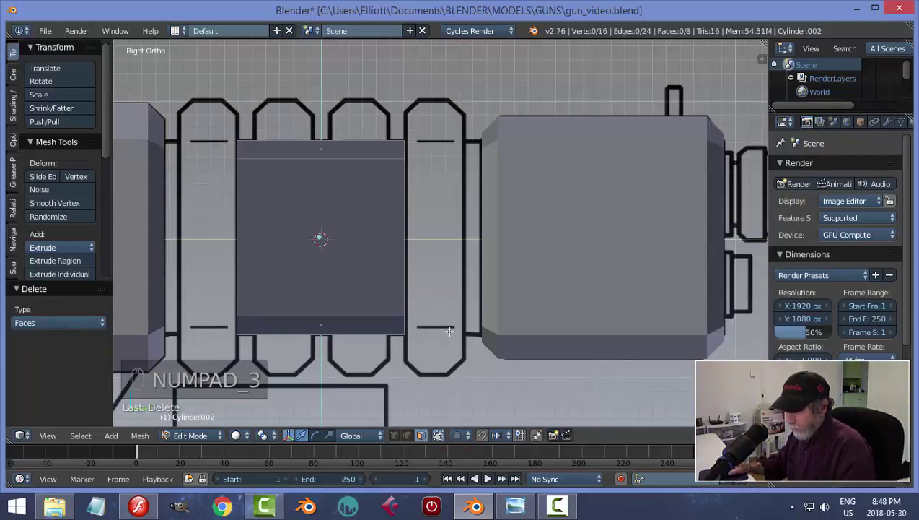
key(a)
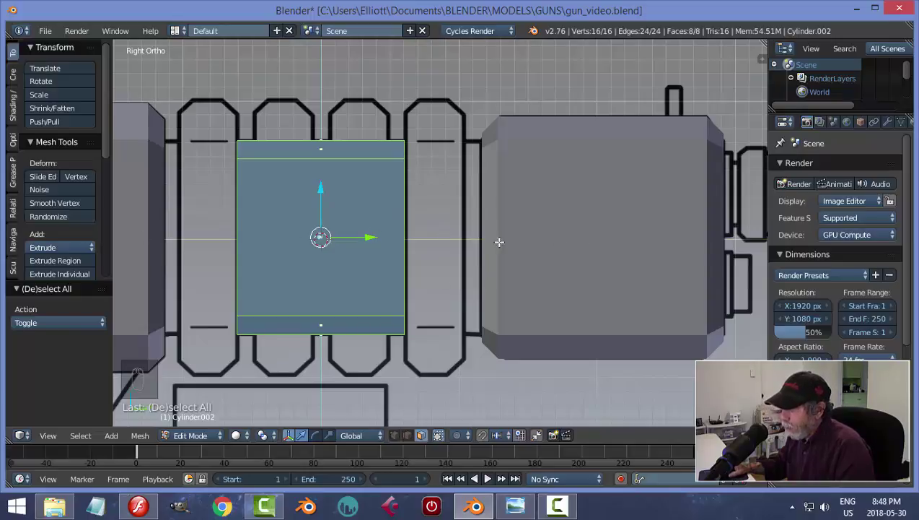
key(s)
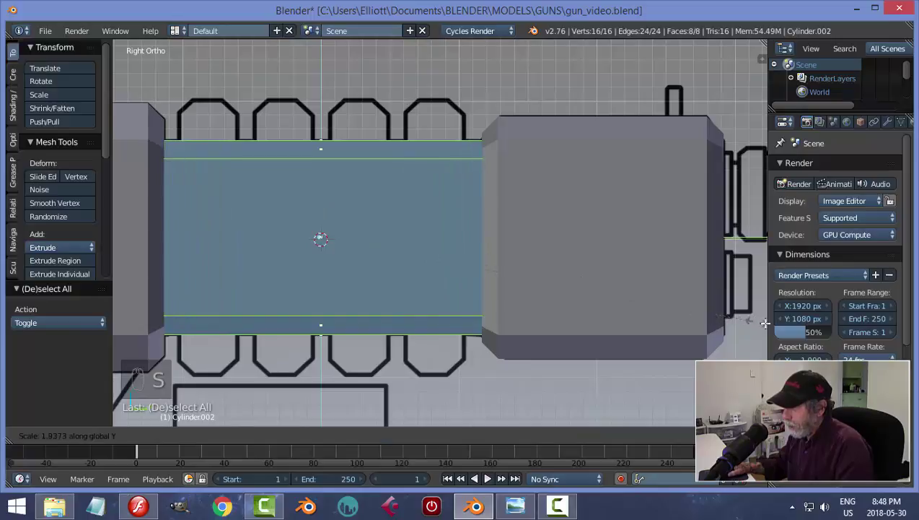
key(a)
key(Tab)
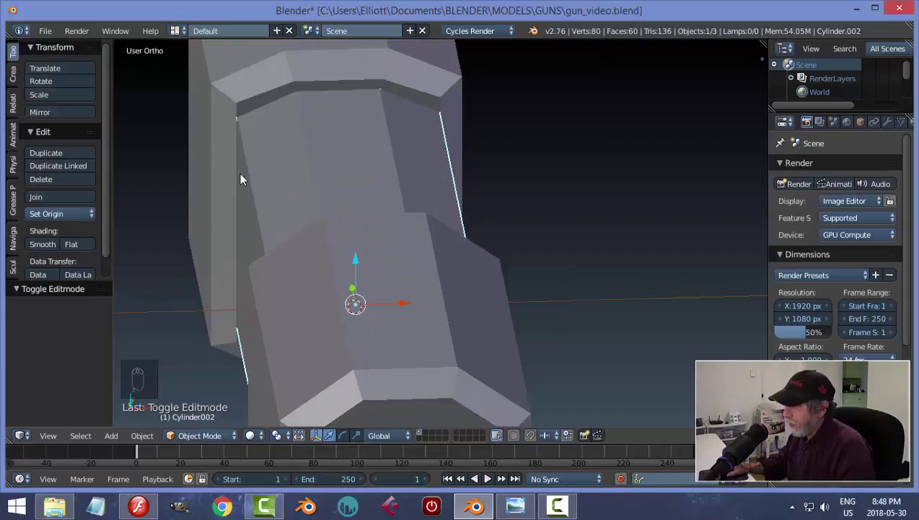
Narrow the sleeve to about 0.89 on X, apply its scale via Ctrl+A and deselect everything.
drag(409, 200, 375, 136)
drag(530, 233, 598, 238)
key(s)
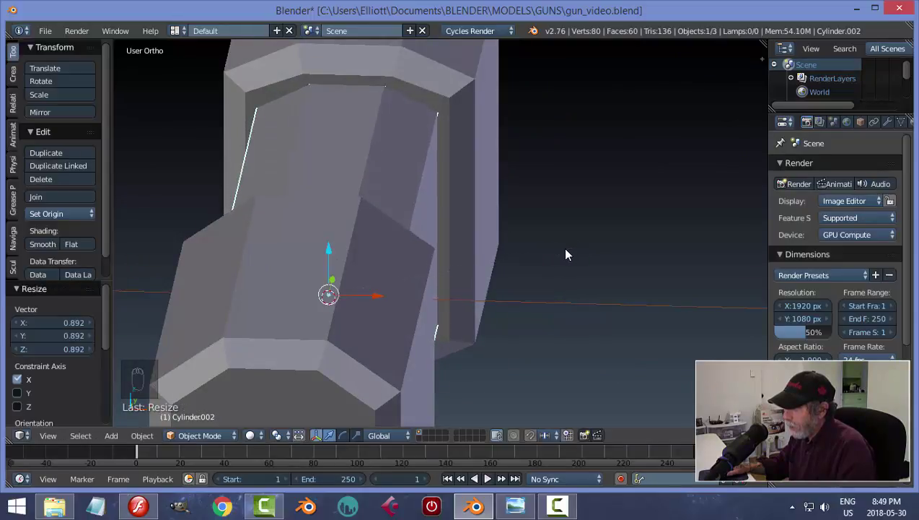
drag(479, 197, 608, 190)
middle_click(515, 211)
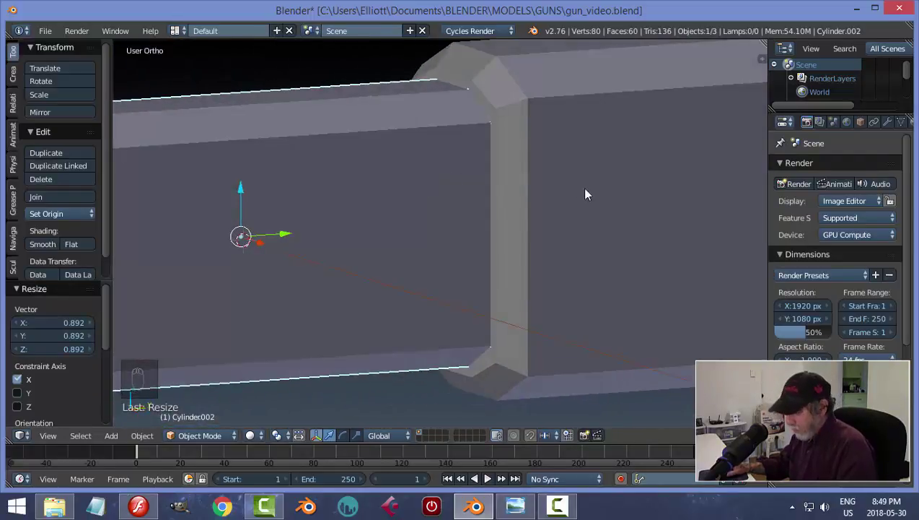
key(n)
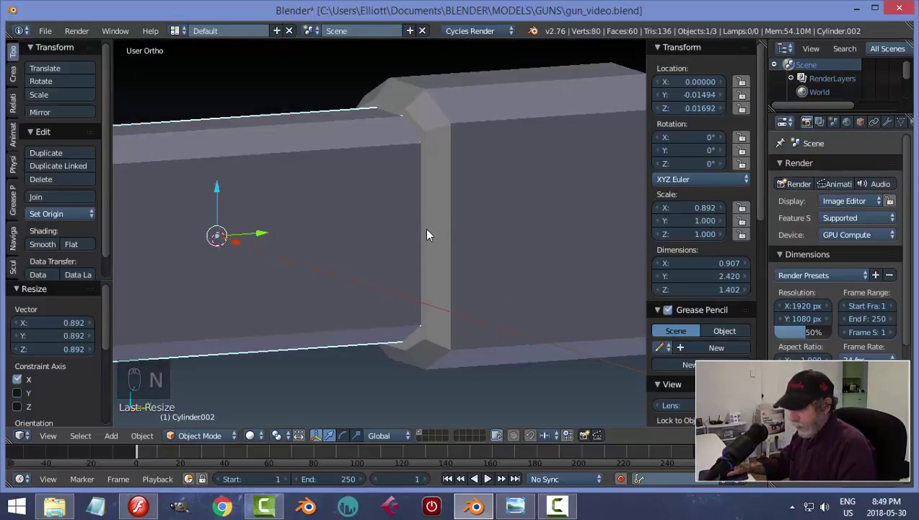
key(ctrl+a)
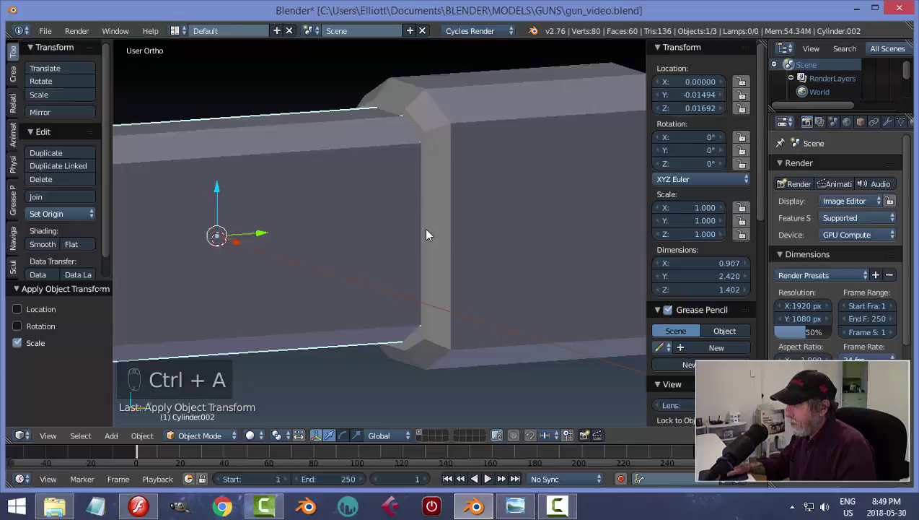
key(a)
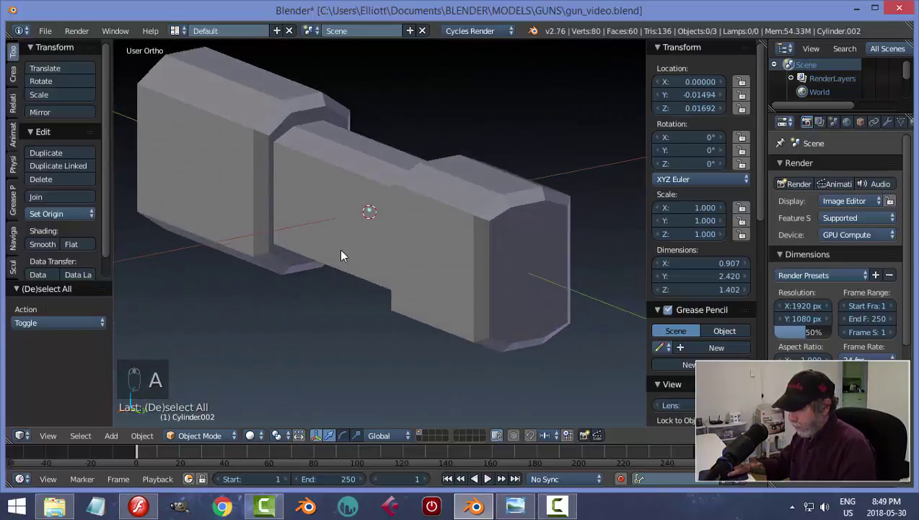
key(n)
drag(570, 237, 553, 295)
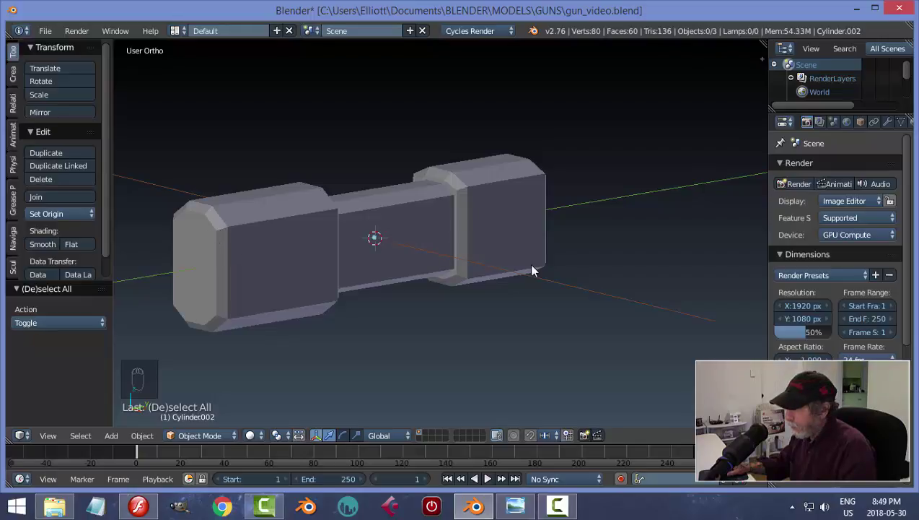
drag(467, 270, 524, 232)
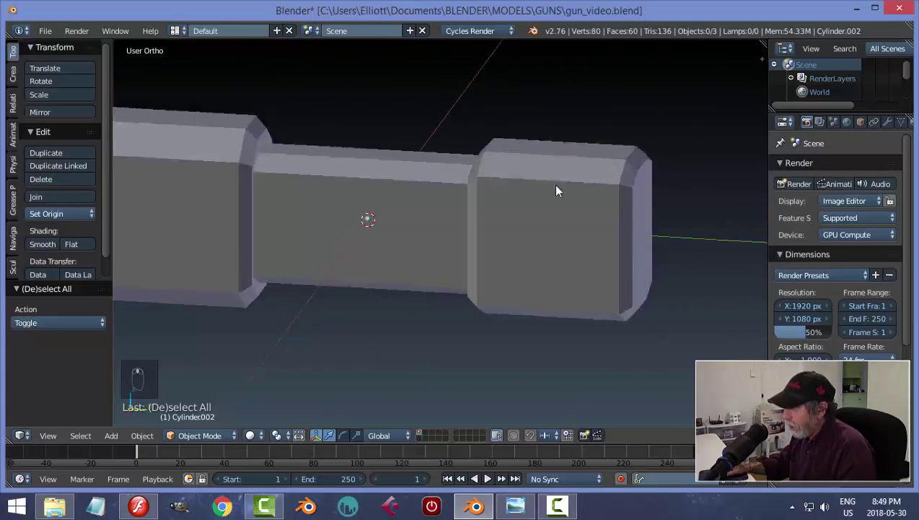
drag(637, 177, 423, 250)
key(ctrl+s)
key(n)
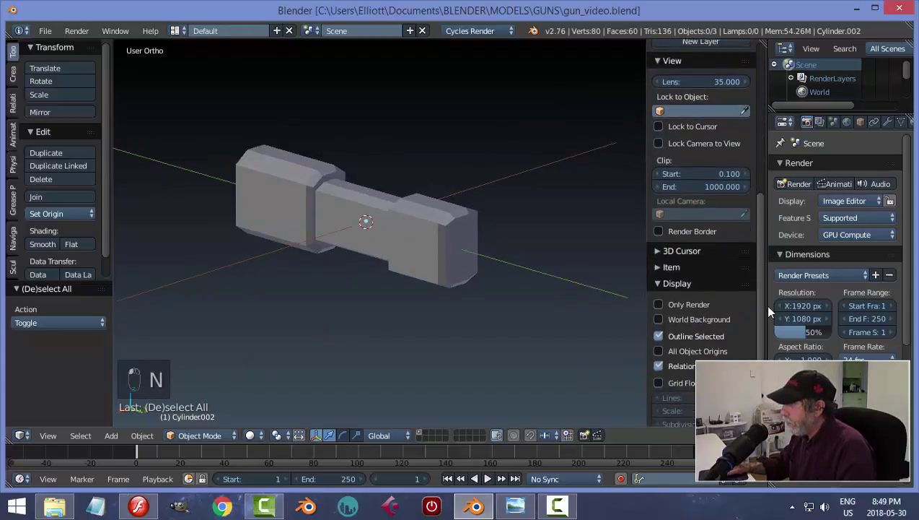
drag(682, 94, 702, 160)
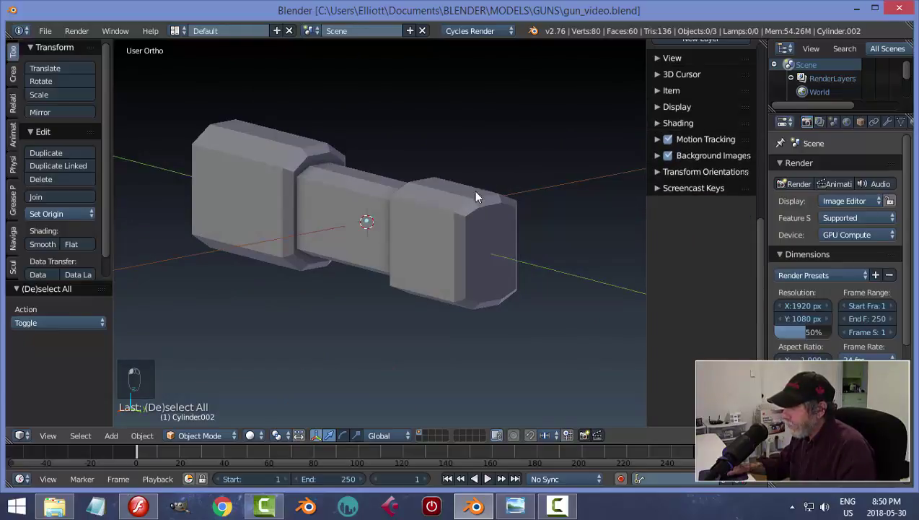
key(n)
key(ctrl+s)
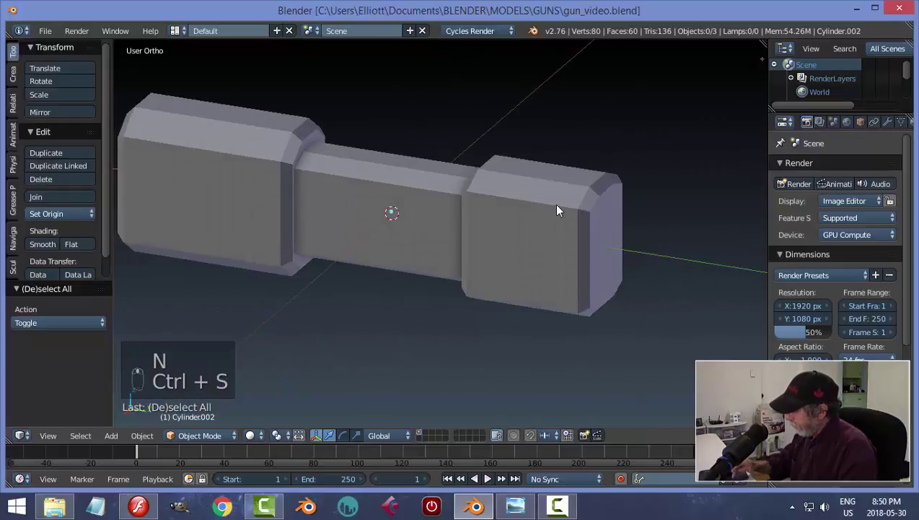
key(KP_3)
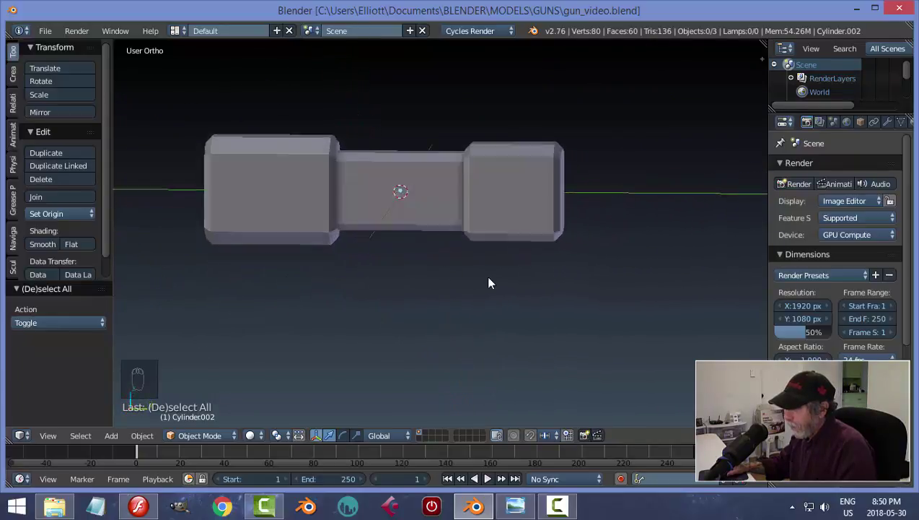
Select the middle sleeve and open it for mesh editing, see-through over the blueprint.
key(KP_3)
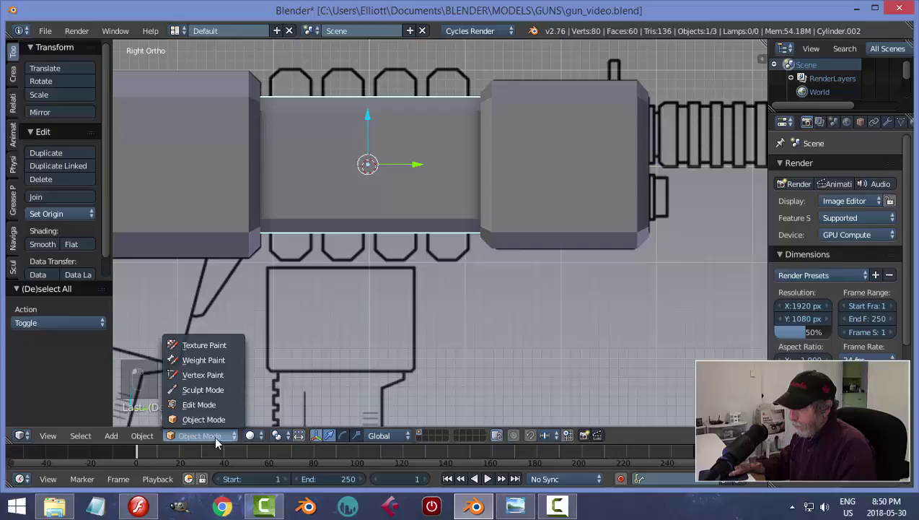
key(z)
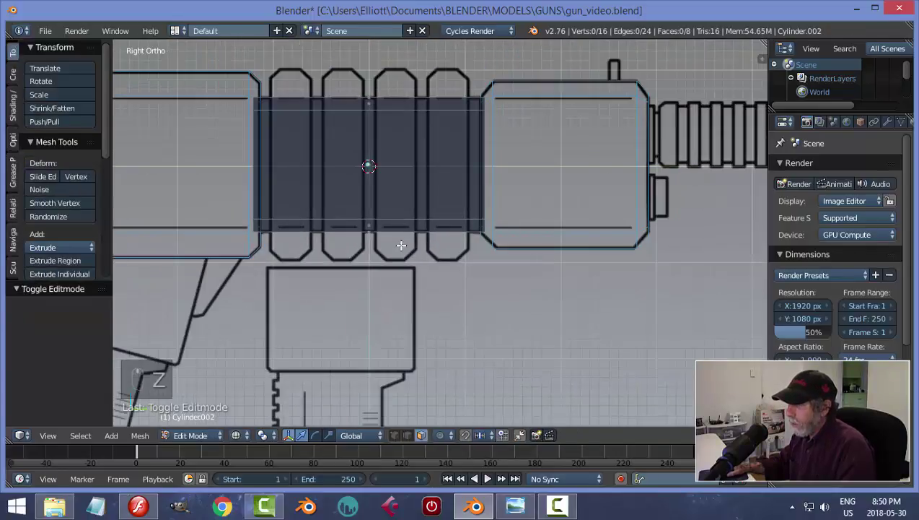
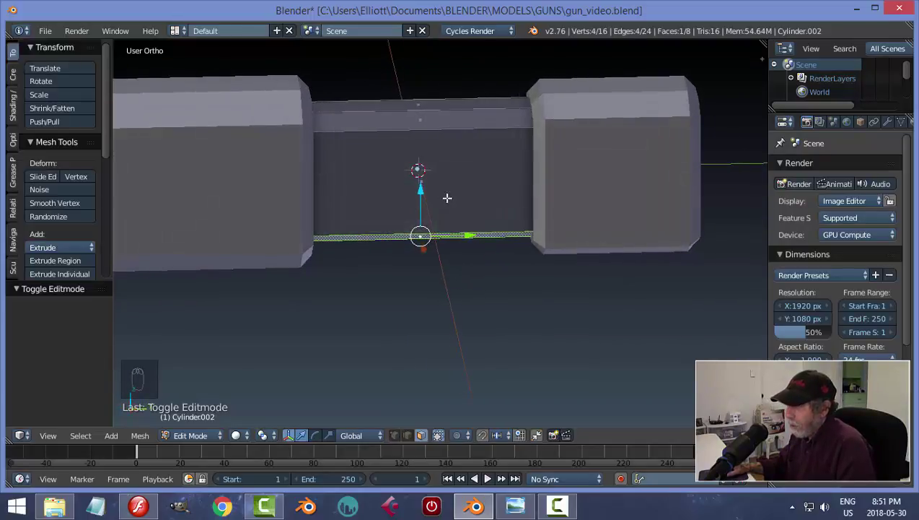
View the sleeve side-on in X-ray over the blueprint and preview a loop cut across its middle.
key(a)
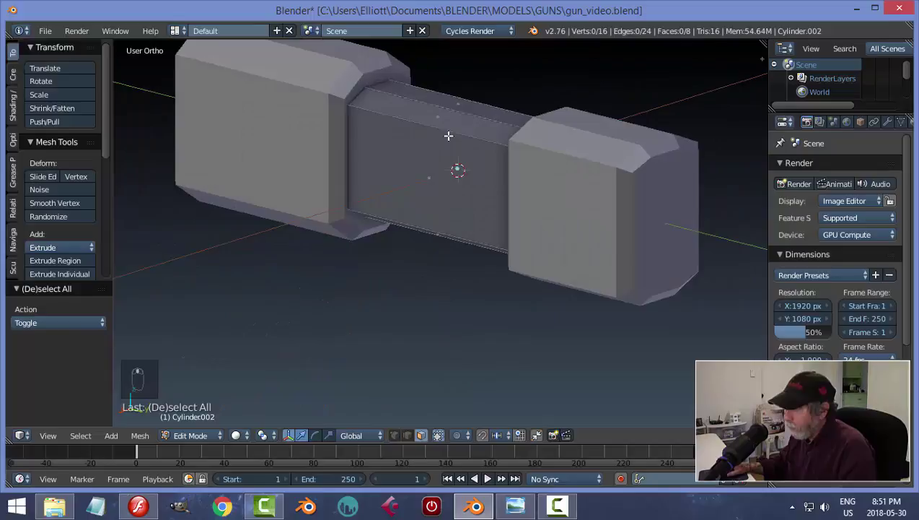
key(KP_3)
key(z)
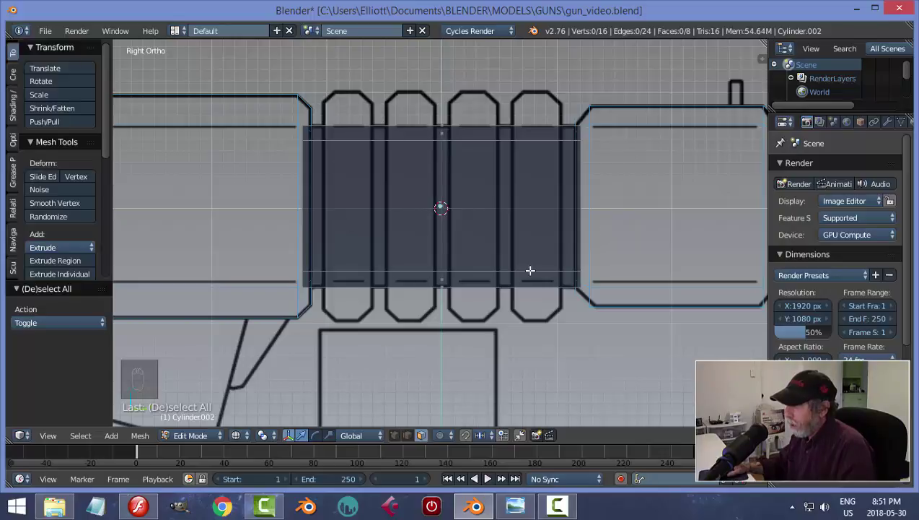
key(ctrl+r)
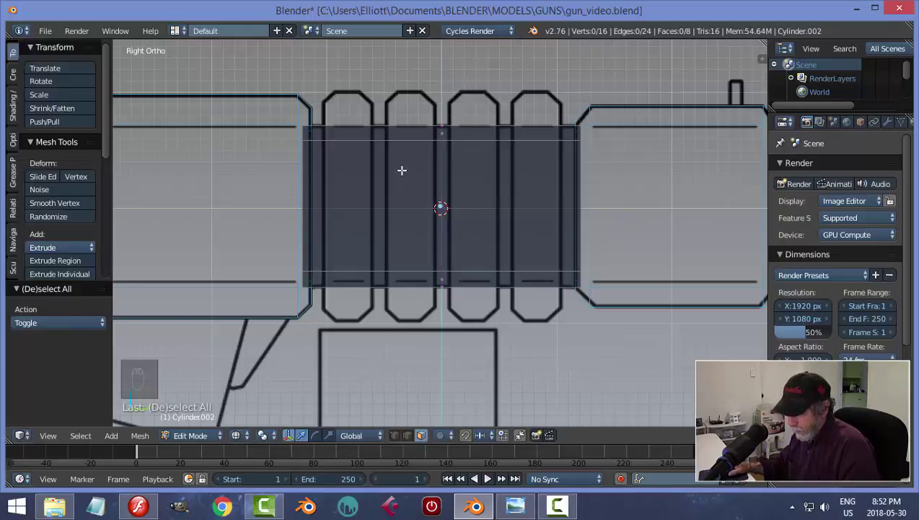
Cut an edge loop around the sleeve, undo it, and start a fresh loop slid to the left end.
key(ctrl+r)
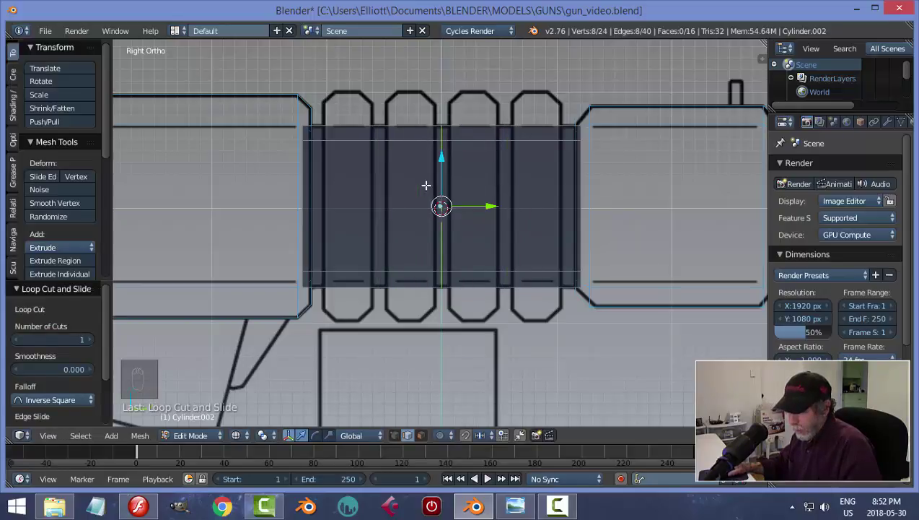
key(ctrl+z)
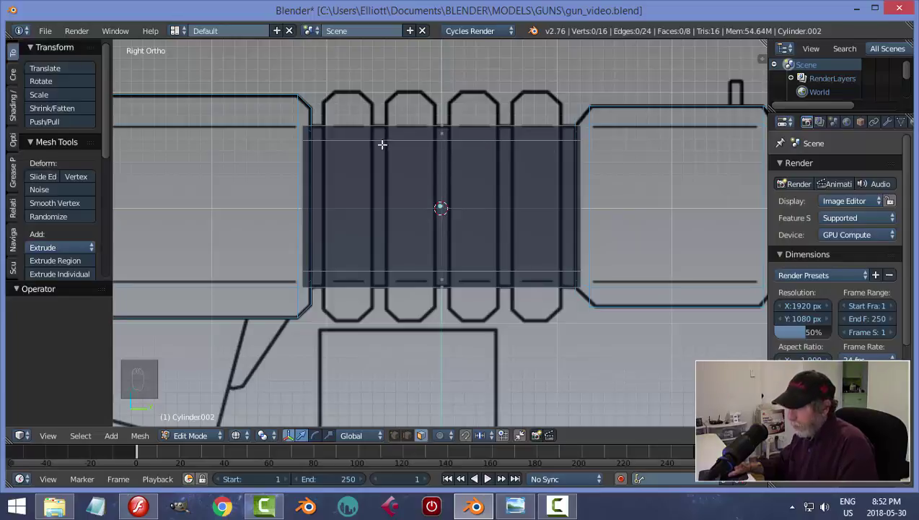
key(ctrl+r)
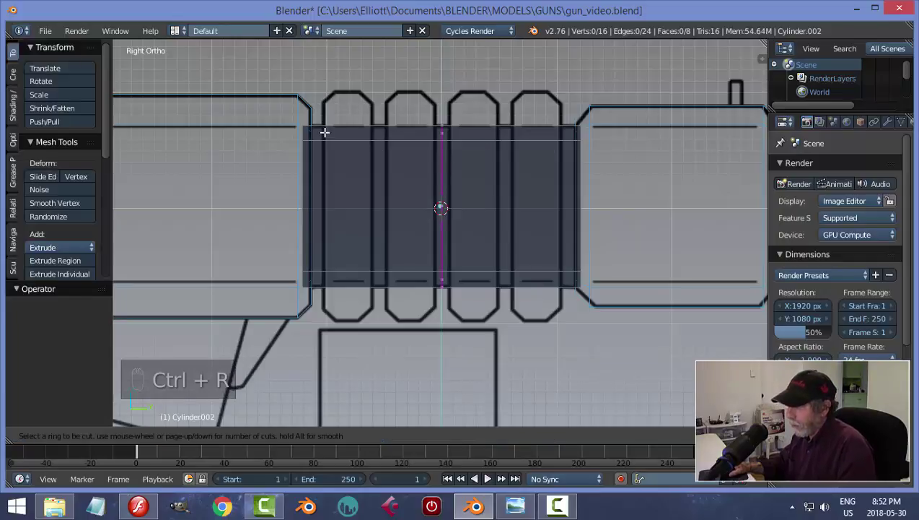
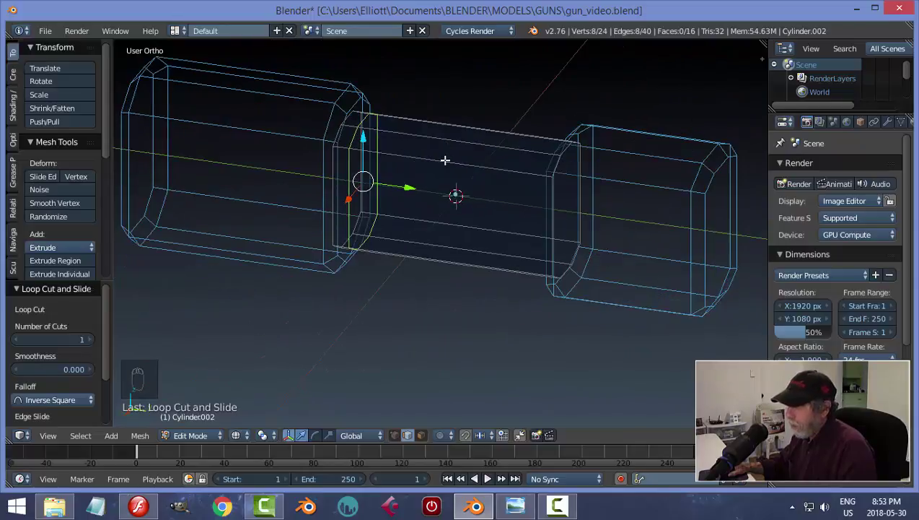
Loop-cut the sleeve's middle band into four panel faces, extrude them in place and start scaling them.
key(KP_3)
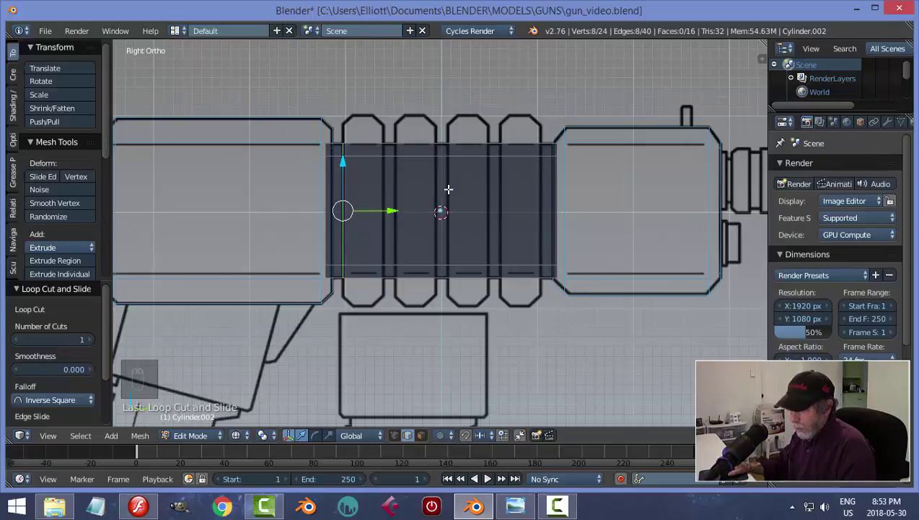
key(a)
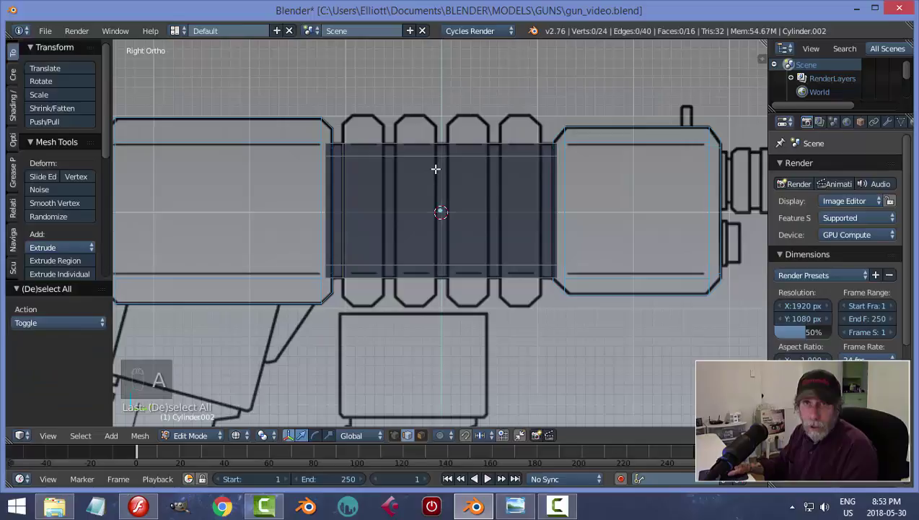
key(ctrl+r)
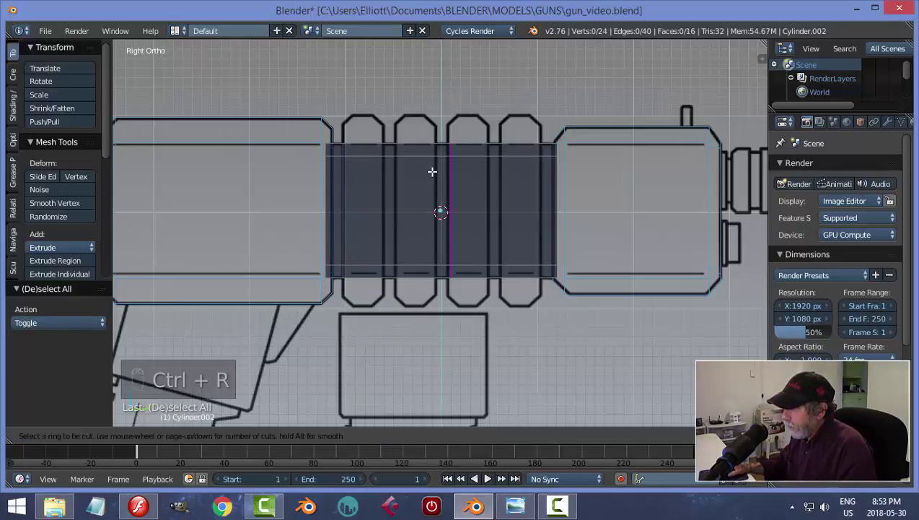
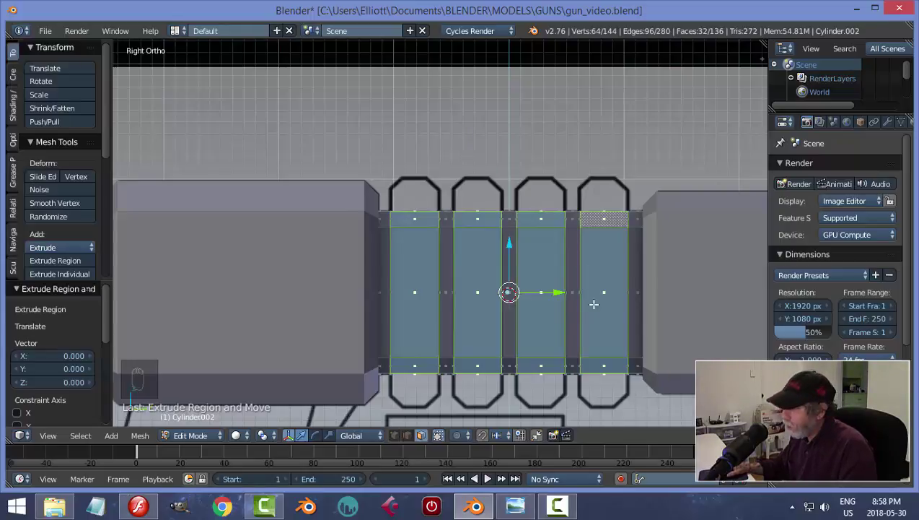
key(s)
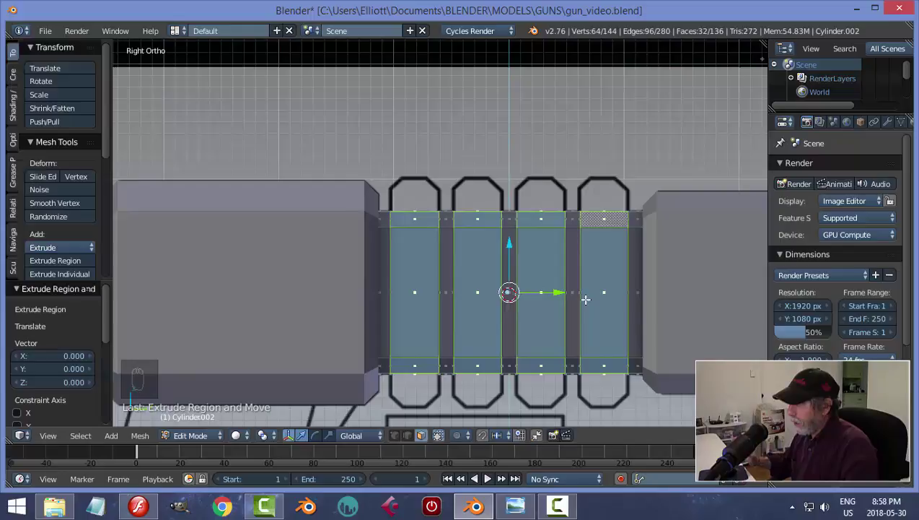
key(s)
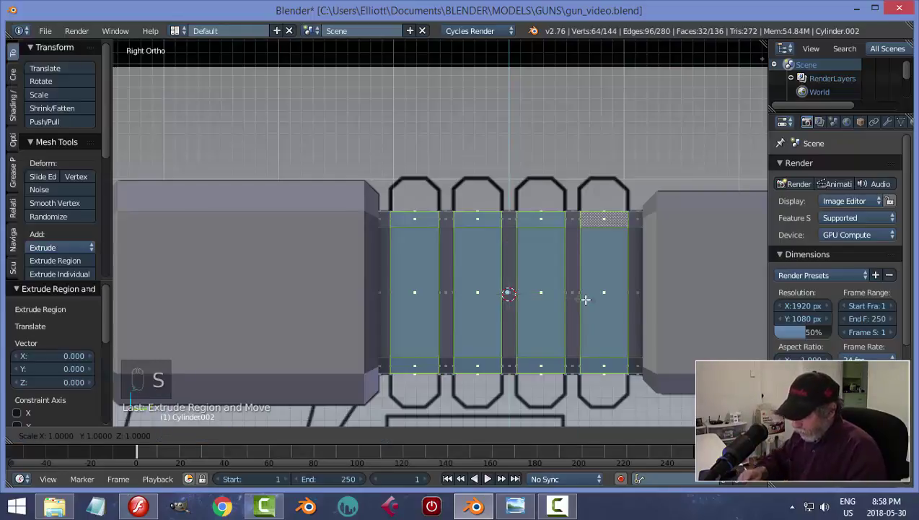
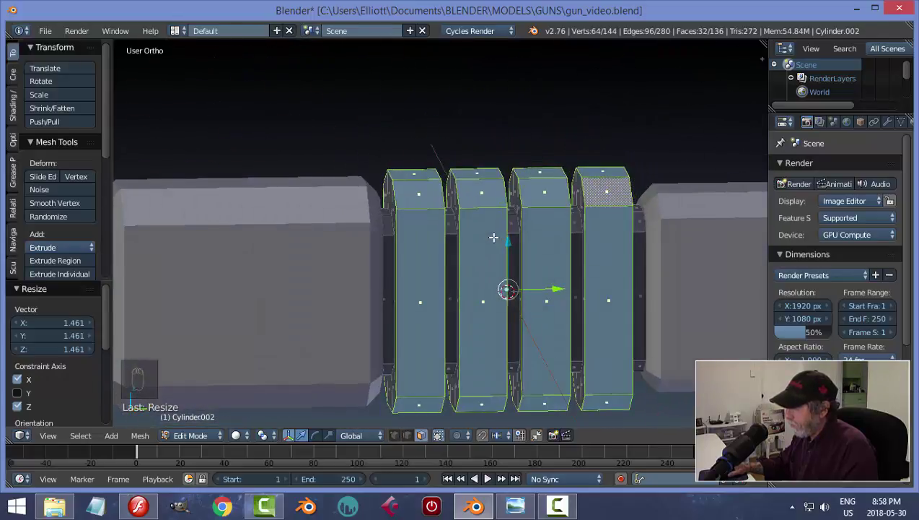
Leave mesh editing, deselect everything and orbit to look at the ribbed barrel section.
key(a)
key(Tab)
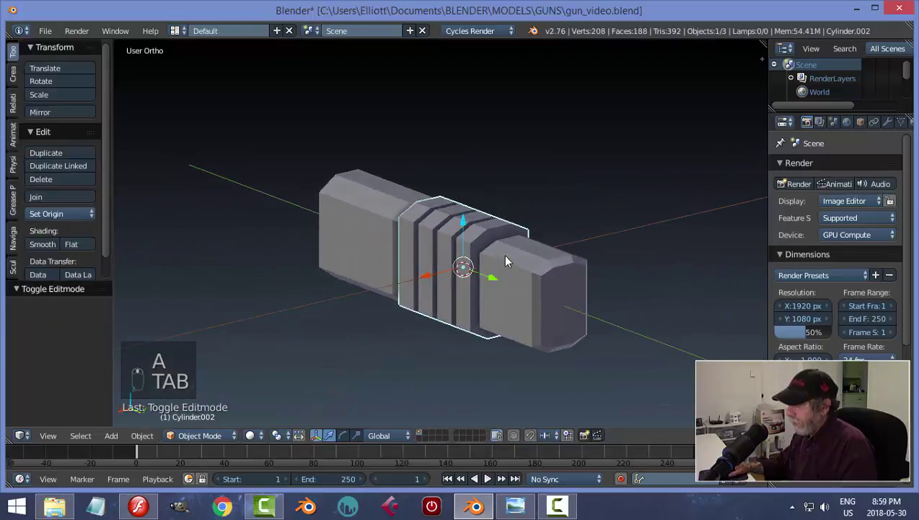
key(a)
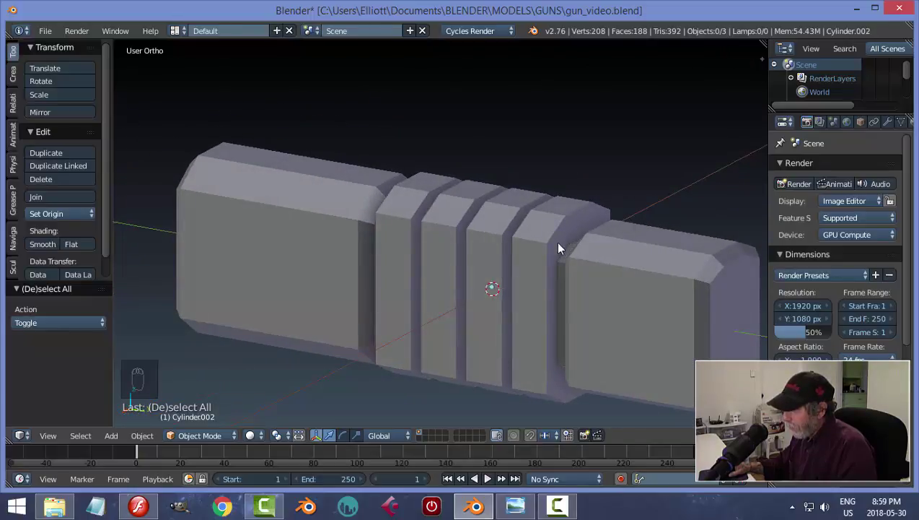
middle_click(565, 255)
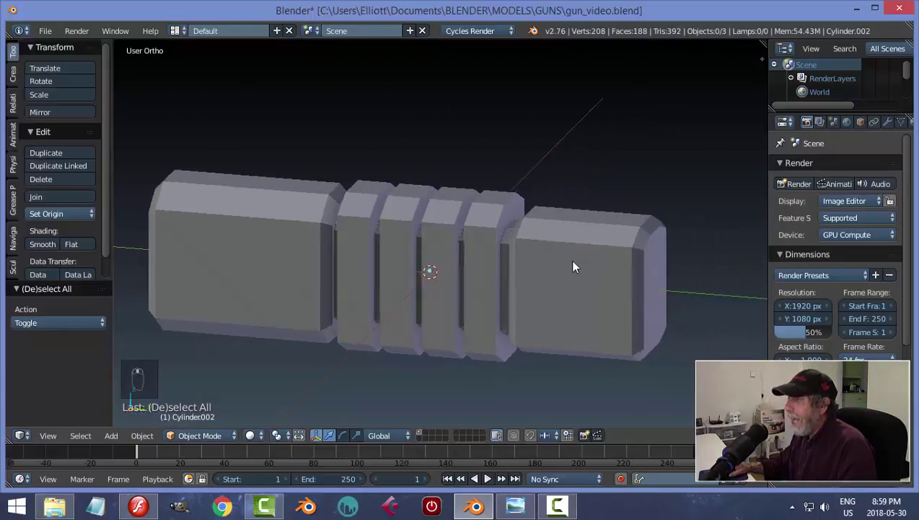
drag(592, 282, 563, 253)
drag(563, 253, 640, 254)
Reopen the ribbed piece for mesh editing with face selection and nothing chosen.
key(Tab)
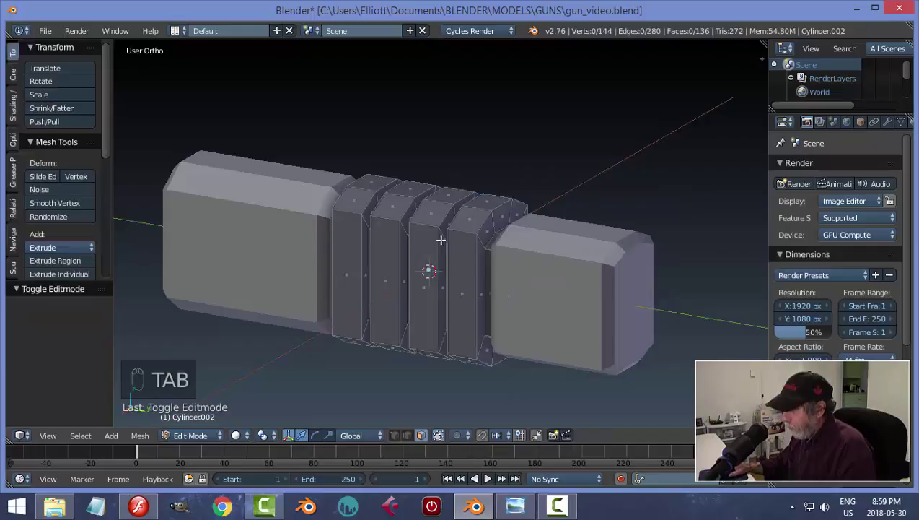
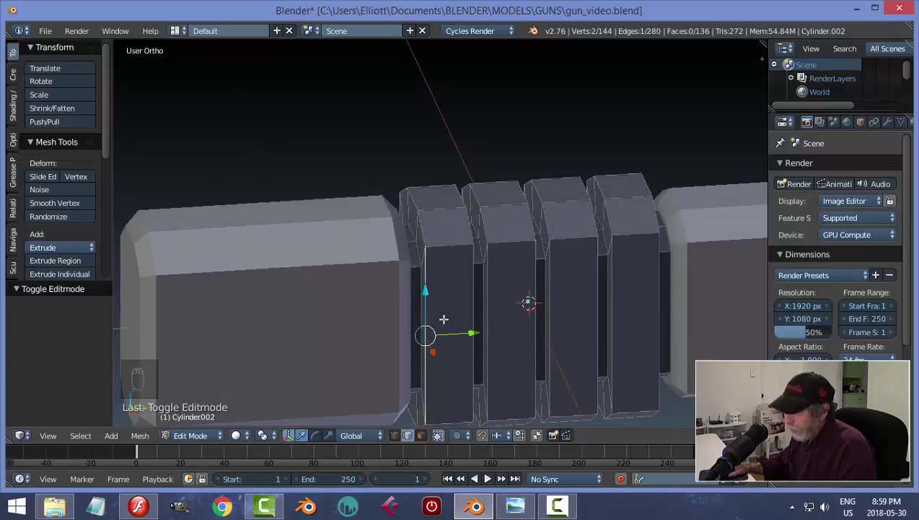
key(a)
key(ctrl+Tab)
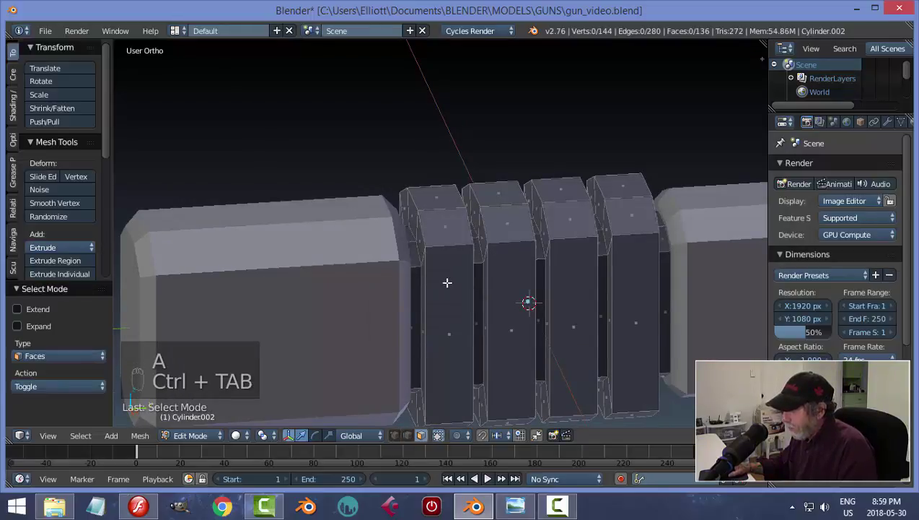
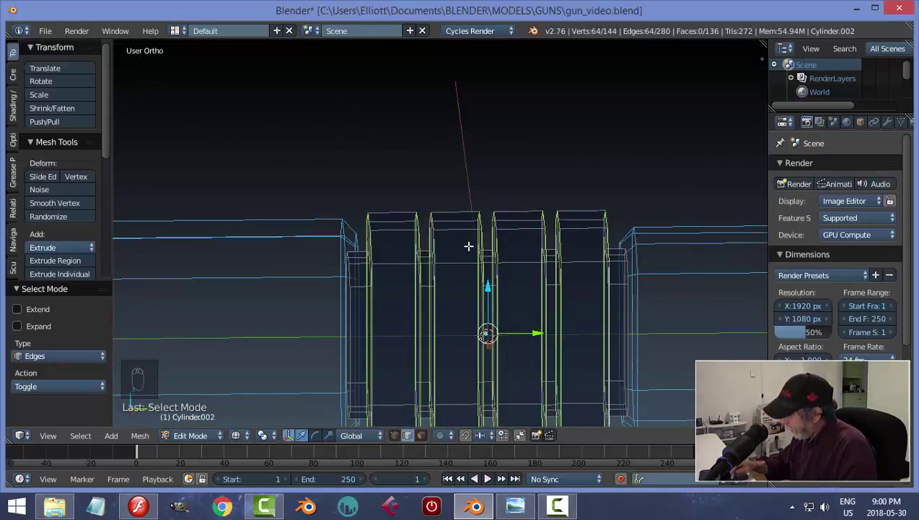
Bevel the four ribs' outer edges from the side view, then return to Object Mode.
key(KP_3)
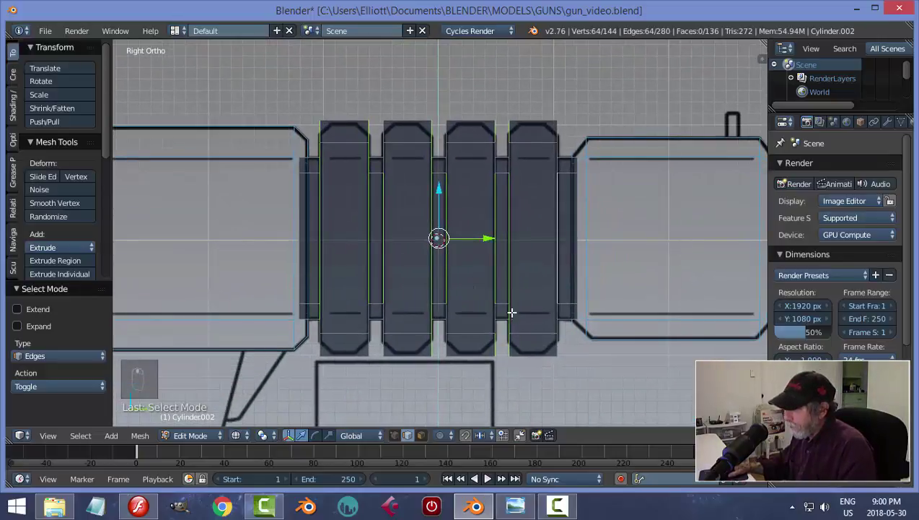
key(ctrl+b)
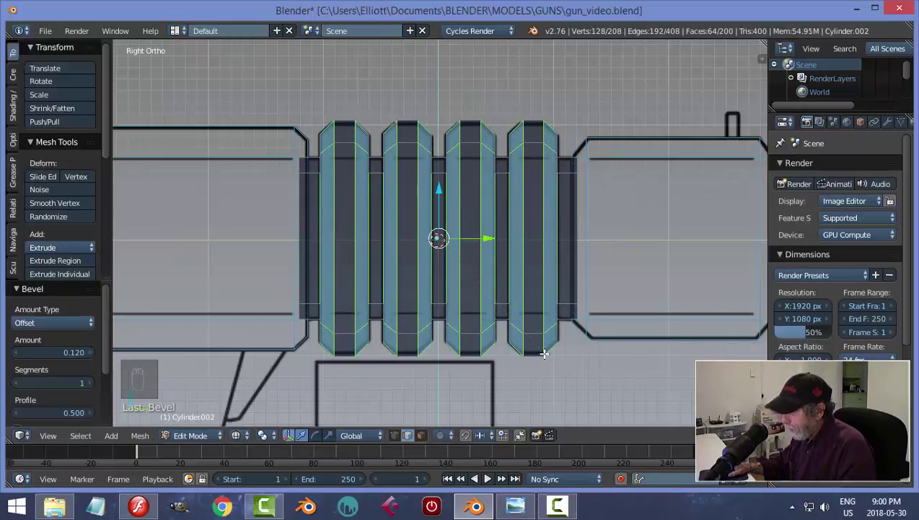
key(a)
key(Tab)
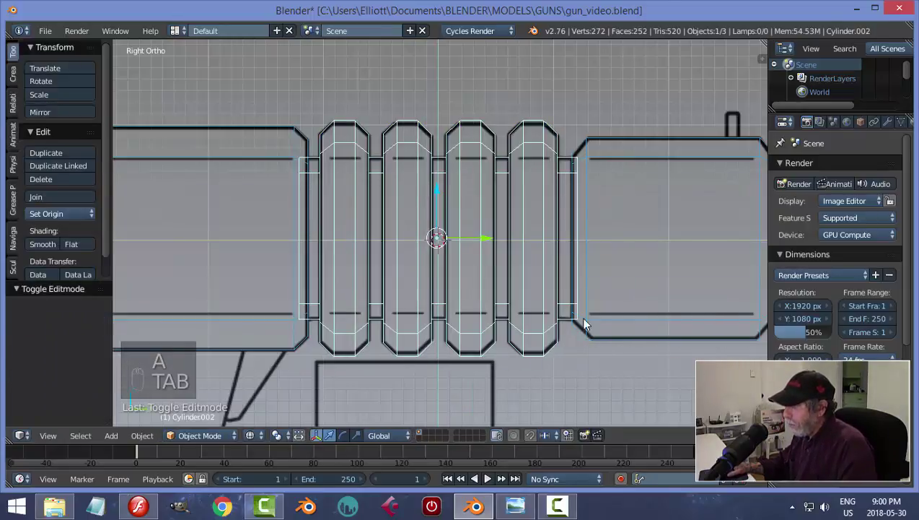
Inspect the bevelled ribs in solid shading, deselect all, save the file and return to the side view.
key(z)
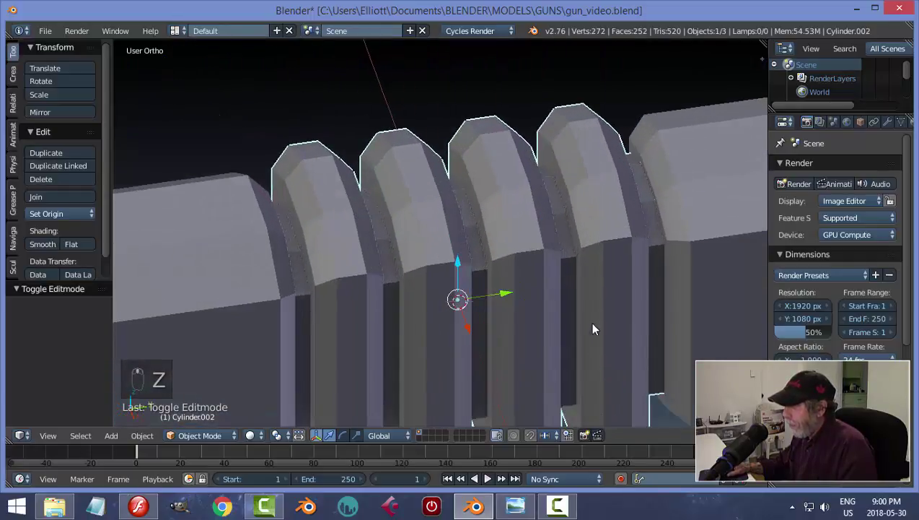
drag(584, 325, 555, 309)
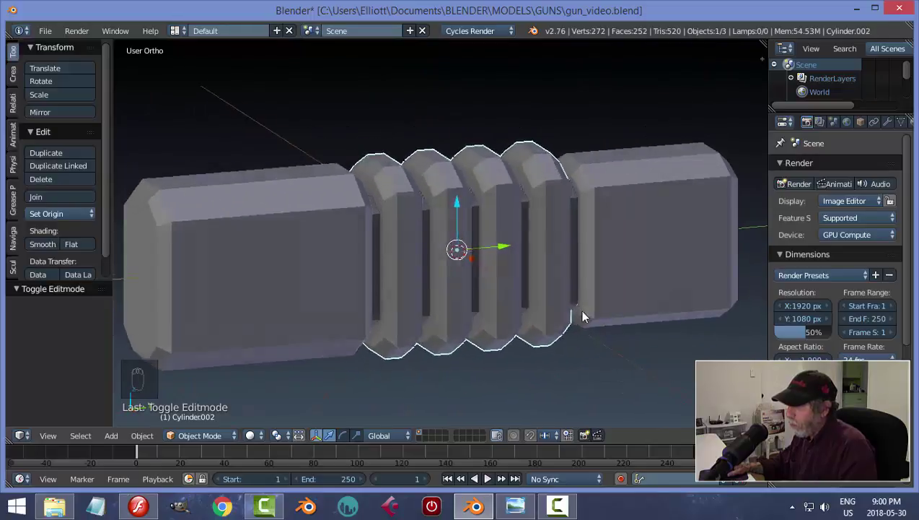
drag(588, 319, 585, 256)
key(a)
key(ctrl+s)
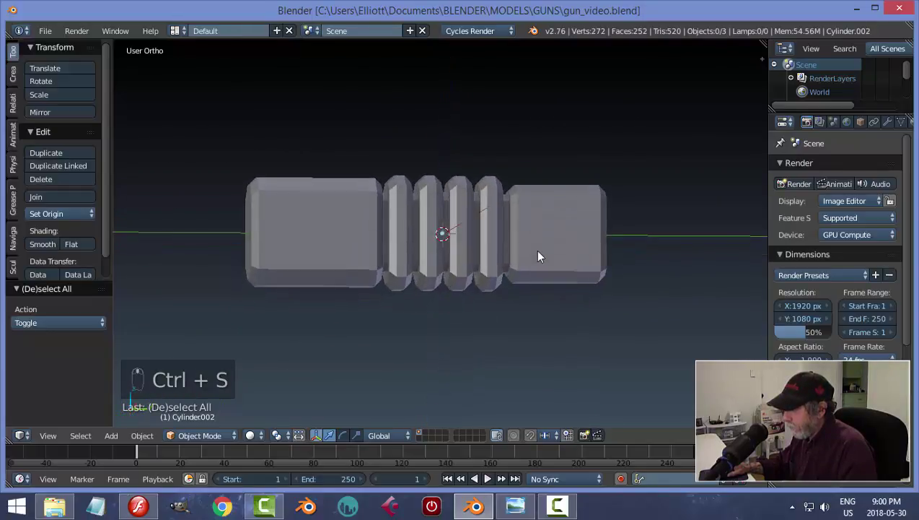
key(KP_3)
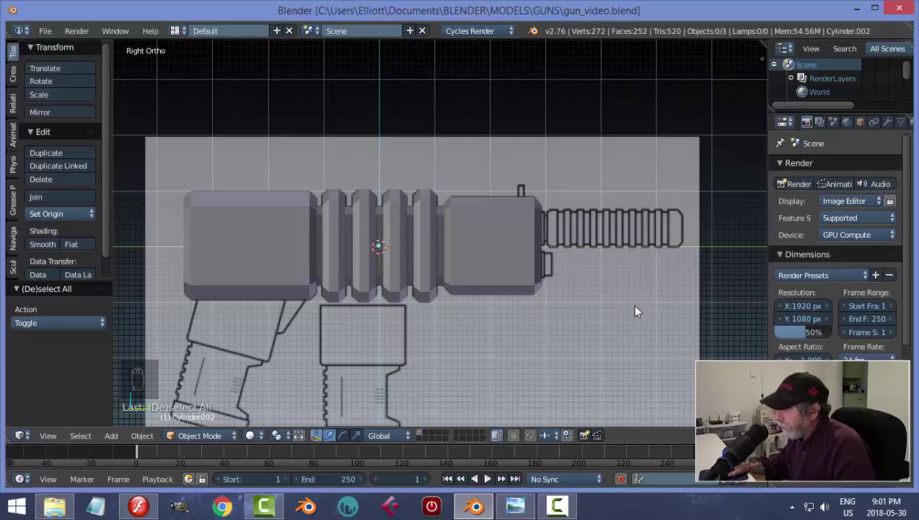
drag(627, 304, 509, 241)
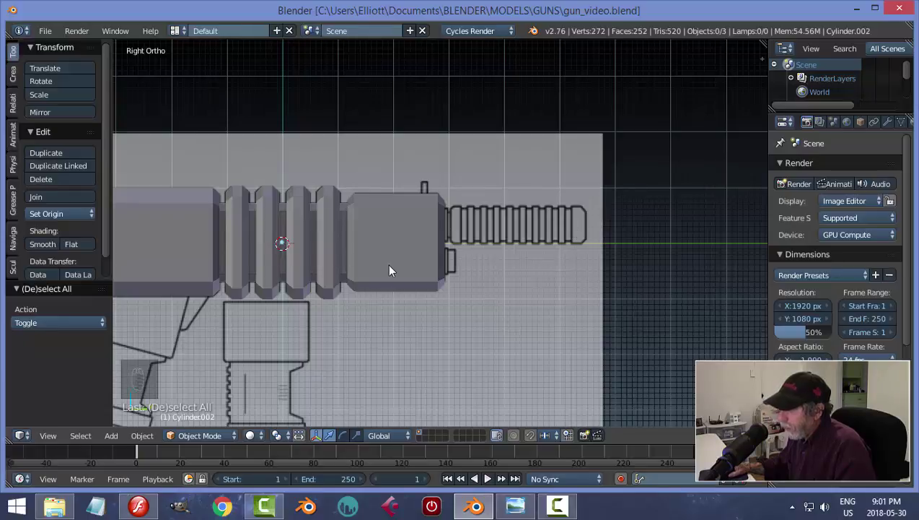
key(shift+a)
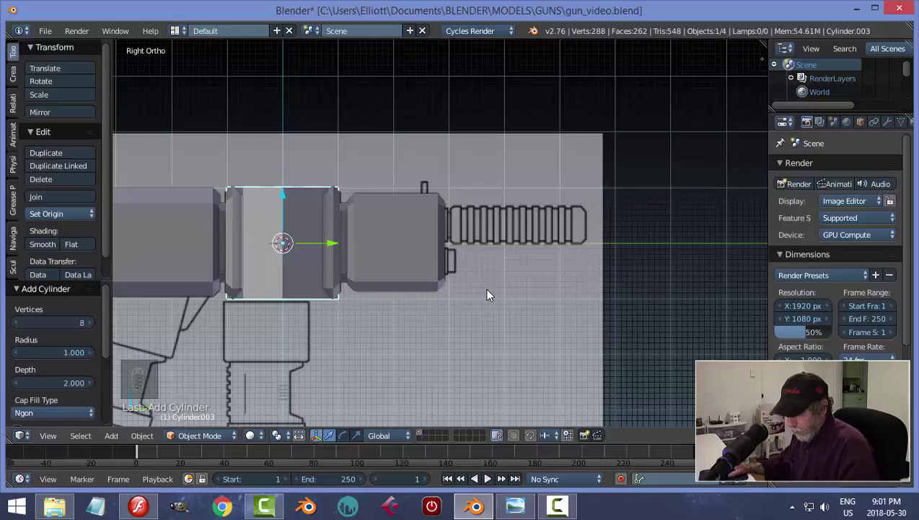
key(ctrl+z)
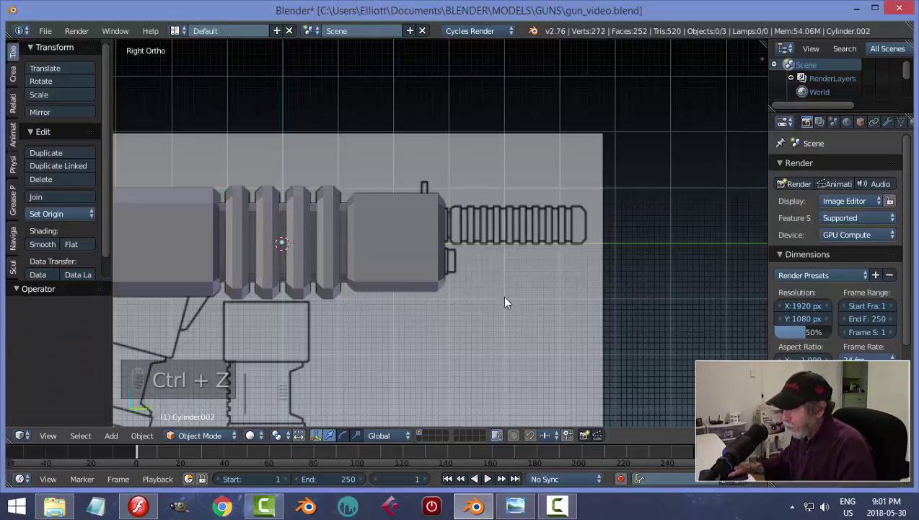
key(ctrl+z)
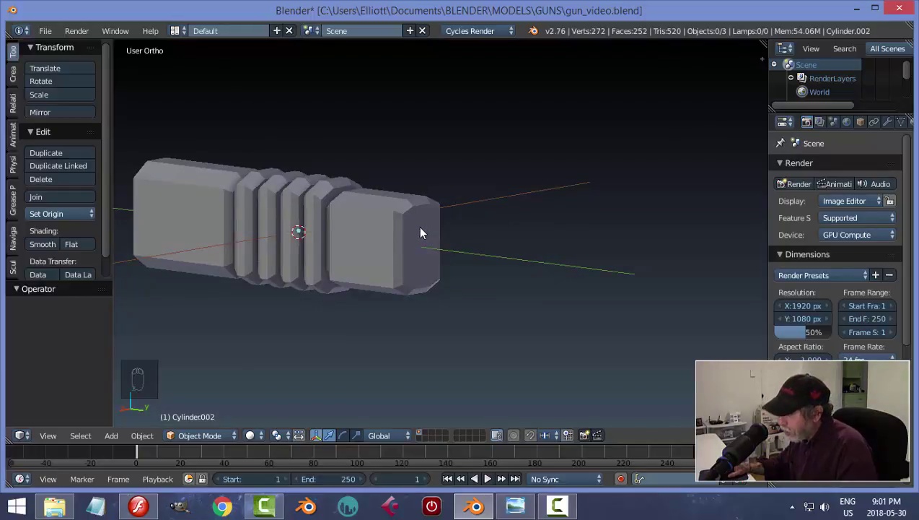
Edit the front block's mesh and snap the 3D cursor to the centre of its end face.
drag(513, 291, 616, 290)
key(Tab)
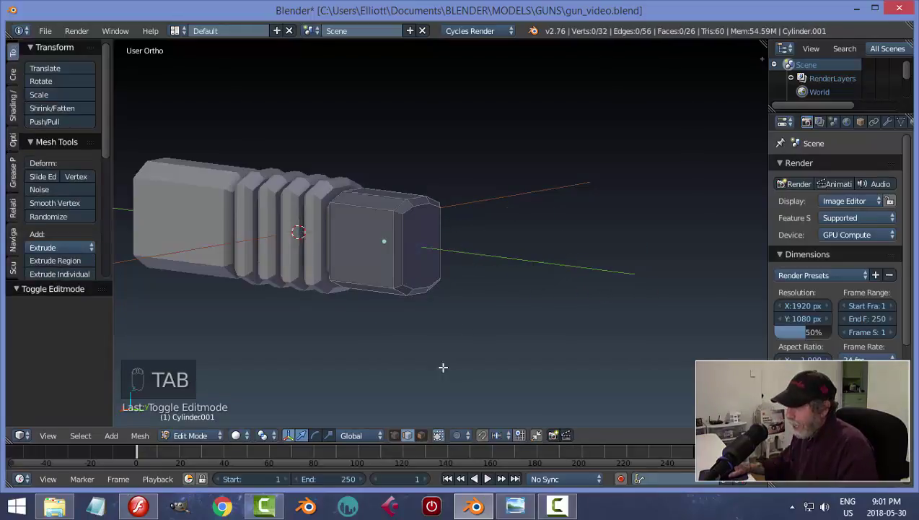
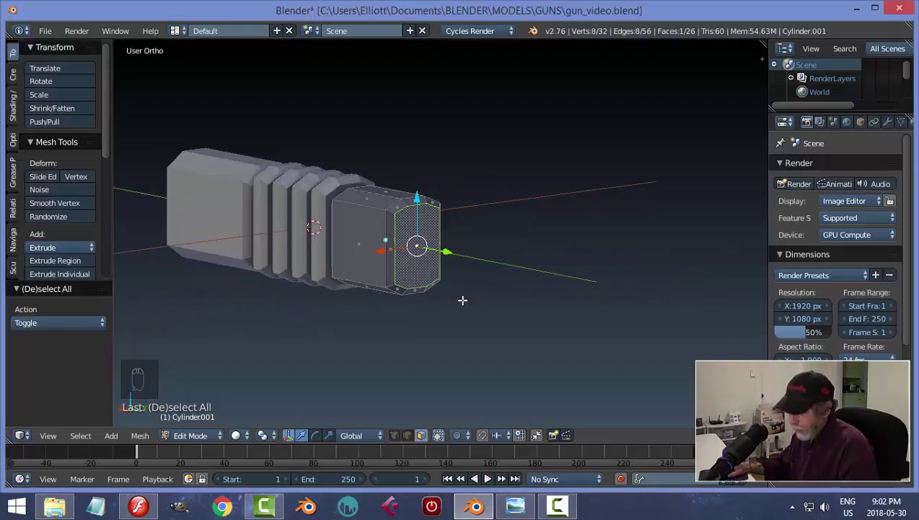
key(shift+s)
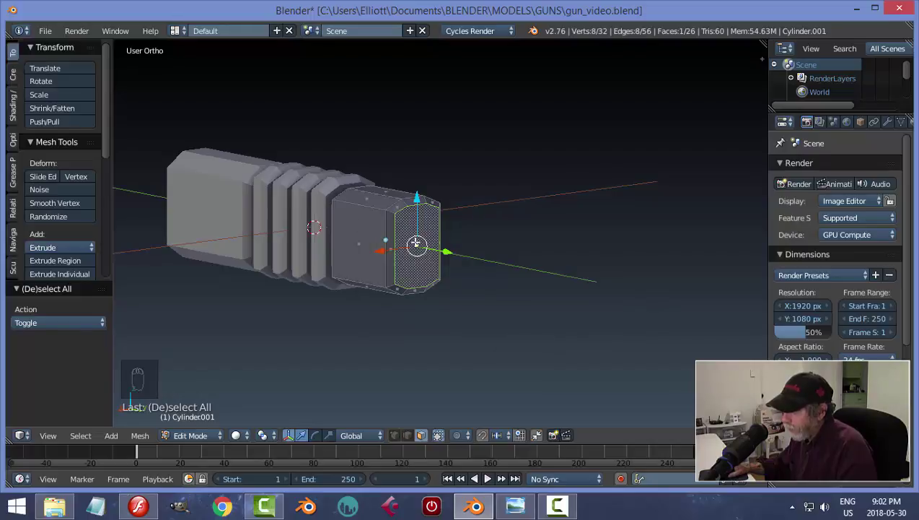
key(shift+s)
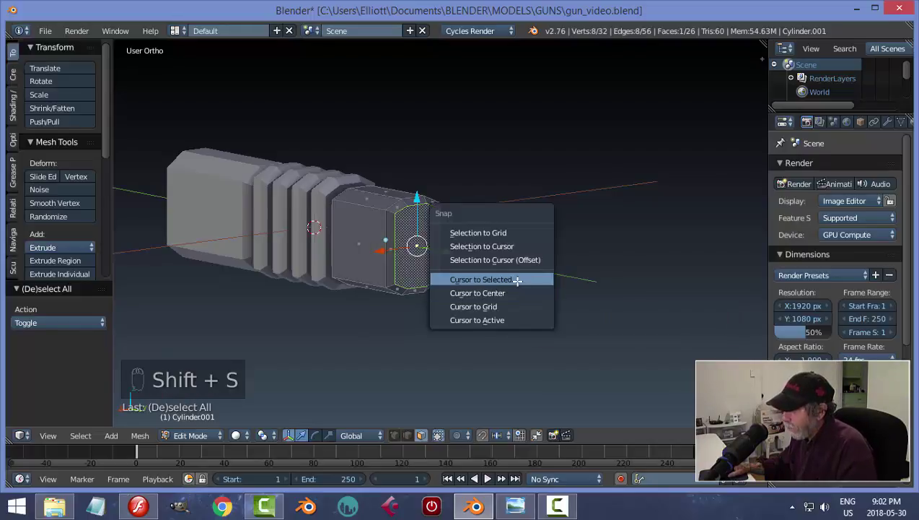
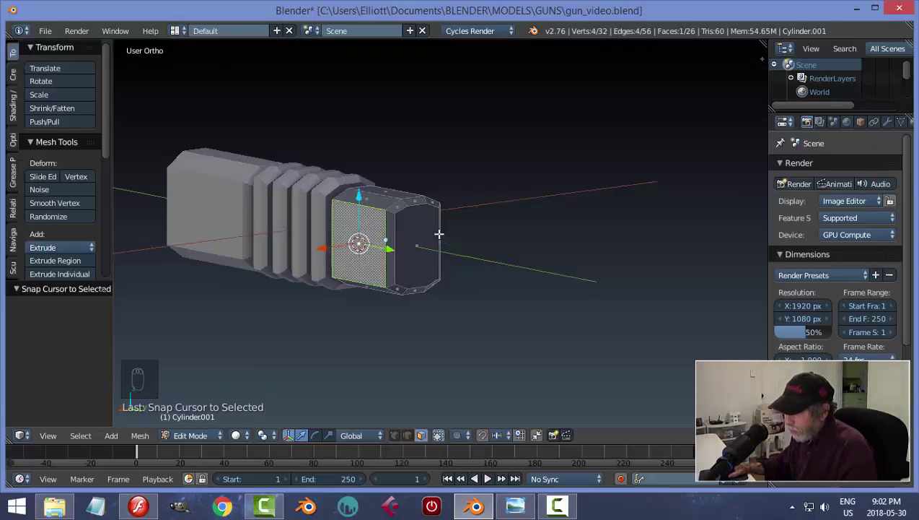
key(shift+s)
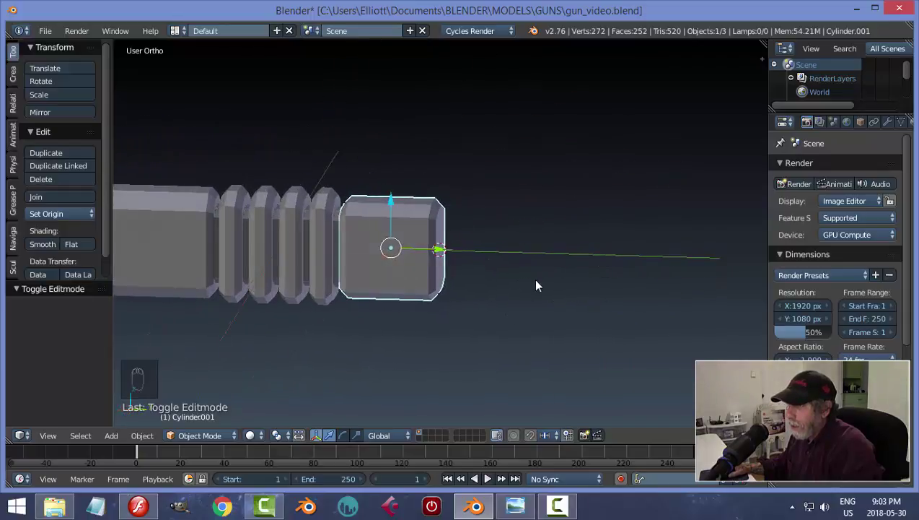
Add a new cylinder in the side view, rotate it 90° along the barrel and shrink it.
key(KP_3)
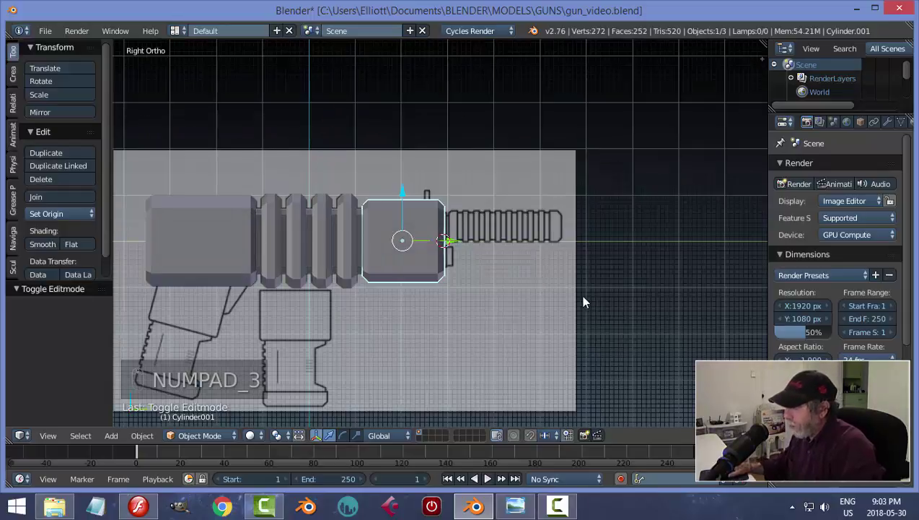
key(shift+a)
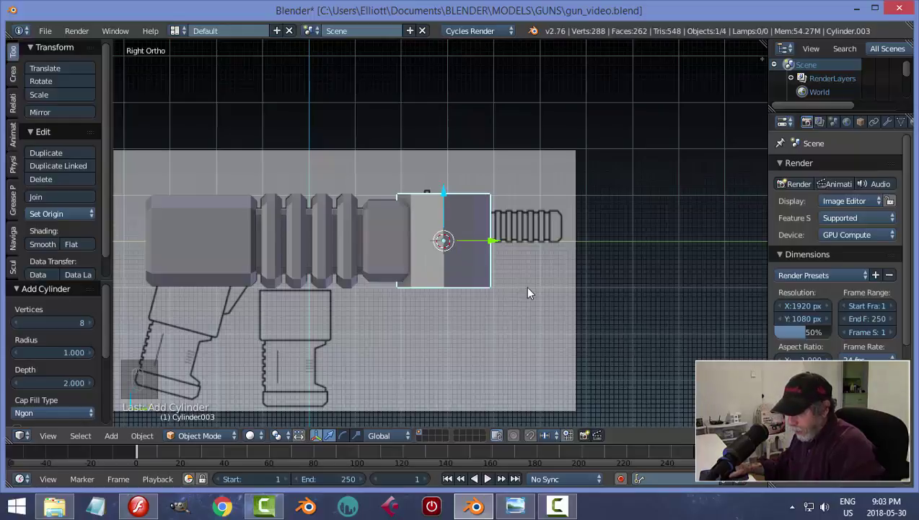
key(r)
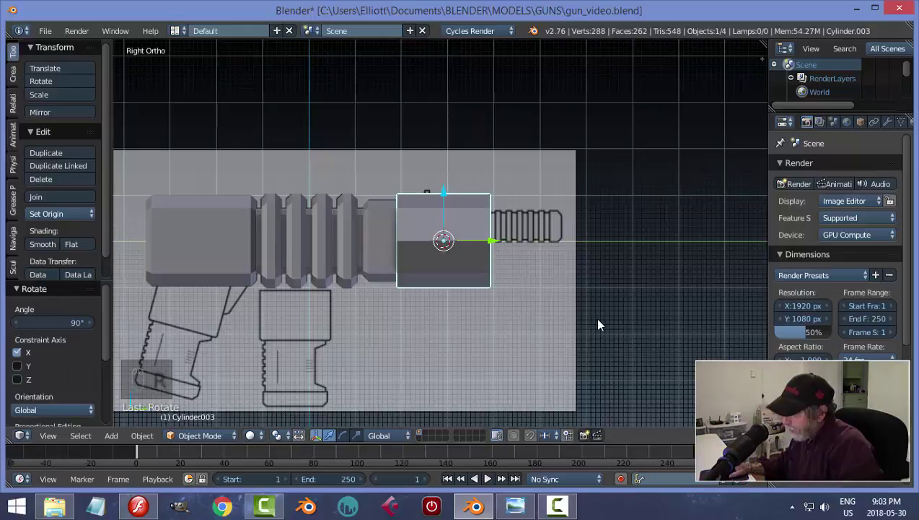
key(s)
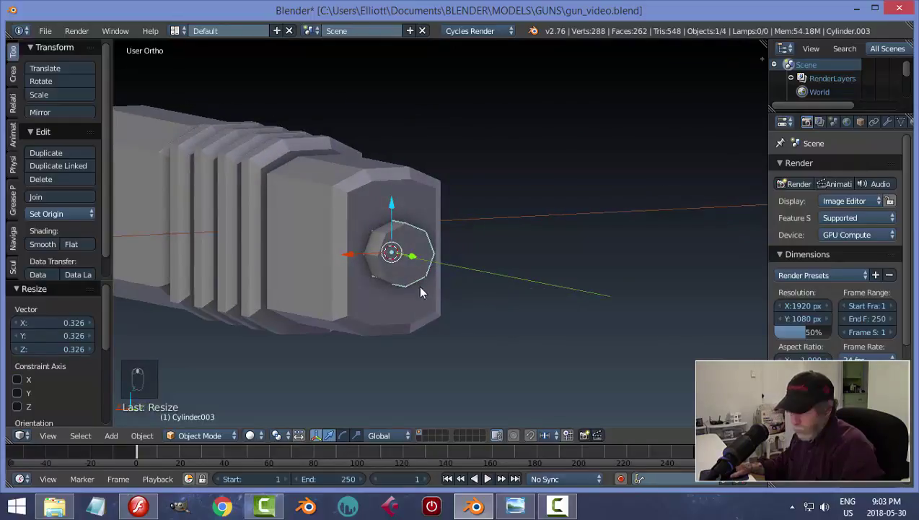
Check the small cylinder's placement from several angles and enlarge it slightly.
key(KP_3)
drag(453, 205, 493, 227)
drag(499, 221, 641, 269)
key(s)
middle_click(591, 296)
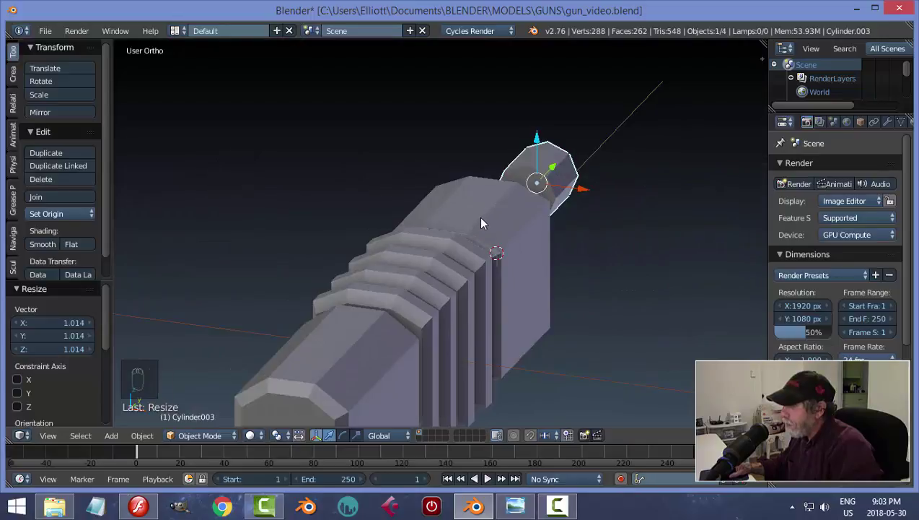
drag(501, 322, 457, 319)
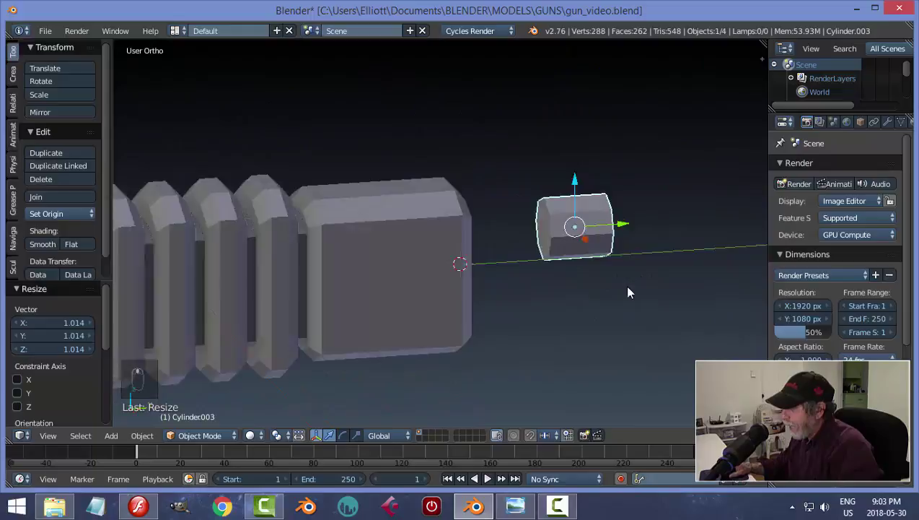
Stretch the small cylinder along Y into a long barrel tube over the reference.
key(KP_3)
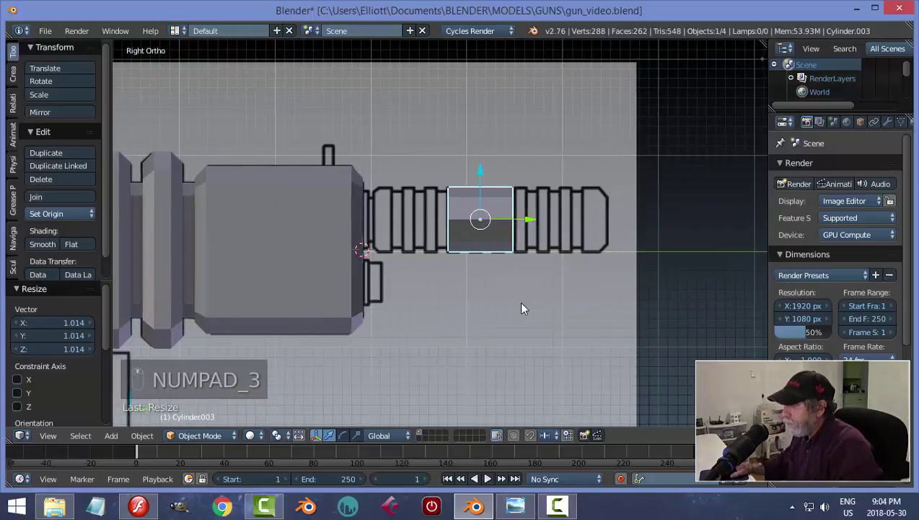
key(Tab)
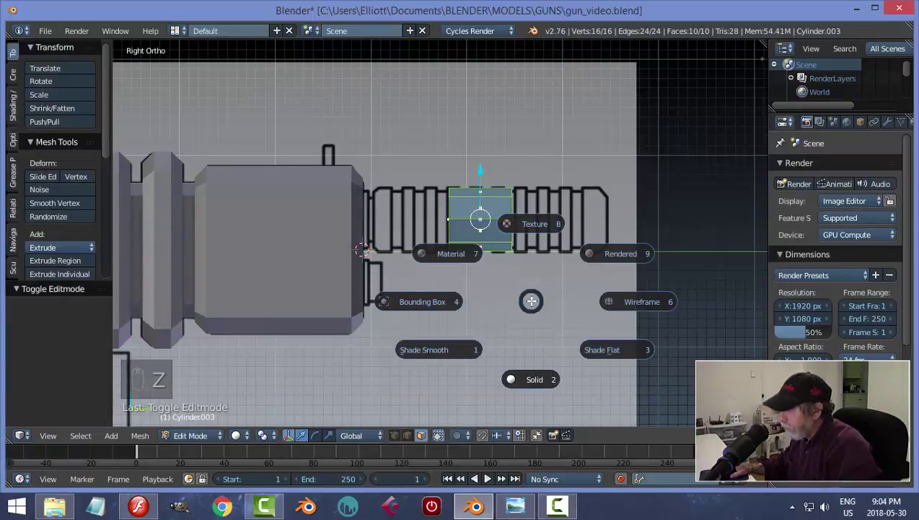
key(s)
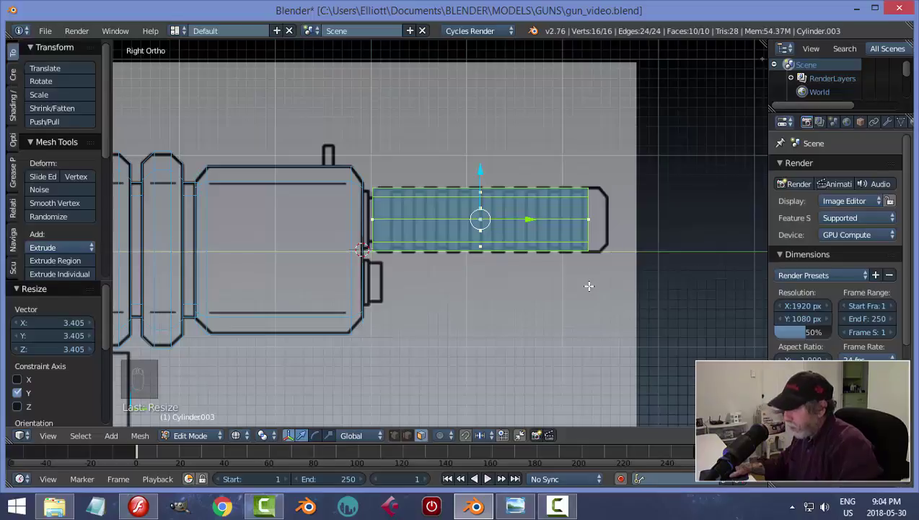
key(a)
Box-select the front vertices and extend the tube's end to match the drawing.
key(ctrl+Tab)
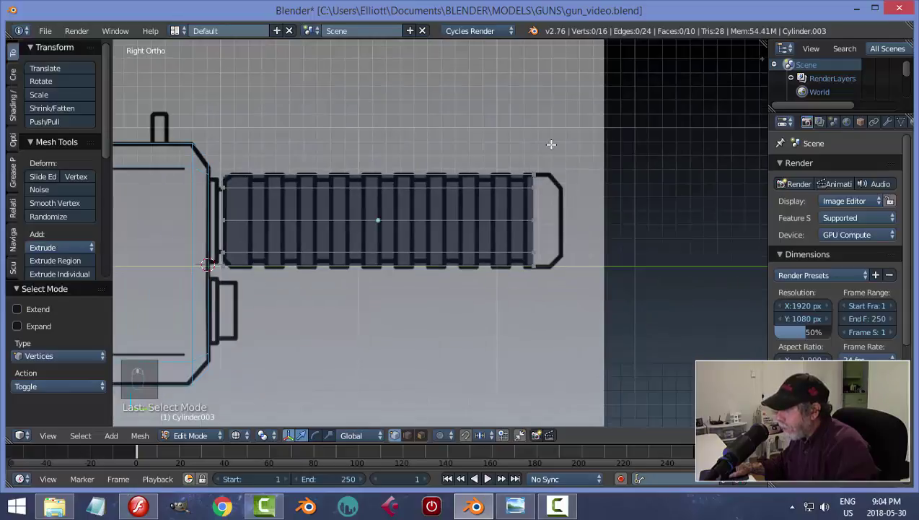
key(b)
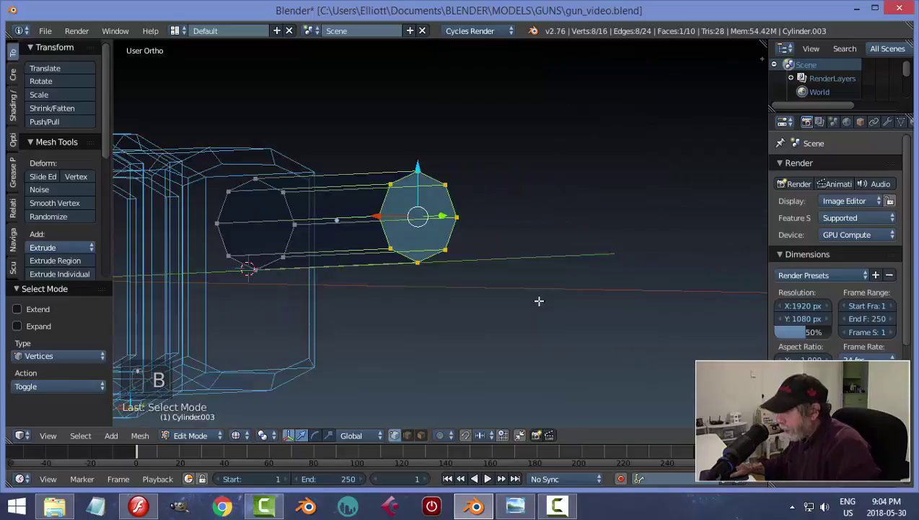
key(KP_3)
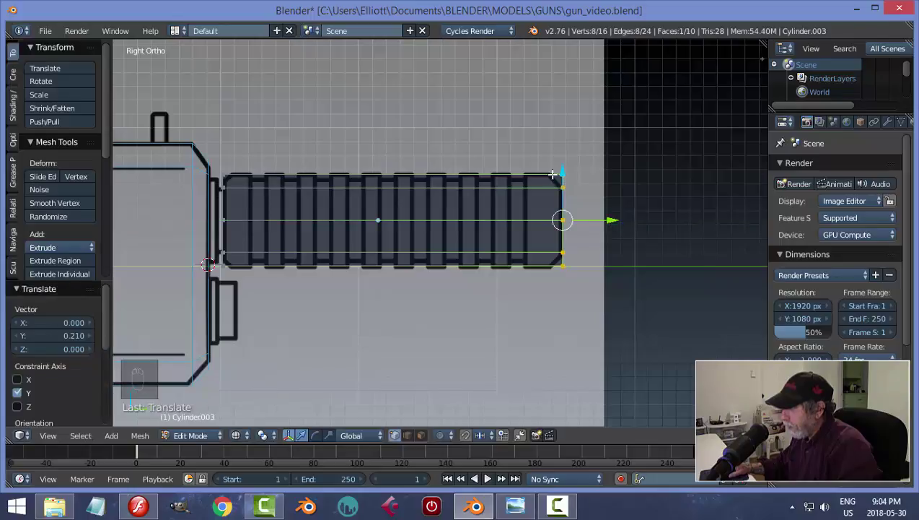
key(a)
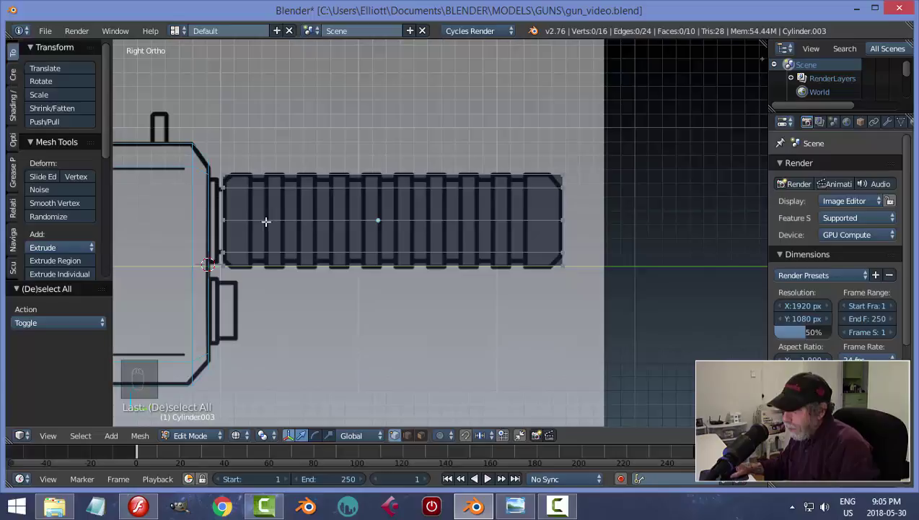
Inspect the barrel mesh, then switch to edge selection and pick the rim loops at both tube ends.
key(a)
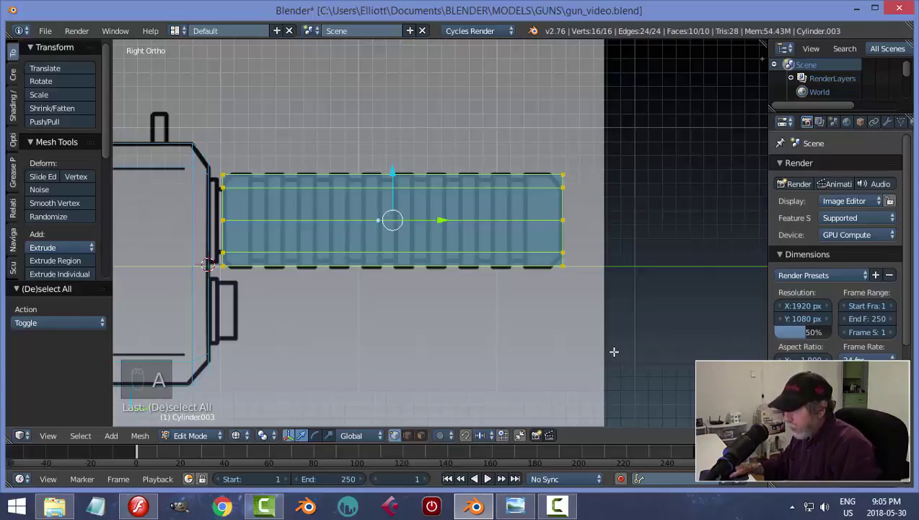
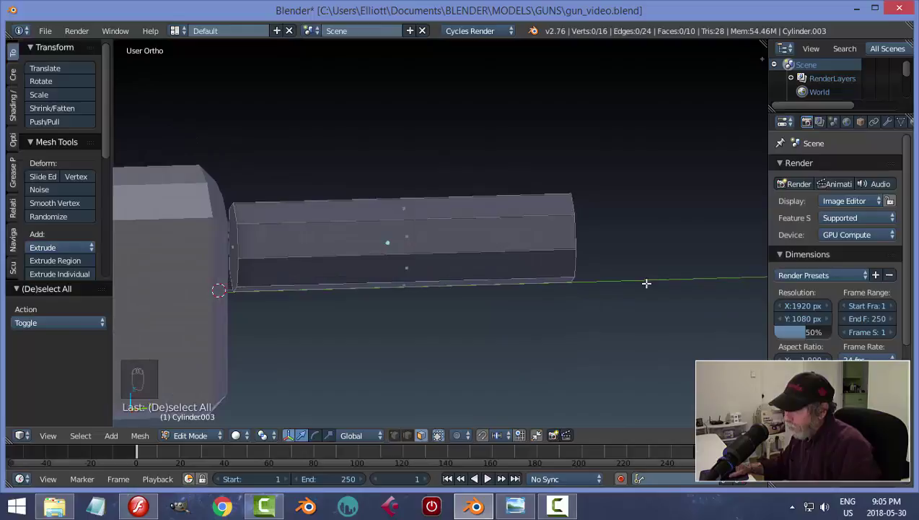
key(Tab)
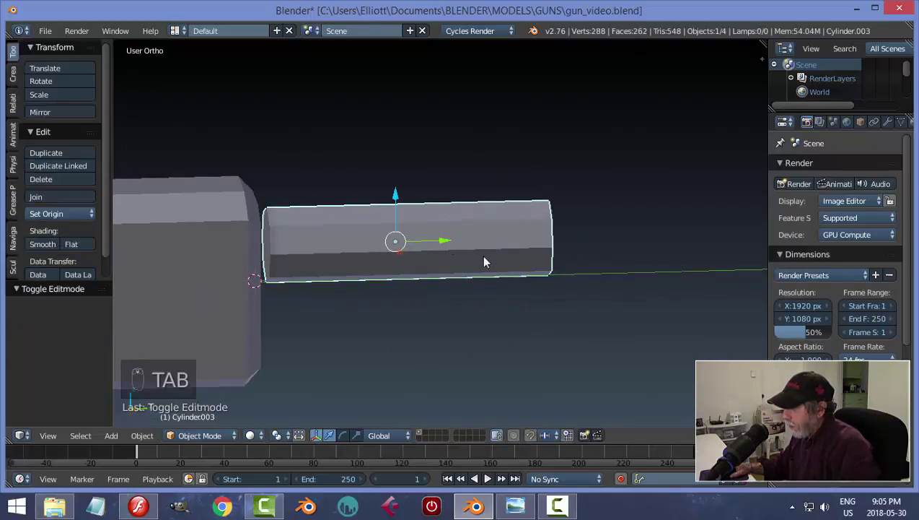
middle_click(457, 264)
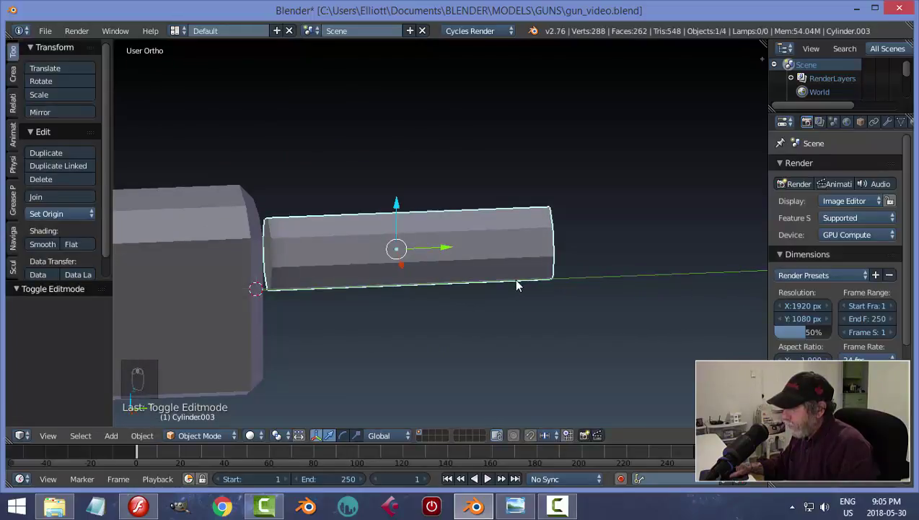
key(KP_3)
key(Tab)
key(ctrl+Tab)
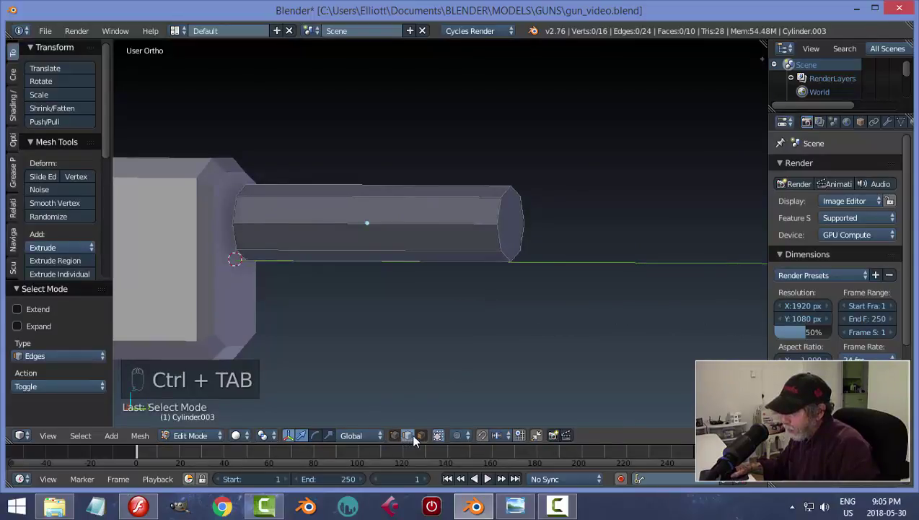
key(ctrl+Tab)
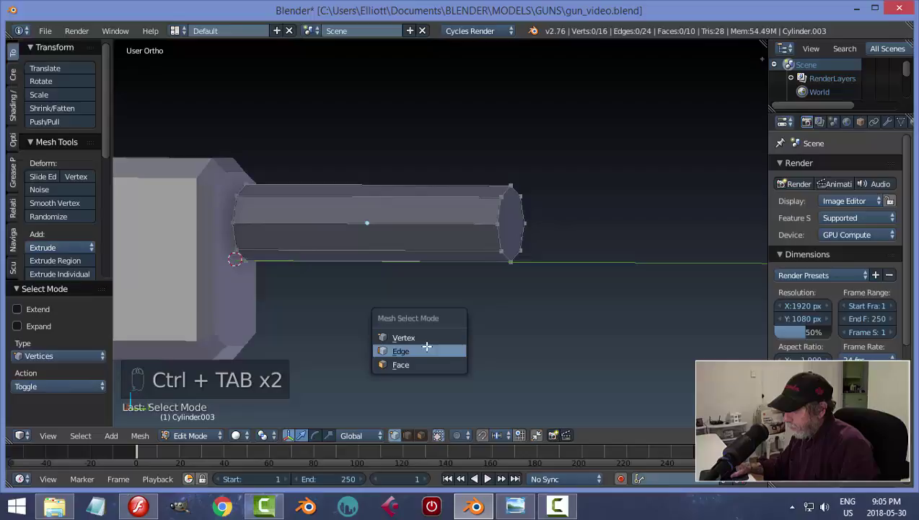
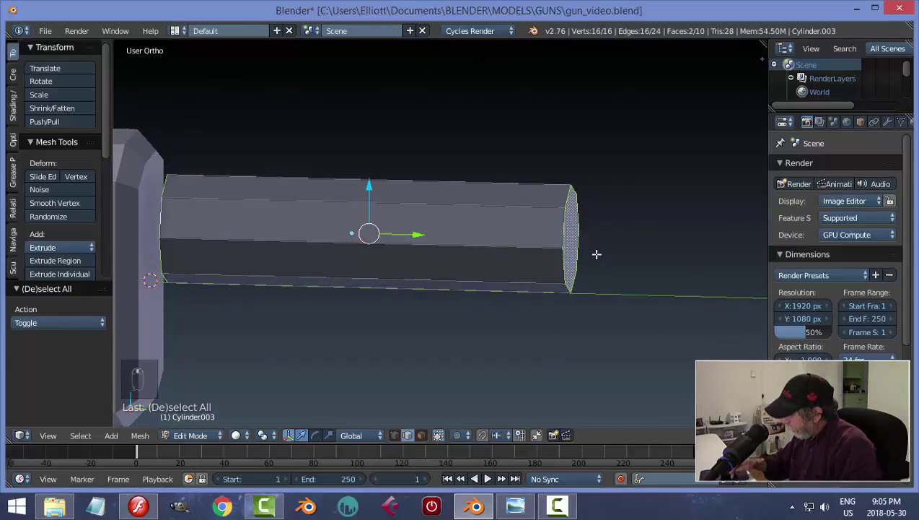
Bevel both end rims of the Cylinder.003 barrel tube and return to Object Mode.
key(KP_3)
key(z)
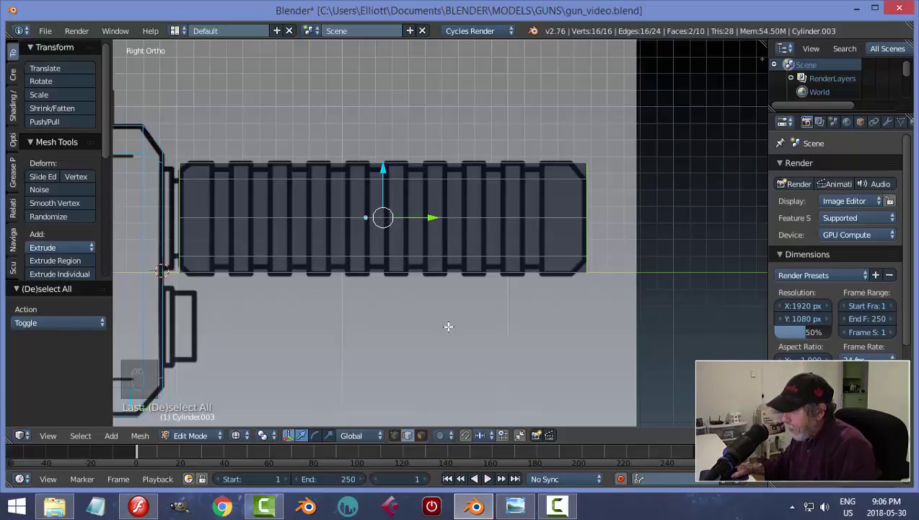
key(ctrl+b)
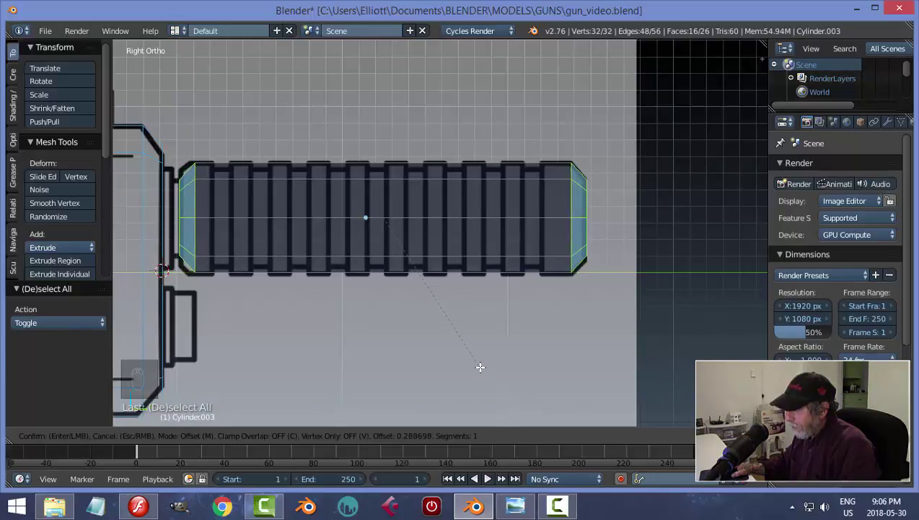
key(a)
key(Tab)
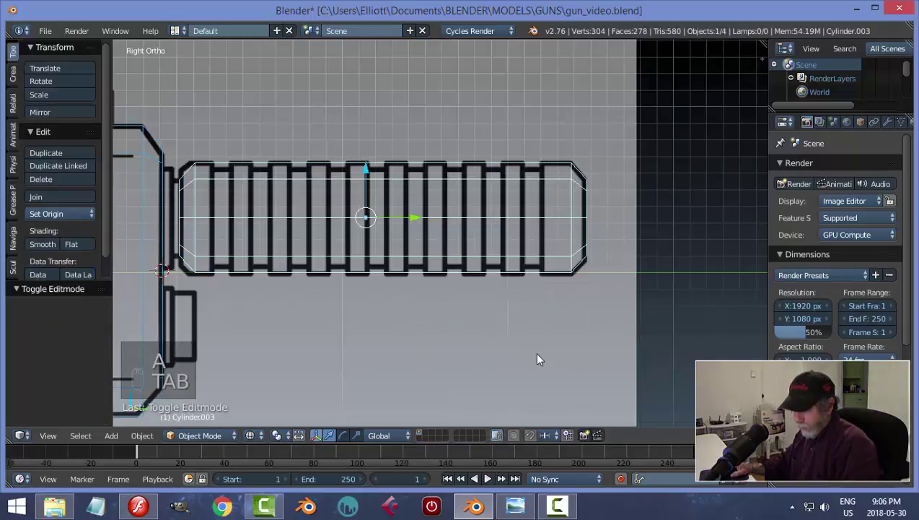
Reopen the bevelled barrel tube for editing as a wireframe in right side view.
key(z)
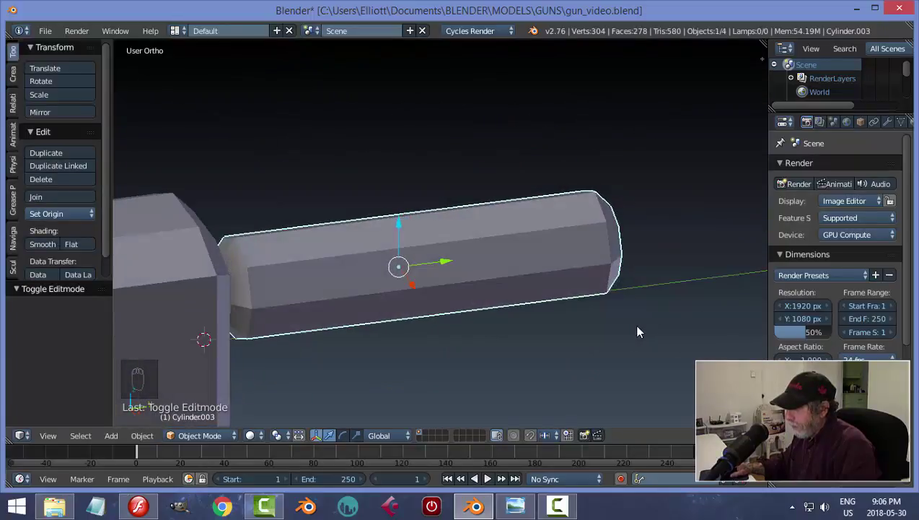
drag(616, 304, 235, 255)
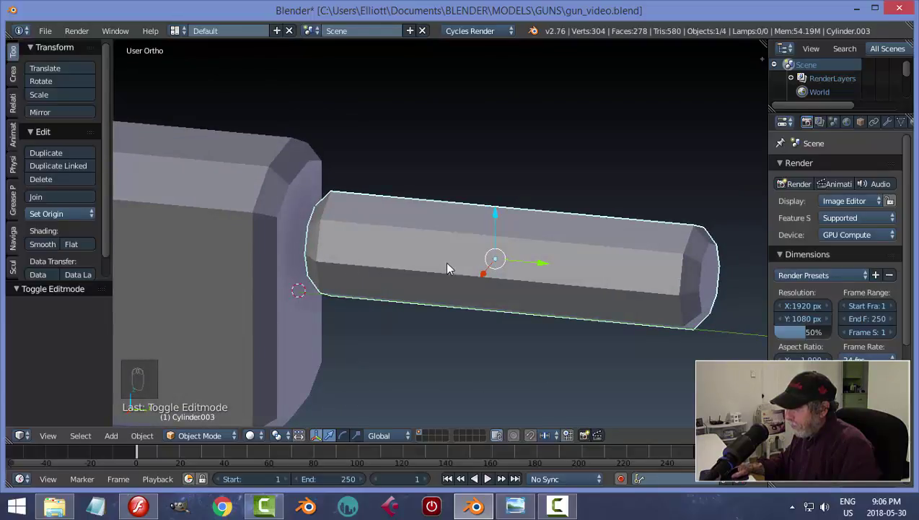
key(KP_3)
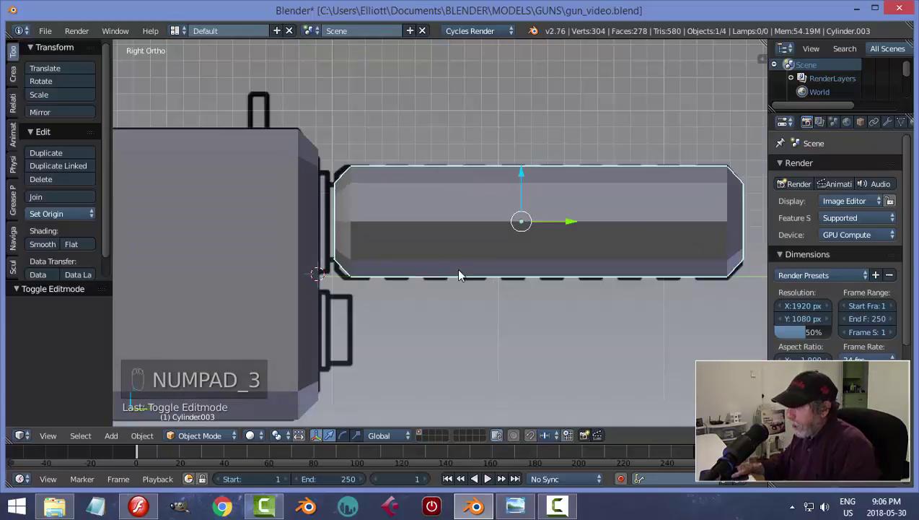
key(Tab)
key(z)
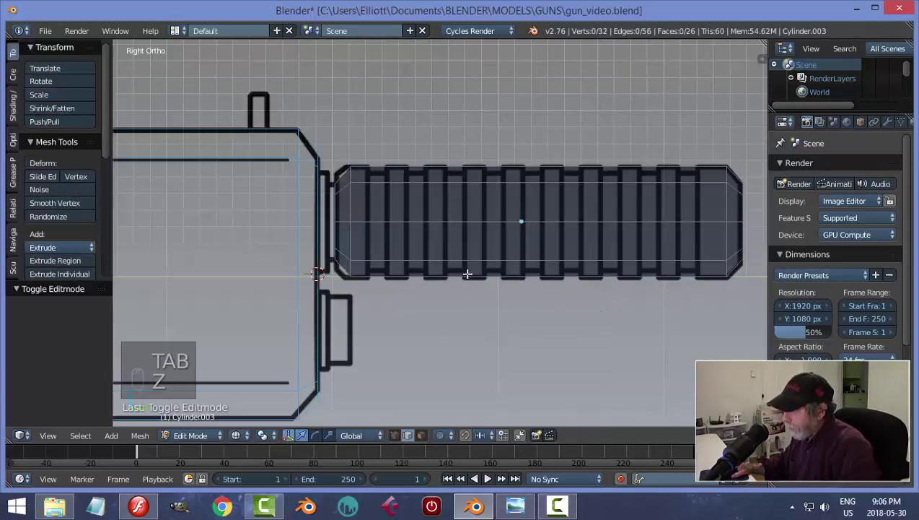
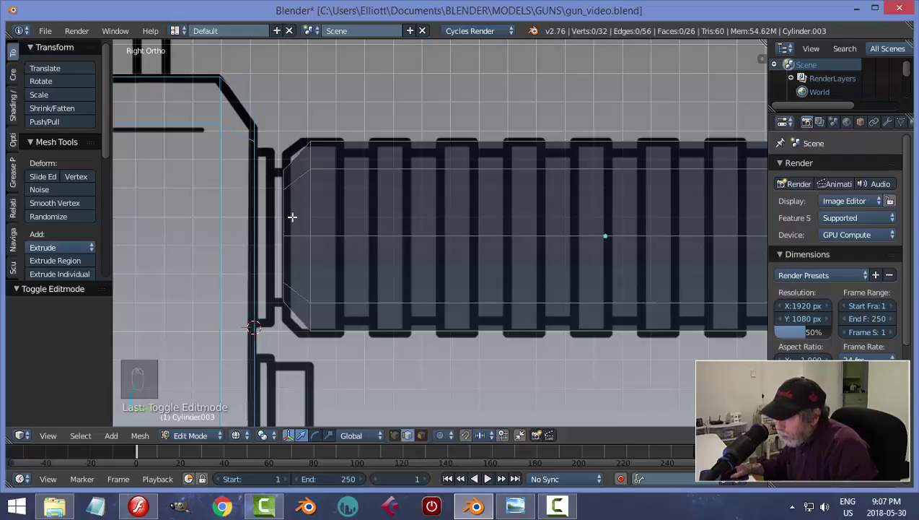
Switch to solid shading and face selection, and select the barrel's octagonal rear end face.
key(z)
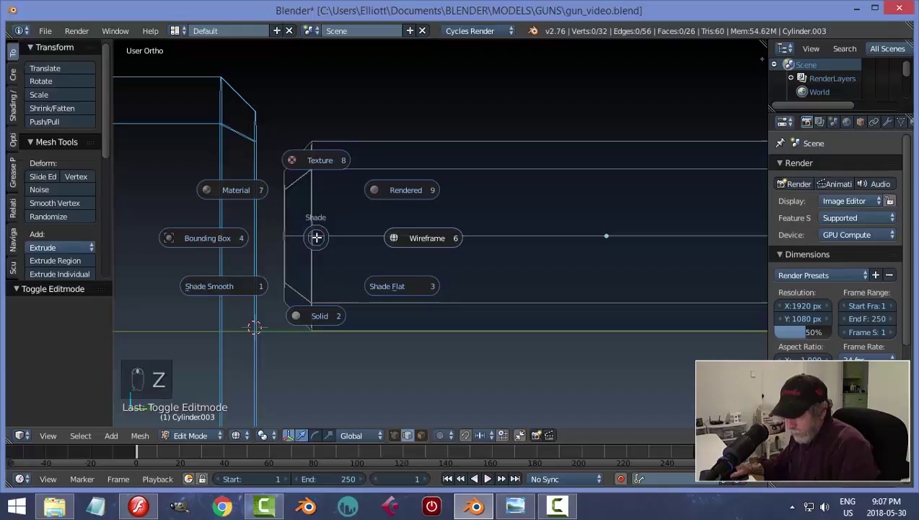
key(z)
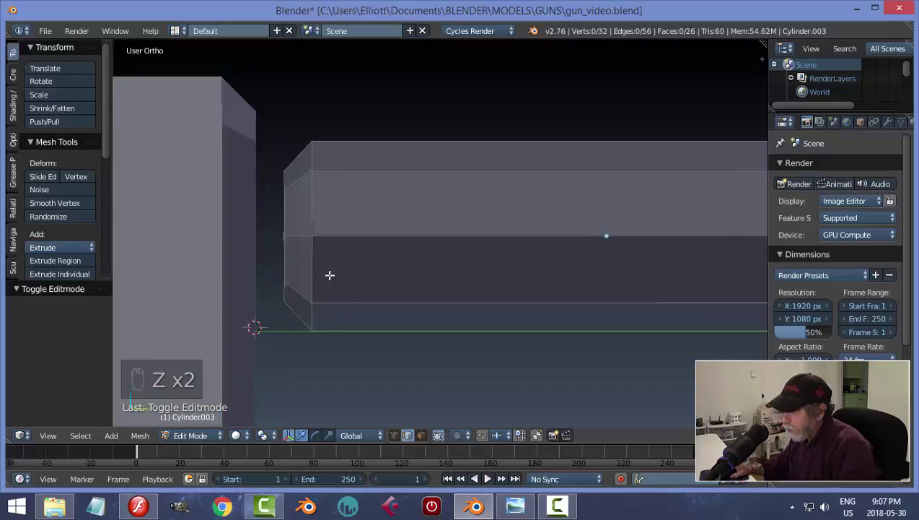
key(ctrl+Tab)
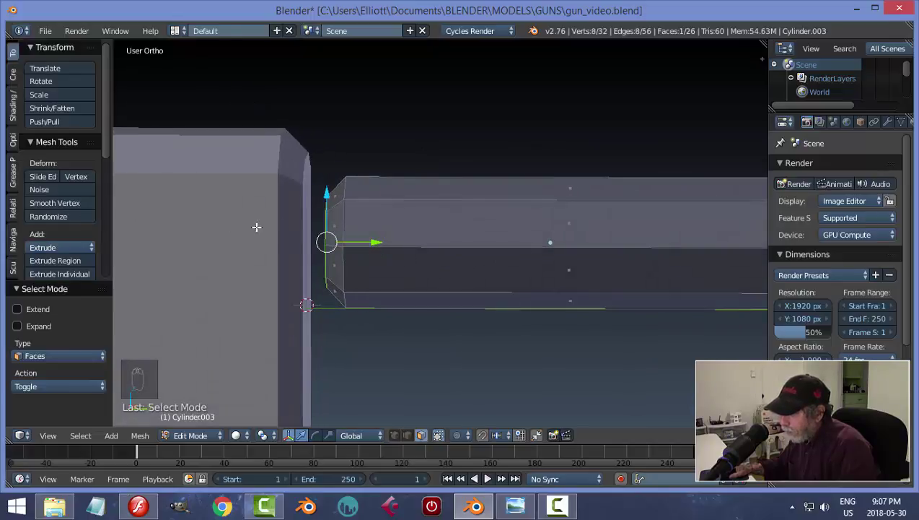
key(KP_3)
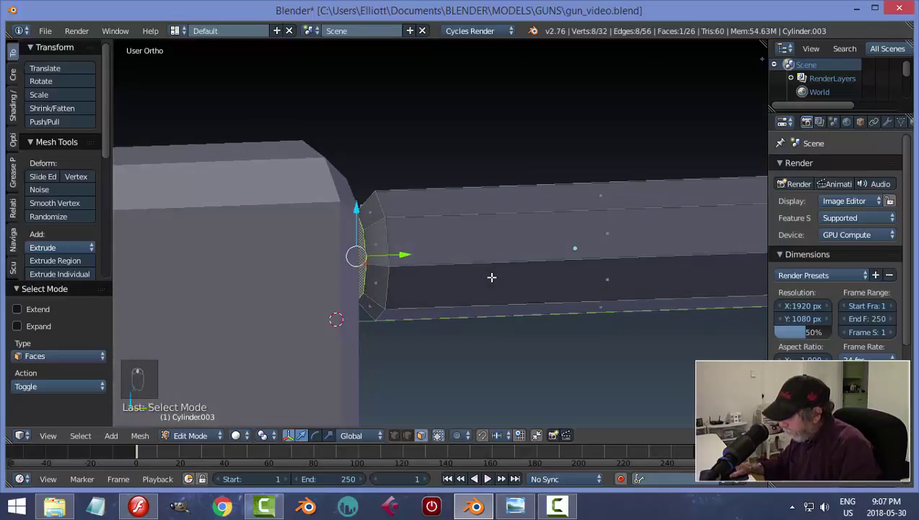
key(KP_3)
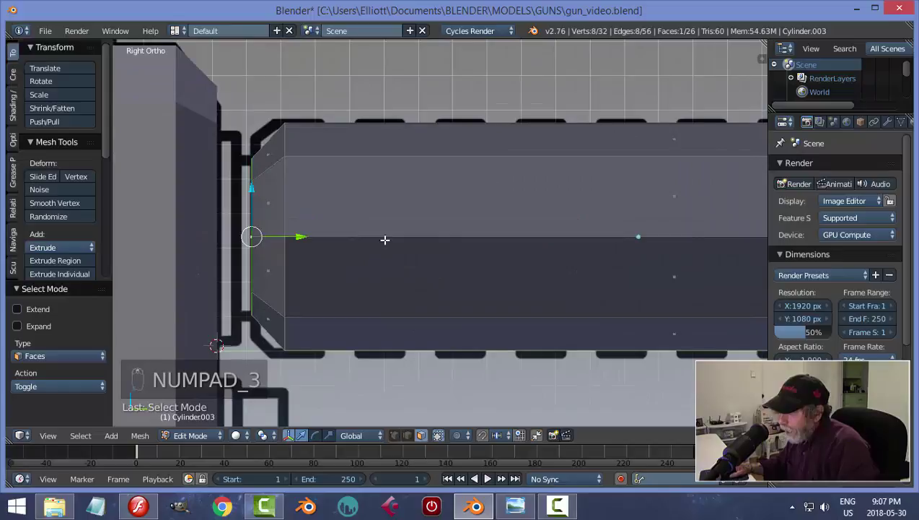
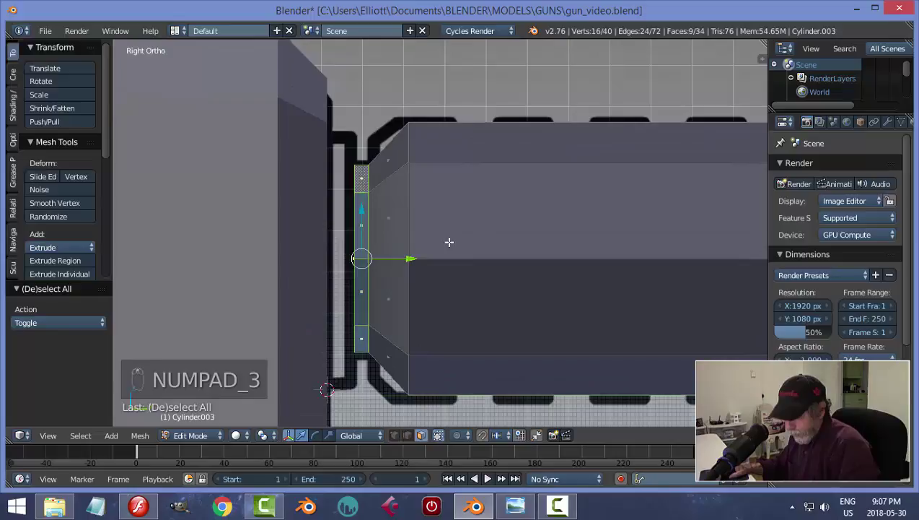
Scale the rear end face about 1.26 and extrude it back into the body as a stepped collar.
key(z)
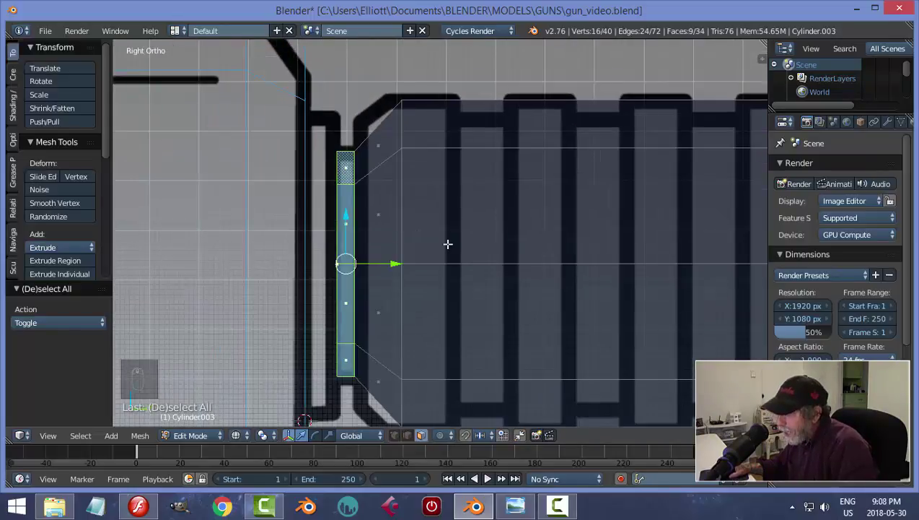
key(s)
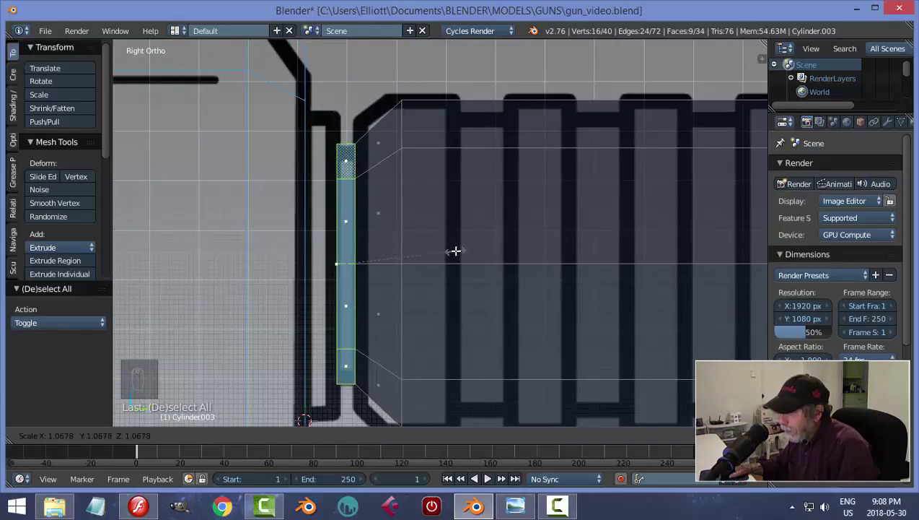
key(a)
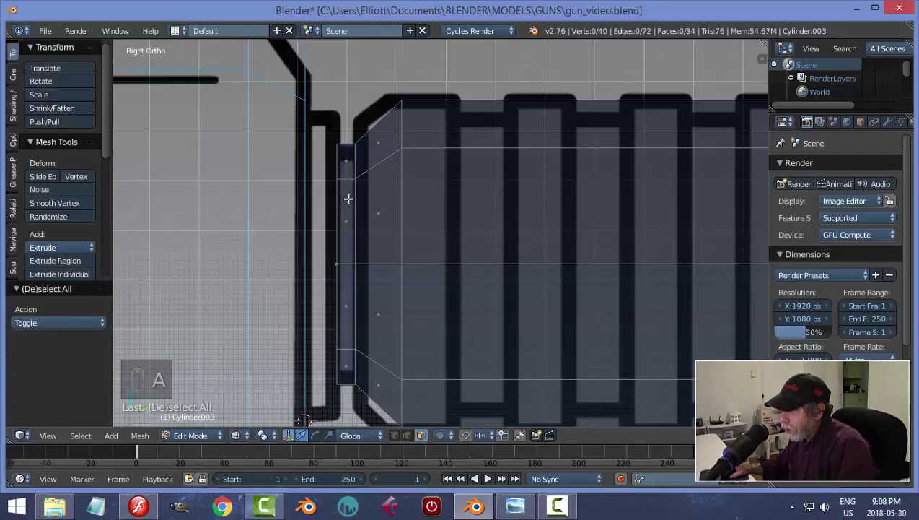
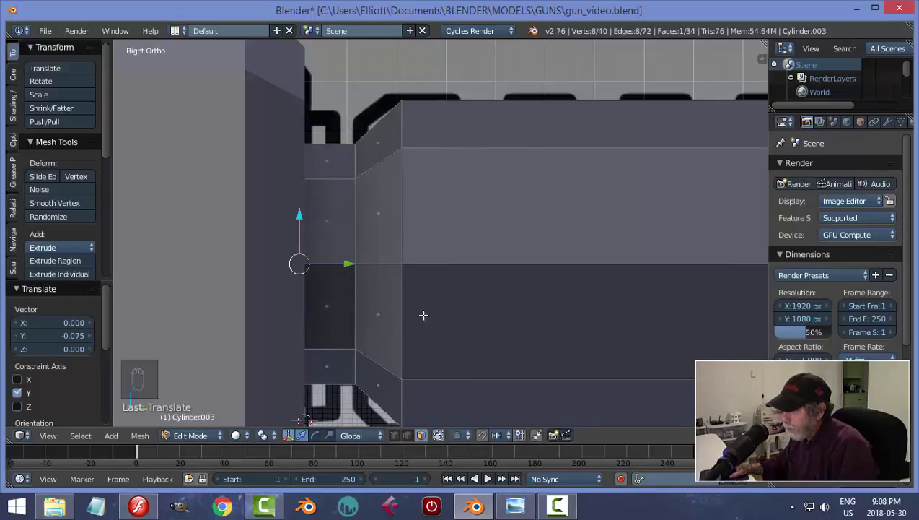
key(ctrl+z)
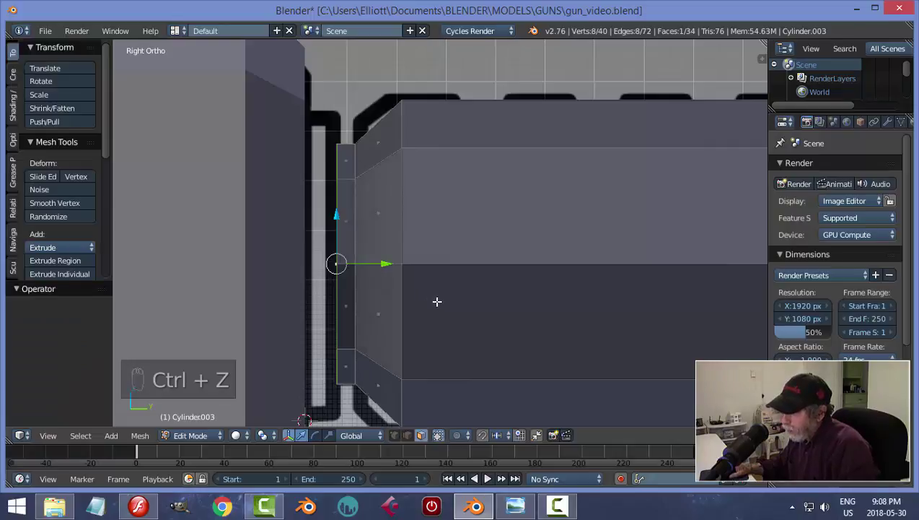
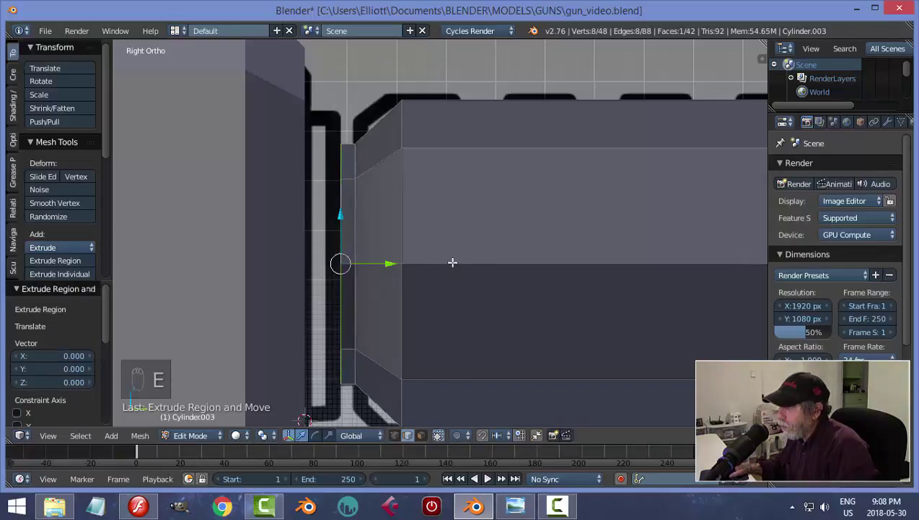
key(s)
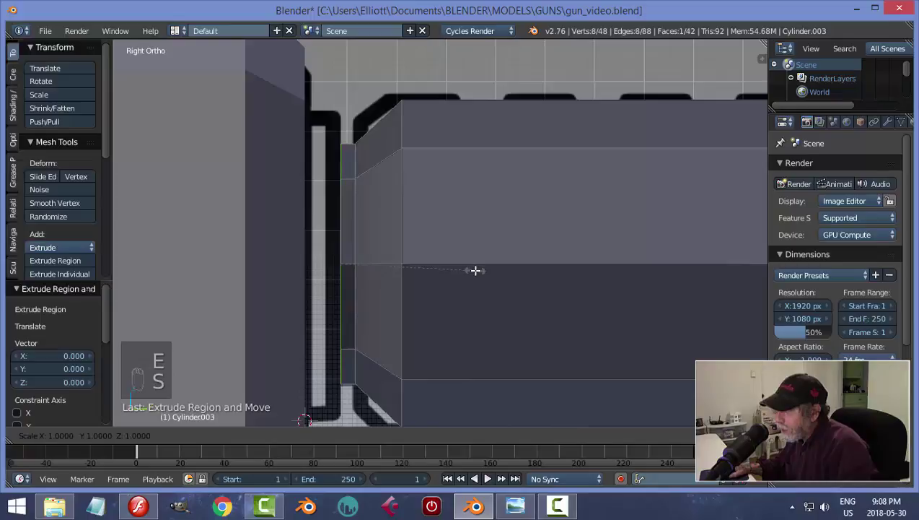
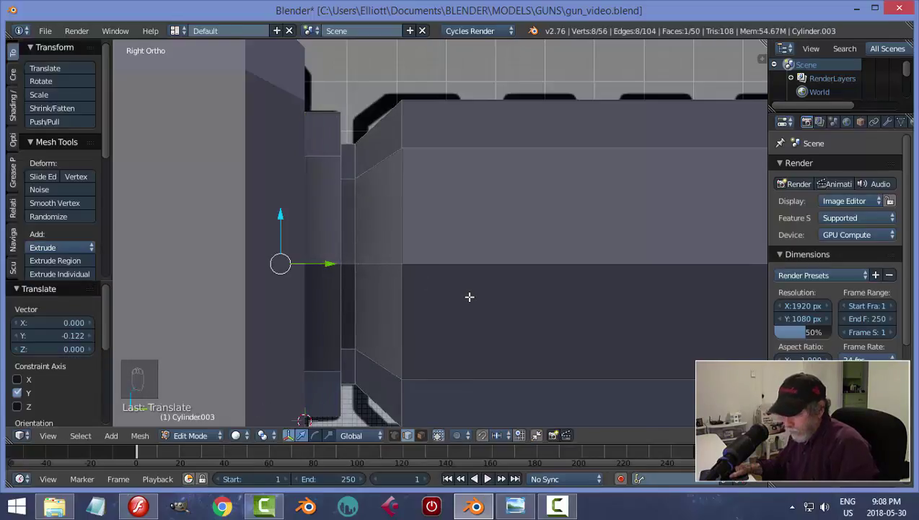
key(a)
key(Tab)
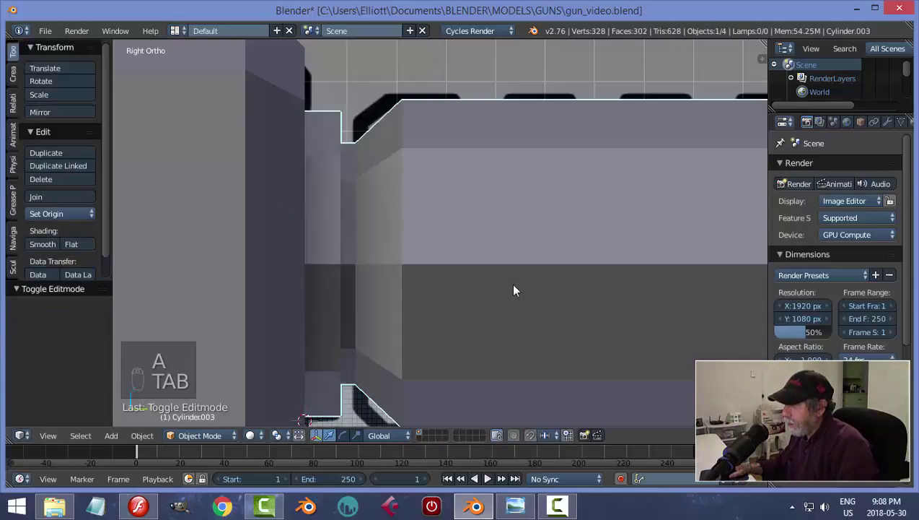
Bevel the rim edges of the barrel's stepped collar.
middle_click(470, 317)
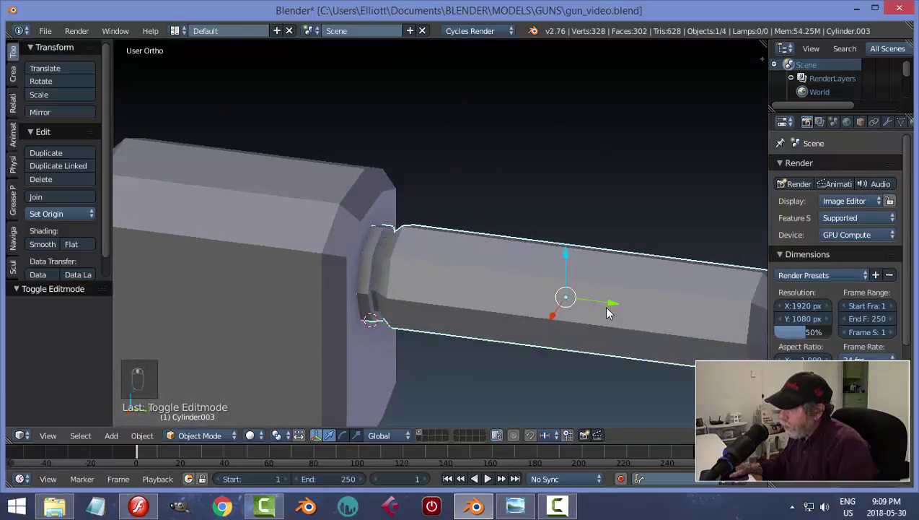
drag(547, 286, 605, 299)
key(Tab)
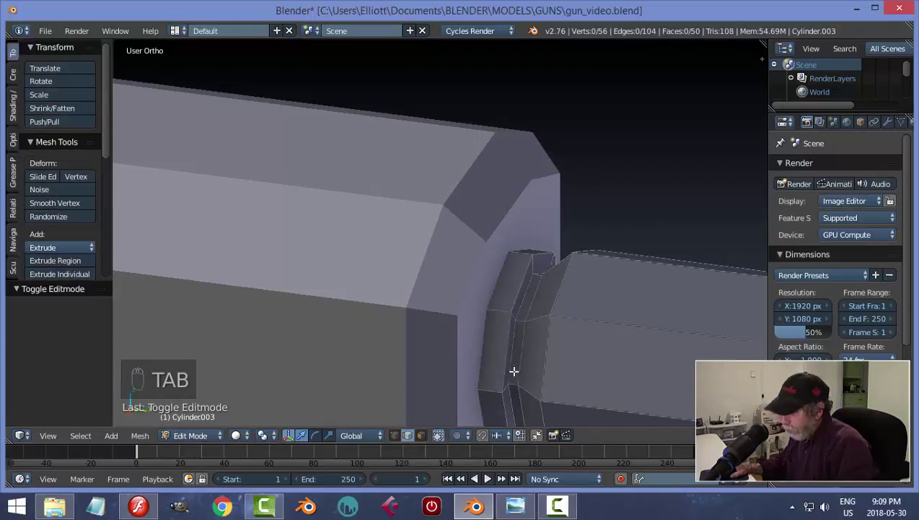
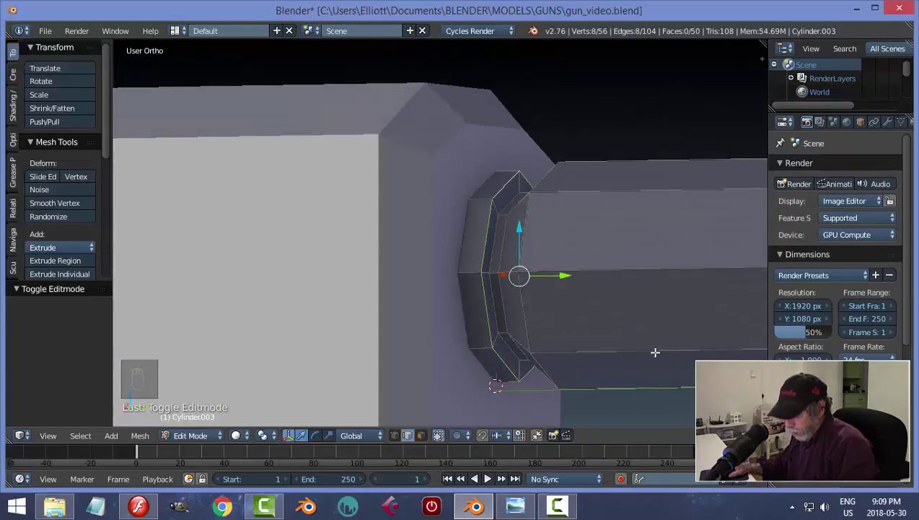
key(ctrl+b)
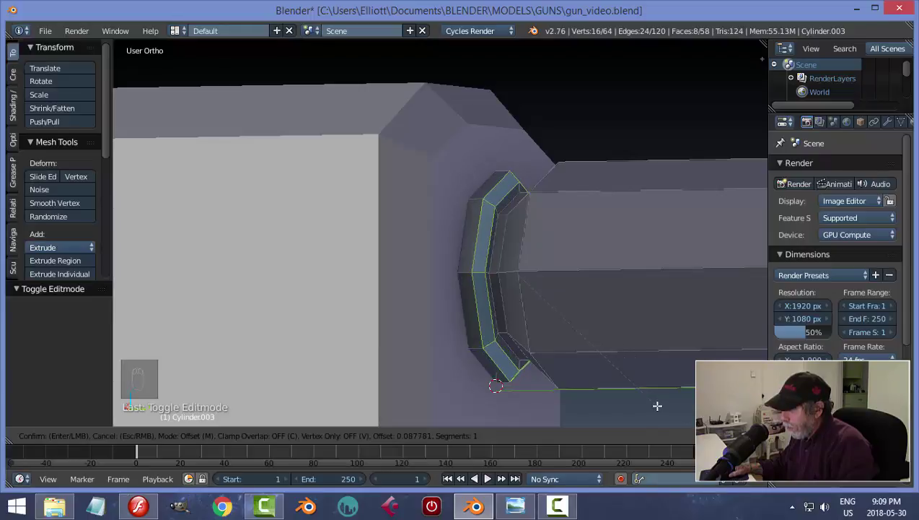
key(a)
Leave Edit Mode, deselect the barrel, view the whole gun and save the file.
key(Tab)
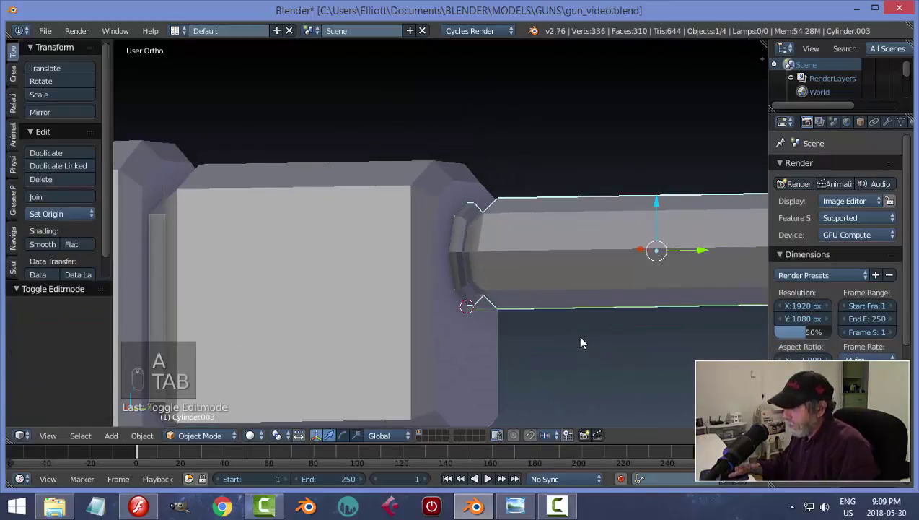
key(a)
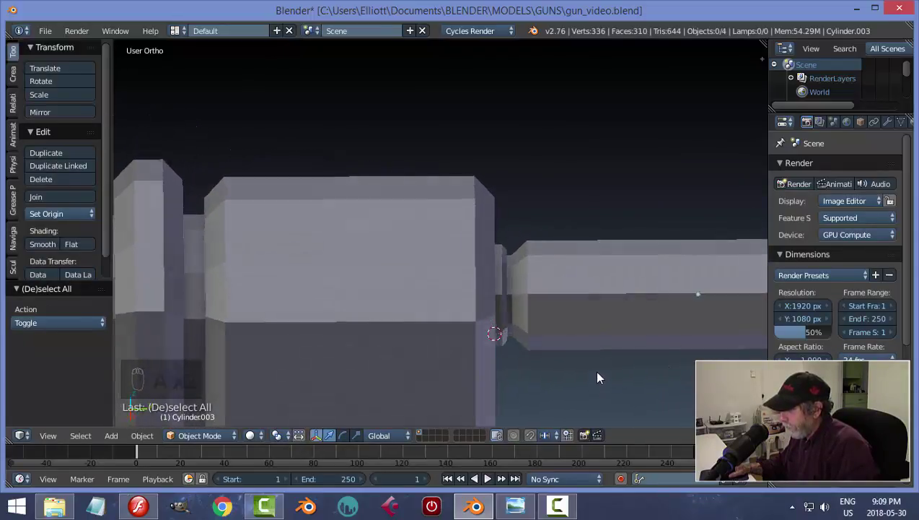
drag(573, 340, 557, 332)
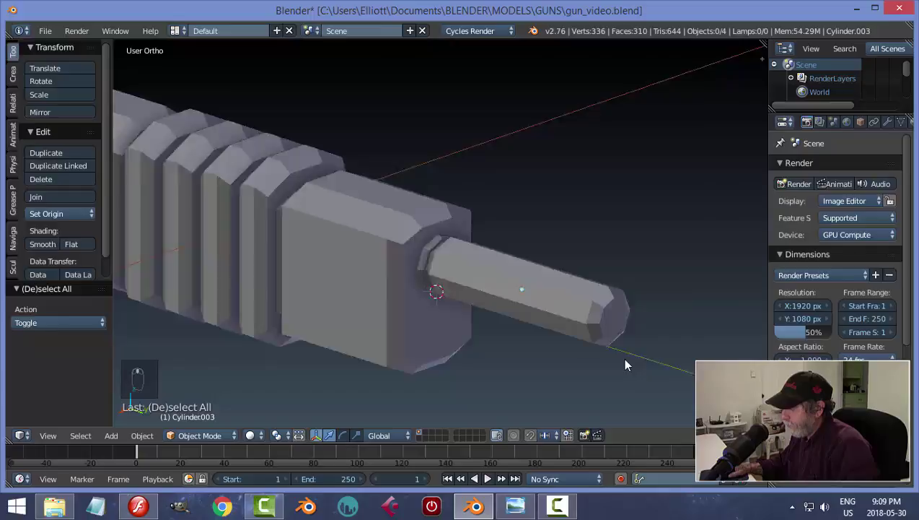
key(ctrl+s)
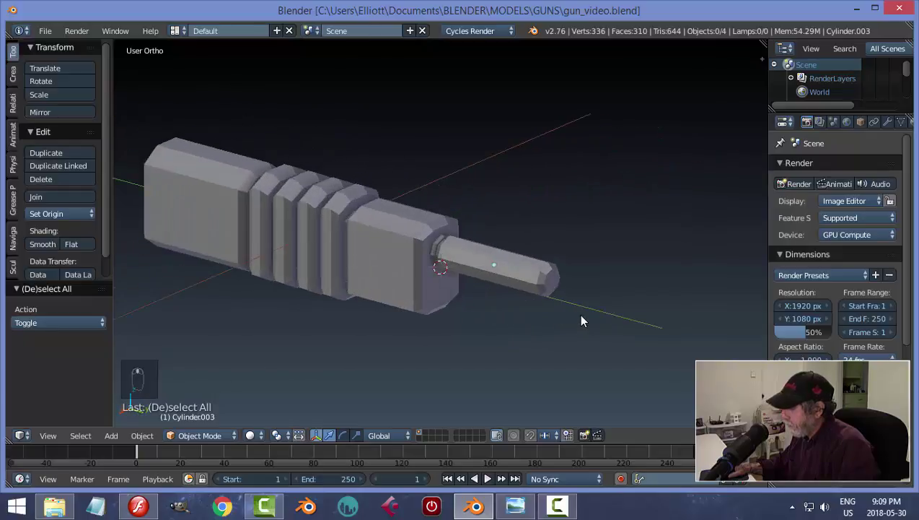
Edit the barrel as a wireframe in side view over the ribbed-grip drawing and start a loop cut.
key(KP_3)
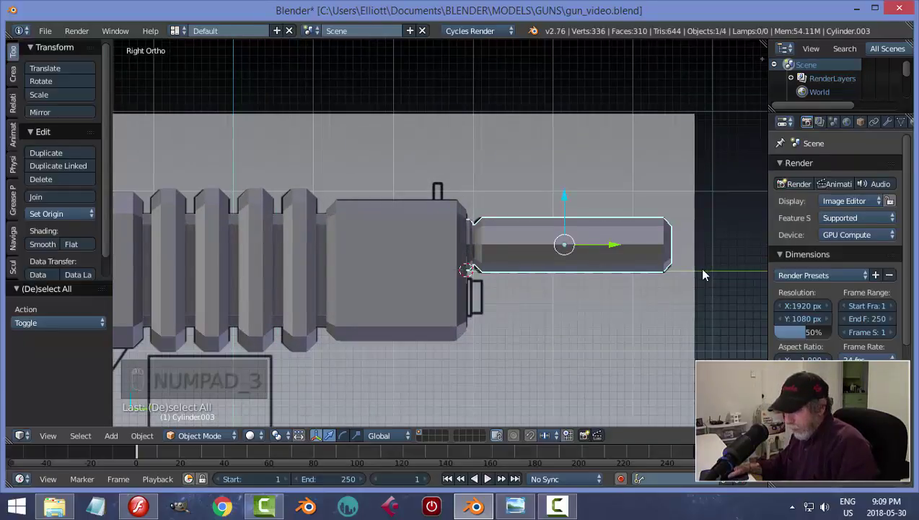
key(Tab)
key(z)
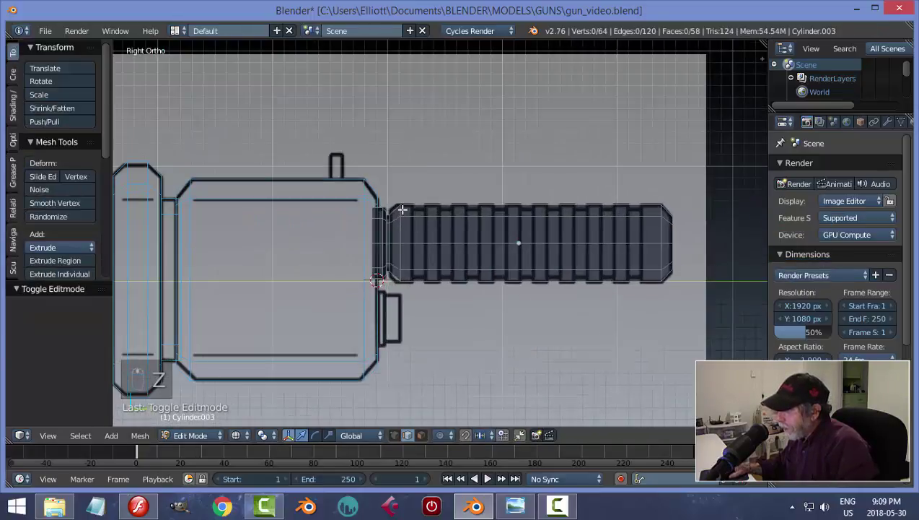
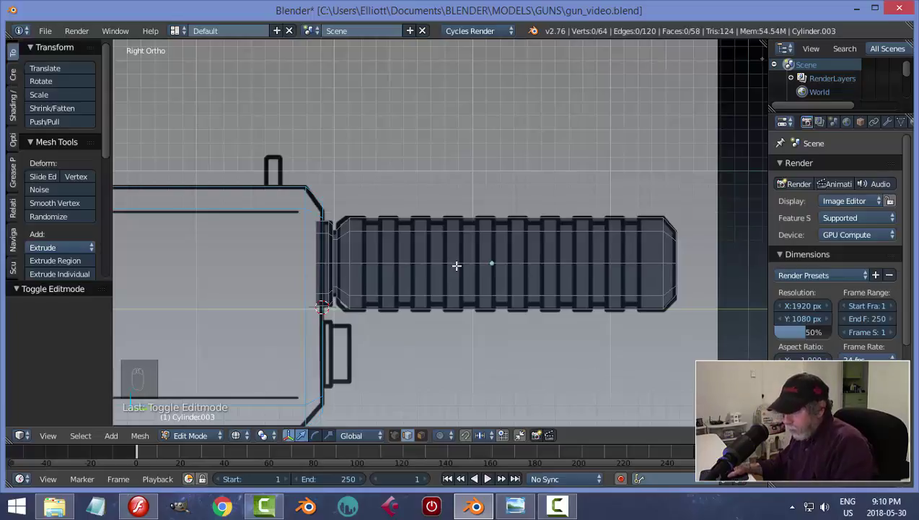
key(ctrl+r)
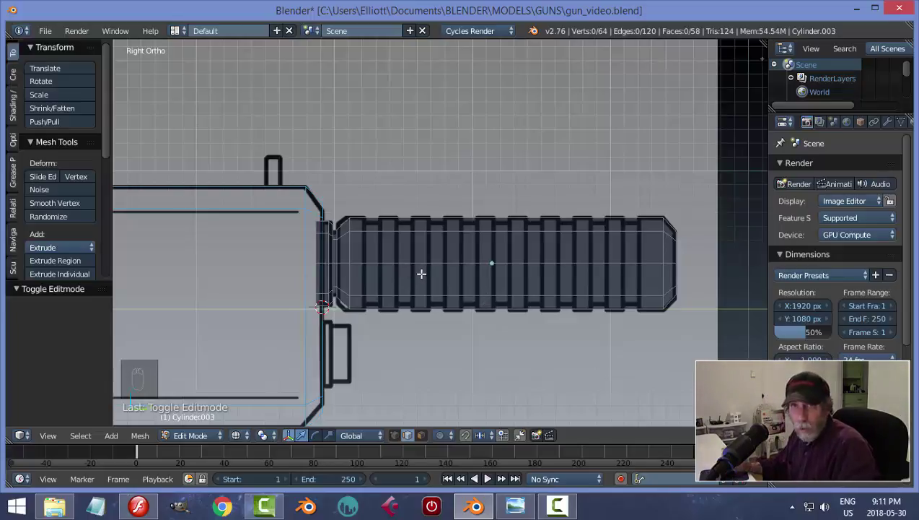
Add ring loop cuts along the barrel tube and select every other edge loop.
key(ctrl+r)
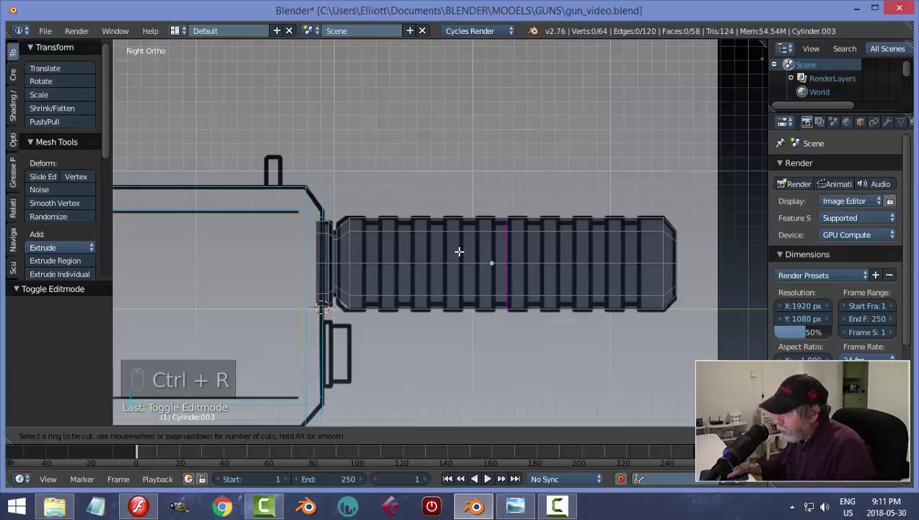
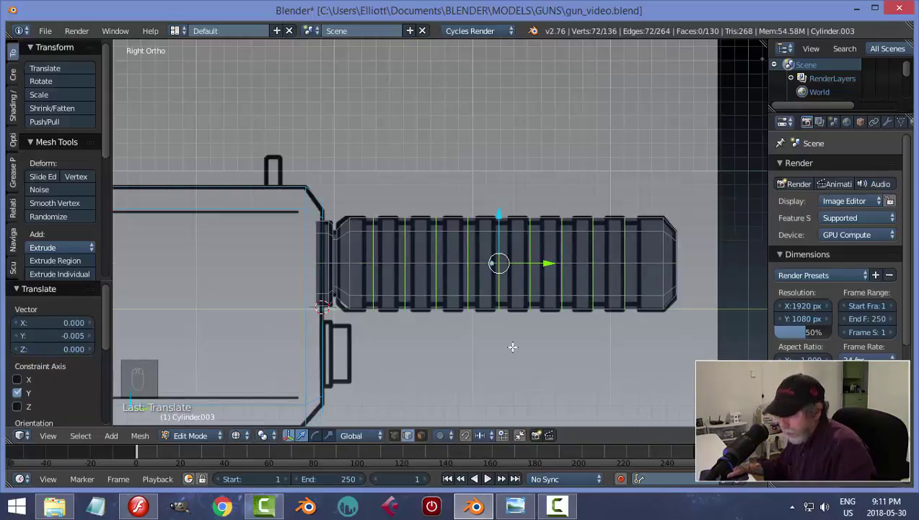
key(a)
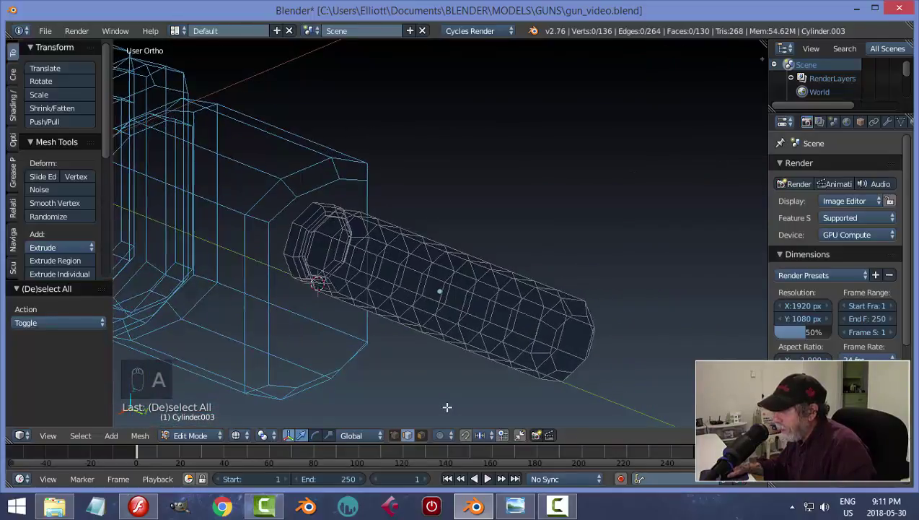
key(KP_3)
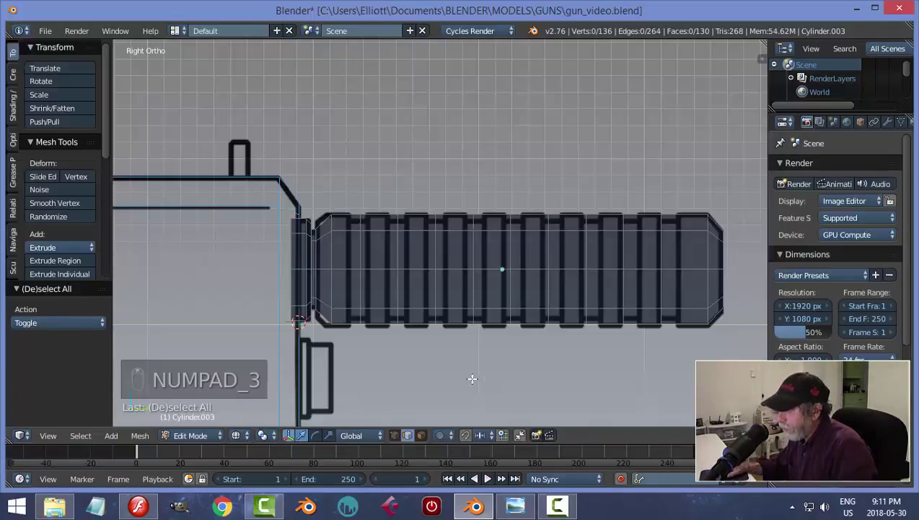
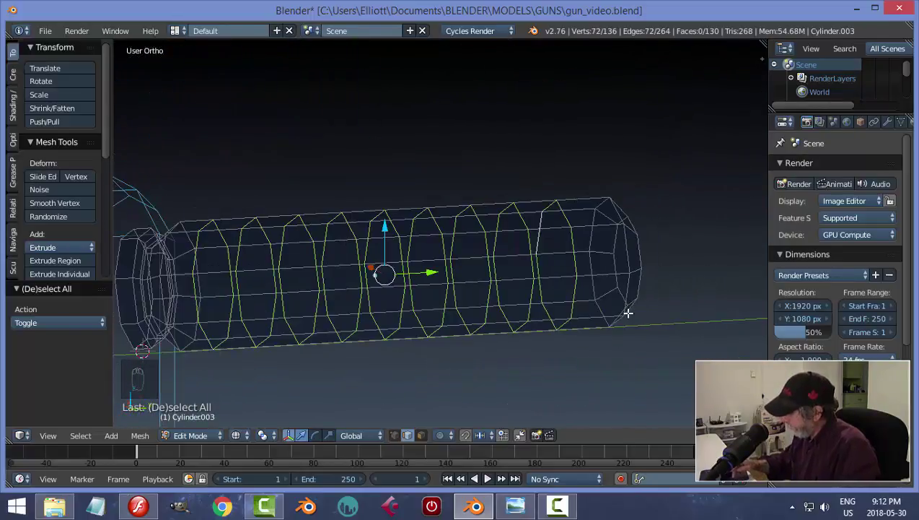
key(KP_3)
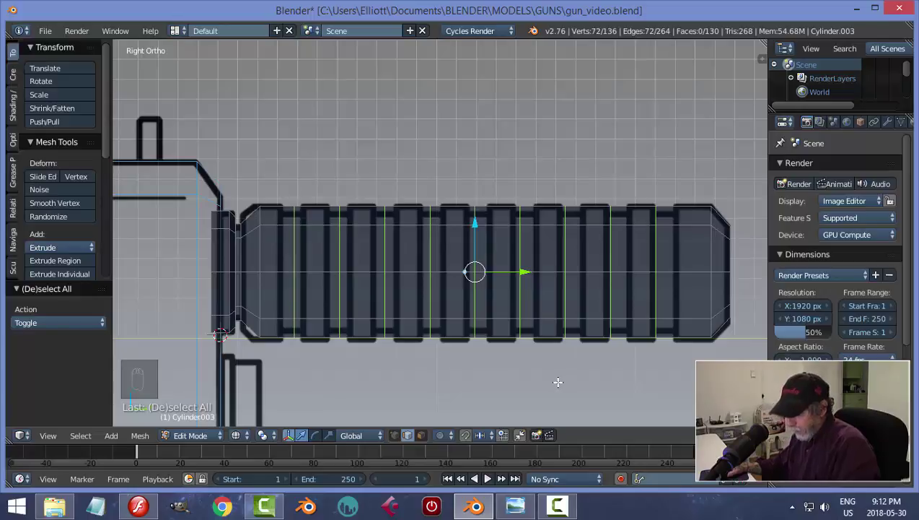
Bevel the alternating loops into narrow face bands and extrude those bands in place.
key(ctrl+b)
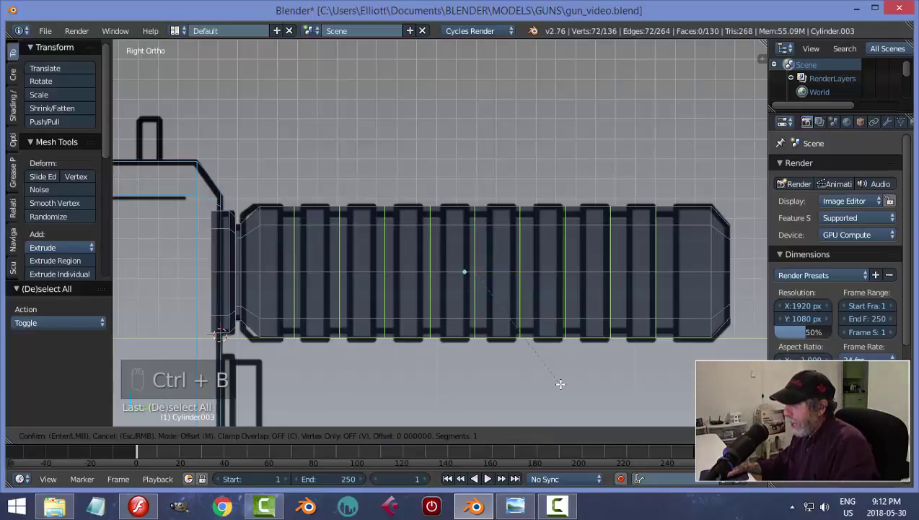
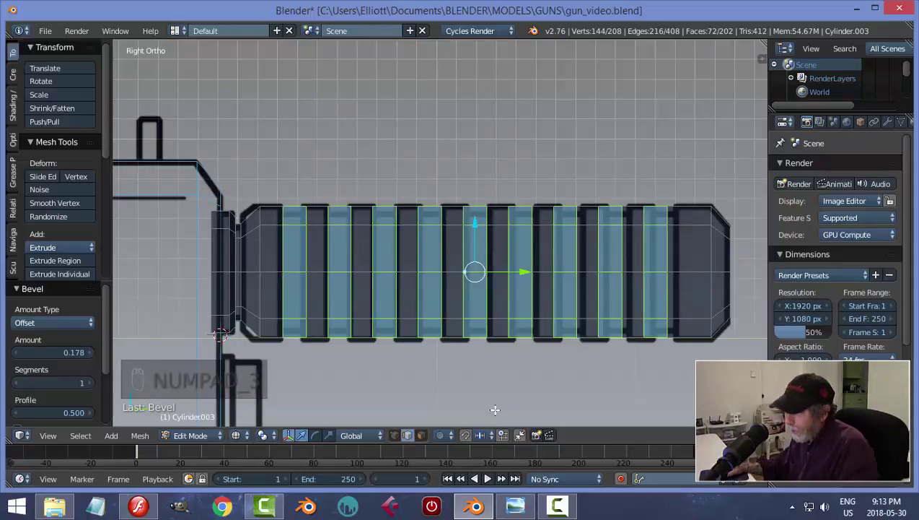
key(e)
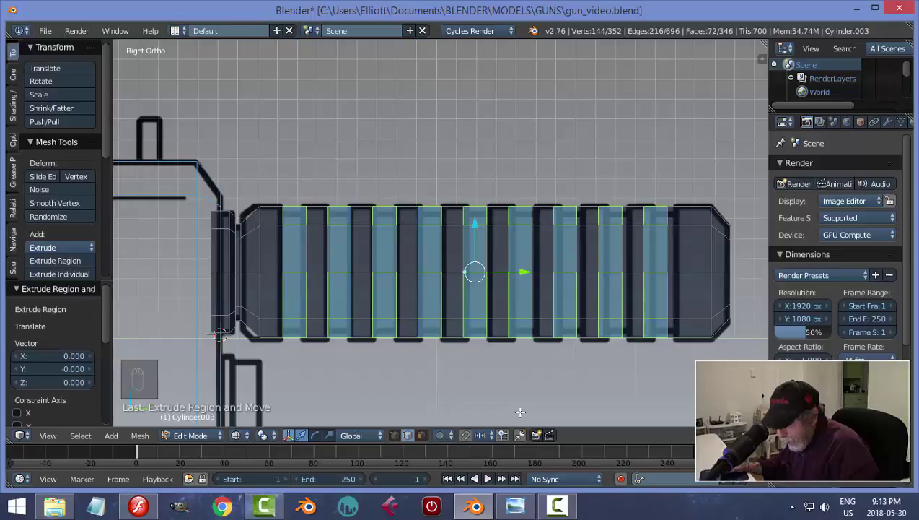
key(ctrl+z)
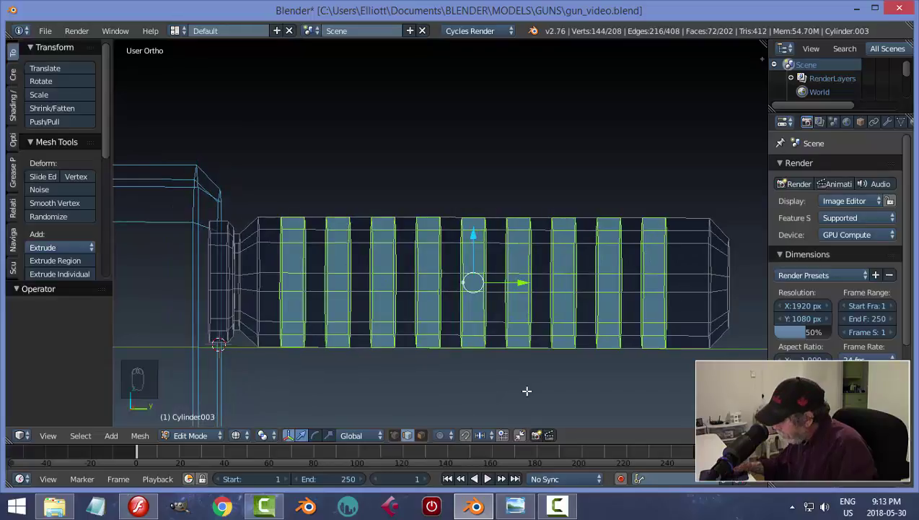
key(KP_3)
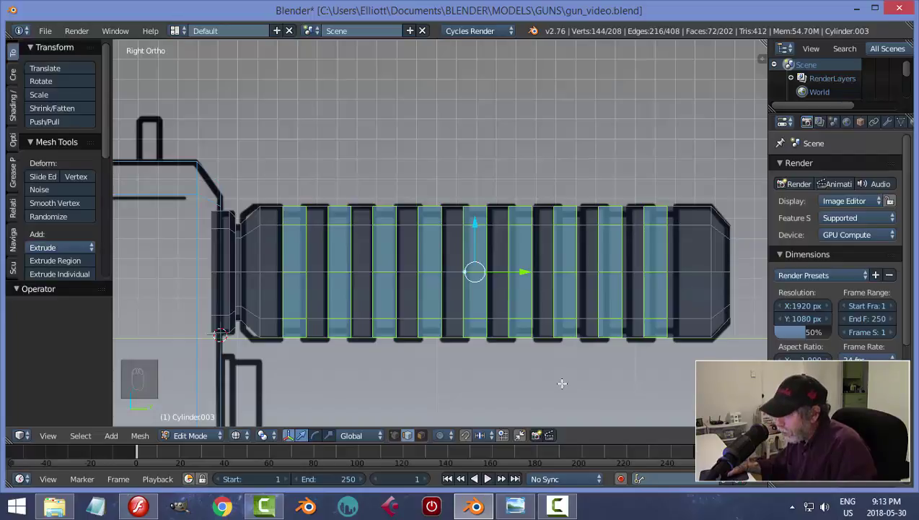
key(s)
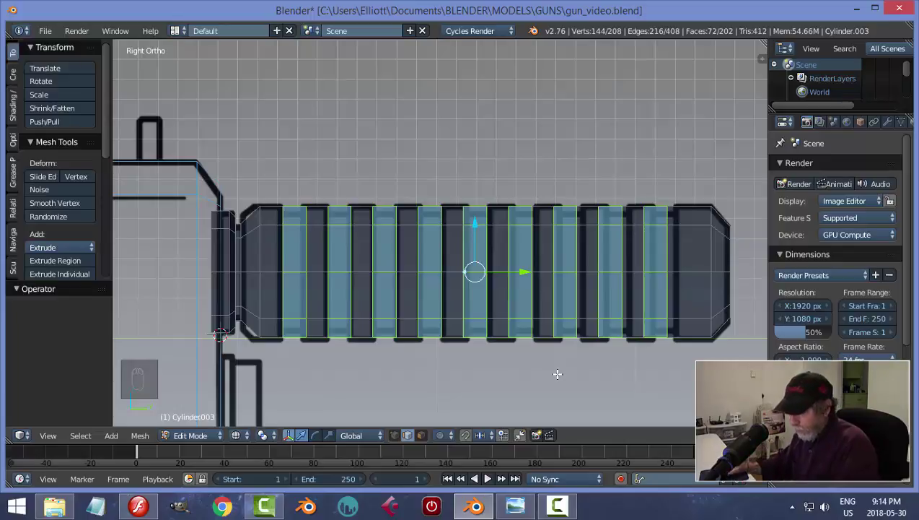
key(e)
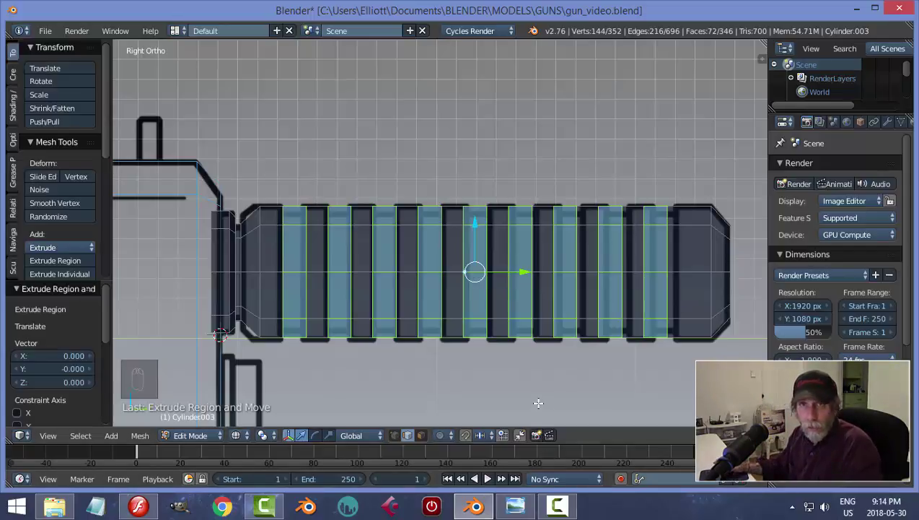
Scale the extruded bands to about 0.9 to form raised ribs, then inspect the barrel in Object Mode.
key(s)
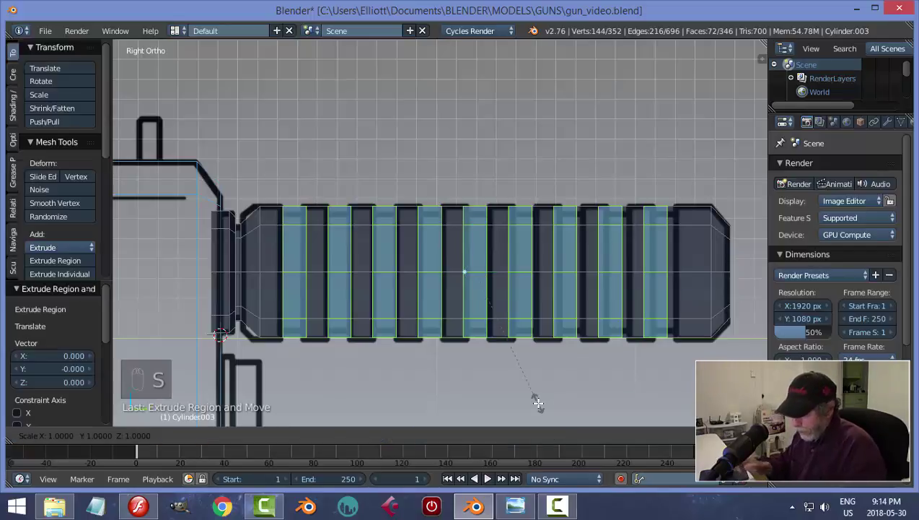
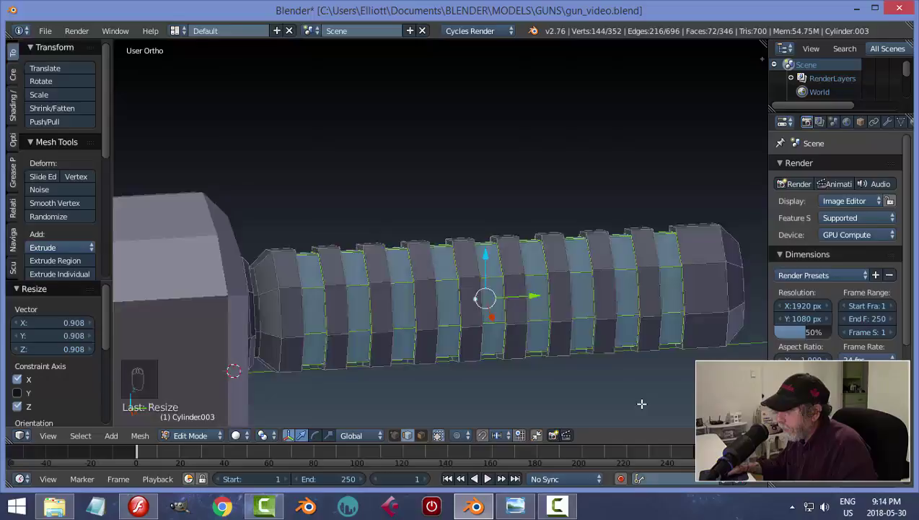
key(a)
key(Tab)
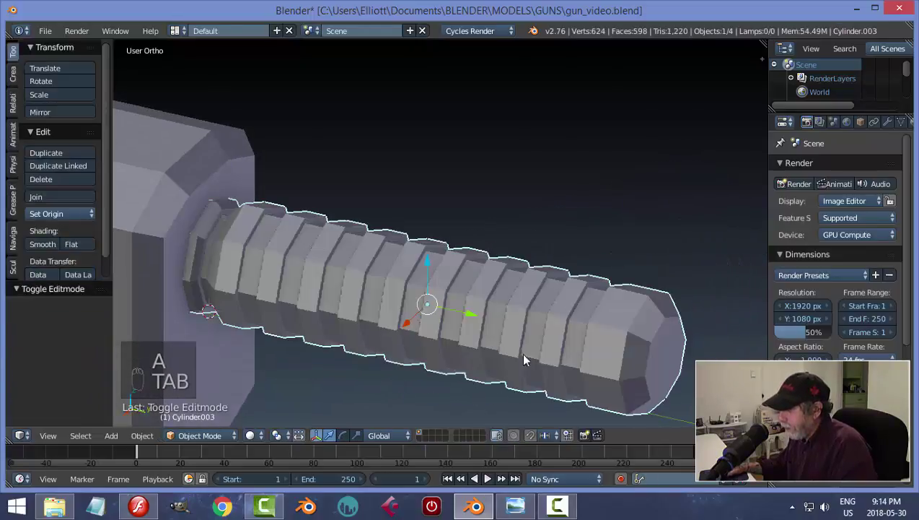
key(a)
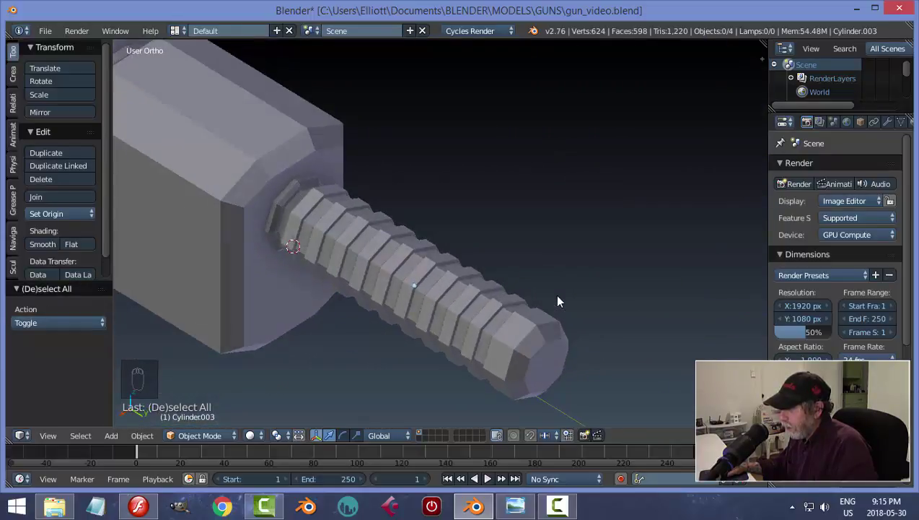
drag(691, 289, 586, 298)
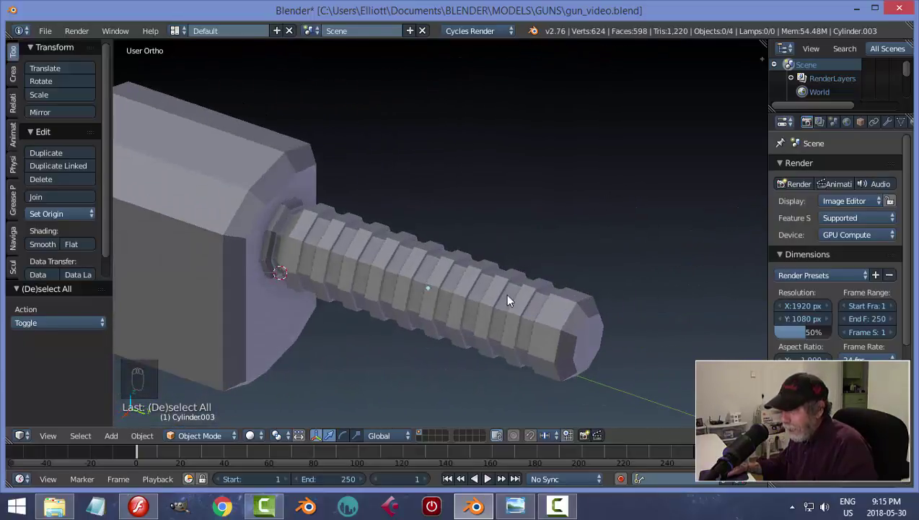
drag(479, 299, 502, 301)
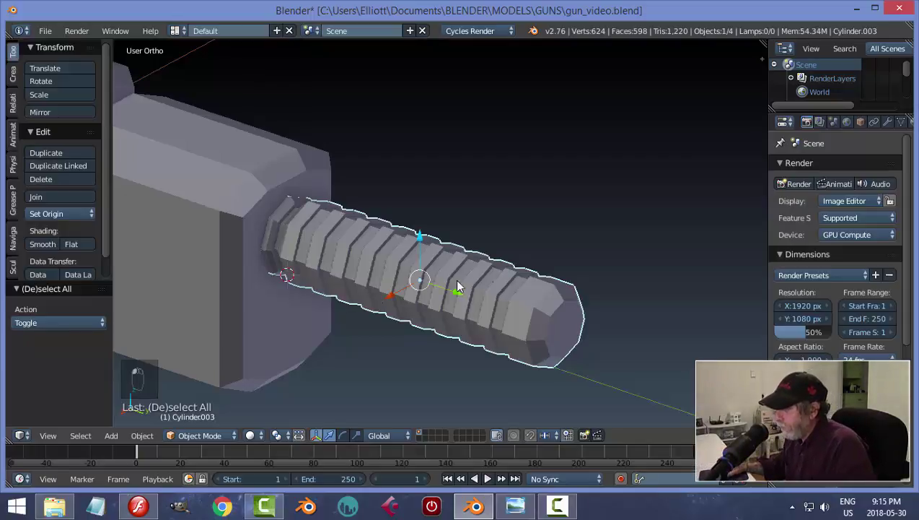
Select the edge loops around the raised barrel rings nearest the collar in Edit Mode.
key(Tab)
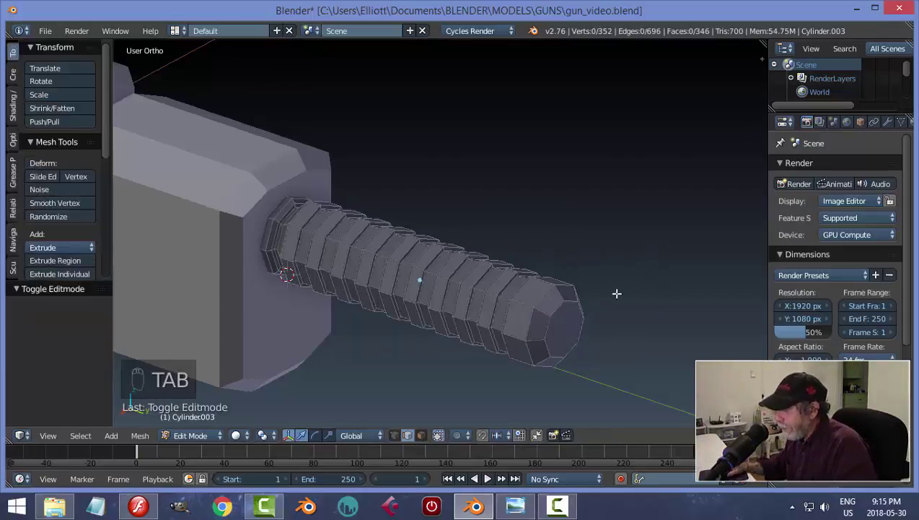
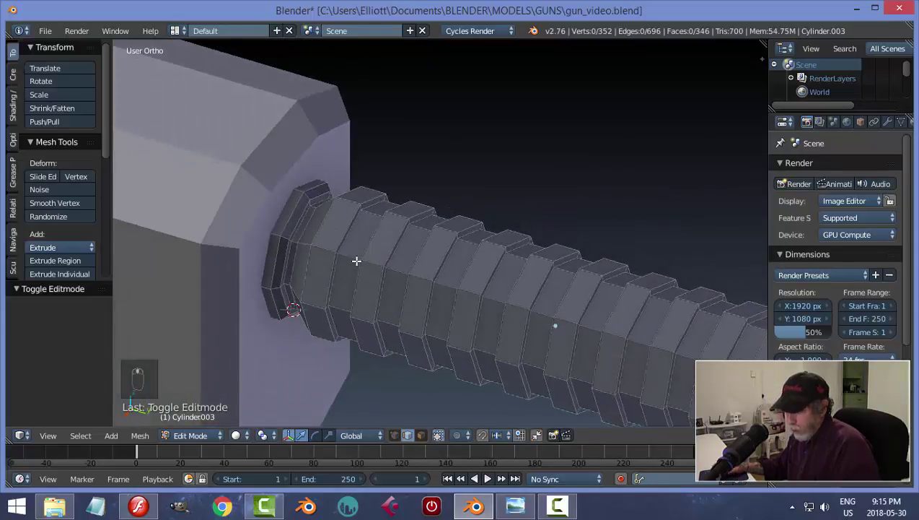
key(ctrl+Tab)
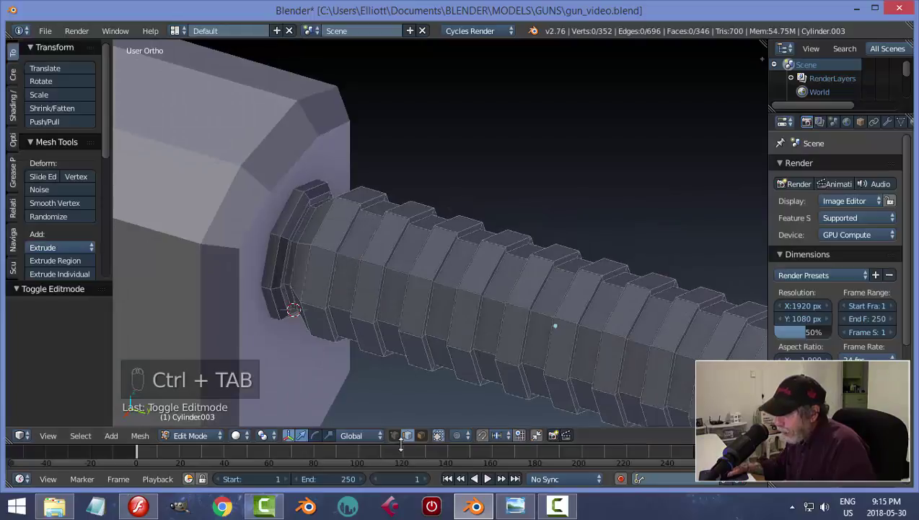
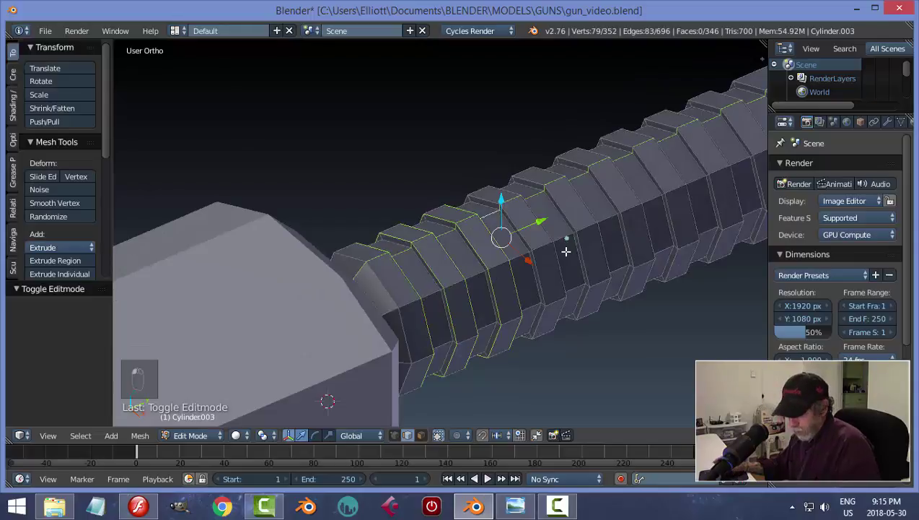
key(ctrl+z)
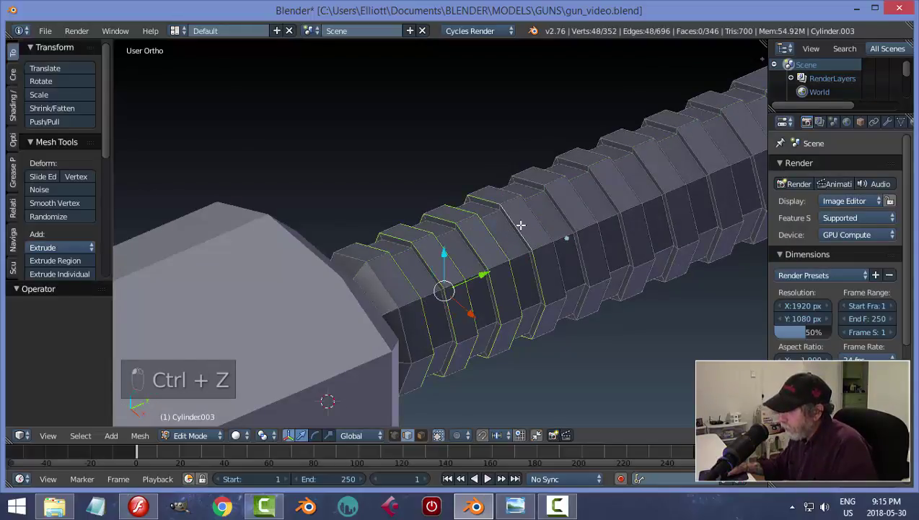
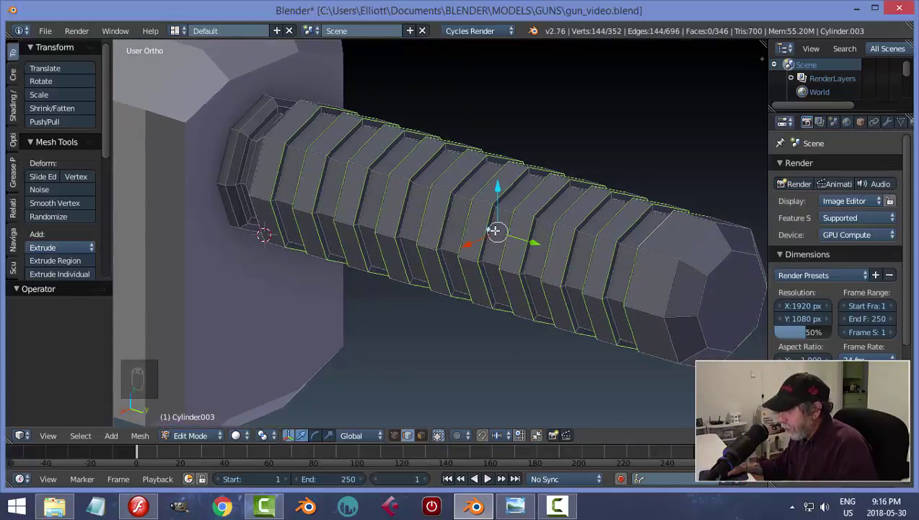
Bevel the ring edges with a small offset and return the barrel to Object Mode.
key(ctrl+b)
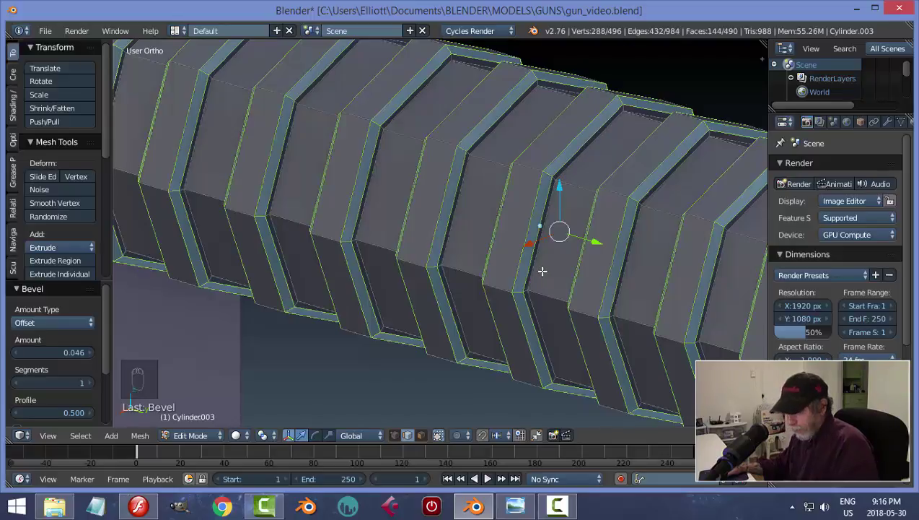
key(a)
key(Tab)
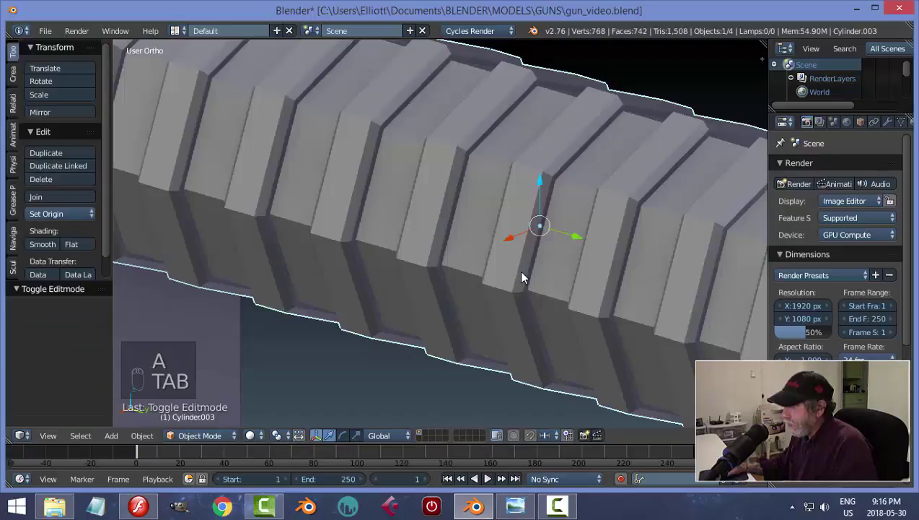
Inset the barrel's end face, then run Remove Doubles on all vertices (none removed).
key(a)
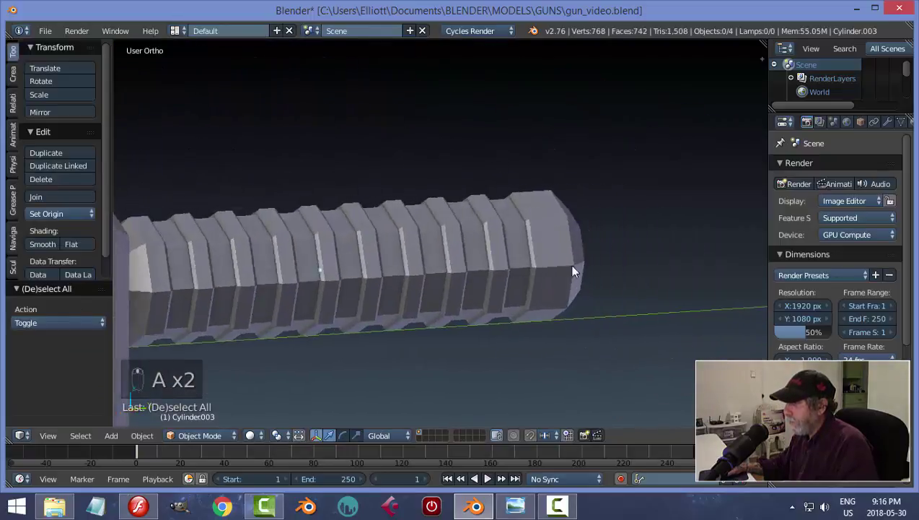
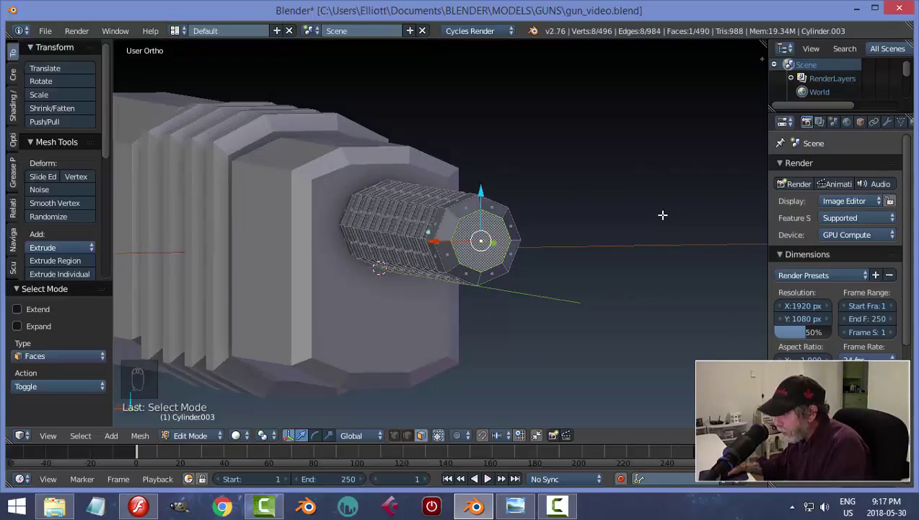
key(i)
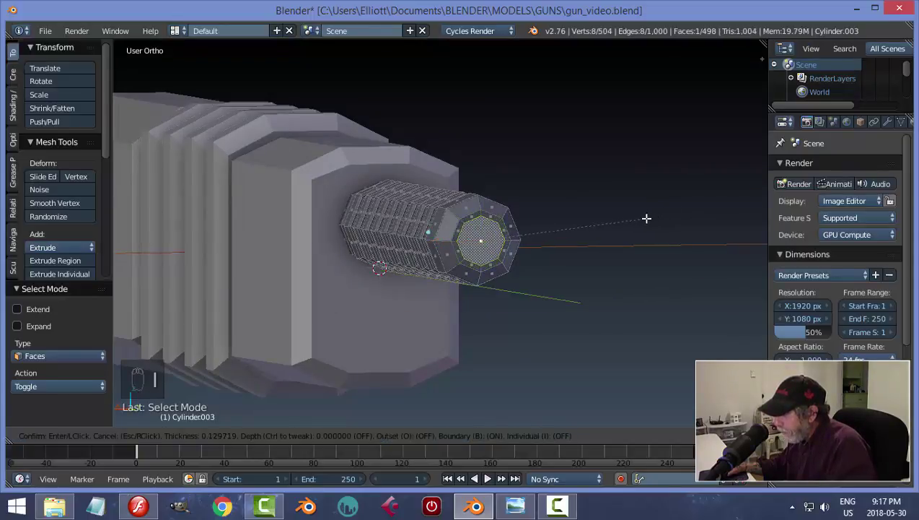
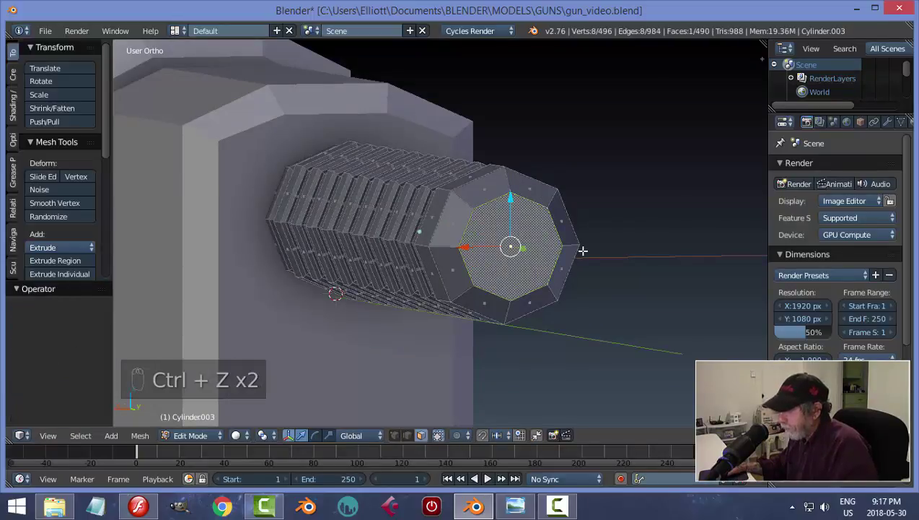
key(a)
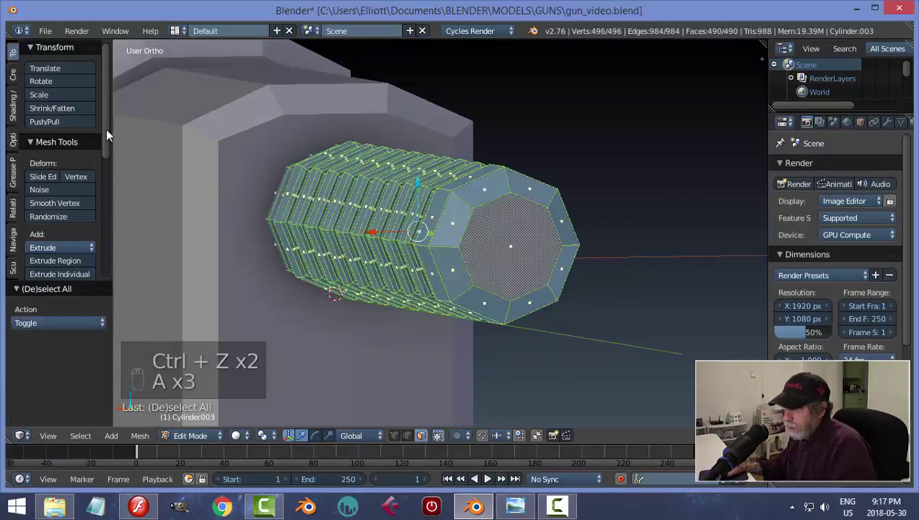
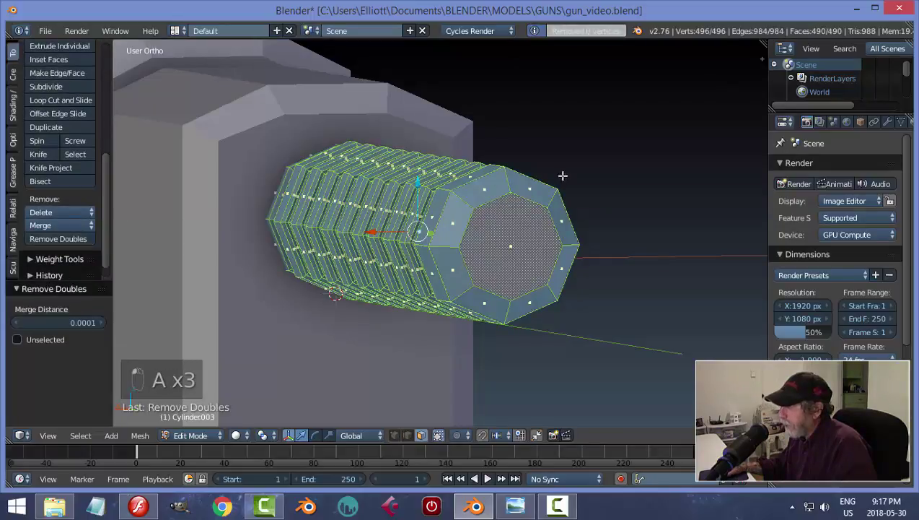
key(a)
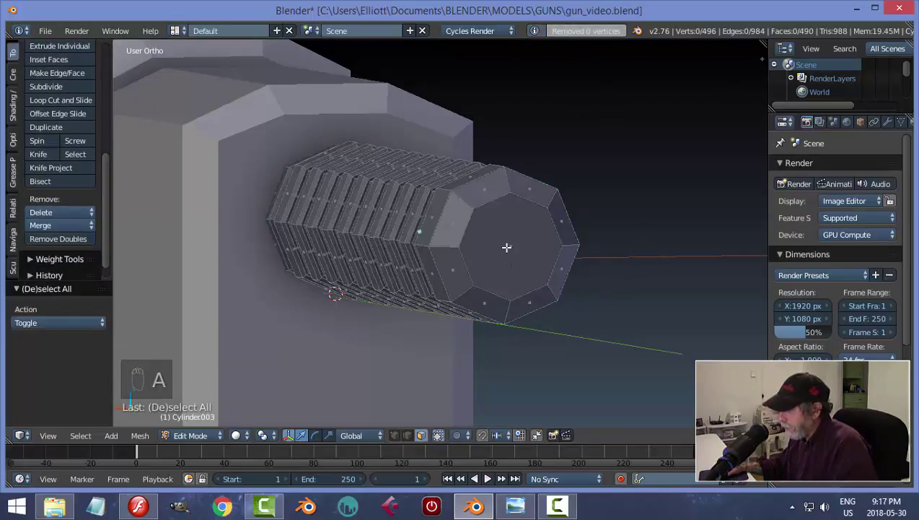
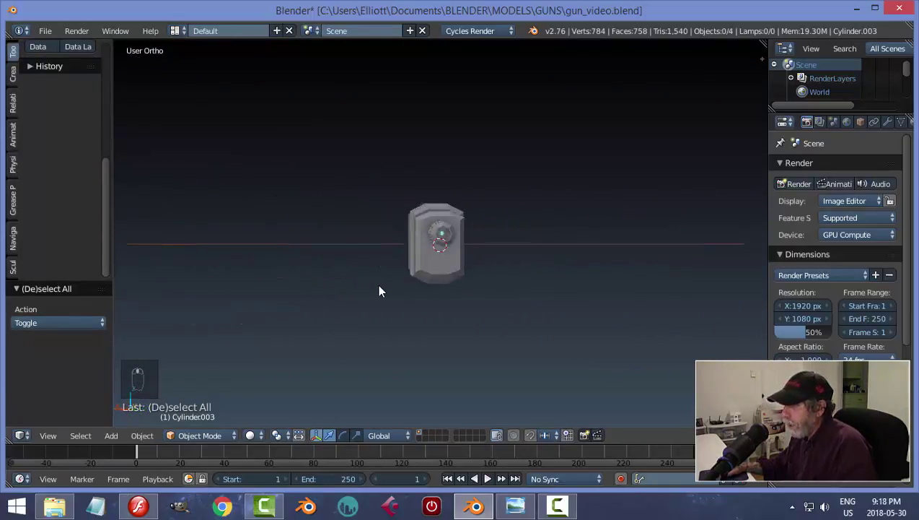
Save the file and frame the barrel-to-body junction with the front block Cylinder.001 selected.
middle_click(529, 307)
key(ctrl+s)
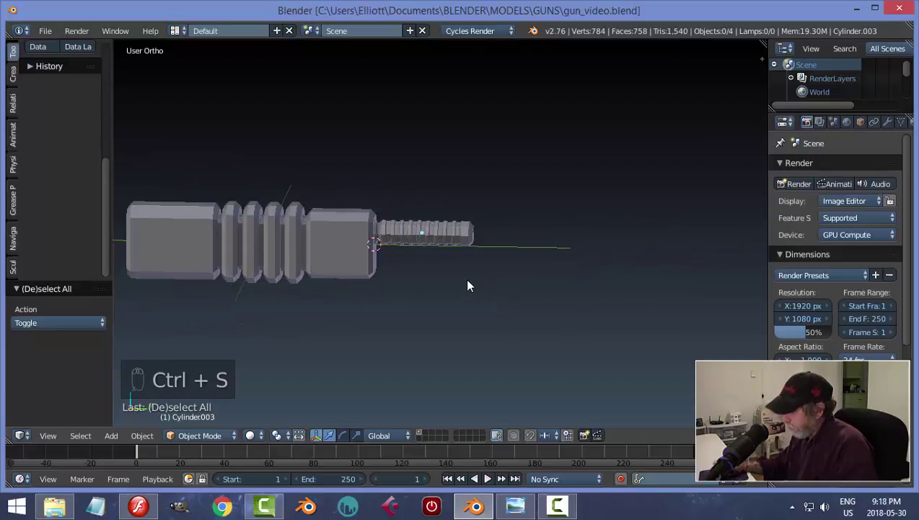
key(KP_3)
click(415, 245)
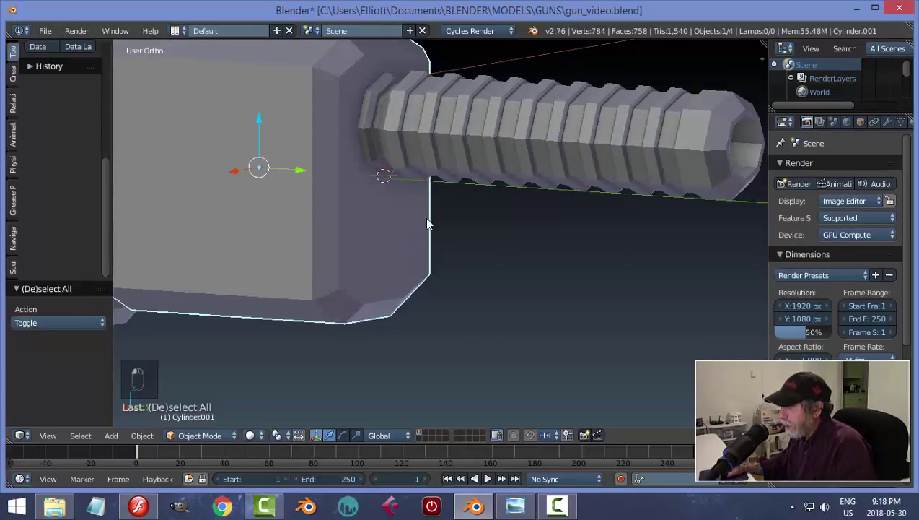
Briefly check the body block's mesh, then view the gun from the right side.
key(Tab)
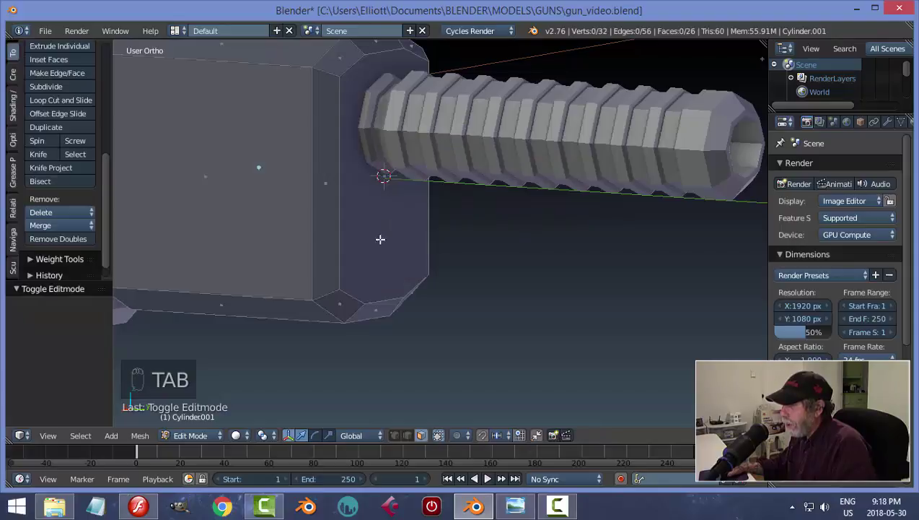
key(Tab)
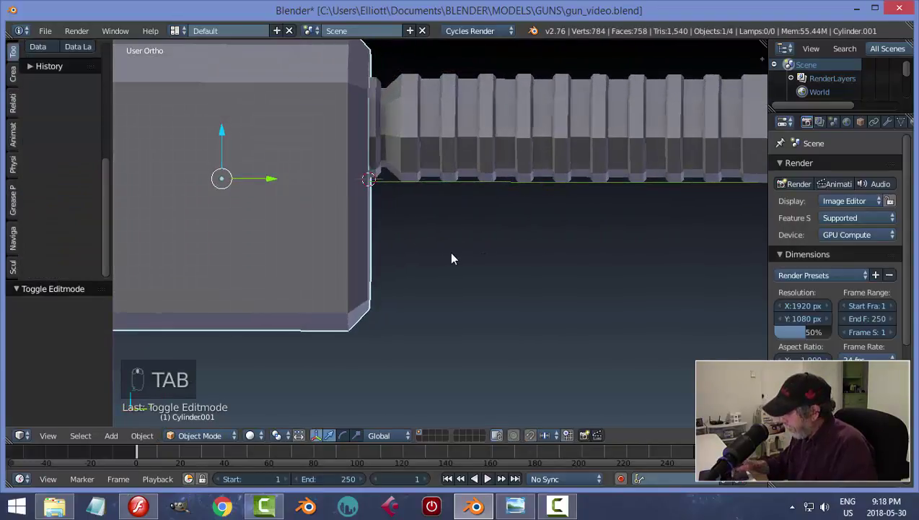
key(KP_3)
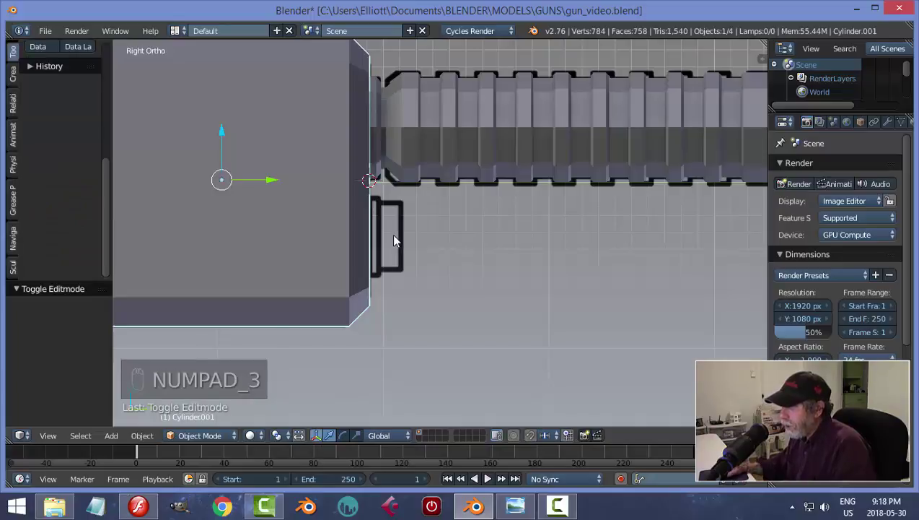
Add a cylinder, turn it 90° about X and shrink it toward the sketch.
key(shift+a)
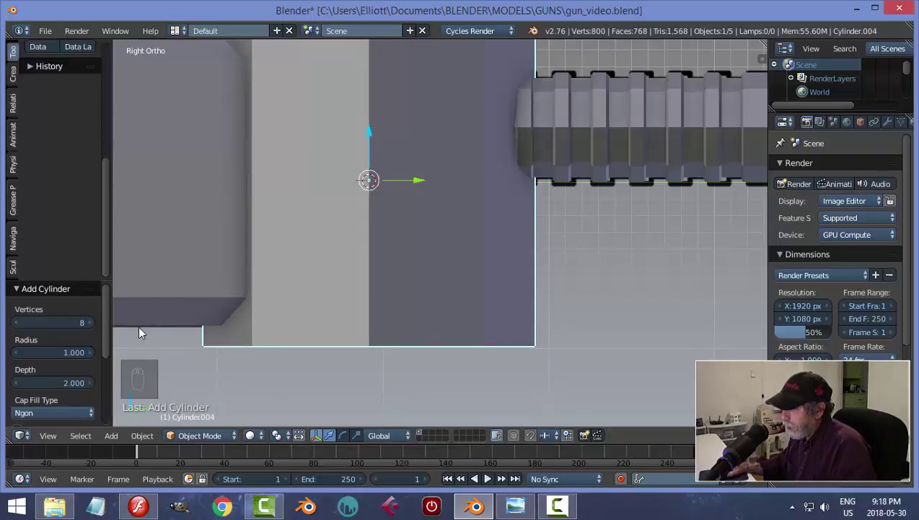
key(r)
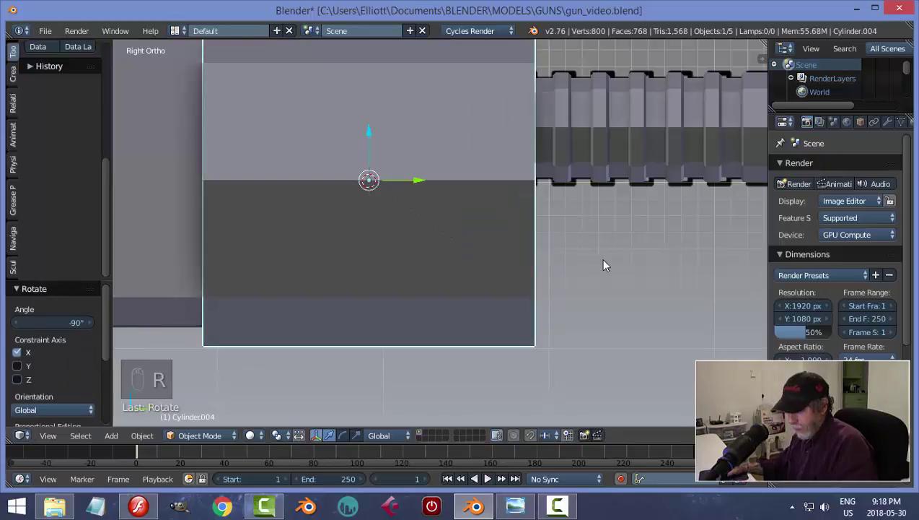
key(s)
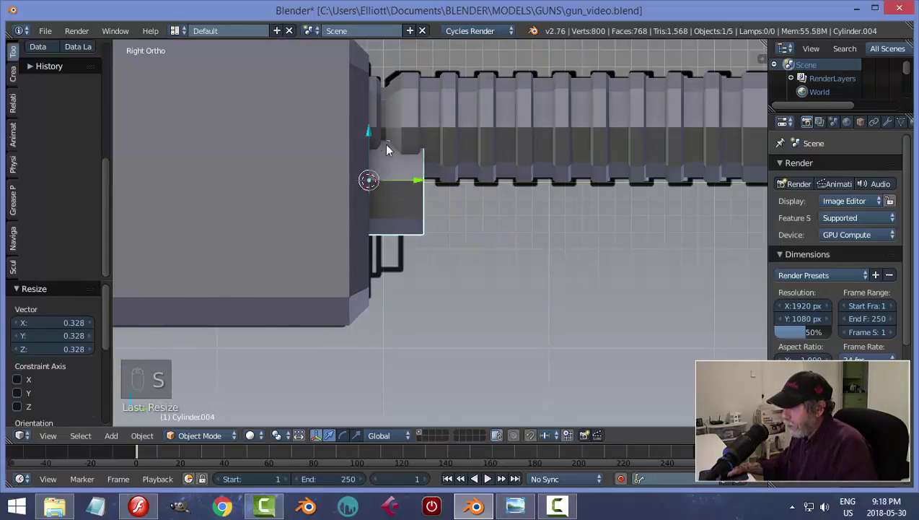
drag(373, 156, 606, 272)
Resize the cylinder to fit the sketch just below the barrel junction.
key(s)
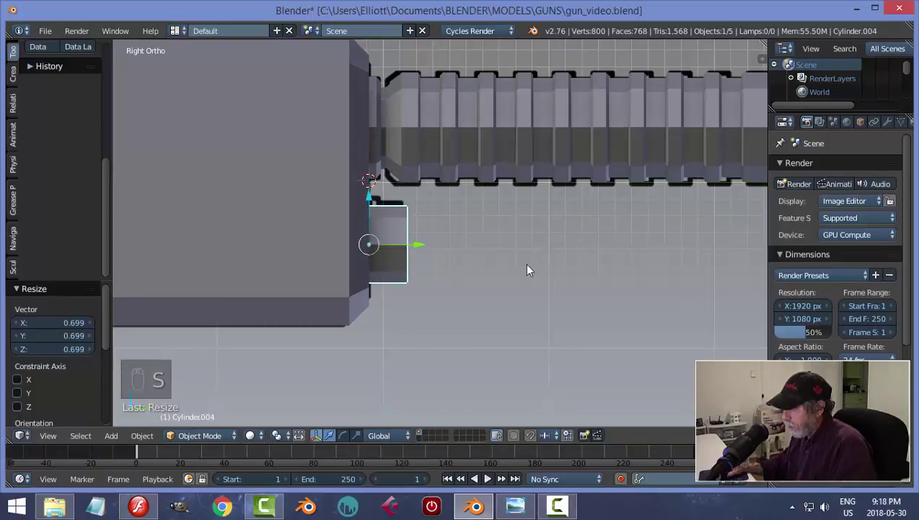
drag(373, 201, 374, 195)
key(s)
key(Tab)
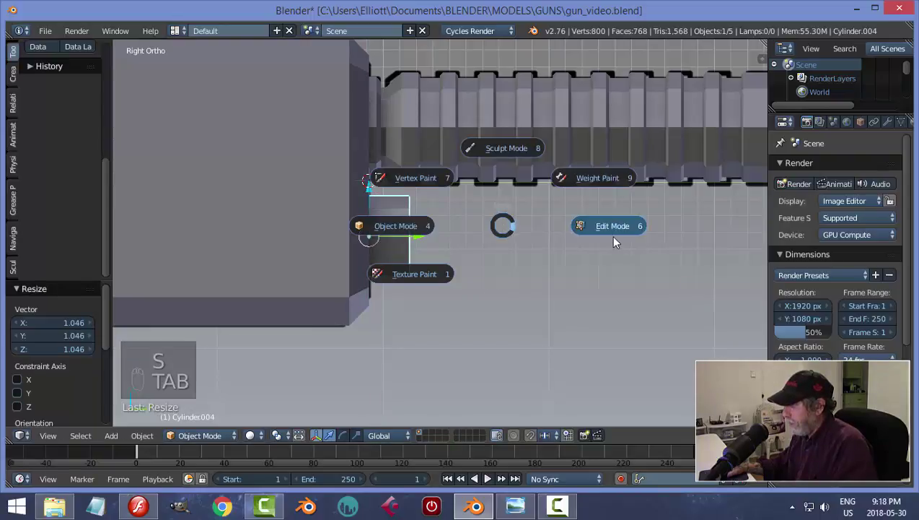
In wireframe, flatten the cylinder into a thin disc along Y and shift it to the sketch edge.
key(z)
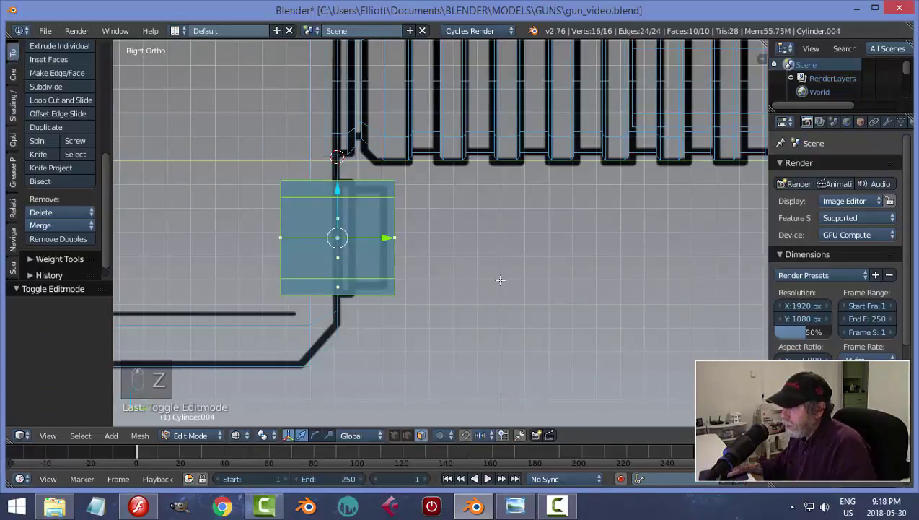
key(s)
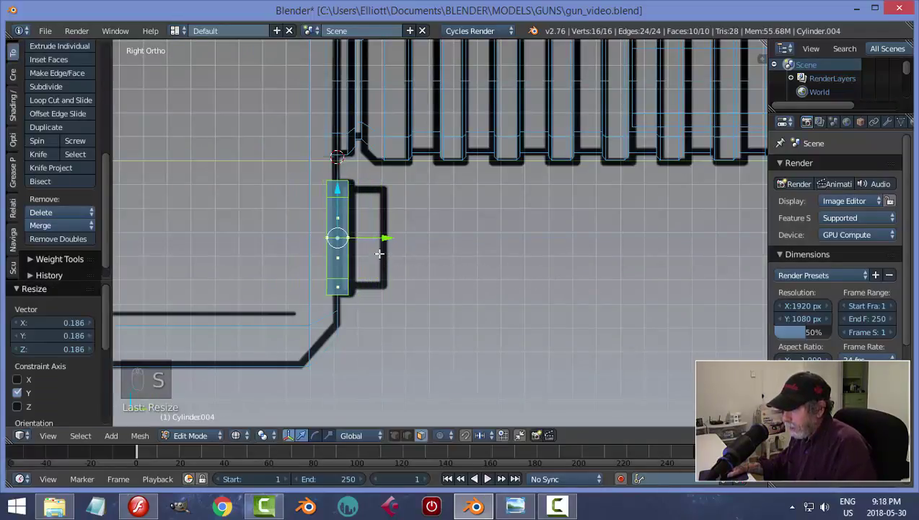
drag(386, 235, 393, 241)
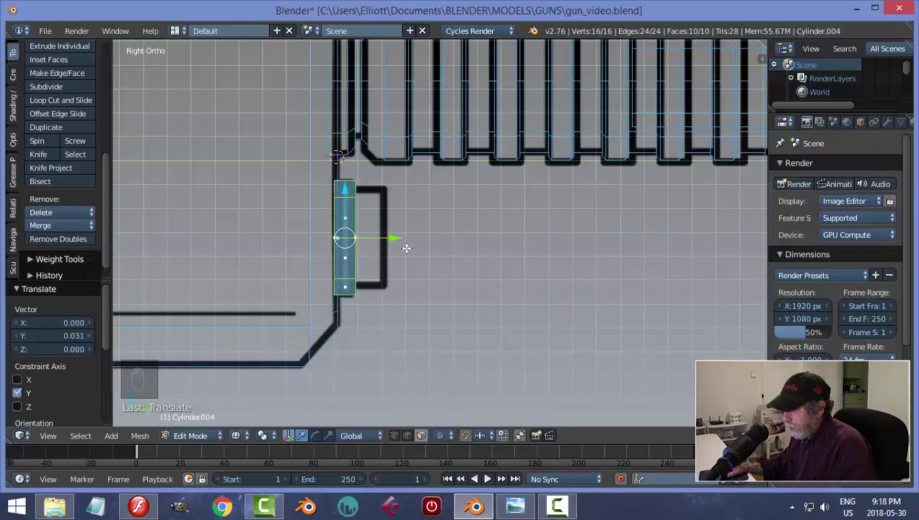
key(s)
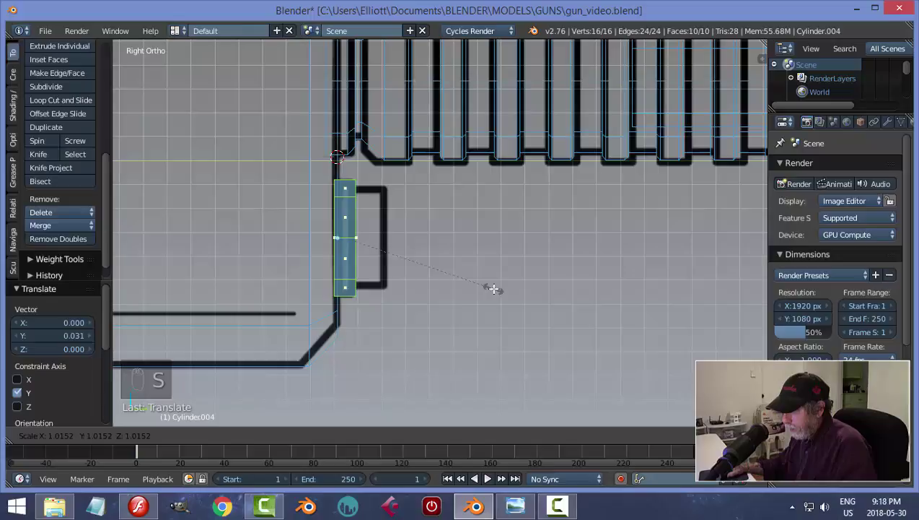
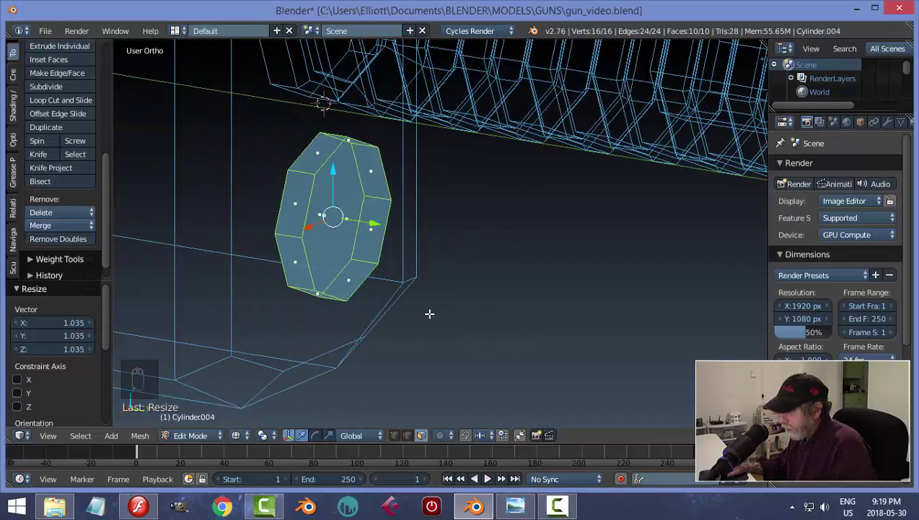
key(a)
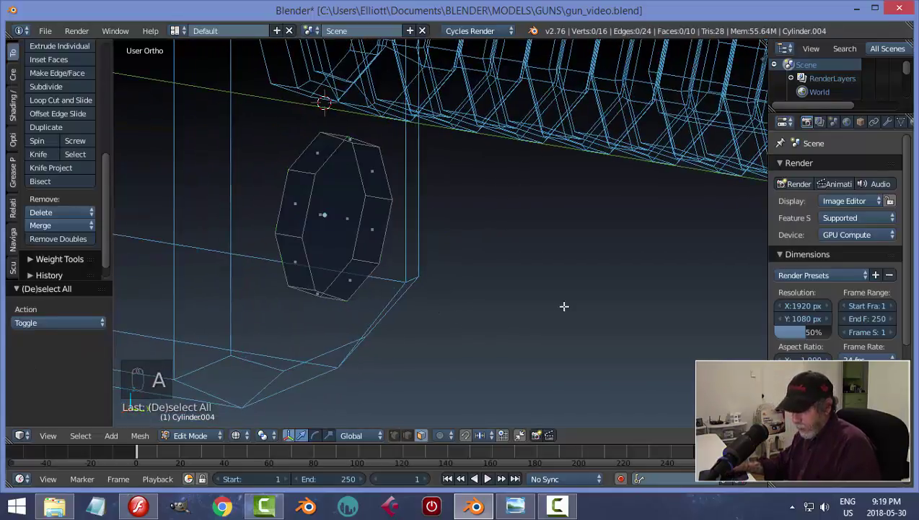
key(z)
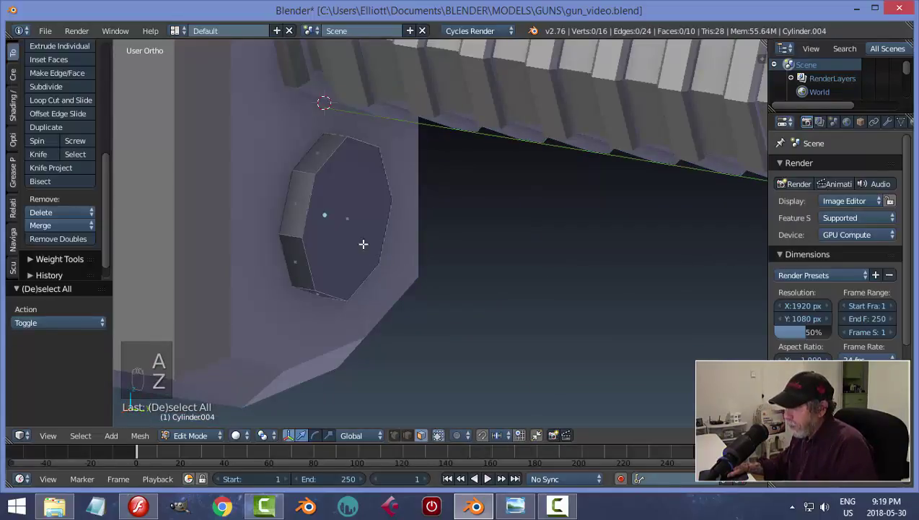
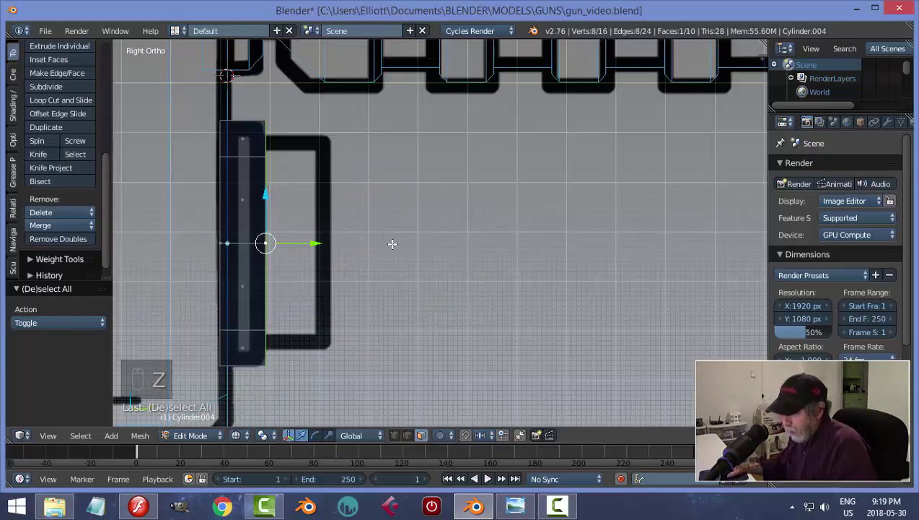
Extrude the disc's end face about 0.13 along Y and scale it down into a stepped section.
key(e)
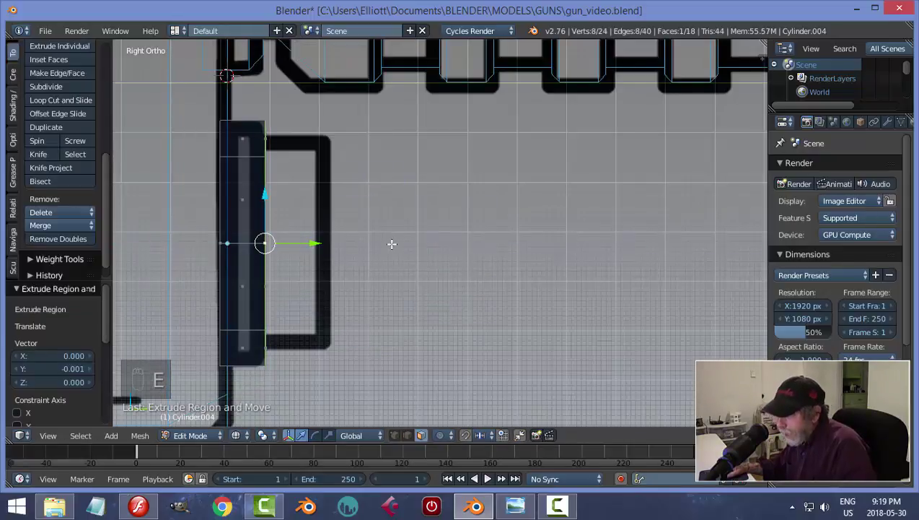
key(s)
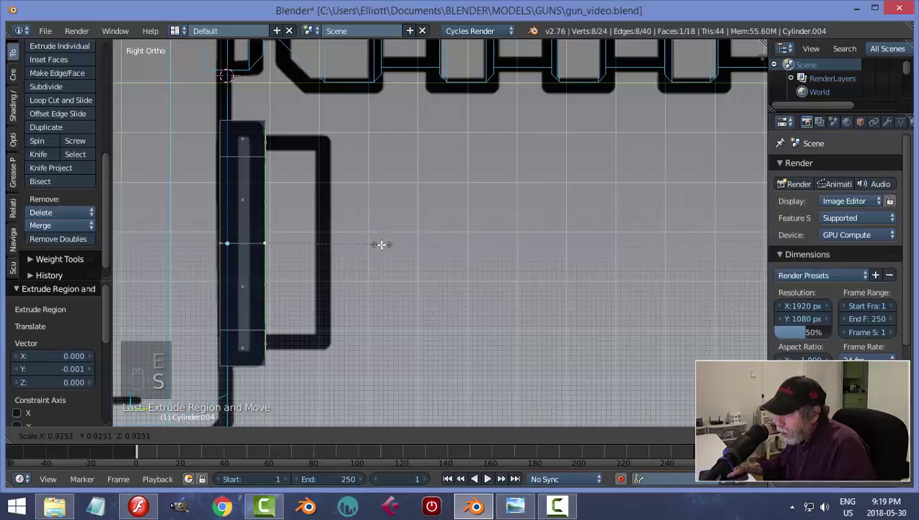
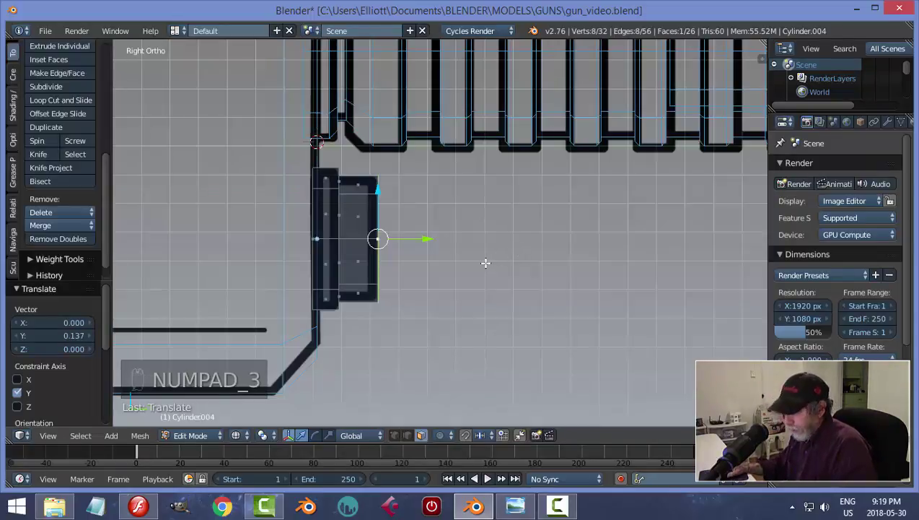
key(a)
key(ctrl+Tab)
key(z)
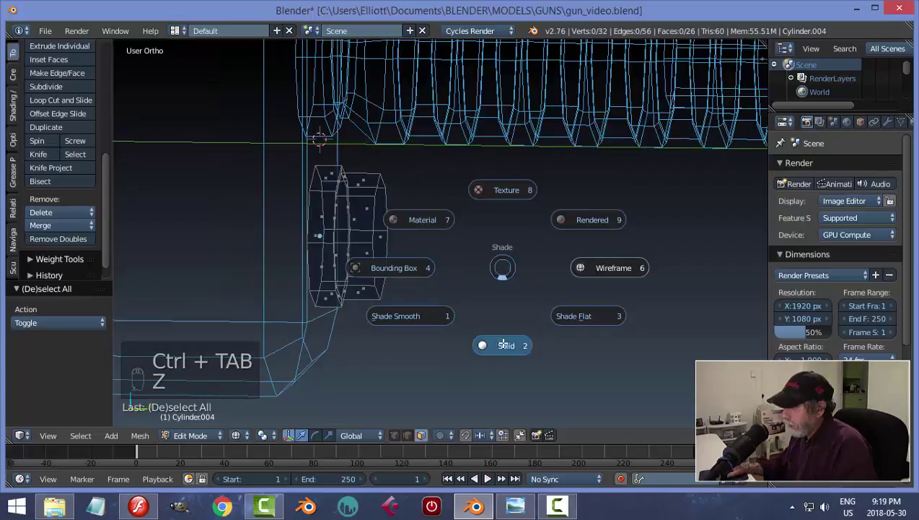
Bring the new disc part into view and reopen its mesh for editing.
key(Tab)
drag(497, 295, 687, 153)
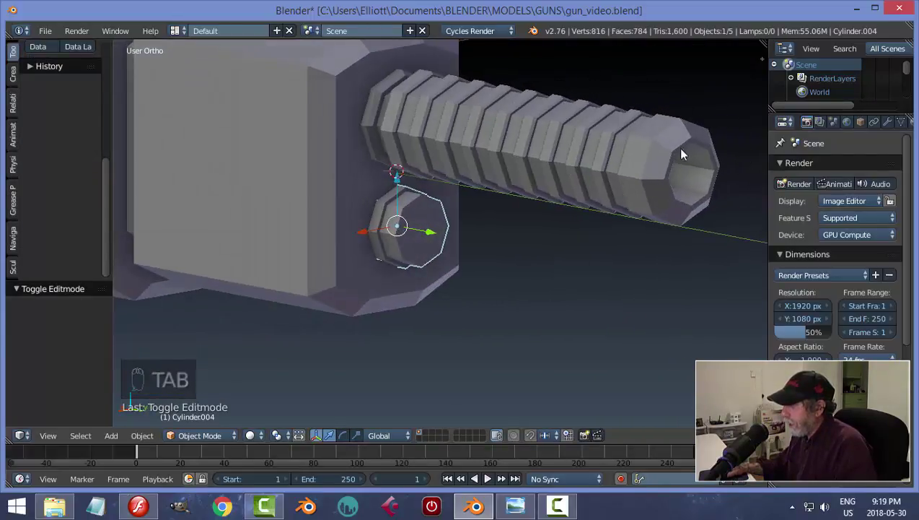
drag(575, 278, 384, 224)
key(Tab)
Bevel the knob's front edge loops into narrow chamfers and return to Object Mode.
key(ctrl+Tab)
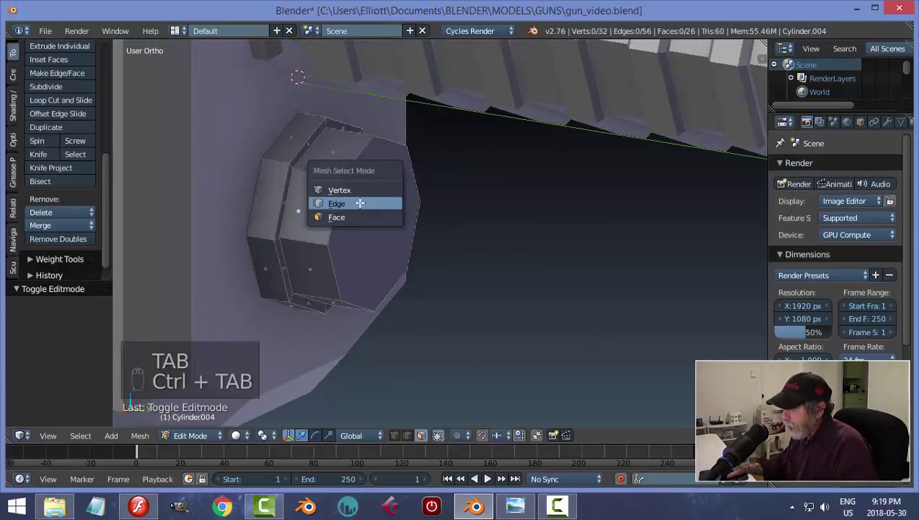
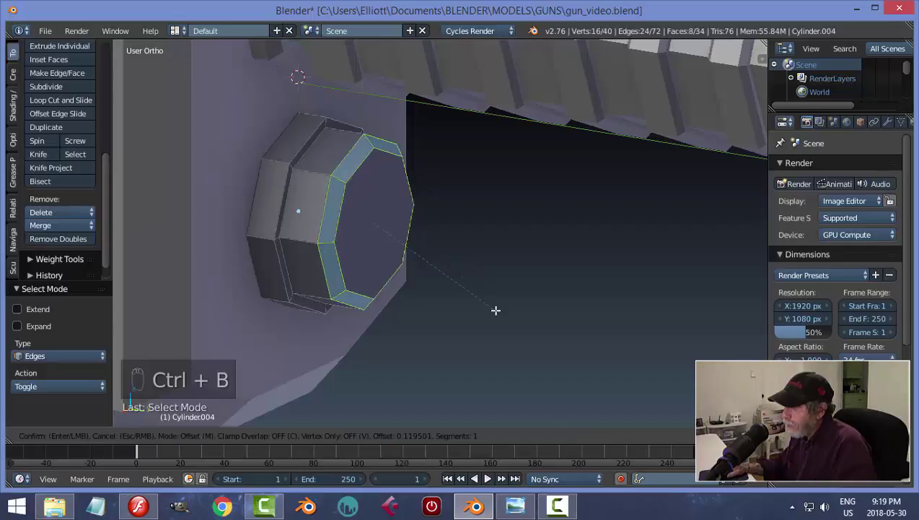
key(a)
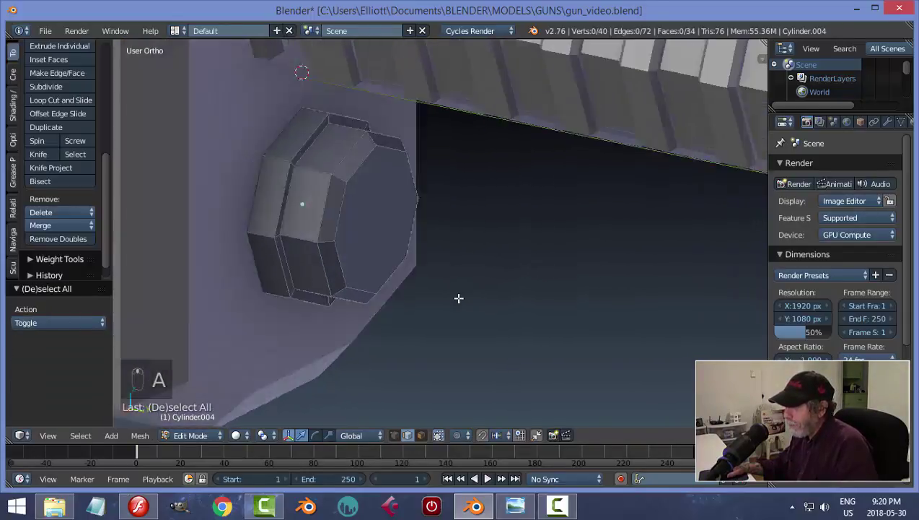
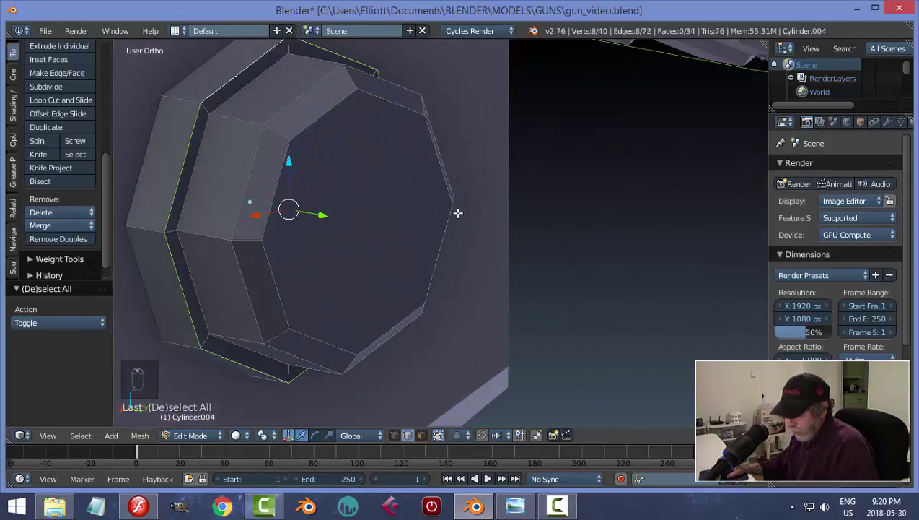
key(ctrl+b)
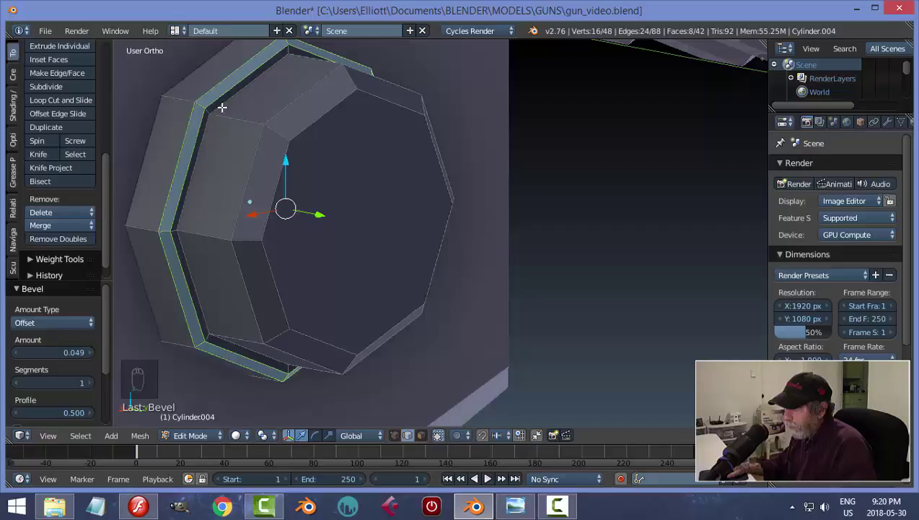
key(a)
key(Tab)
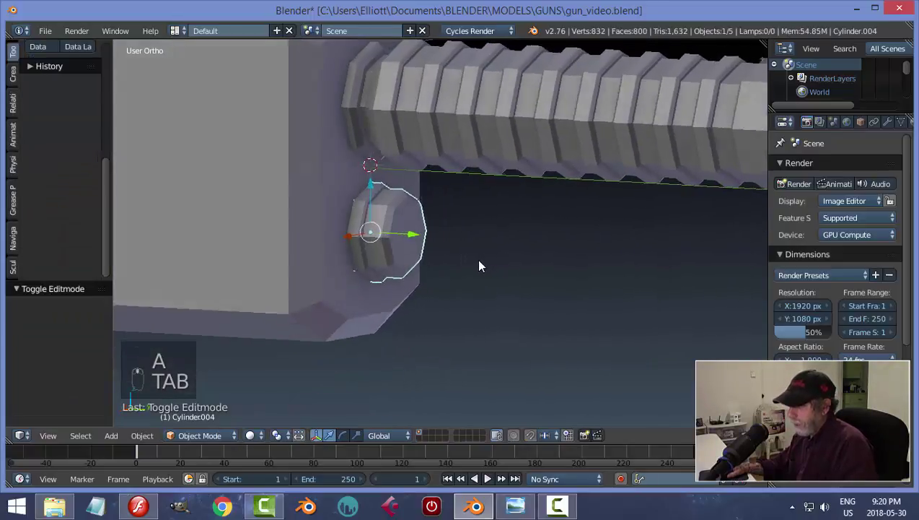
Inset the knob's front face to form a recessed hole.
key(a)
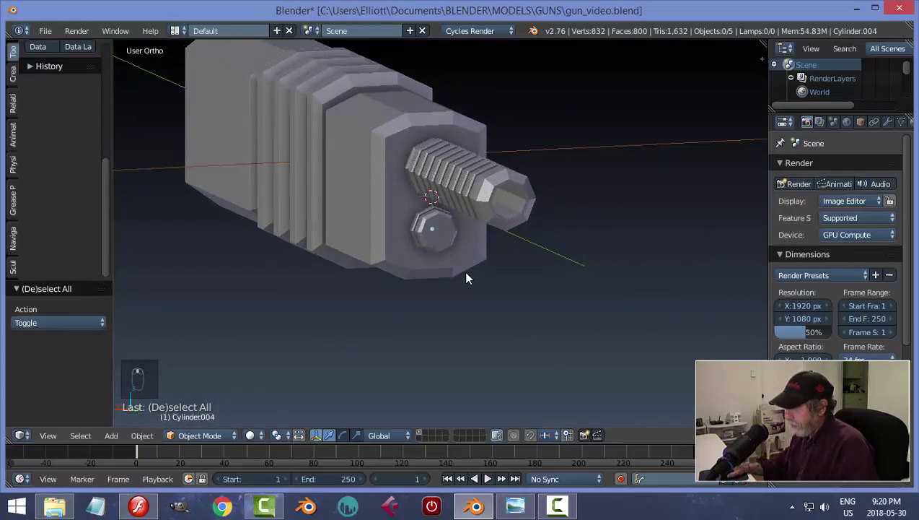
key(Tab)
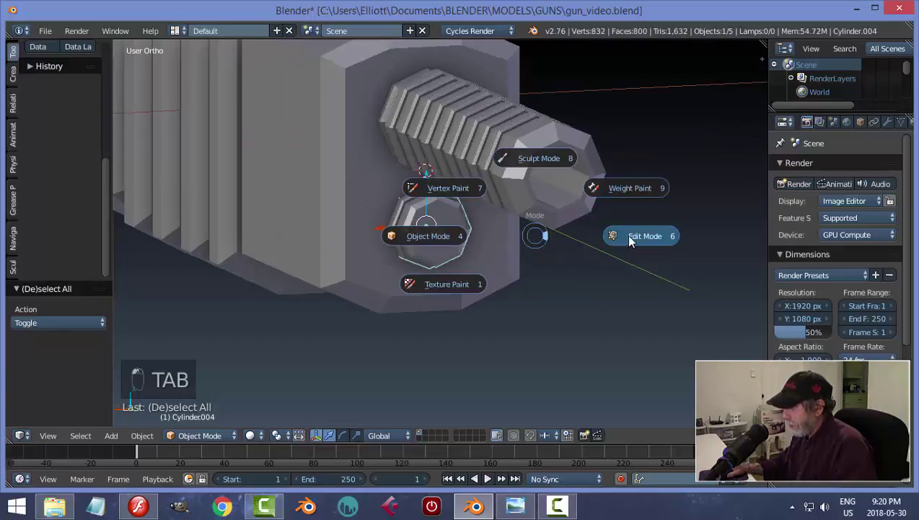
key(ctrl+Tab)
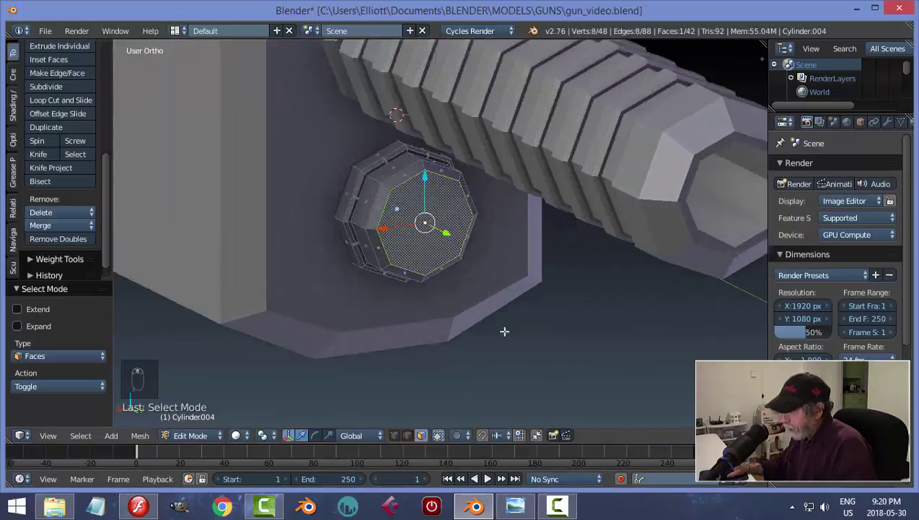
key(i)
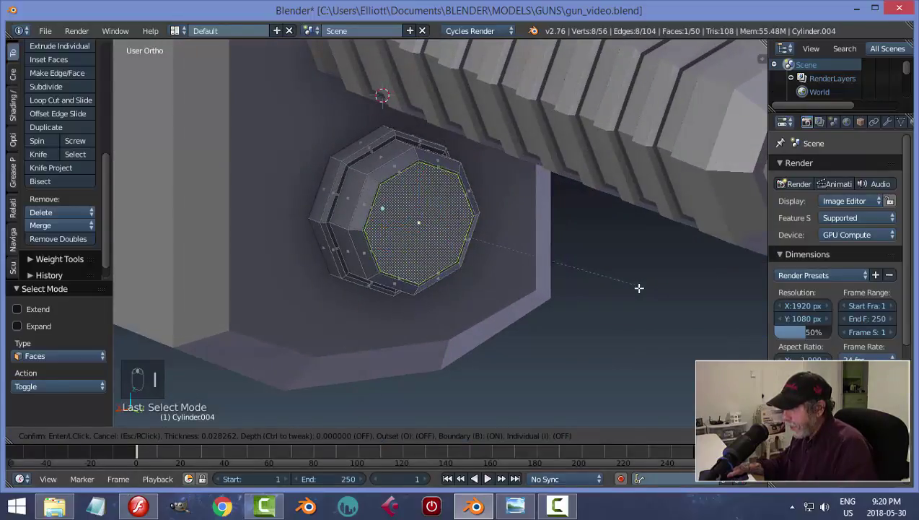
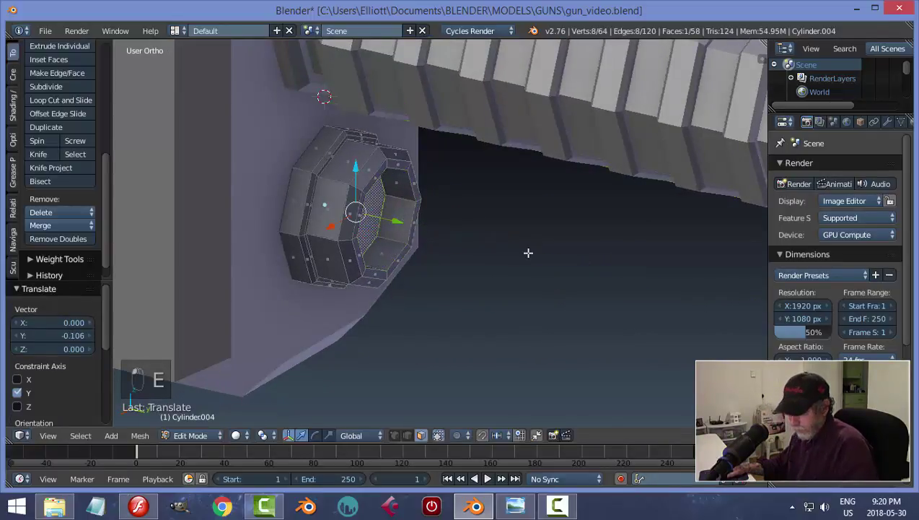
key(Tab)
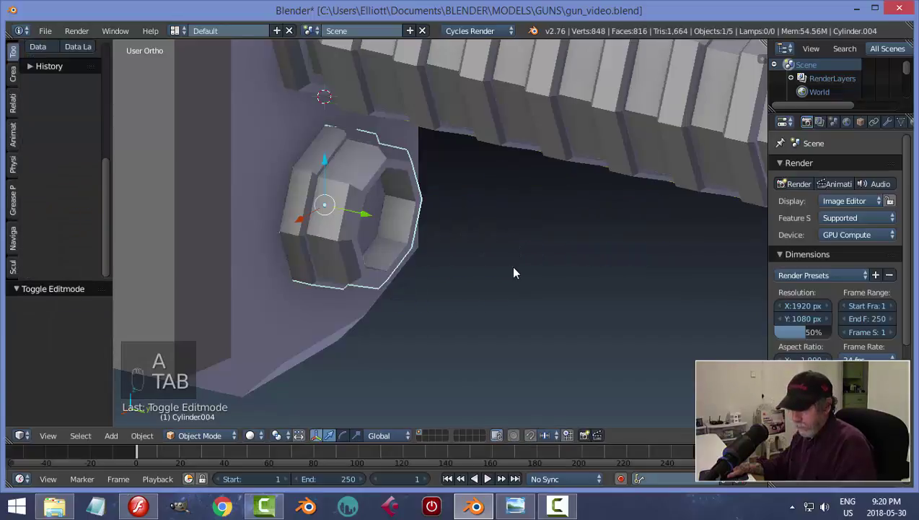
key(a)
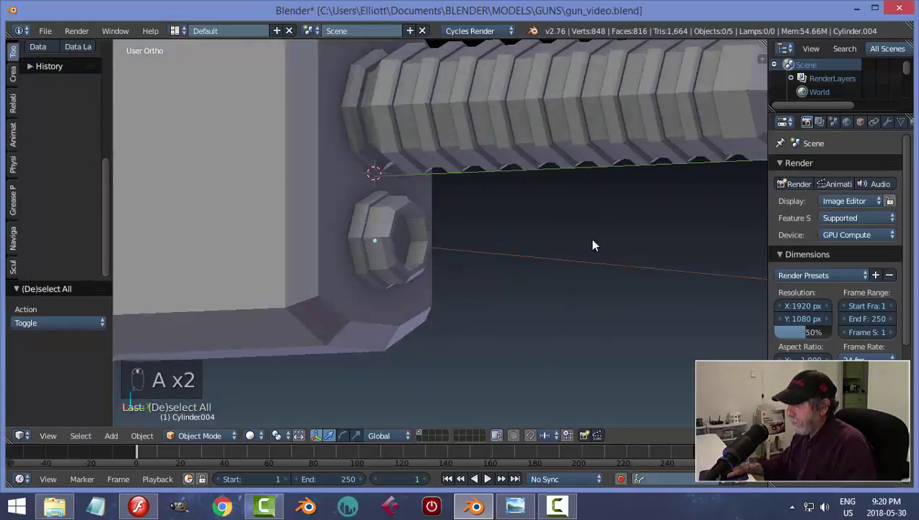
Delete the knob's back face so it sits flush against the front body block.
middle_click(497, 278)
click(367, 234)
drag(344, 234, 428, 260)
drag(451, 278, 465, 275)
key(Tab)
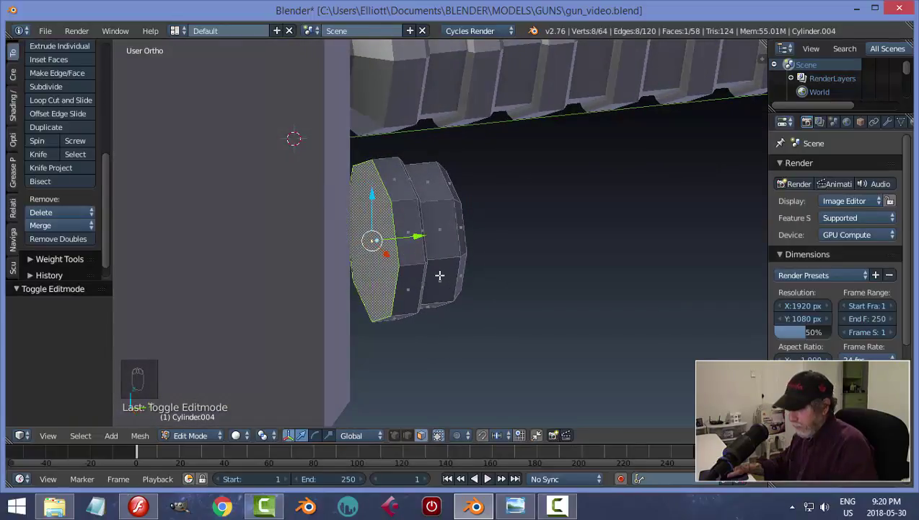
key(x)
key(Tab)
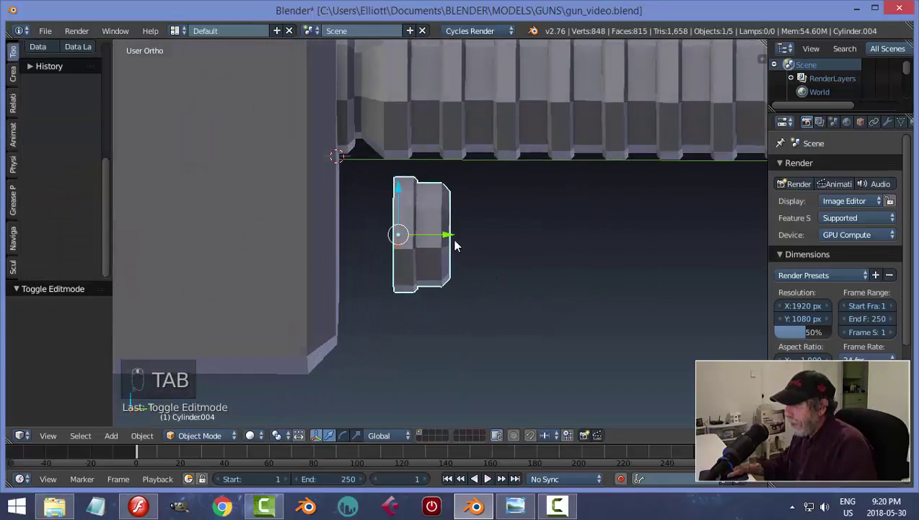
drag(457, 239, 383, 266)
key(a)
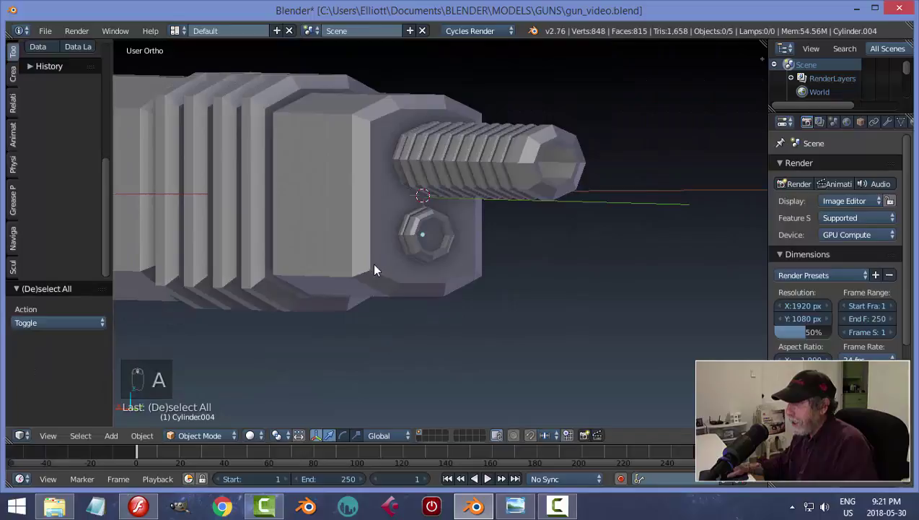
Delete the barrel's end cap face so the tube is open, then save the file.
drag(542, 279, 660, 240)
key(Tab)
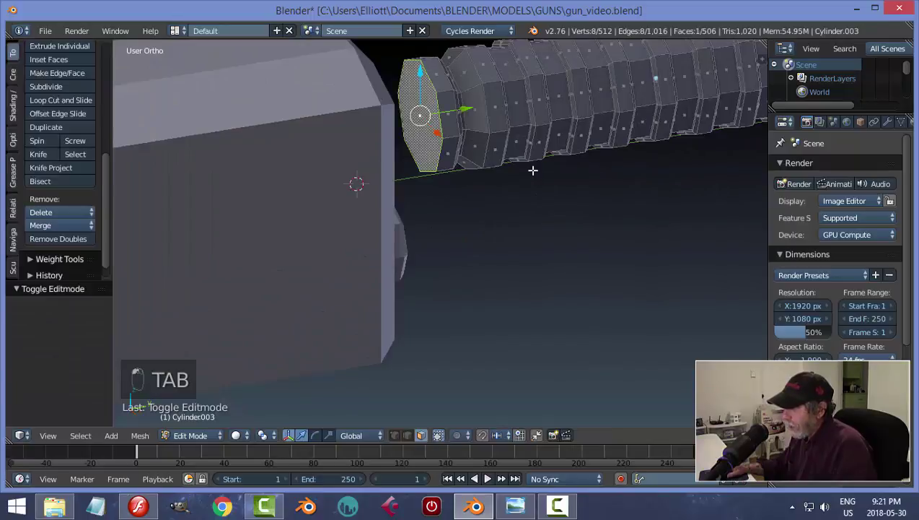
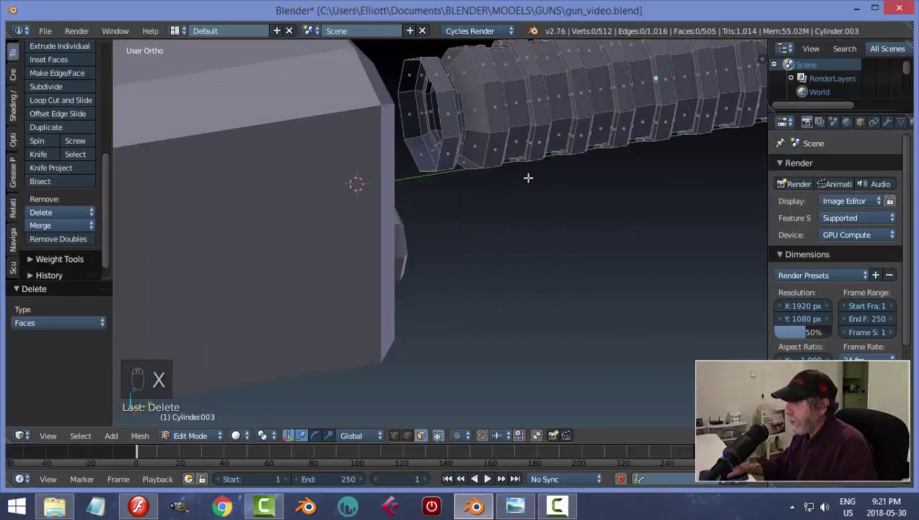
key(Tab)
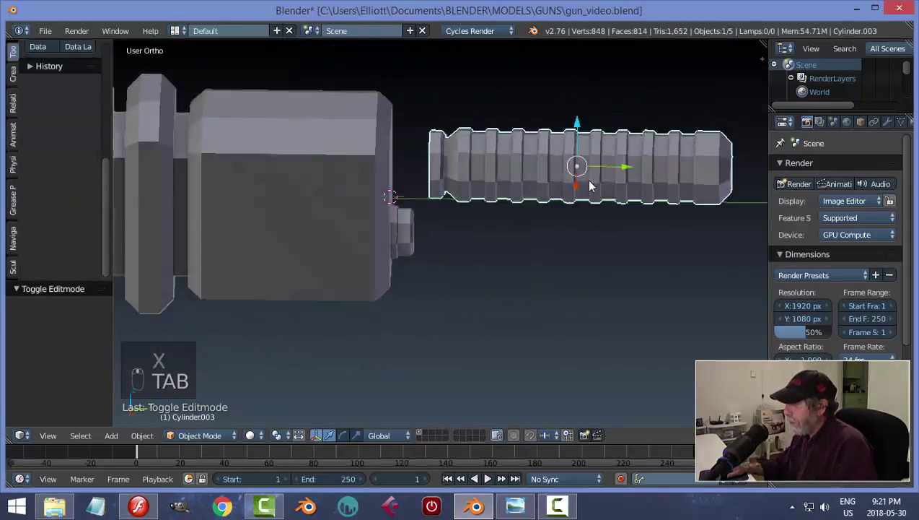
drag(605, 181, 576, 219)
key(a)
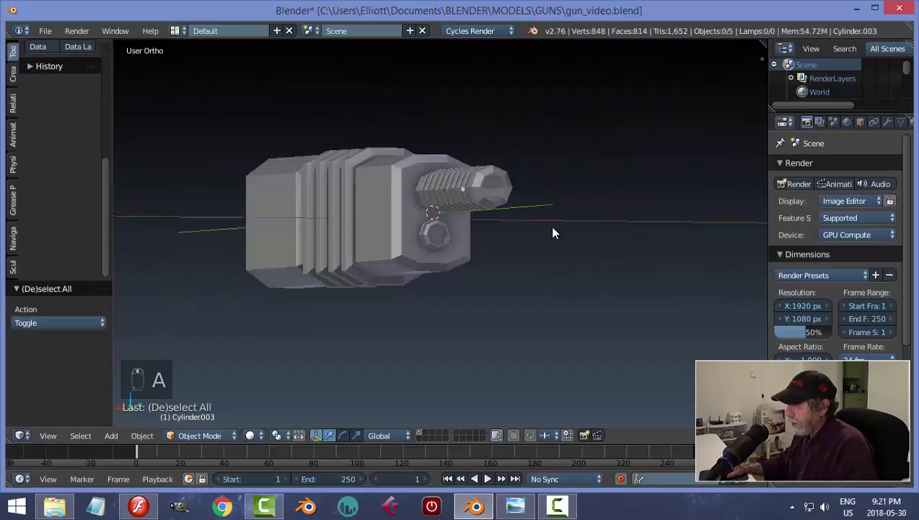
key(ctrl+s)
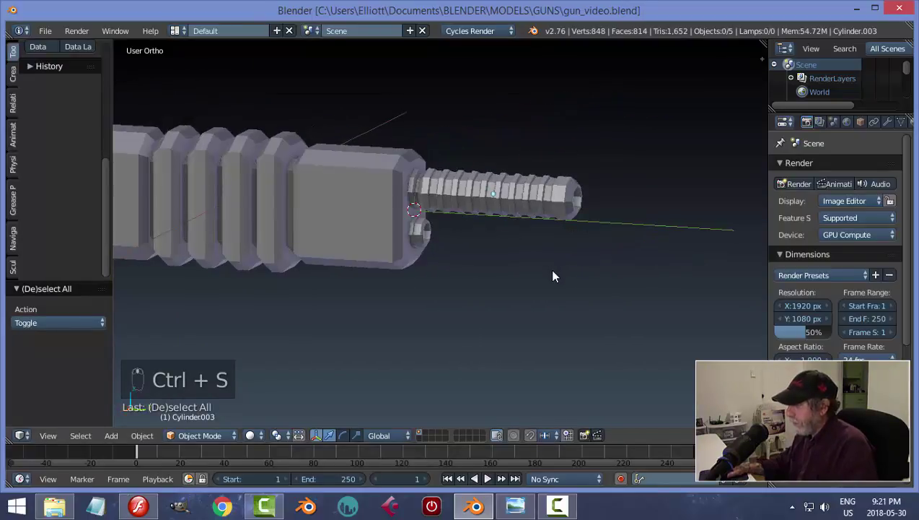
key(KP_3)
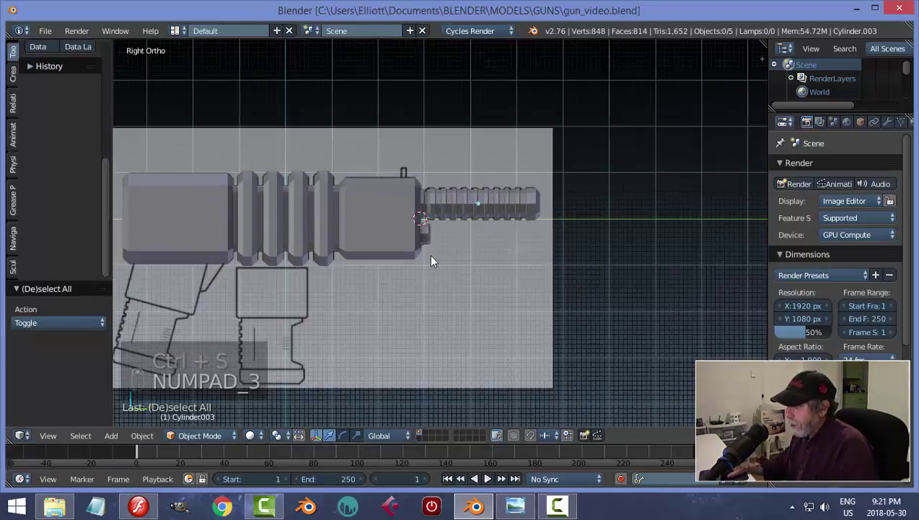
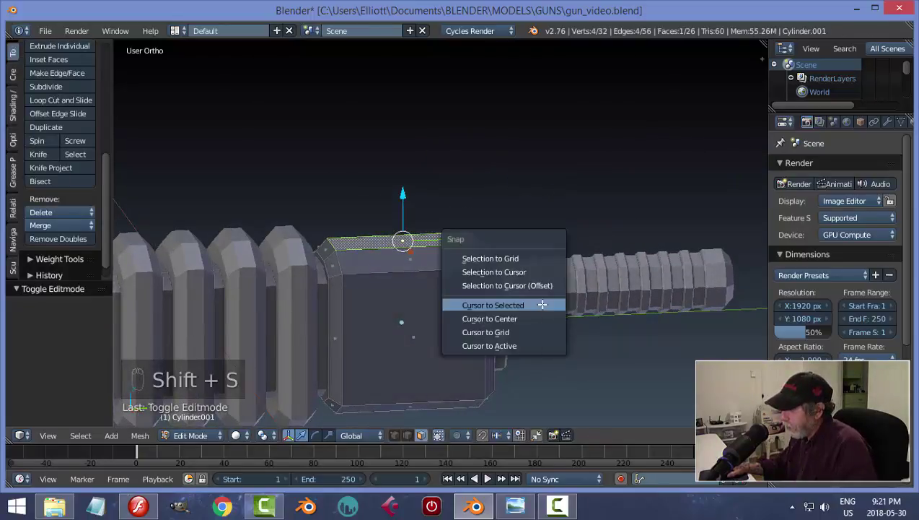
Snap the 3D cursor to the front block's top face and return to Object Mode.
key(a)
key(Tab)
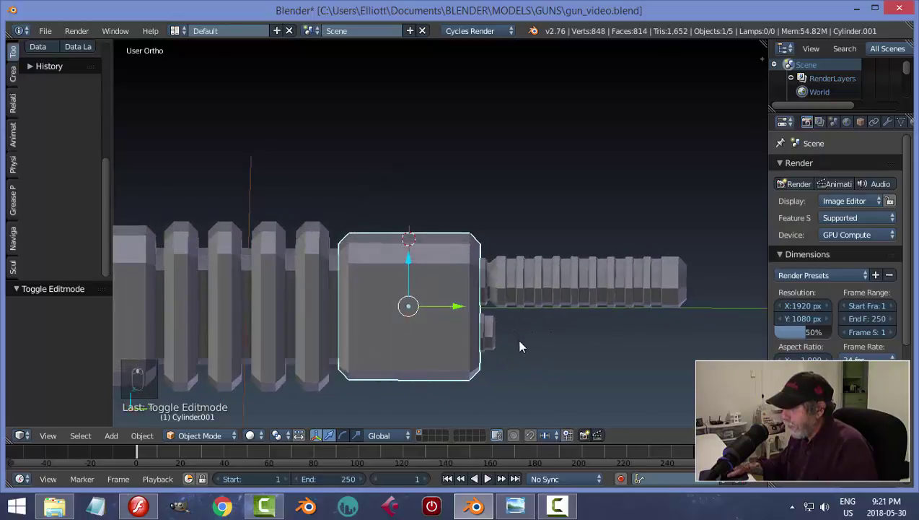
Add a cube on top of the gun body, shrink it and slide it along the body's length.
key(shift+a)
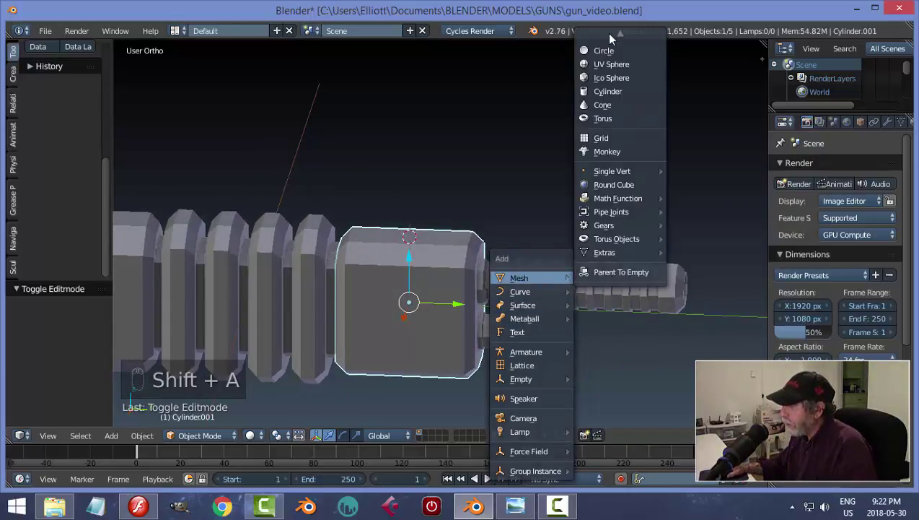
drag(491, 235, 416, 279)
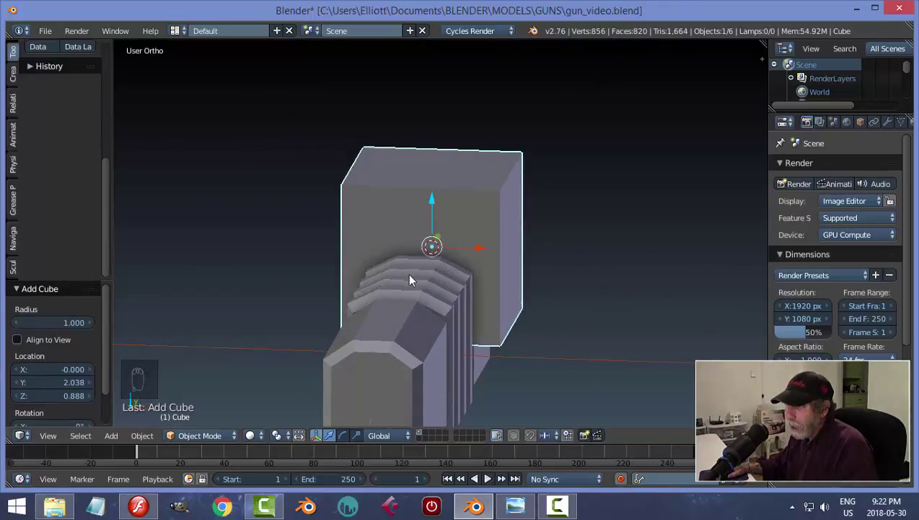
middle_click(485, 293)
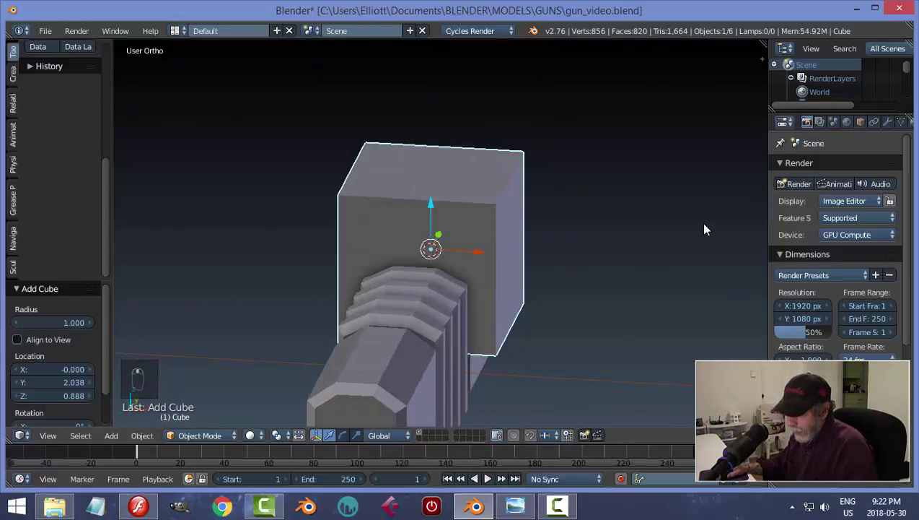
key(s)
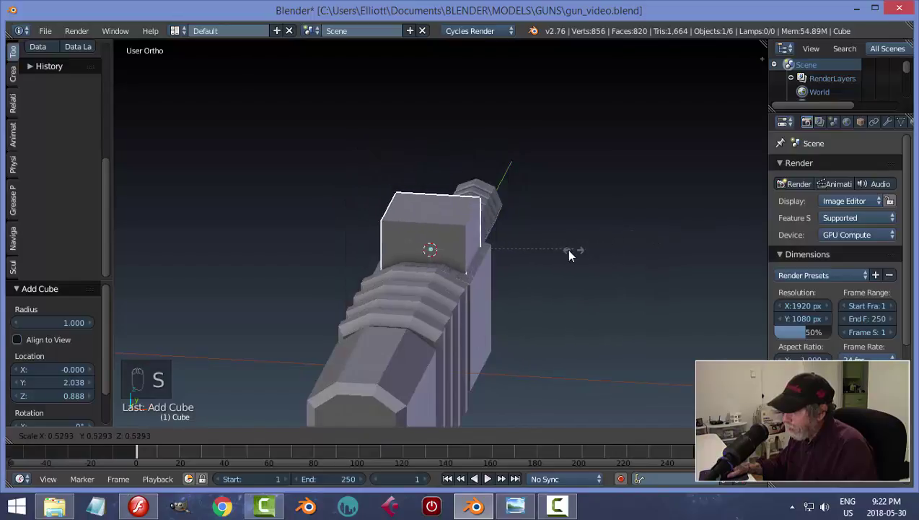
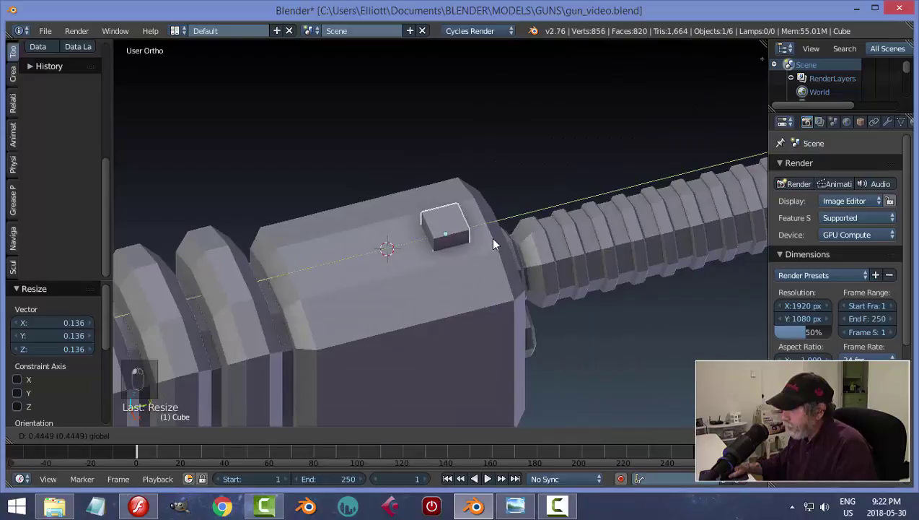
key(KP_3)
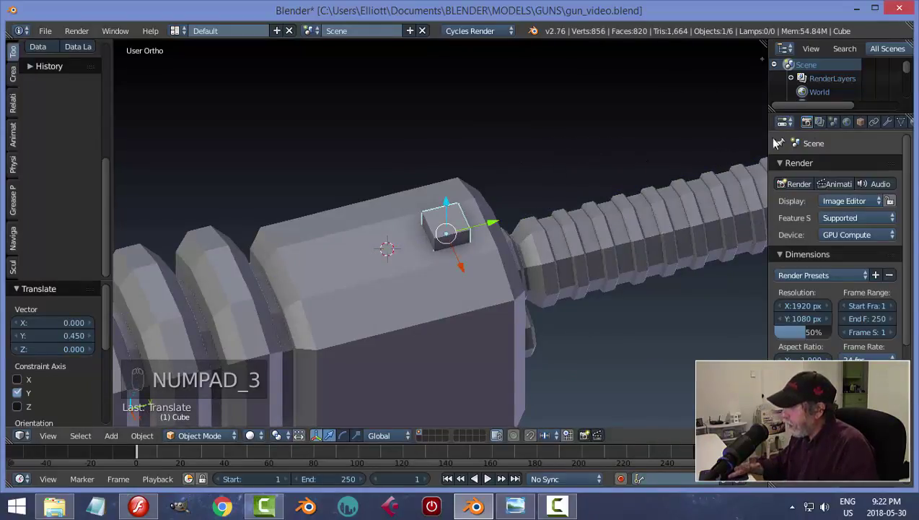
key(KP_3)
middle_click(590, 225)
drag(510, 255, 523, 262)
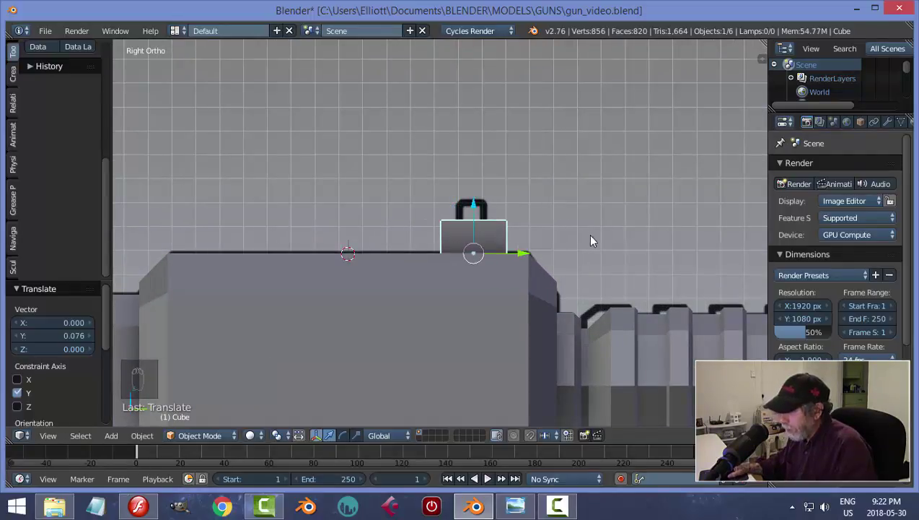
Thin the block front-to-back, raise it onto the body surface and apply its scale.
key(s)
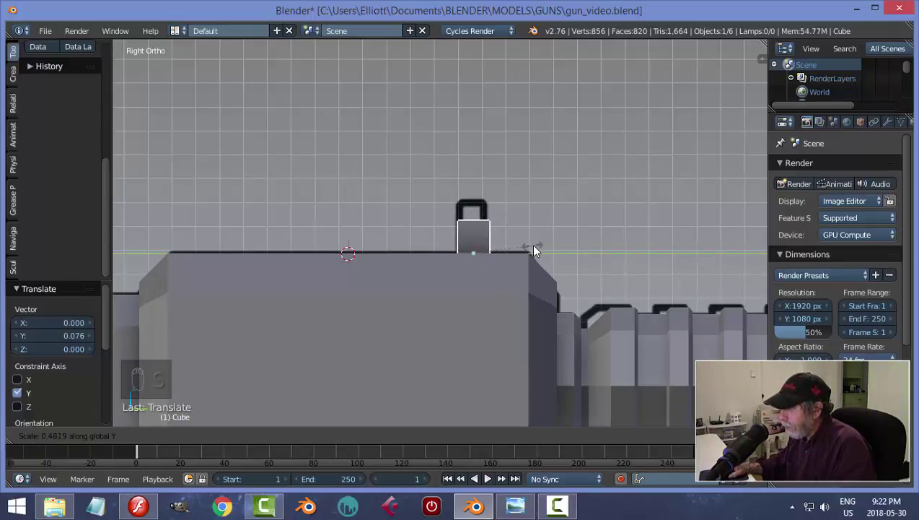
drag(478, 203, 477, 184)
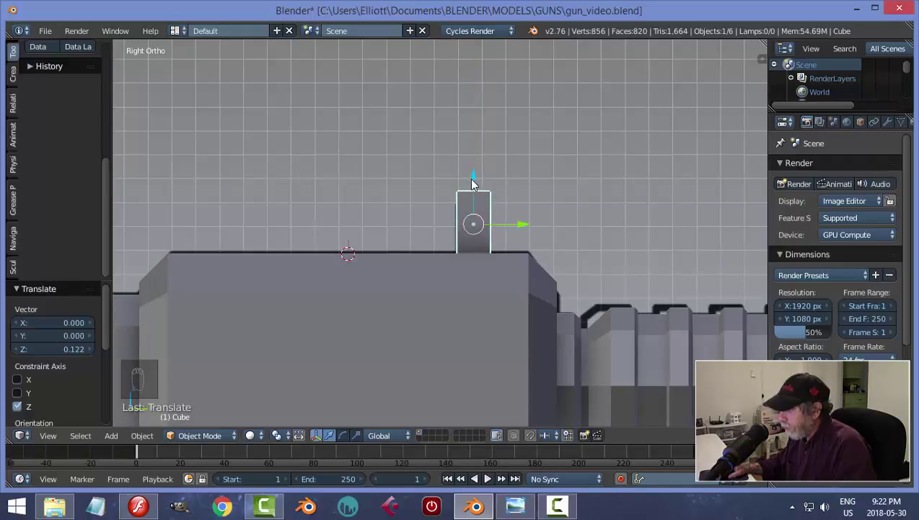
drag(479, 180, 569, 207)
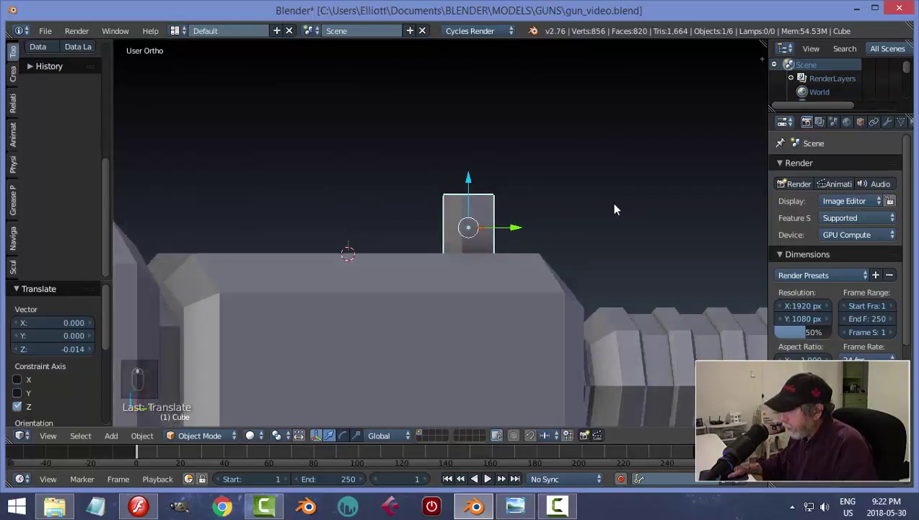
key(KP_3)
key(n)
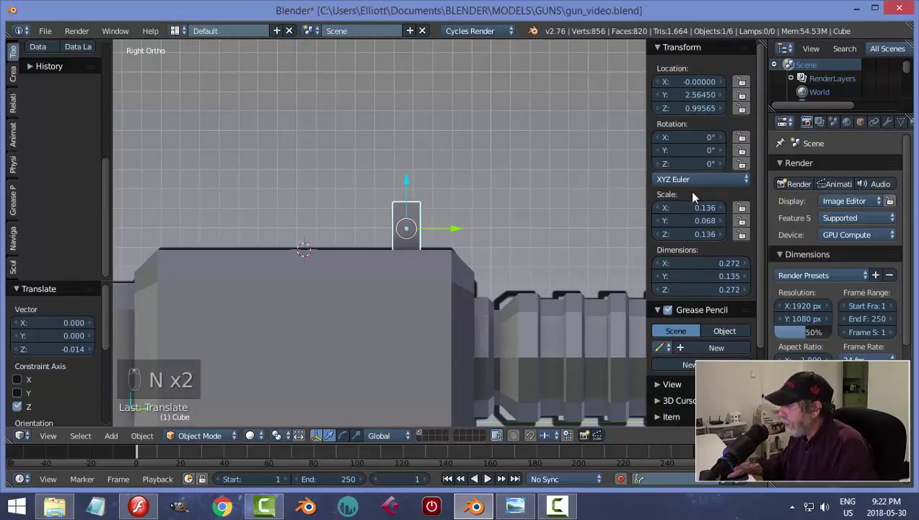
key(ctrl+a)
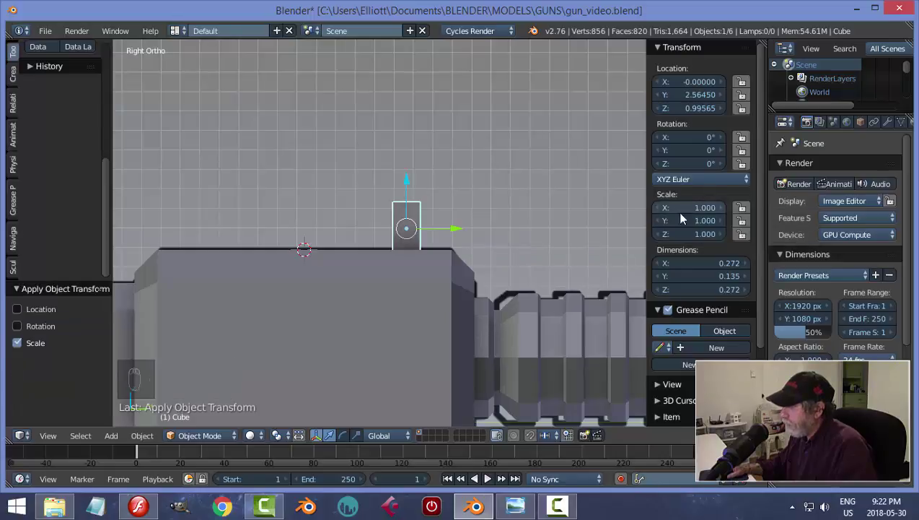
key(n)
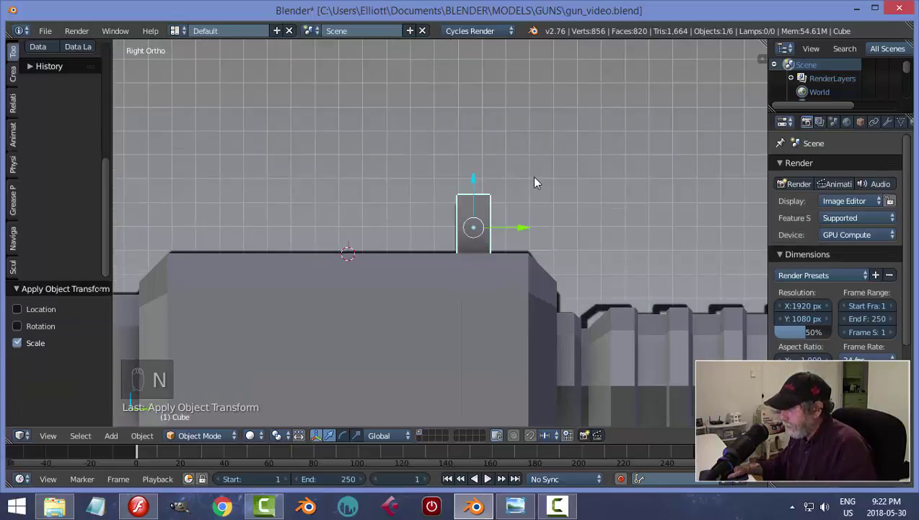
middle_click(579, 201)
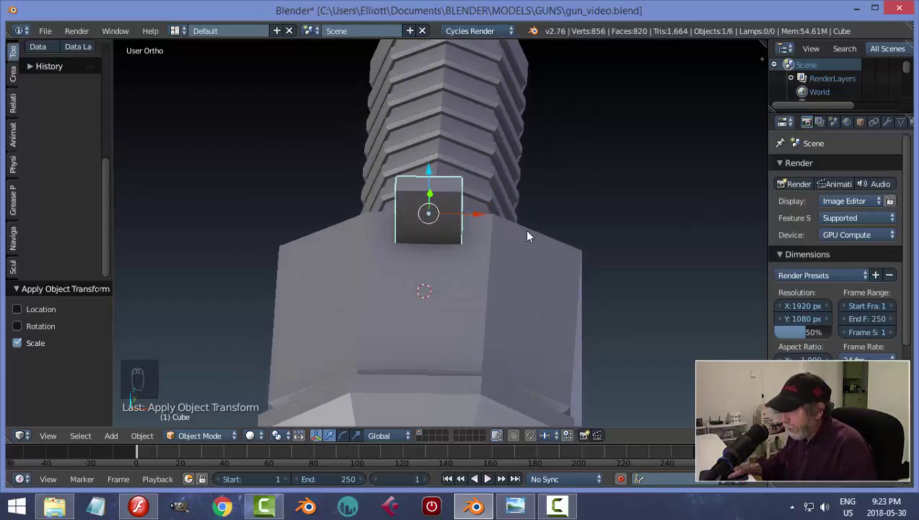
Widen the block side to side in Edit Mode, then deselect all in X-ray side view.
key(Tab)
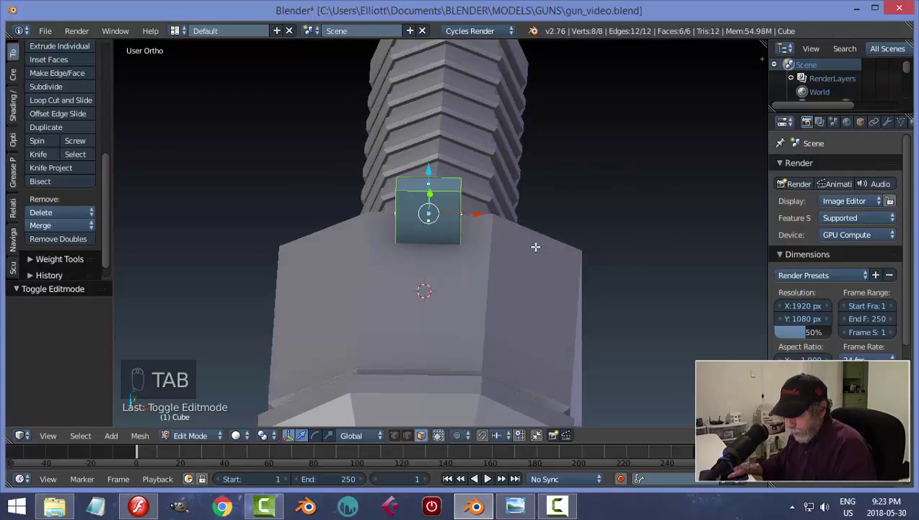
key(s)
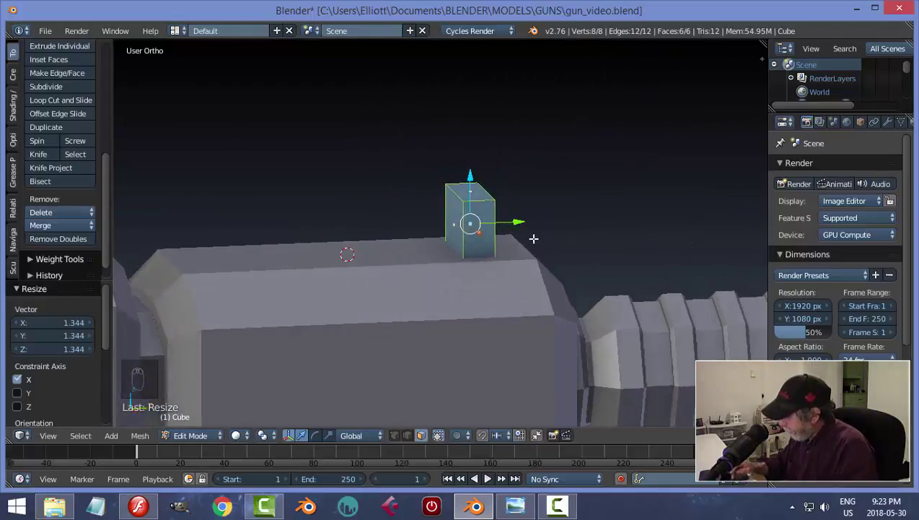
key(KP_3)
key(z)
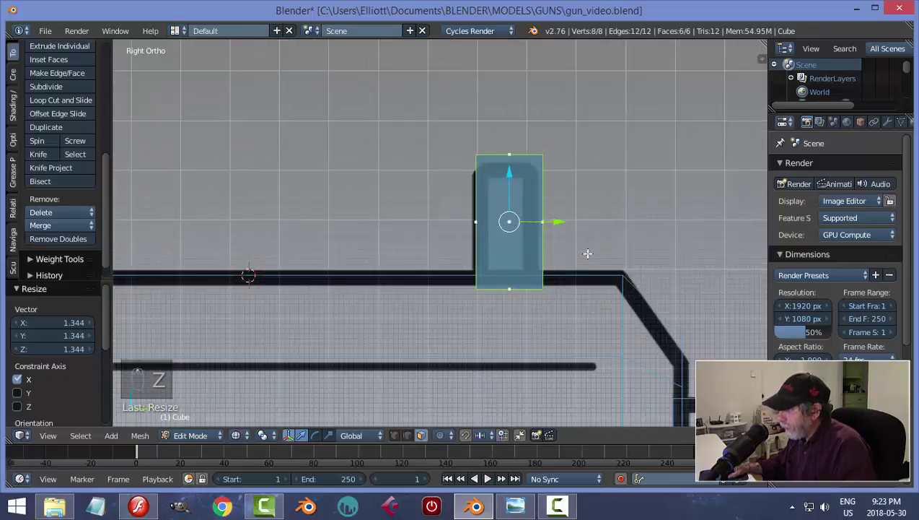
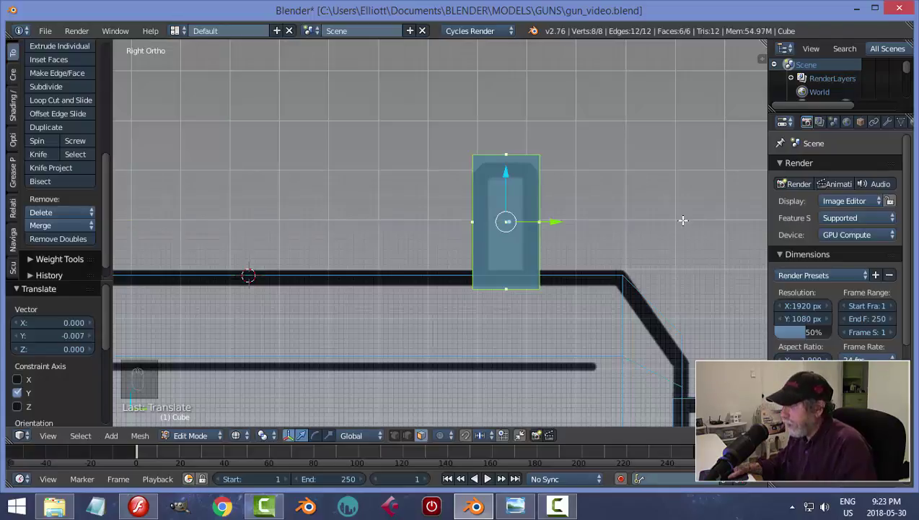
key(a)
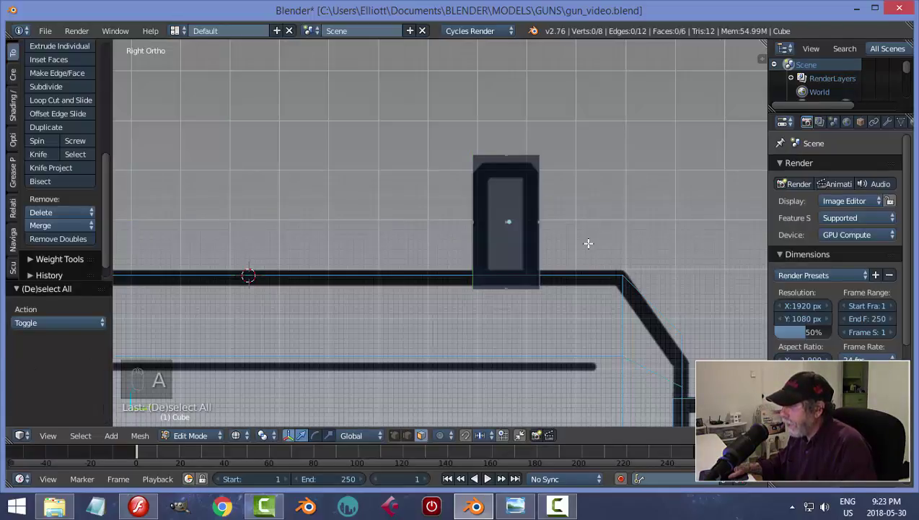
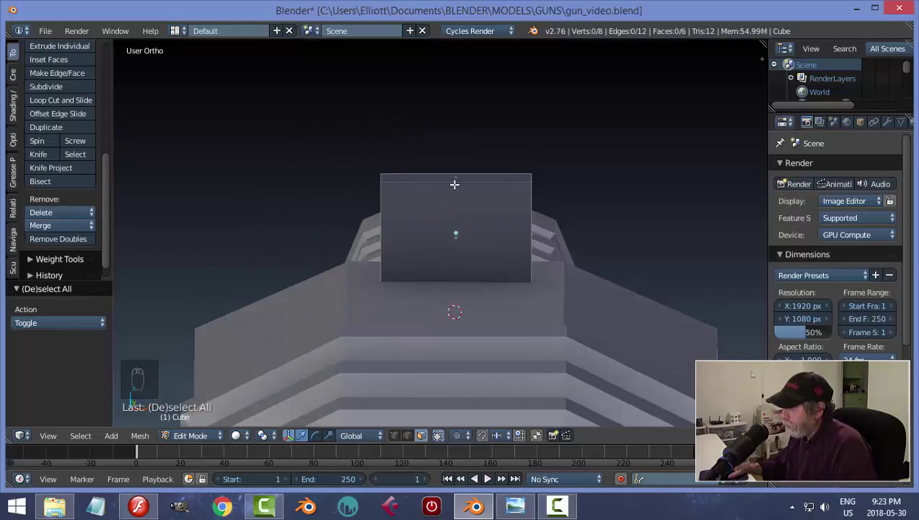
Cut two edge loops, spread them outward and extrude the two outer top faces upward into a notch.
key(ctrl+r)
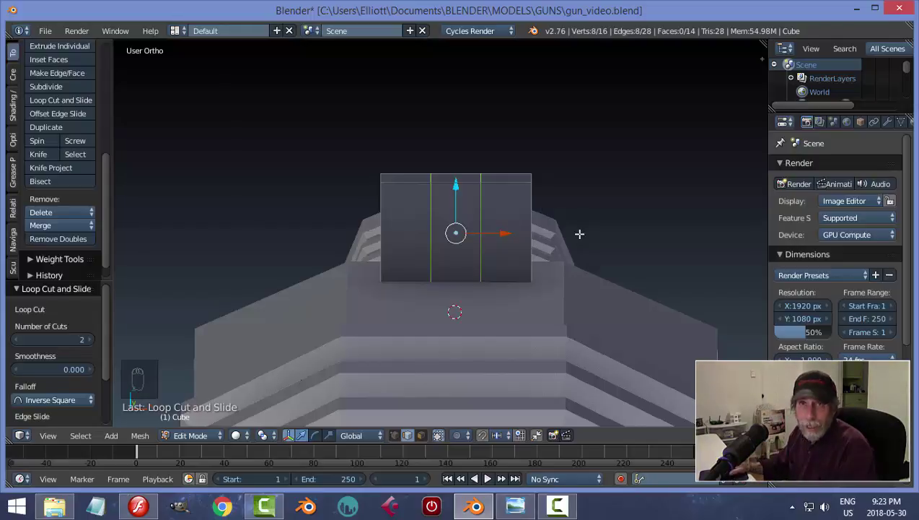
key(s)
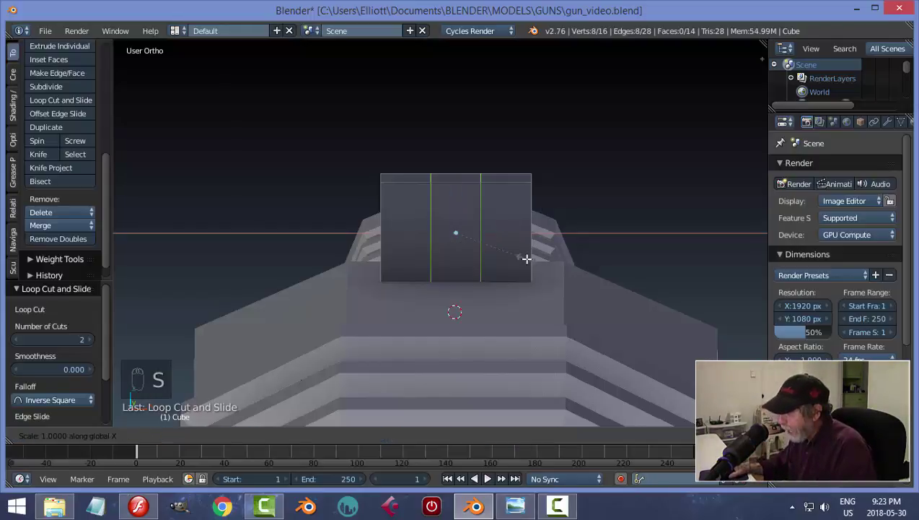
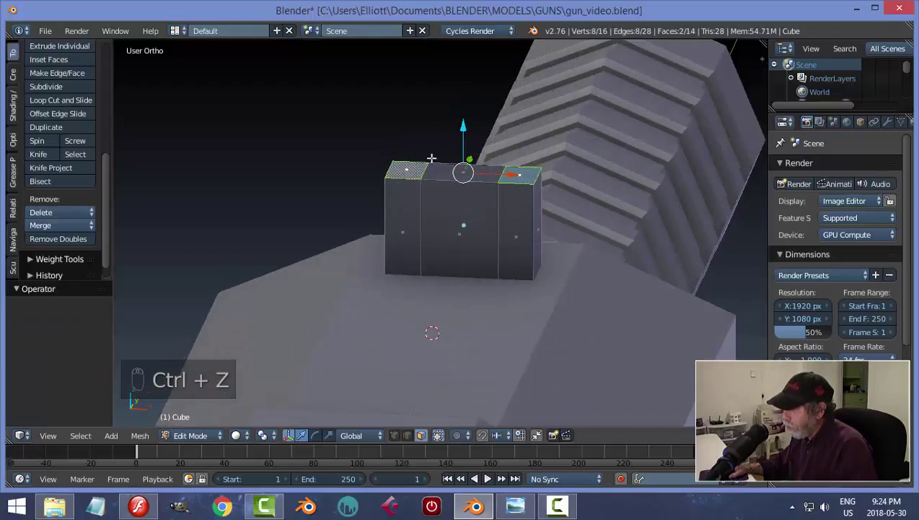
key(e)
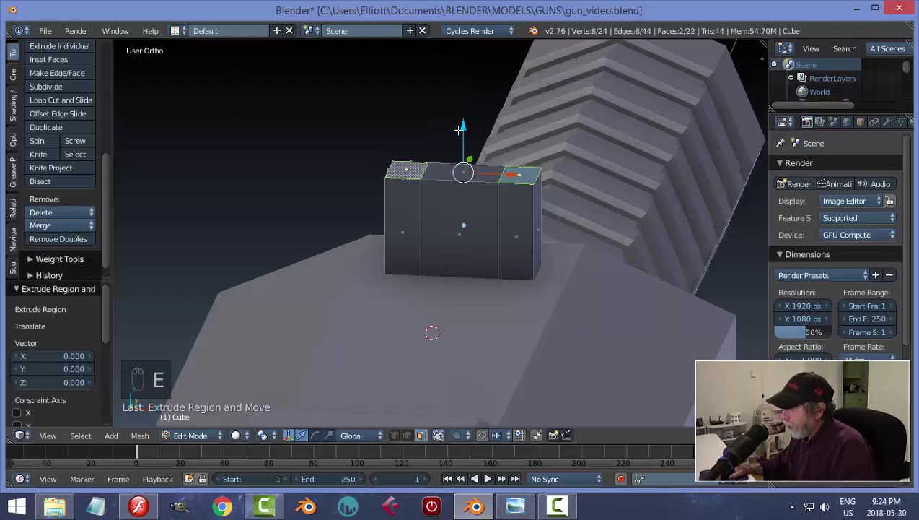
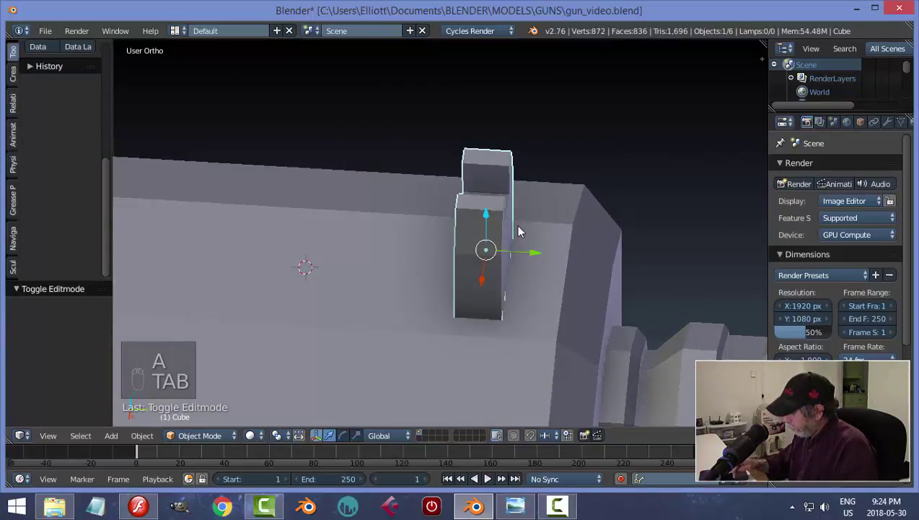
Lower the notched sight along Z onto the gun body in X-ray side view and inspect it.
key(KP_3)
key(z)
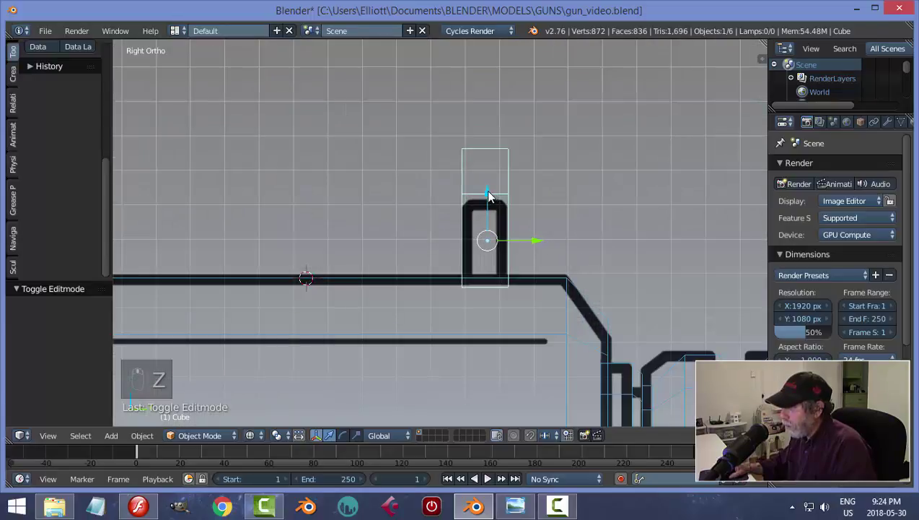
drag(493, 198, 529, 245)
drag(449, 239, 610, 257)
key(z)
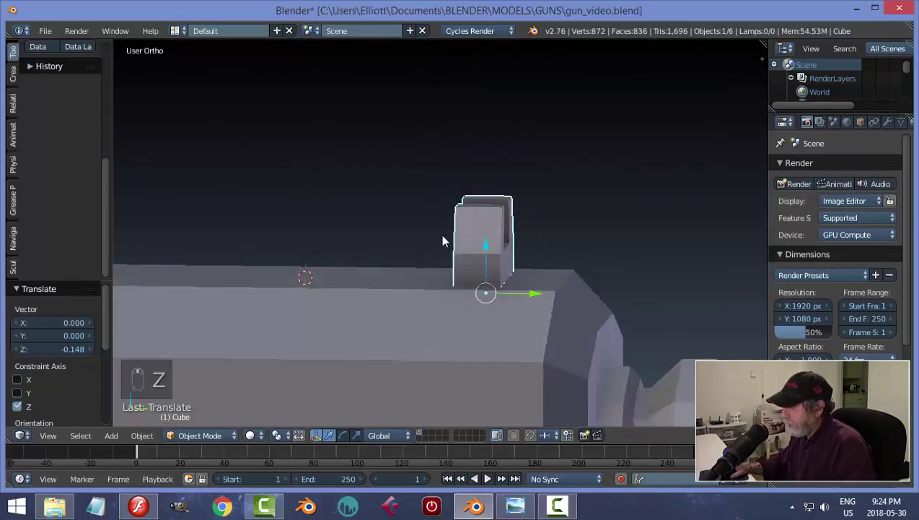
drag(631, 247, 483, 273)
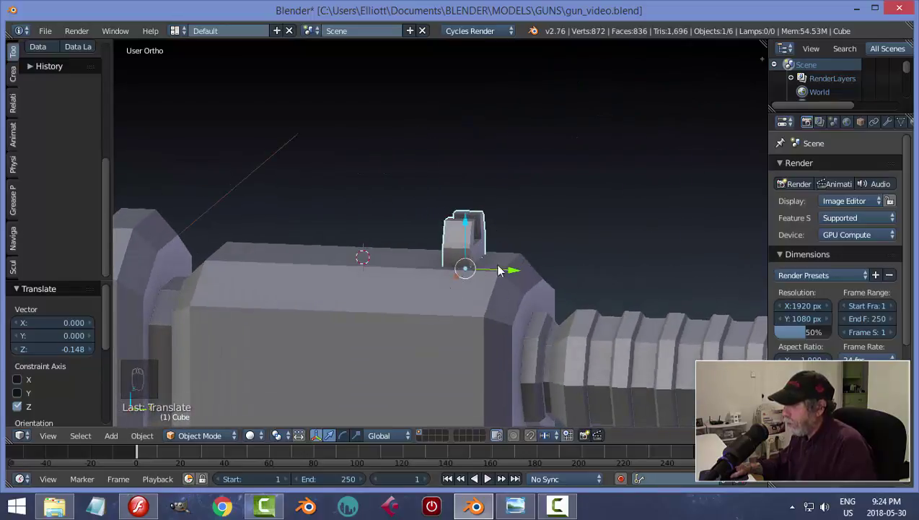
middle_click(481, 294)
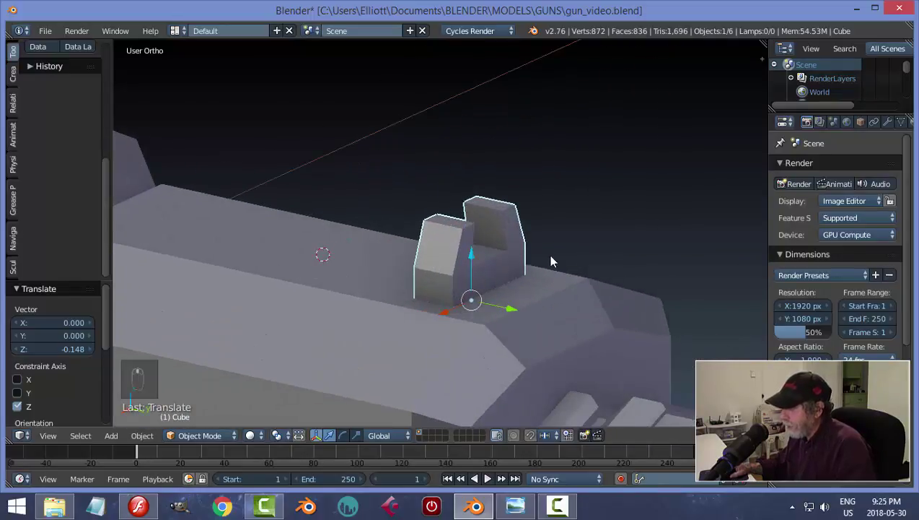
drag(490, 229, 564, 214)
Lower the sight further so its base sinks into the body's top.
key(Tab)
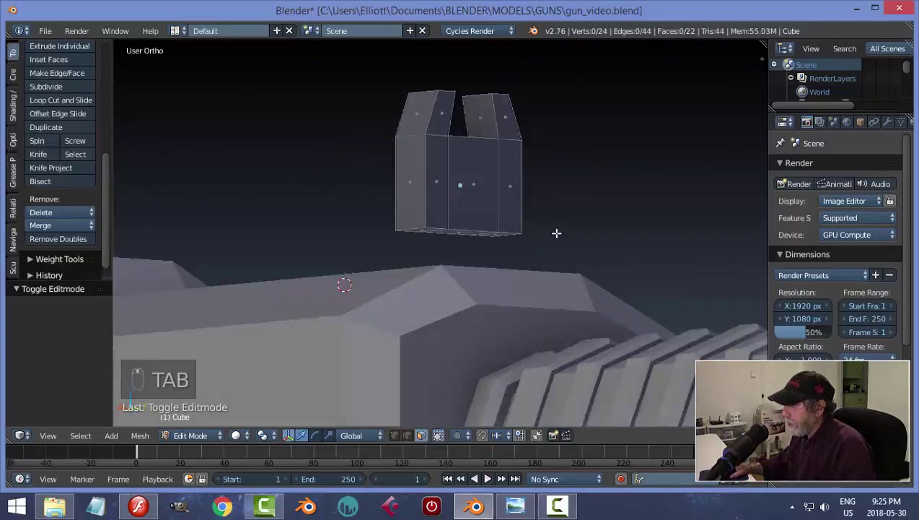
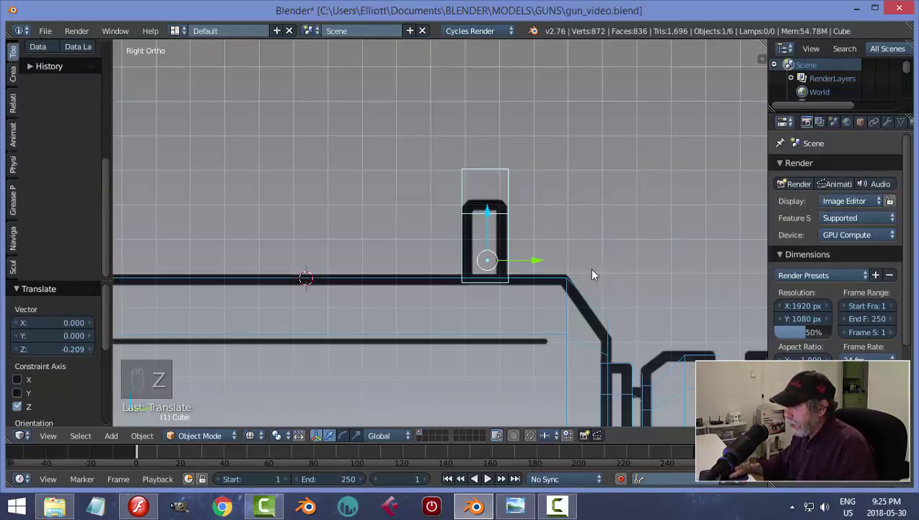
drag(551, 236, 628, 254)
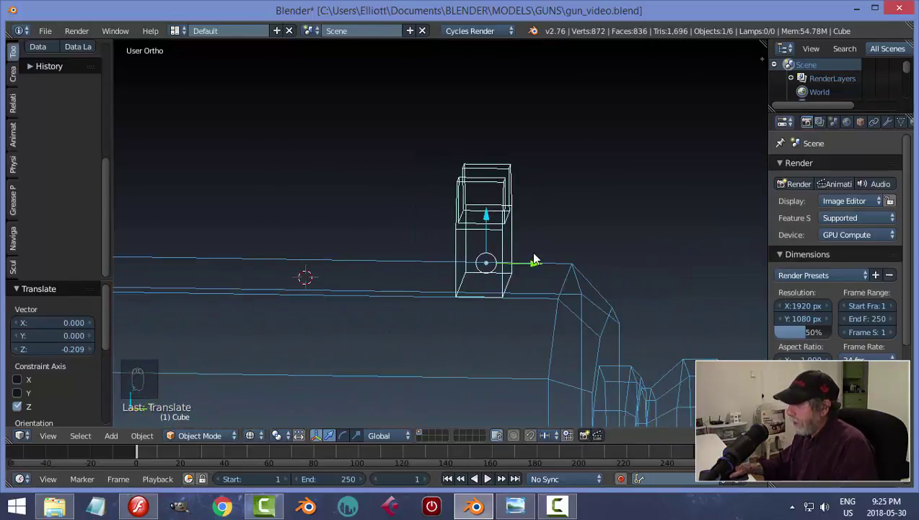
key(z)
middle_click(547, 253)
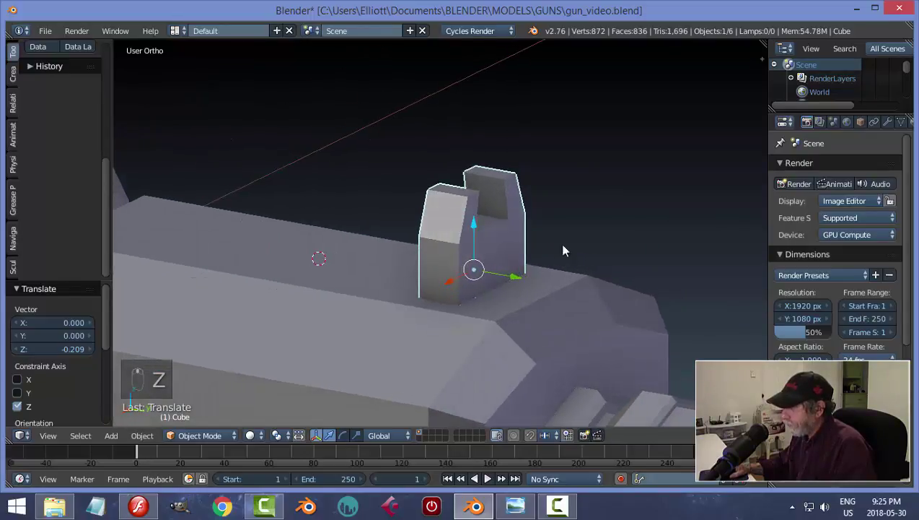
Bevel the sight block's outline edges and leave mesh editing.
key(Tab)
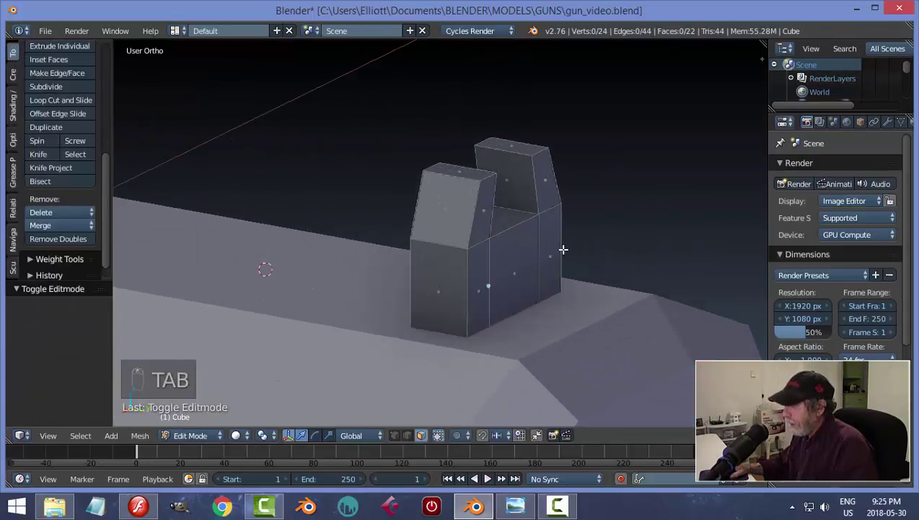
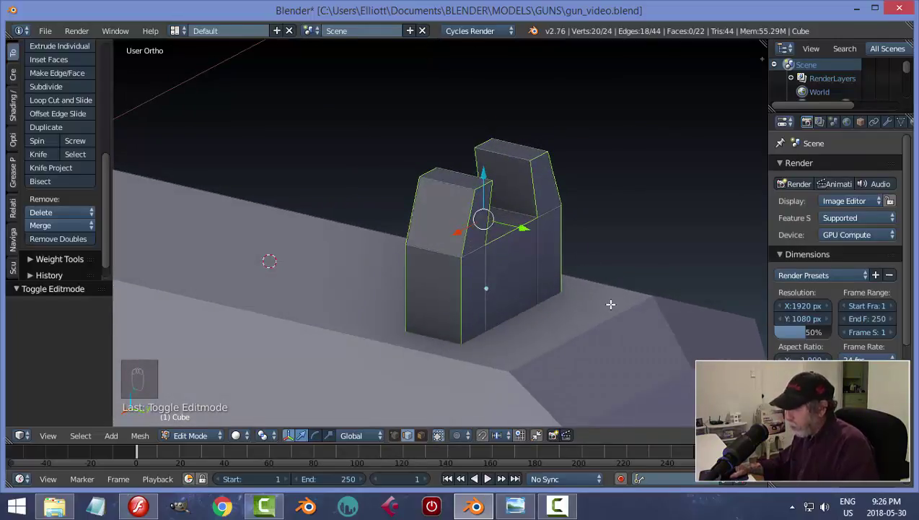
key(ctrl+b)
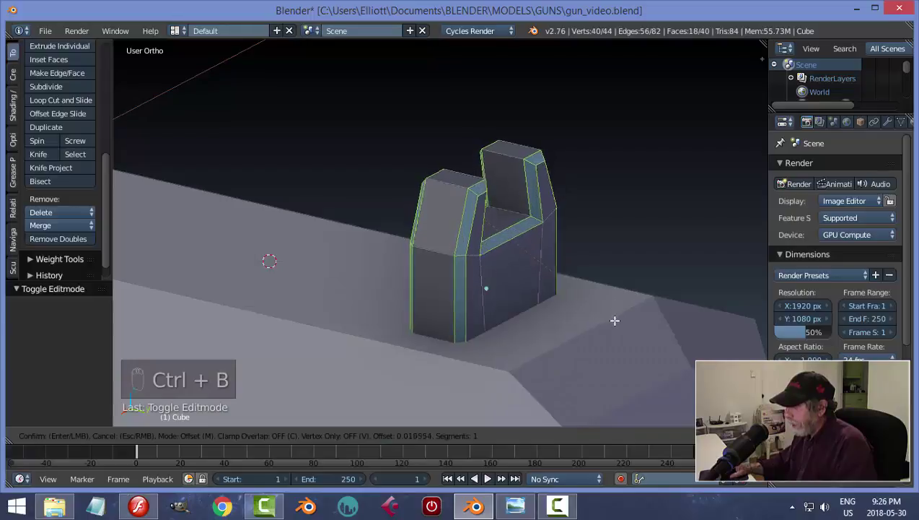
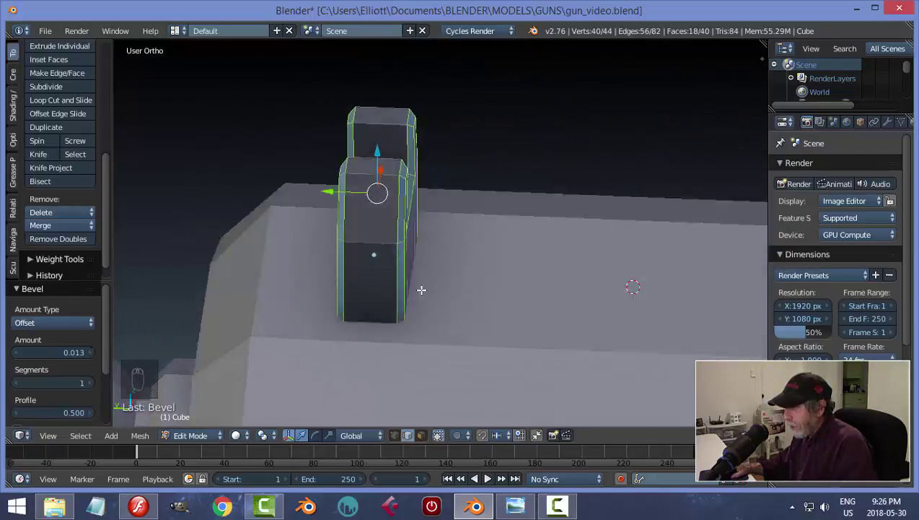
key(Tab)
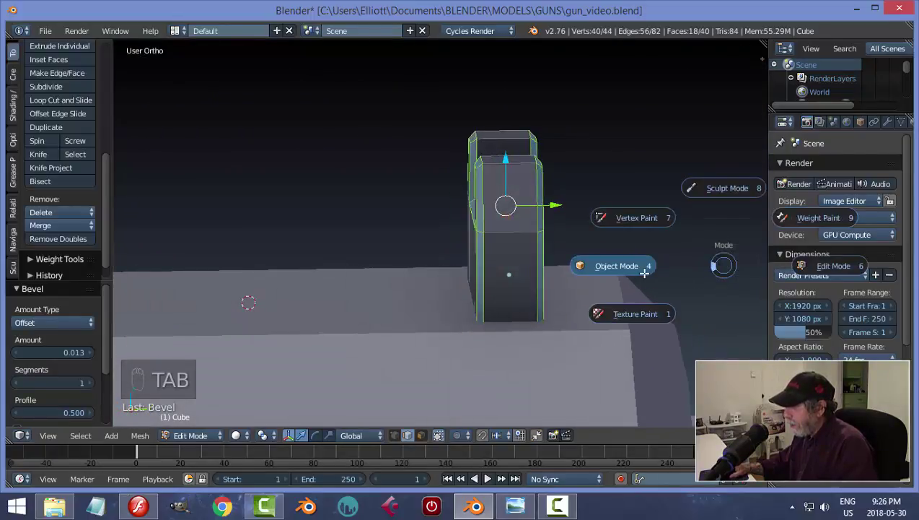
Nudge the rear sight down onto the gun body after checking it from several angles.
key(a)
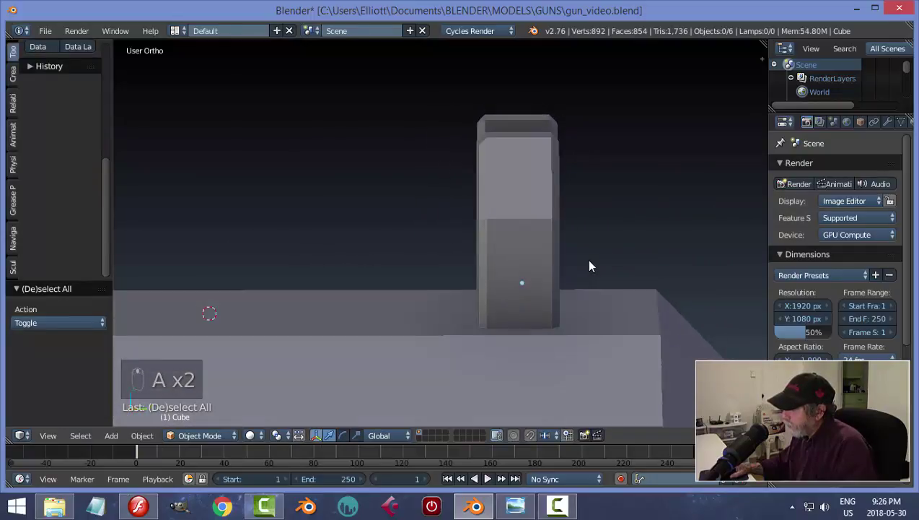
drag(642, 267, 603, 281)
drag(603, 281, 566, 289)
middle_click(541, 282)
key(s)
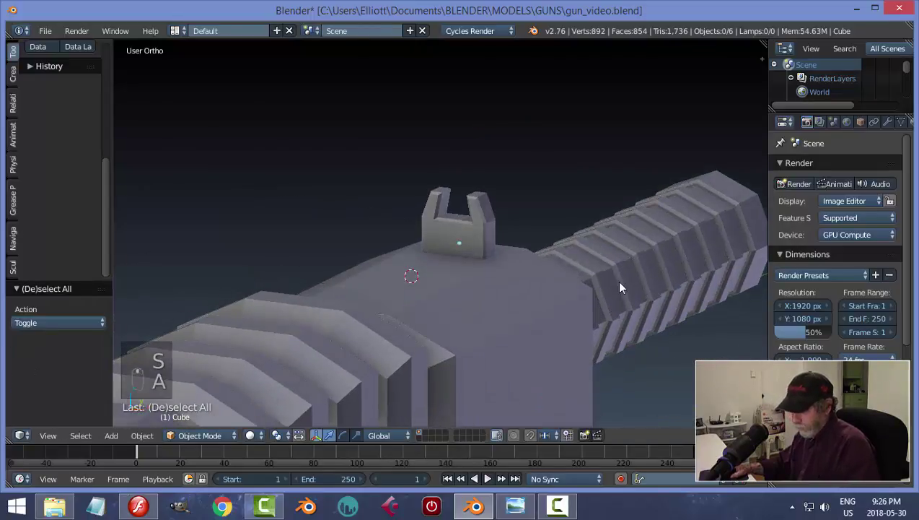
key(ctrl+s)
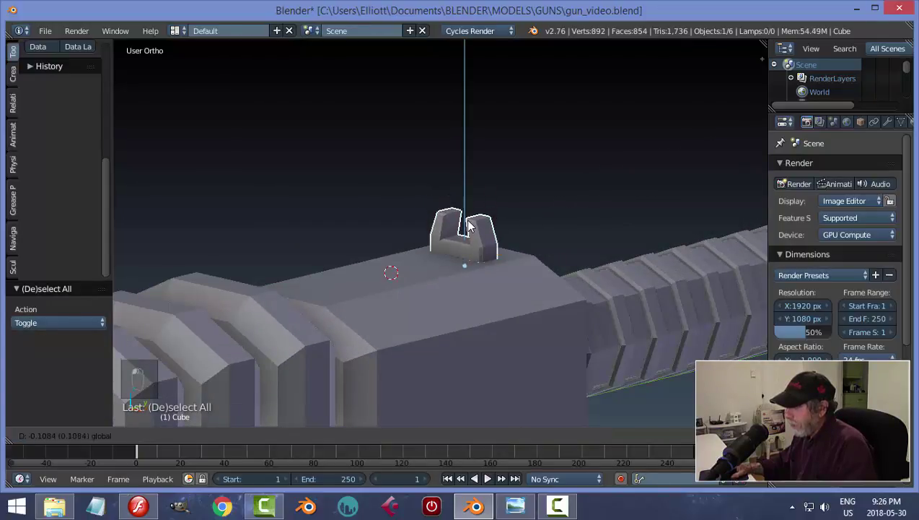
key(KP_3)
Deselect everything, save the file and view the whole gun from the side.
drag(470, 227, 459, 203)
key(a)
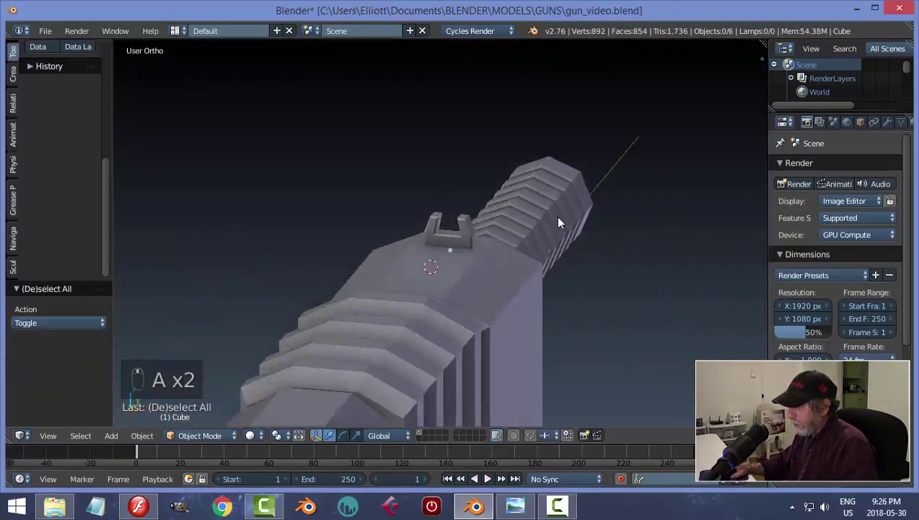
key(ctrl+s)
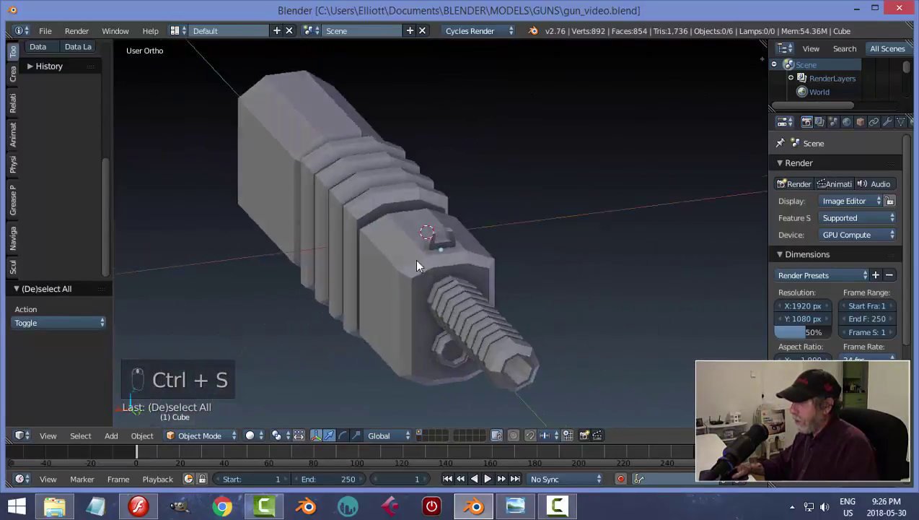
middle_click(581, 248)
drag(678, 248, 710, 242)
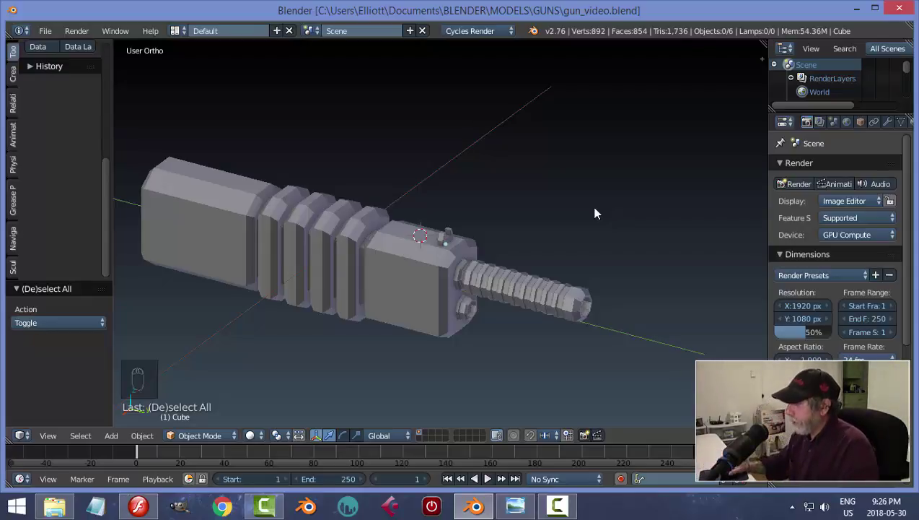
Pan the side view down to the grip drawing and place the 3D cursor in the grip's top block.
key(KP_3)
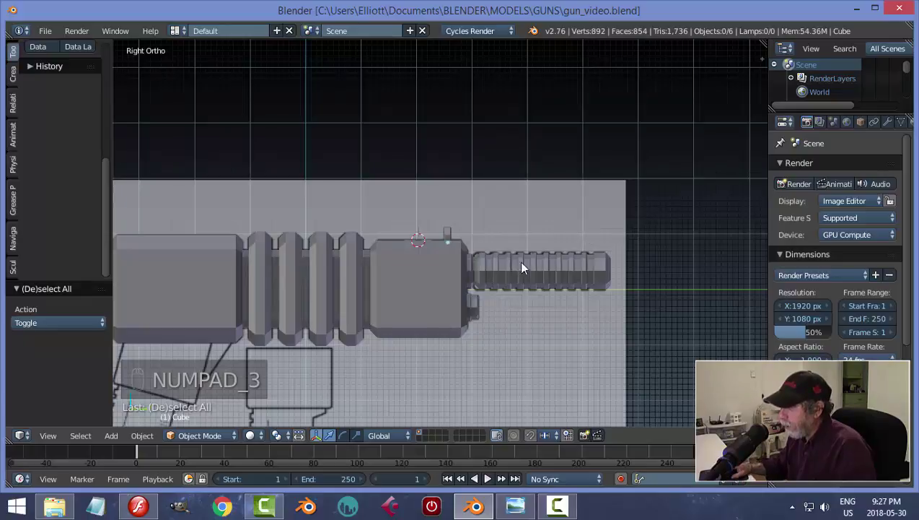
drag(504, 256, 272, 165)
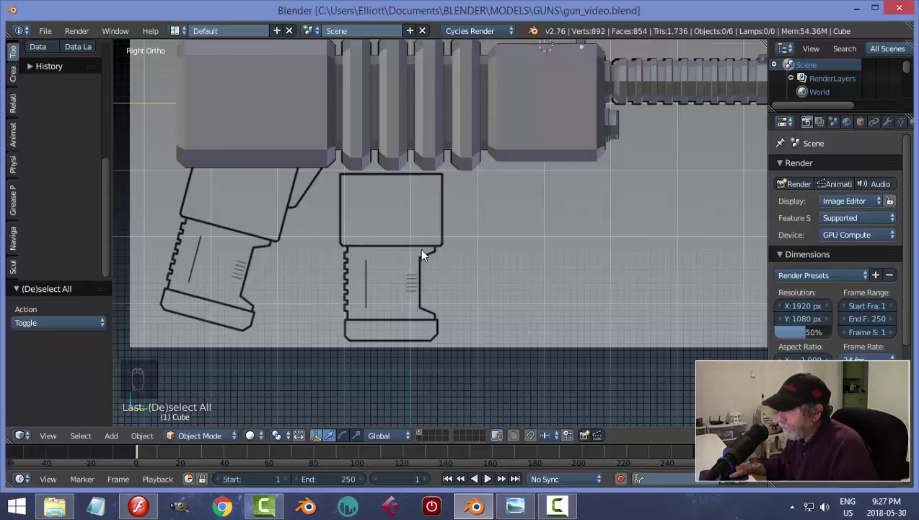
drag(529, 262, 361, 210)
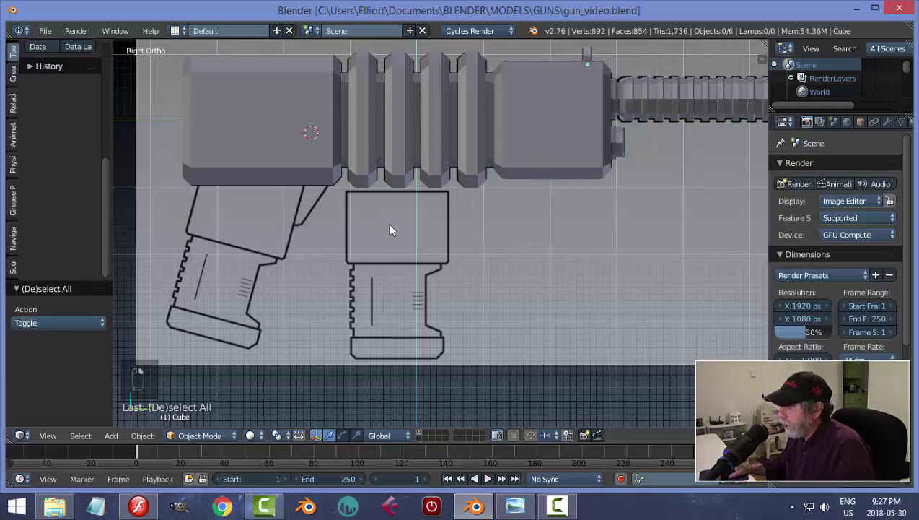
drag(426, 241, 352, 305)
drag(392, 285, 352, 305)
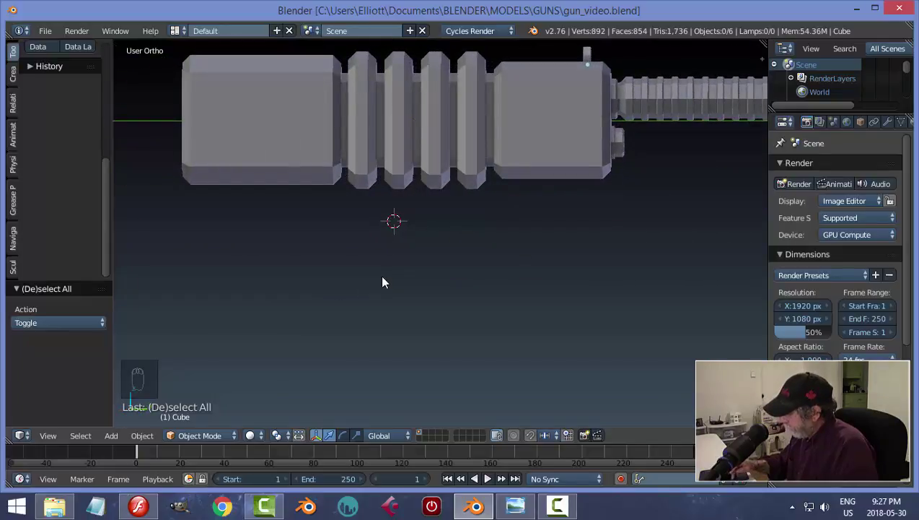
key(KP_3)
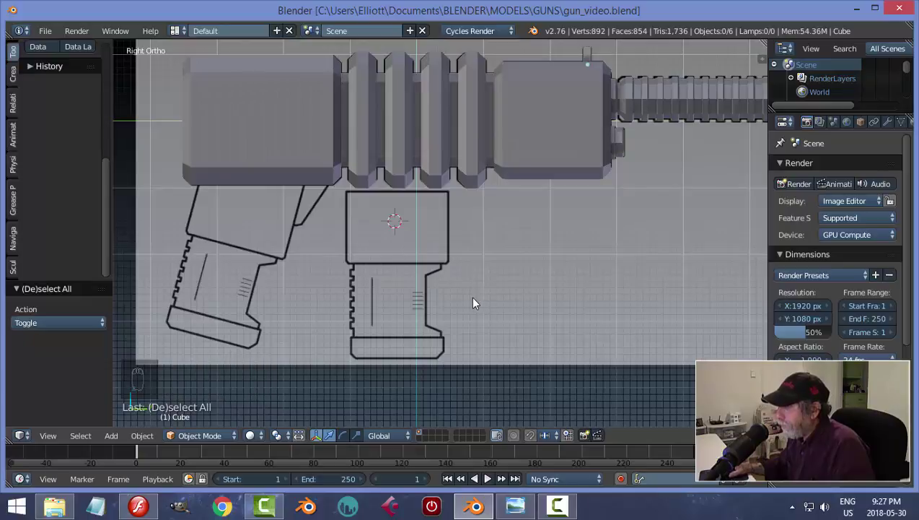
Add a cube at the grip block, switch to wireframe, shrink it and line it up with the block.
key(shift+a)
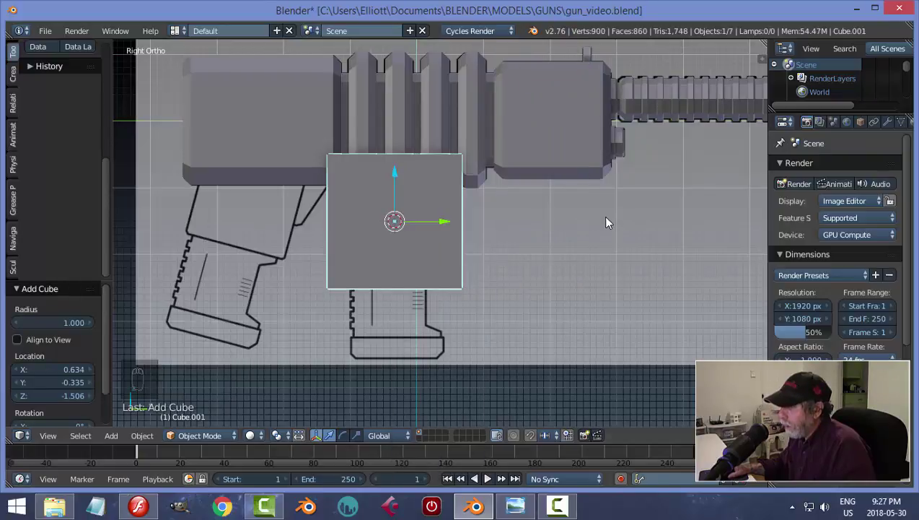
key(z)
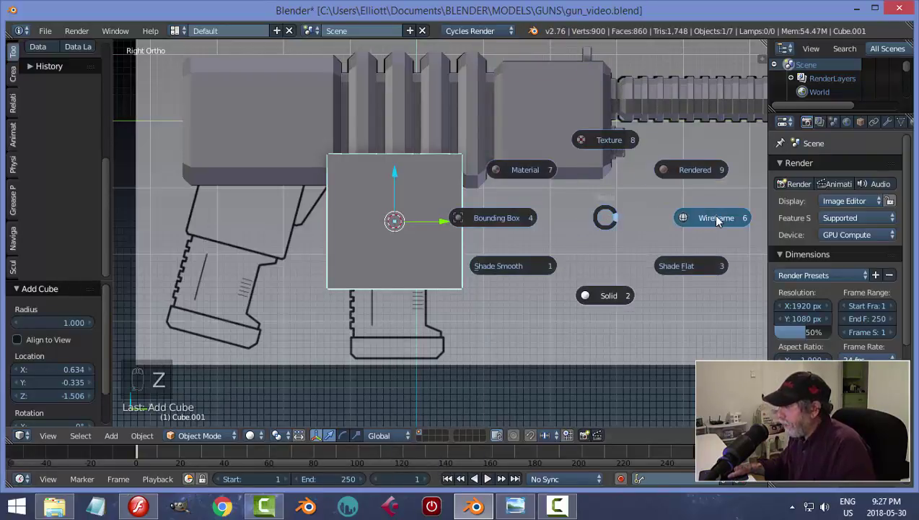
key(s)
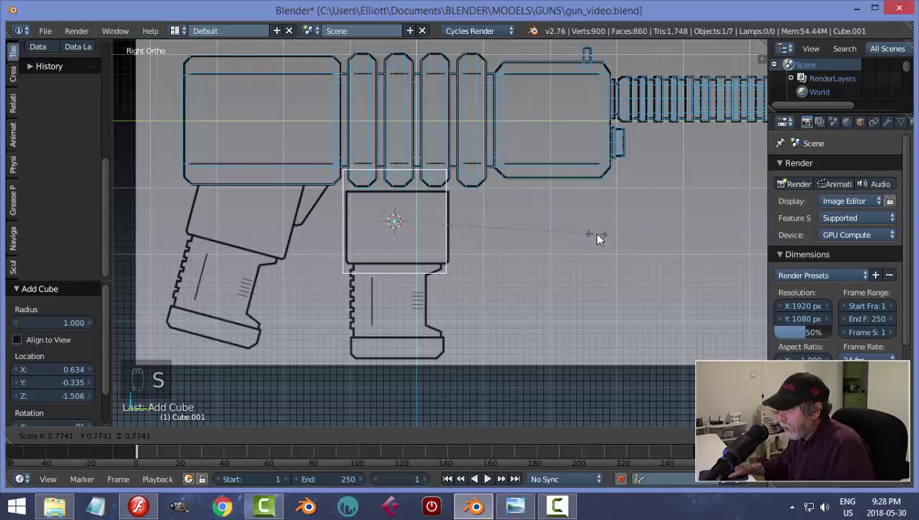
drag(447, 223, 525, 281)
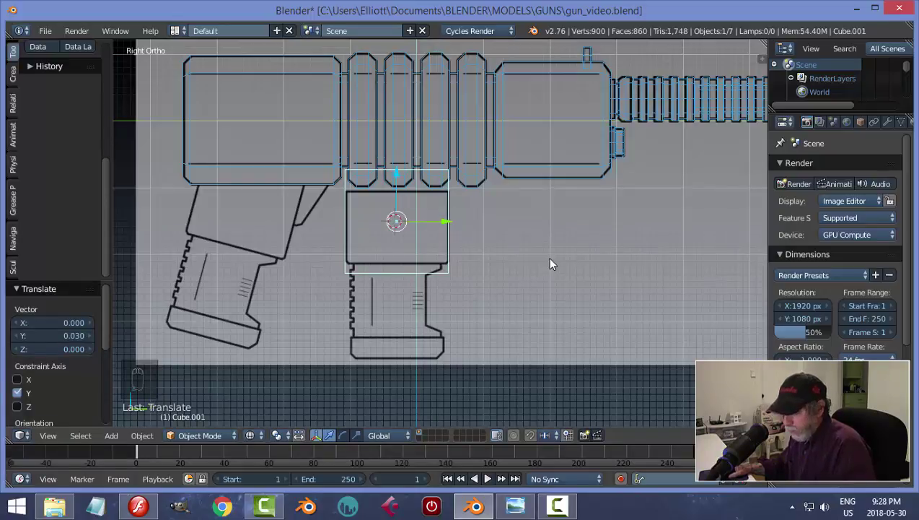
Flatten and lower the cube so it fills the grip's top block outline, ready to apply its scale.
key(s)
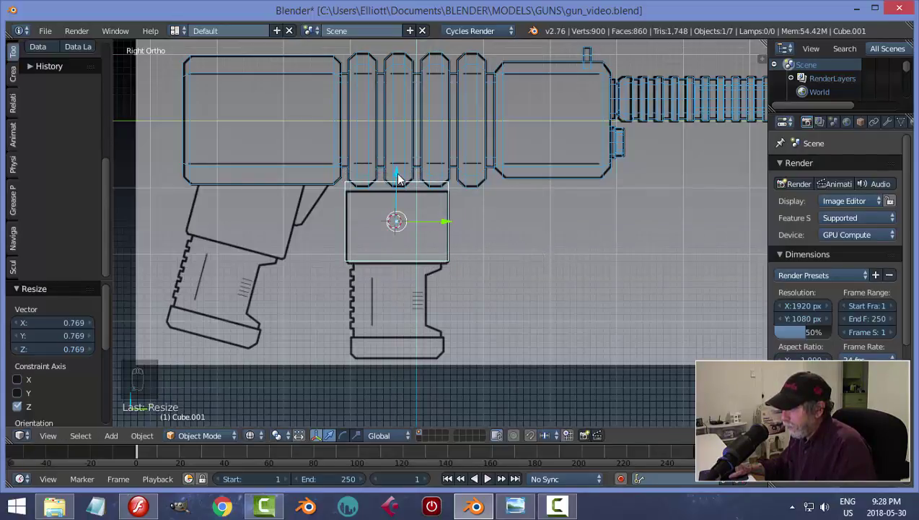
drag(404, 178, 404, 188)
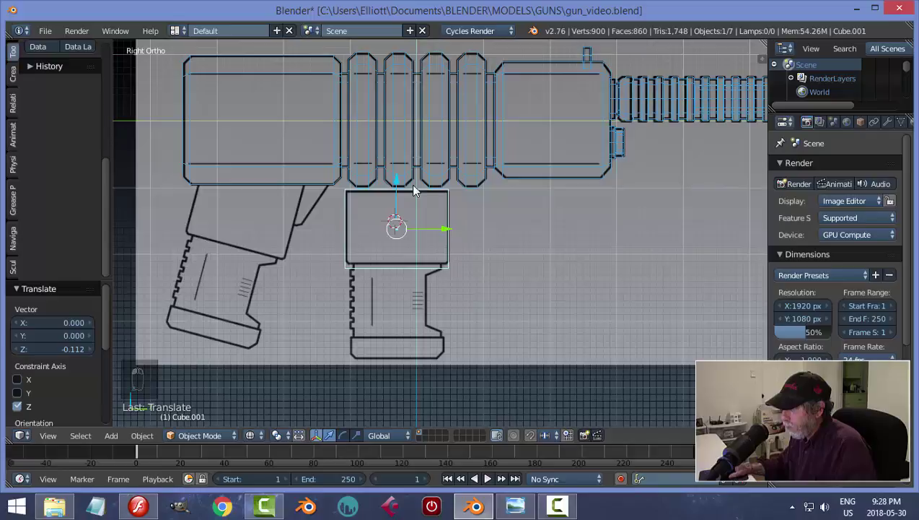
key(s)
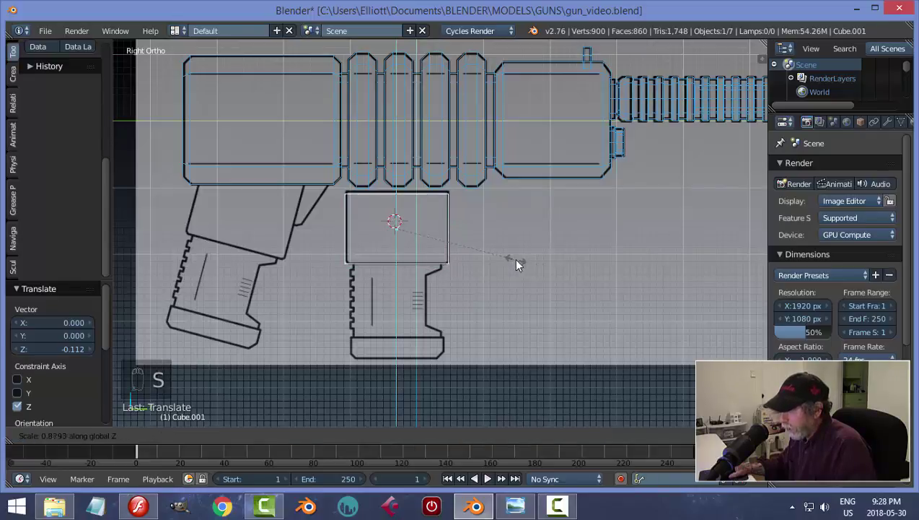
drag(402, 188, 404, 186)
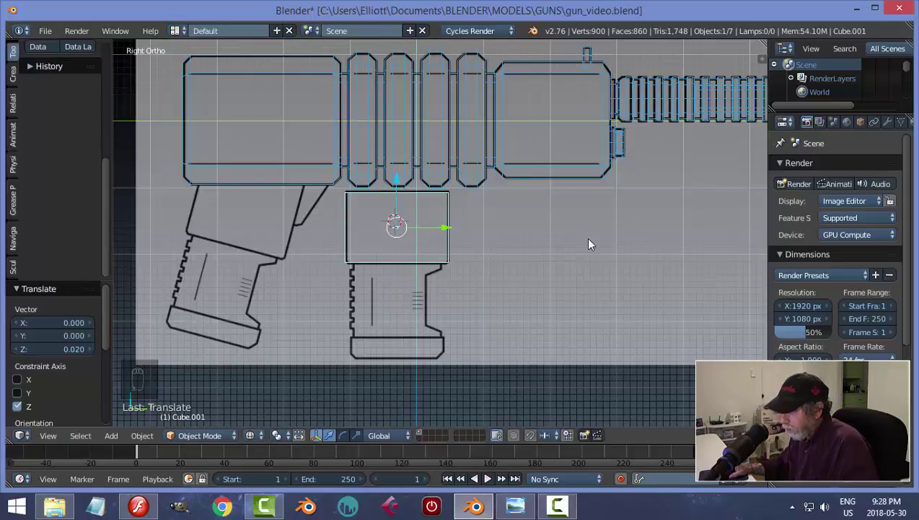
key(ctrl+a)
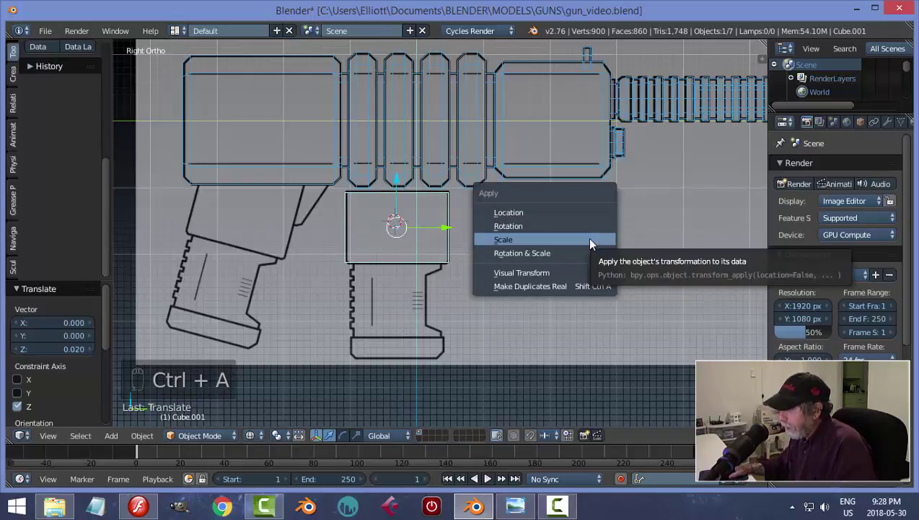
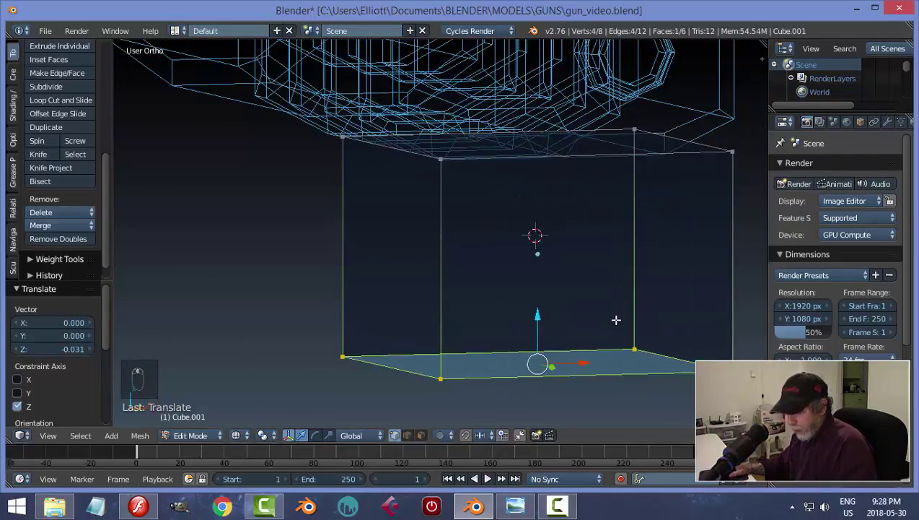
Narrow the grip cube's width from the front view into a slim upright block.
key(a)
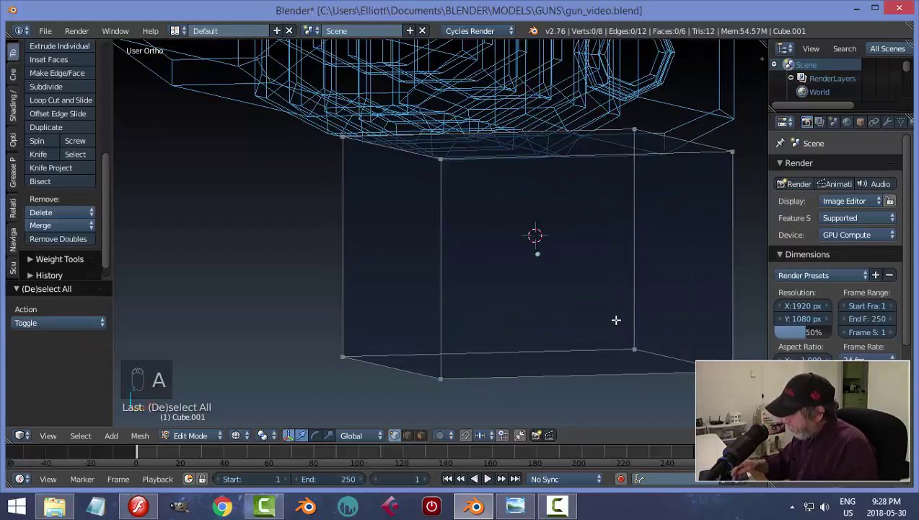
key(KP_1)
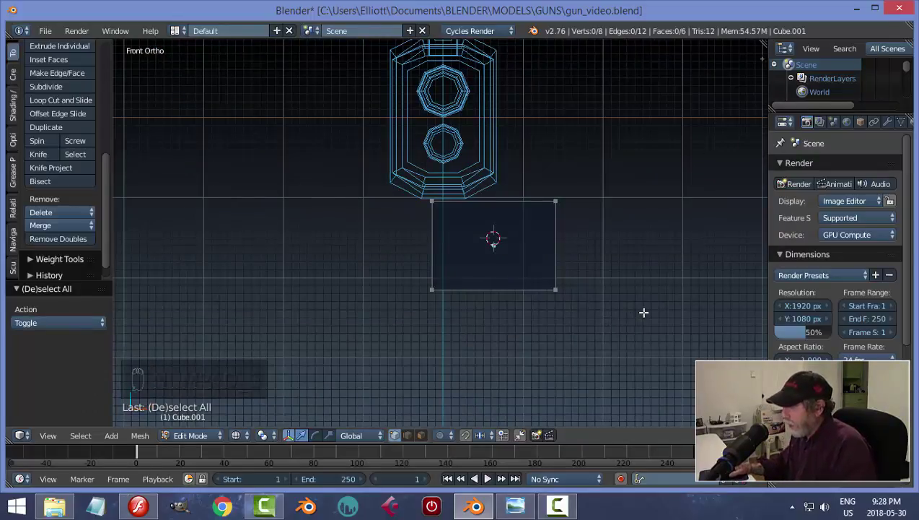
key(s)
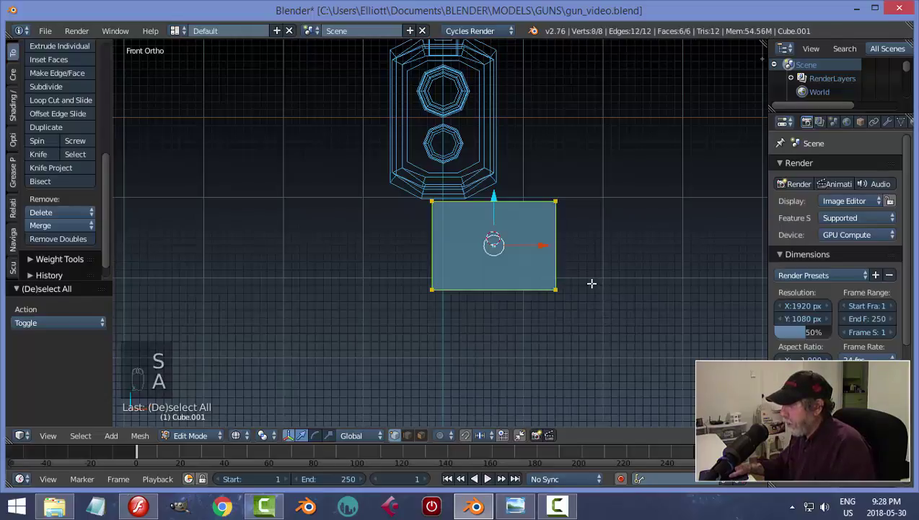
key(s)
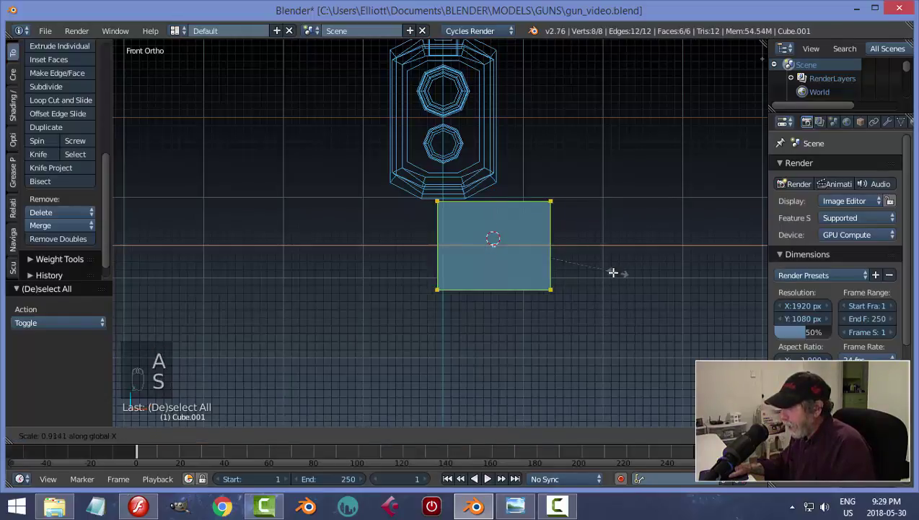
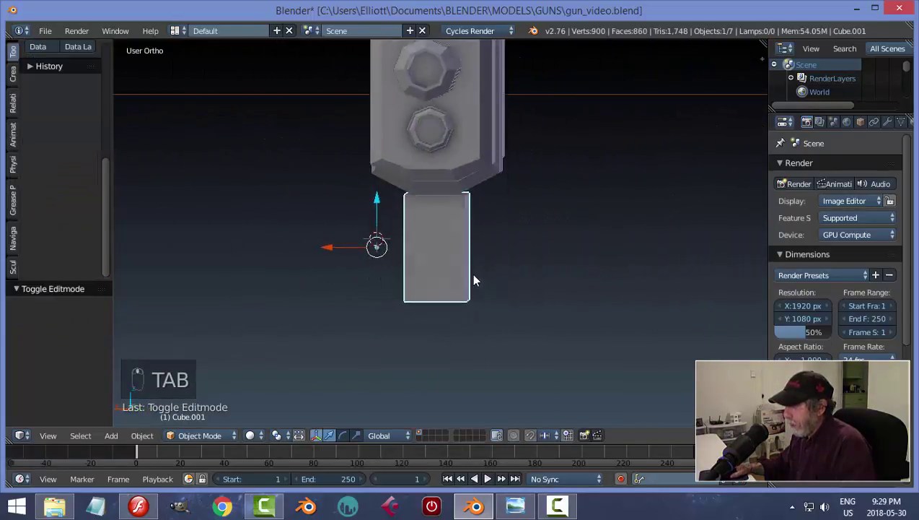
middle_click(447, 302)
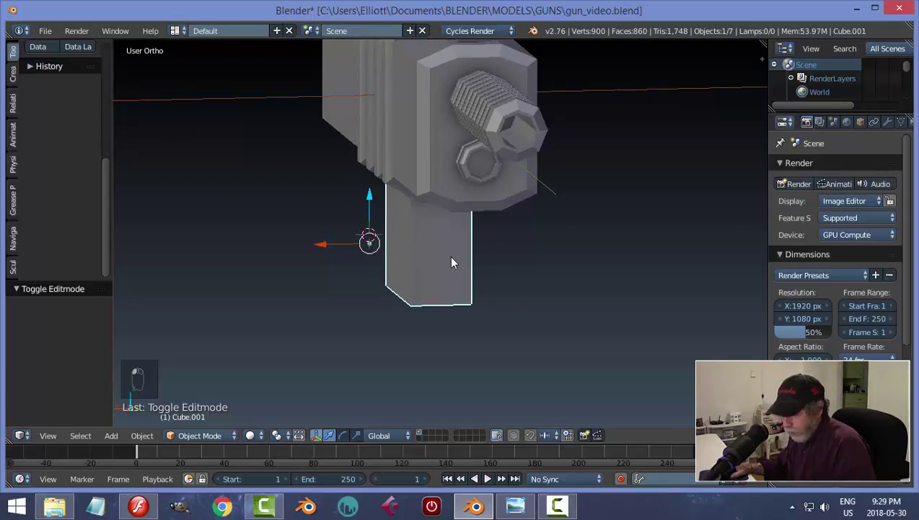
Snap the 3D cursor to the grip block's centre and enter Edit Mode from the side view.
key(shift+s)
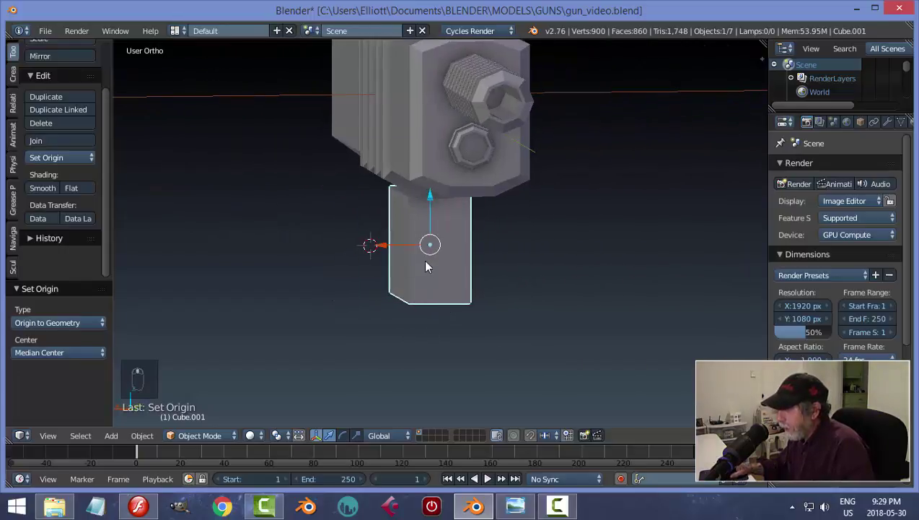
key(shift+s)
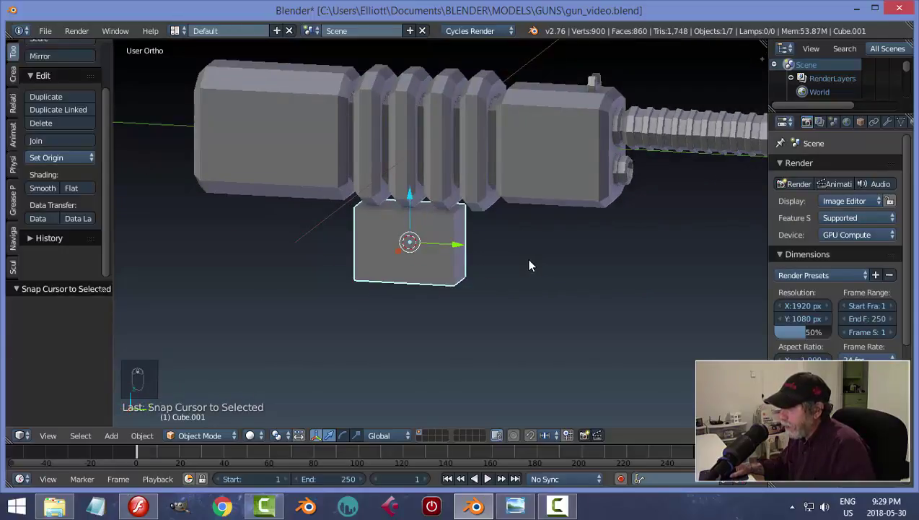
key(KP_3)
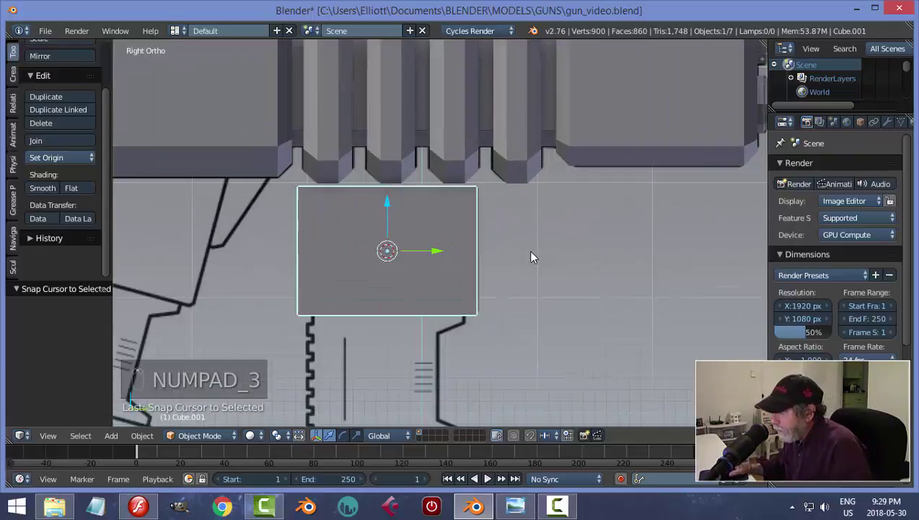
key(Tab)
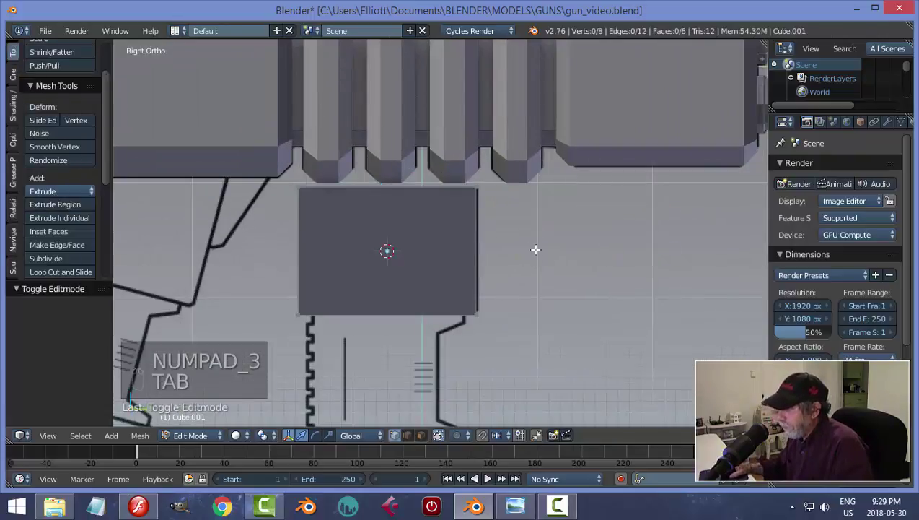
Lower the grip block's bottom vertices along Z to the reference outline's bottom edge.
key(z)
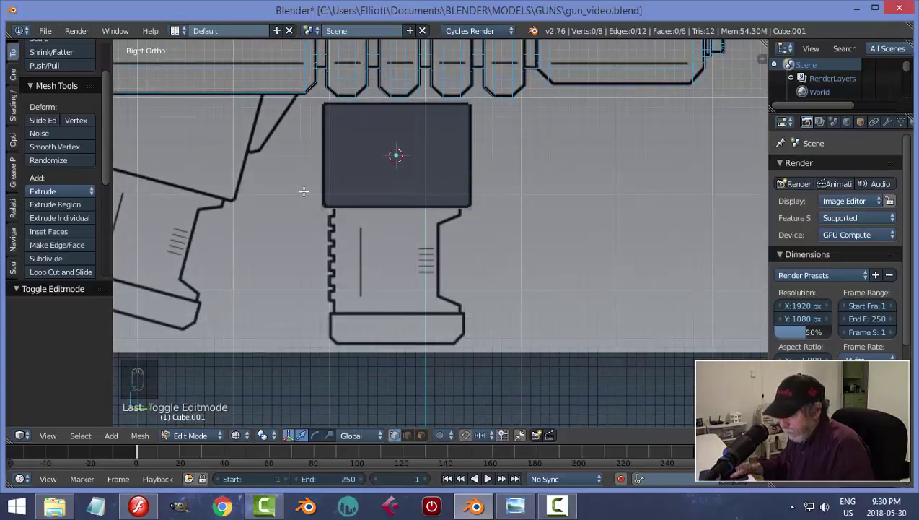
key(b)
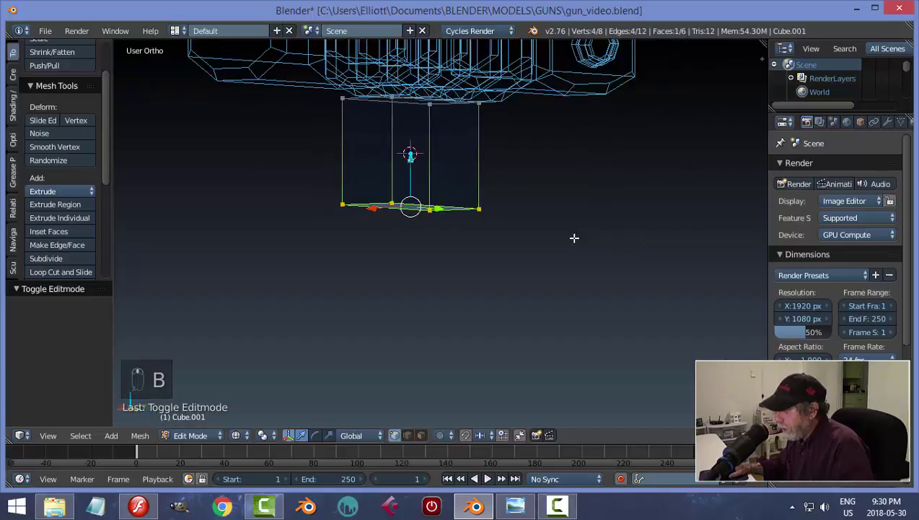
key(KP_3)
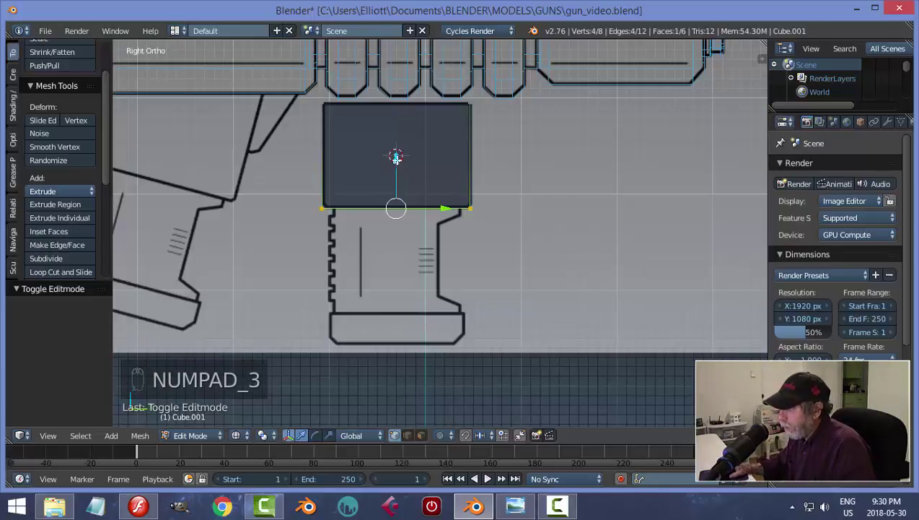
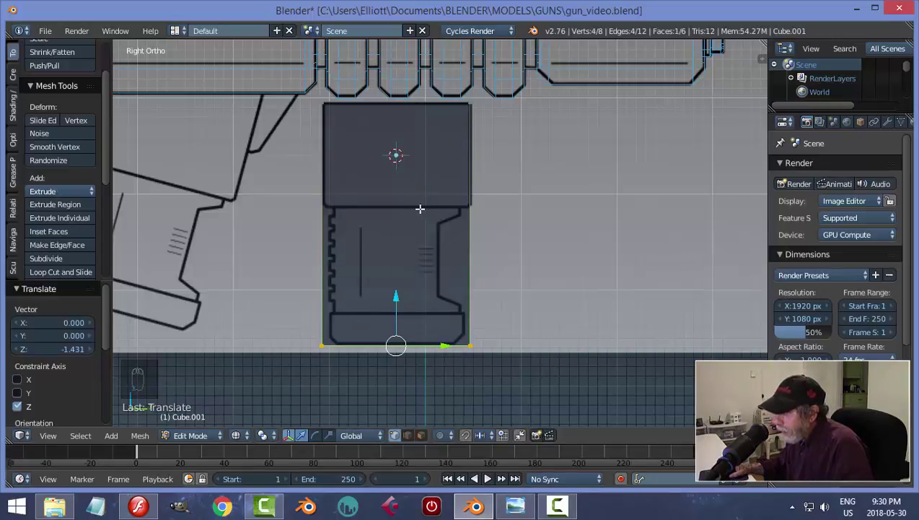
Add horizontal edge loops near the grip's top and bottom, discarding a stray upright one.
key(ctrl+r)
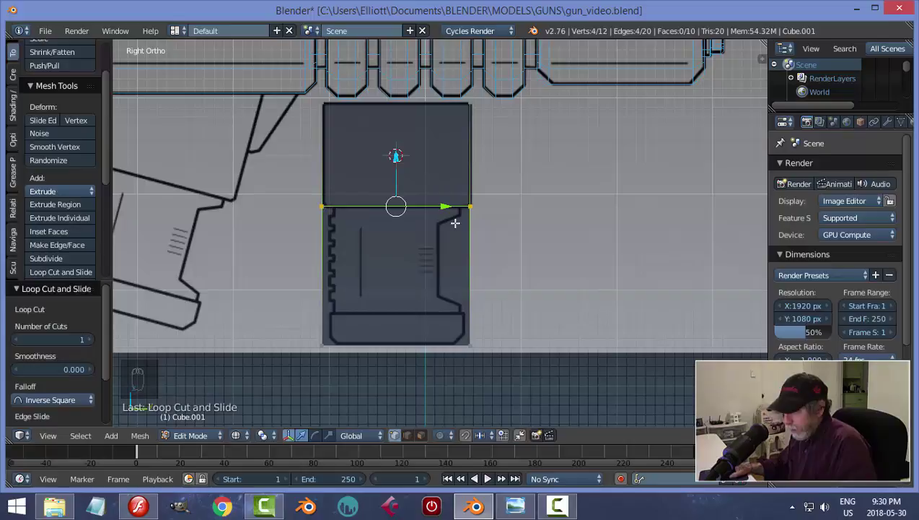
key(a)
key(ctrl+r)
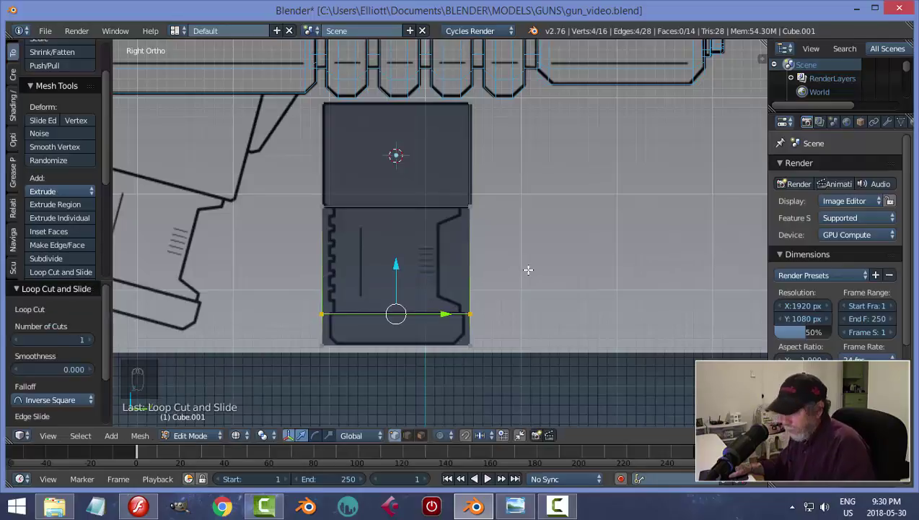
key(a)
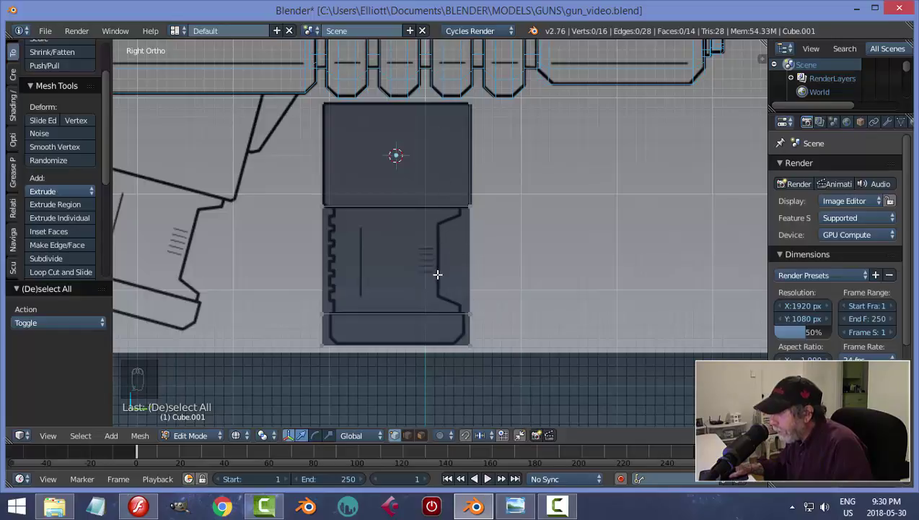
key(ctrl+r)
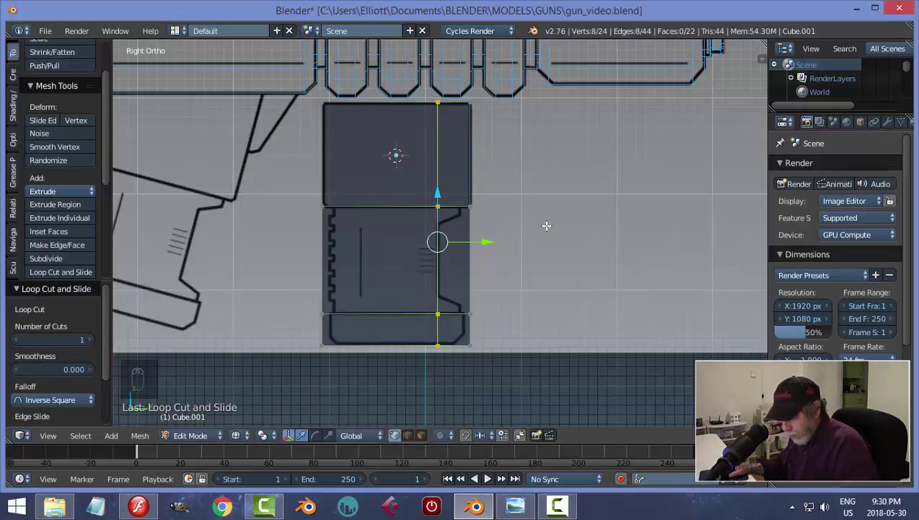
key(ctrl+z)
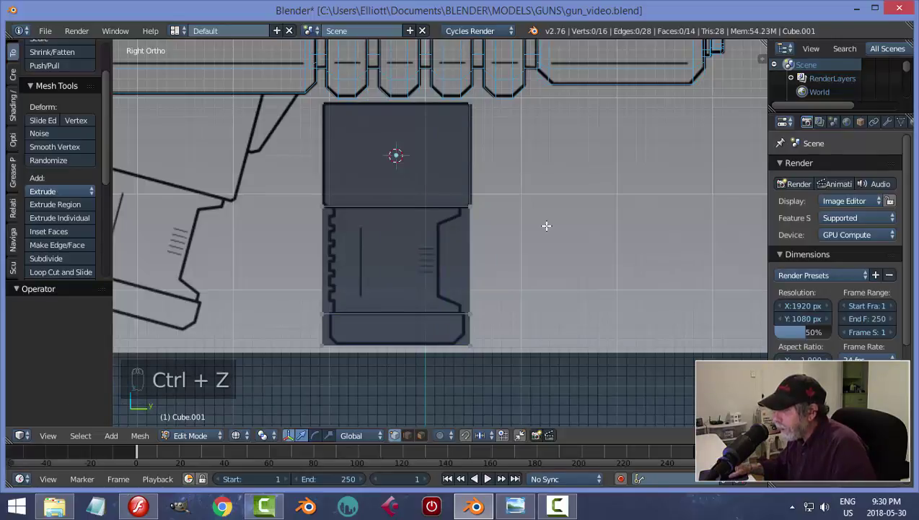
Extrude the grip's middle faces and scale them inward to leave a wider bottom foot.
key(ctrl+Tab)
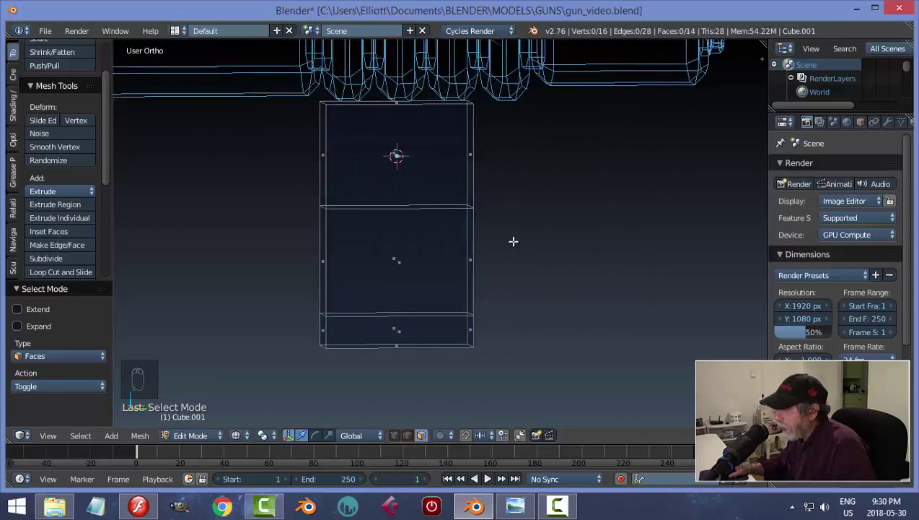
key(KP_1)
key(KP_3)
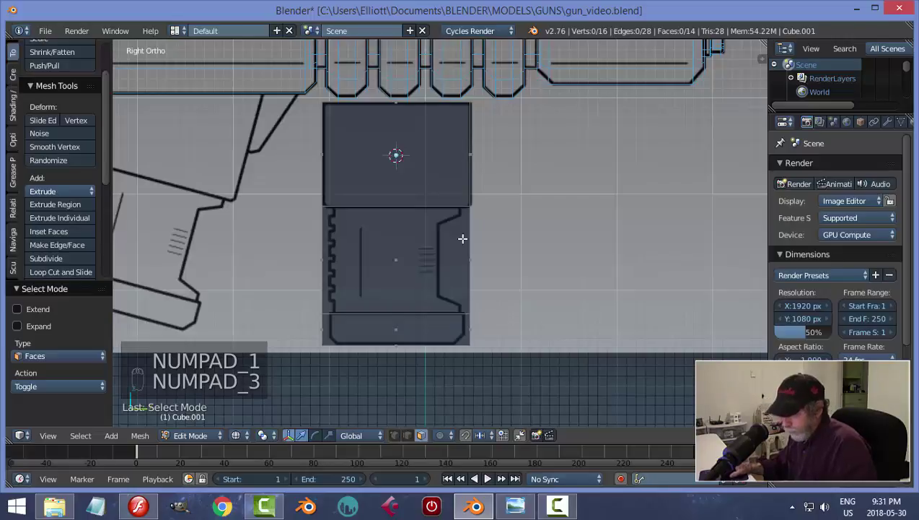
key(z)
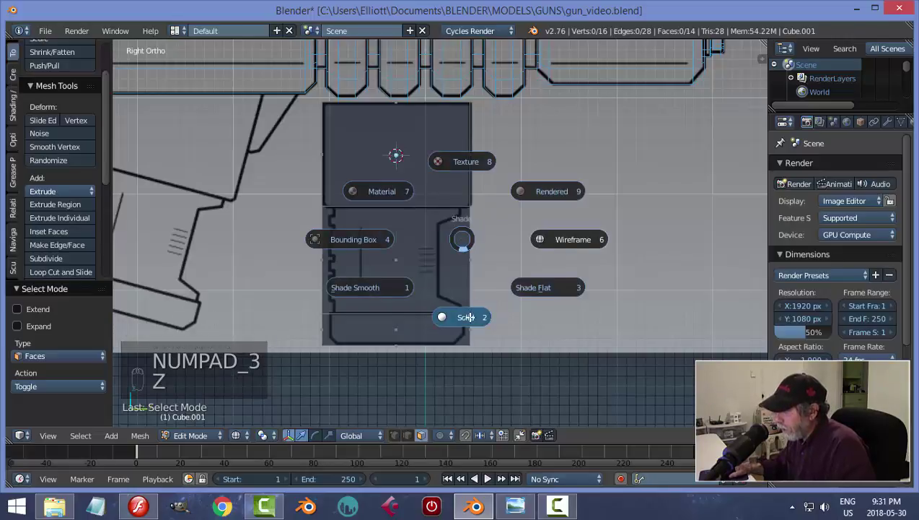
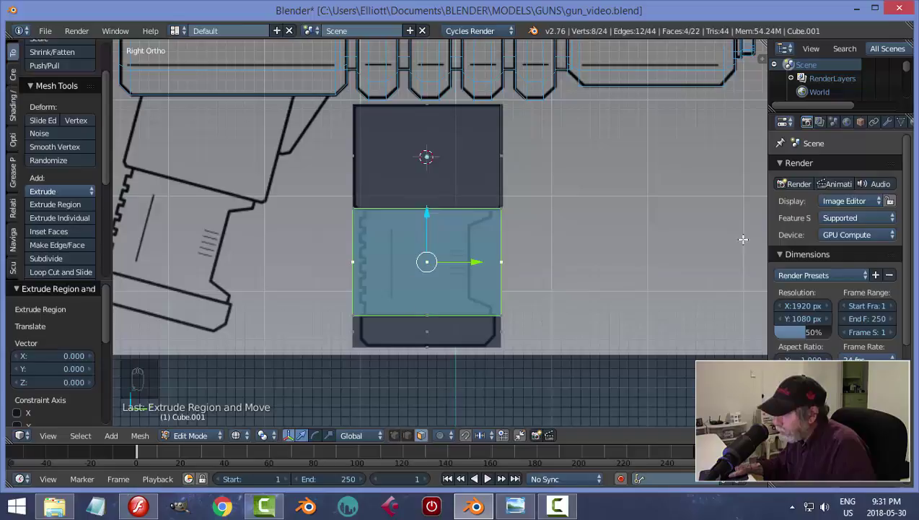
key(s)
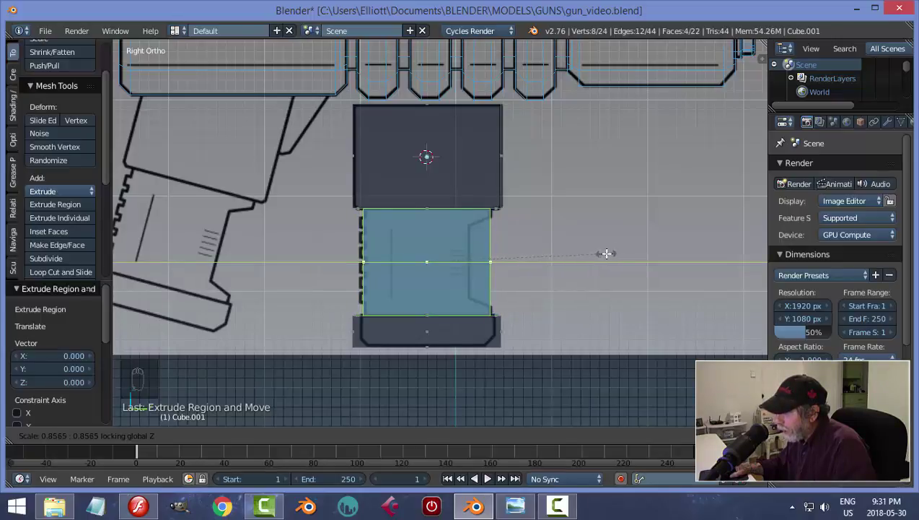
key(a)
key(Tab)
key(z)
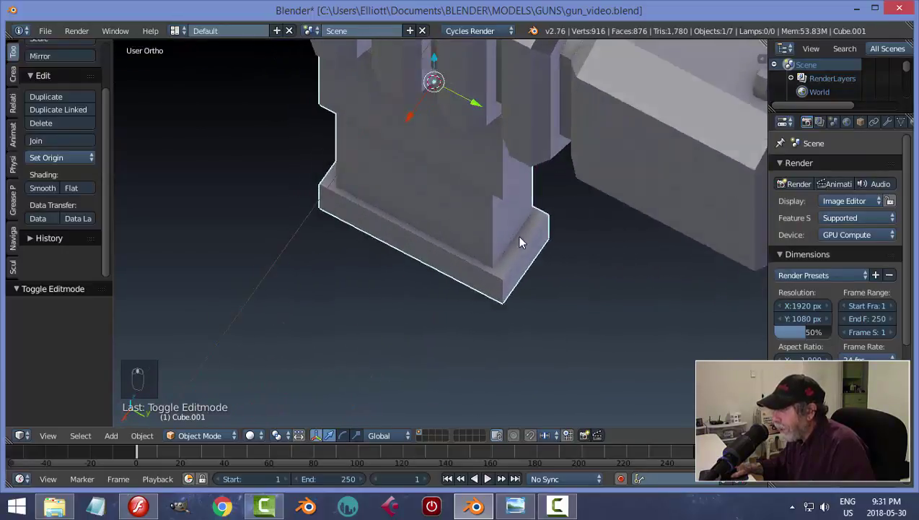
Scale the grip's recessed middle faces slightly narrower along X and return to Object Mode.
drag(502, 226, 511, 213)
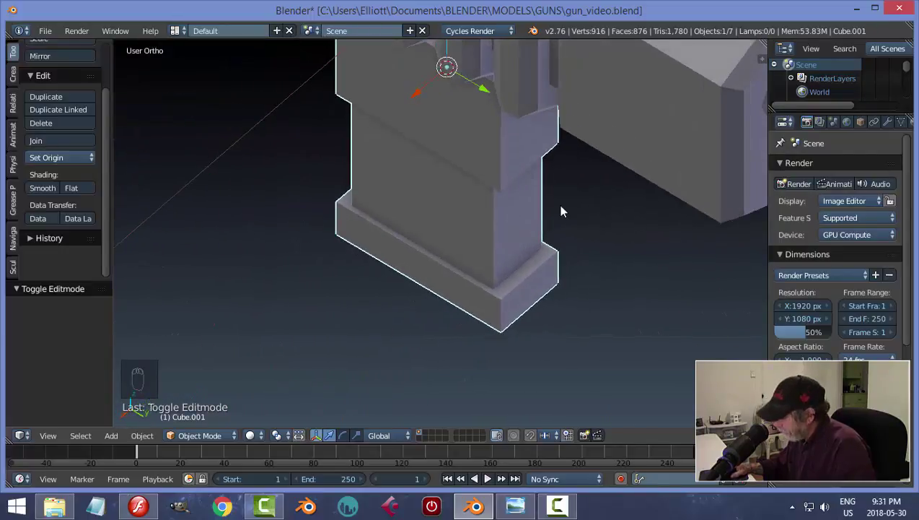
key(KP_3)
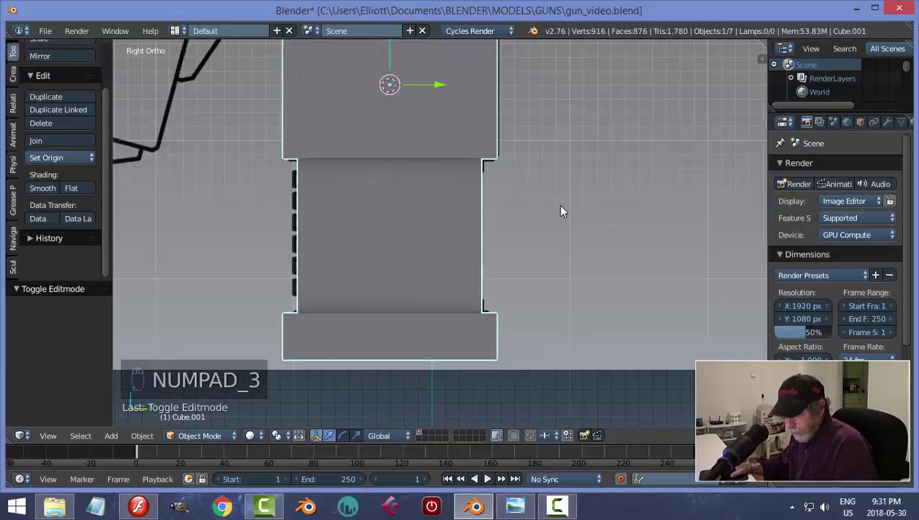
key(Tab)
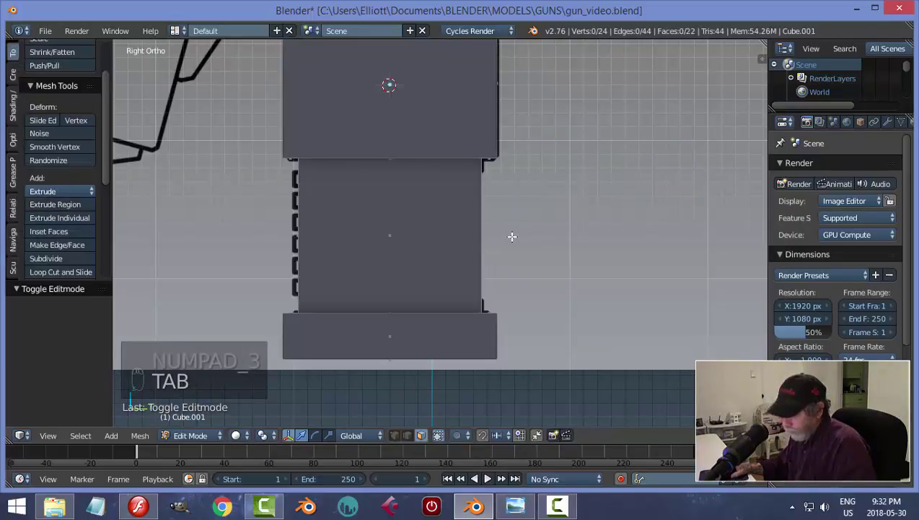
key(z)
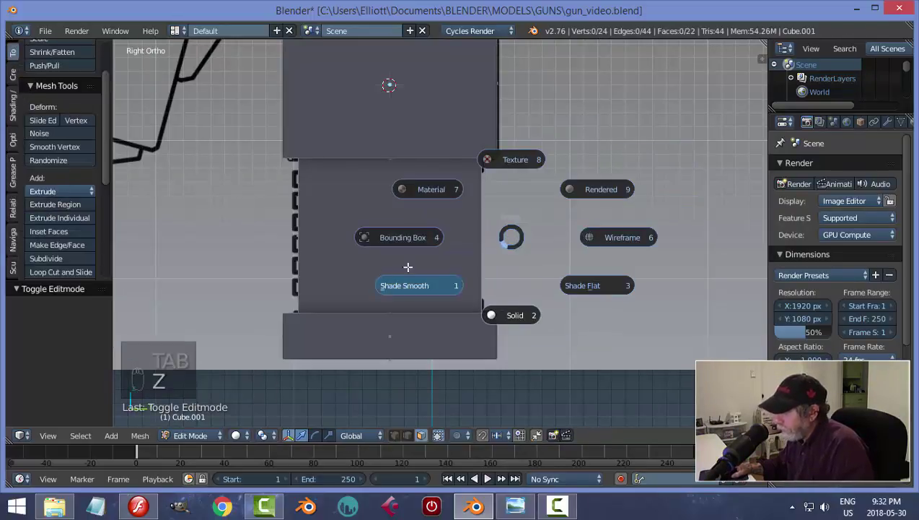
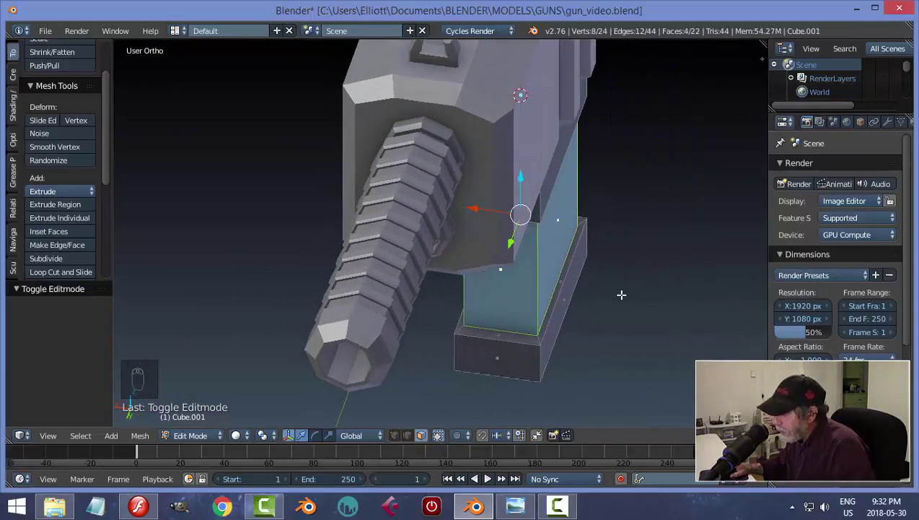
key(s)
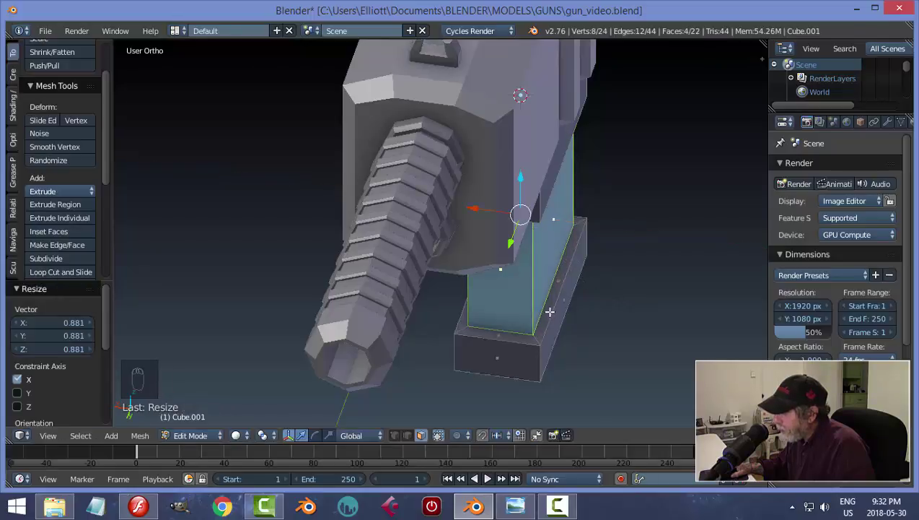
key(s)
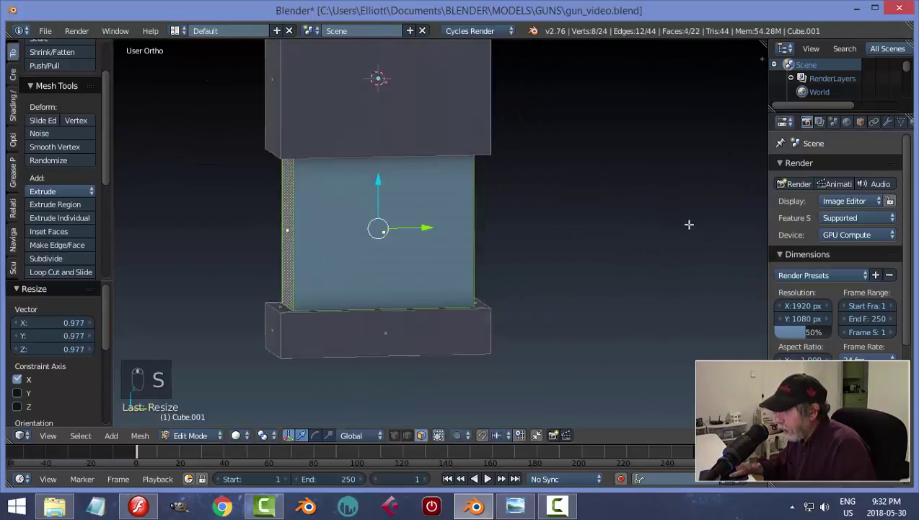
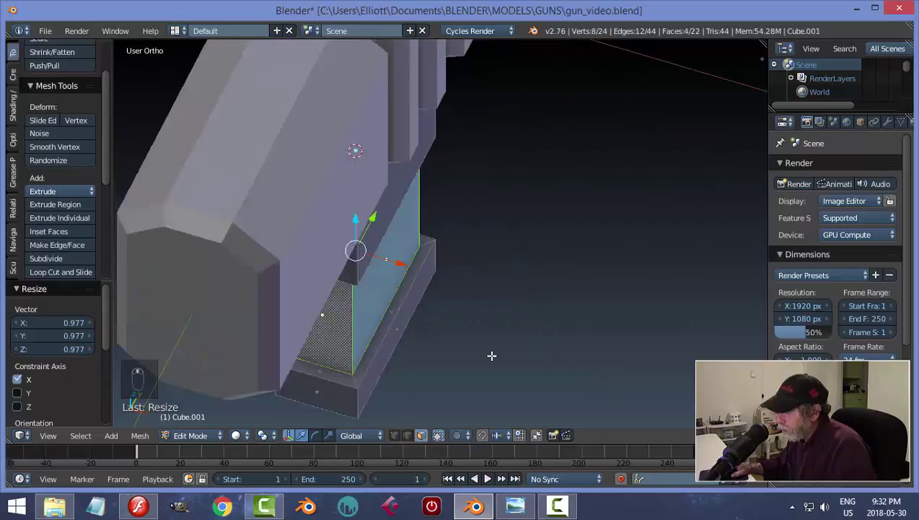
key(s)
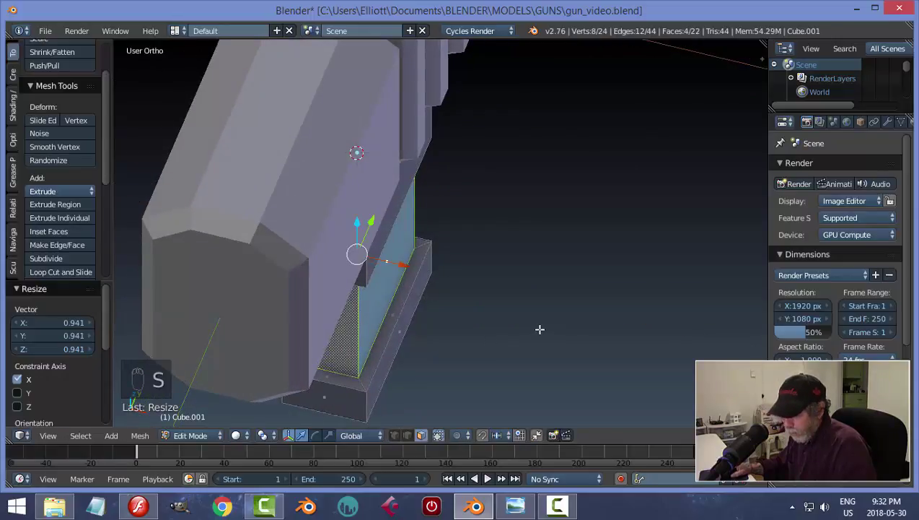
key(a)
key(Tab)
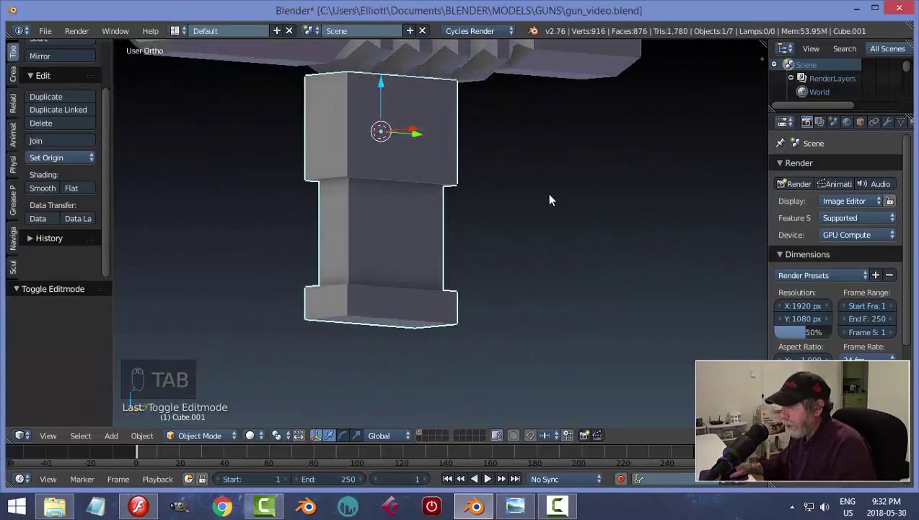
Cut one vertical and two horizontal edge loops through the handle at the reference notch.
key(KP_3)
key(z)
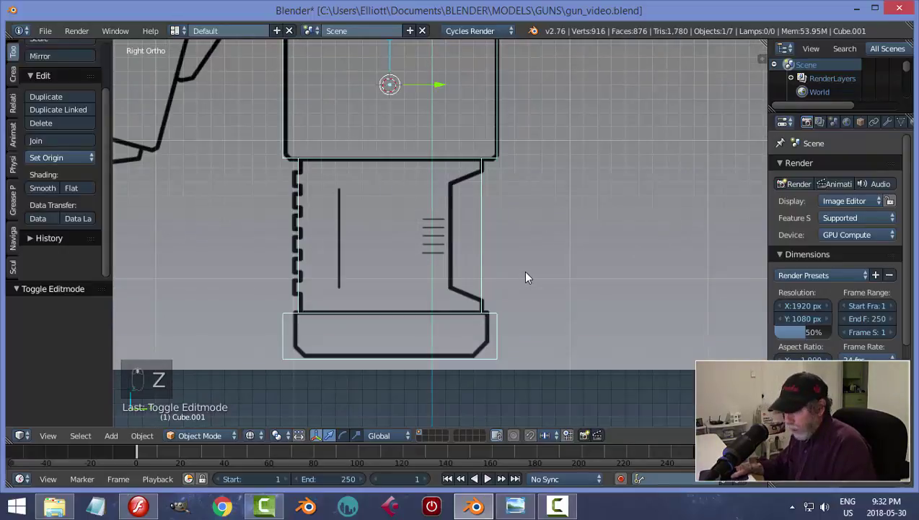
key(Tab)
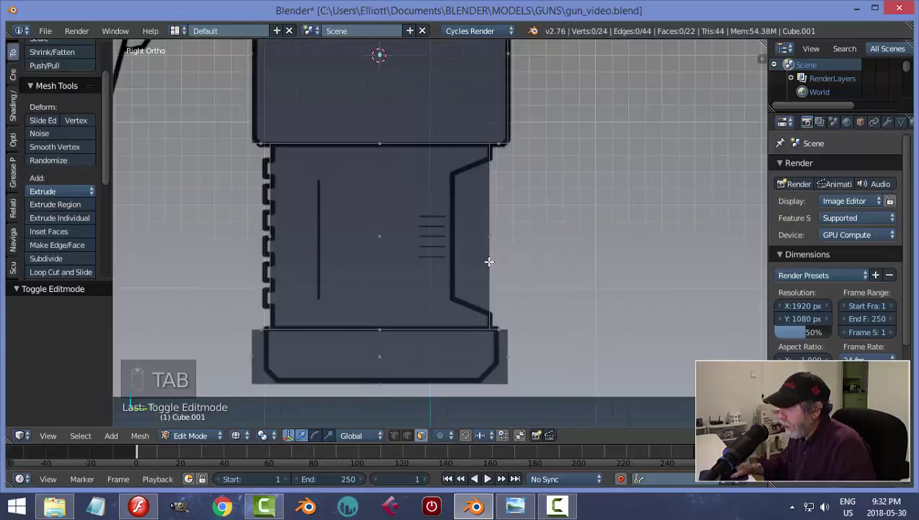
key(ctrl+r)
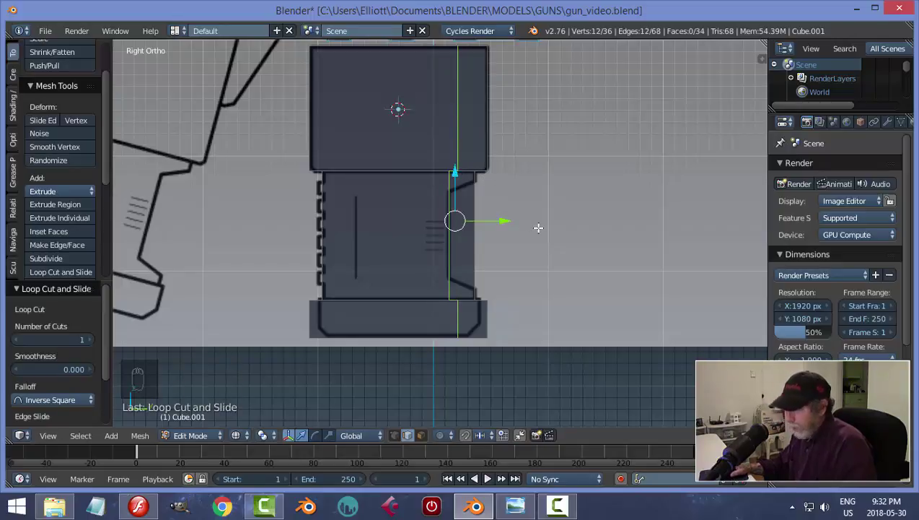
key(a)
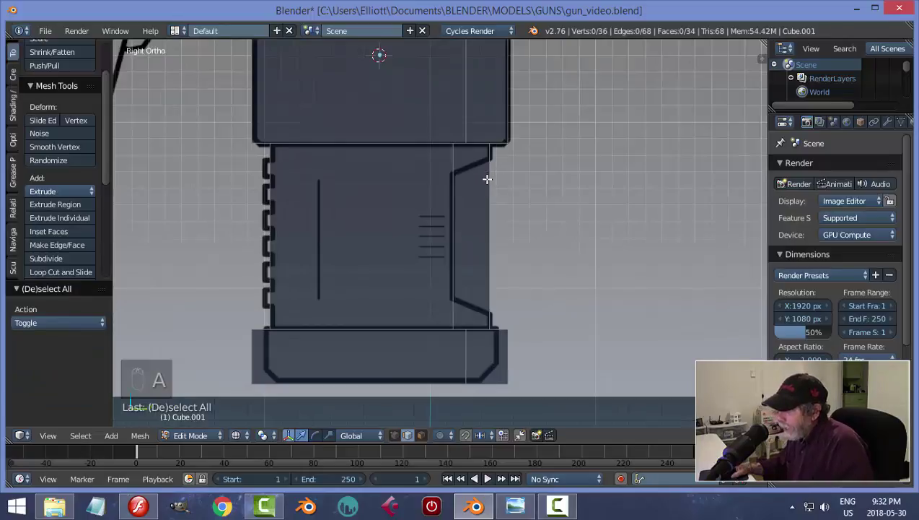
key(ctrl+r)
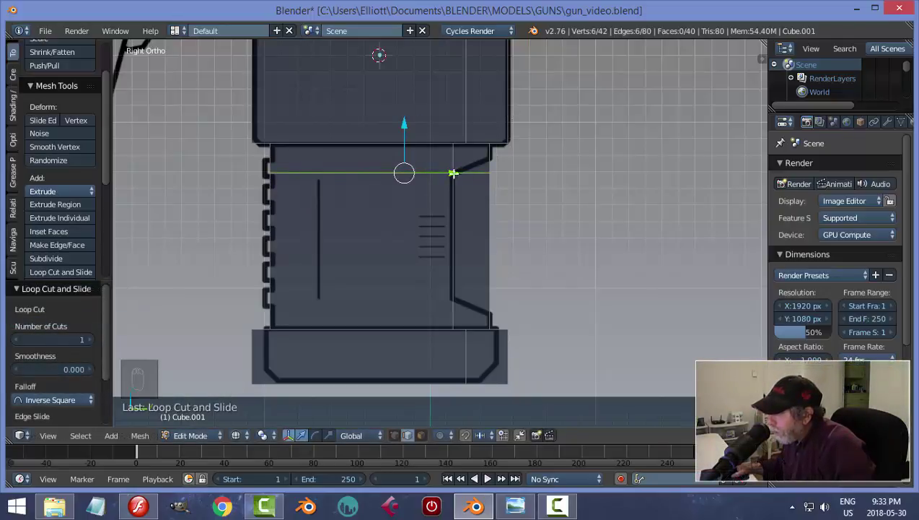
key(a)
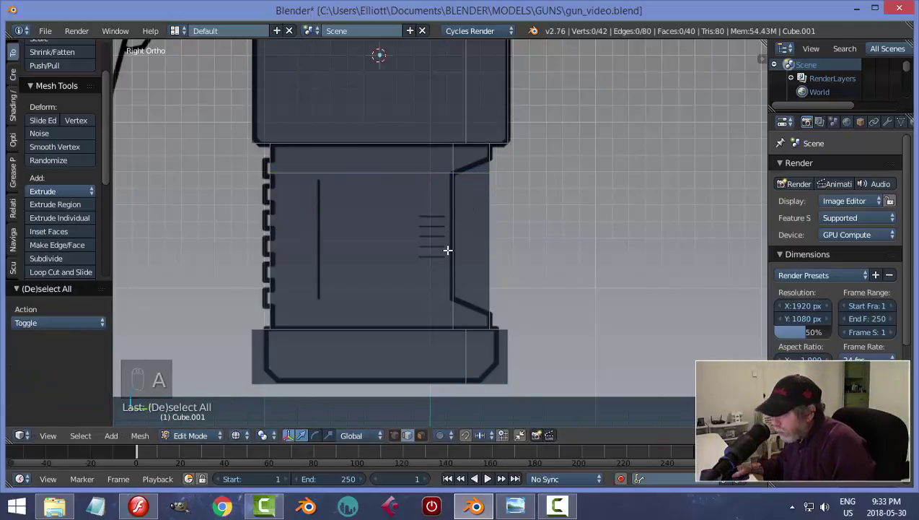
key(ctrl+r)
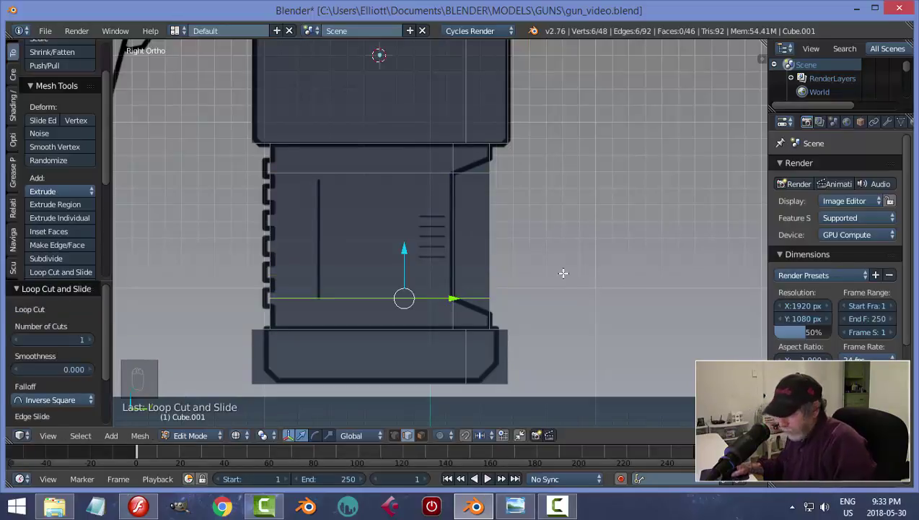
key(a)
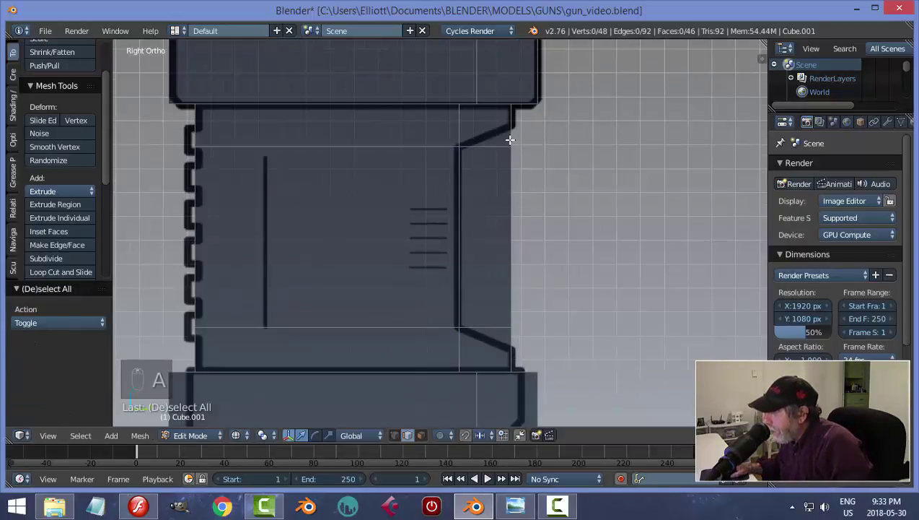
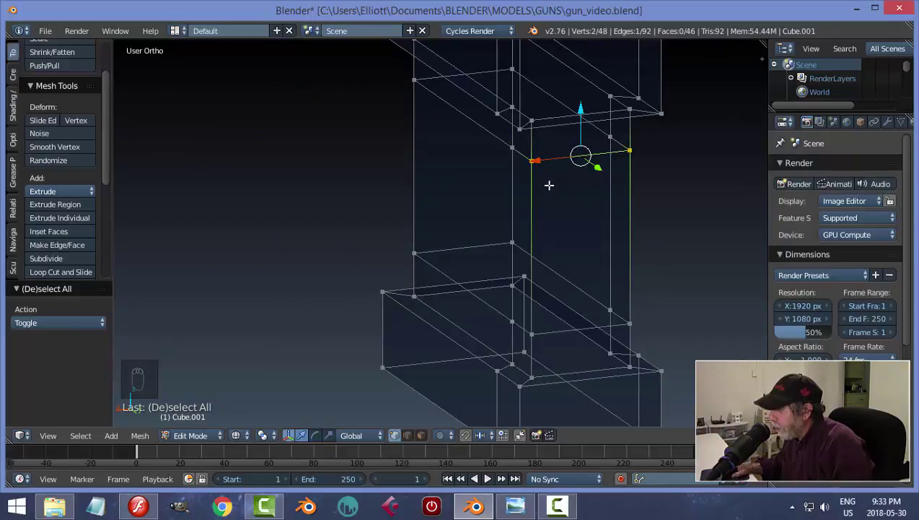
Scale the two notch corner vertices apart along Z to slant the notch edges, then exit editing.
key(KP_3)
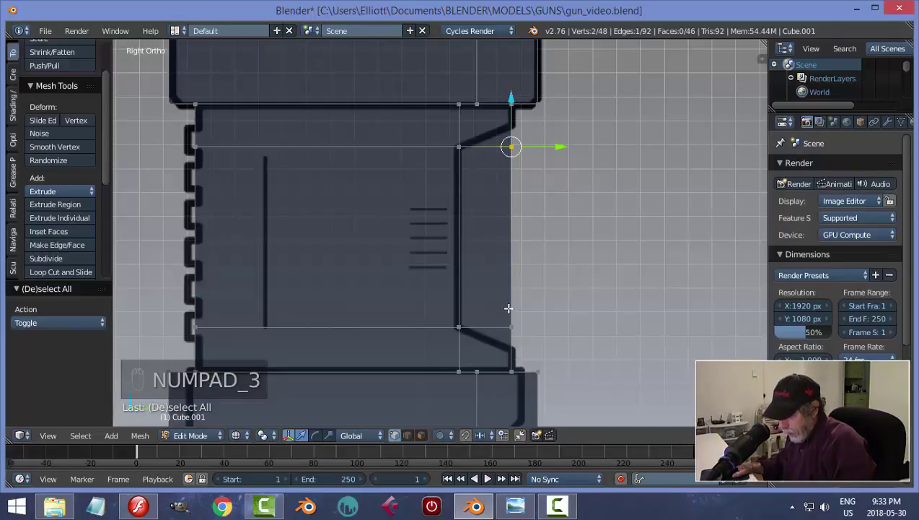
key(b)
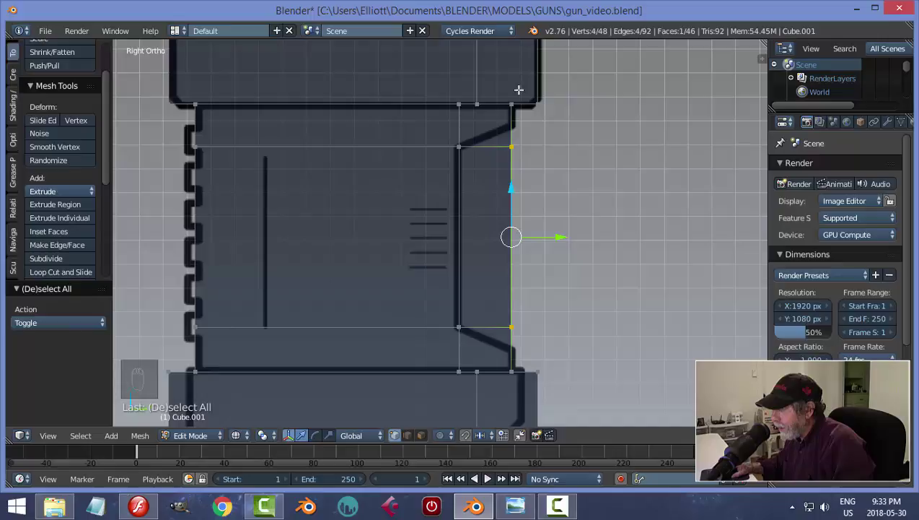
key(s)
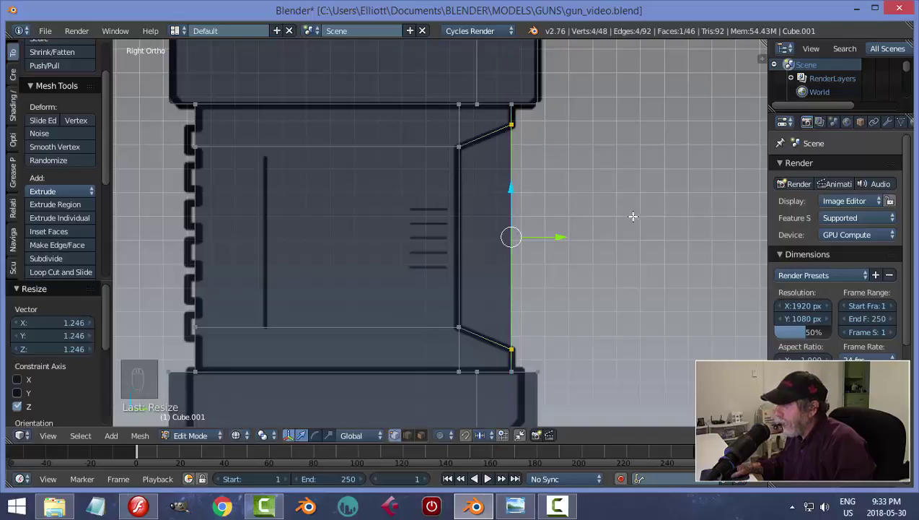
key(a)
key(Tab)
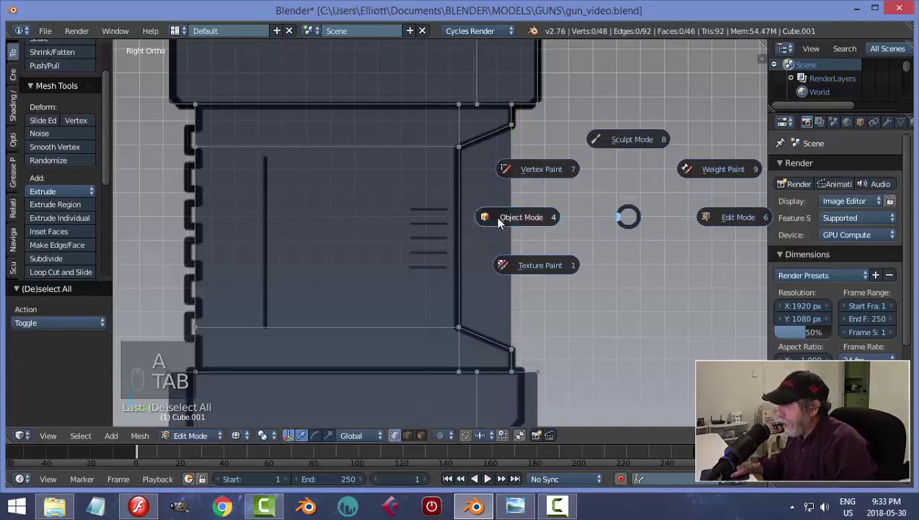
key(z)
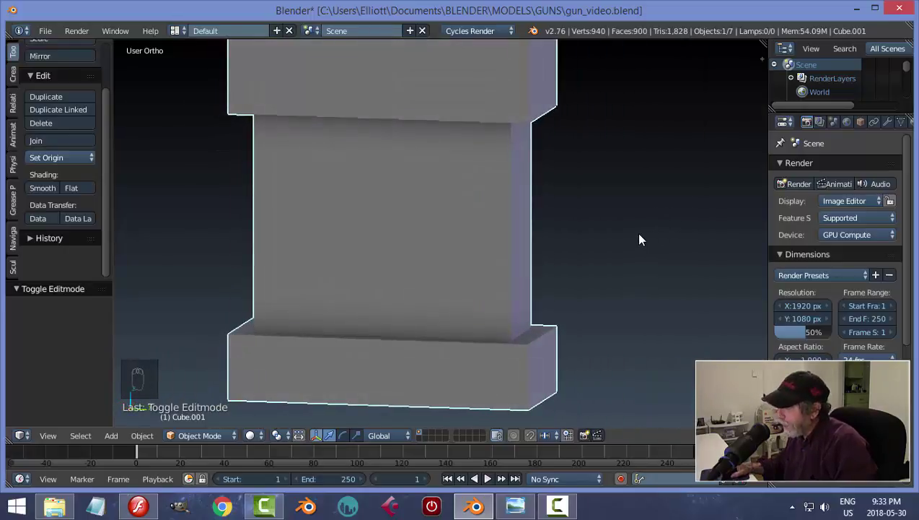
Delete the handle's side faces to form a recess and fill its slanted top gap with a new face.
key(Tab)
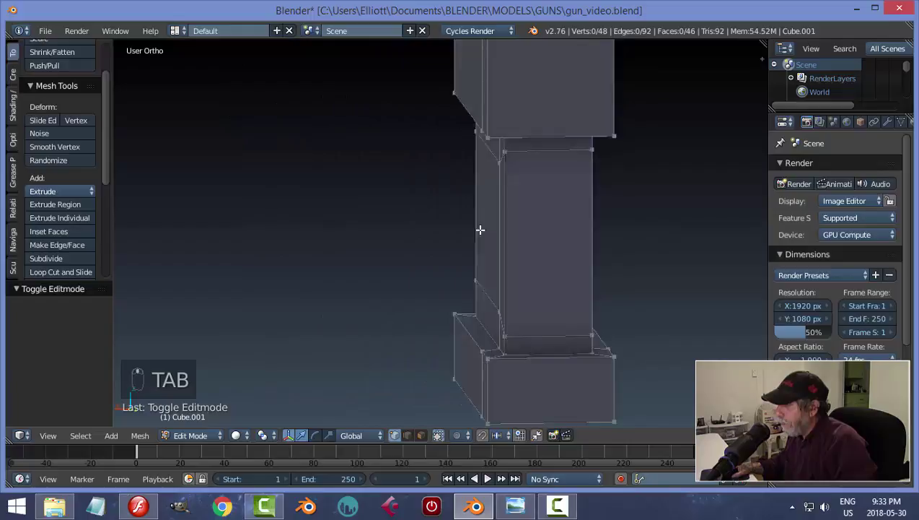
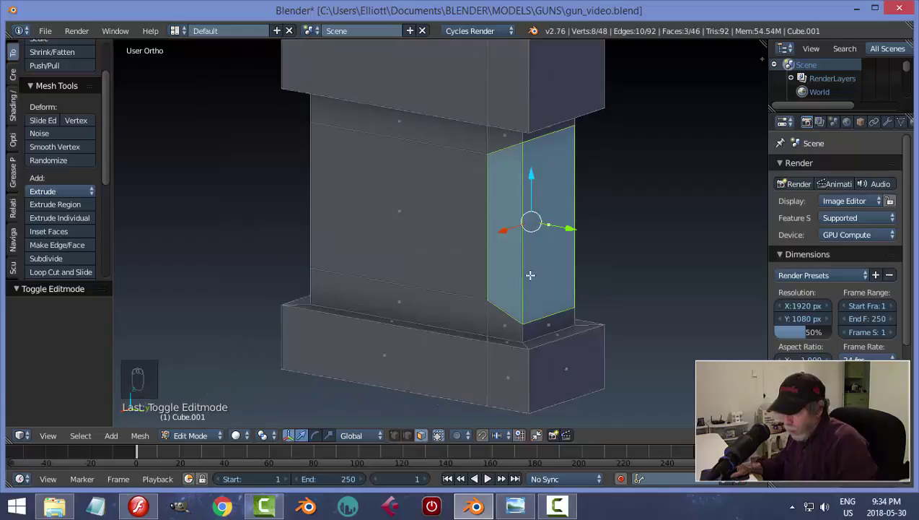
key(x)
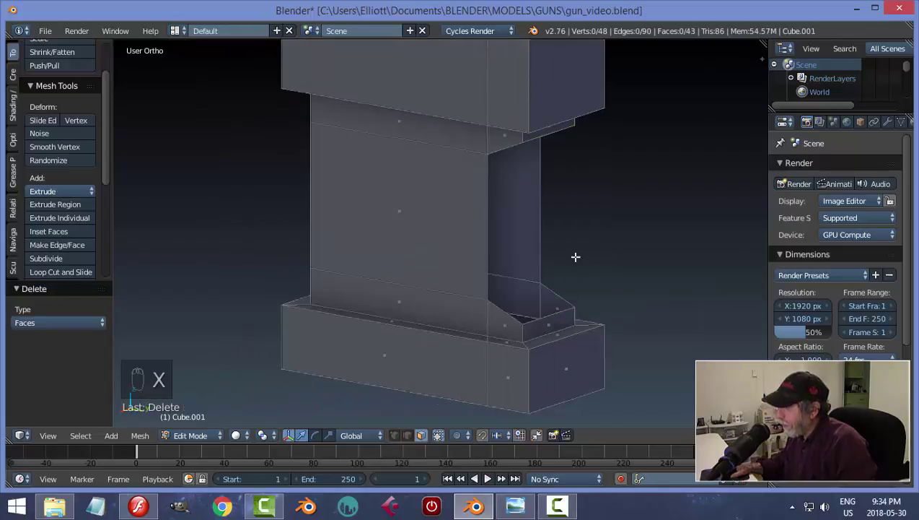
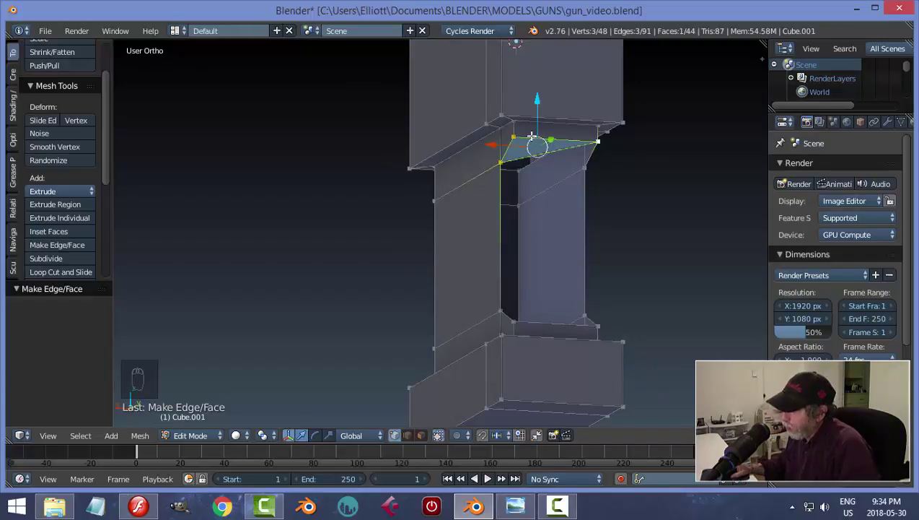
key(ctrl+z)
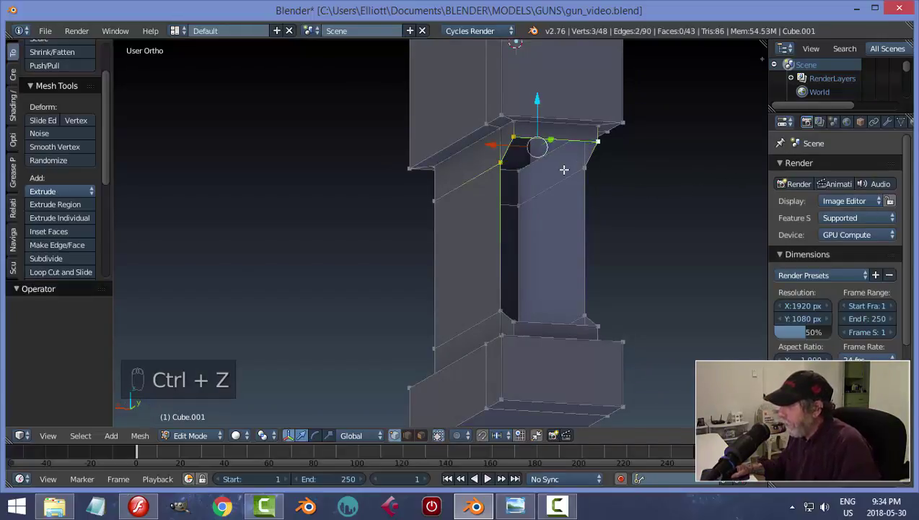
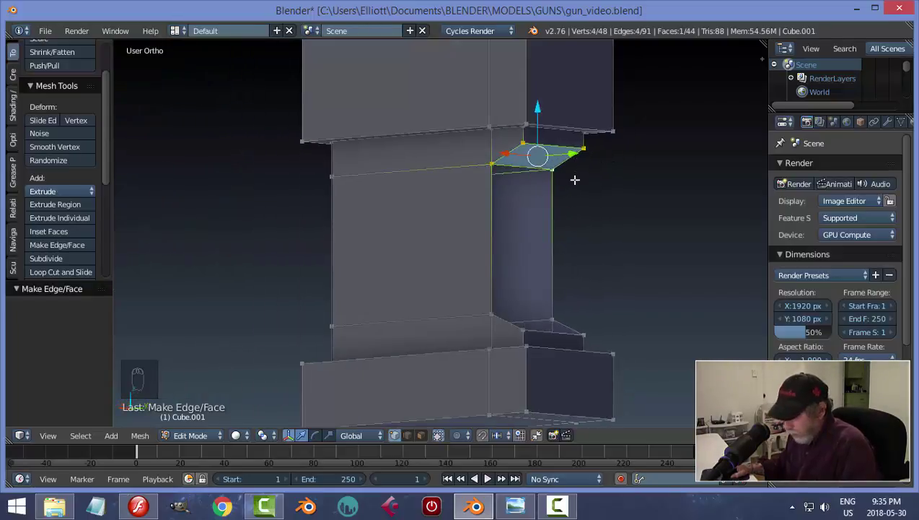
key(a)
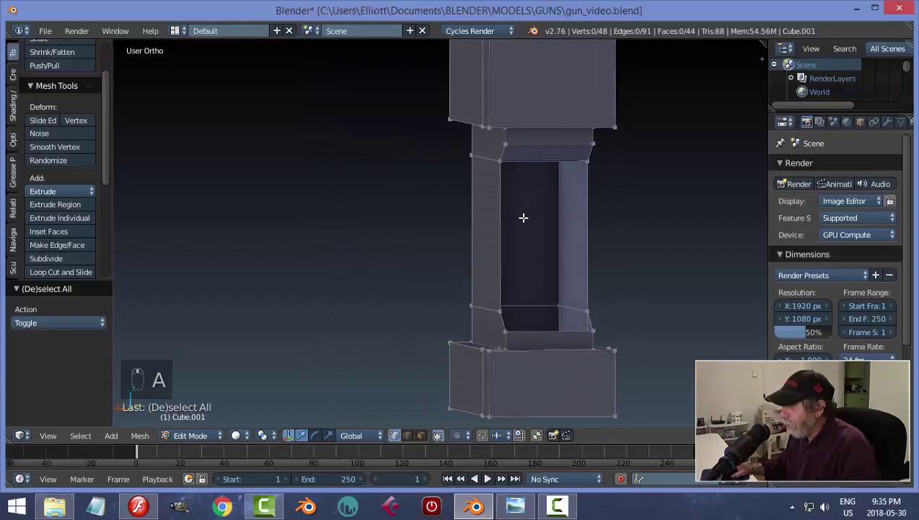
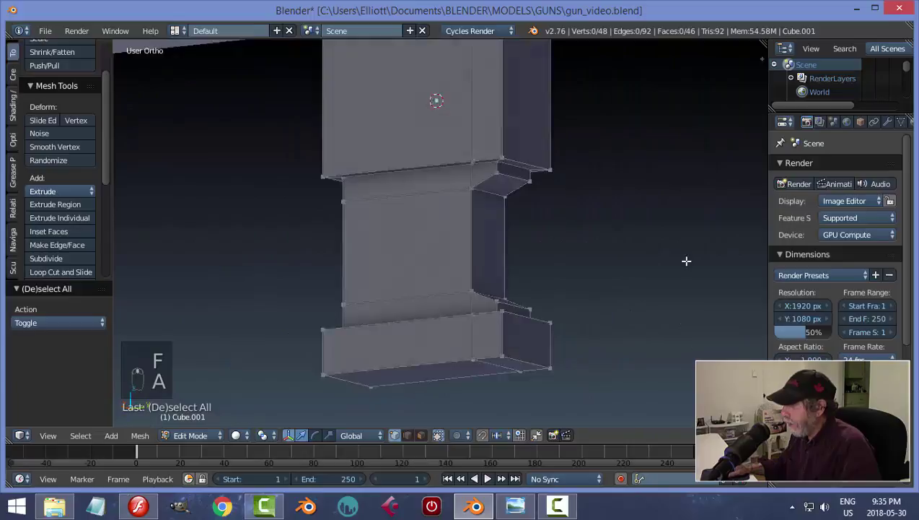
Fill the recess's lower notch gap with a face and save the gun file.
key(Tab)
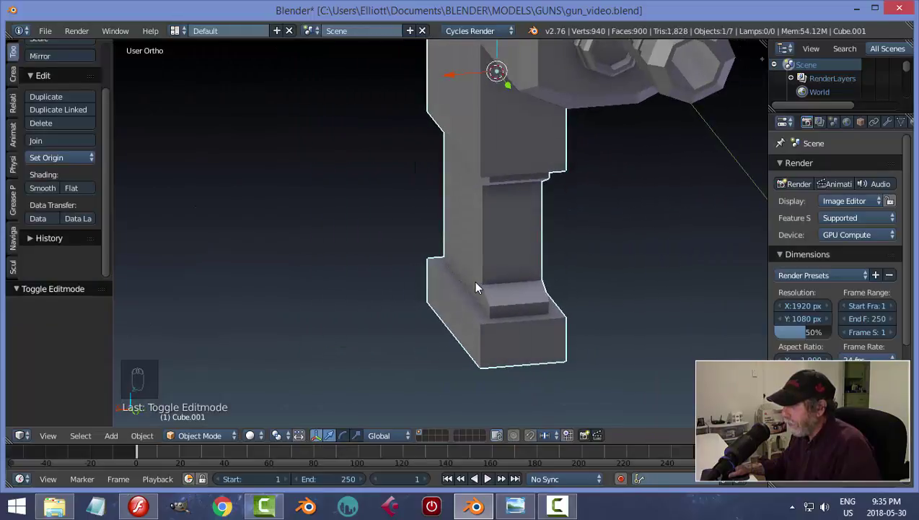
key(ctrl+s)
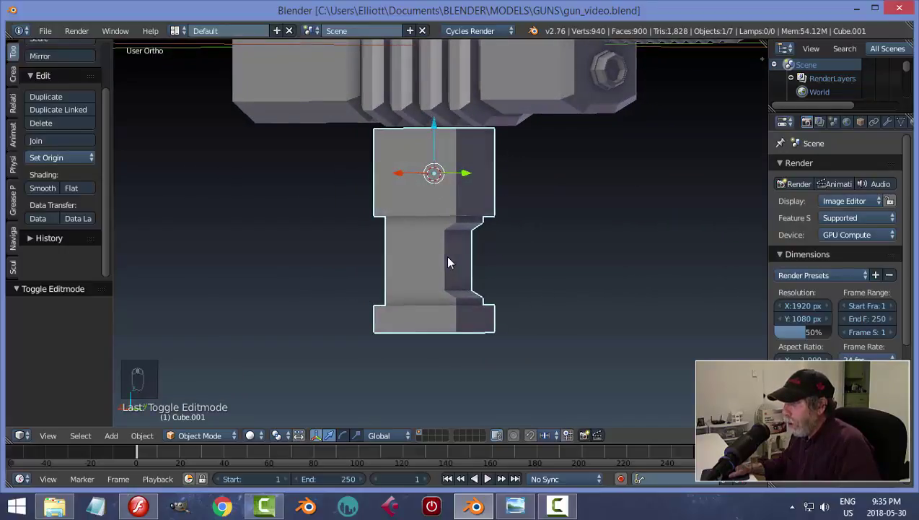
Bevel the edges outlining the handle's recess with a small offset.
key(Tab)
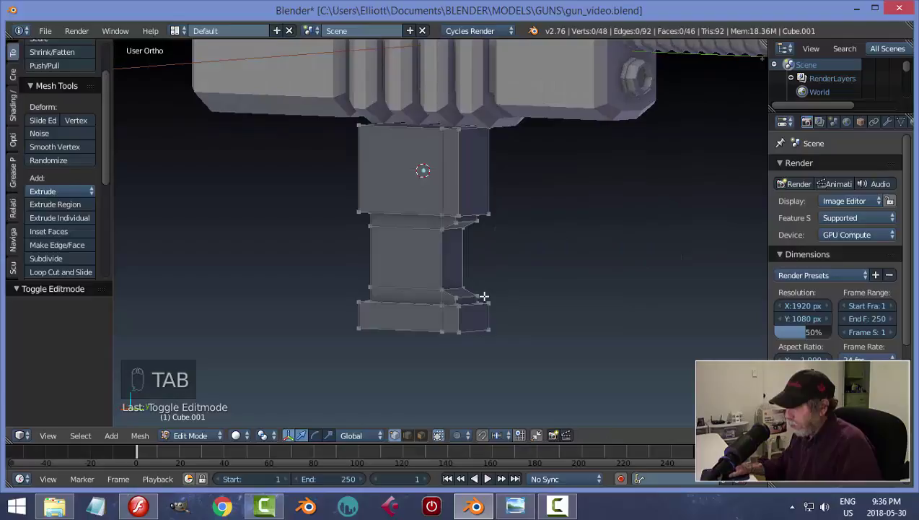
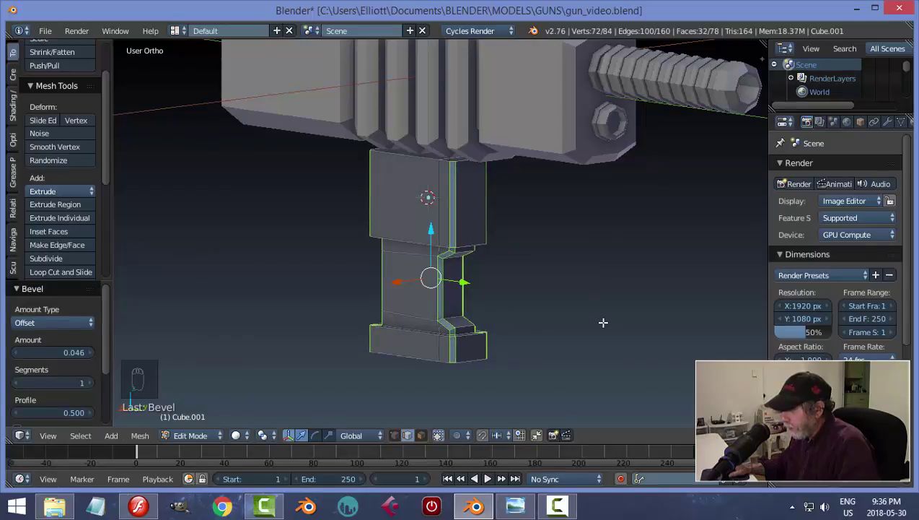
key(Tab)
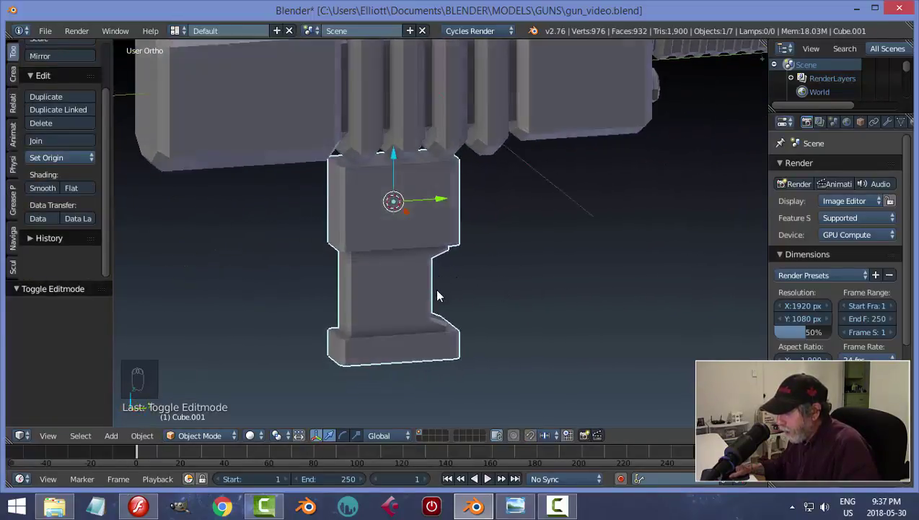
Bevel the edge loop where the grip's upper block meets the narrow column.
drag(477, 359, 553, 256)
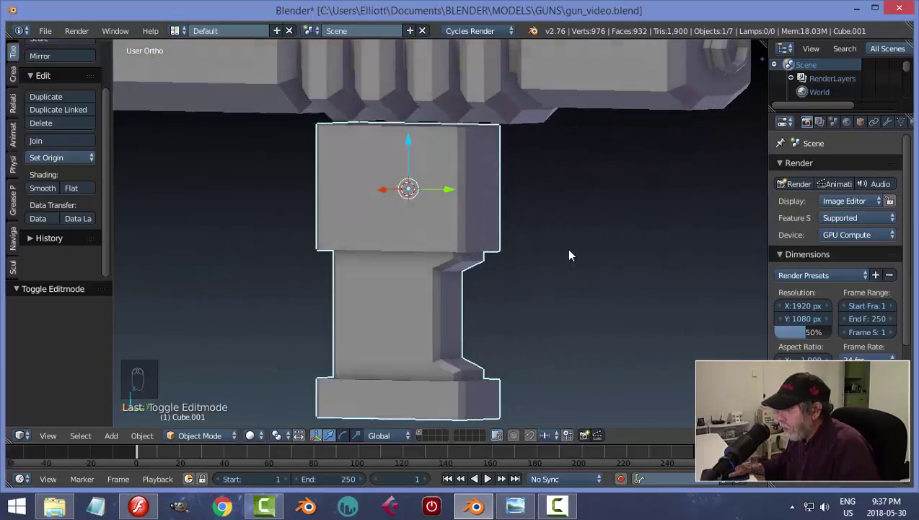
key(Tab)
key(a)
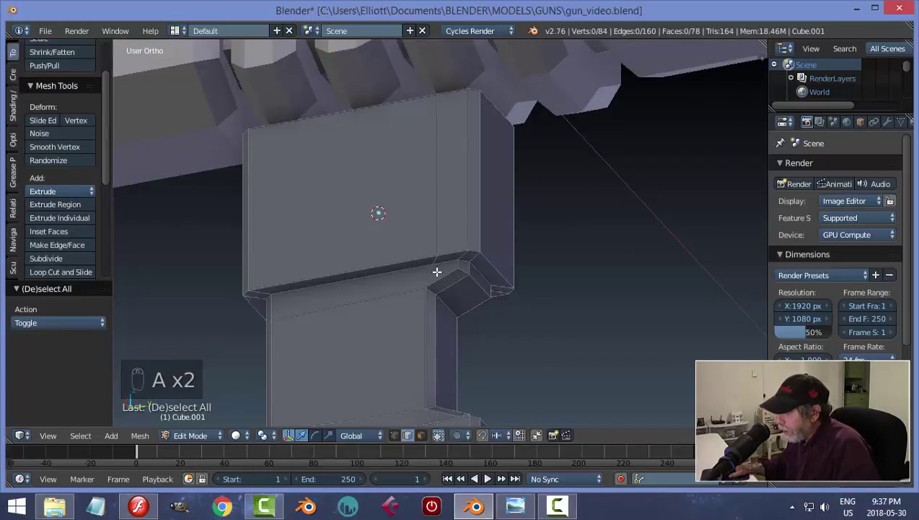
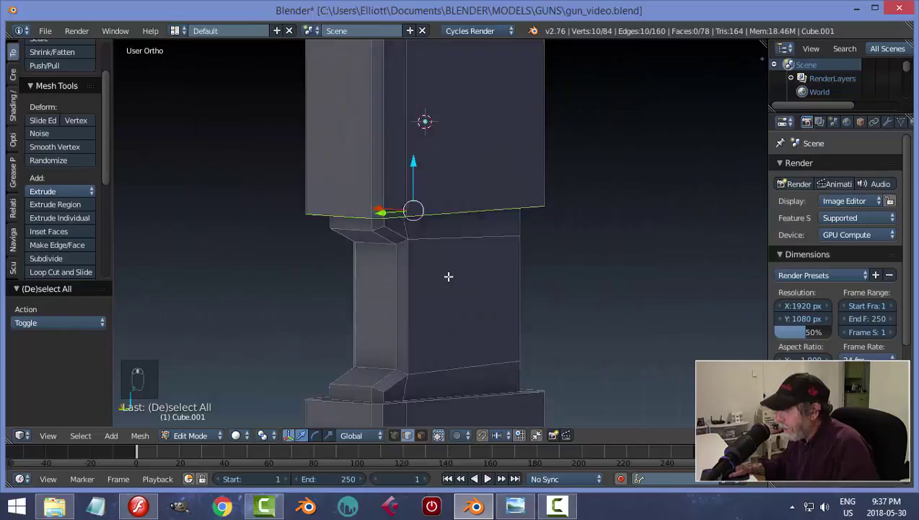
key(ctrl+b)
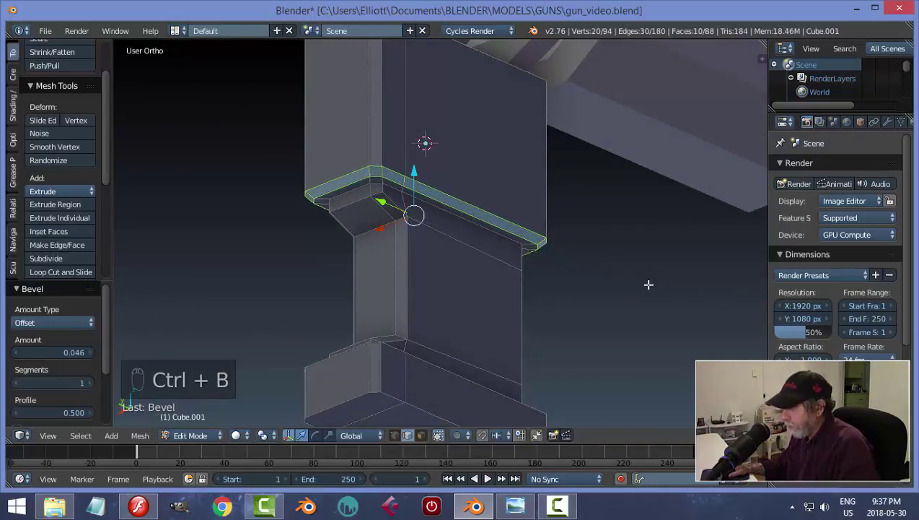
key(a)
key(Tab)
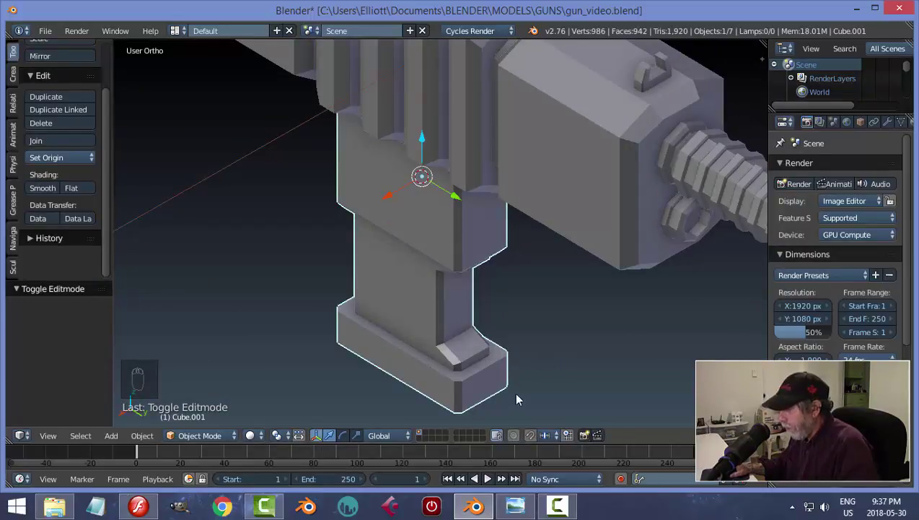
Bevel the edge loop around the grip's wider base foot.
key(Tab)
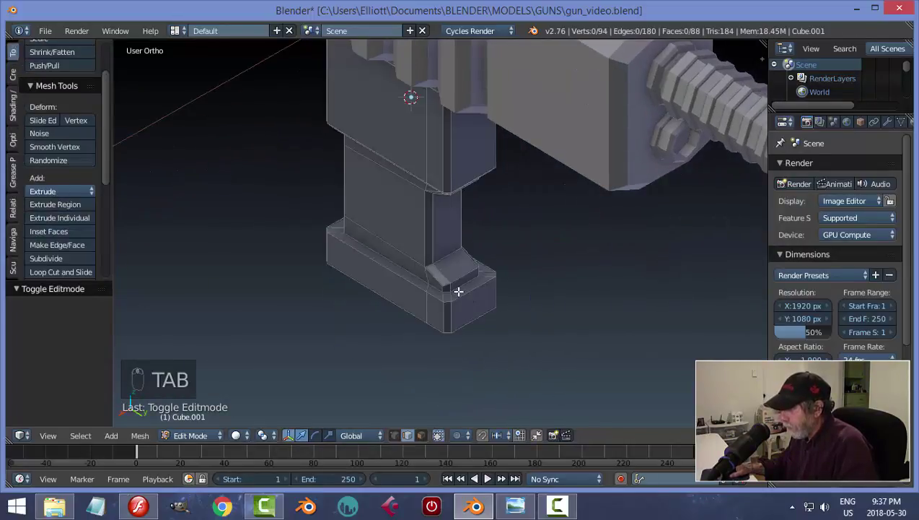
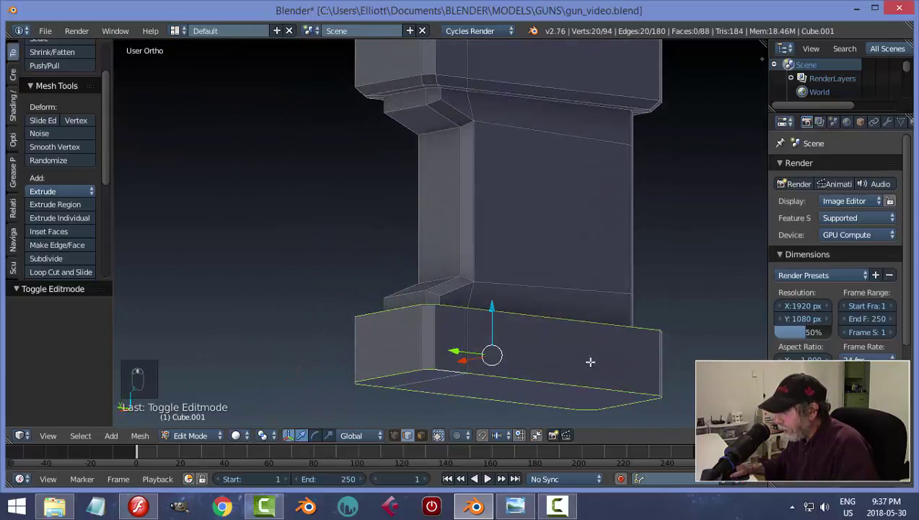
key(ctrl+b)
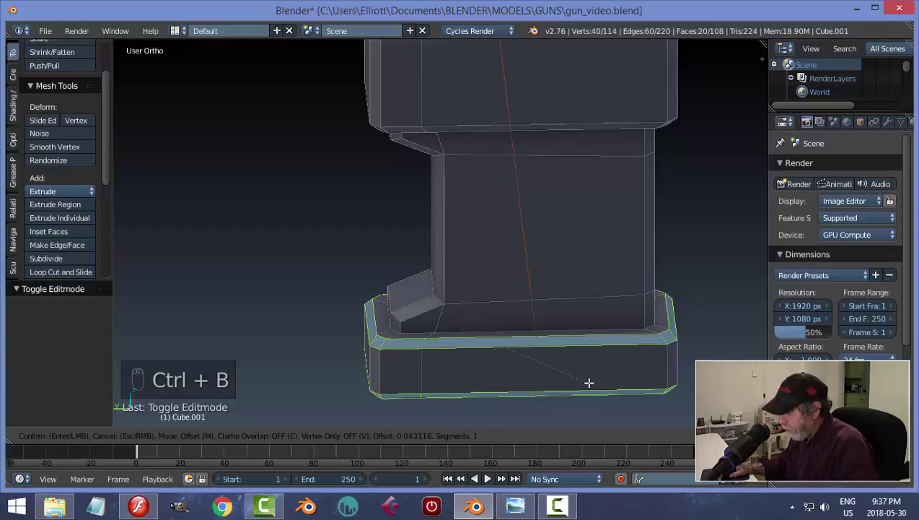
key(a)
key(Tab)
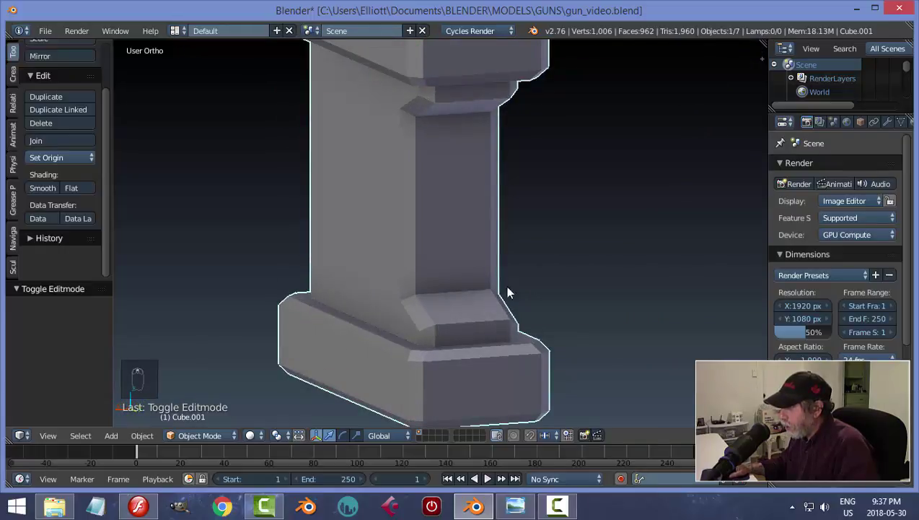
Bevel the two sloped edge loops at the top and bottom of the grip's recess.
key(Tab)
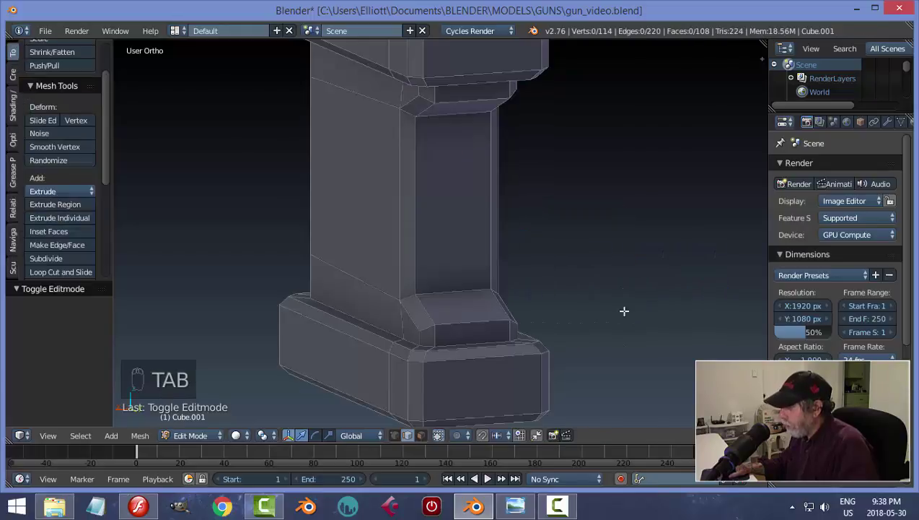
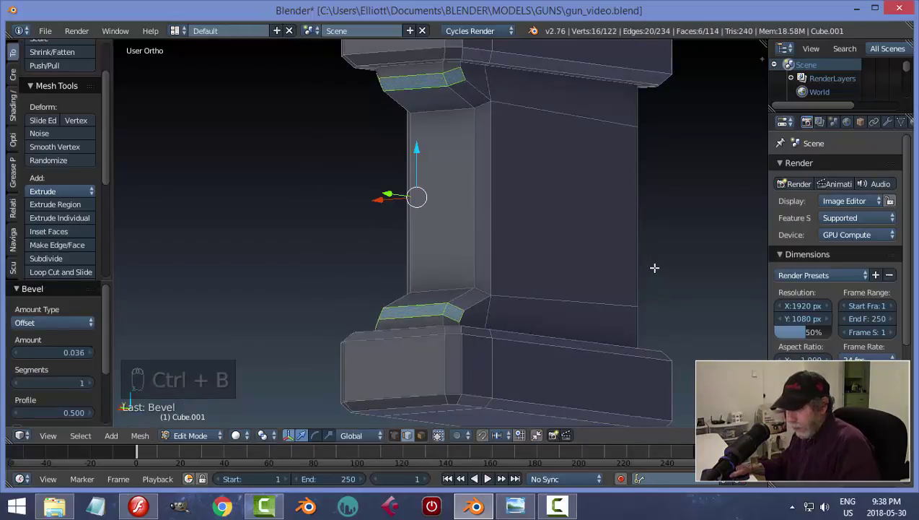
key(Tab)
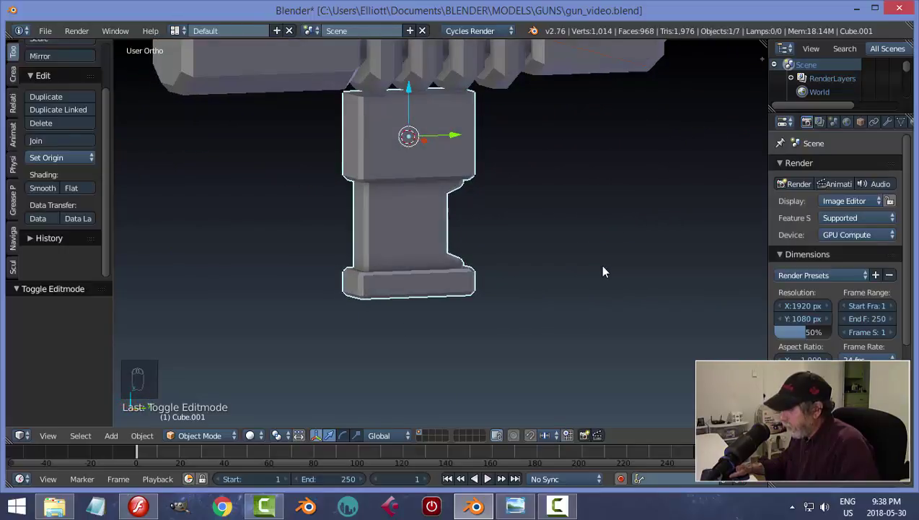
Compare the grip to the side reference in wireframe, undo the recess bevel and resume editing the grip mesh.
key(KP_3)
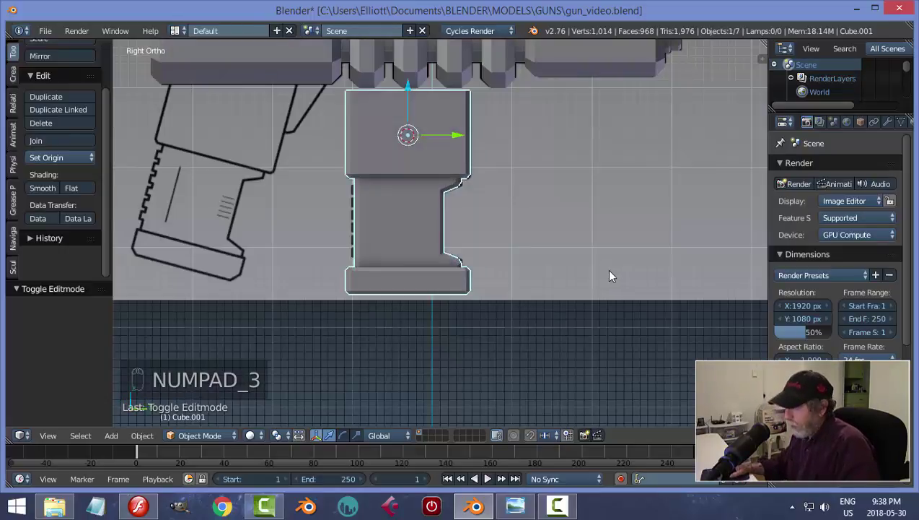
key(z)
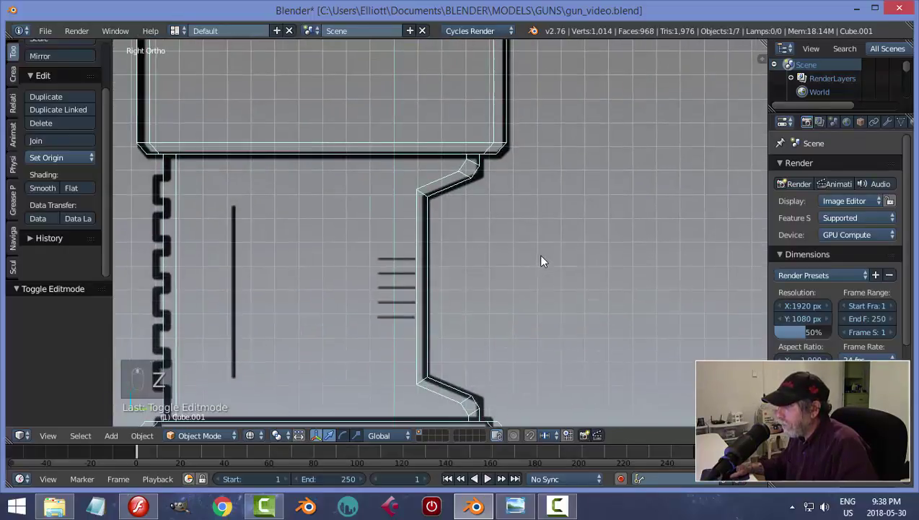
key(ctrl+z)
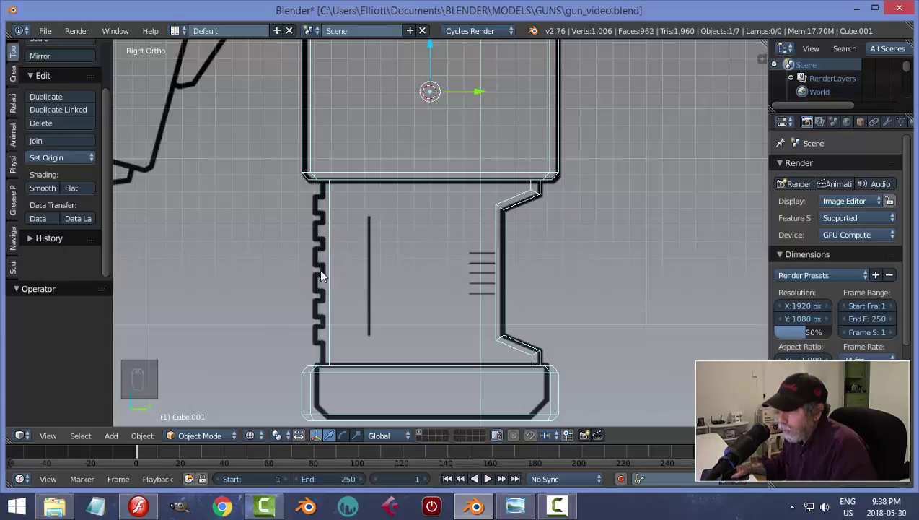
key(z)
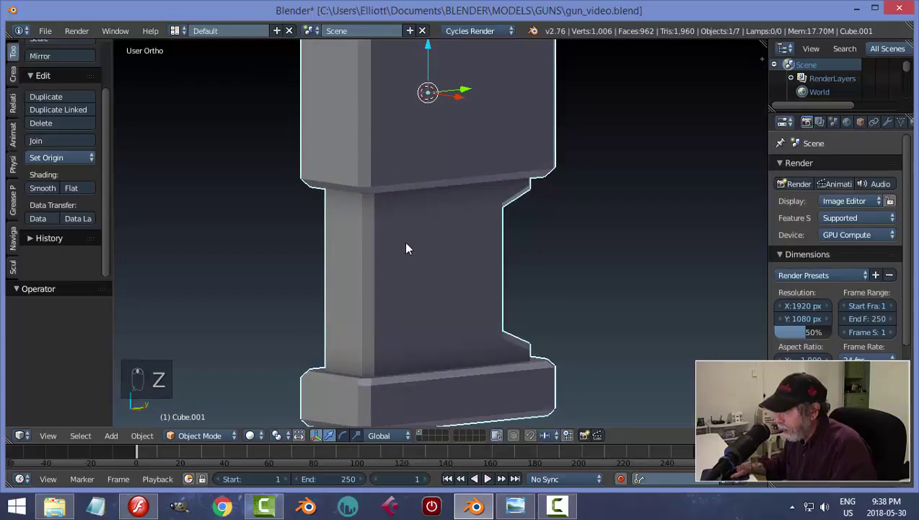
key(Tab)
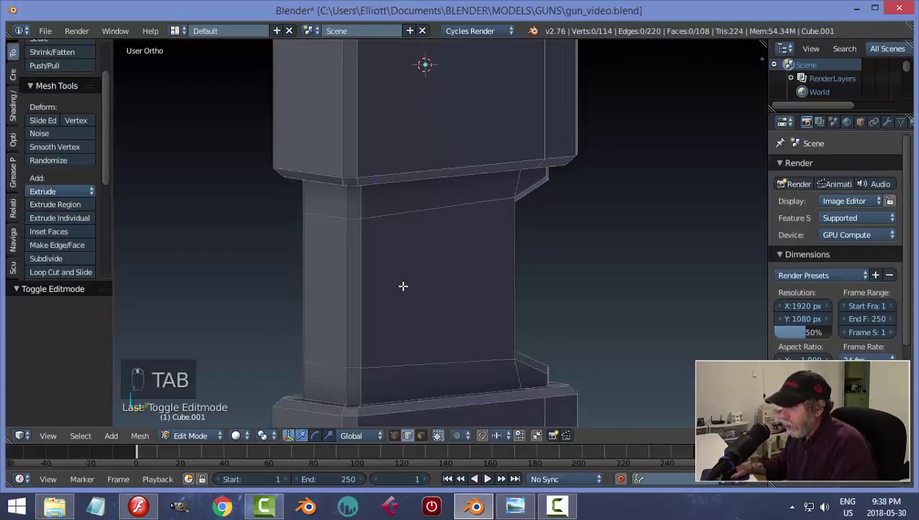
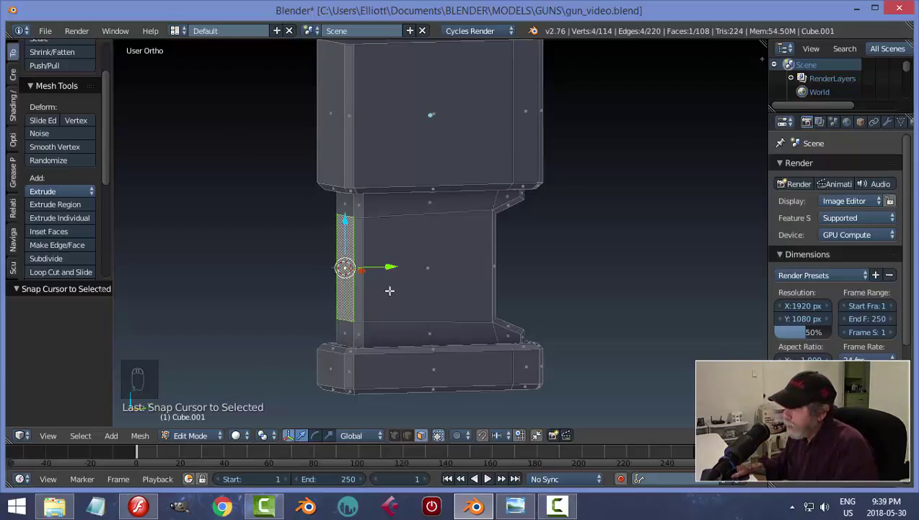
Leave Edit Mode with the cursor on the grip's side face and bring up the Add menu's mesh primitives.
key(a)
key(Tab)
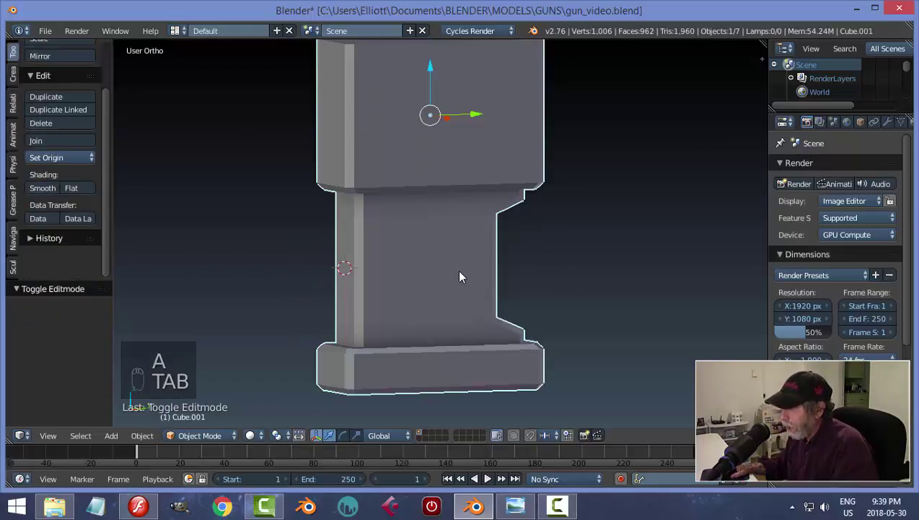
key(shift+a)
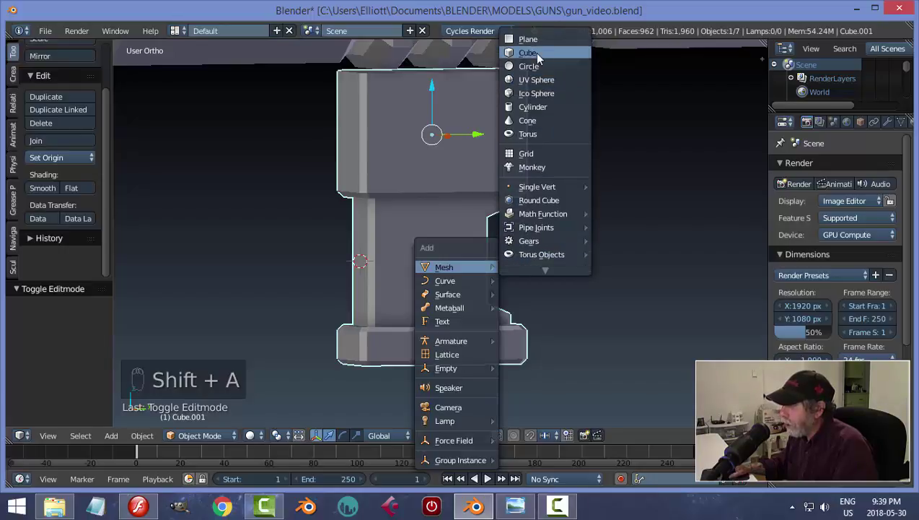
Add a cube scaled to 0.065 and place it at the top of the grip's side against the reference.
key(s)
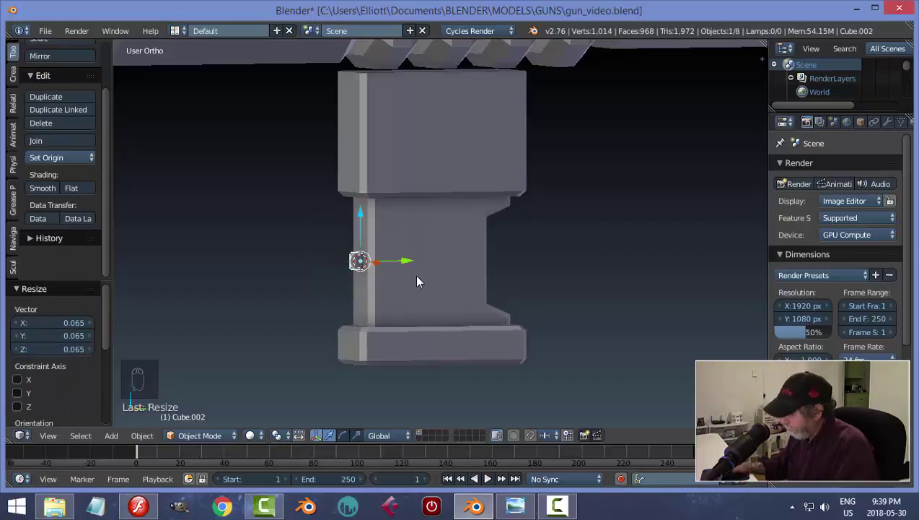
key(KP_3)
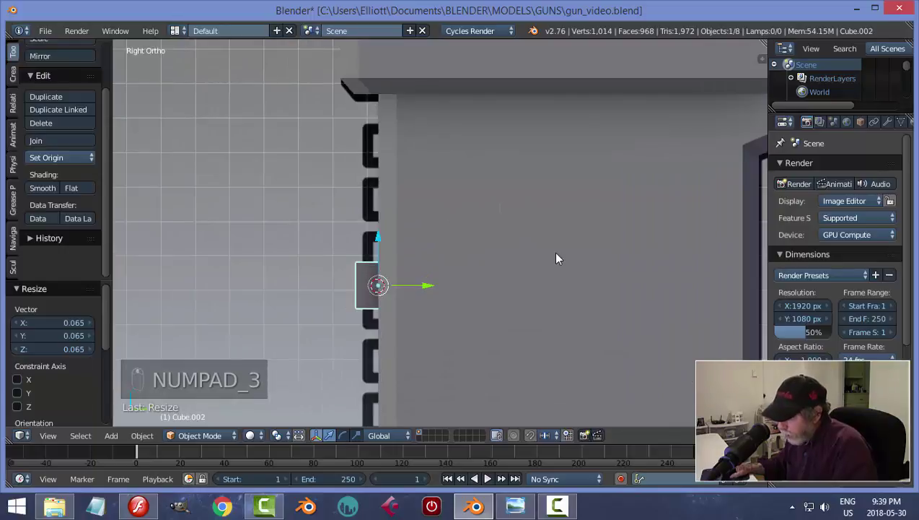
key(s)
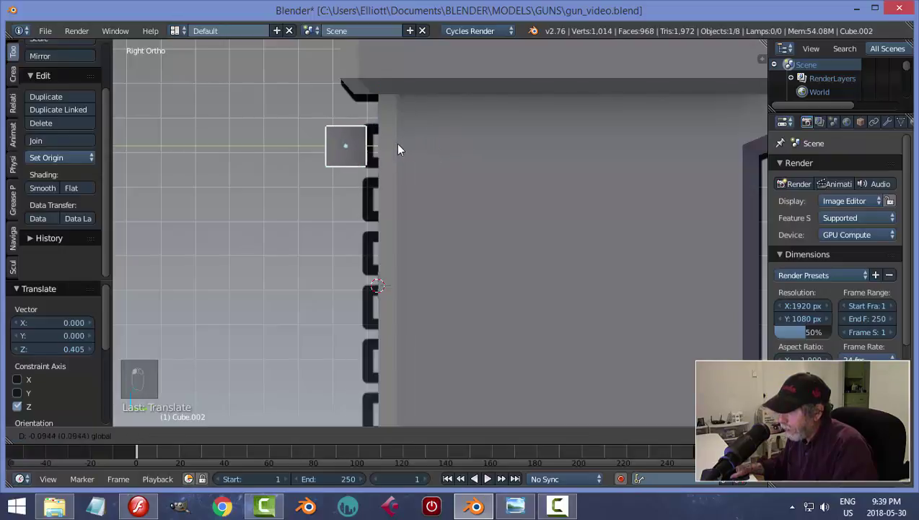
key(s)
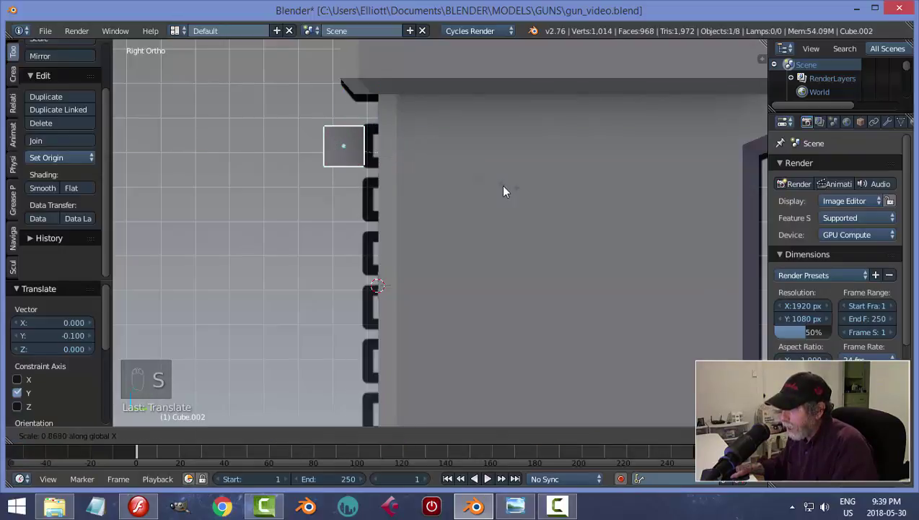
key(s)
drag(402, 150, 432, 176)
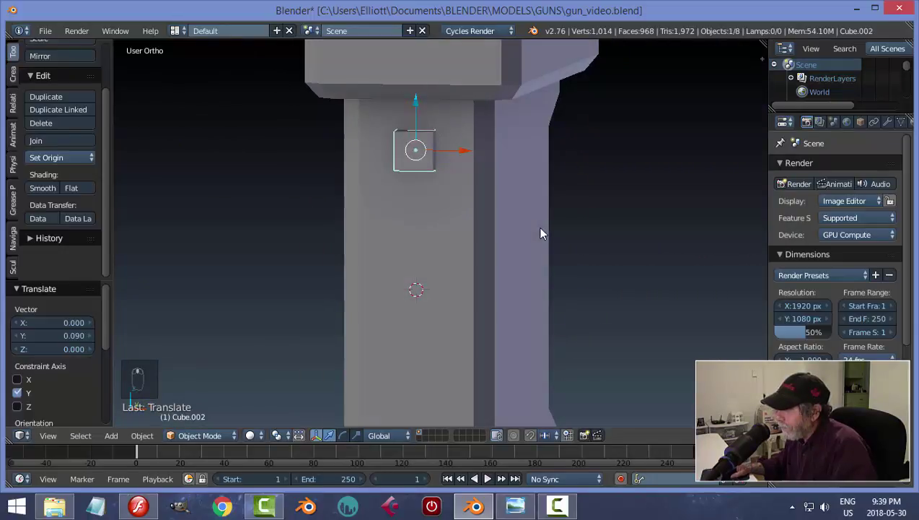
Stretch the small cube along Y and X to match the drawing, save, and apply its rotation and scale.
key(s)
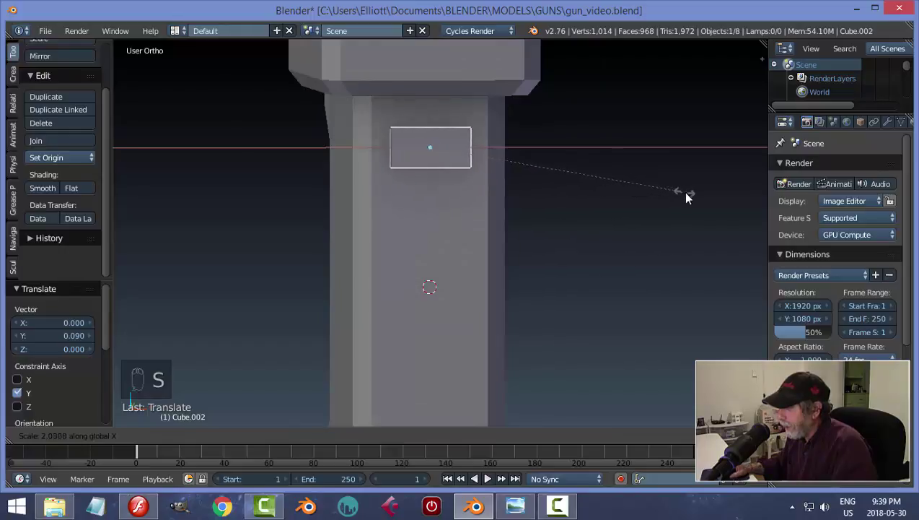
key(KP_3)
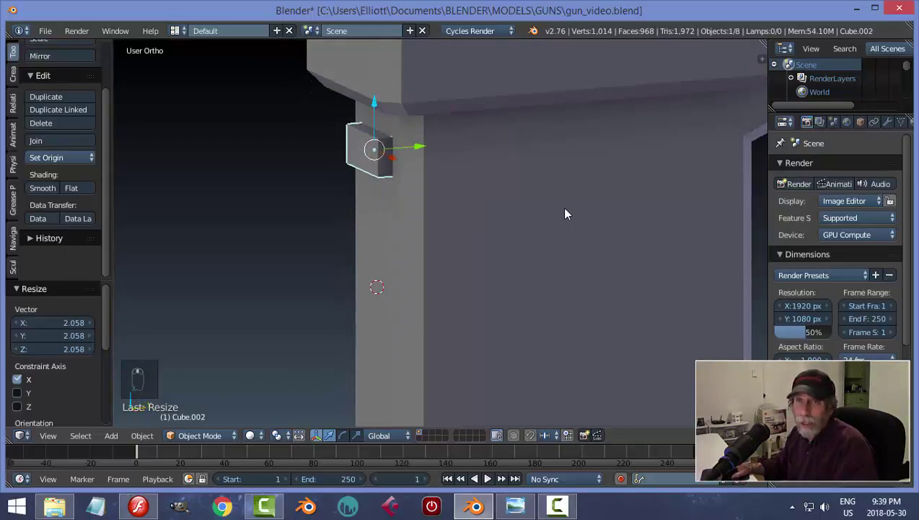
key(KP_3)
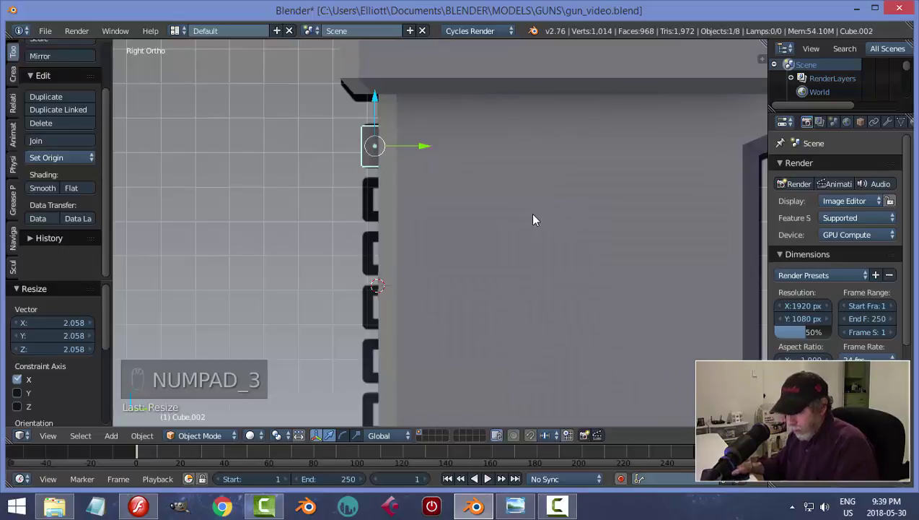
key(ctrl+s)
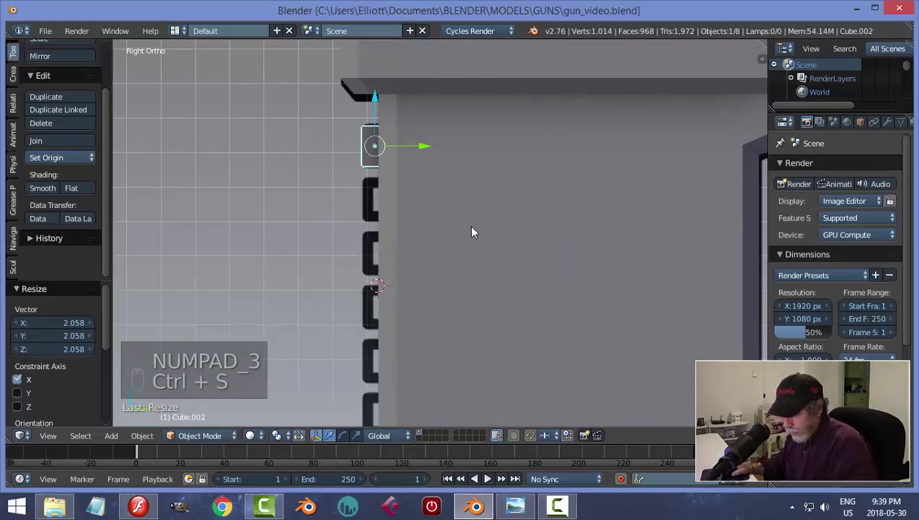
key(ctrl+a)
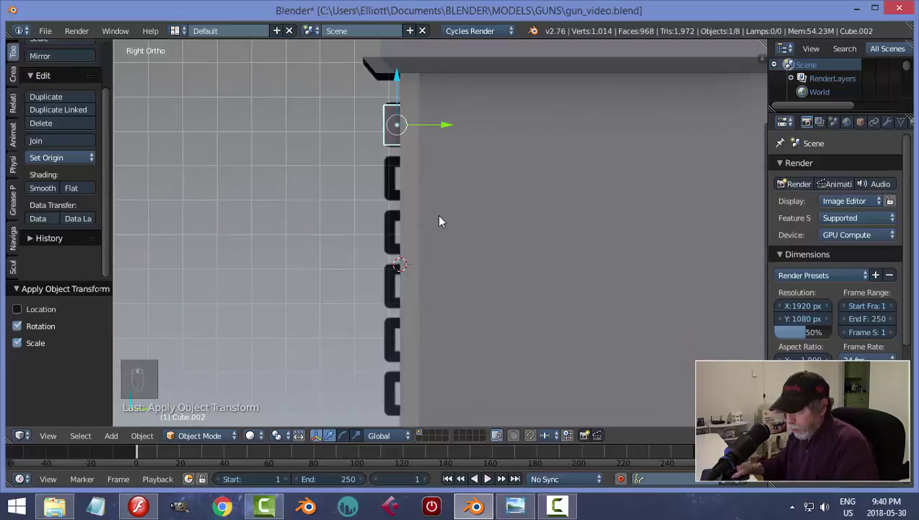
Duplicate the ridge block five times, stepping each copy down the grip to make six blocks.
key(shift+d)
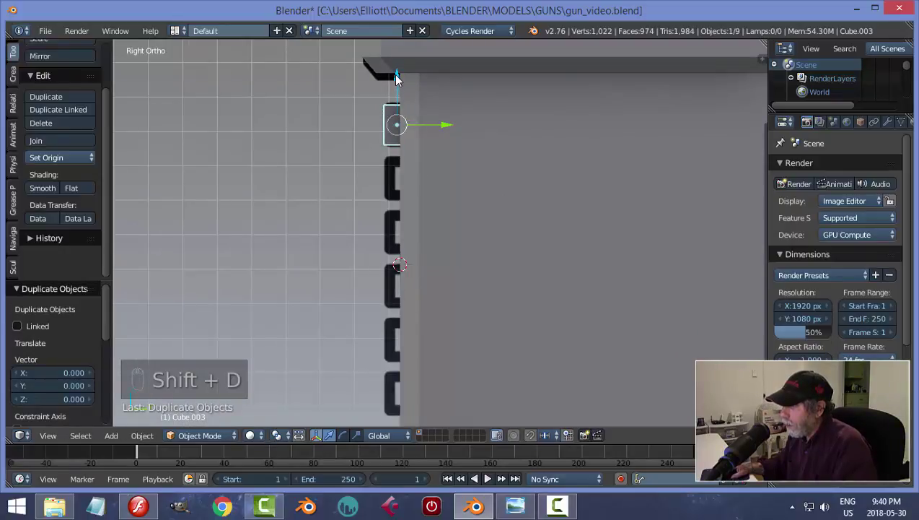
drag(402, 93, 393, 138)
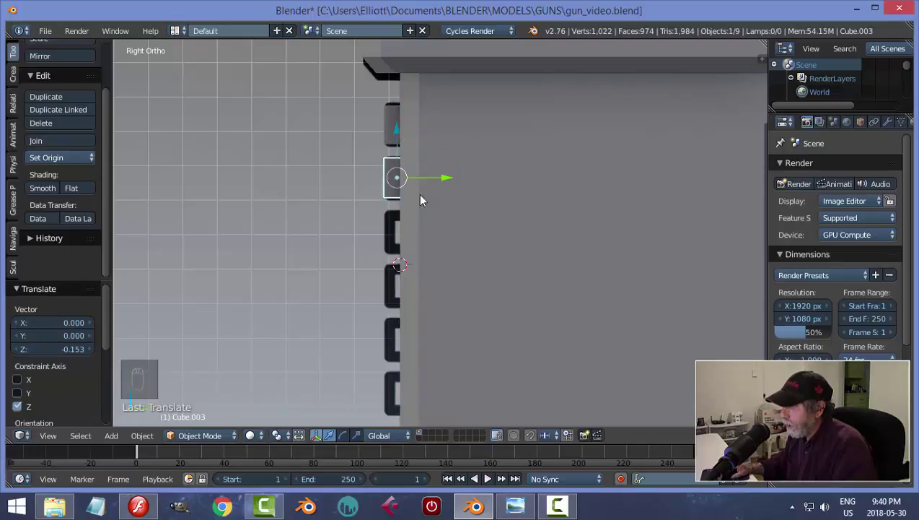
key(shift+d)
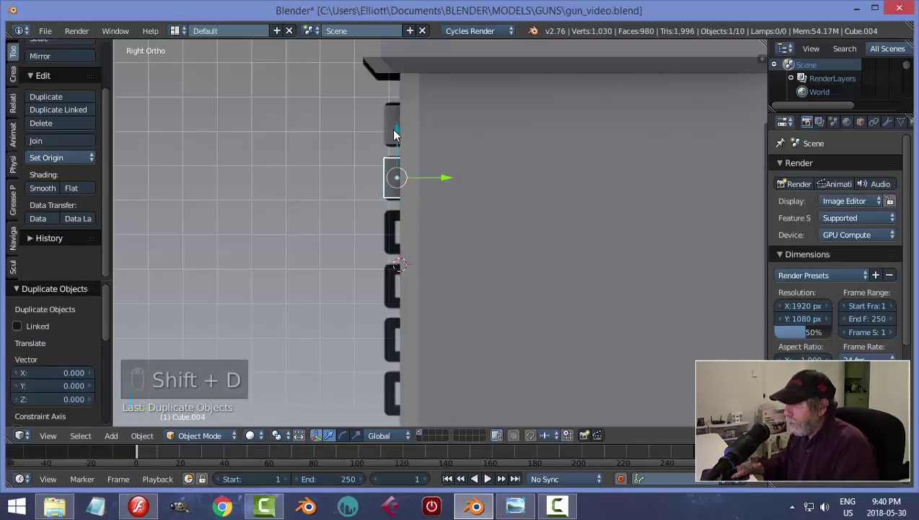
drag(406, 139, 402, 191)
key(shift+d)
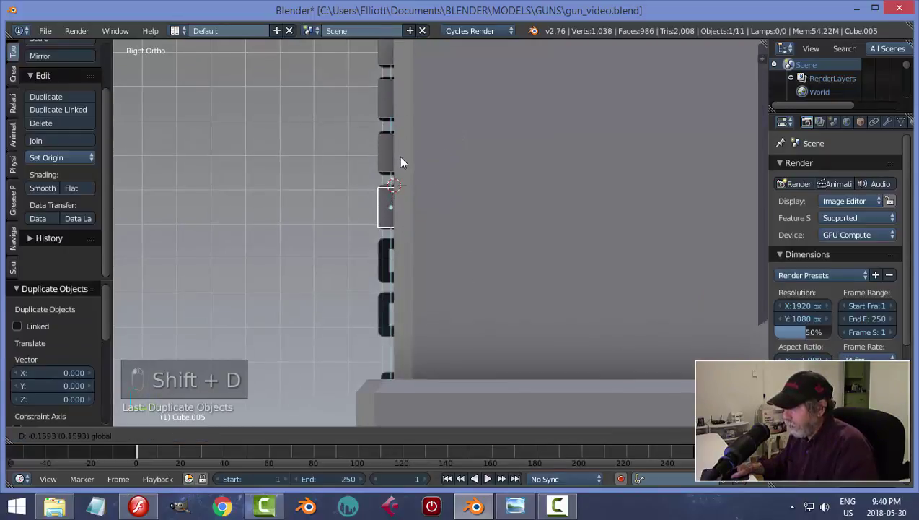
key(shift+d)
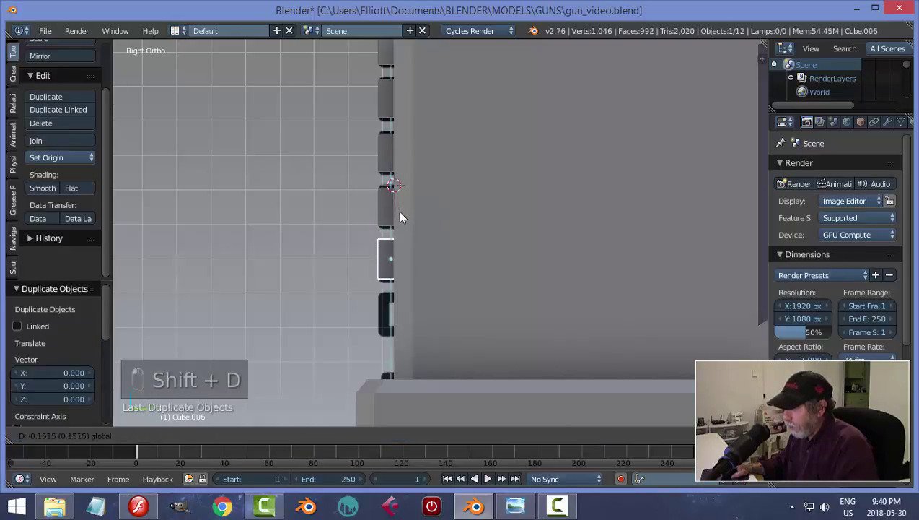
key(shift+d)
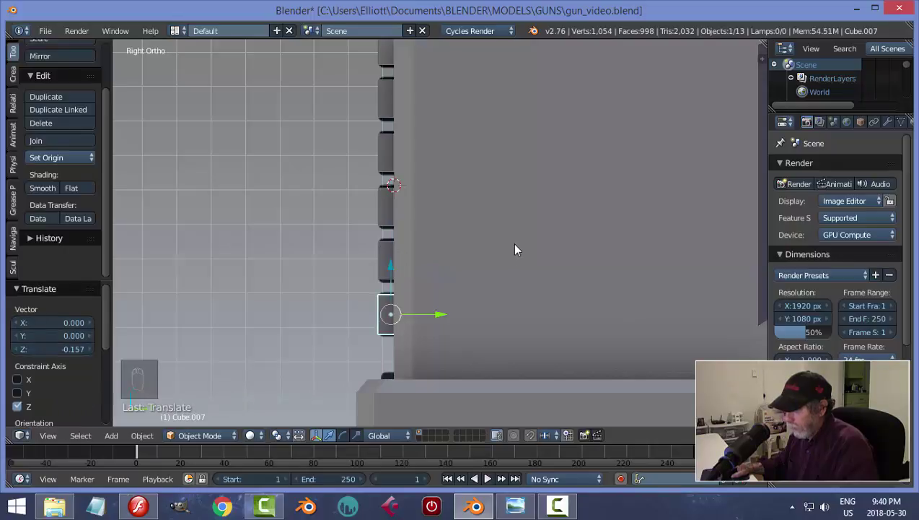
Select all six ridge blocks and join them into a single object.
key(a)
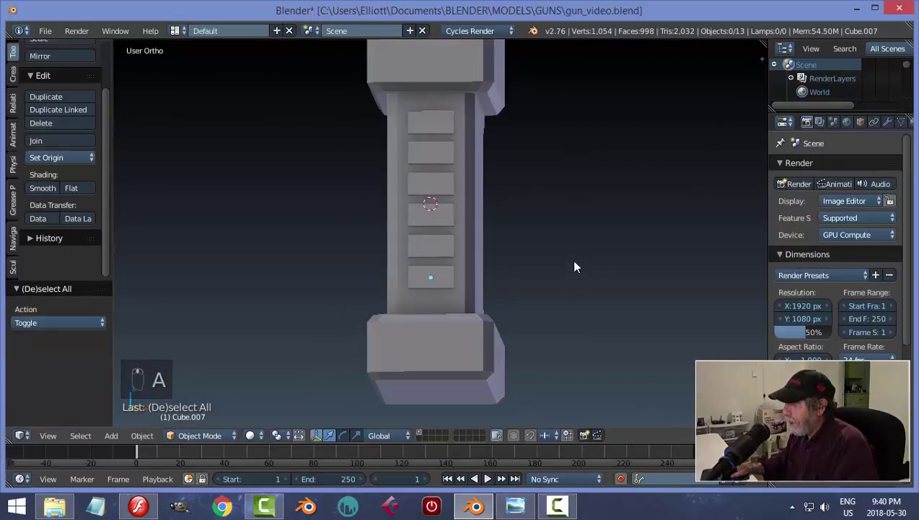
drag(434, 140, 512, 265)
key(a)
key(ctrl+j)
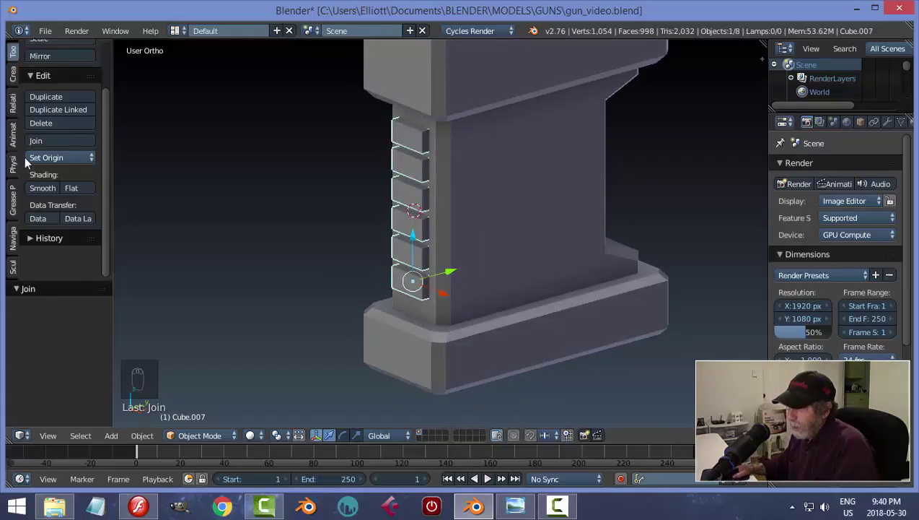
Save the file and enter Edit Mode on the joined ridges with the selection cleared.
drag(358, 185, 500, 215)
key(ctrl+z)
key(ctrl+s)
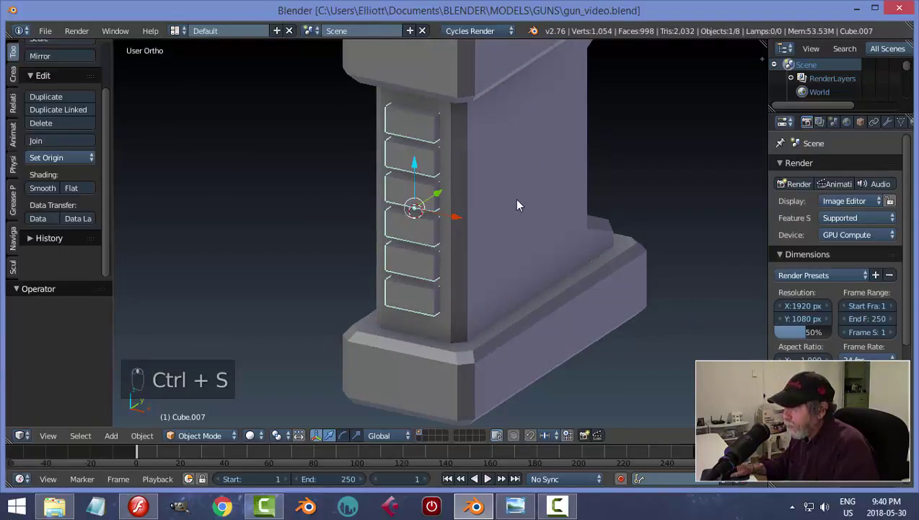
key(Tab)
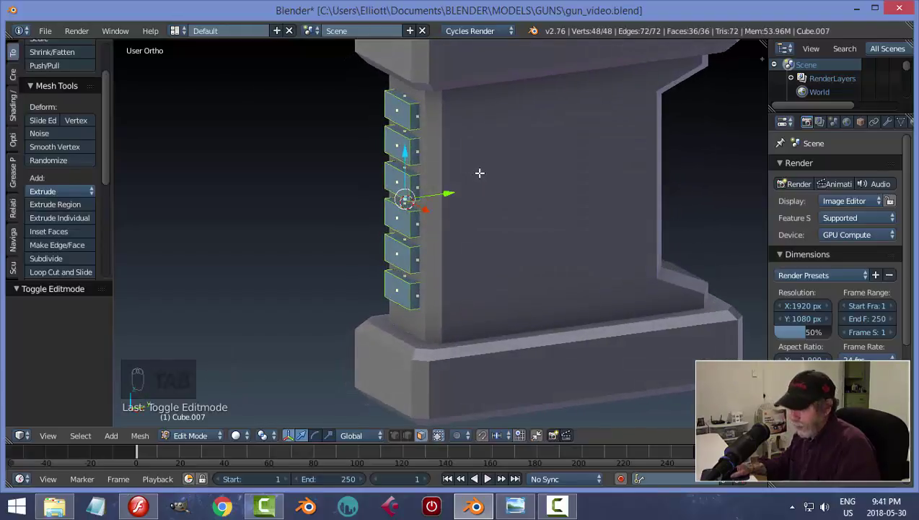
key(a)
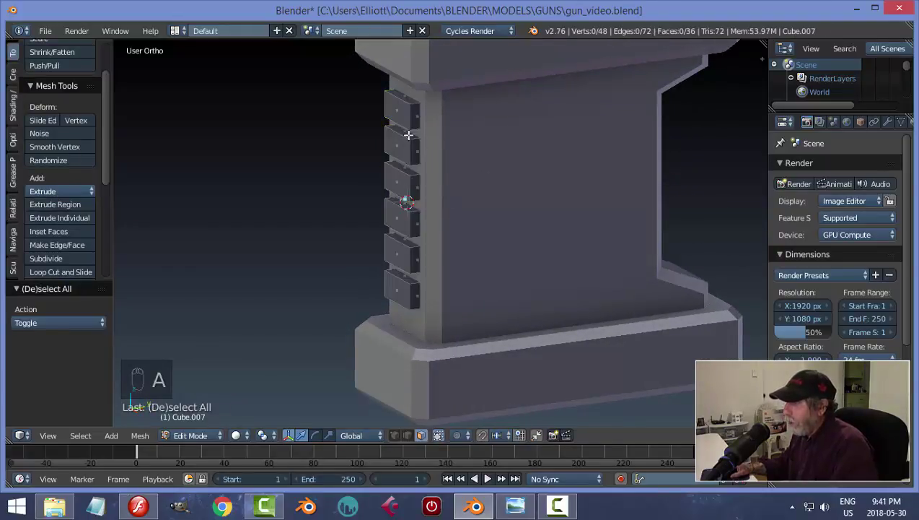
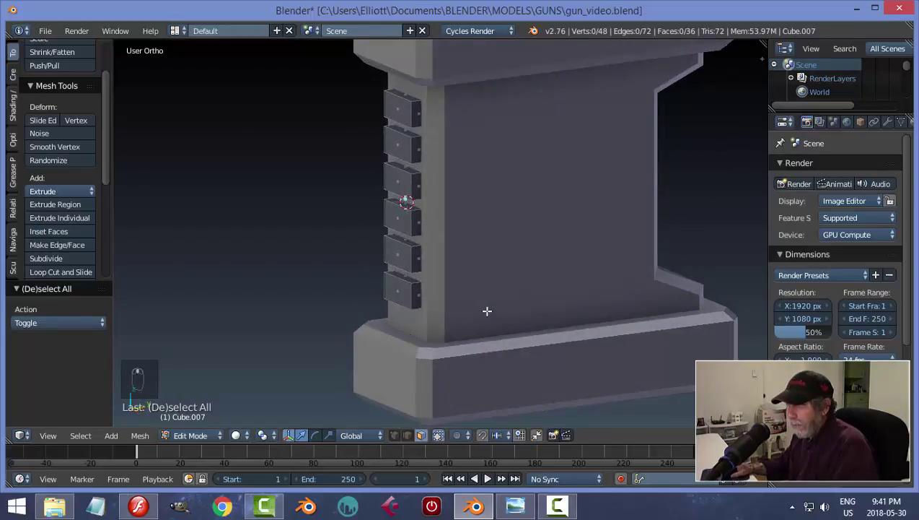
Check the ridge object's transform values, then re-enter Edit Mode in edge select to bevel all edges.
key(Tab)
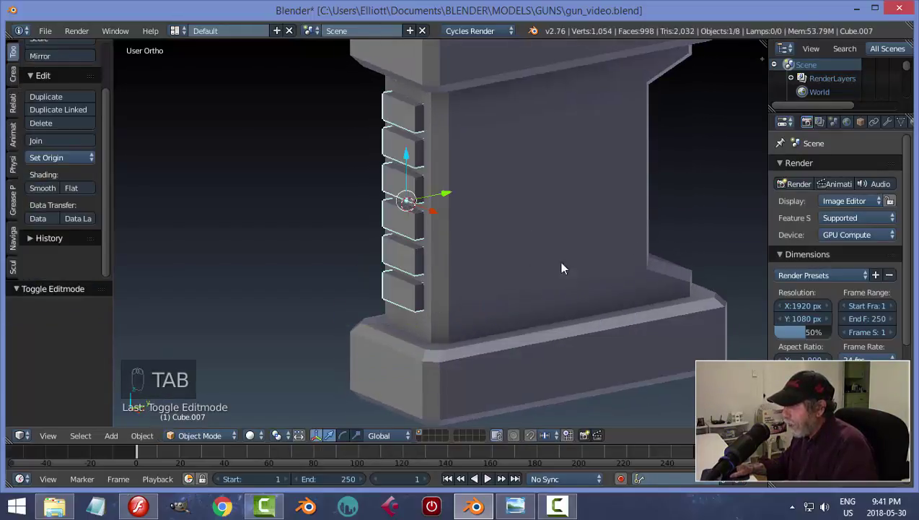
key(n)
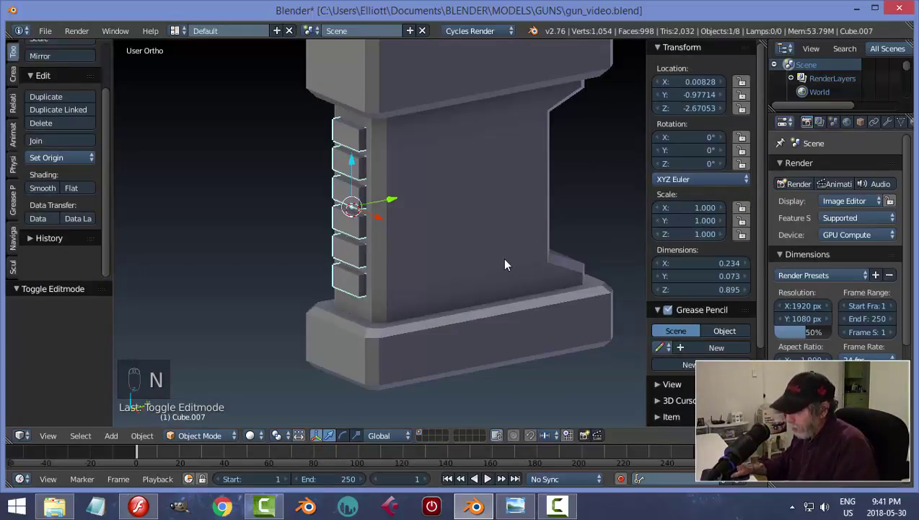
key(n)
key(Tab)
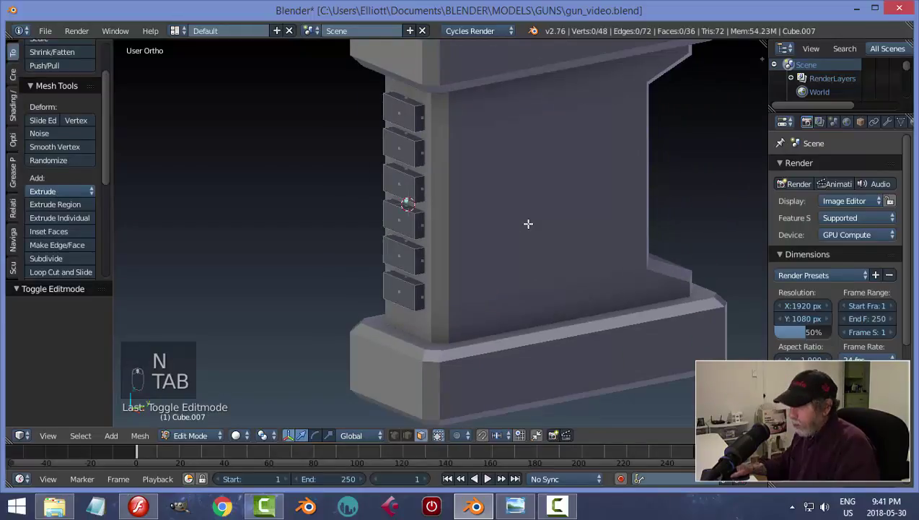
key(ctrl+Tab)
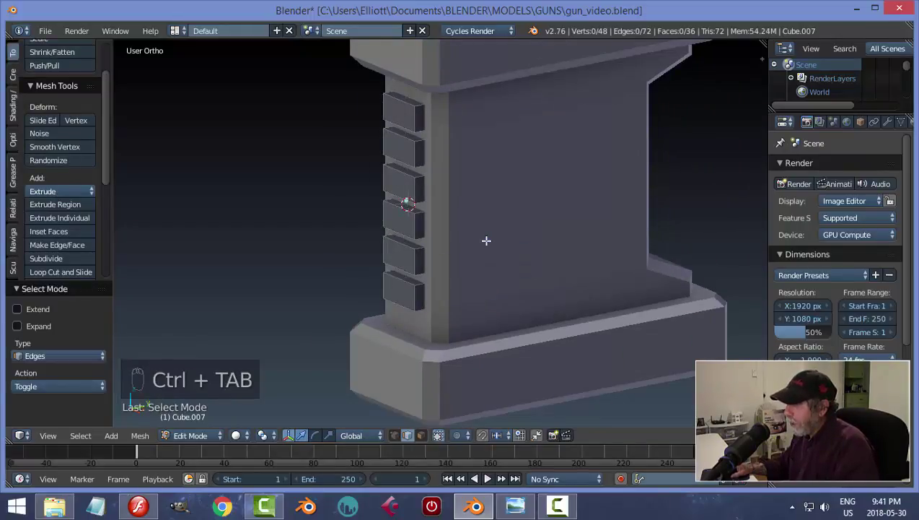
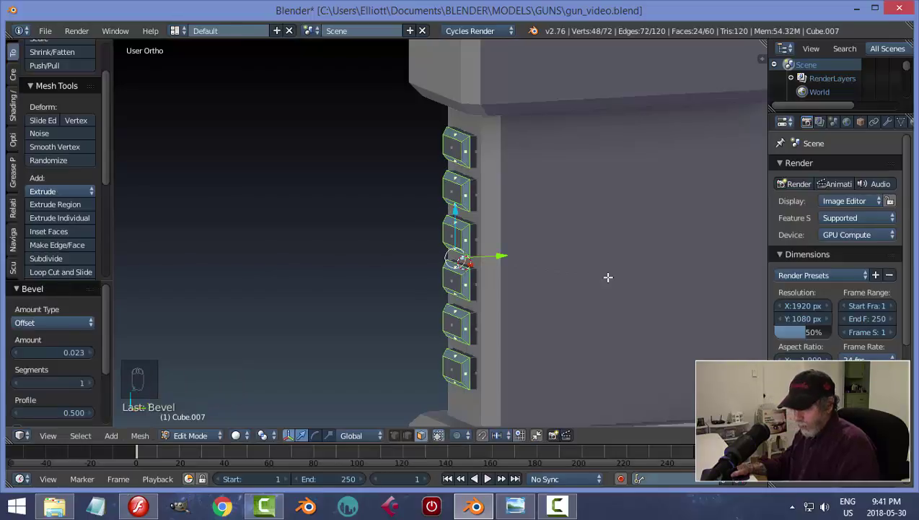
Leave Edit Mode on the bevelled ridges, deselect, and check them against the side-view reference.
key(a)
key(Tab)
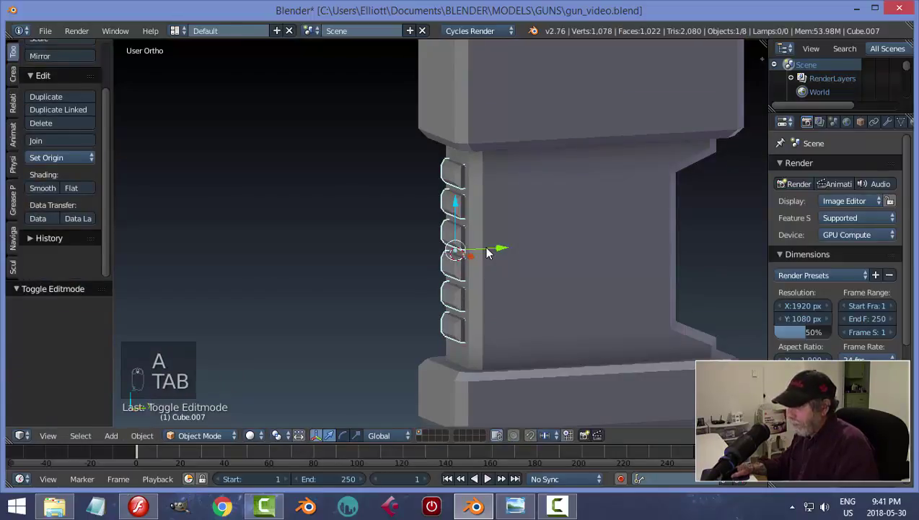
key(a)
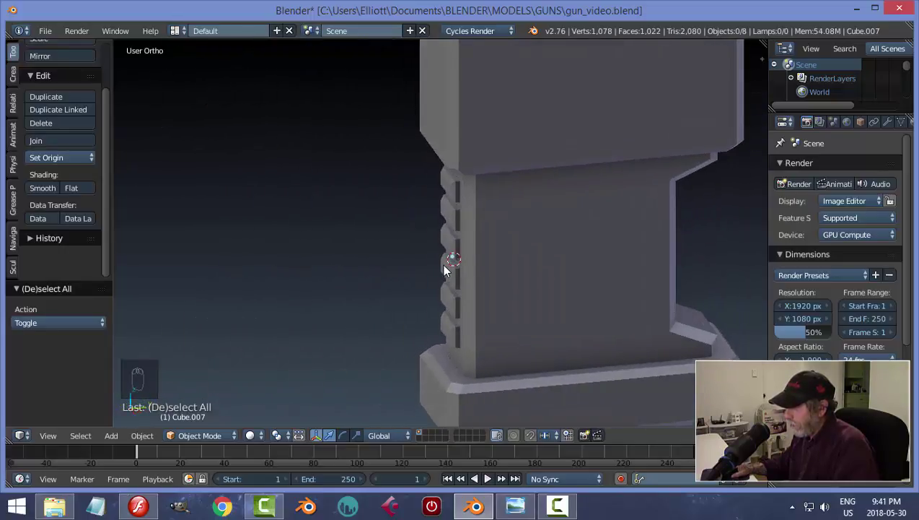
drag(478, 267, 566, 252)
key(KP_3)
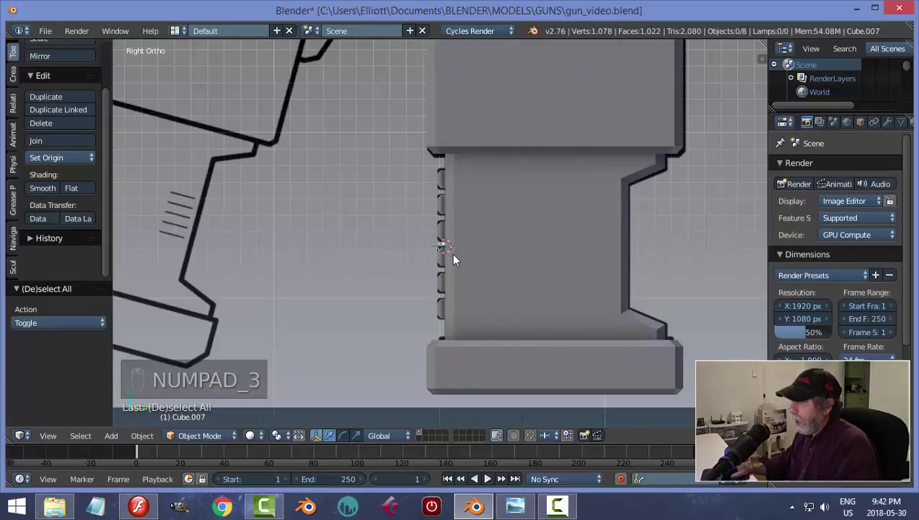
middle_click(471, 265)
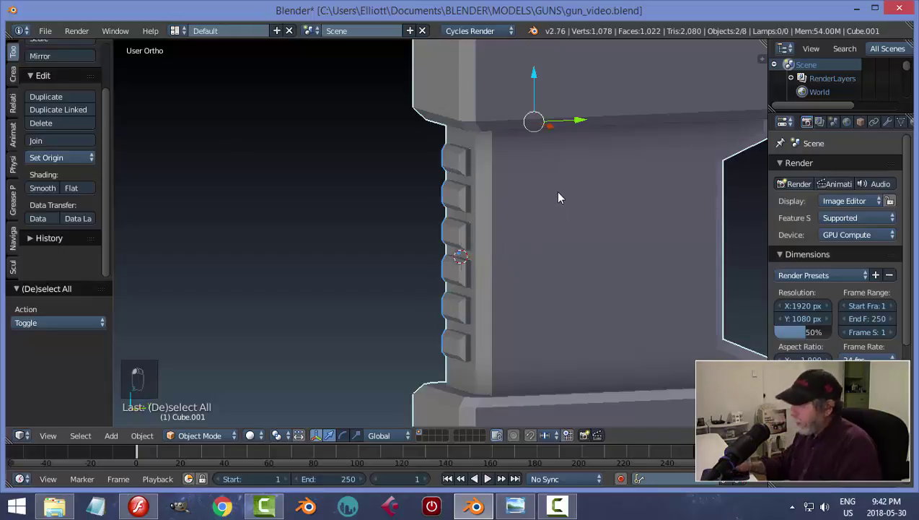
Join the ridge blocks into the grip, save, and move the grip about 2.2 along Y under the gun body.
key(ctrl+j)
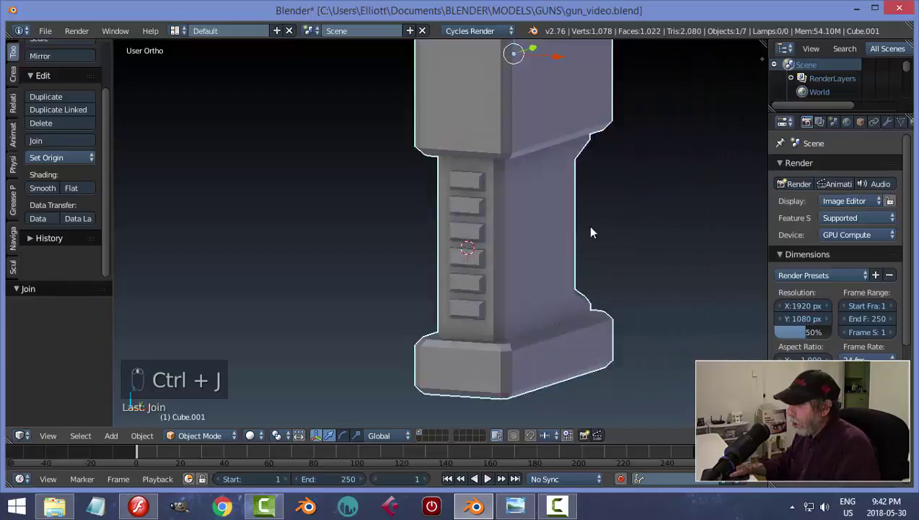
key(ctrl+s)
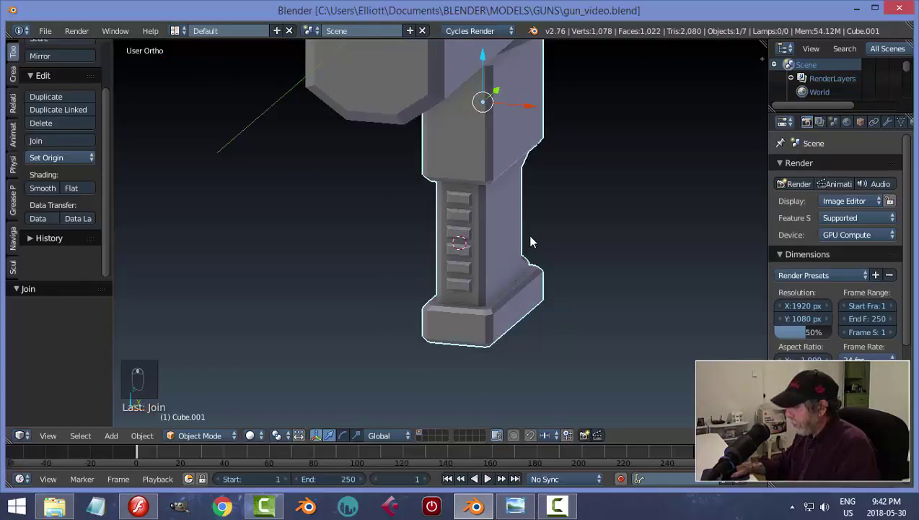
key(KP_3)
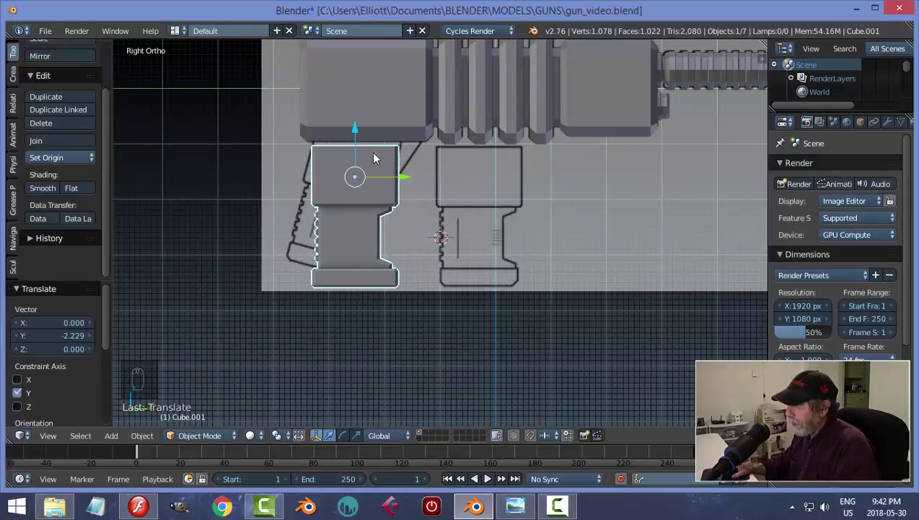
Tilt the grip to match the side reference drawing, checking it in wireframe side view.
drag(362, 135, 442, 206)
drag(442, 207, 480, 235)
key(r)
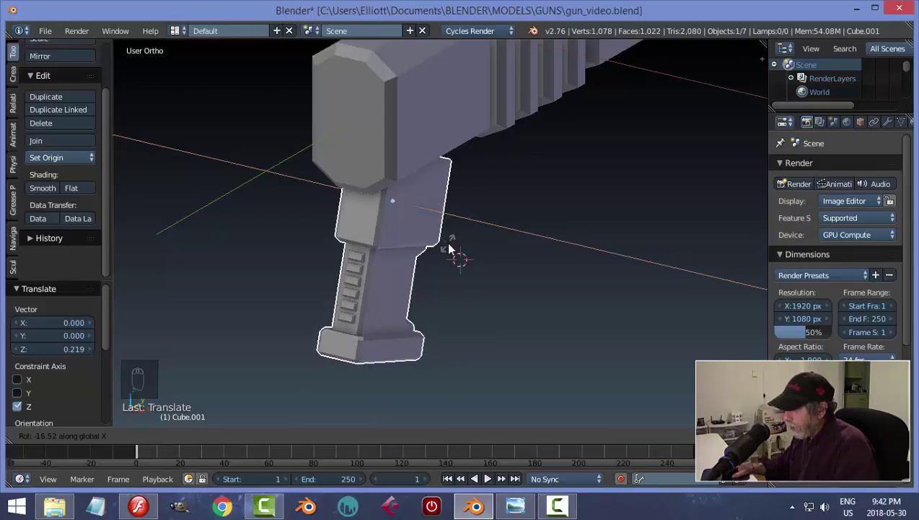
key(KP_3)
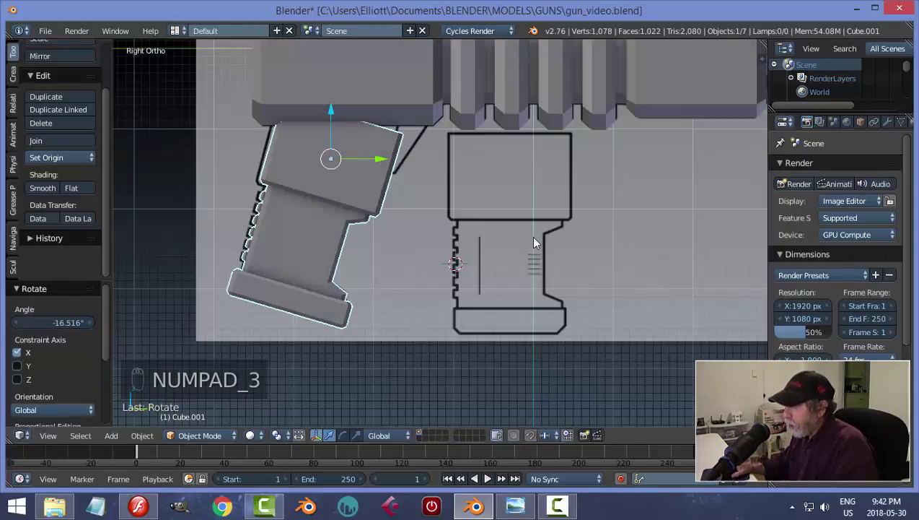
key(z)
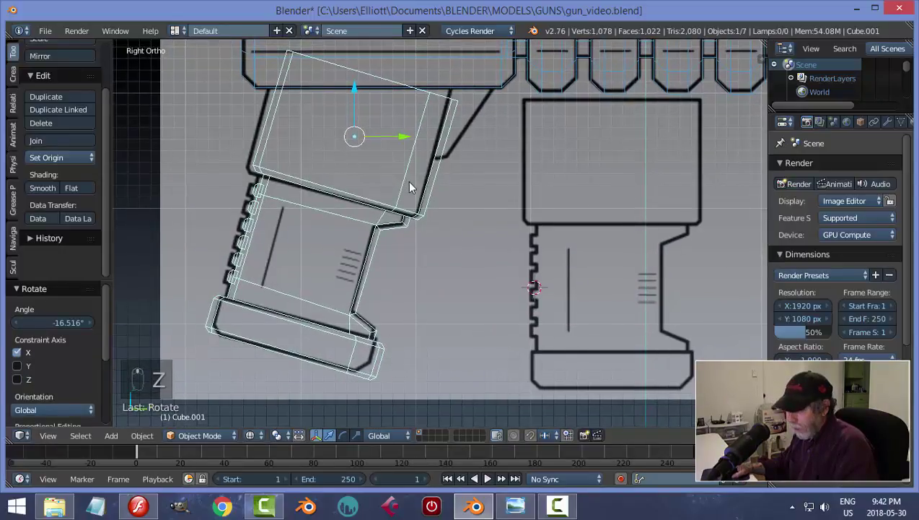
key(r)
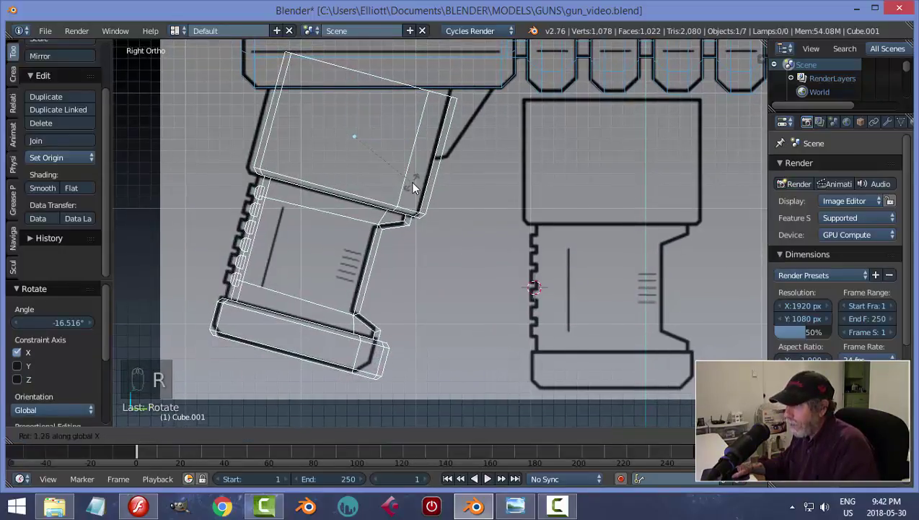
Slide the grip so its upper block sits beneath the gun body's underside, then review it in 3D.
drag(411, 138, 405, 135)
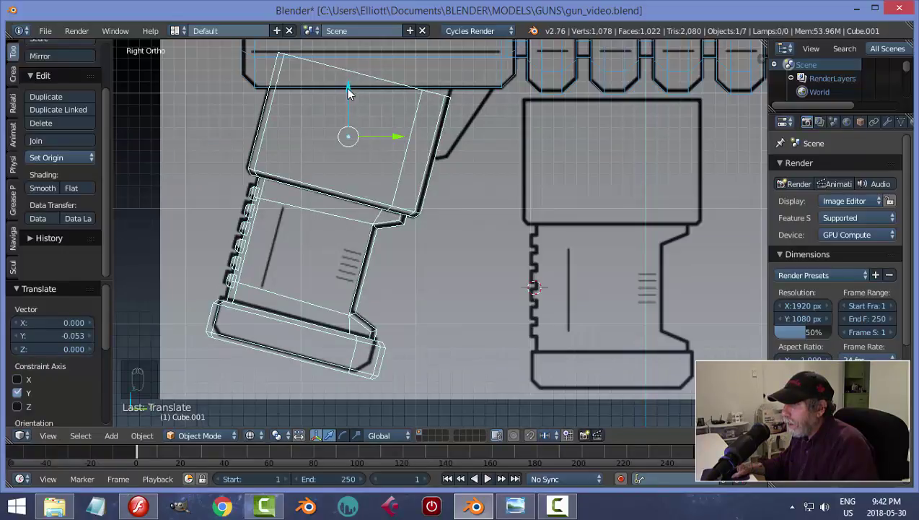
drag(351, 95, 402, 134)
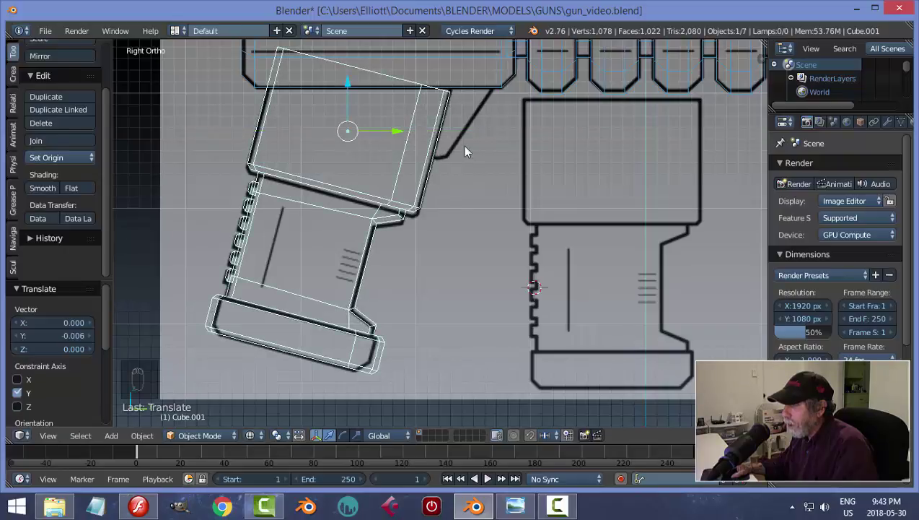
drag(356, 86, 487, 215)
key(z)
drag(612, 229, 454, 195)
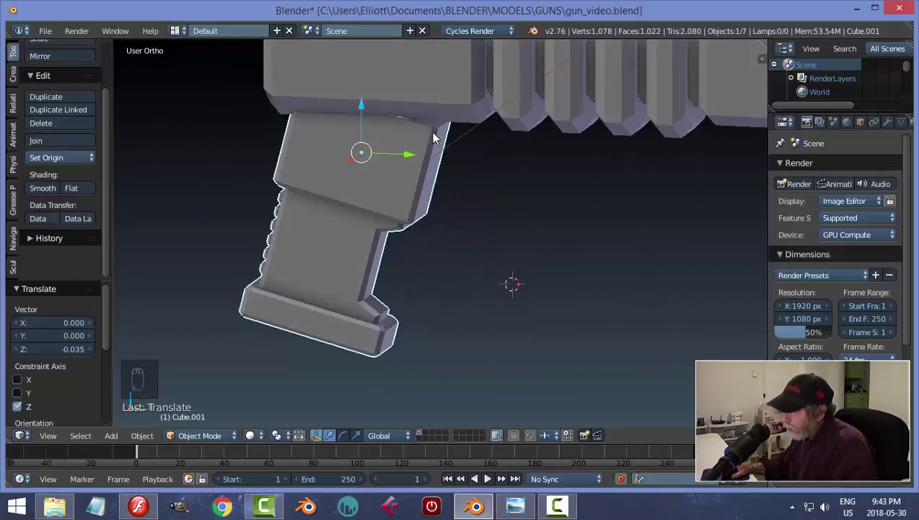
key(Tab)
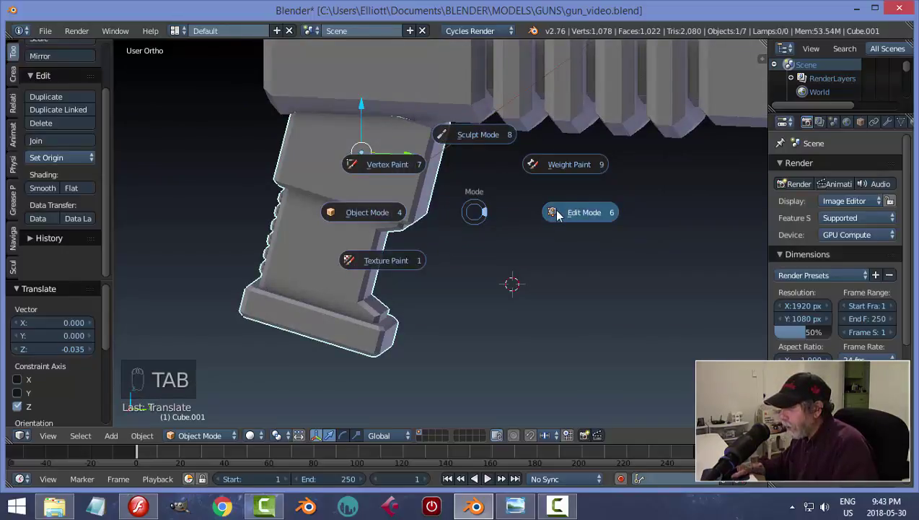
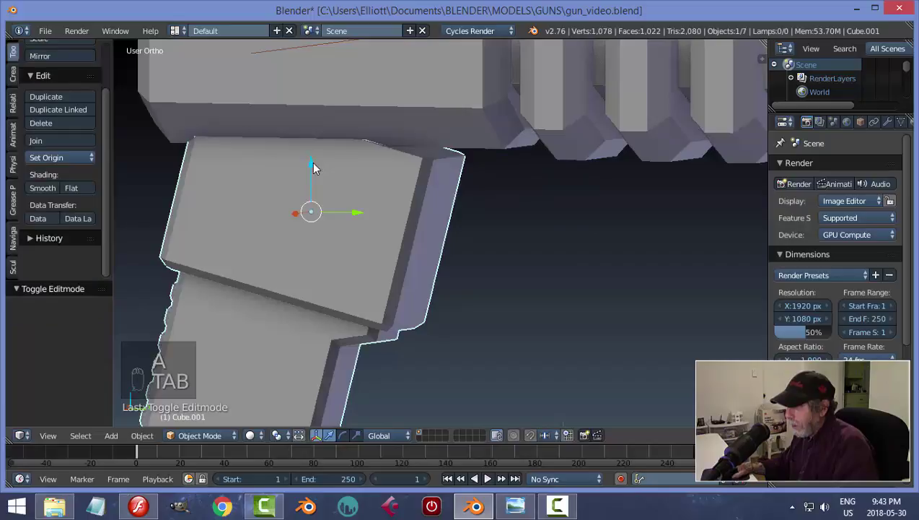
Raise the grip's top vertices about 0.37 along Z until they meet the bottom of the gun body.
click(316, 174)
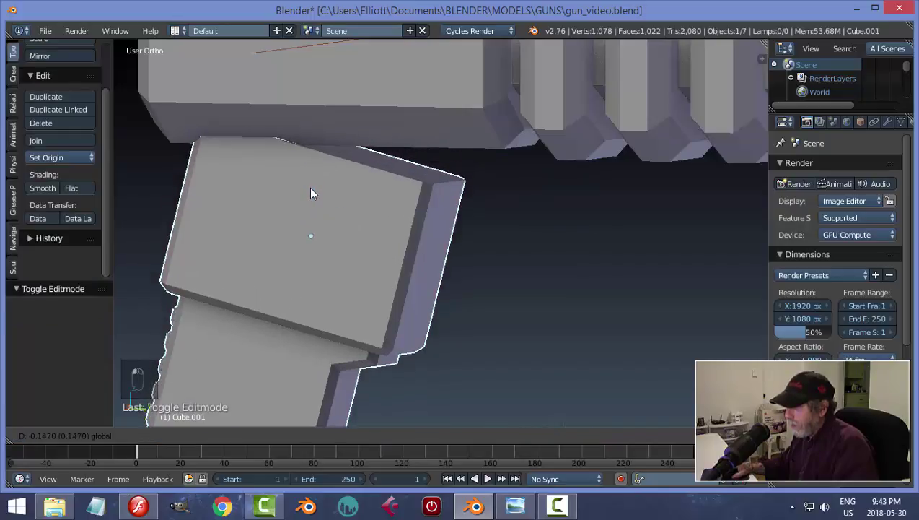
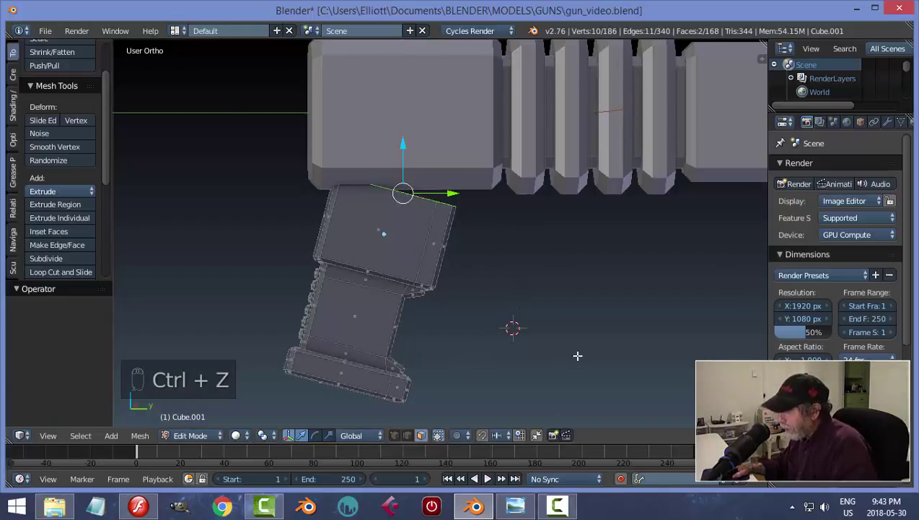
drag(378, 432, 445, 117)
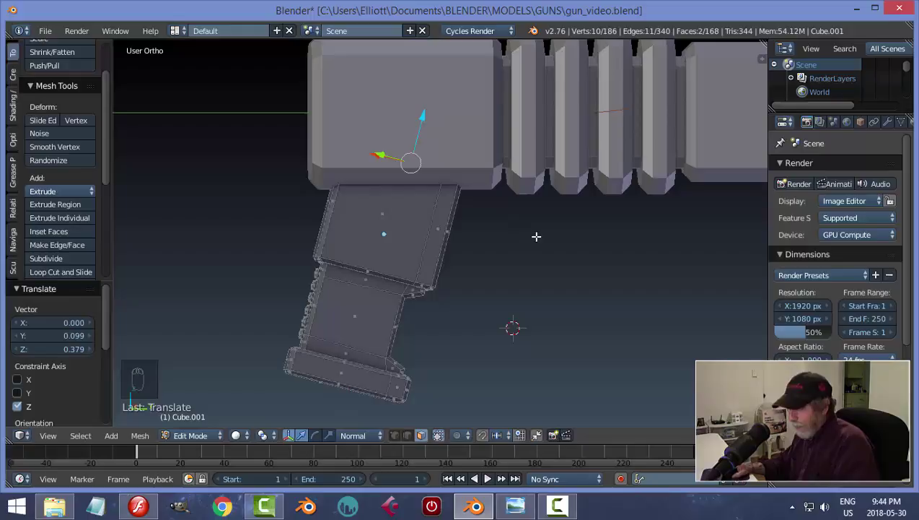
key(Tab)
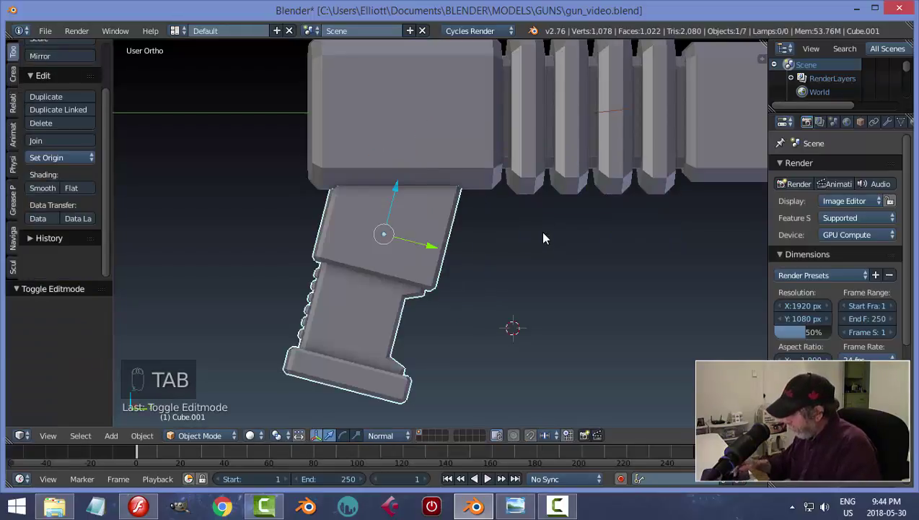
Slide the grip along Y into line with the side reference under the body and save.
key(KP_3)
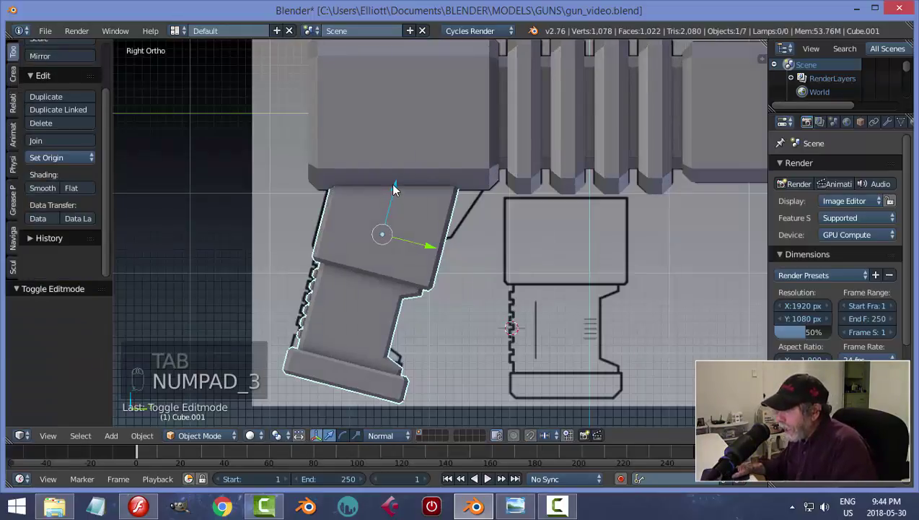
drag(403, 184, 440, 237)
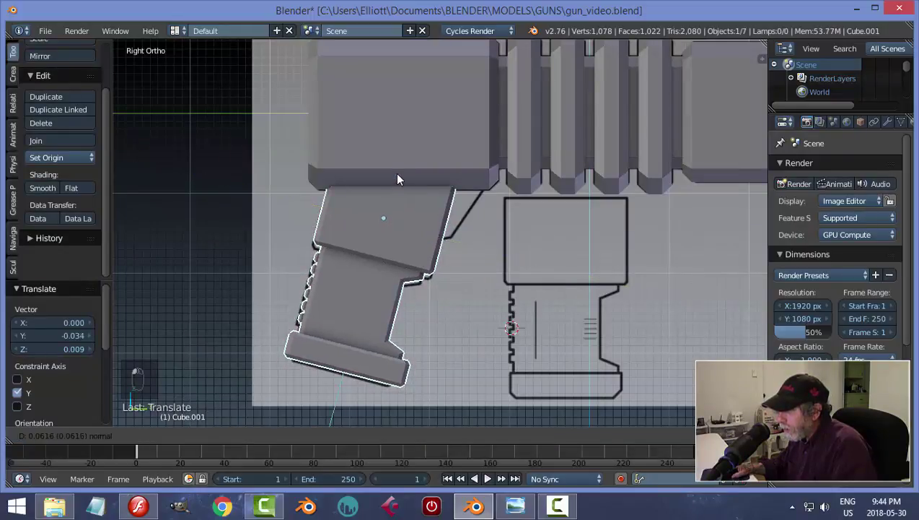
drag(460, 358, 511, 302)
key(ctrl+s)
Inspect the grip from below, deselect everything, zoom out to the whole gun and save again.
drag(512, 228, 361, 253)
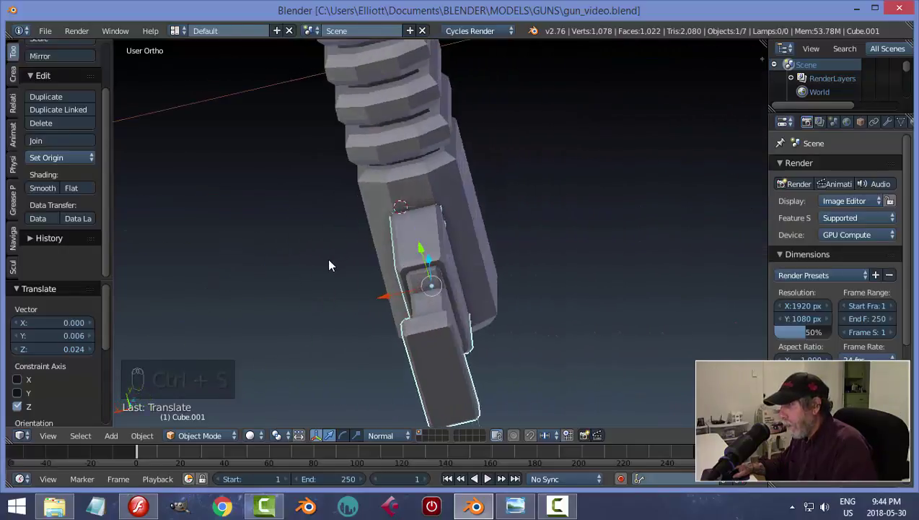
key(a)
drag(562, 251, 524, 266)
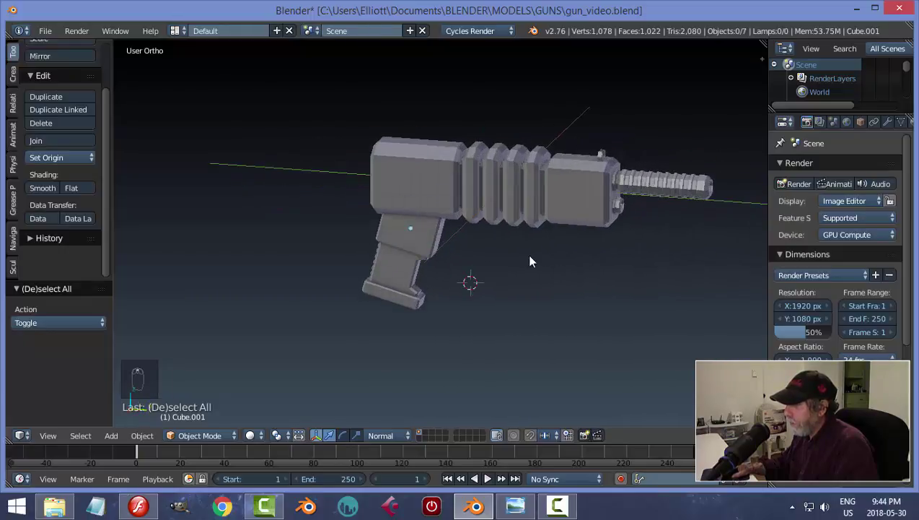
key(ctrl+s)
Snap the 3D cursor to the grip's rear face via Cursor to Selected and return to Object Mode.
key(KP_3)
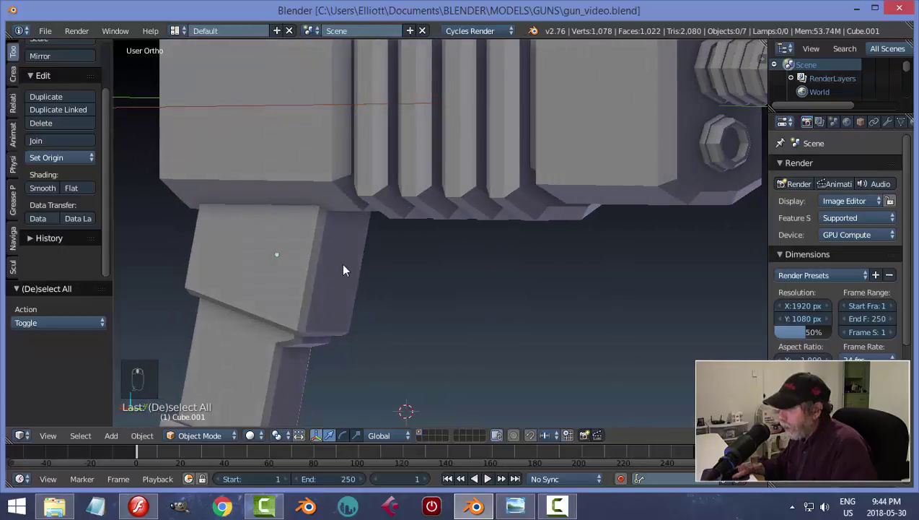
key(Tab)
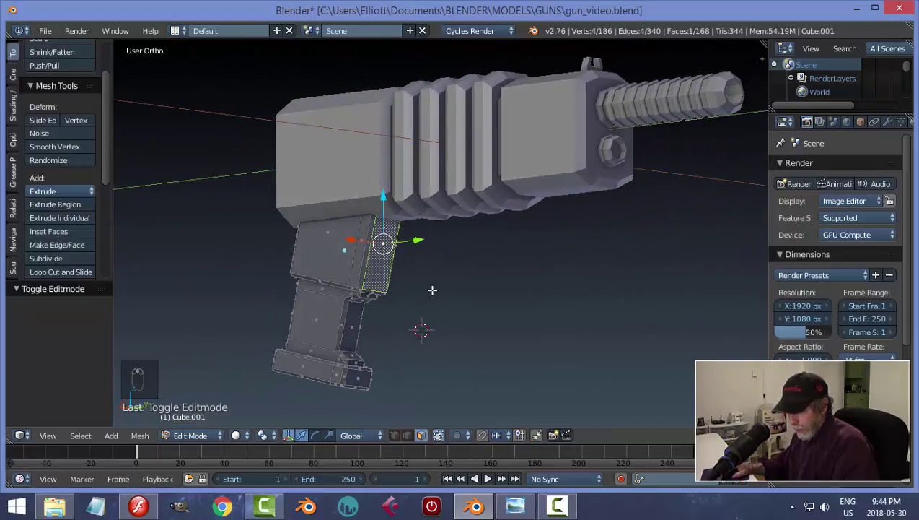
key(shift+s)
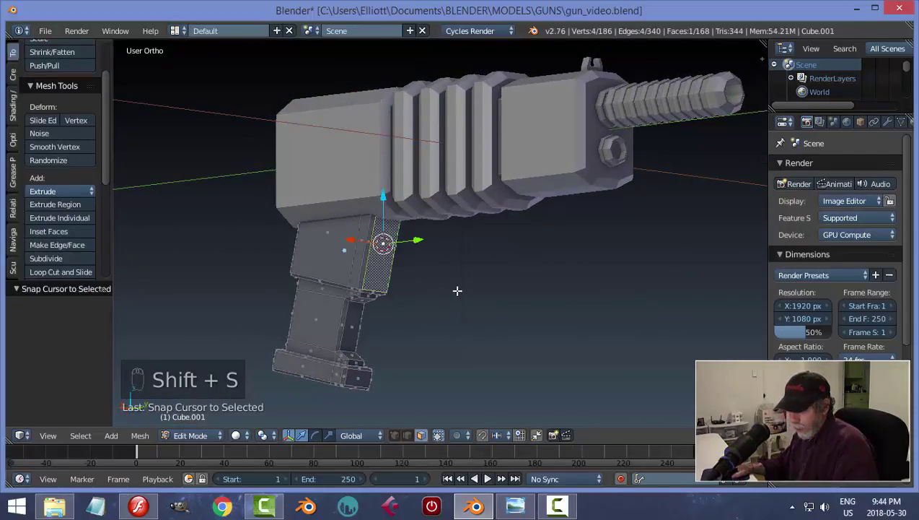
key(a)
key(Tab)
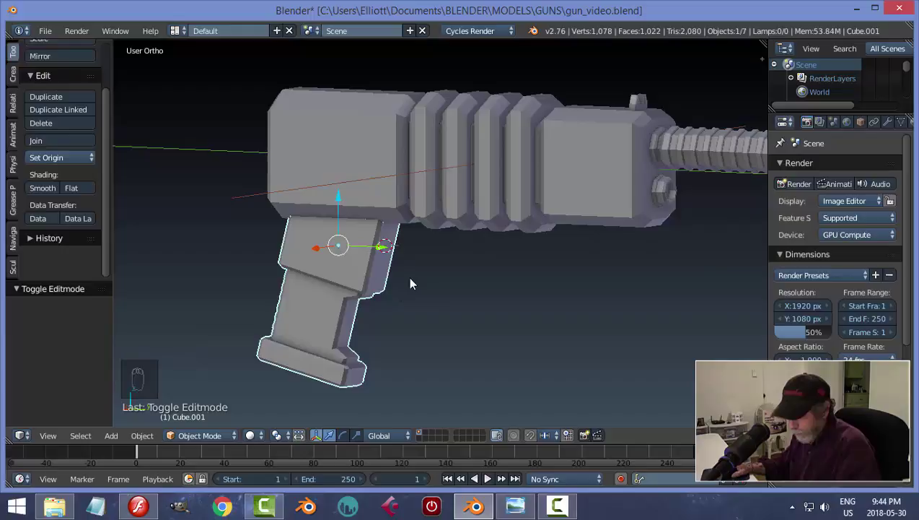
Add a new cube at the 3D cursor and shrink it to a small block.
key(shift+a)
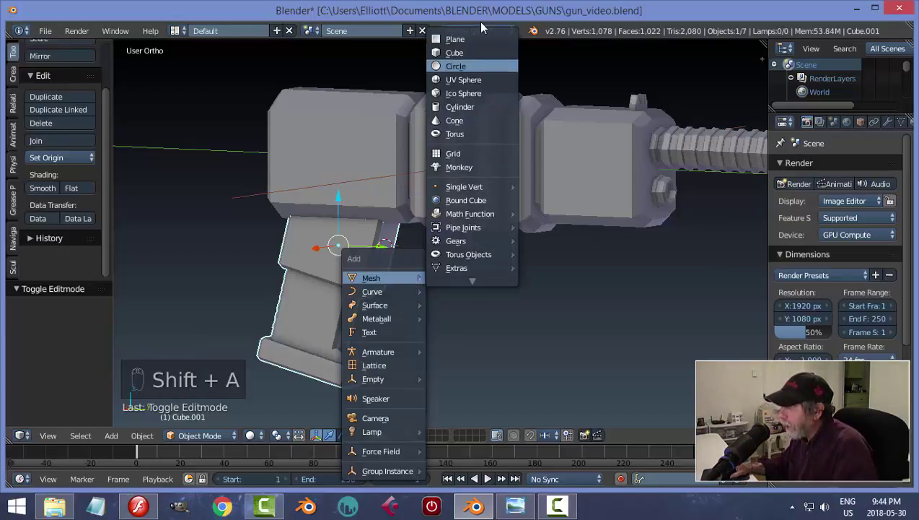
key(s)
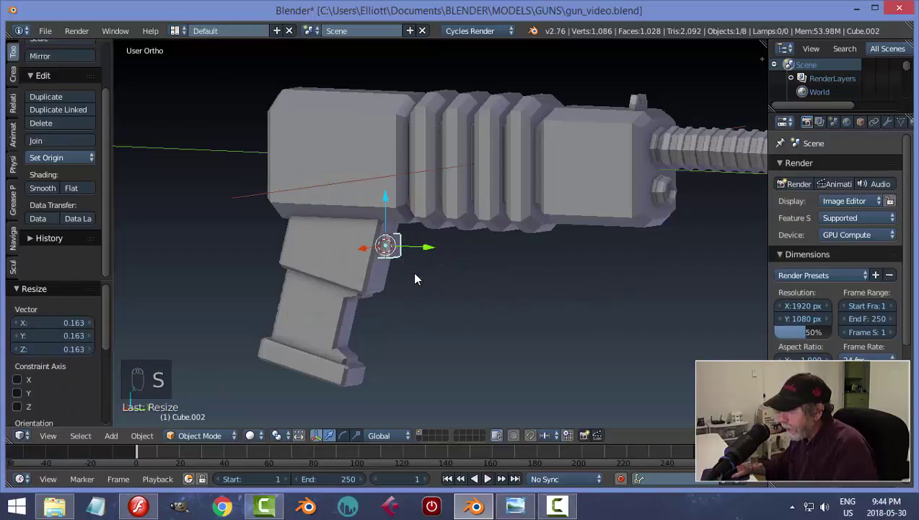
drag(395, 275, 622, 270)
key(s)
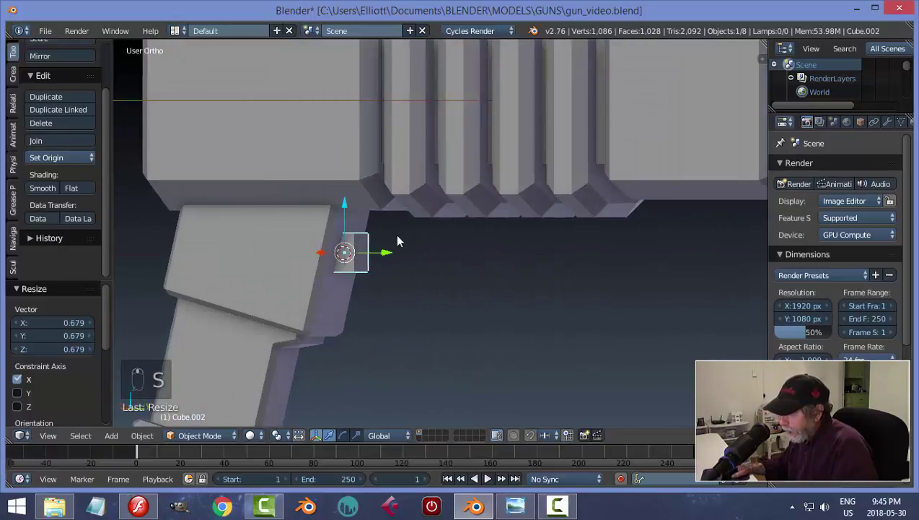
key(s)
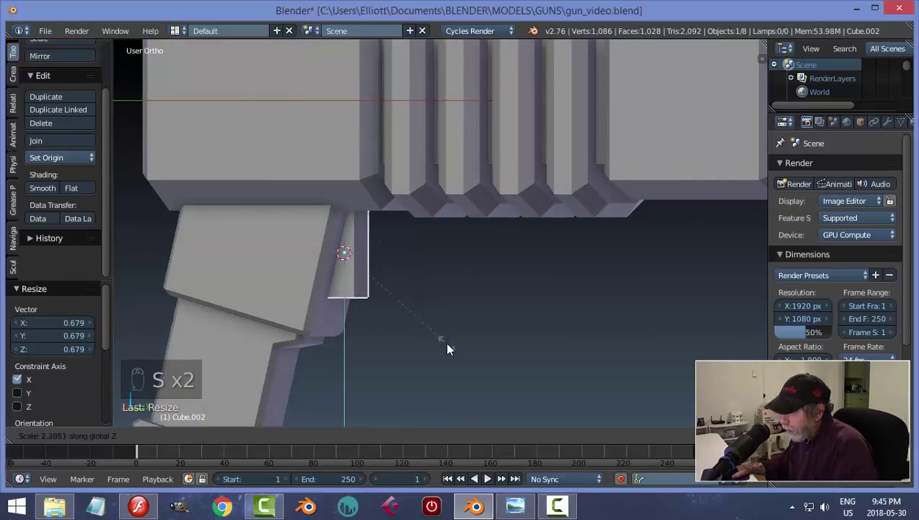
In side view, move and stretch the block along the gun's length to fit the reference, tucked against the grip.
key(KP_3)
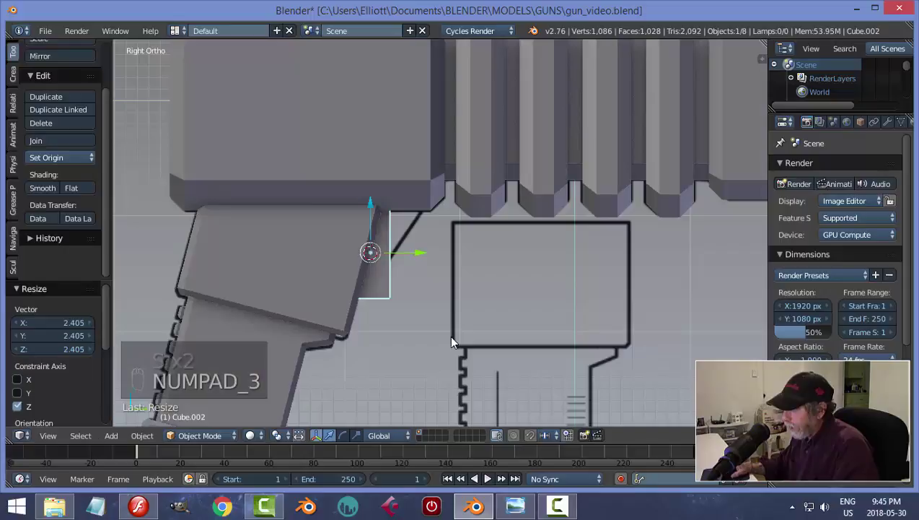
drag(426, 257, 451, 260)
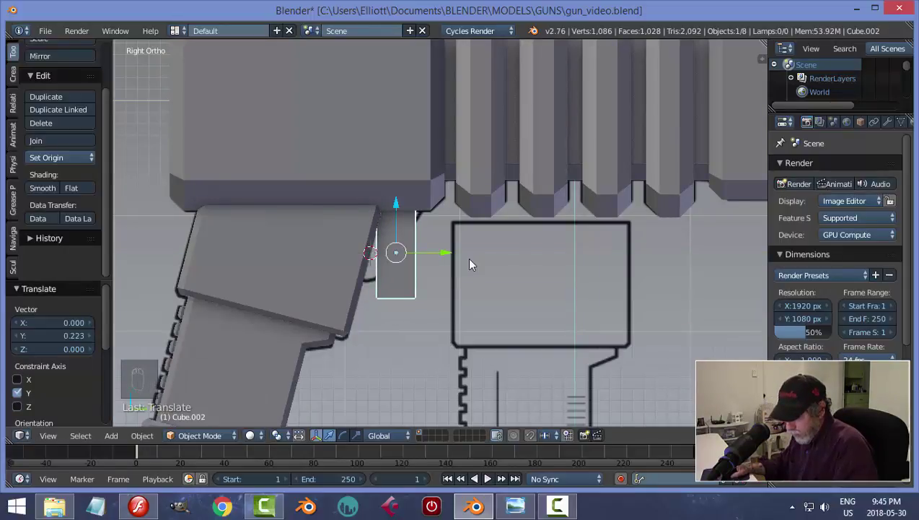
key(s)
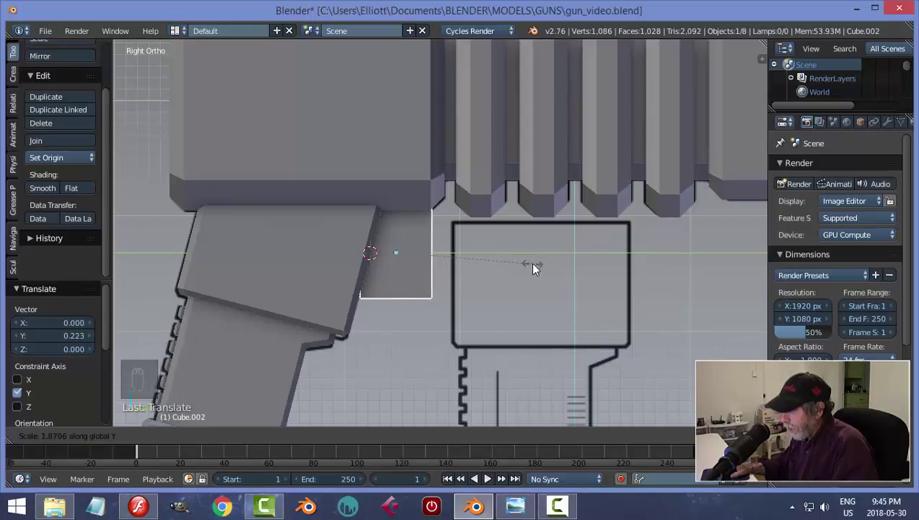
drag(449, 256, 495, 262)
middle_click(495, 262)
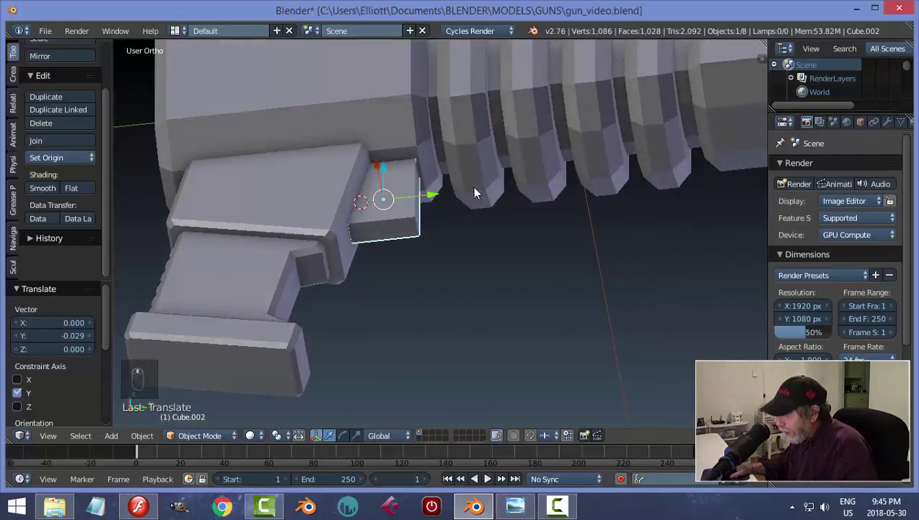
drag(436, 191, 434, 203)
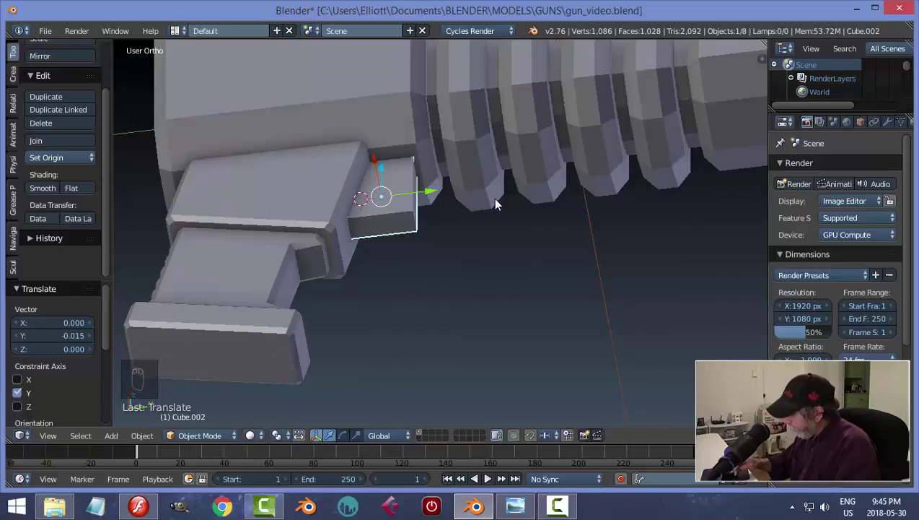
key(KP_3)
In wireframe Edit Mode, slide the trigger block's vertices along Z and Y into a slanted wedge matching the outline.
key(z)
key(Tab)
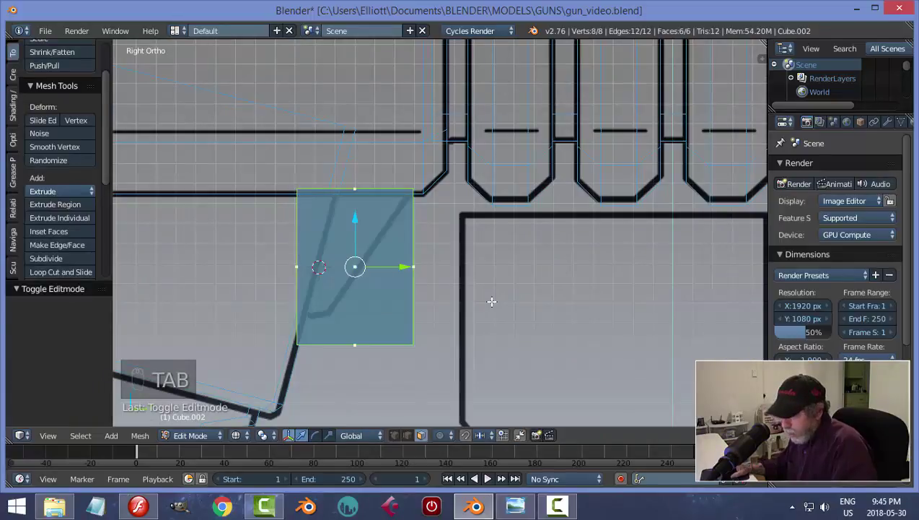
key(a)
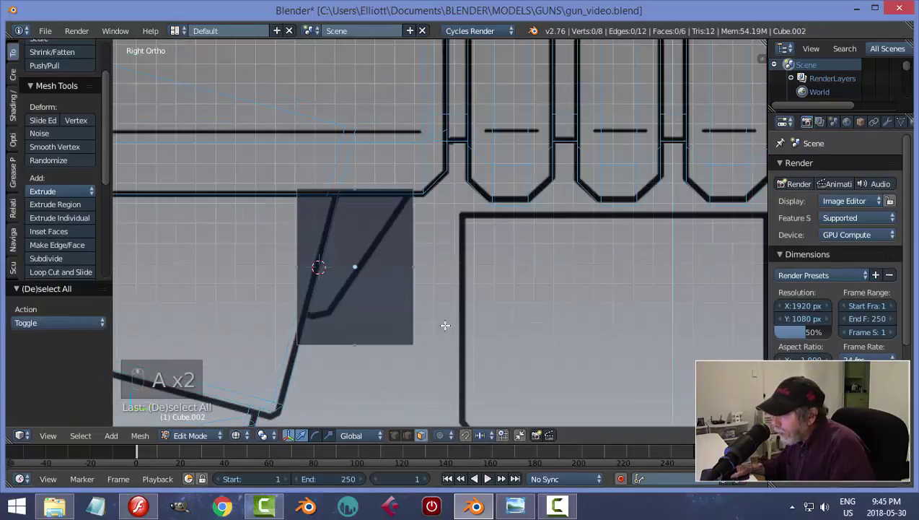
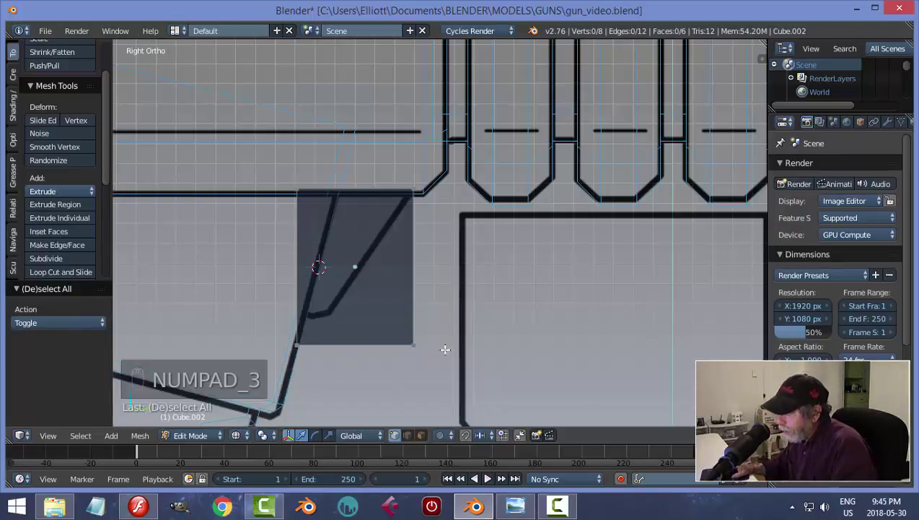
key(b)
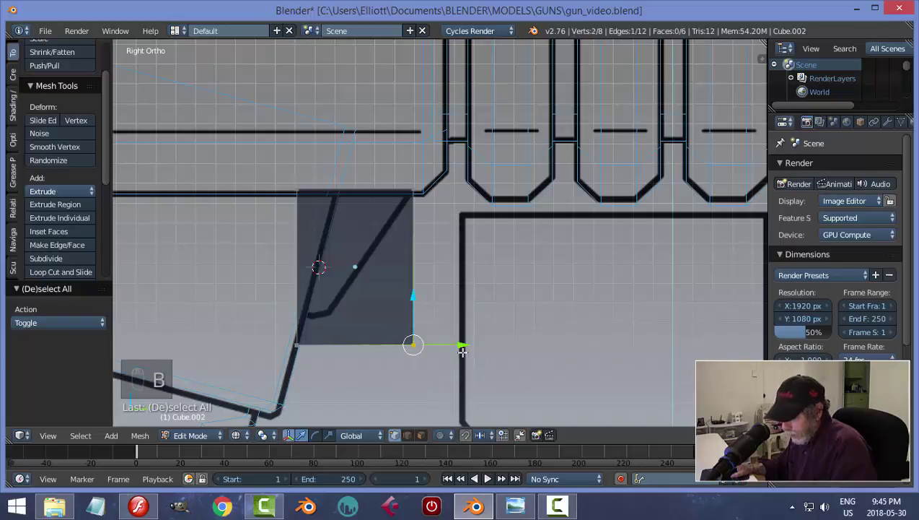
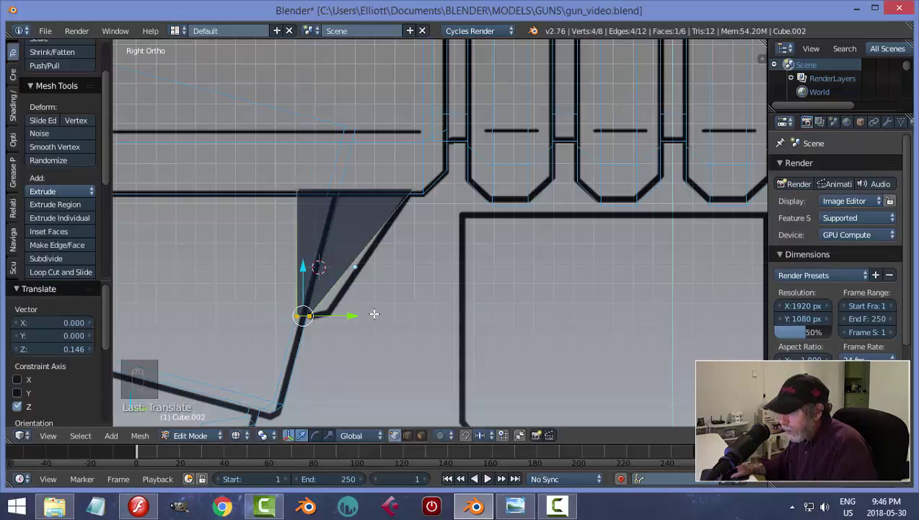
key(a)
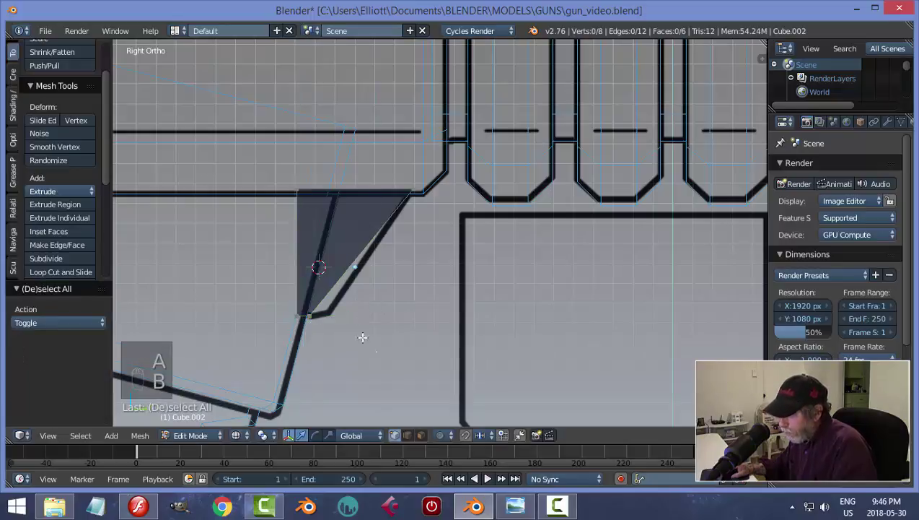
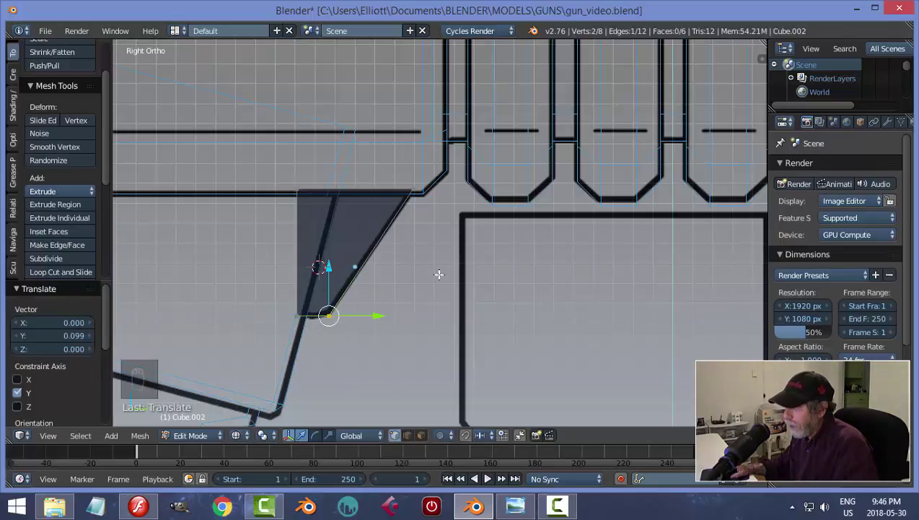
key(a)
key(Tab)
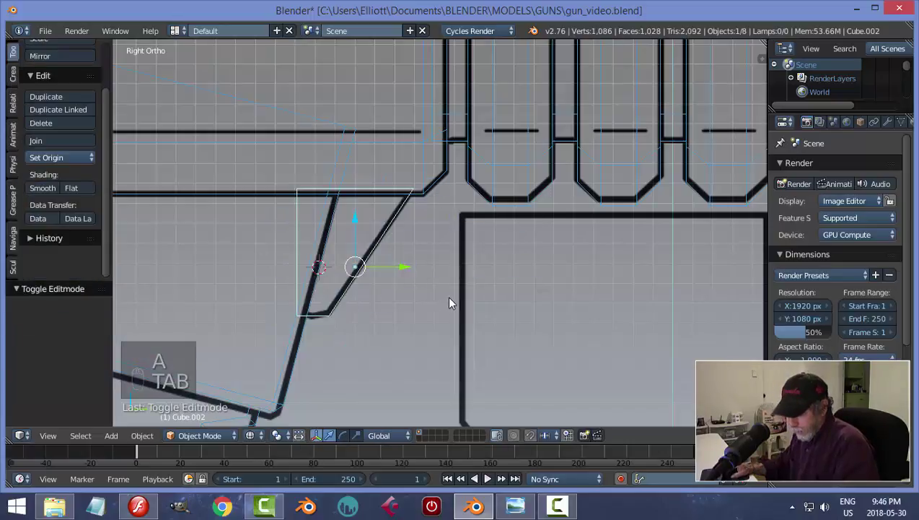
Apply the trigger wedge's rotation and scale with Ctrl+A.
key(z)
middle_click(496, 294)
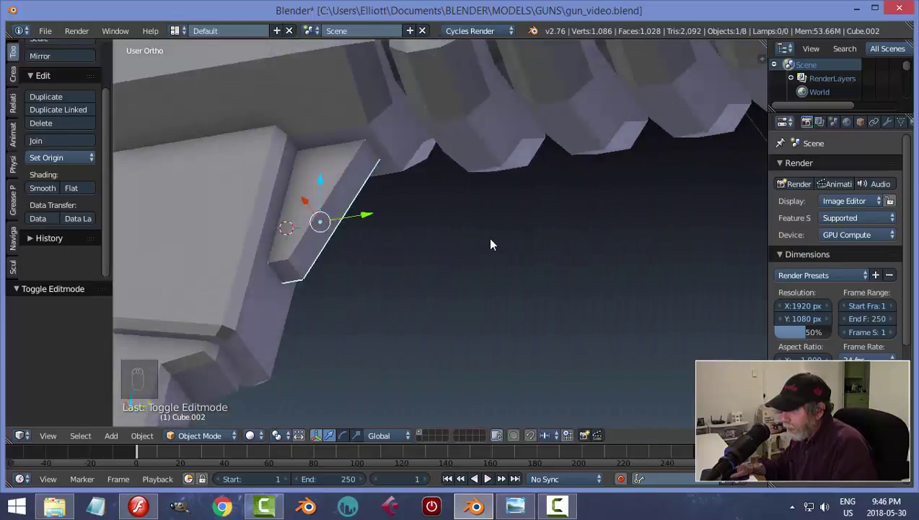
drag(517, 291, 537, 316)
key(n)
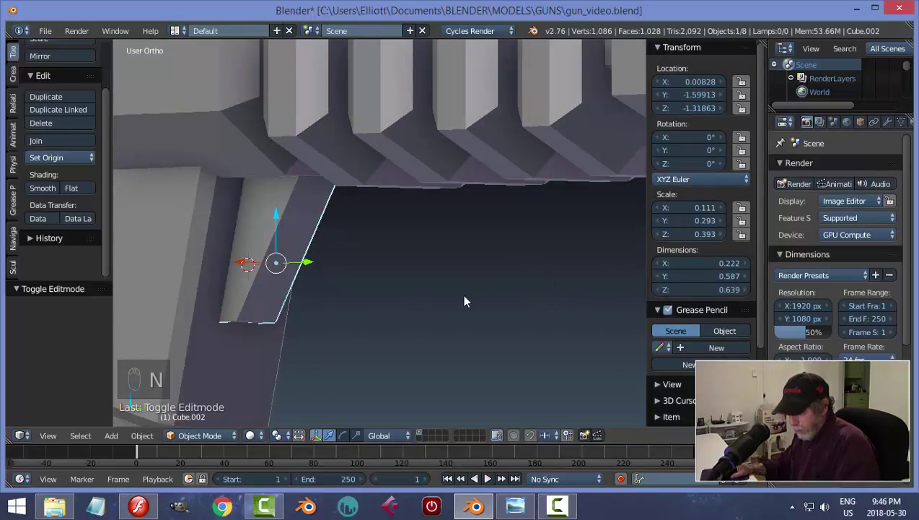
key(ctrl+a)
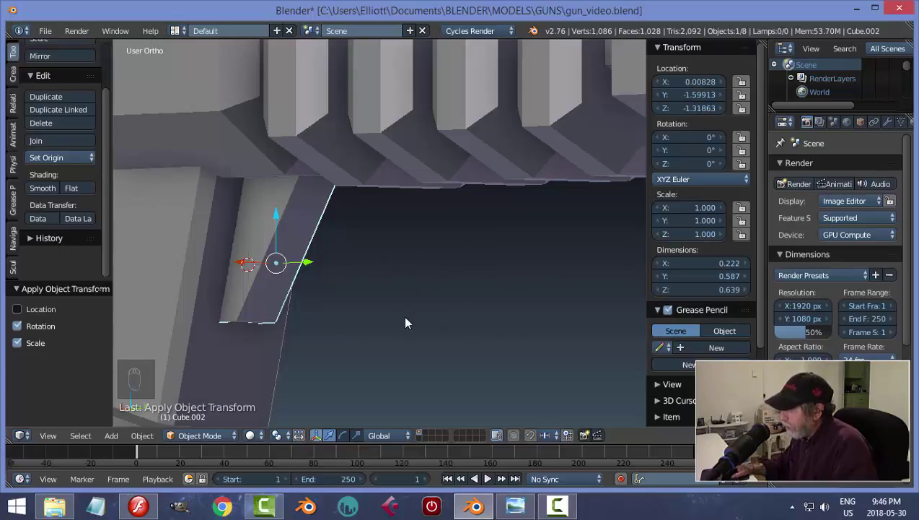
key(n)
Bevel the trigger's long front edge thinly in edge select, then leave Edit Mode with nothing selected.
key(Tab)
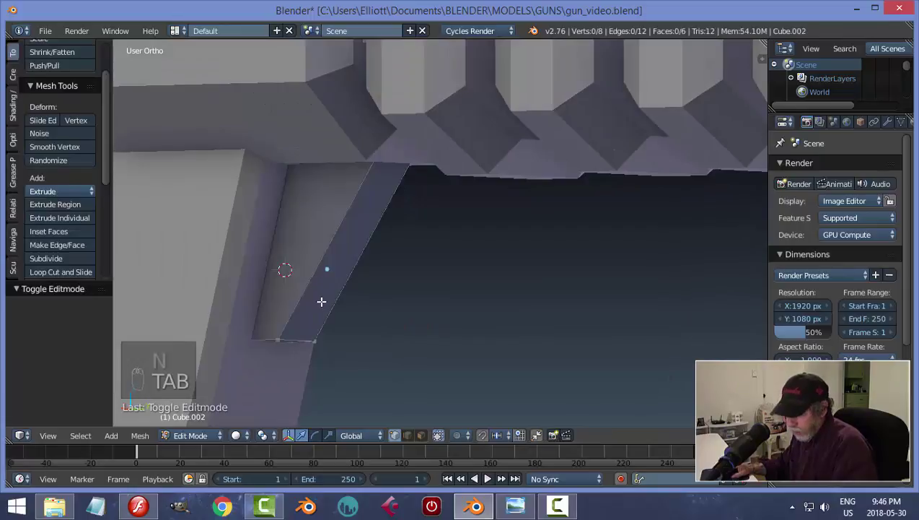
key(ctrl+Tab)
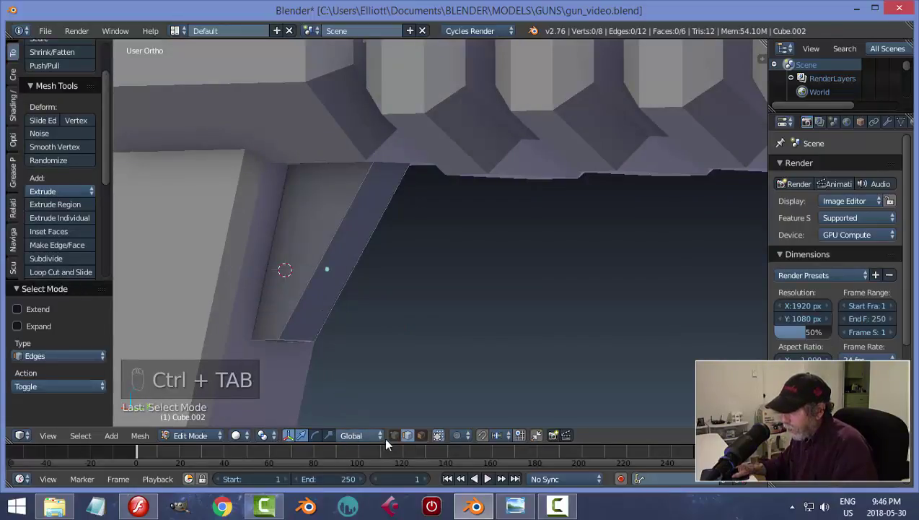
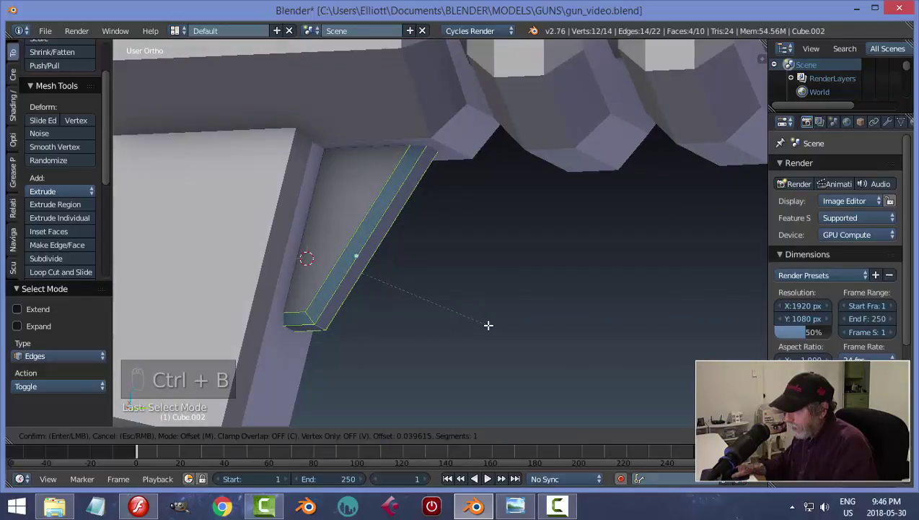
key(a)
key(Tab)
key(a)
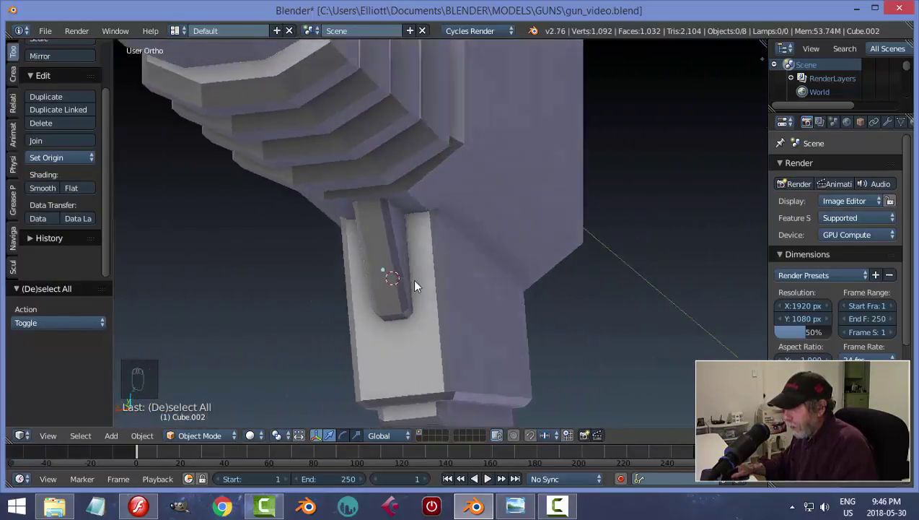
Nudge the trigger slightly along Y in side view and save the blend file.
middle_click(527, 234)
drag(550, 303, 460, 192)
drag(497, 276, 515, 281)
key(KP_3)
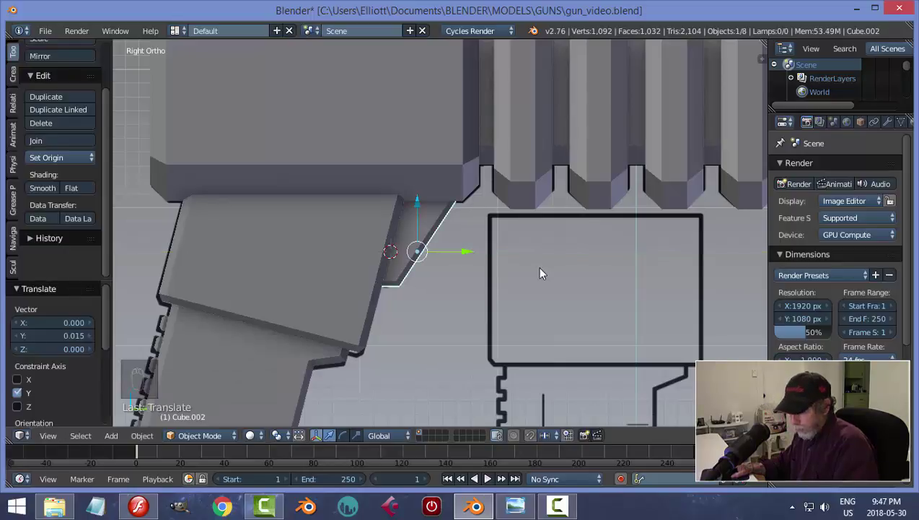
key(a)
key(ctrl+s)
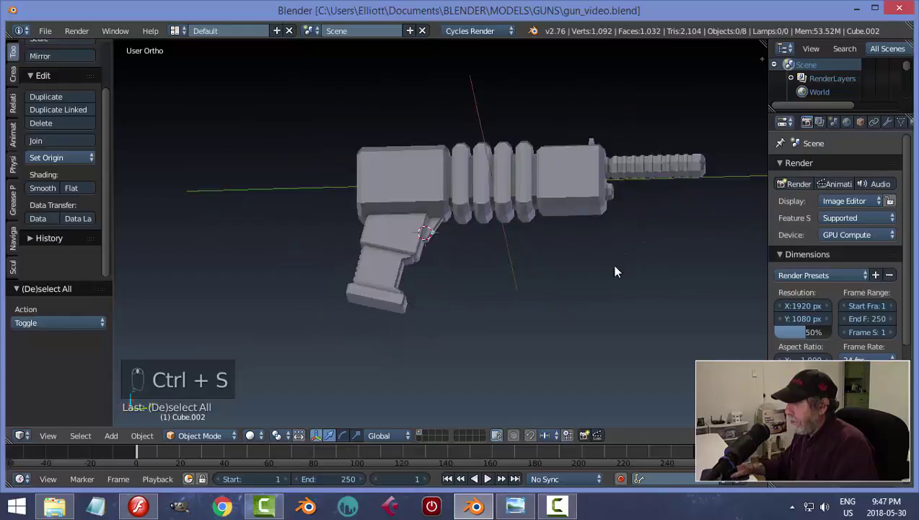
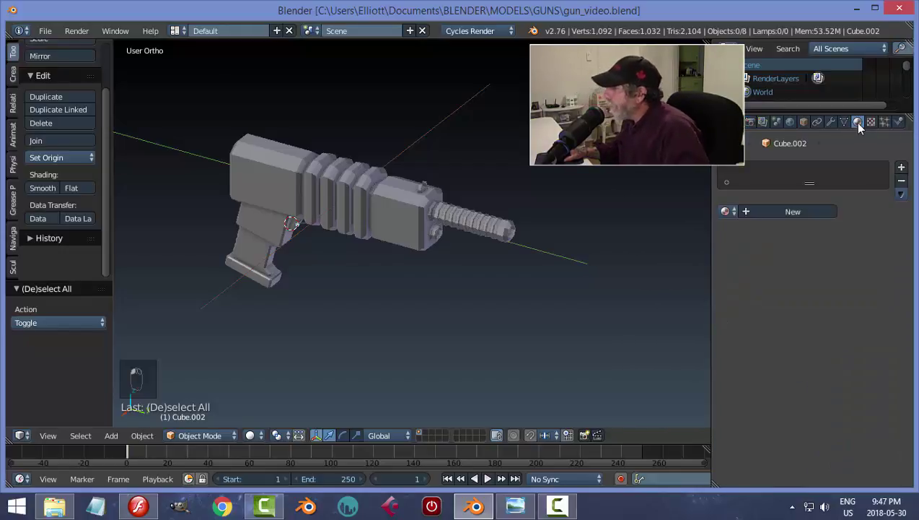
Create orange Material.001 on the trigger and link it to the rear block, front block and ribbed middle section.
drag(788, 213, 459, 66)
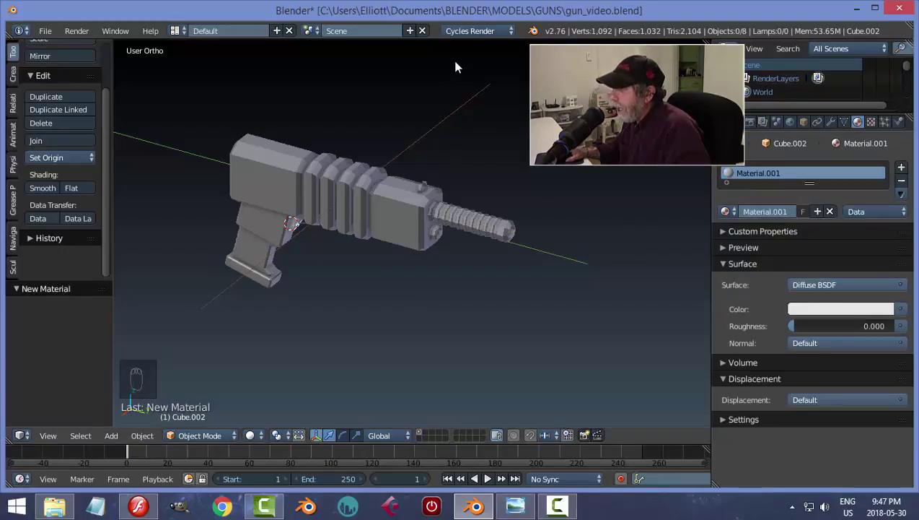
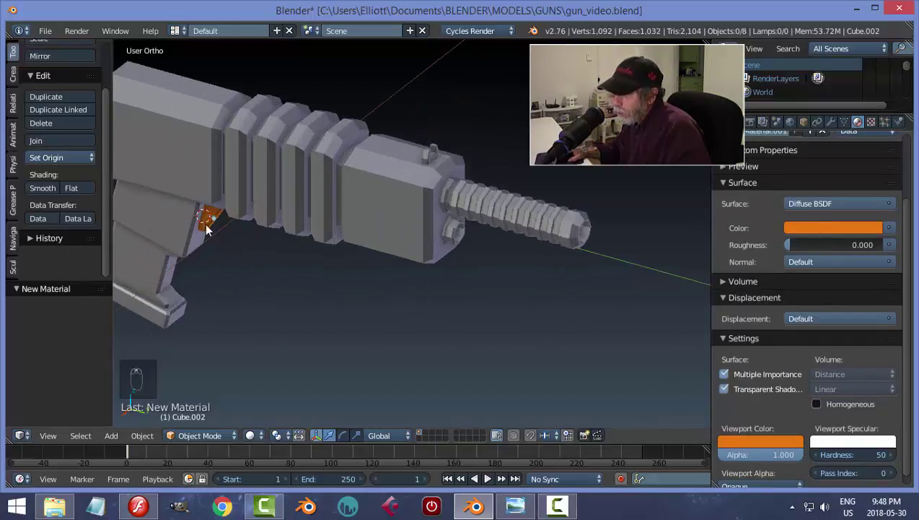
drag(384, 294, 421, 302)
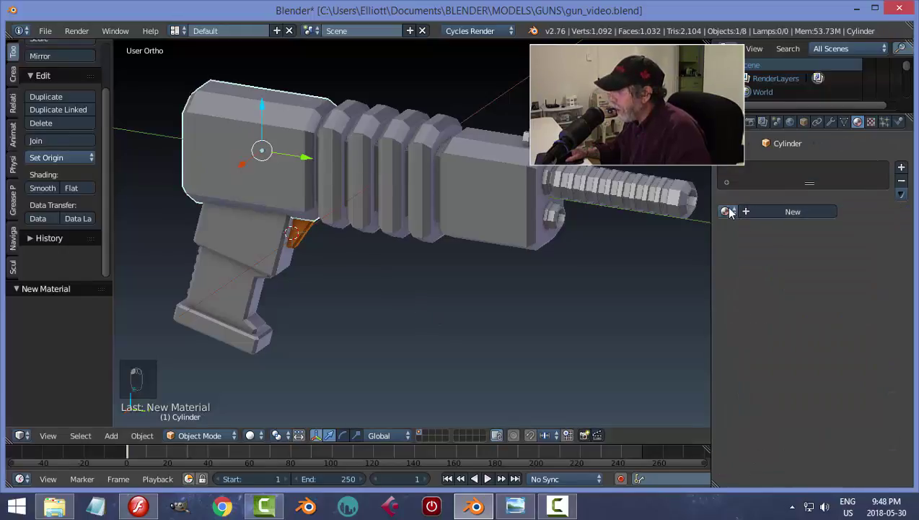
drag(733, 209, 491, 193)
drag(728, 211, 507, 263)
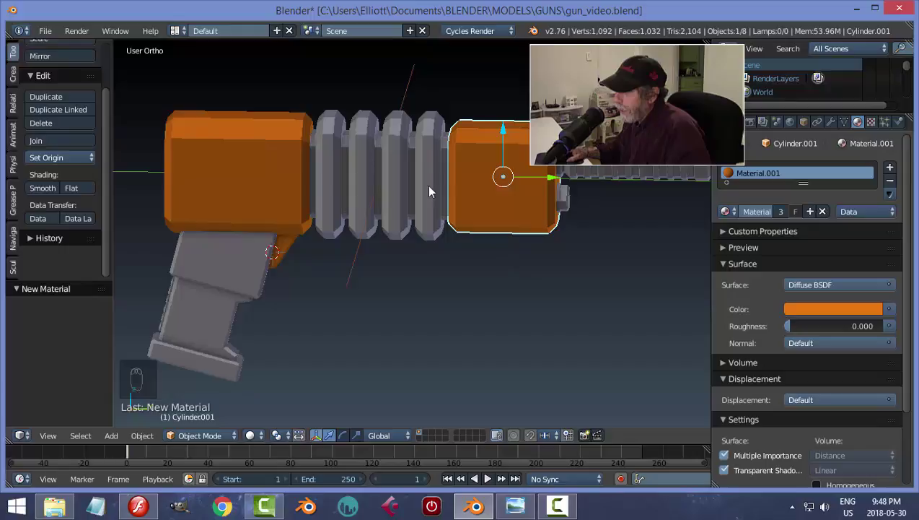
drag(724, 194, 571, 248)
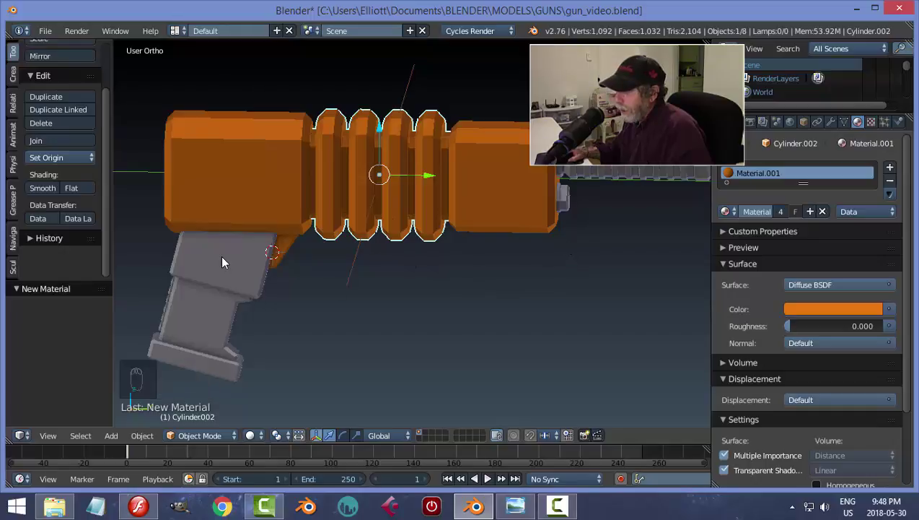
Give the grip a new black Material.002 and assign the orange material to the rear cube piece.
drag(737, 210, 719, 240)
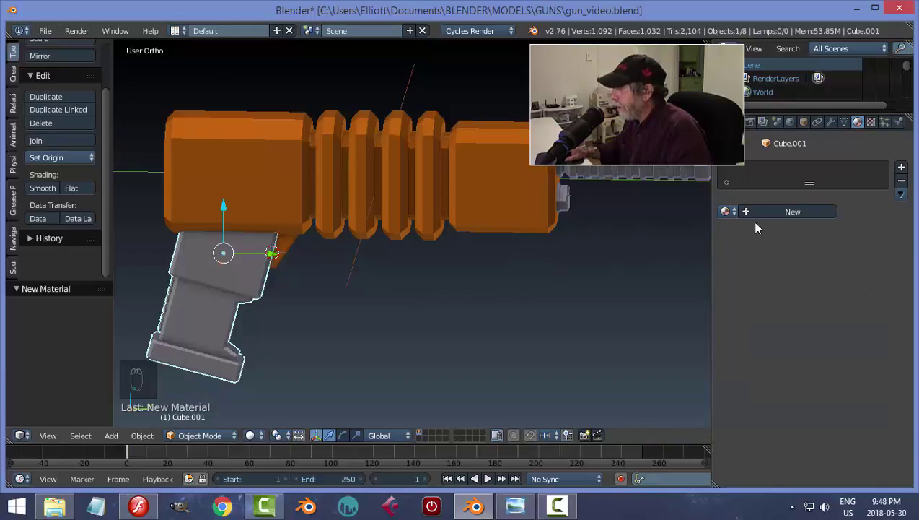
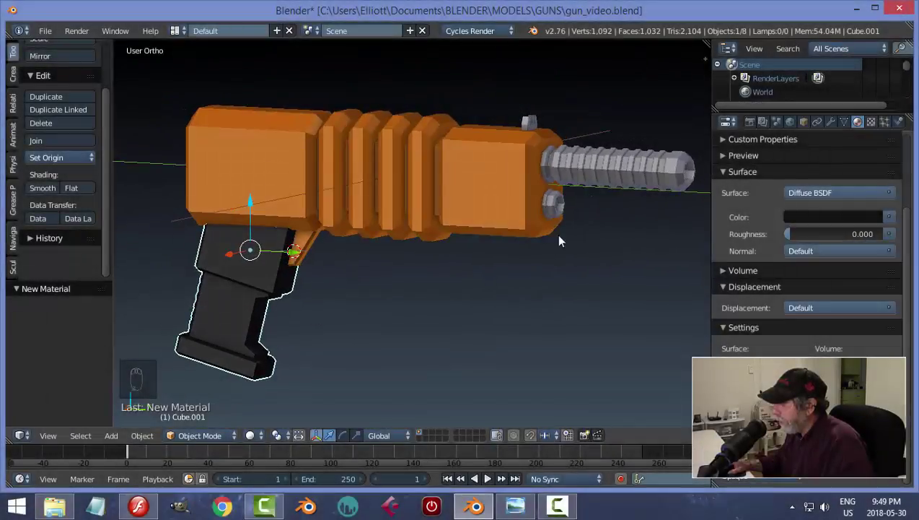
drag(611, 213, 565, 195)
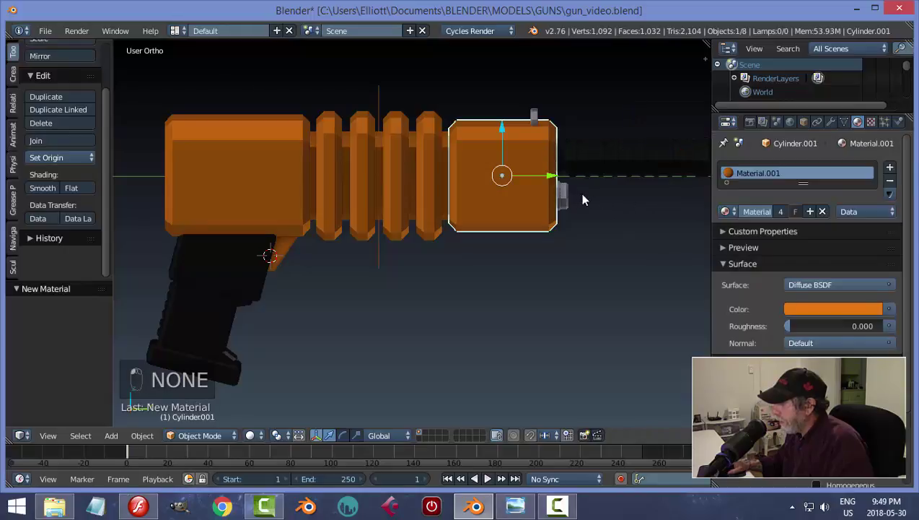
drag(572, 194, 652, 243)
key(a)
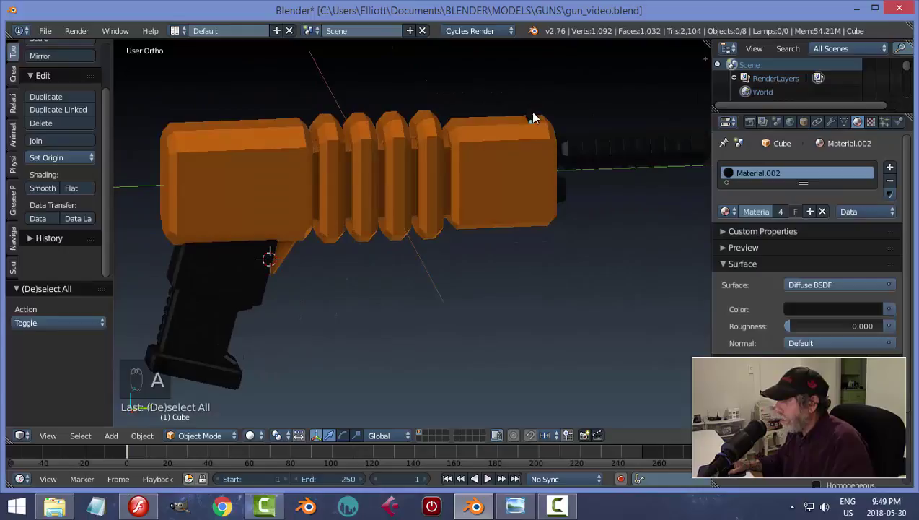
drag(727, 215, 629, 257)
key(a)
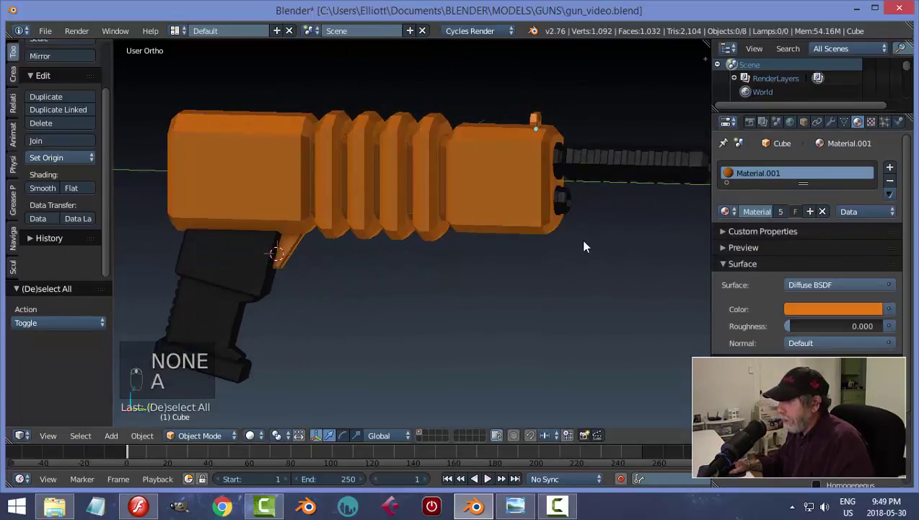
drag(411, 275, 514, 242)
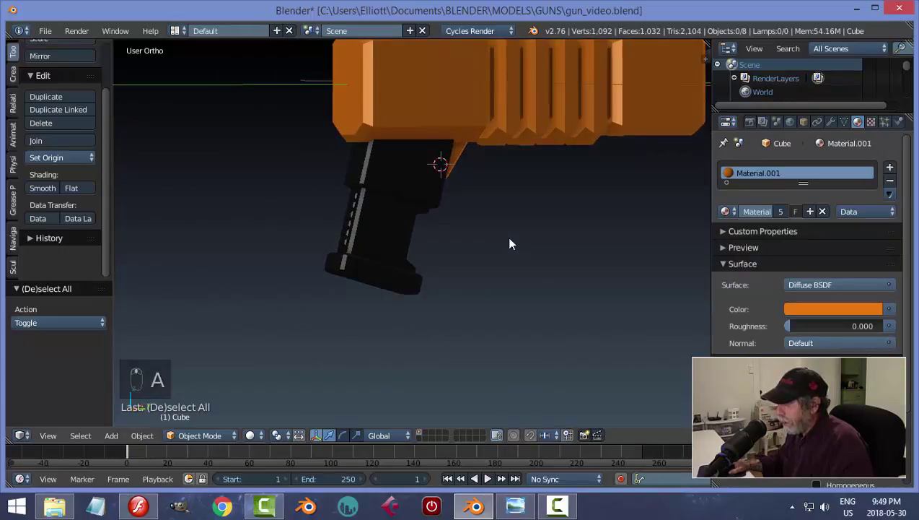
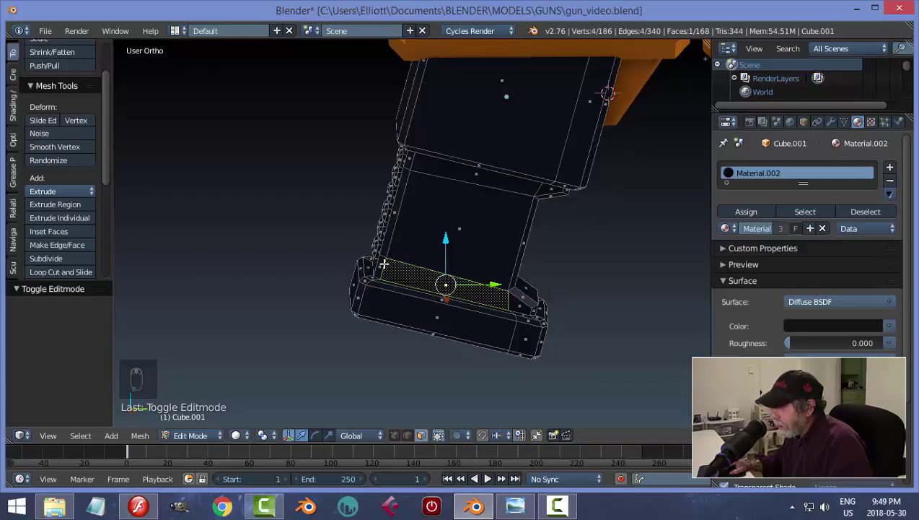
Assign orange Material.001 to the grip's recessed middle faces, leaving its top block and foot black.
drag(757, 191, 734, 228)
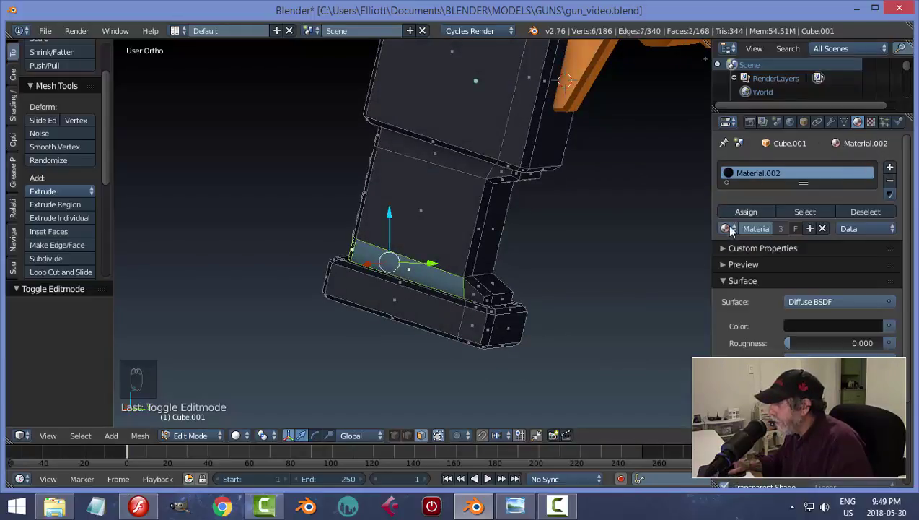
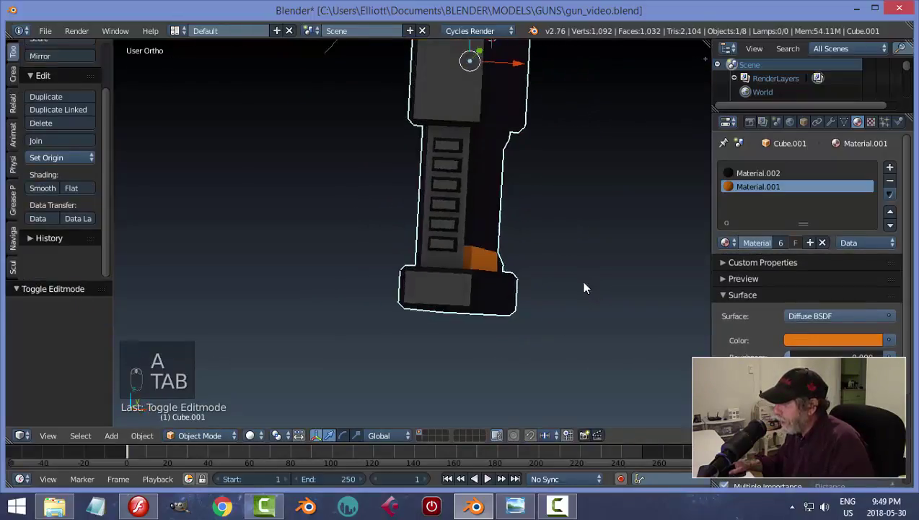
click(581, 222)
key(Tab)
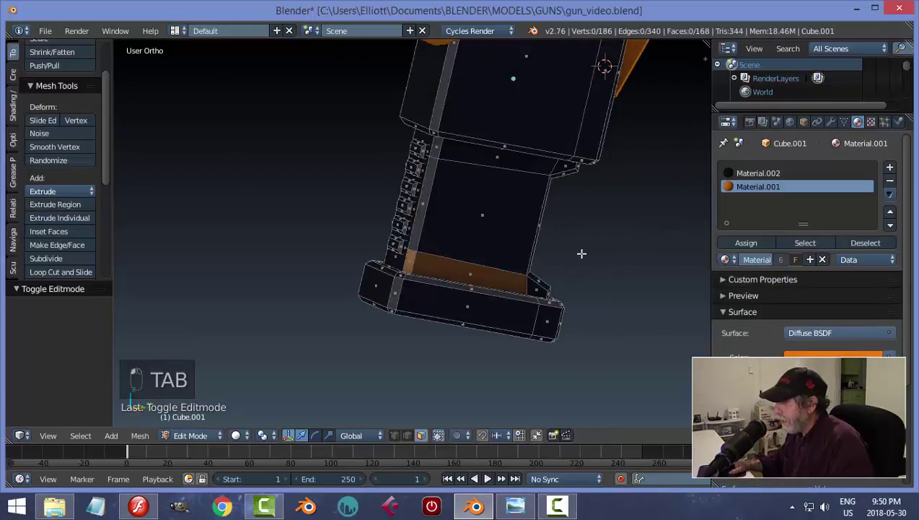
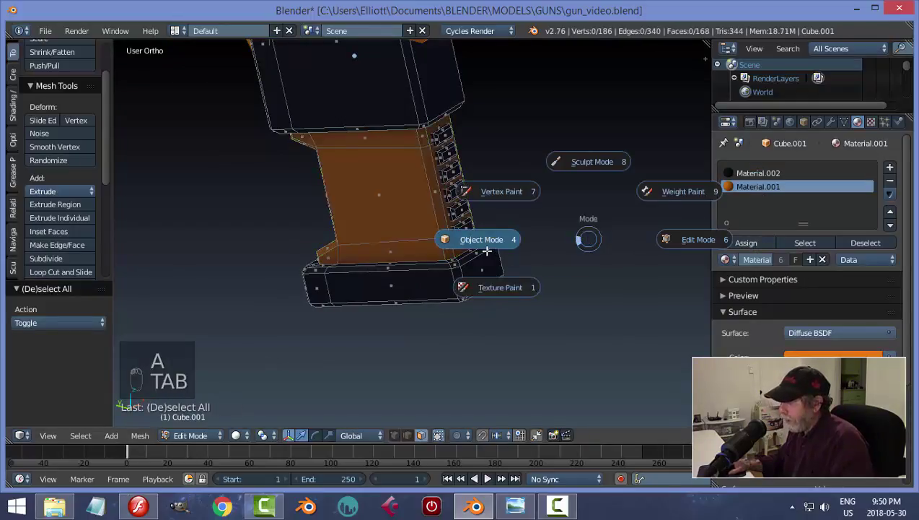
drag(593, 237, 445, 311)
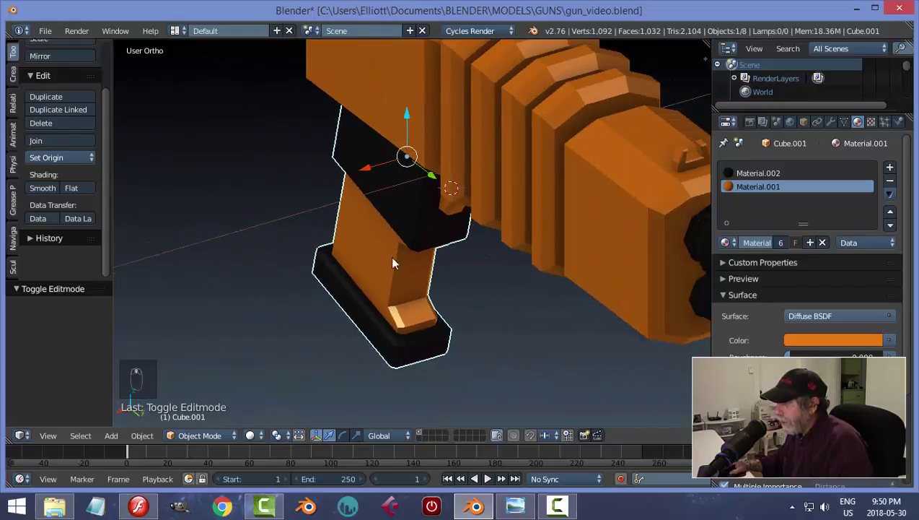
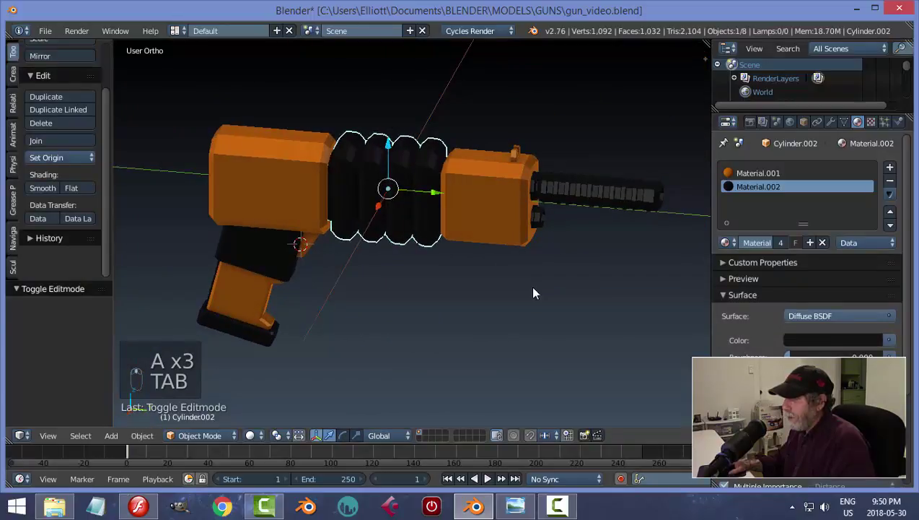
Assign orange Material.001 to the ribbed section's raised ring faces, keeping the grooves black.
key(a)
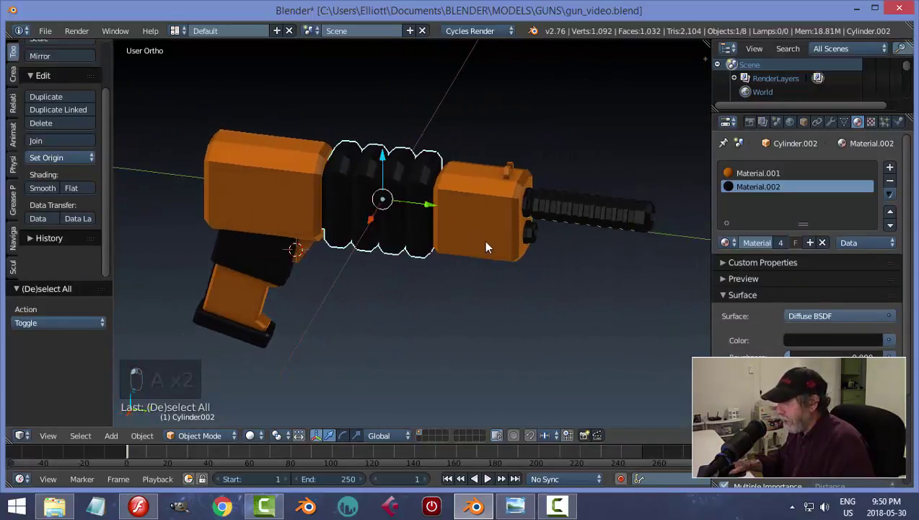
key(Tab)
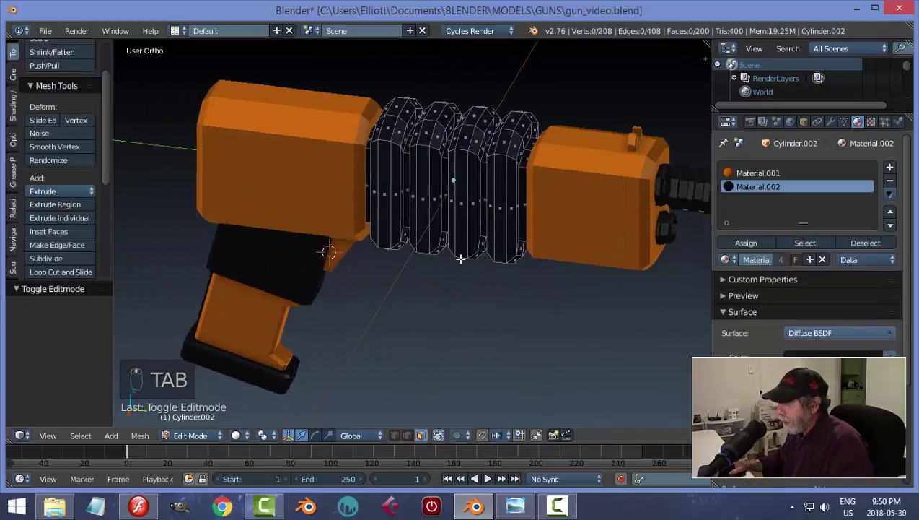
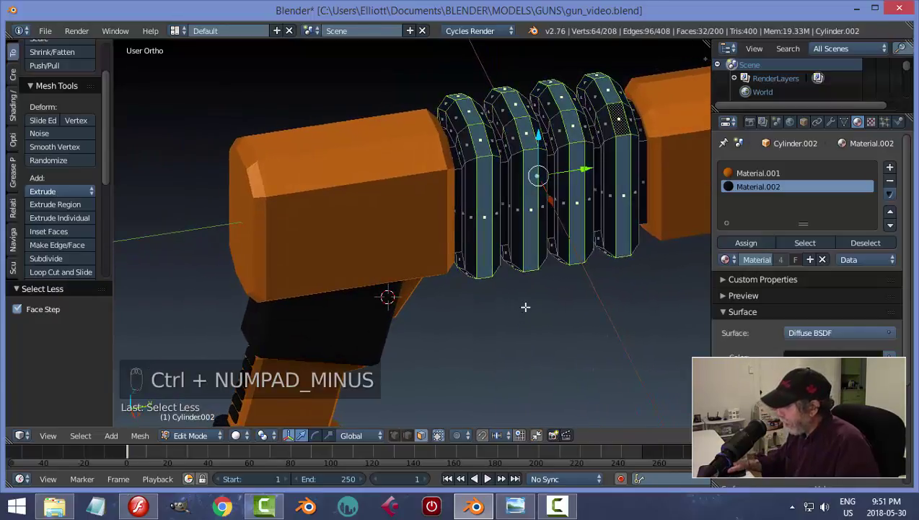
key(ctrl+KP_Add)
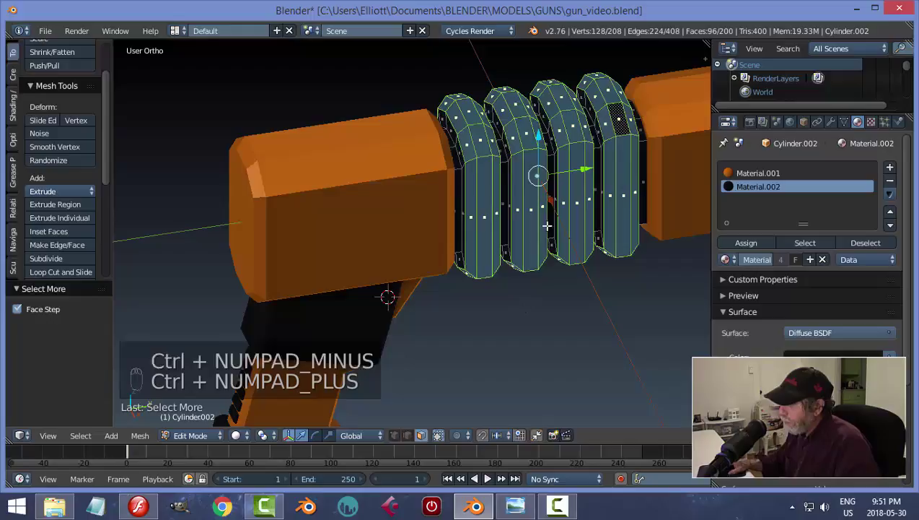
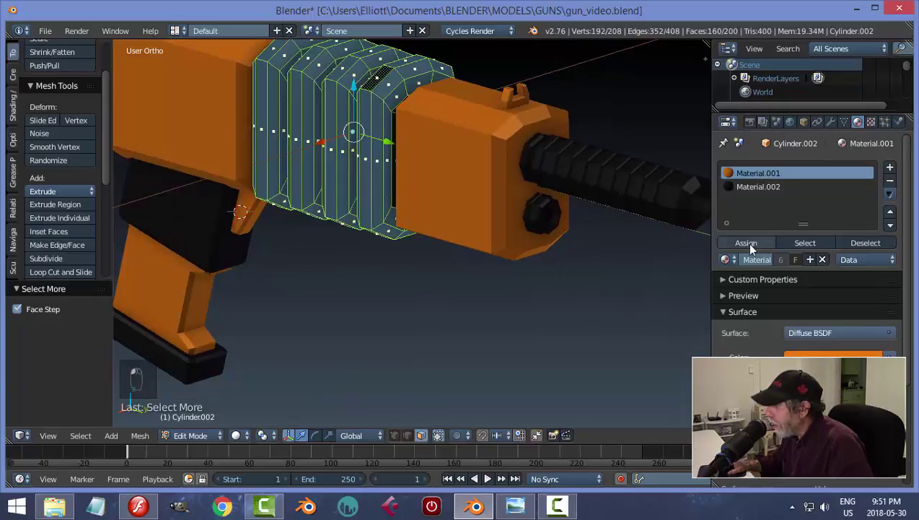
key(a)
key(Tab)
Deselect everything, save the blend file and orbit to view the coloured gun from the side.
key(a)
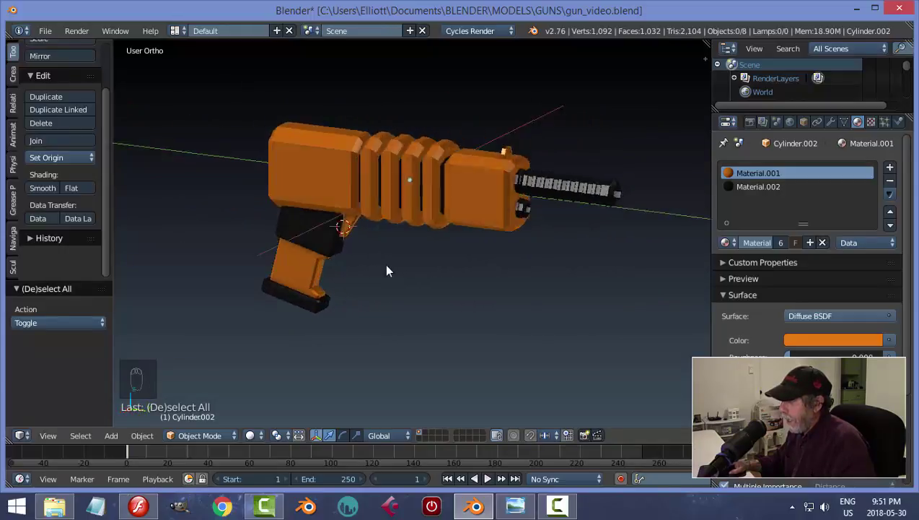
drag(803, 216, 513, 257)
key(a)
key(ctrl+s)
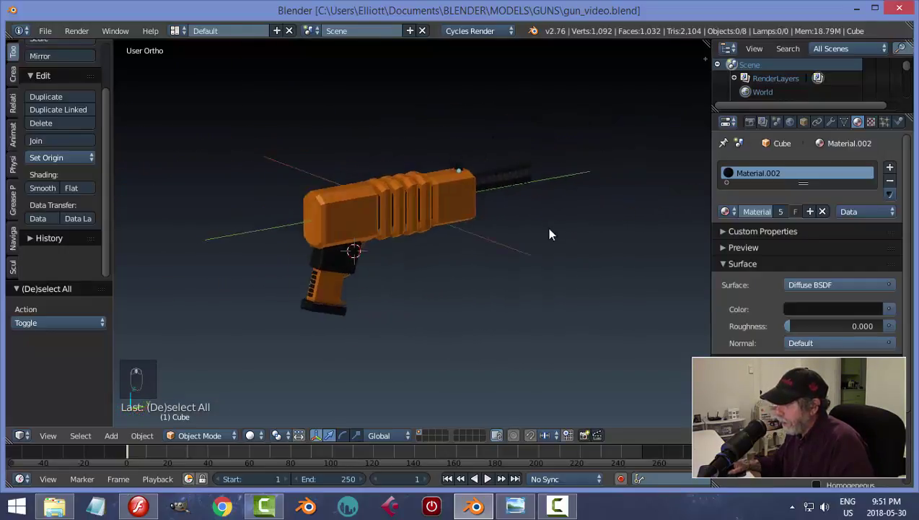
drag(421, 240, 433, 249)
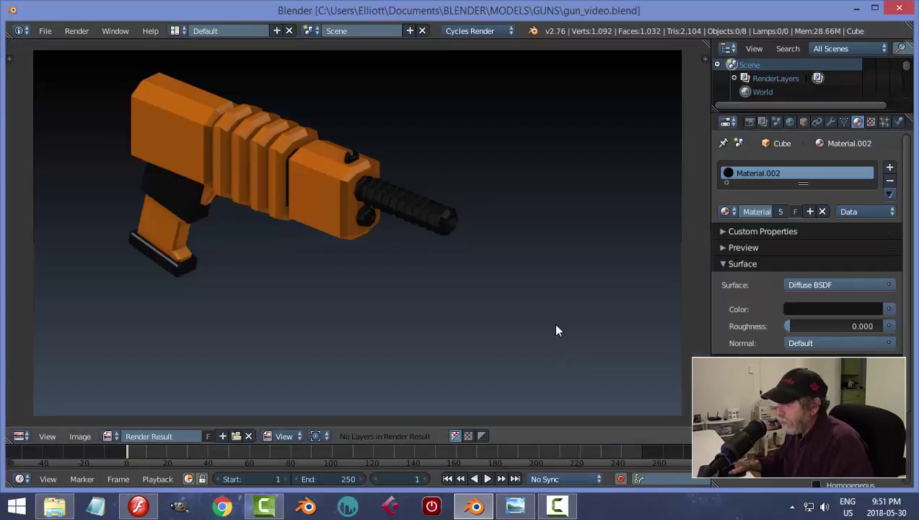
key(Escape)
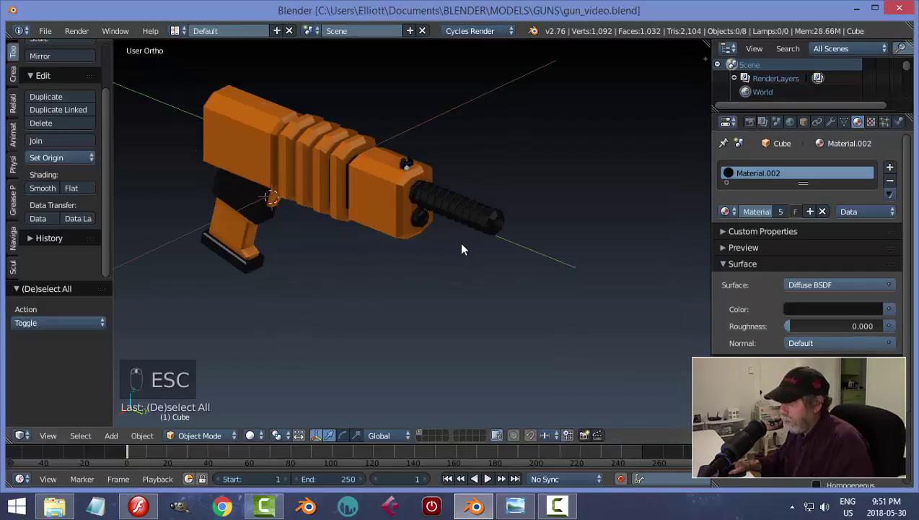
drag(497, 295, 586, 440)
click(586, 440)
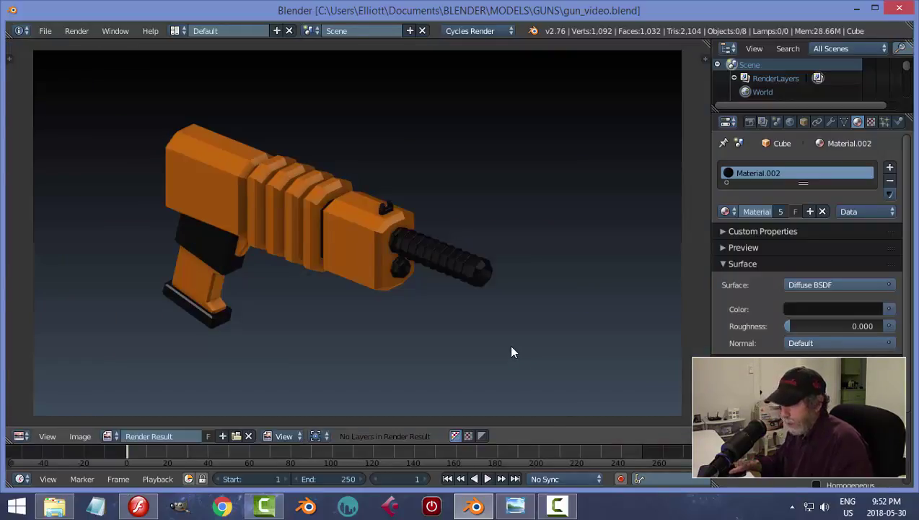
key(Escape)
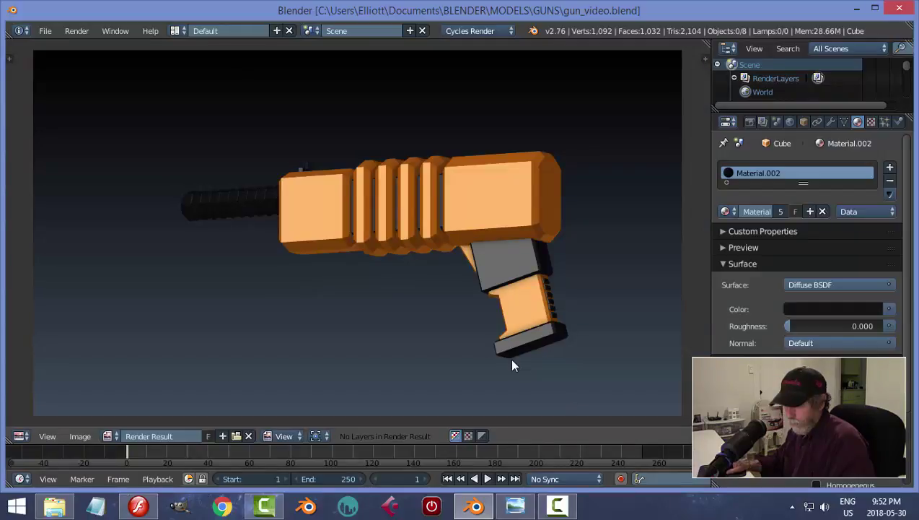
key(Escape)
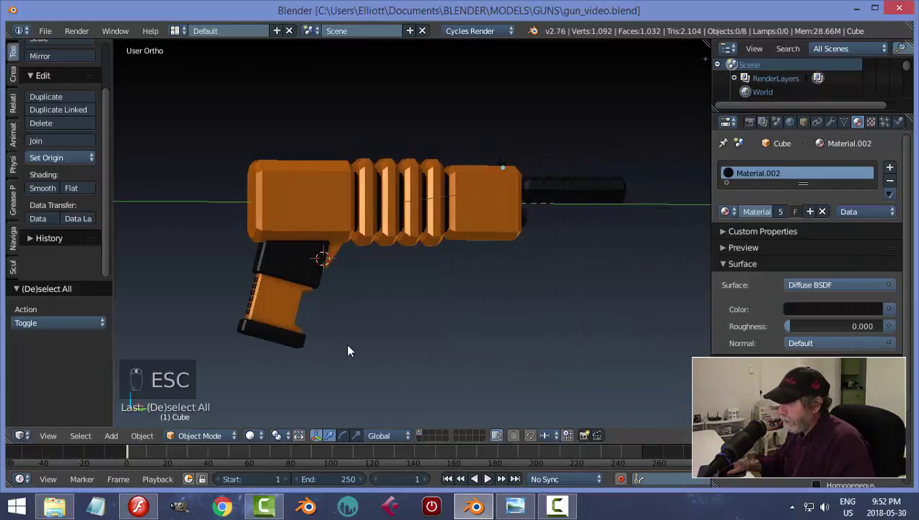
Hide the background reference image in the side view and add a new plane near the grip.
key(KP_3)
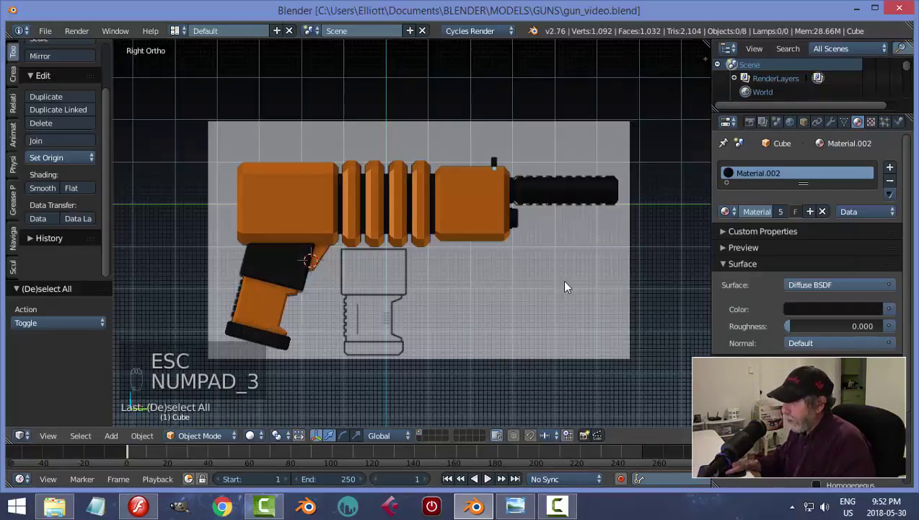
key(n)
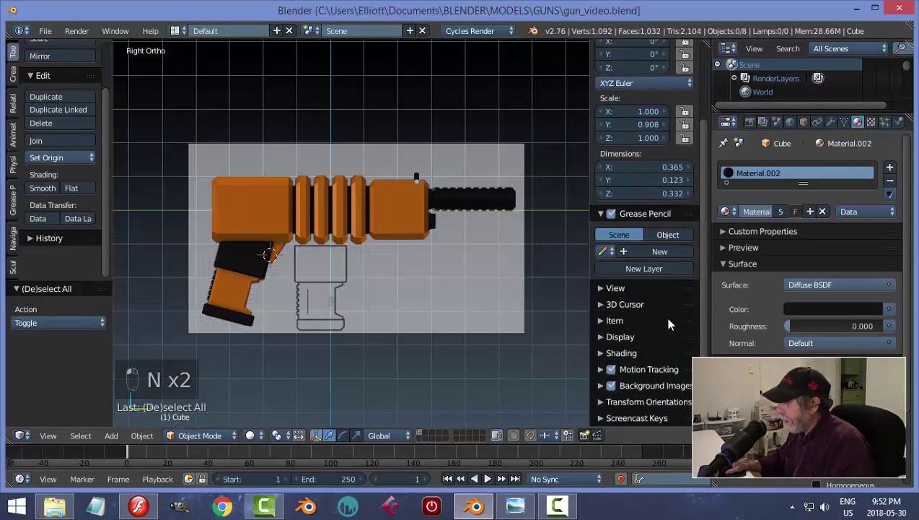
click(615, 379)
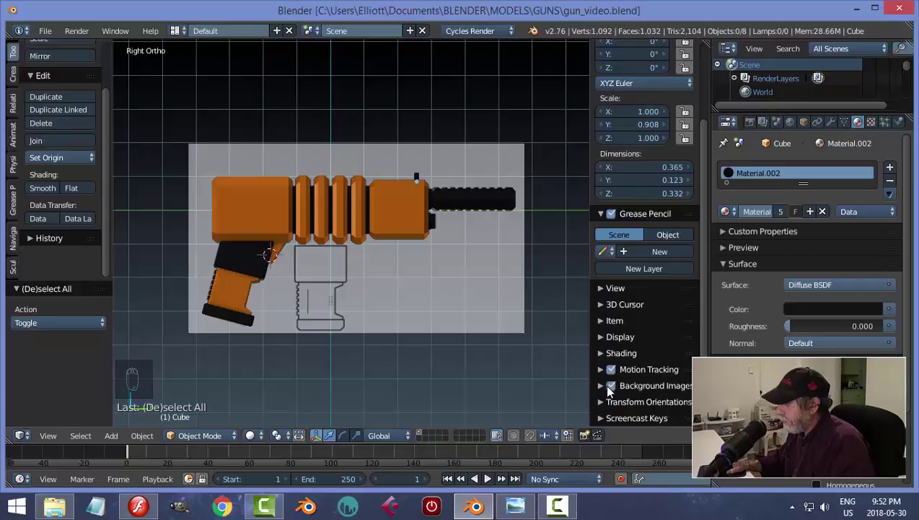
key(n)
key(shift+a)
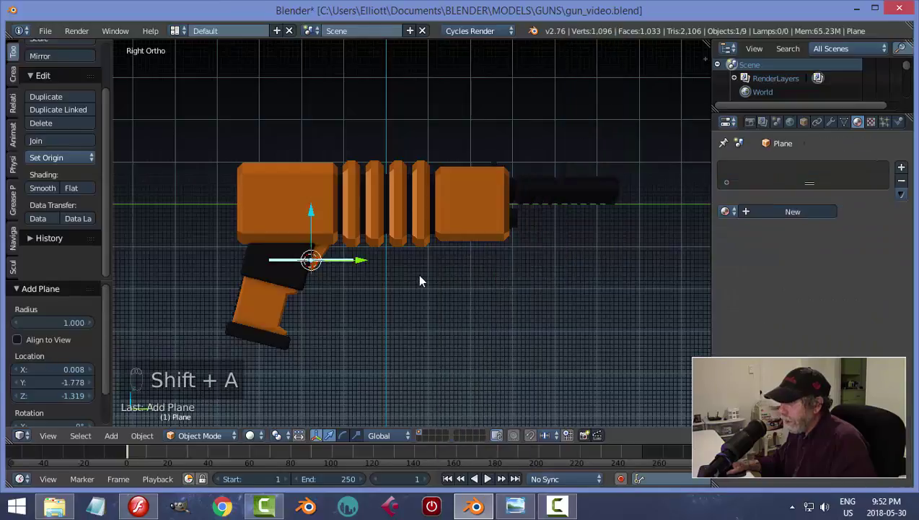
Rotate the plane 90 degrees upright and scale it by 10 into a large backdrop.
key(r)
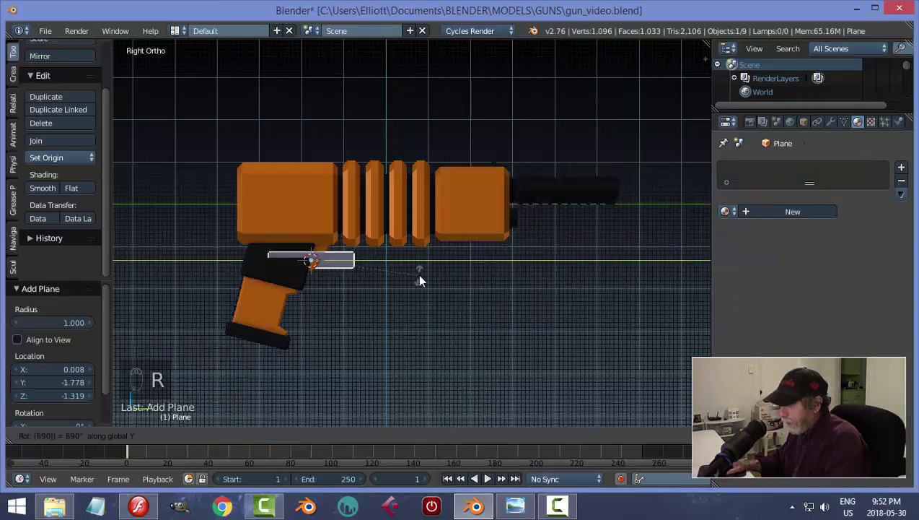
key(ctrl+z)
key(r)
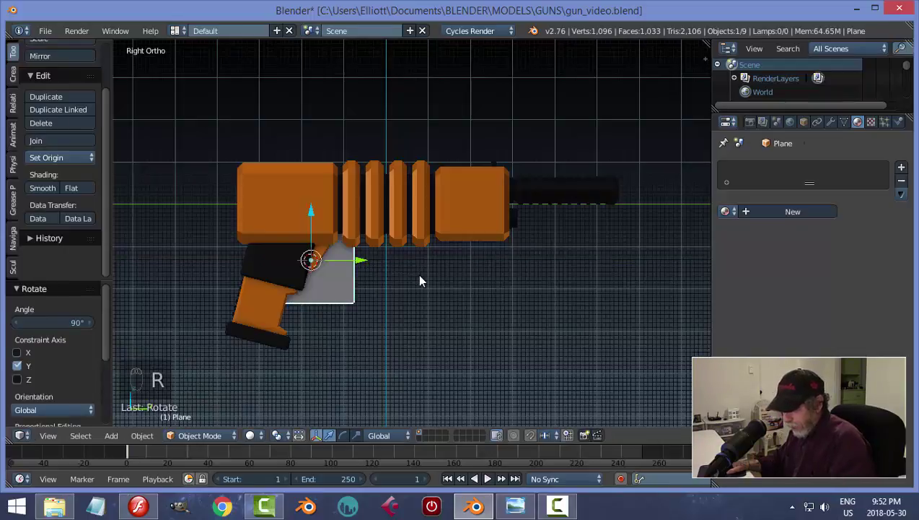
key(s)
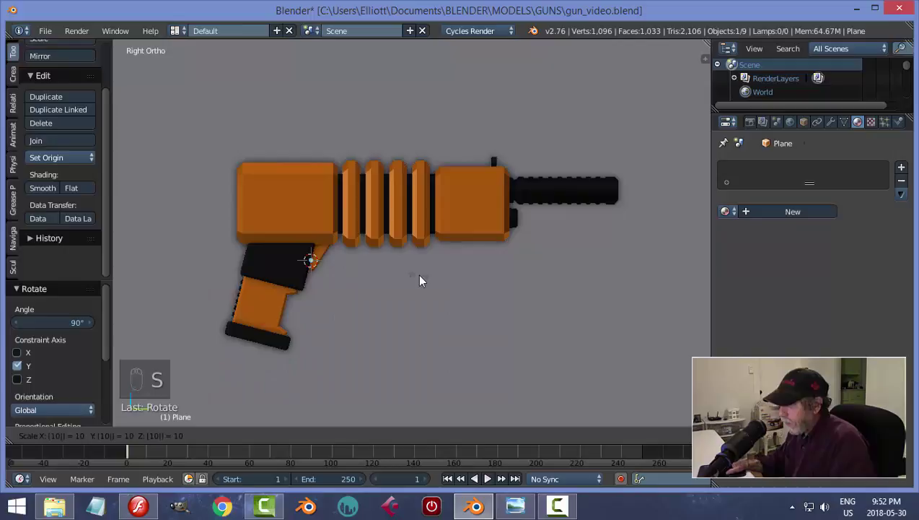
key(KP_1)
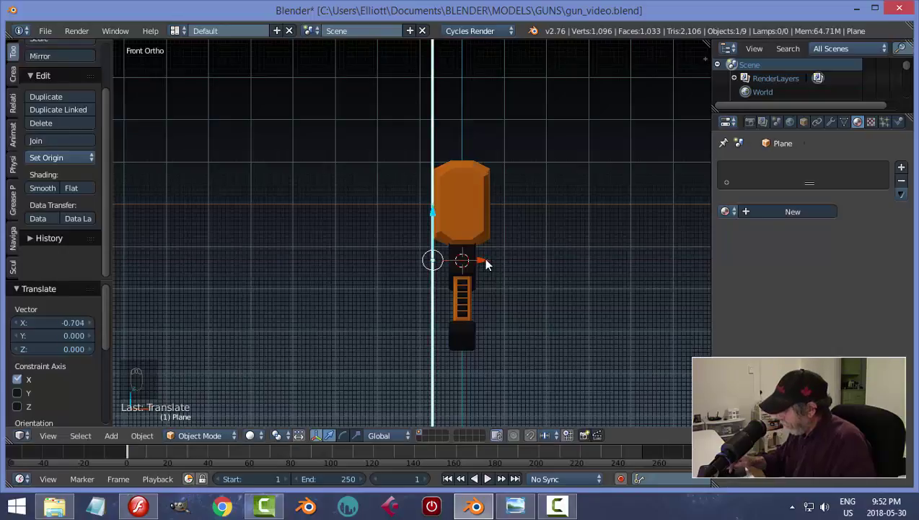
Position the backdrop behind the gun along X, preview the render and check its placement.
key(KP_3)
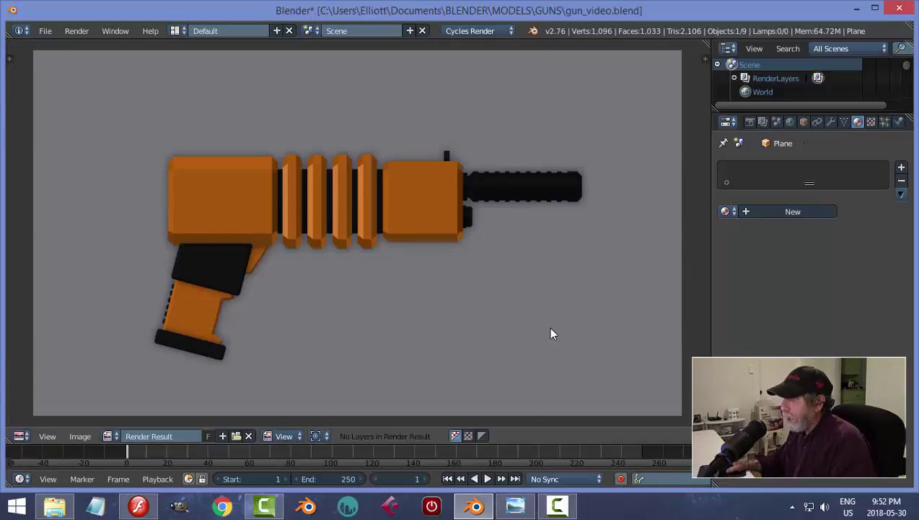
key(Escape)
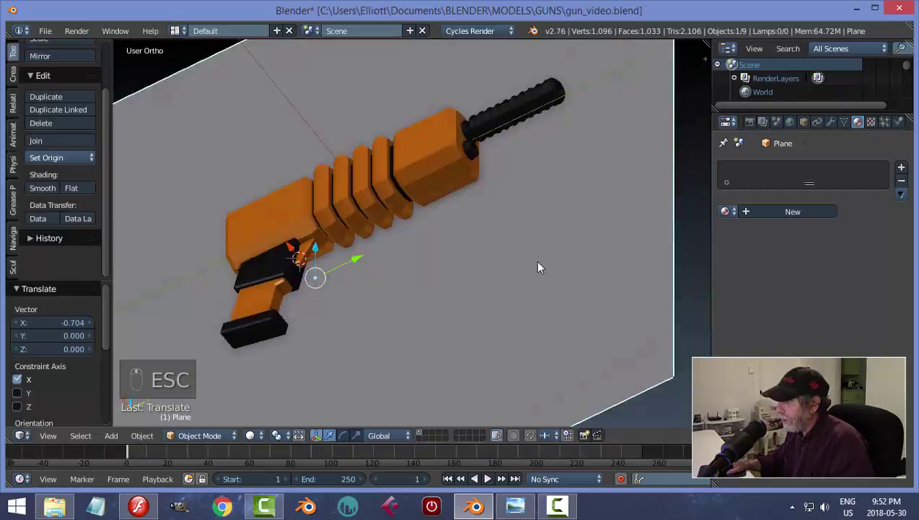
middle_click(573, 305)
middle_click(545, 310)
middle_click(544, 334)
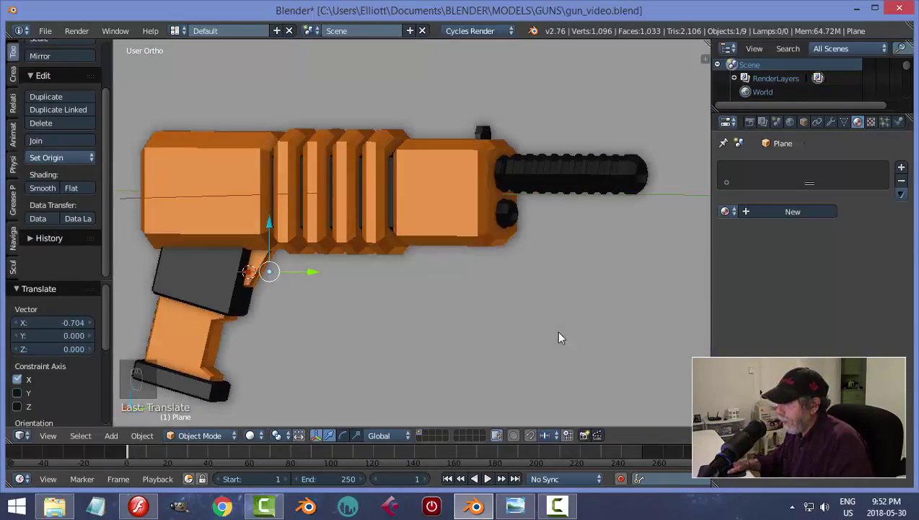
key(KP_3)
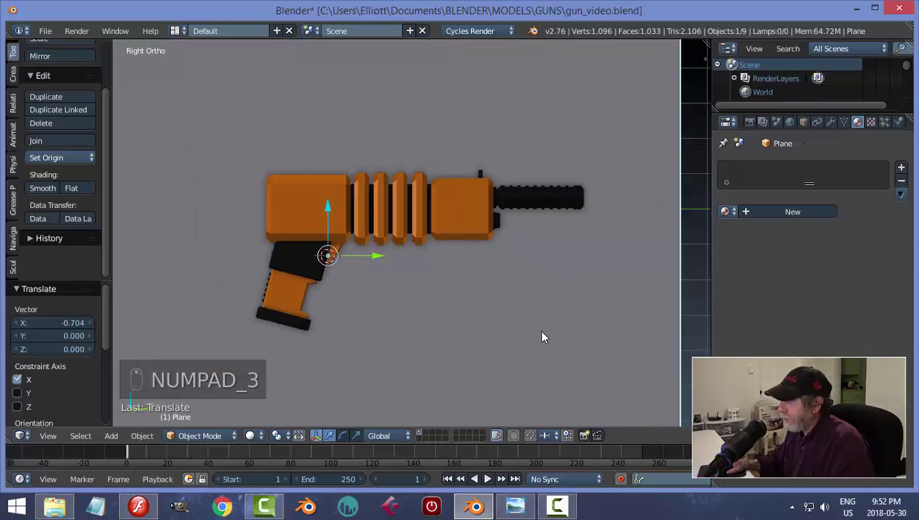